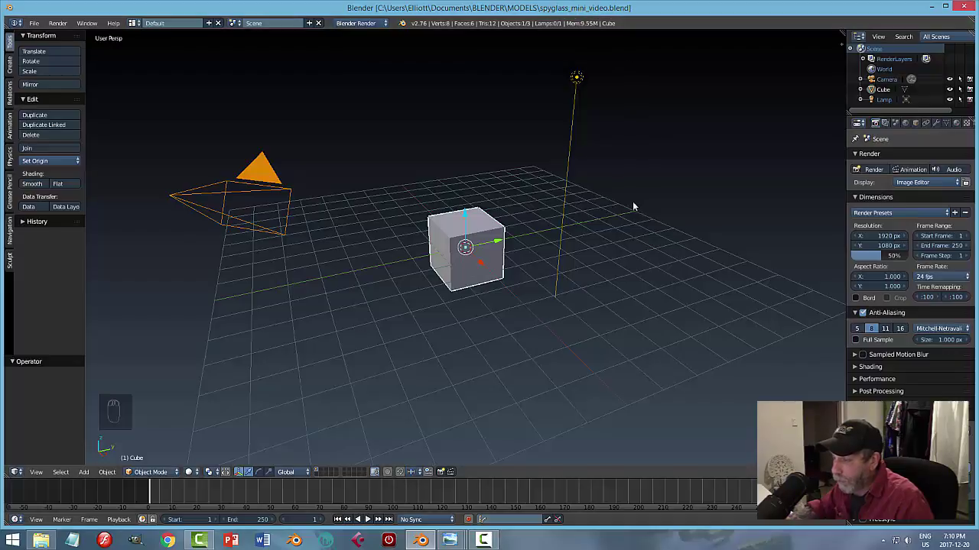
Delete the default cube, camera and lamp and view the empty grid in right orthographic.
key("a")
key("a")
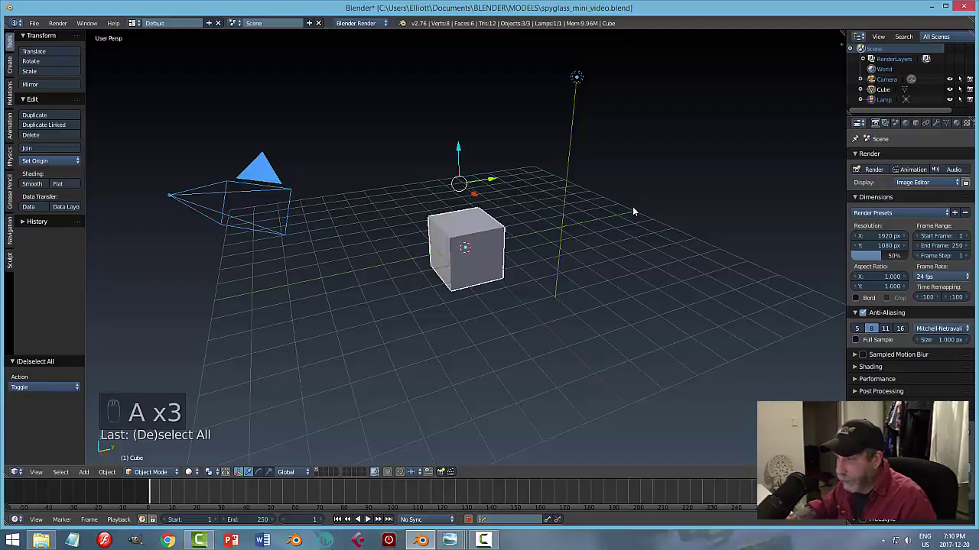
key("a")
key("a")
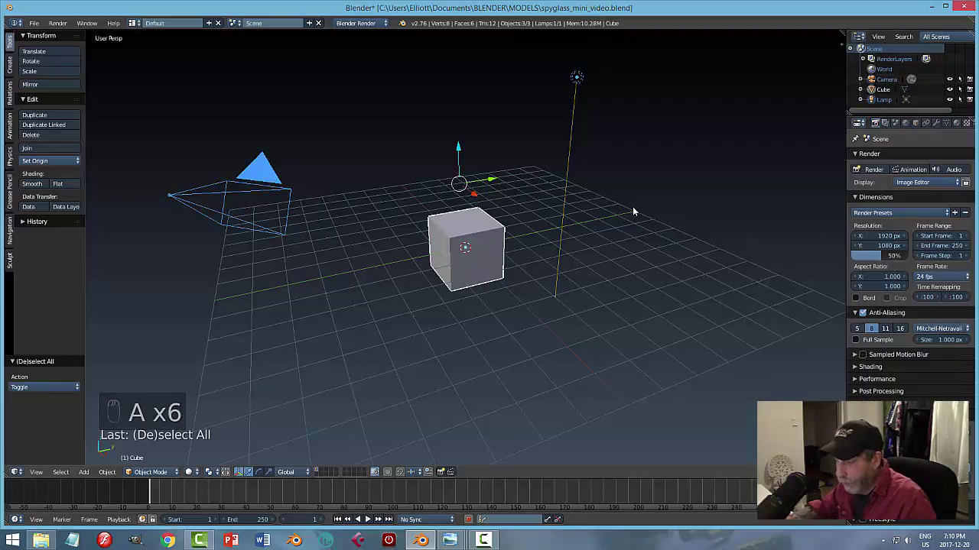
key("x")
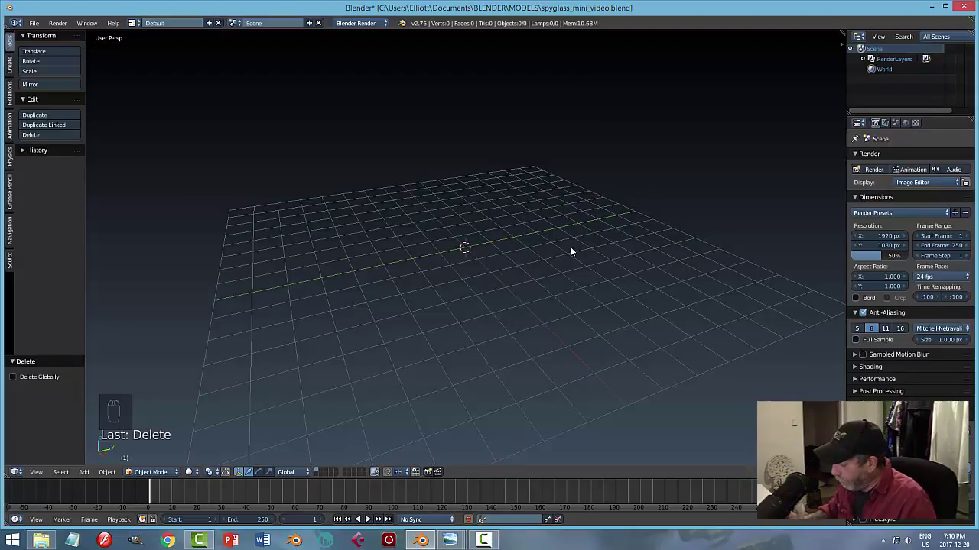
key("KP_3")
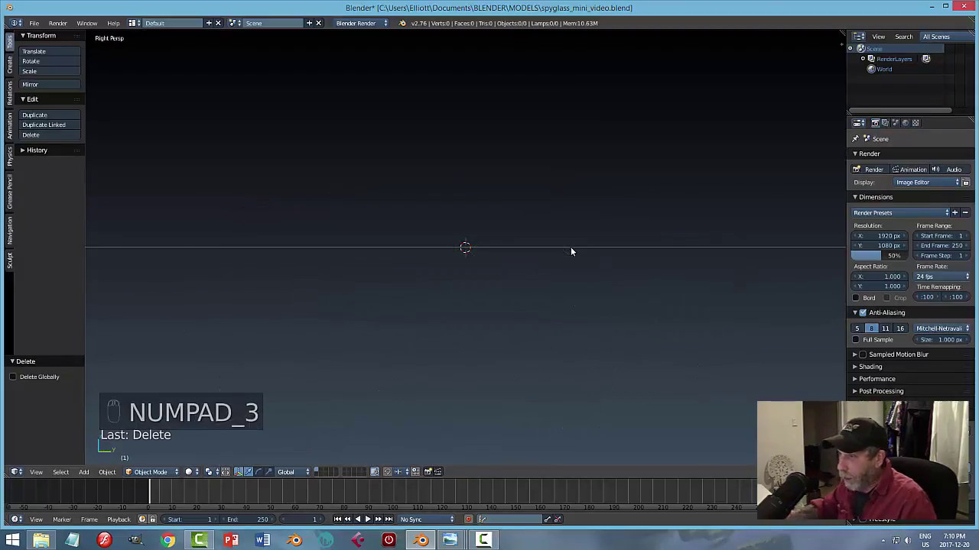
key("KP_5")
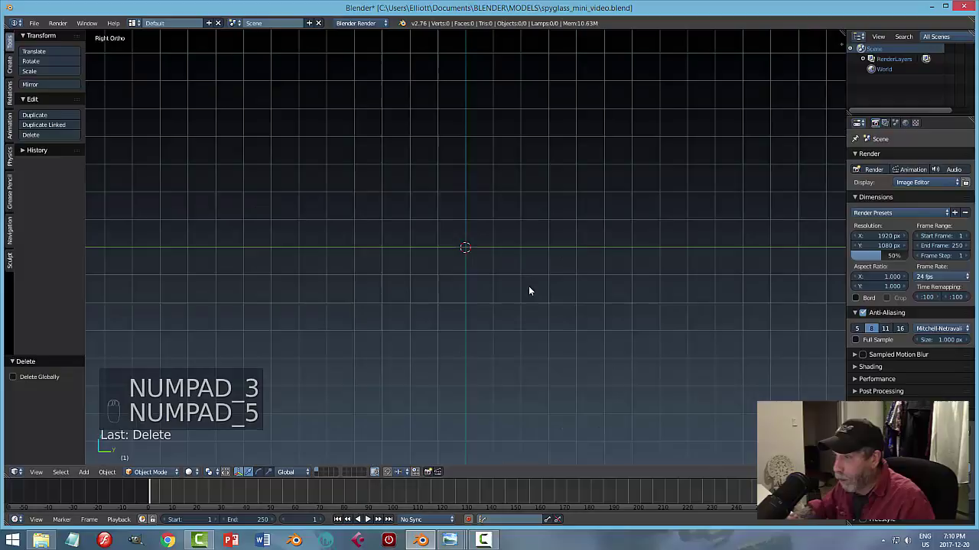
middle_click(513, 278)
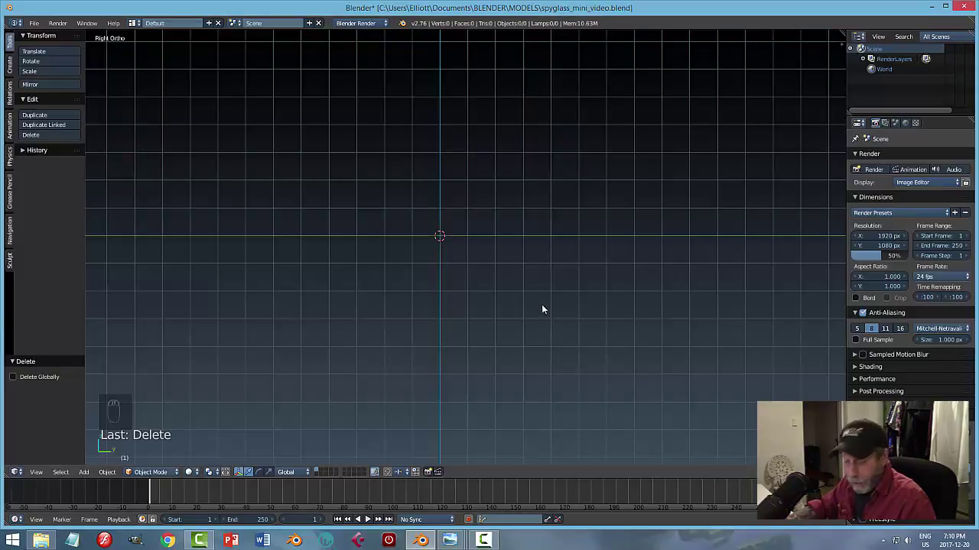
Load the spyglass reference as a background image at 0.5 opacity, Y offset -1.84.
key("n")
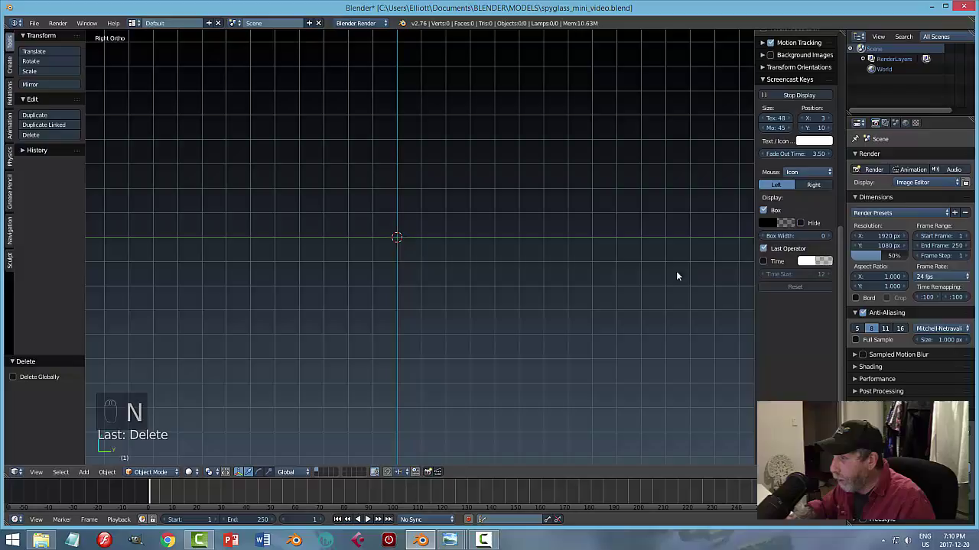
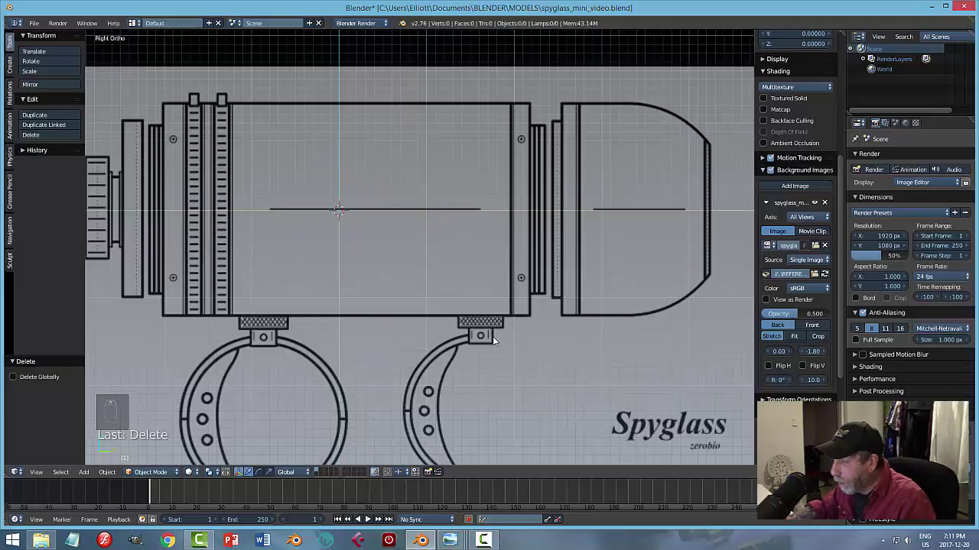
scroll("up", 3)
scroll("down", 3)
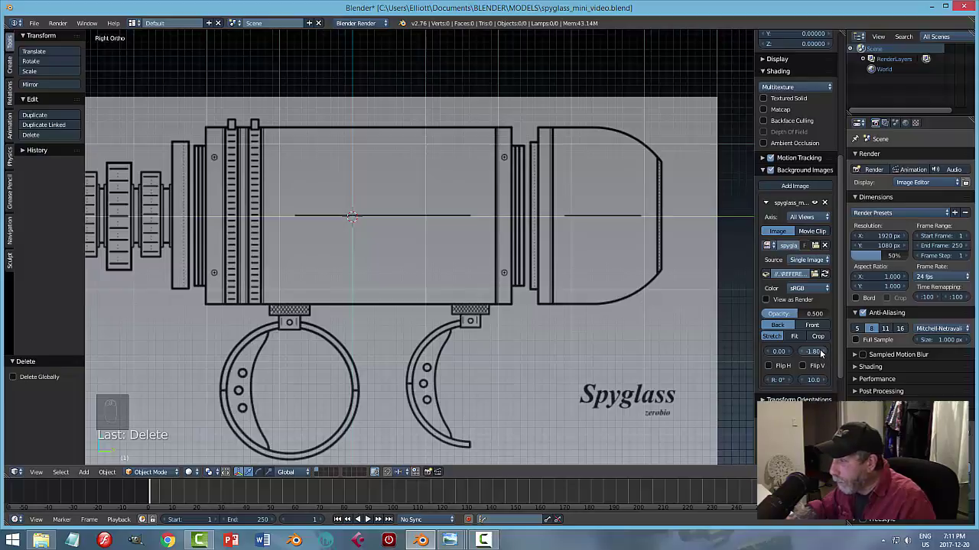
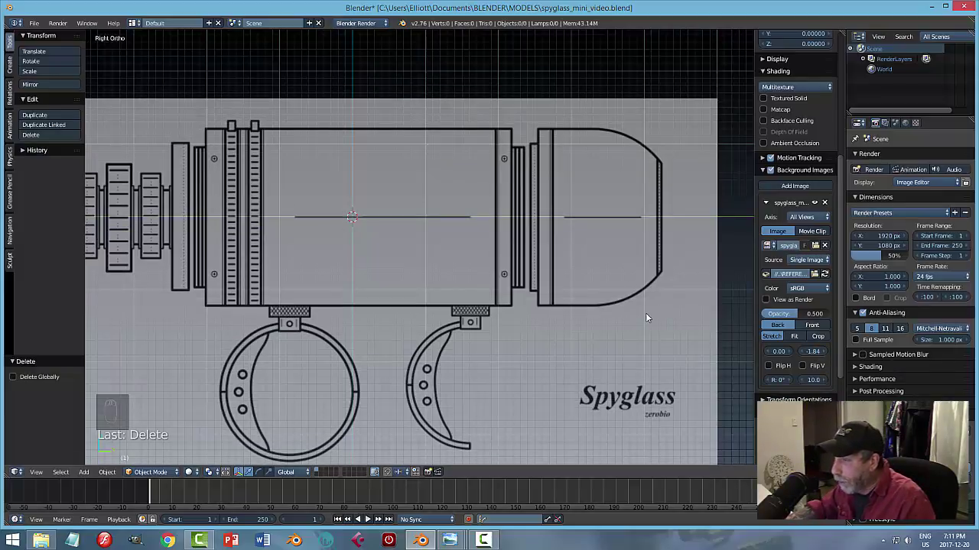
scroll("up", 3)
scroll("up", 3)
scroll("up", 3)
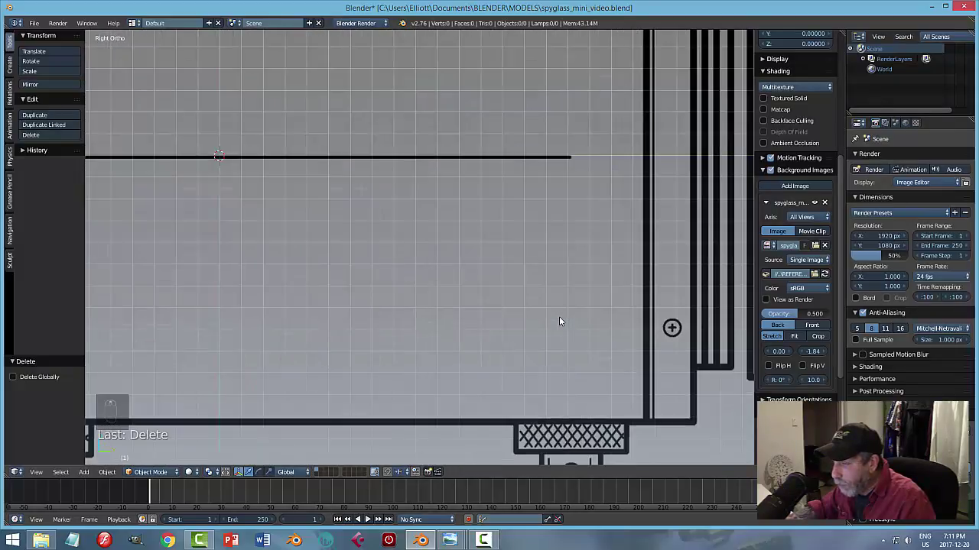
scroll("down", 3)
scroll("down", 3)
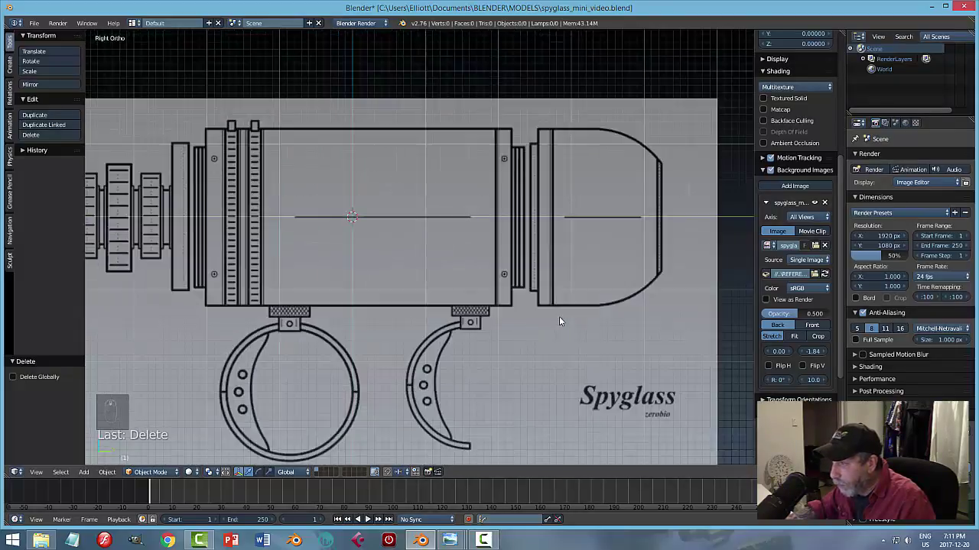
Enable Matcap and Ambient Occlusion viewport shading and hide the side panel.
left_click_drag(850, 231, 770, 211)
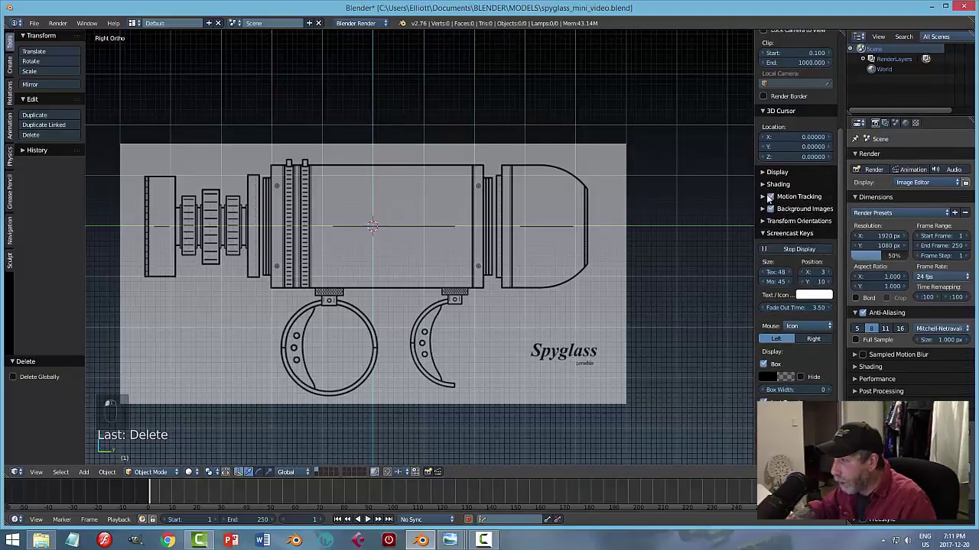
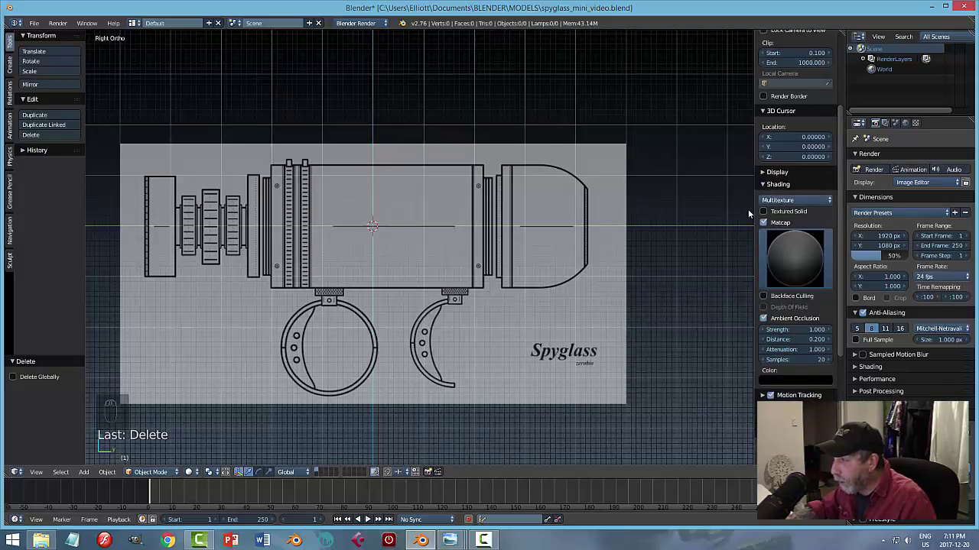
left_click_drag(766, 187, 634, 220)
left_click_drag(655, 270, 606, 255)
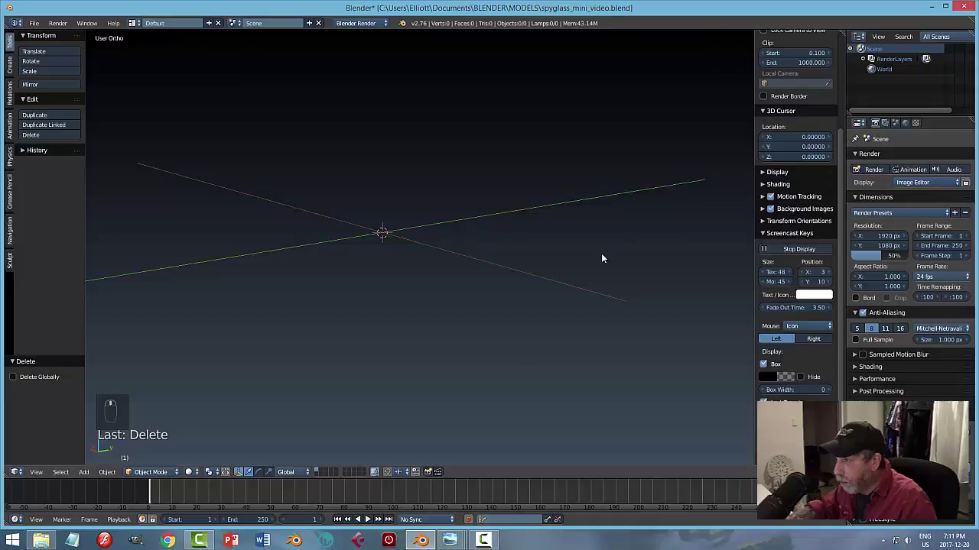
key("n")
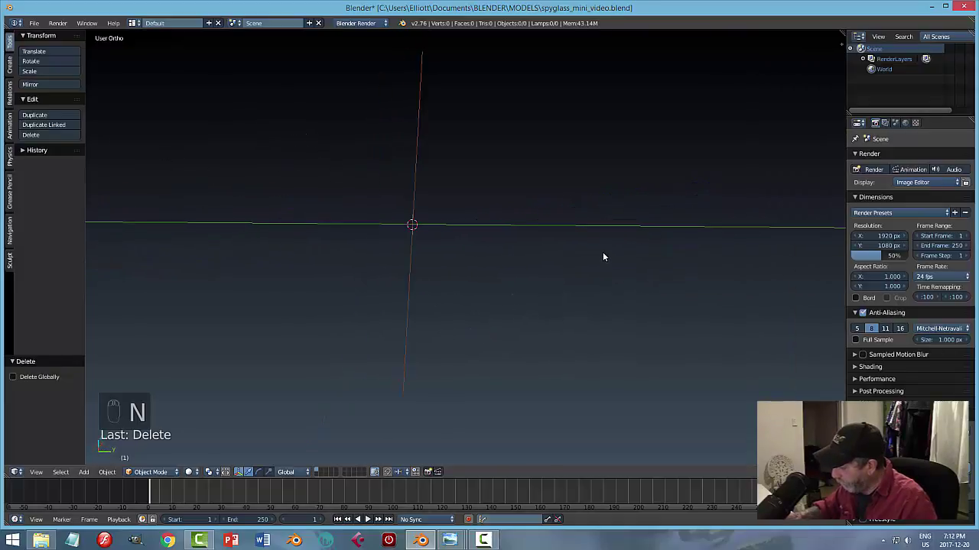
Return to the orthographic right view of the drawing and save the file.
key("KP_3")
key("KP_5")
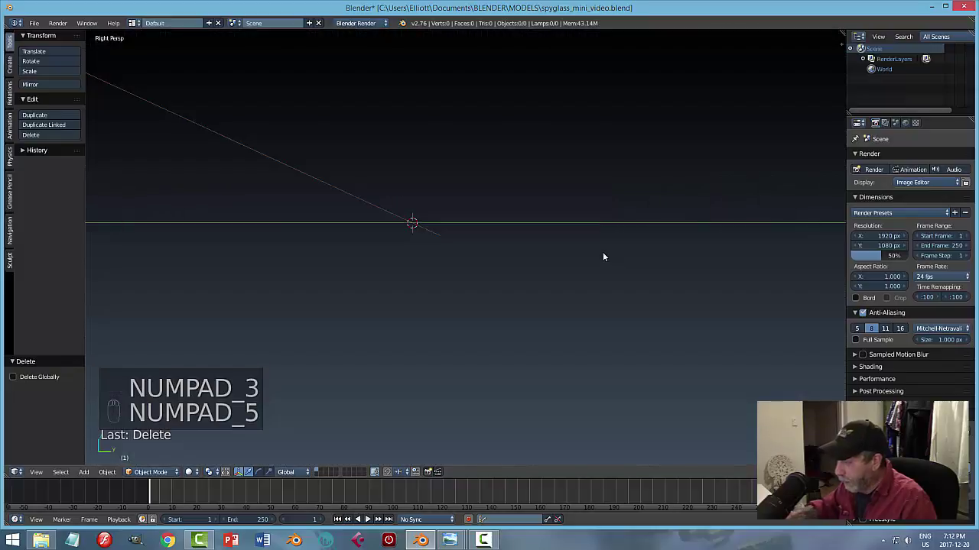
key("KP_5")
left_click(530, 241)
middle_click(538, 242)
middle_click(538, 243)
key("ctrl+s")
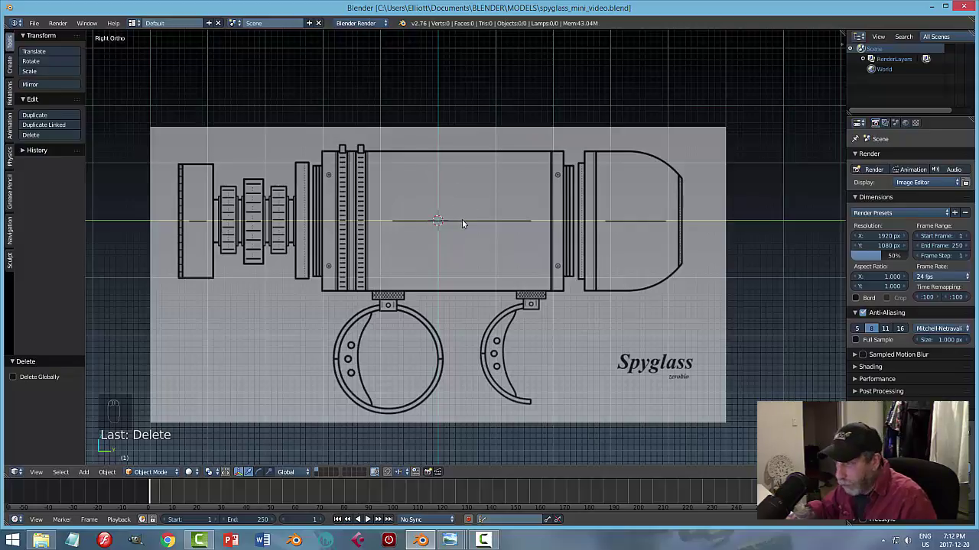
Add a cylinder rotated 90° on X, scaled and slid over the ribbed barrel section.
key("shift+a")
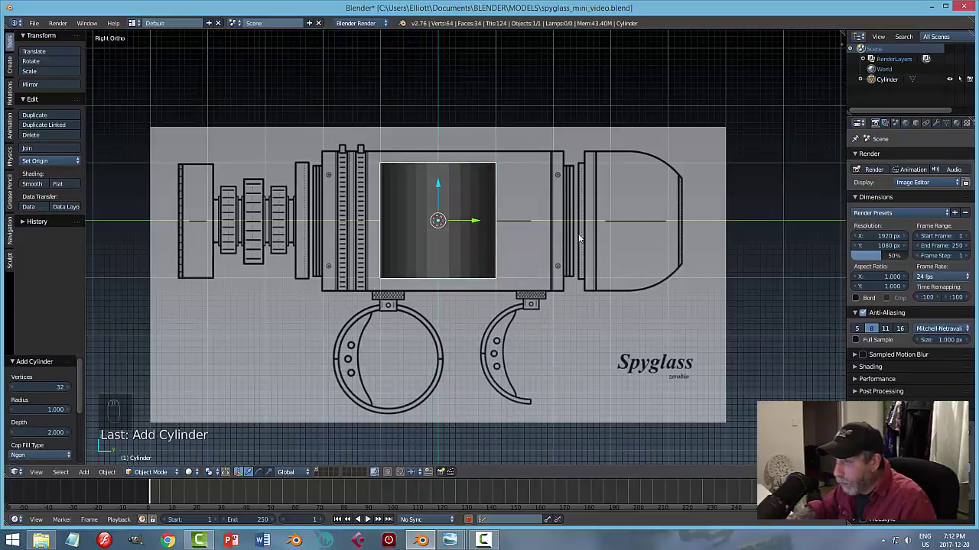
key("r")
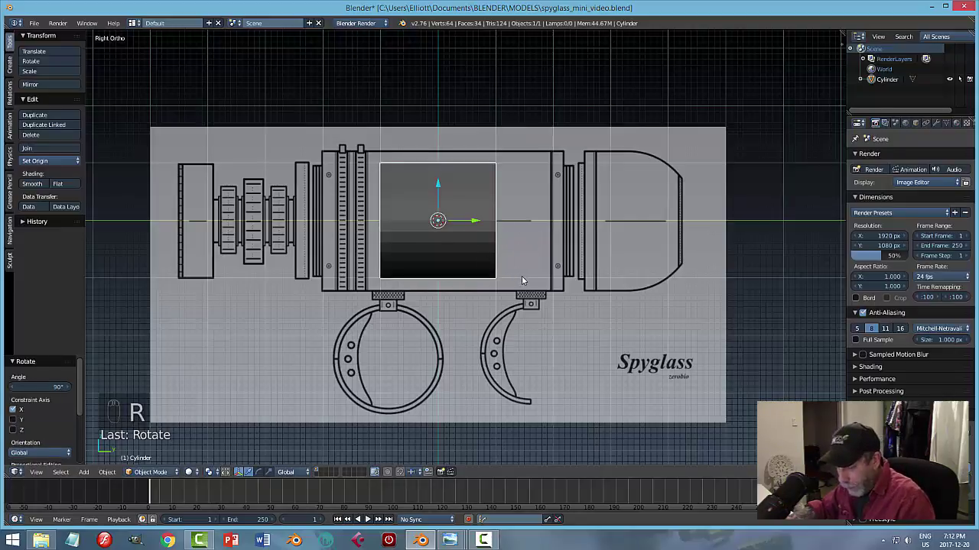
key("s")
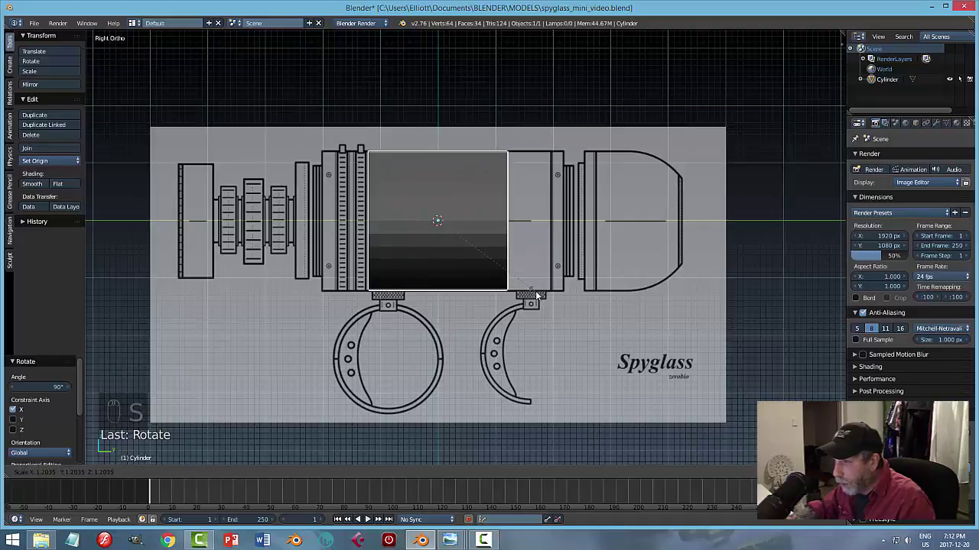
left_click(481, 221)
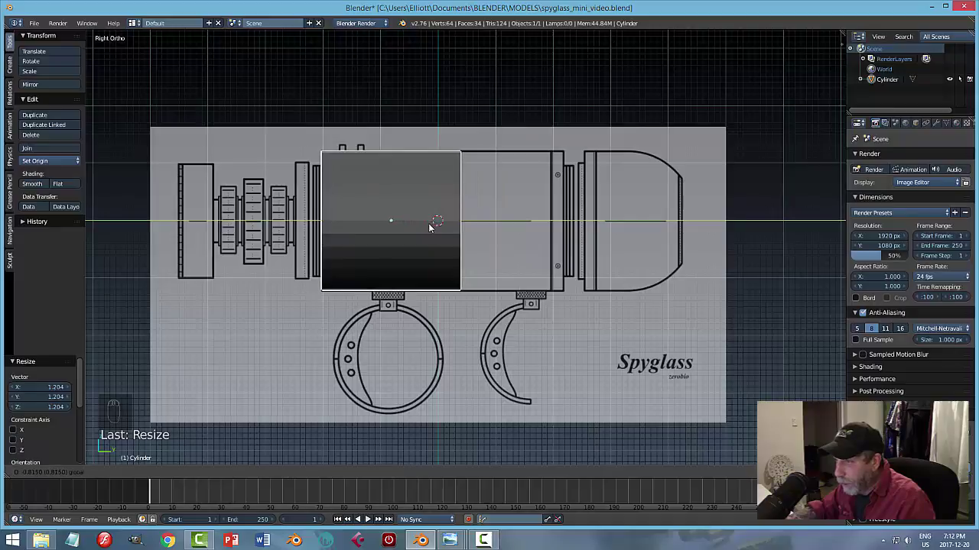
key("z")
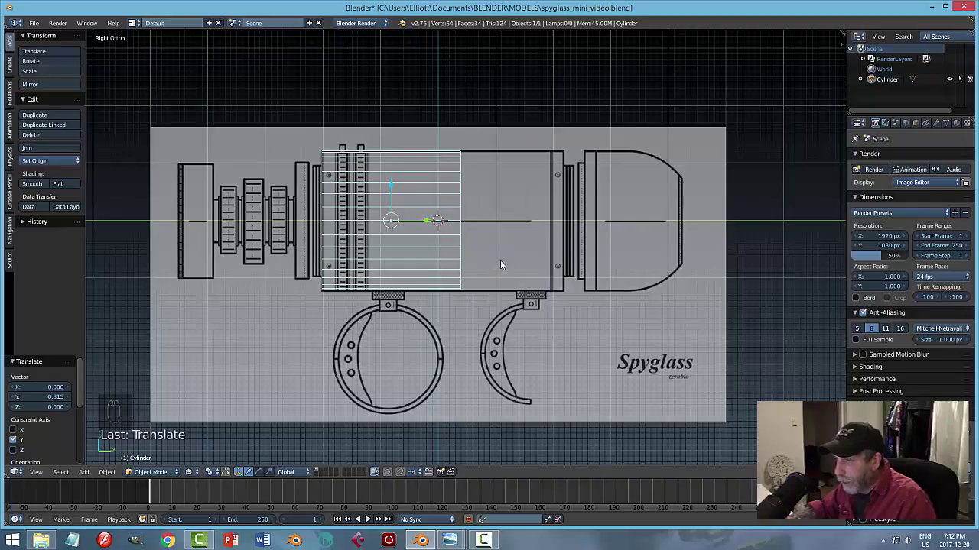
Enter Edit Mode on the barrel cylinder with its mesh shown as wireframe.
key("Tab")
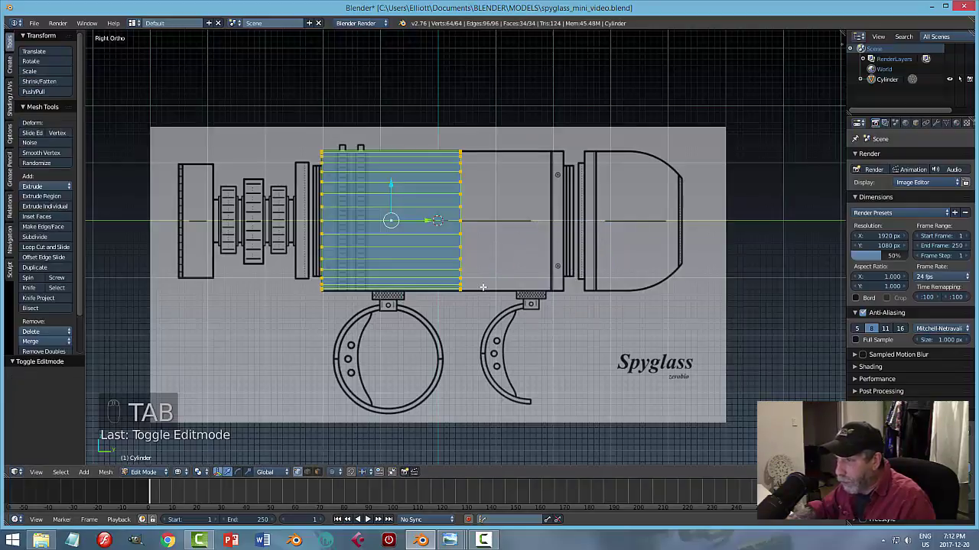
key("a")
key("Tab")
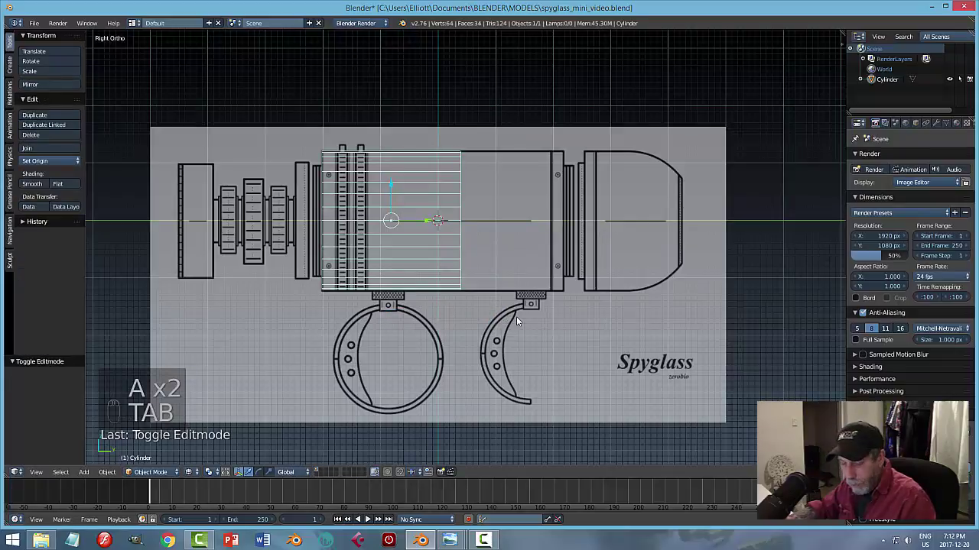
key("Tab")
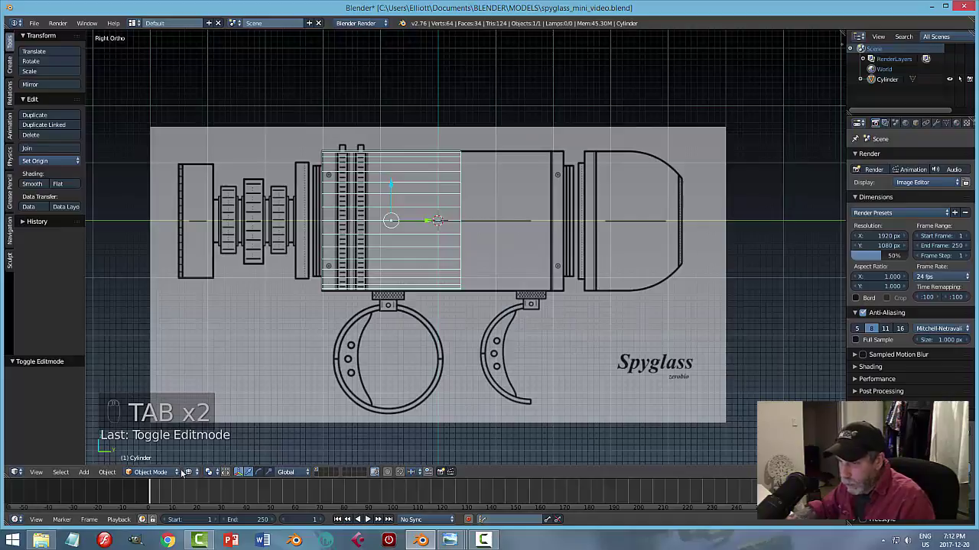
left_click(160, 476)
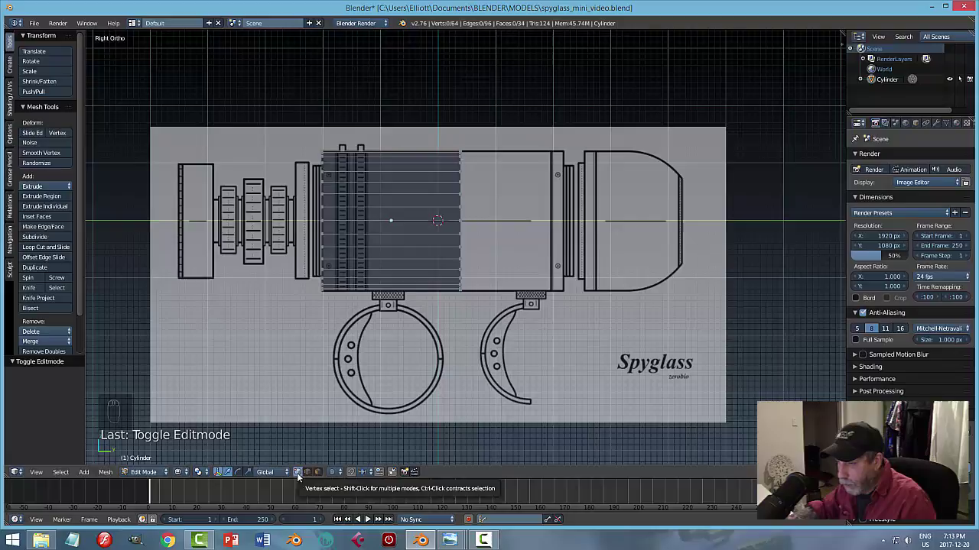
left_click_drag(311, 475, 300, 474)
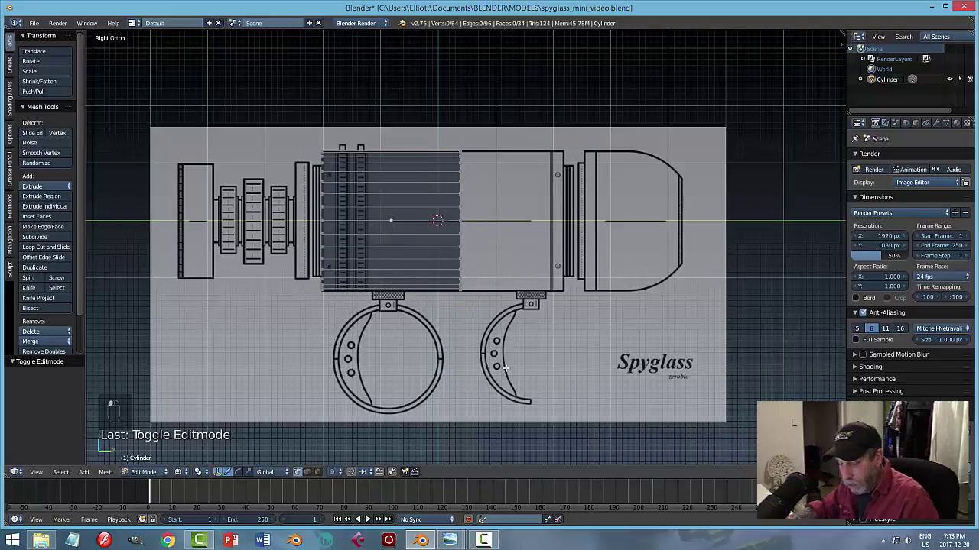
key("ctrl+Tab")
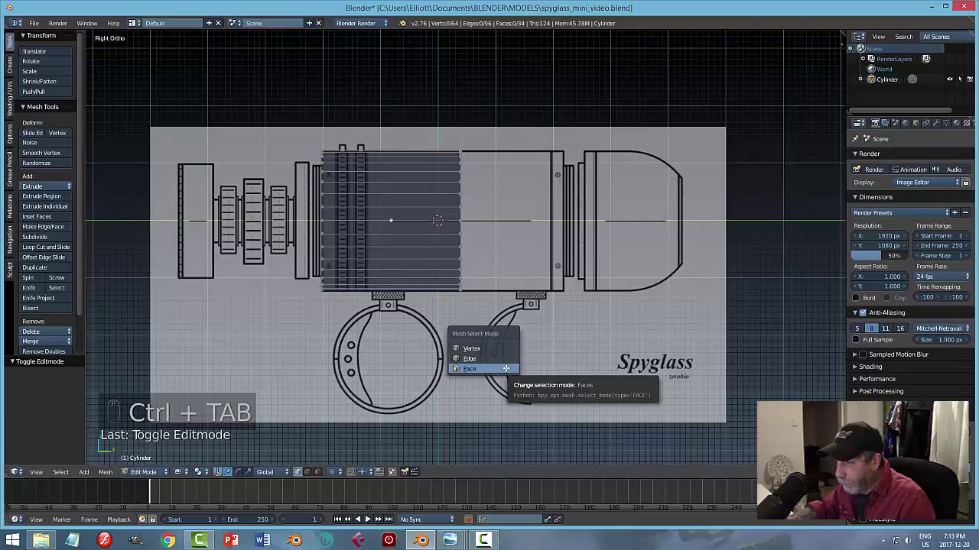
key("Tab")
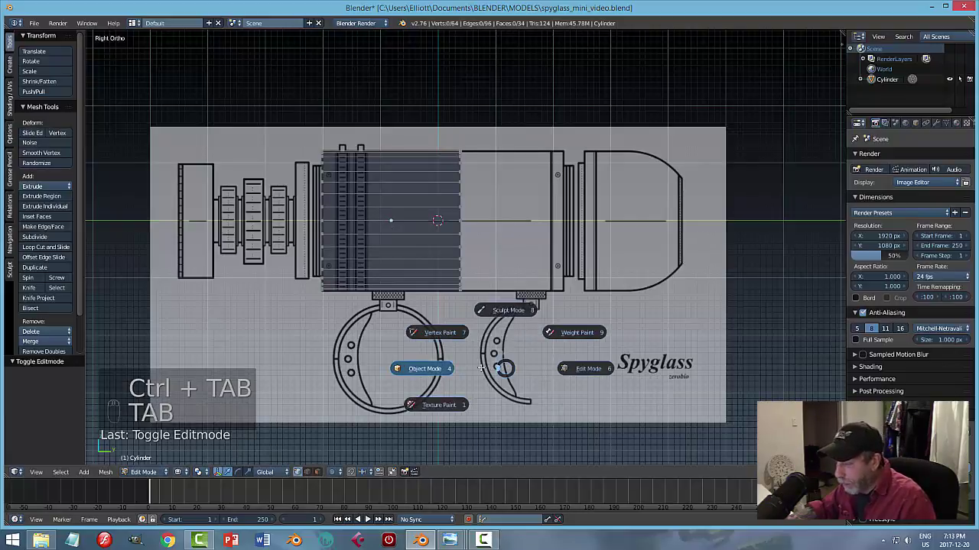
key("ctrl+Tab")
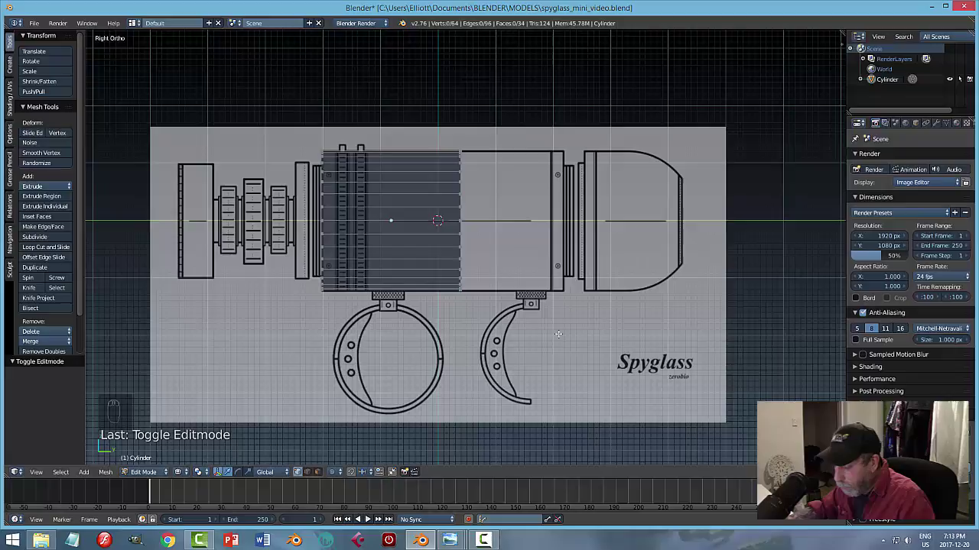
key("b")
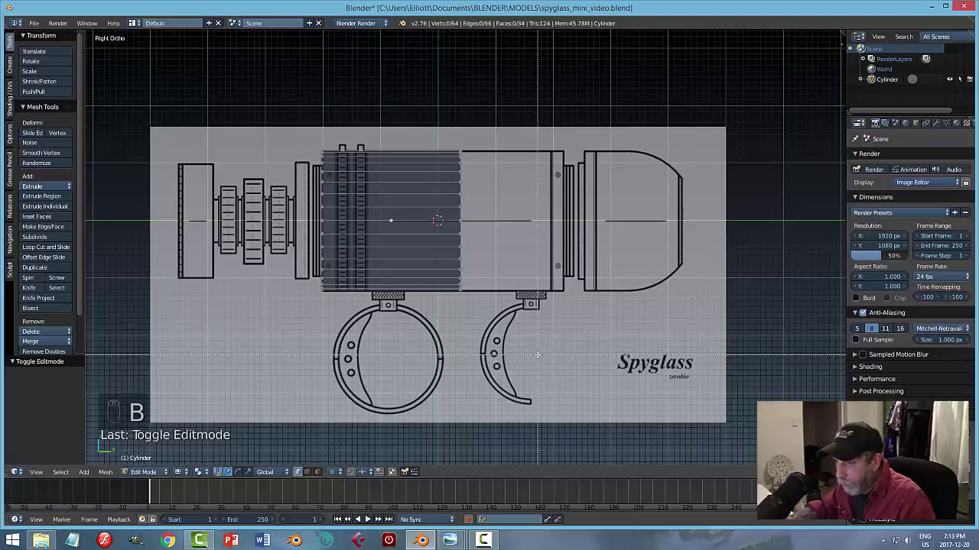
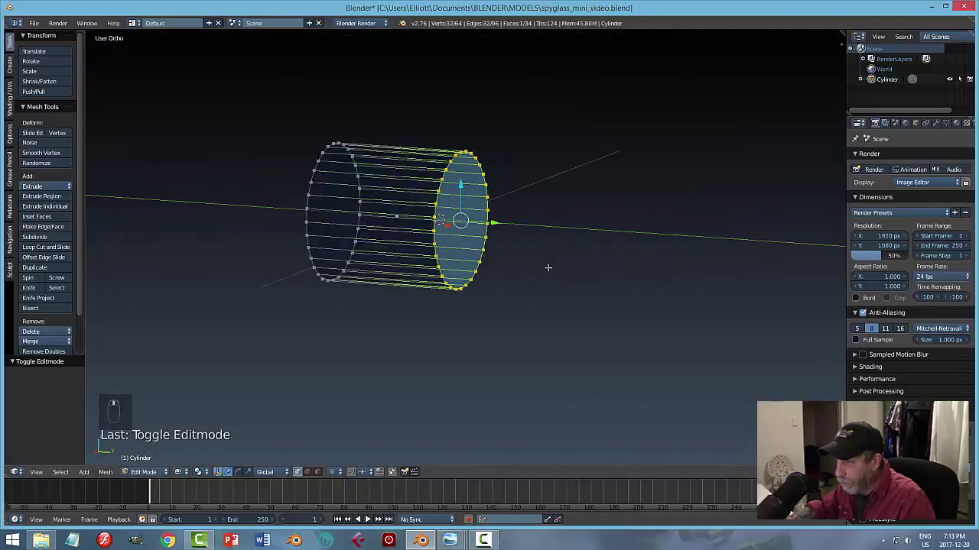
key("a")
key("z")
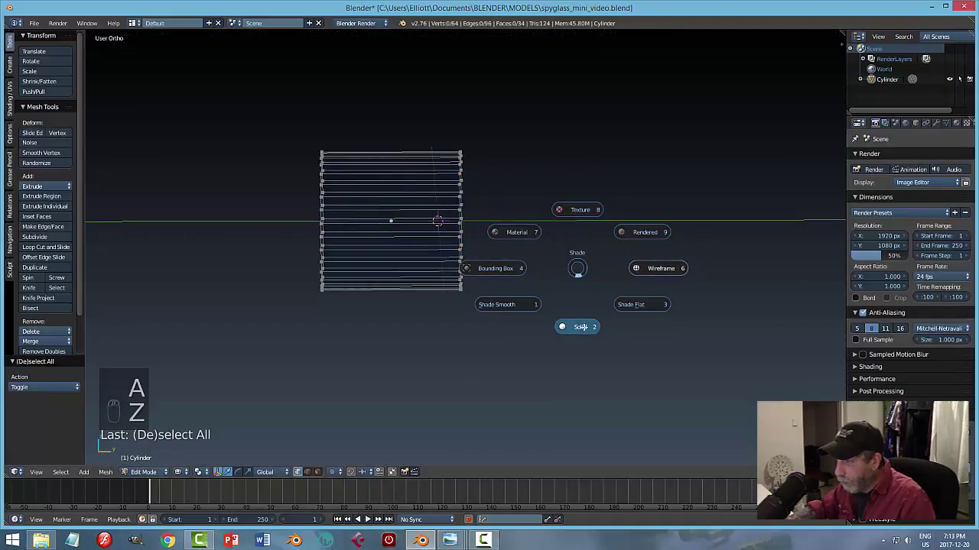
key("KP_3")
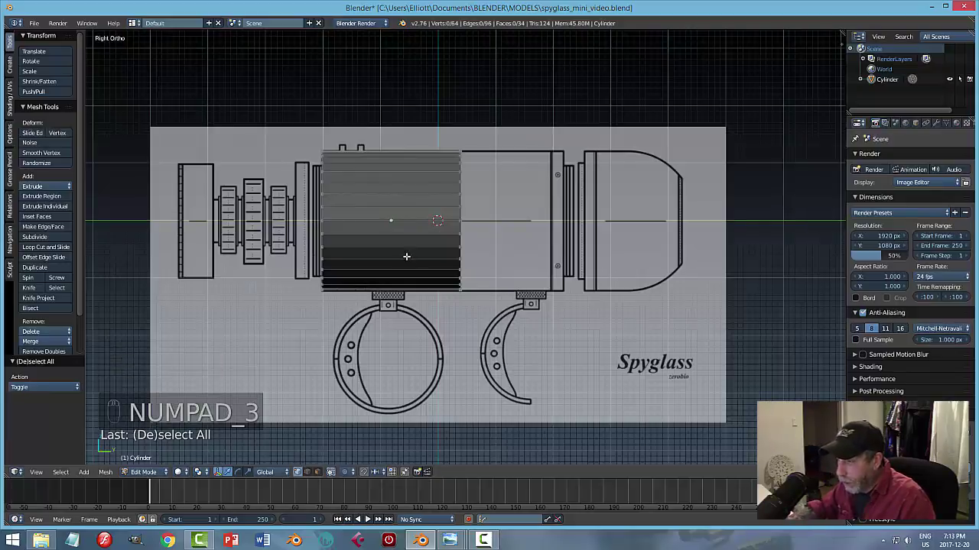
key("b")
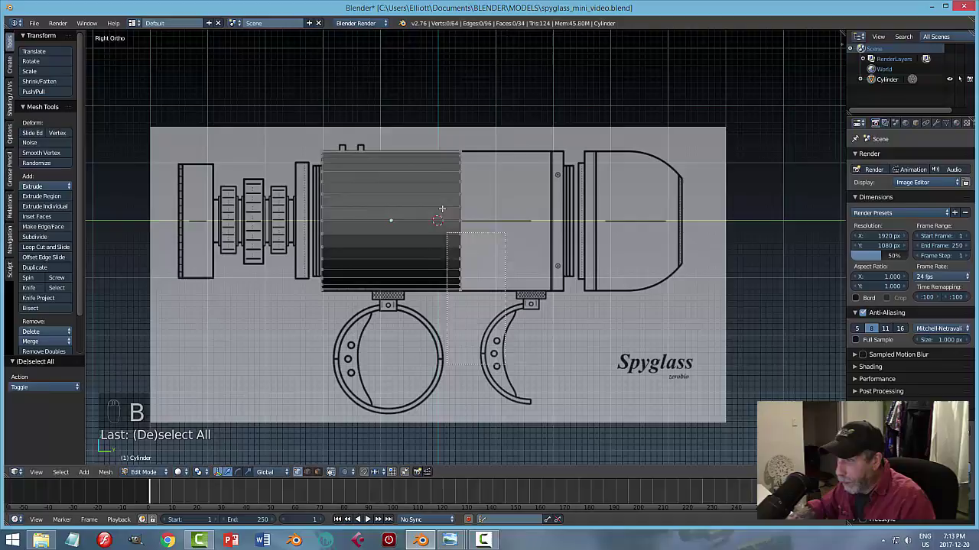
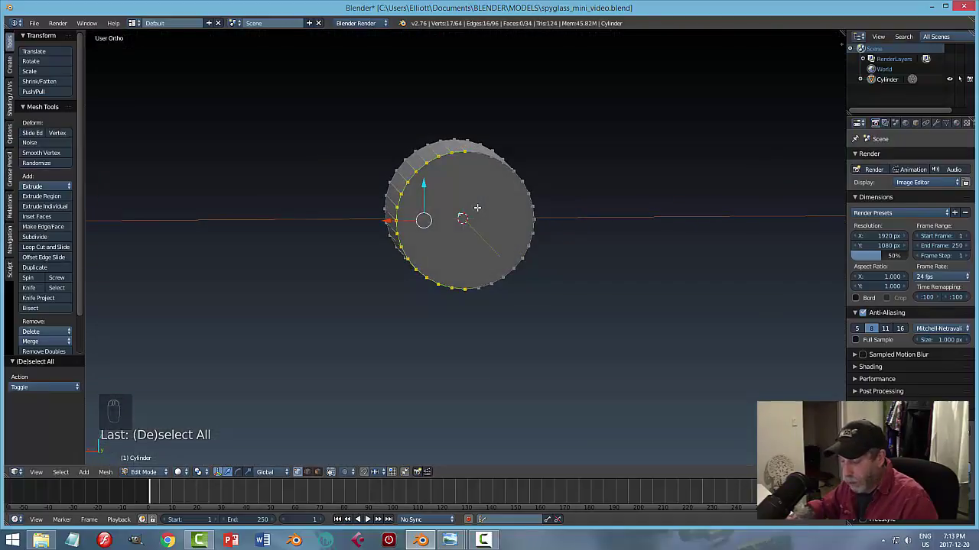
key("a")
key("KP_3")
key("z")
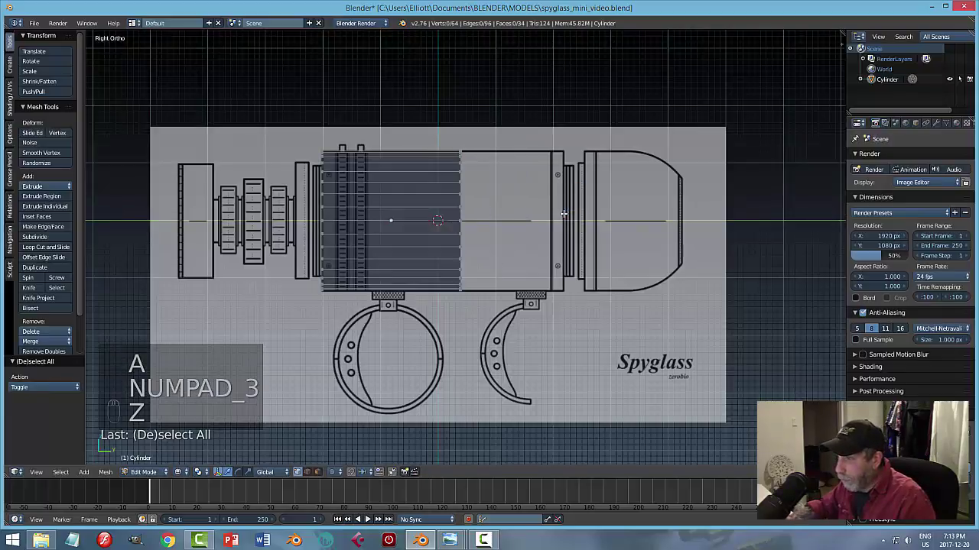
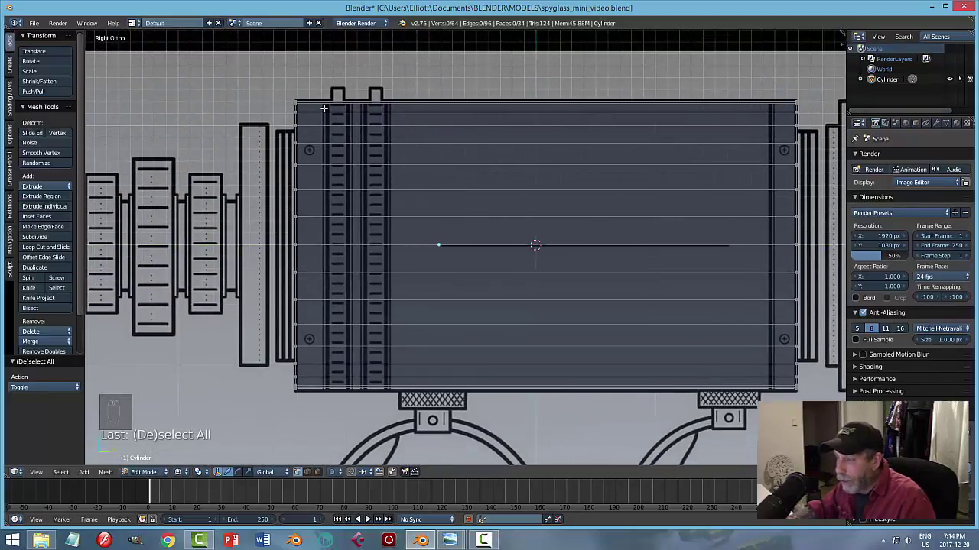
Add two pairs of loop cuts and squeeze each into a narrow band over a raised ring.
key("ctrl+r")
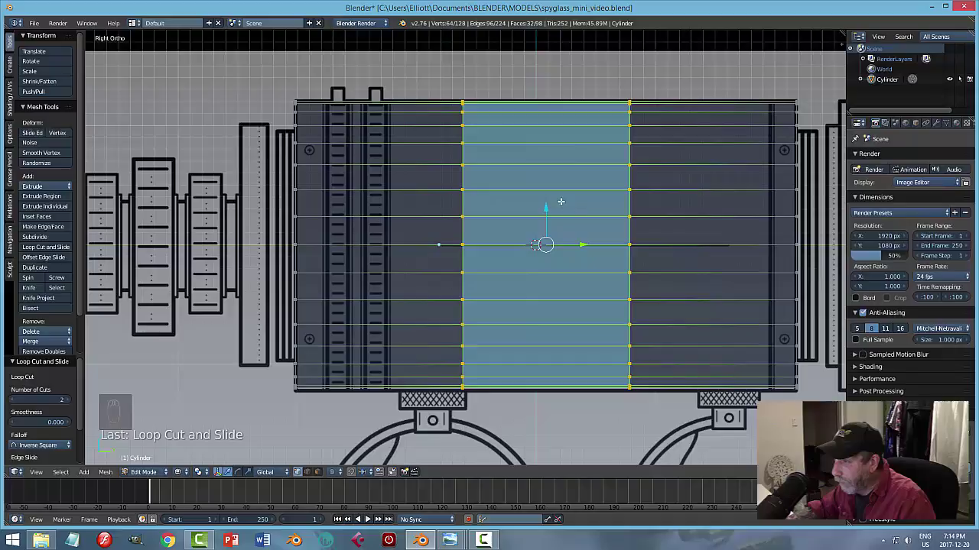
key("s")
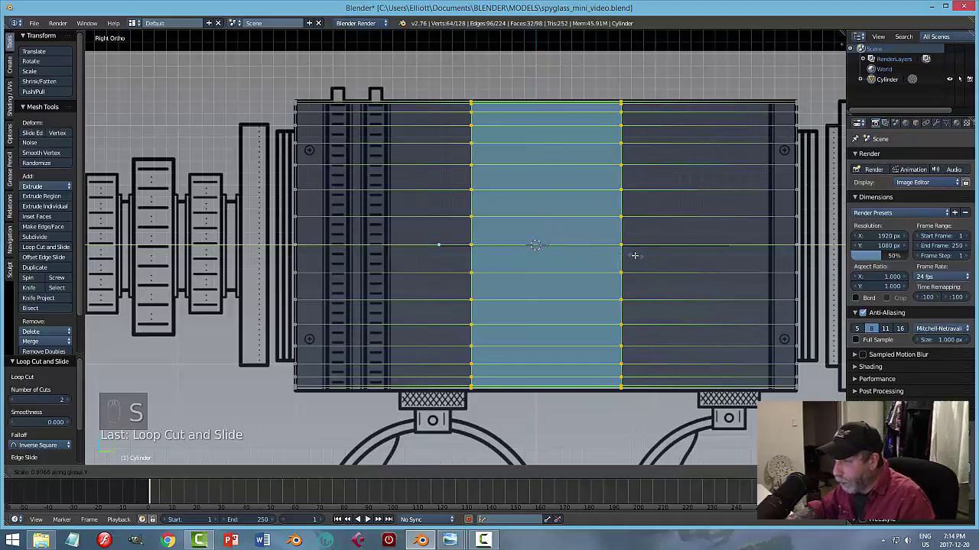
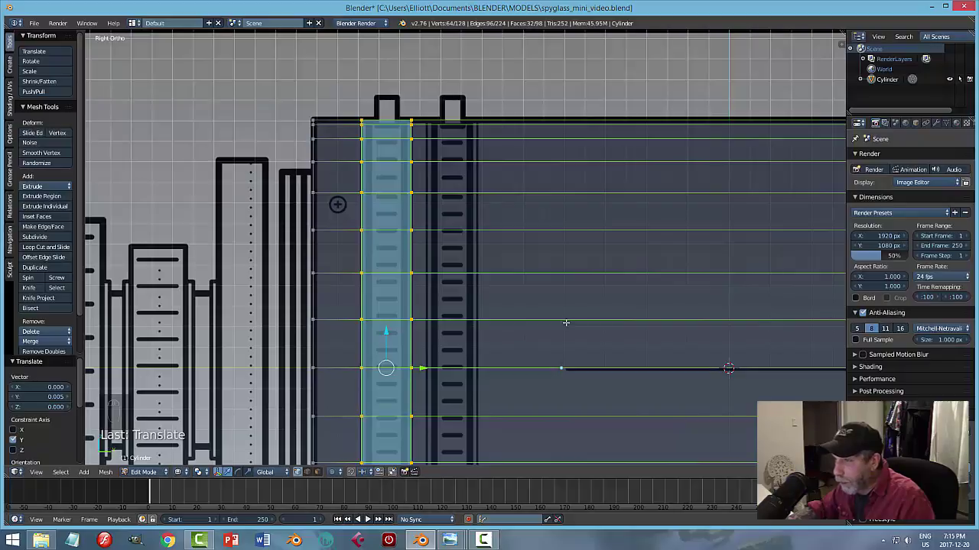
key("a")
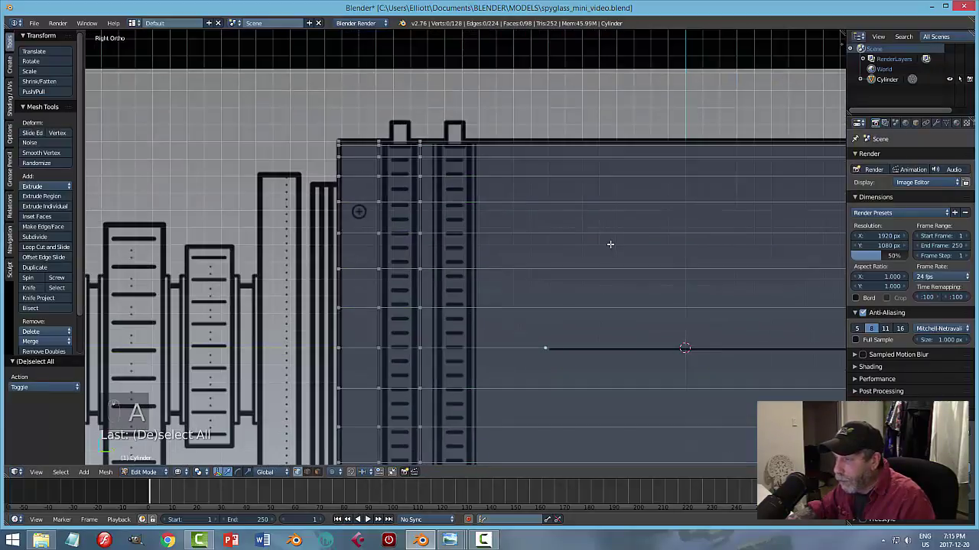
key("ctrl+r")
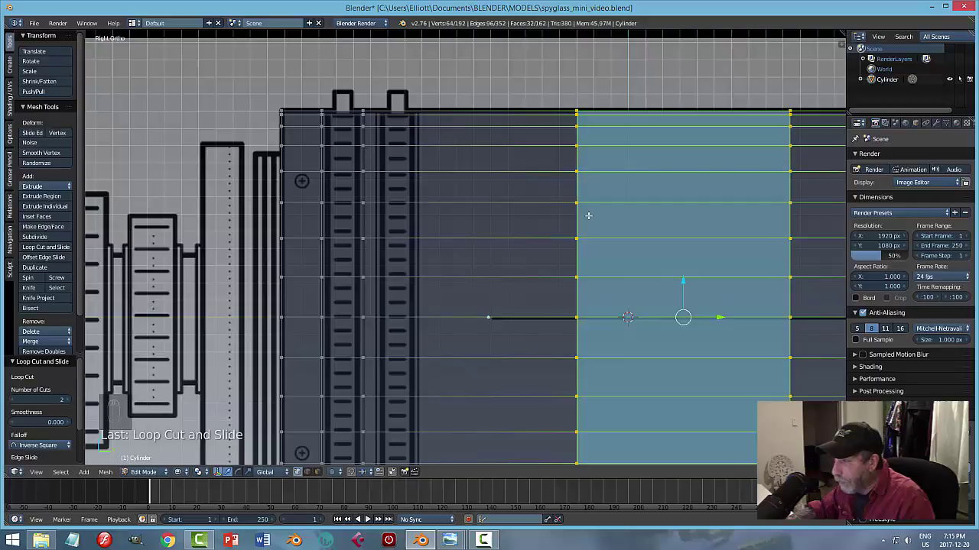
key("s")
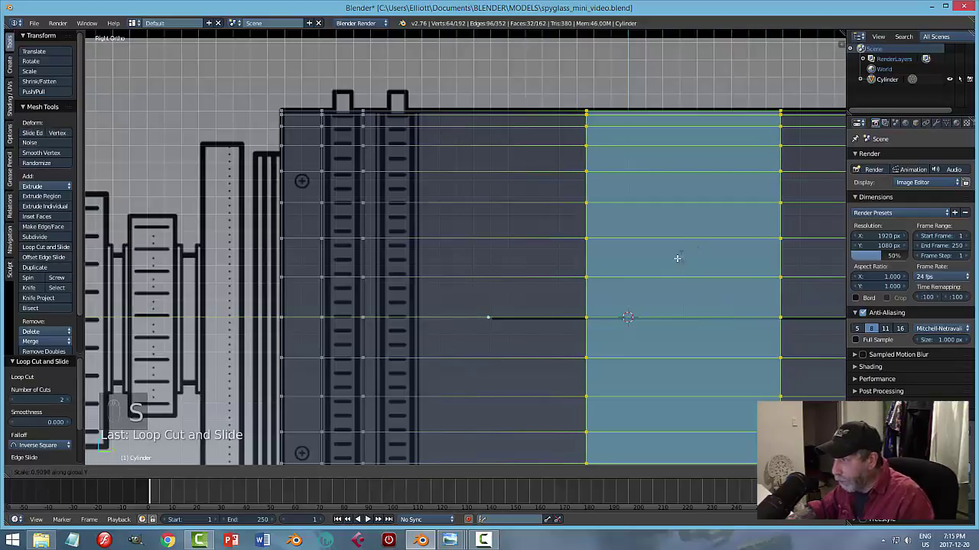
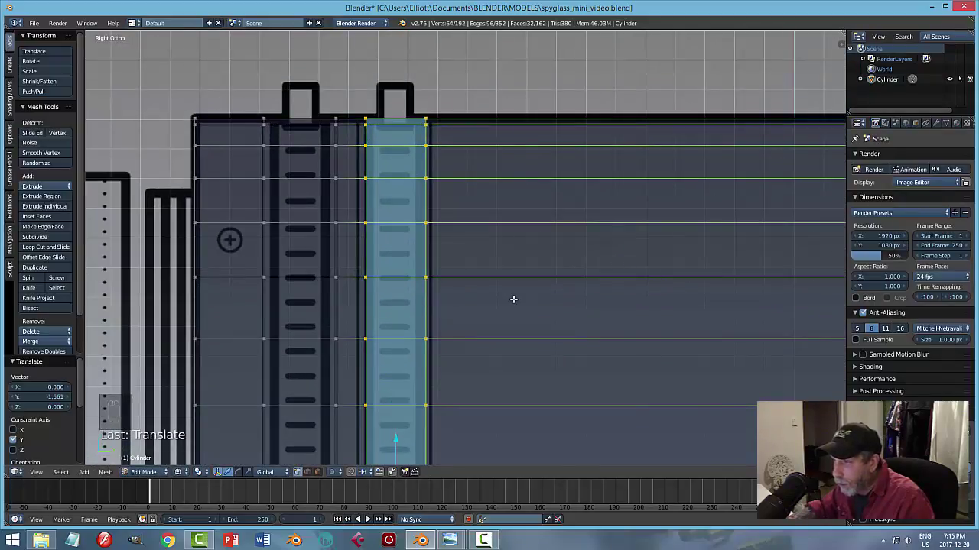
Switch to face select and pick the faces of both ring bands around the barrel.
key("a")
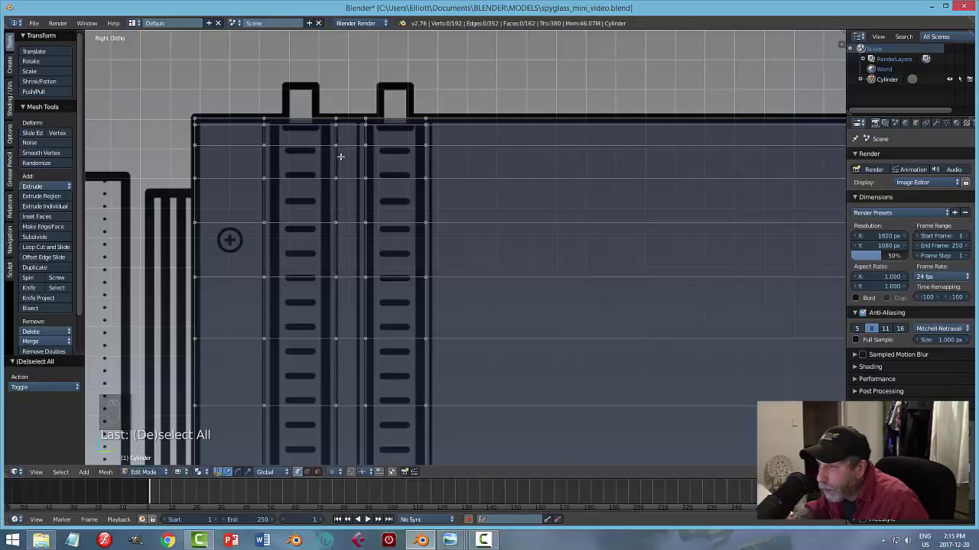
key("ctrl+Tab")
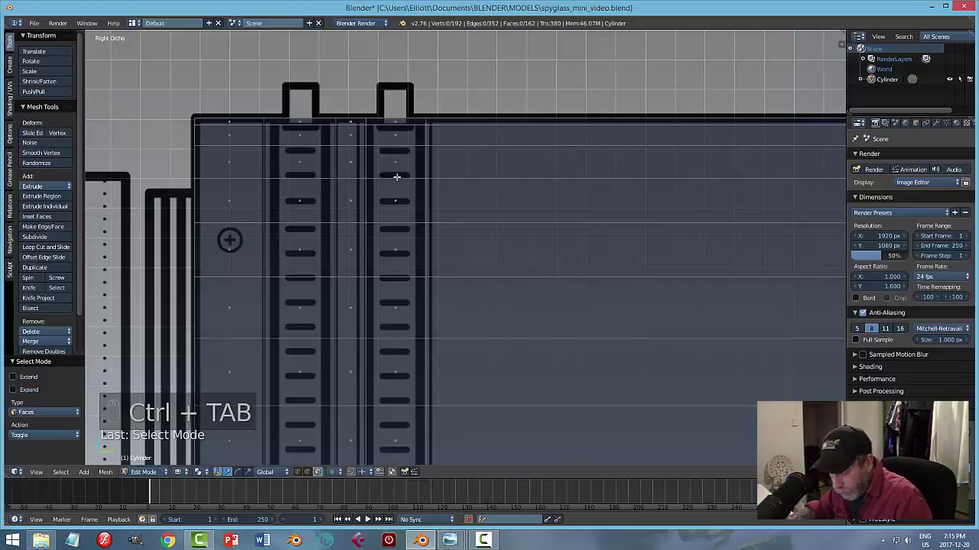
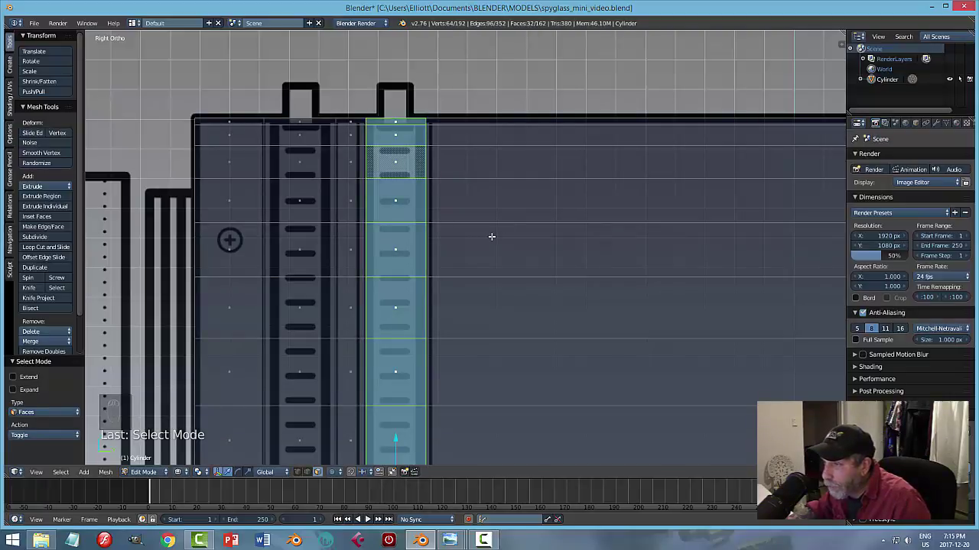
key("s")
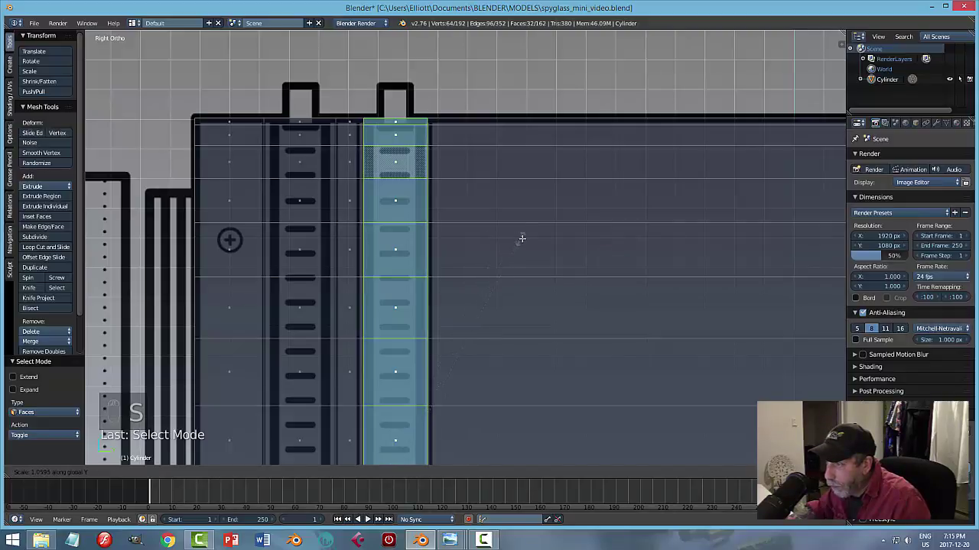
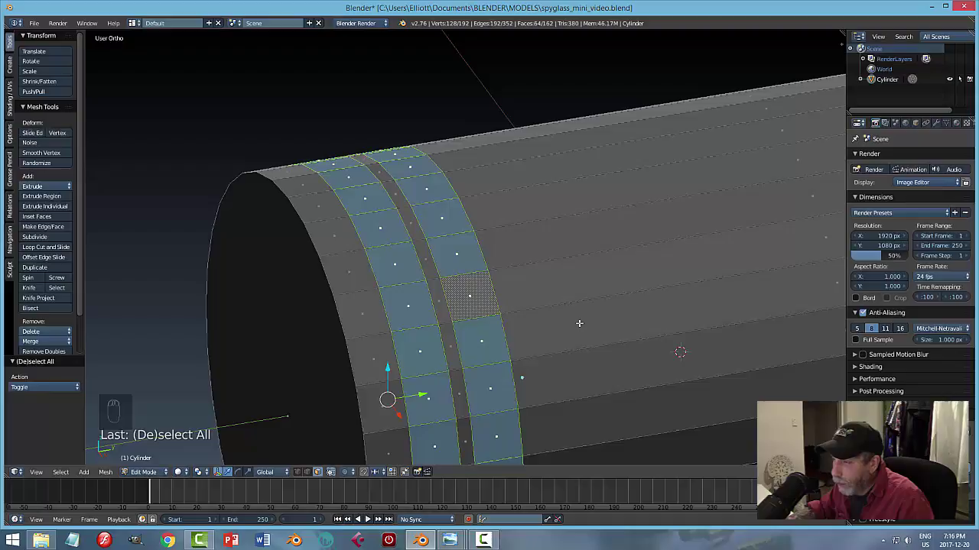
Extrude both ring bands and scale them outward above the barrel surface.
key("e")
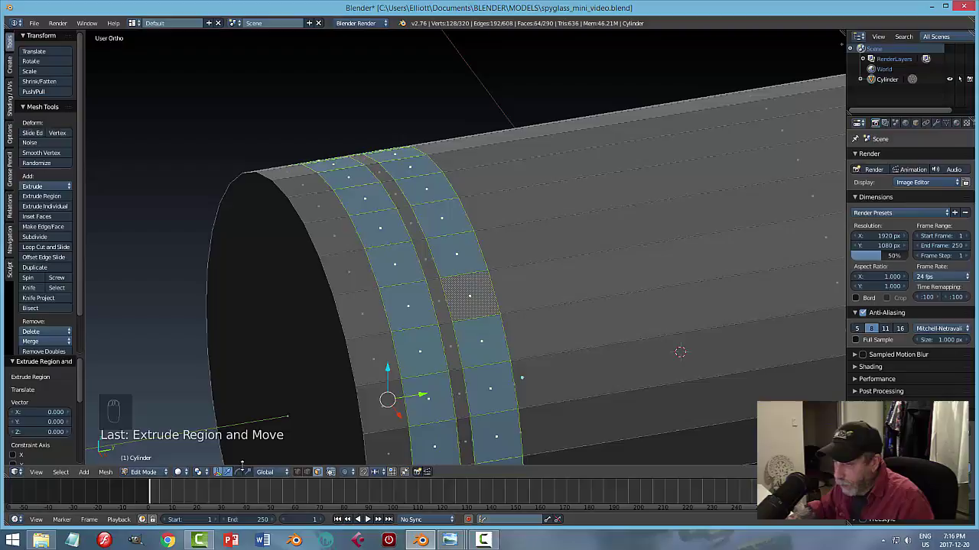
key("ctrl+z")
key("ctrl+z")
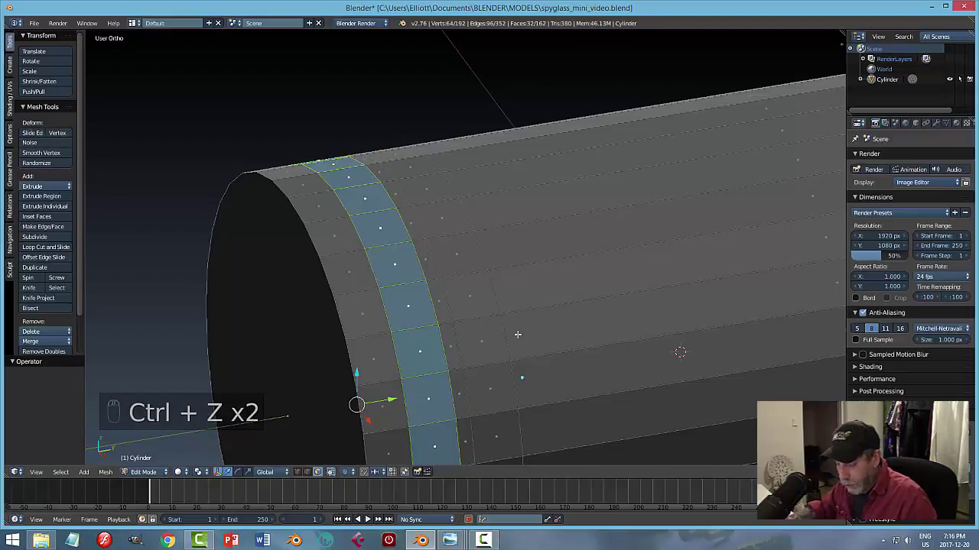
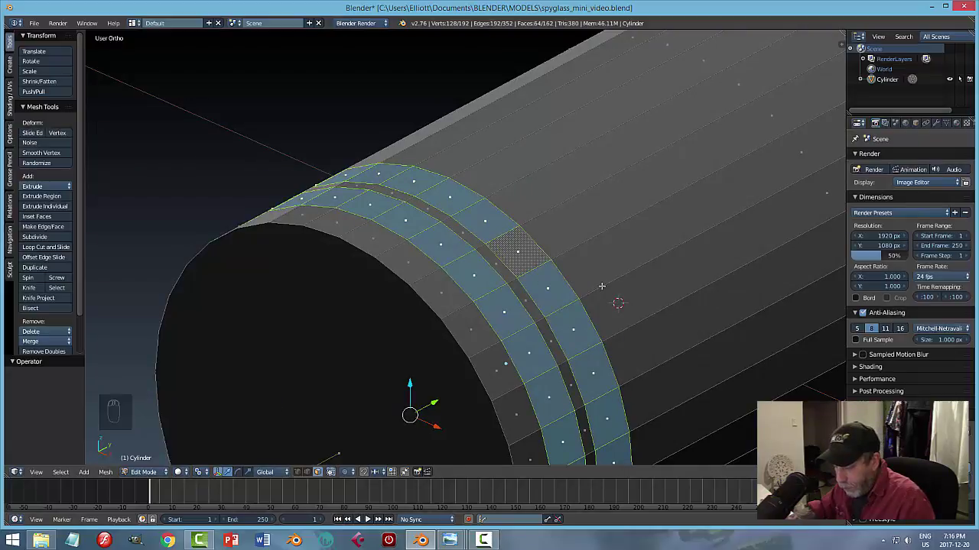
key("e")
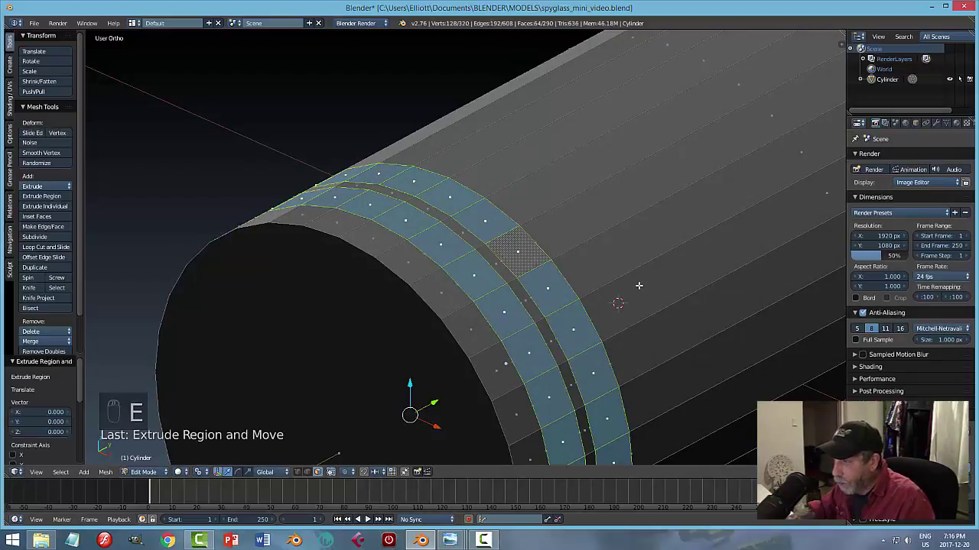
key("s")
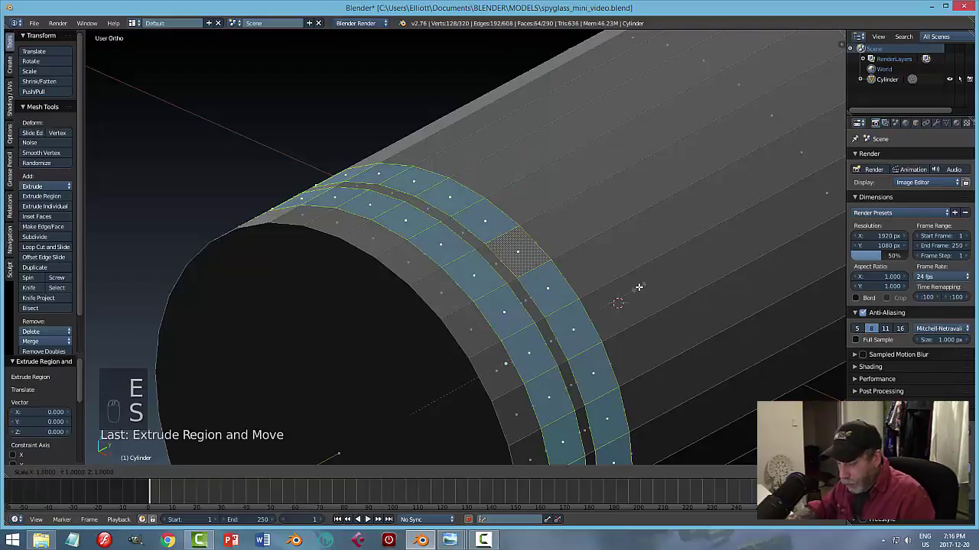
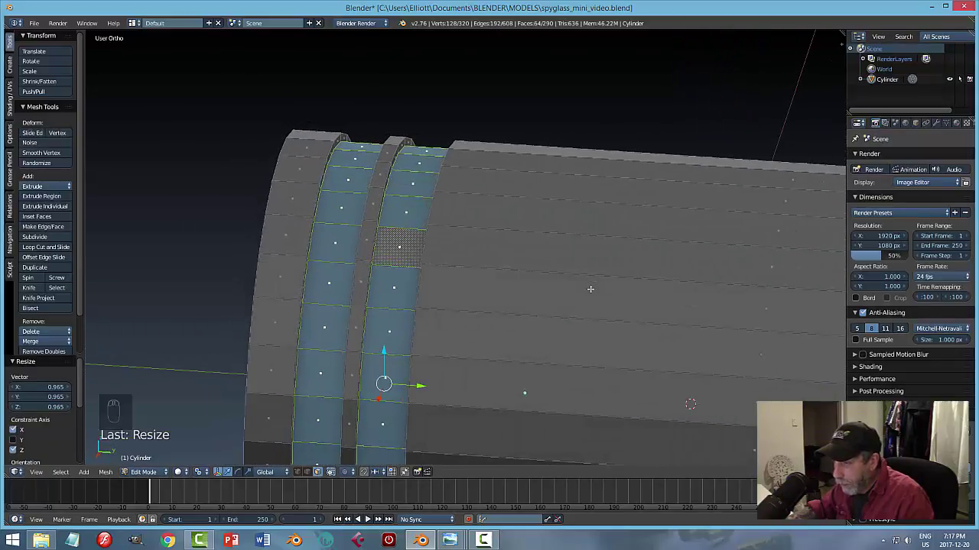
Duplicate a strip of ring faces and separate it as Cylinder.001.
key("a")
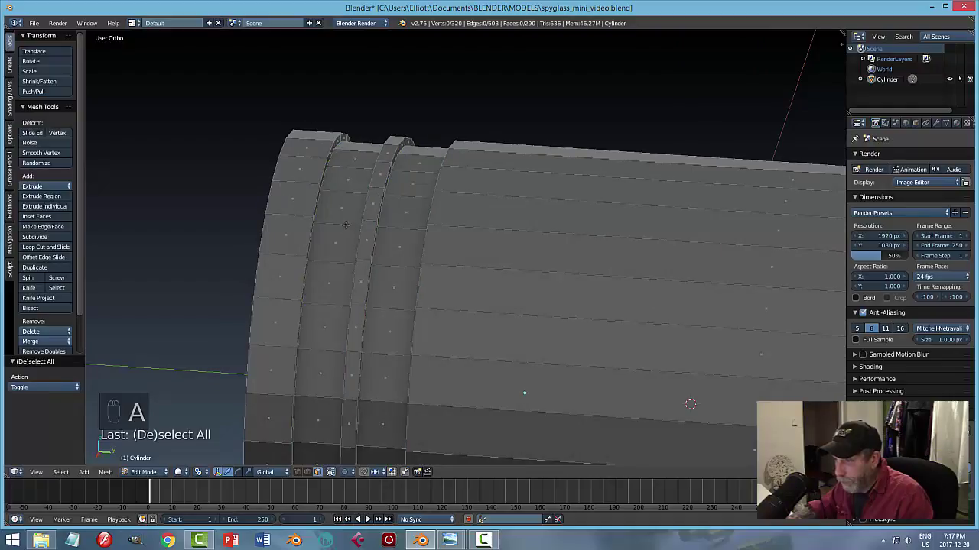
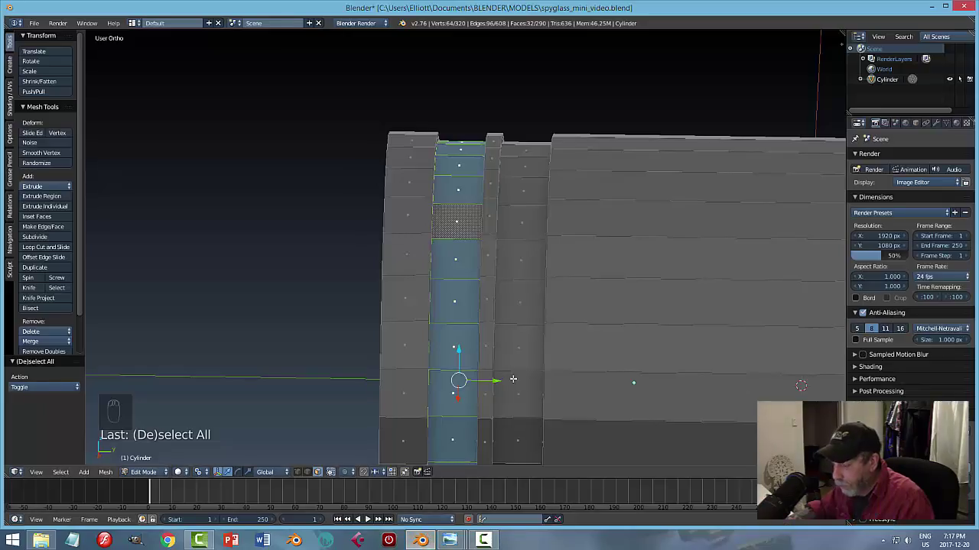
key("shift+d")
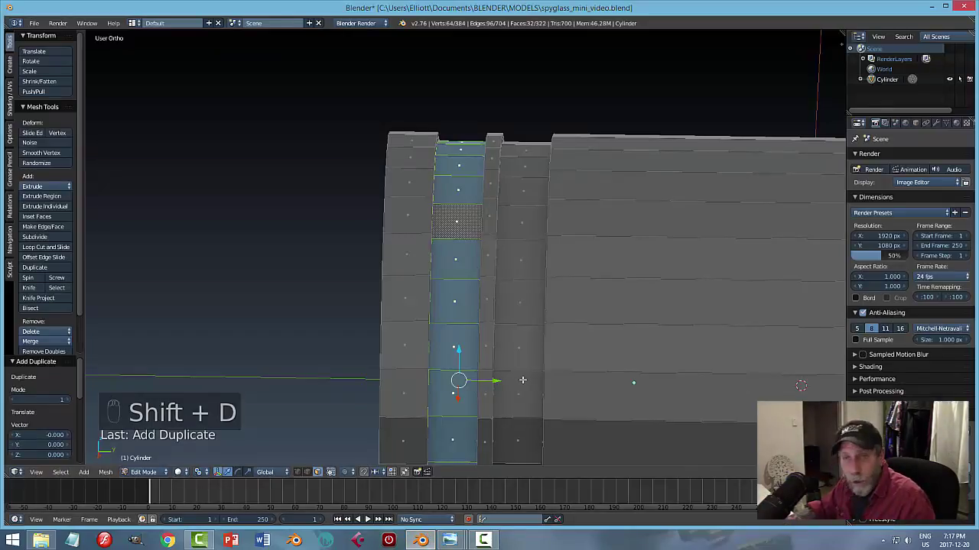
key("p")
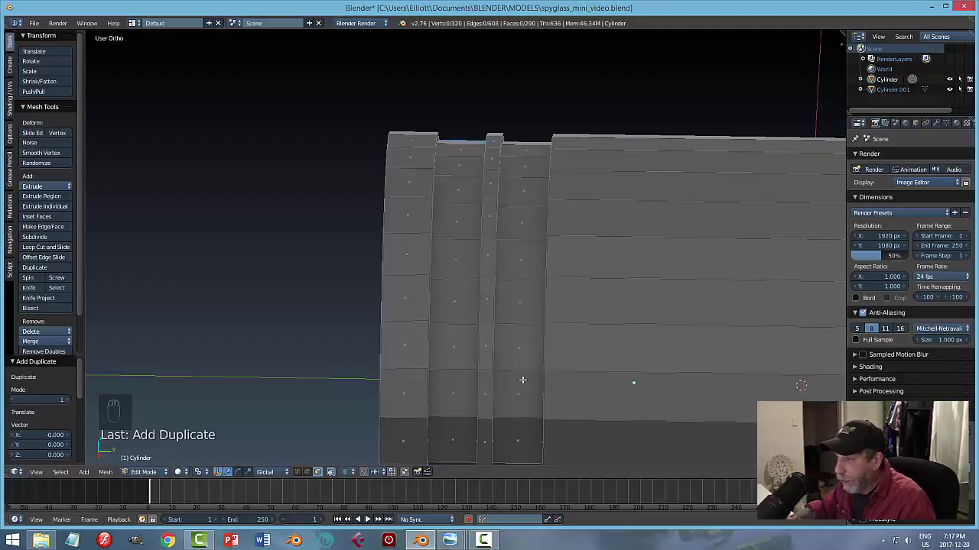
Select Cylinder.001 and set its origin to its own geometry.
key("Tab")
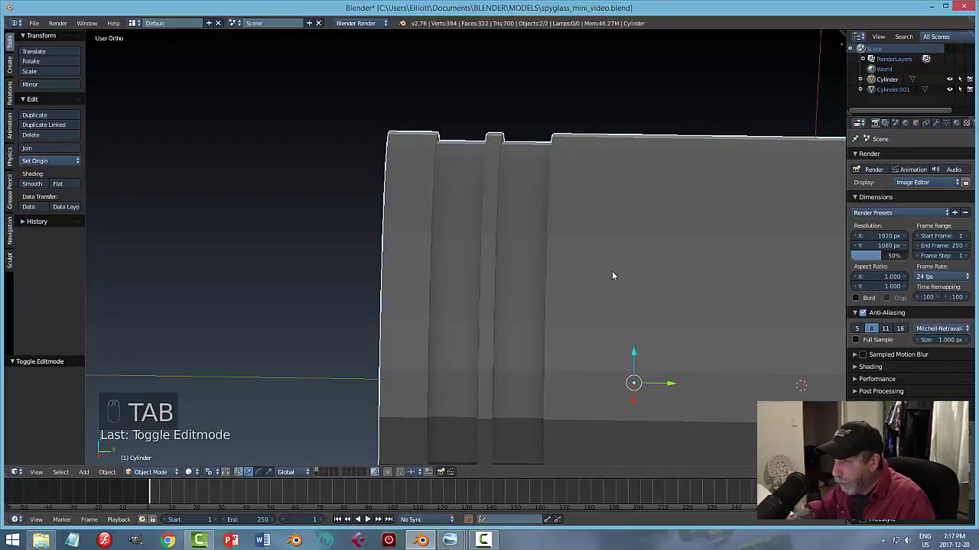
left_click(617, 273)
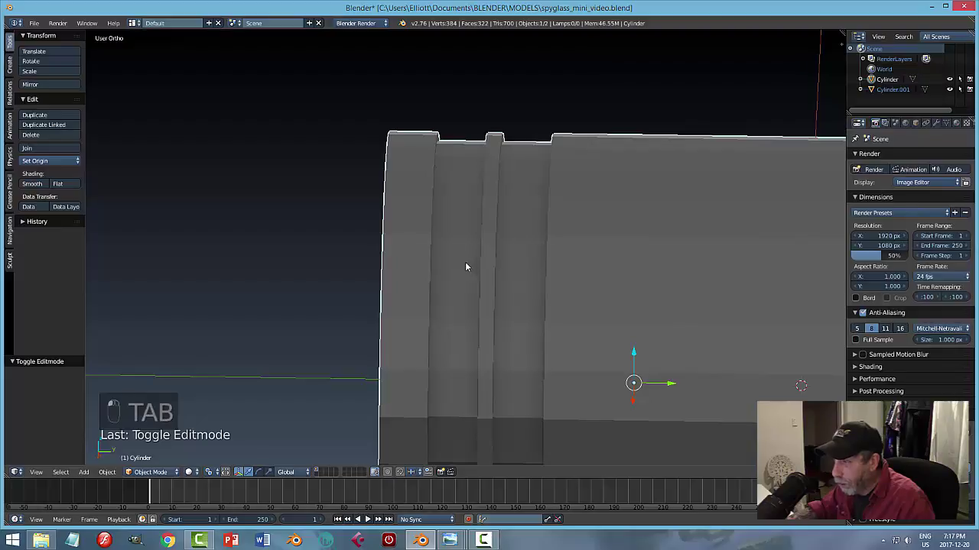
left_click(458, 259)
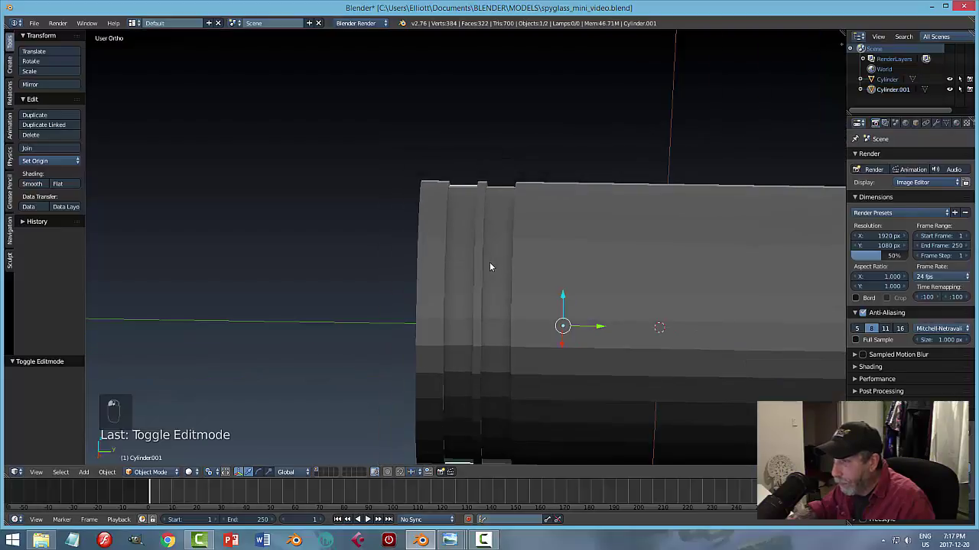
left_click_drag(534, 291, 596, 330)
left_click(596, 330)
key("ctrl+z")
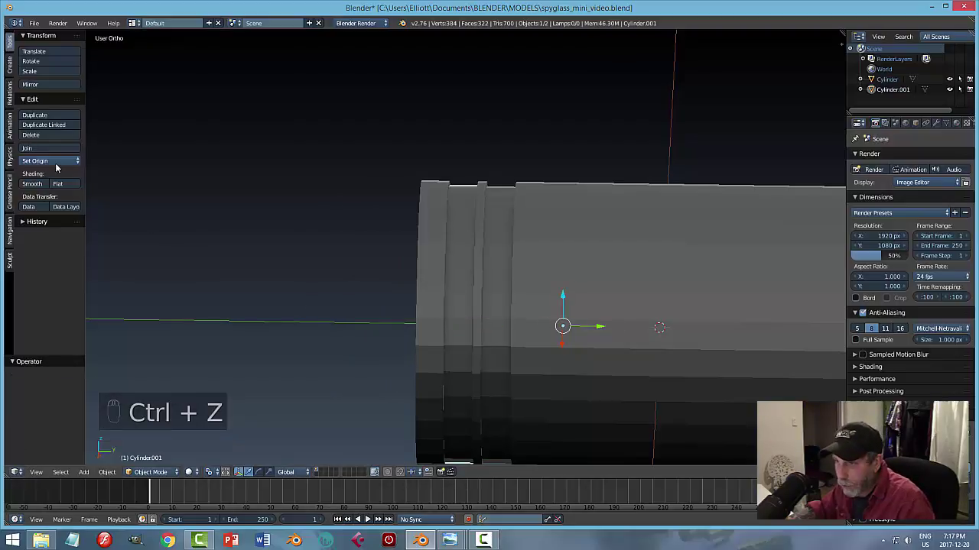
left_click(62, 164)
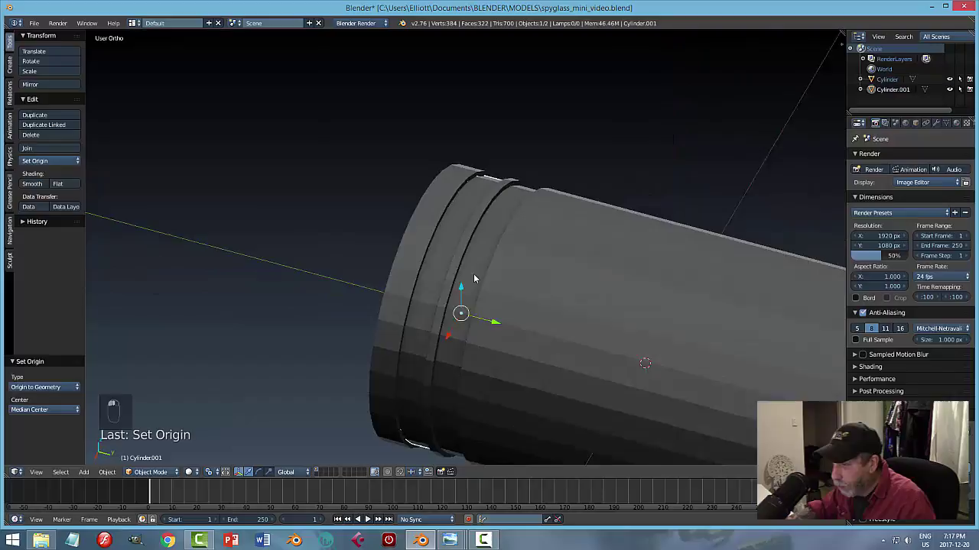
Scale the ring on Y, then on the other two axes, to fit snugly into the groove.
left_click_drag(476, 266, 522, 247)
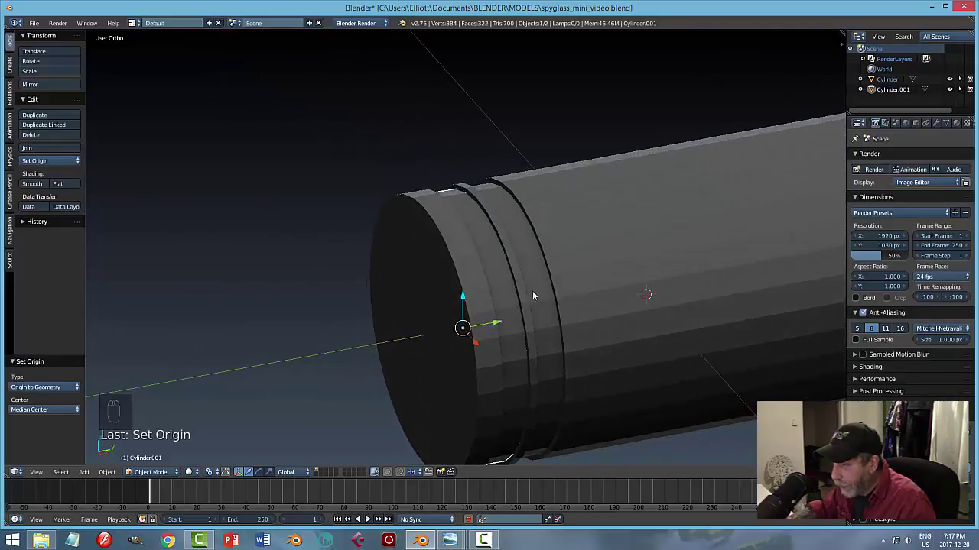
middle_click(527, 307)
left_click_drag(568, 290, 573, 290)
key("KP_1")
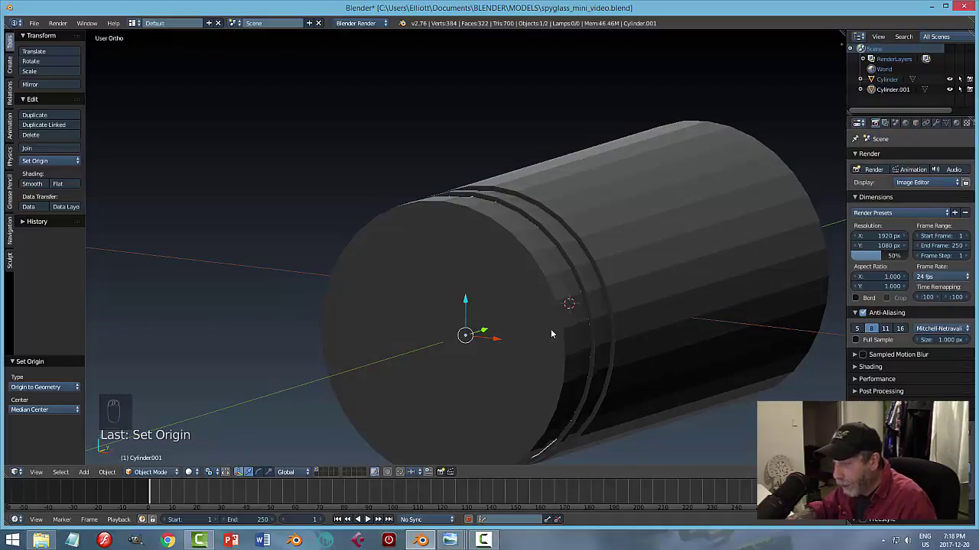
left_click_drag(561, 325, 579, 352)
key("s")
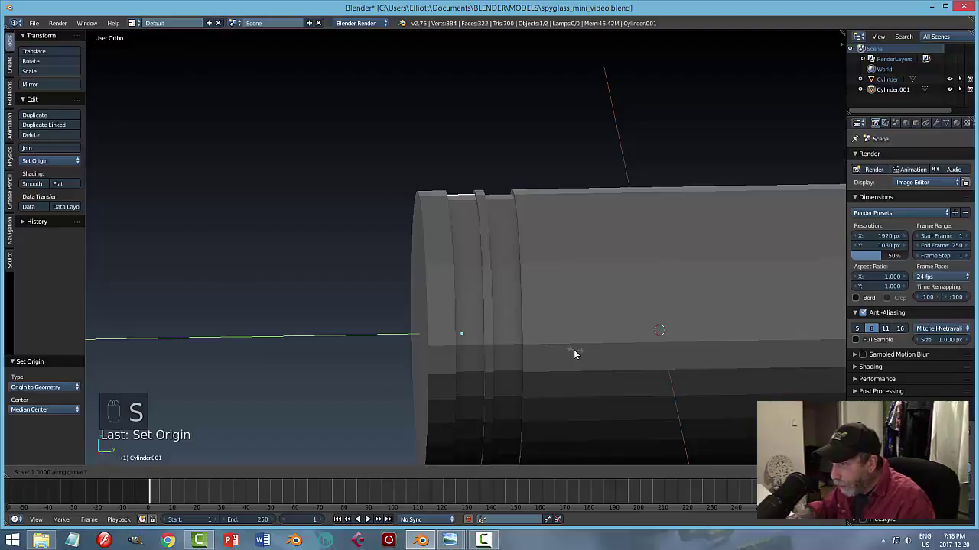
key("s")
left_click_drag(494, 323, 504, 290)
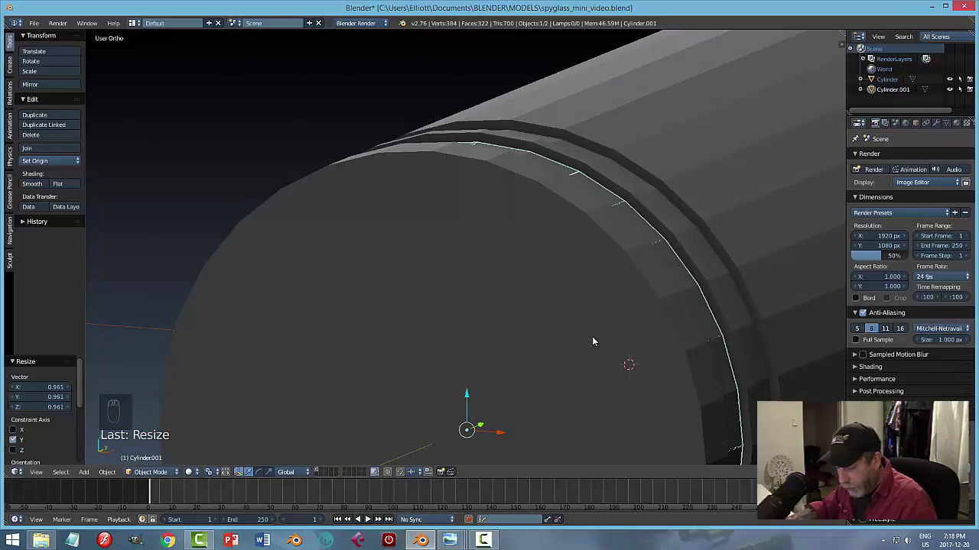
key("s")
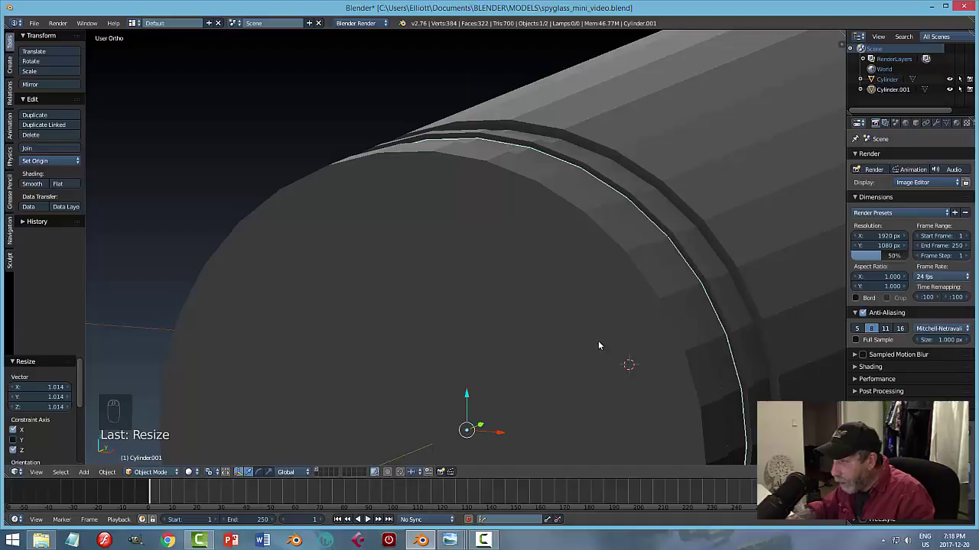
left_click_drag(665, 313, 532, 338)
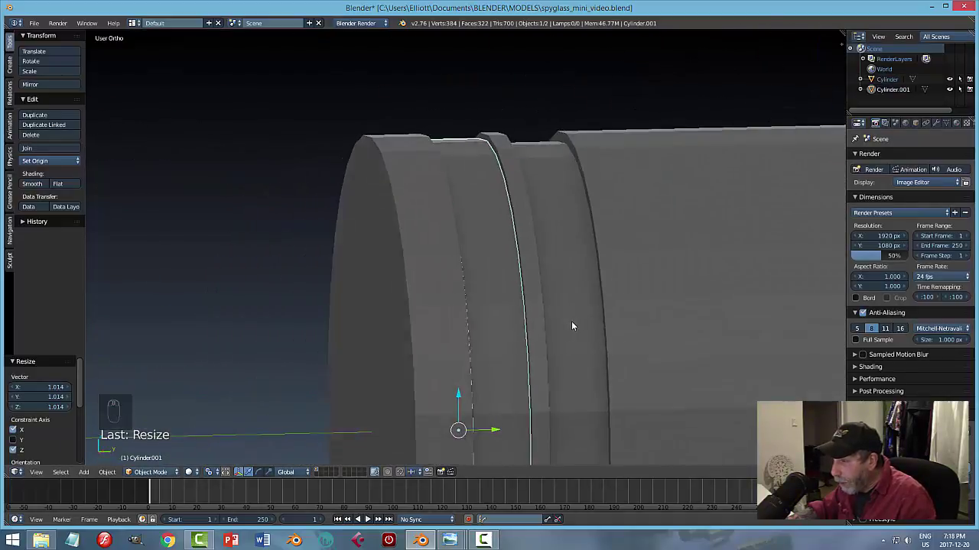
Add a Solidify modifier to give the ring thickness and adjust its settings.
left_click(938, 125)
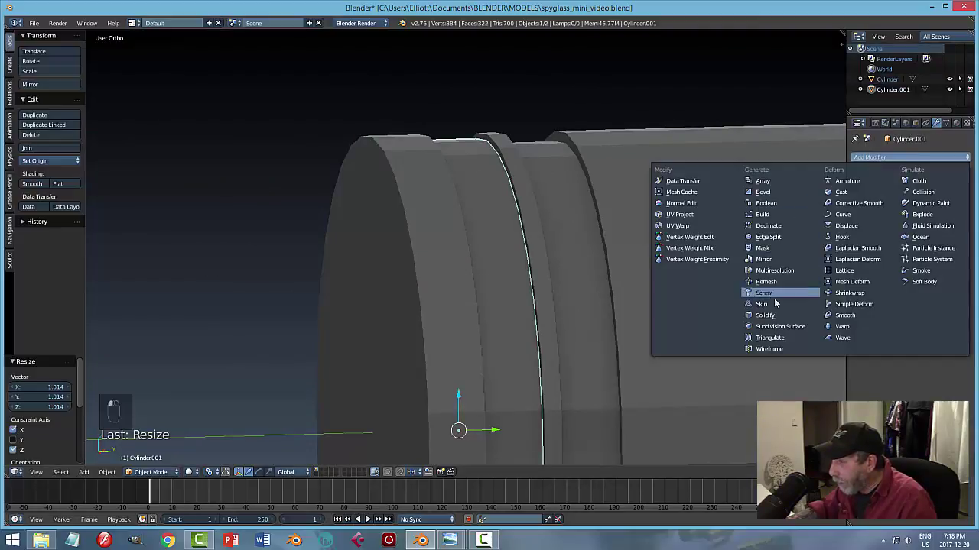
left_click(671, 232)
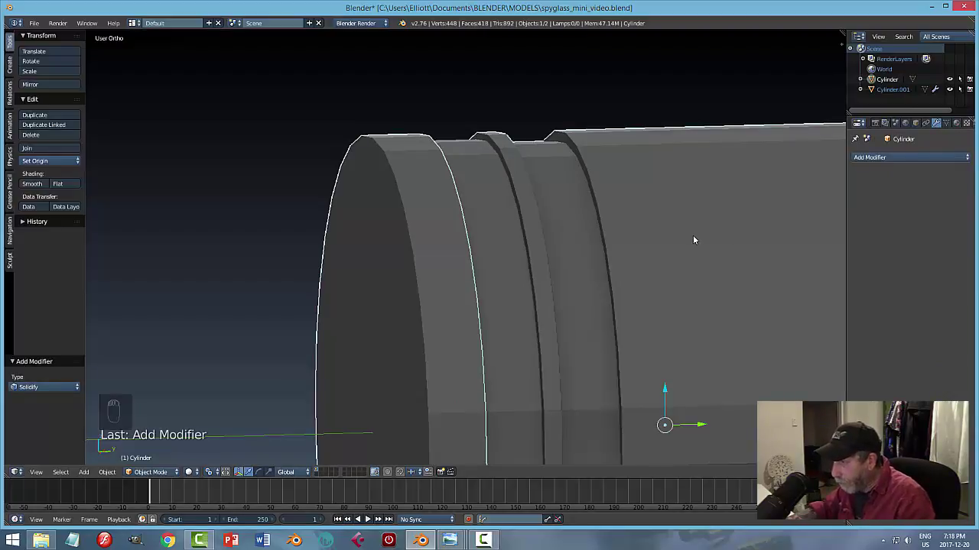
key("h")
left_click(497, 211)
middle_click(869, 208)
left_click(873, 207)
left_click_drag(705, 216, 647, 222)
key("alt+h")
key("a")
middle_click(594, 251)
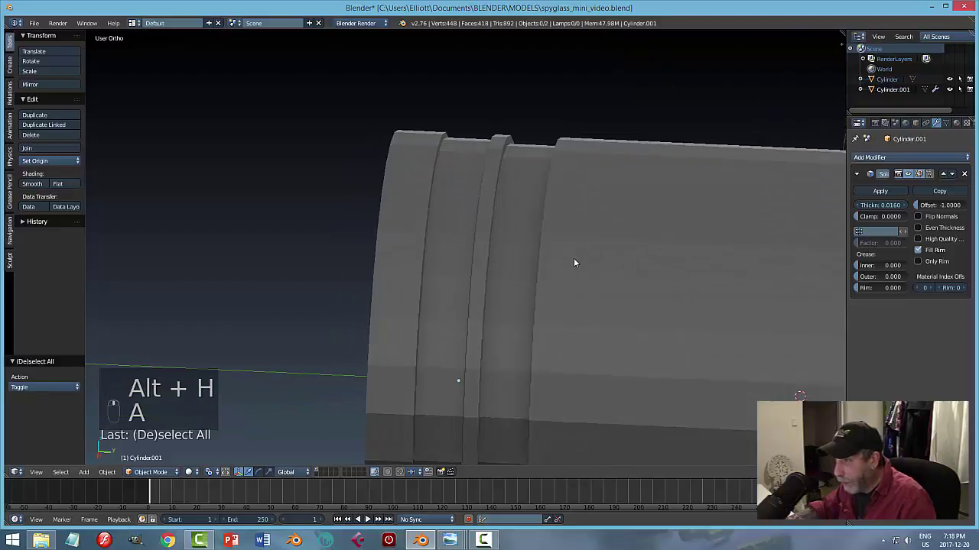
Apply the ring's scale, save, and hide the barrel so the ring shows alone.
left_click(453, 210)
key("s")
key("a")
left_click_drag(646, 271, 577, 299)
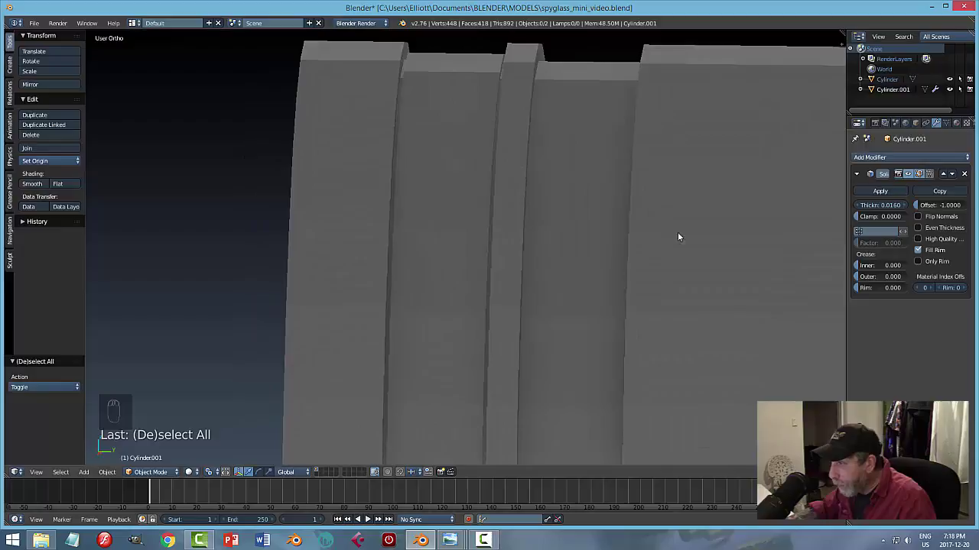
key("ctrl+s")
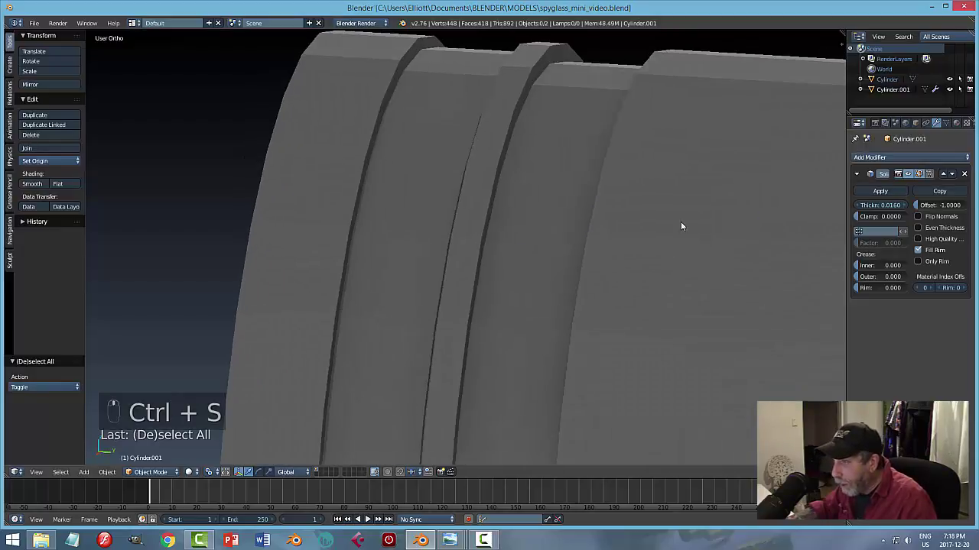
left_click(698, 203)
key("h")
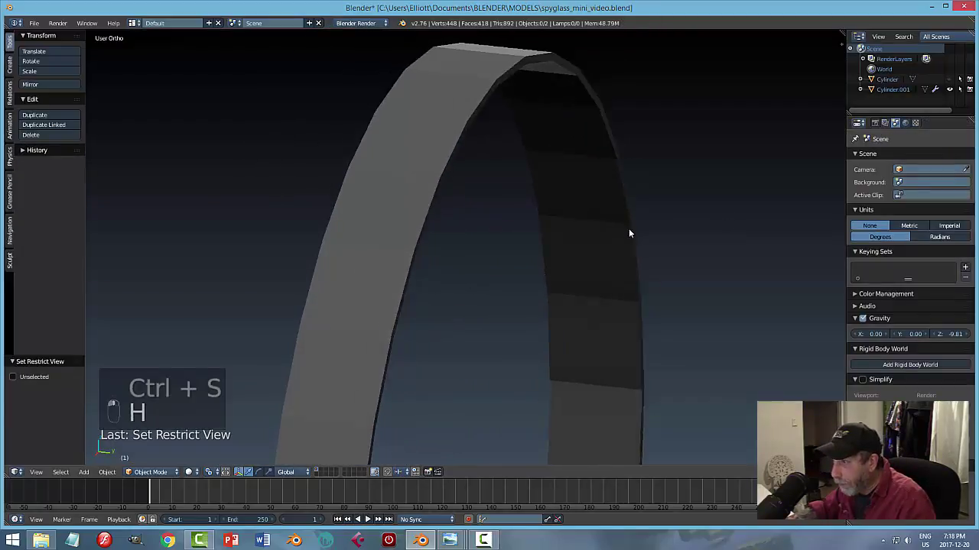
left_click(427, 116)
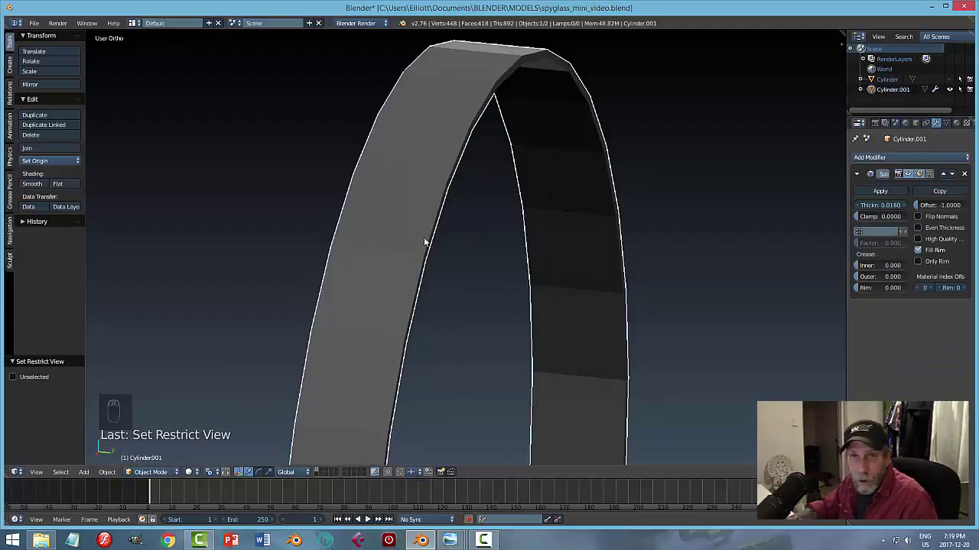
Apply the Solidify modifier and enter Edit Mode on the thickened ring.
left_click_drag(419, 193, 225, 382)
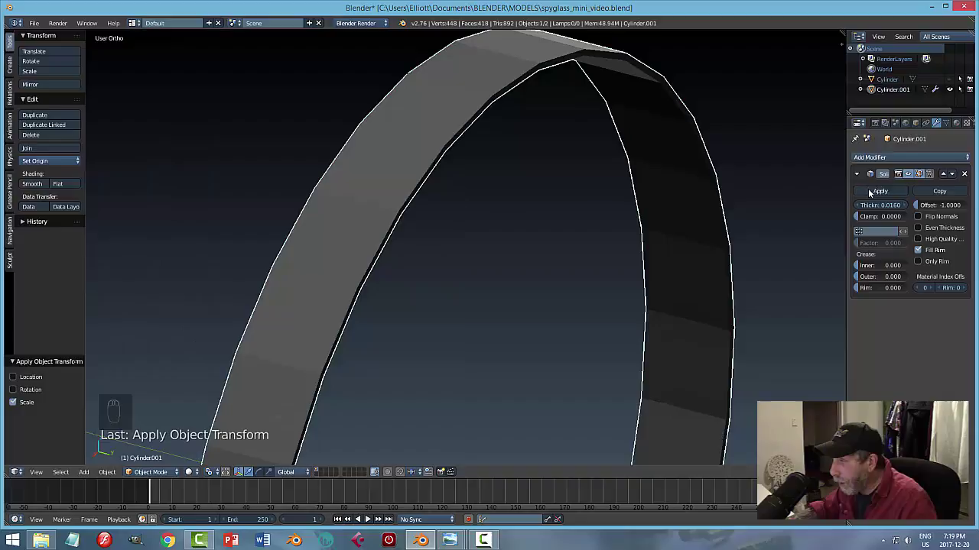
left_click(885, 194)
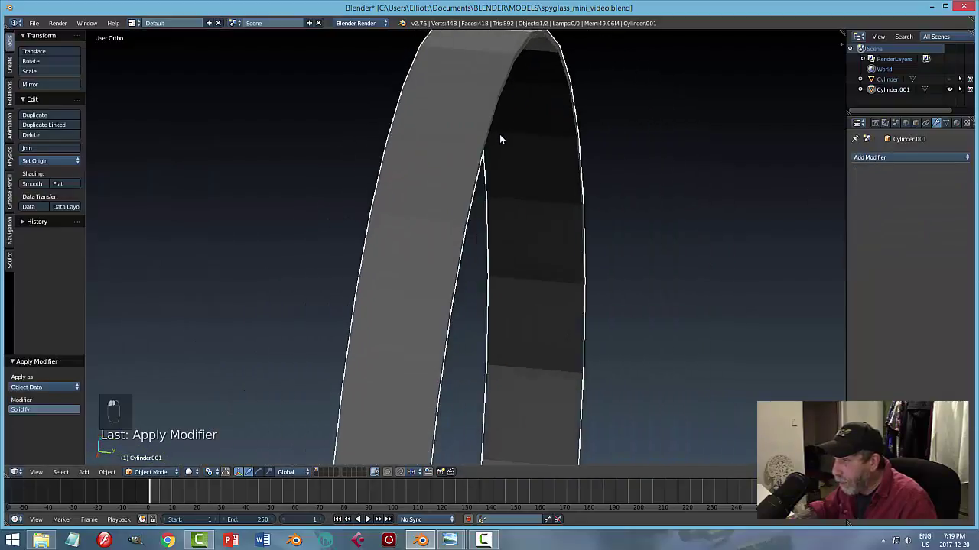
key("Tab")
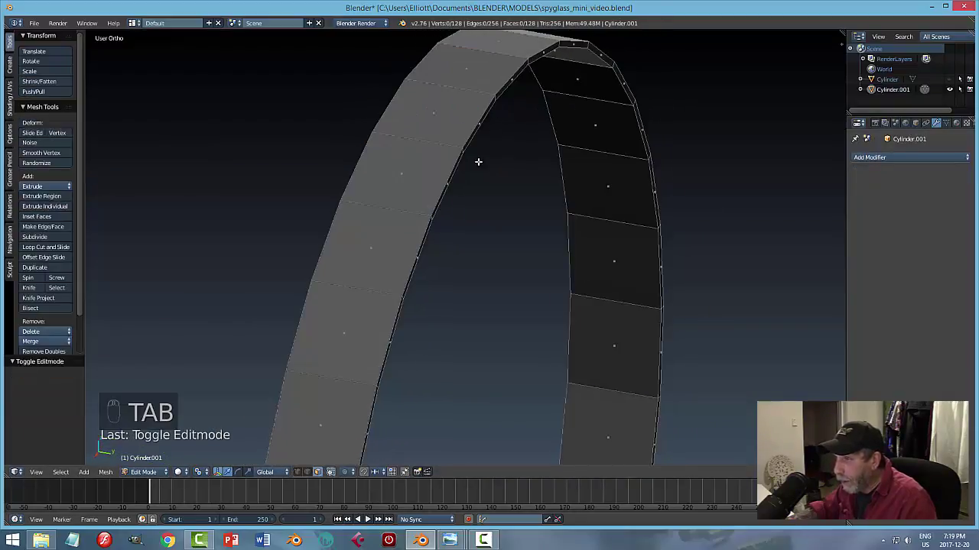
Extrude the ring's rim edge loops in edge-select mode and return to object mode.
key("ctrl+Tab")
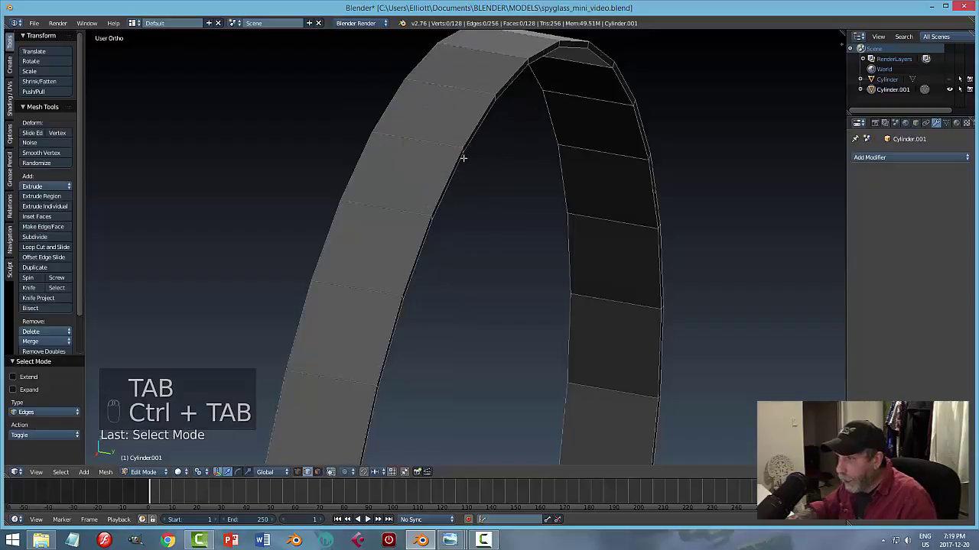
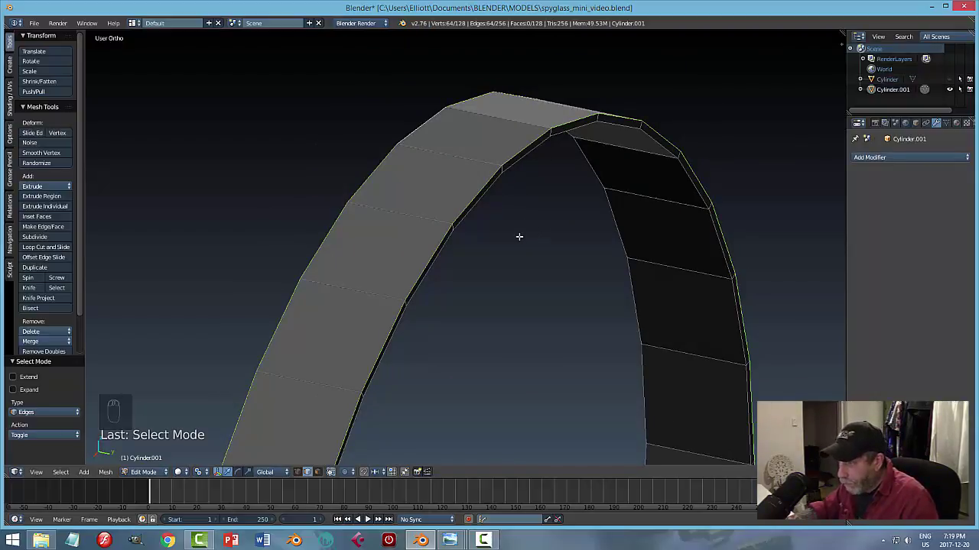
key("ctrl+b")
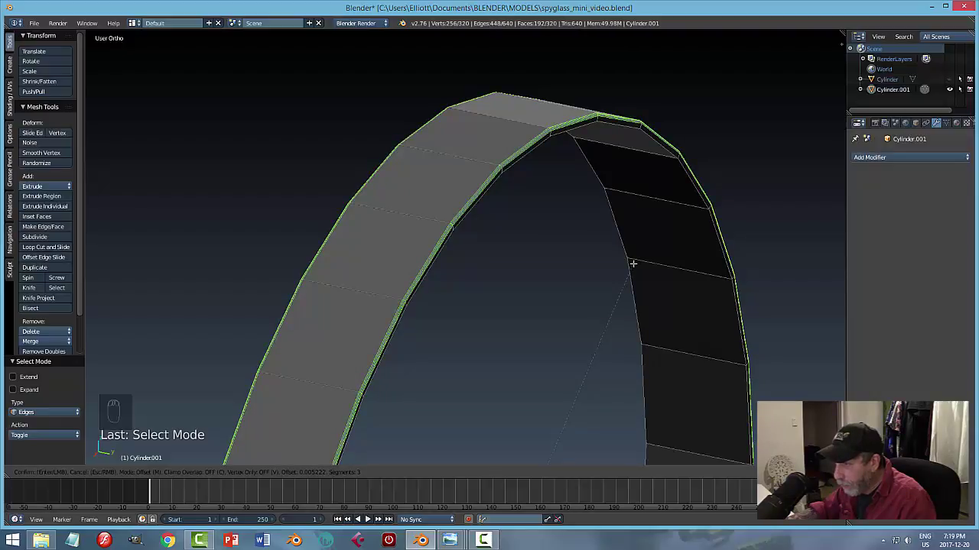
key("a")
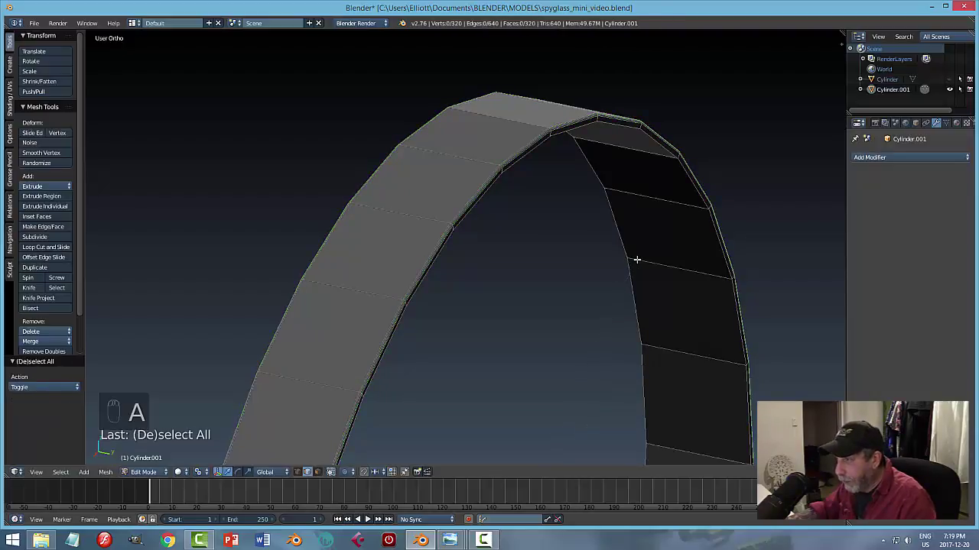
key("Tab")
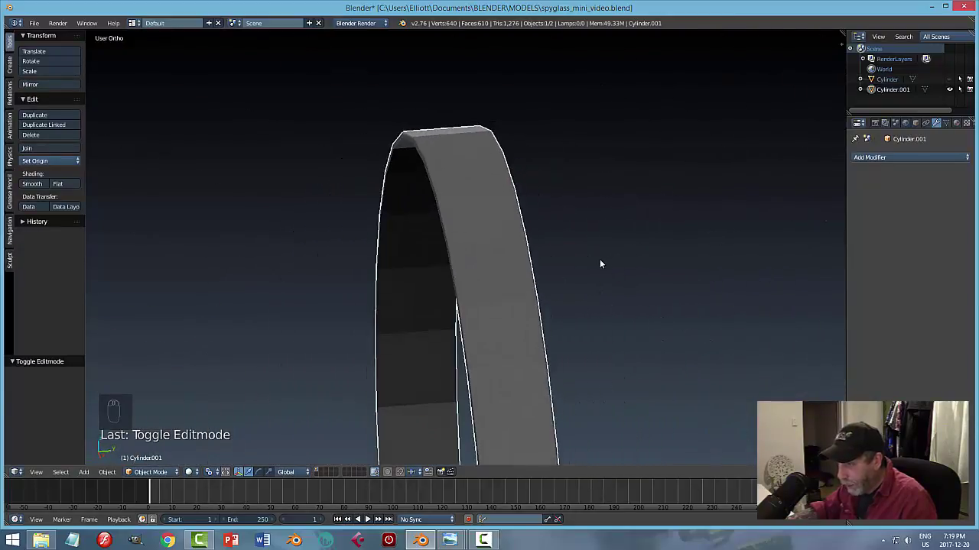
Unhide the barrel so it shows beside the ring again.
key("alt+h")
key("a")
left_click_drag(604, 258, 590, 270)
middle_click(594, 265)
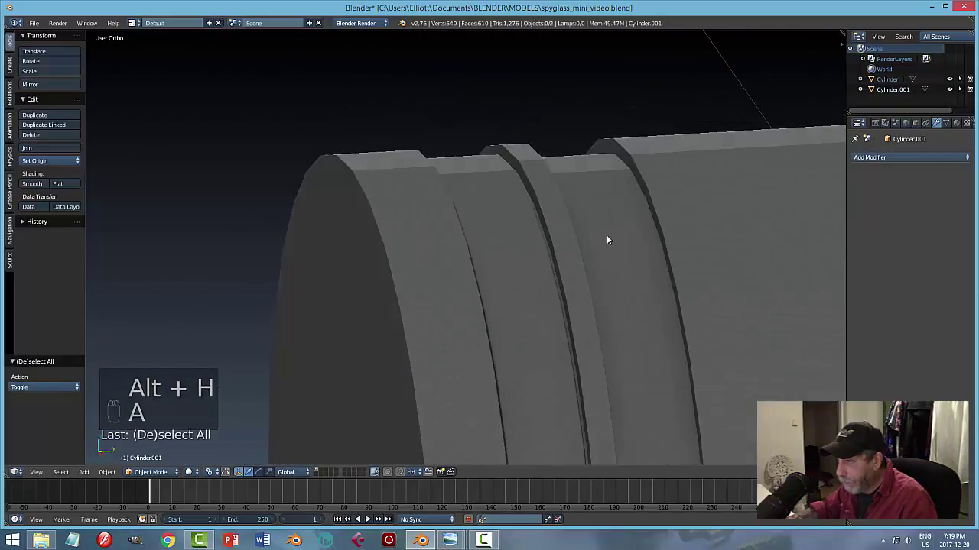
Scale the ring up slightly so it seats in the groove, then save the file.
left_click(511, 202)
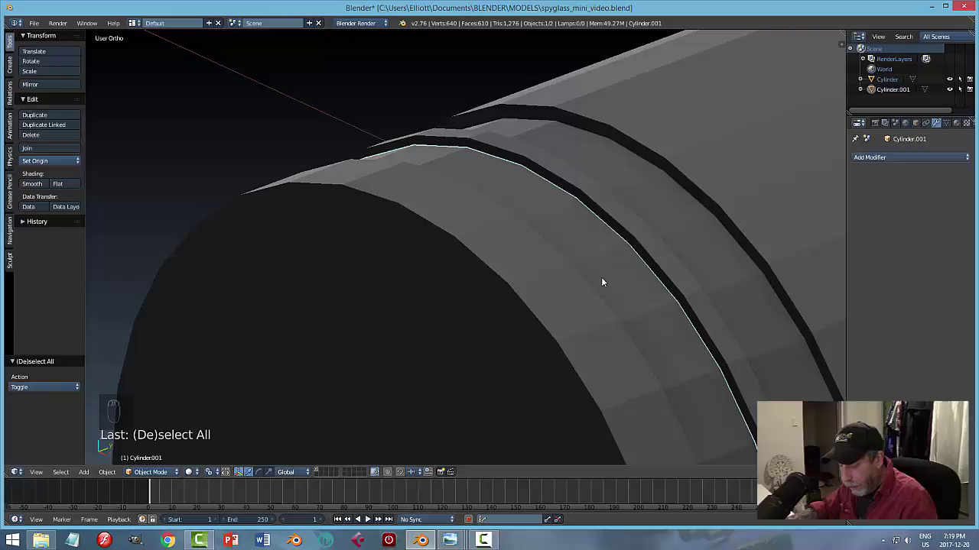
key("s")
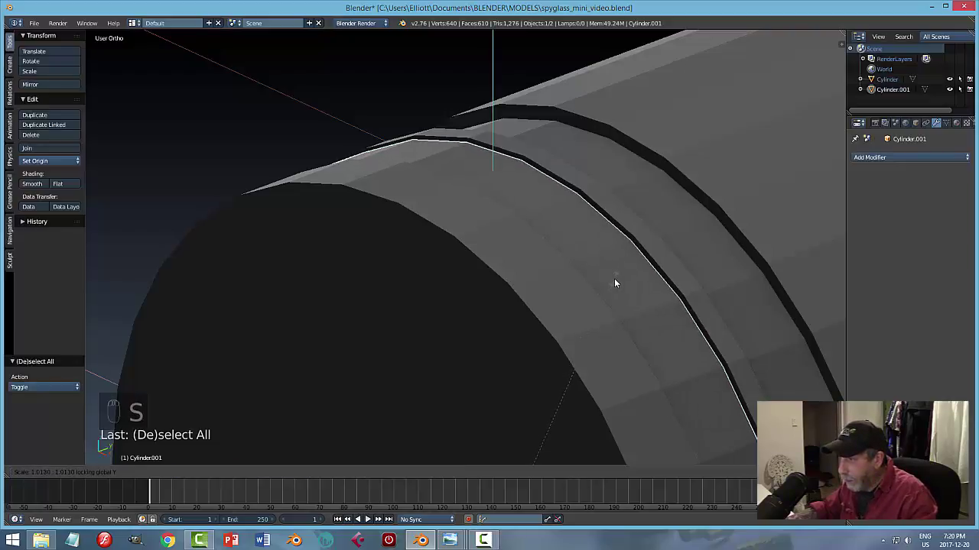
key("a")
key("ctrl+s")
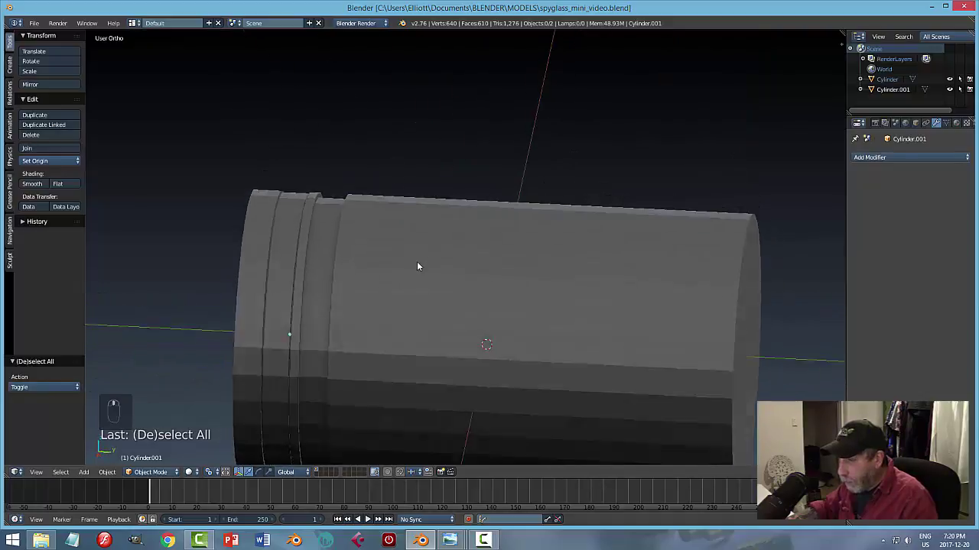
Orbit around the barrel to inspect the subdivided, smooth-shaded surfaces.
left_click_drag(417, 276, 777, 322)
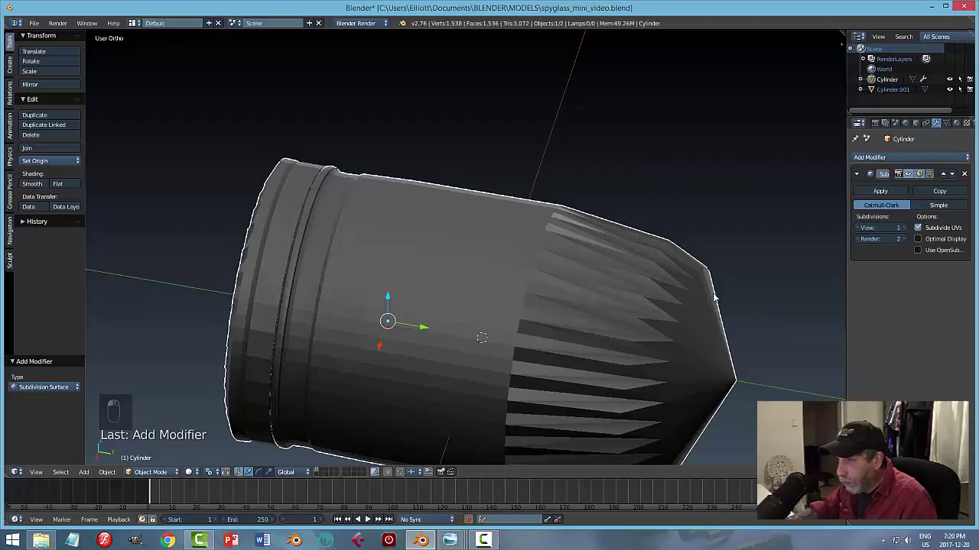
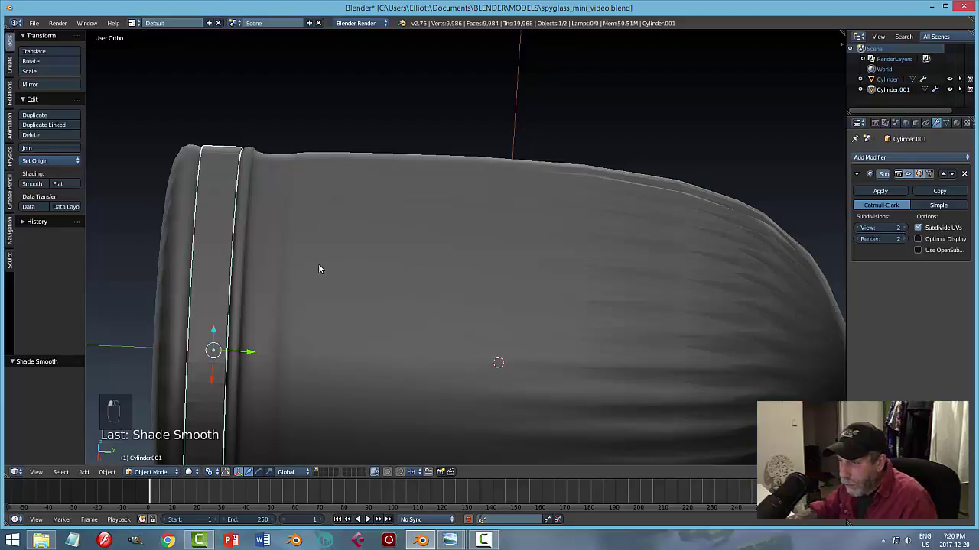
middle_click(358, 273)
Add loop cuts beside the barrel's end rings so the grooves stay sharp under subdivision.
middle_click(340, 282)
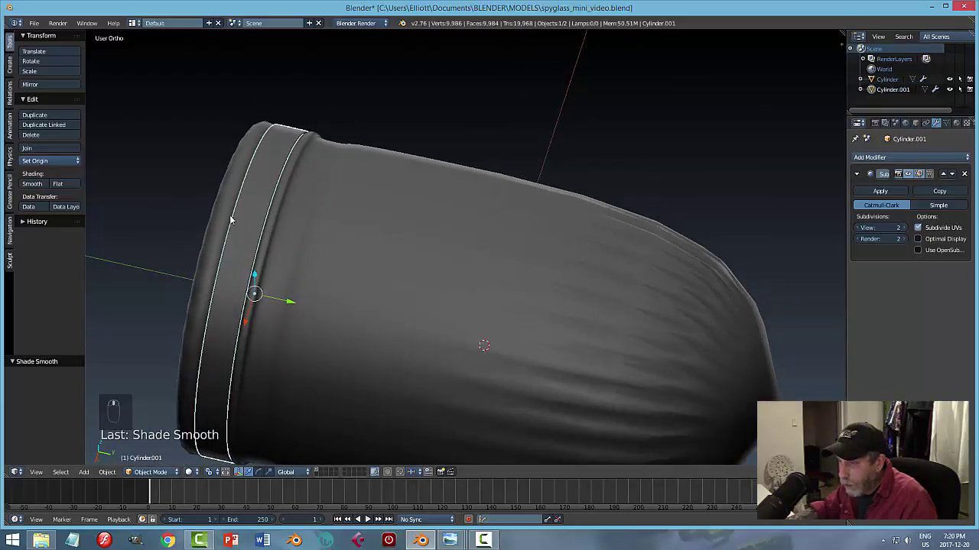
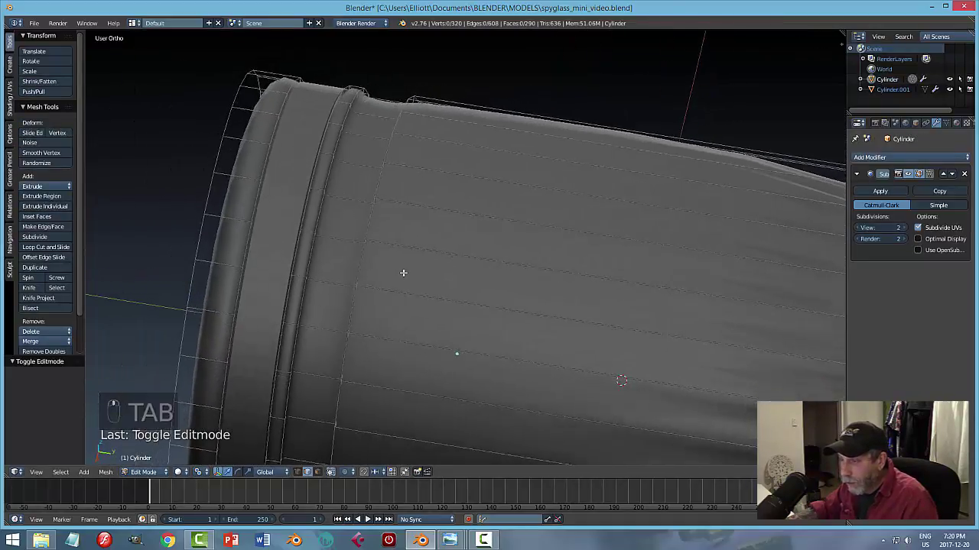
key("ctrl+r")
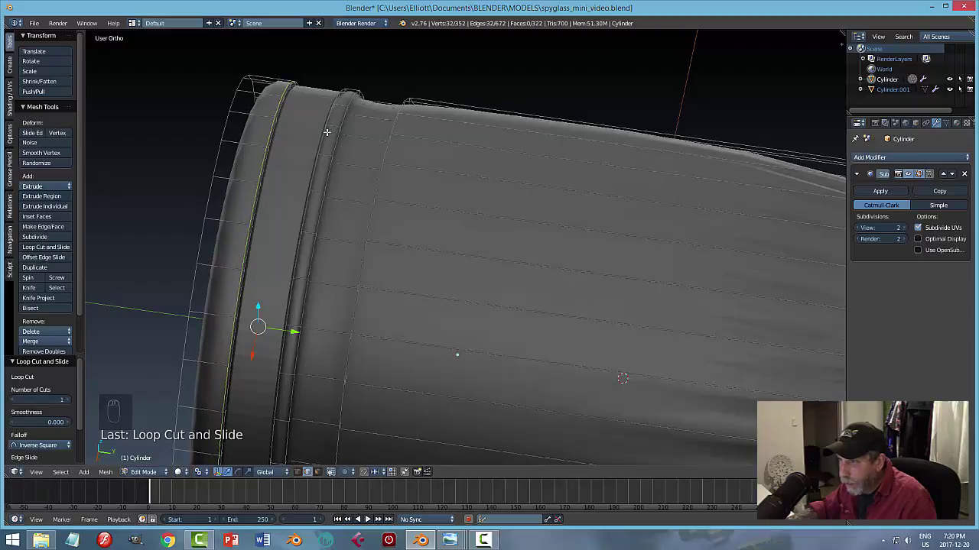
key("a")
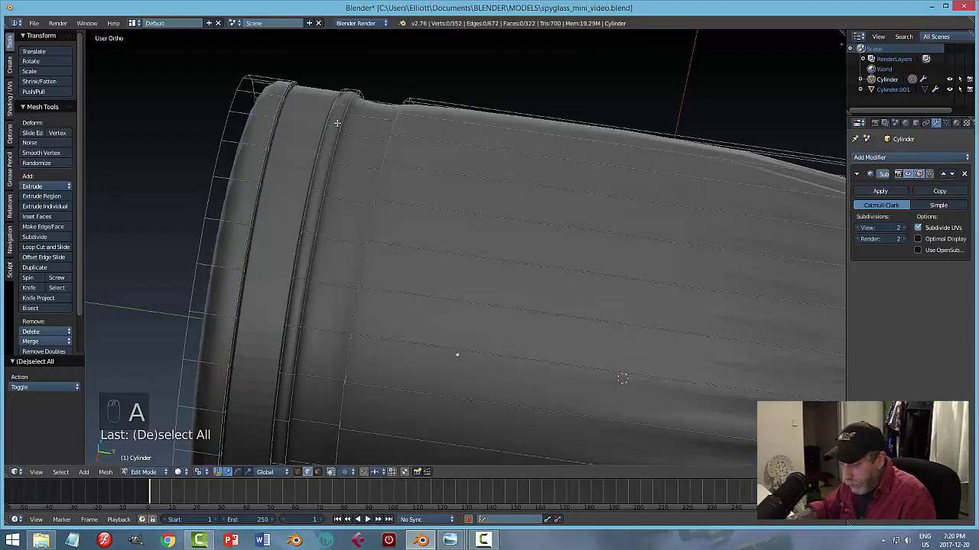
key("ctrl+r")
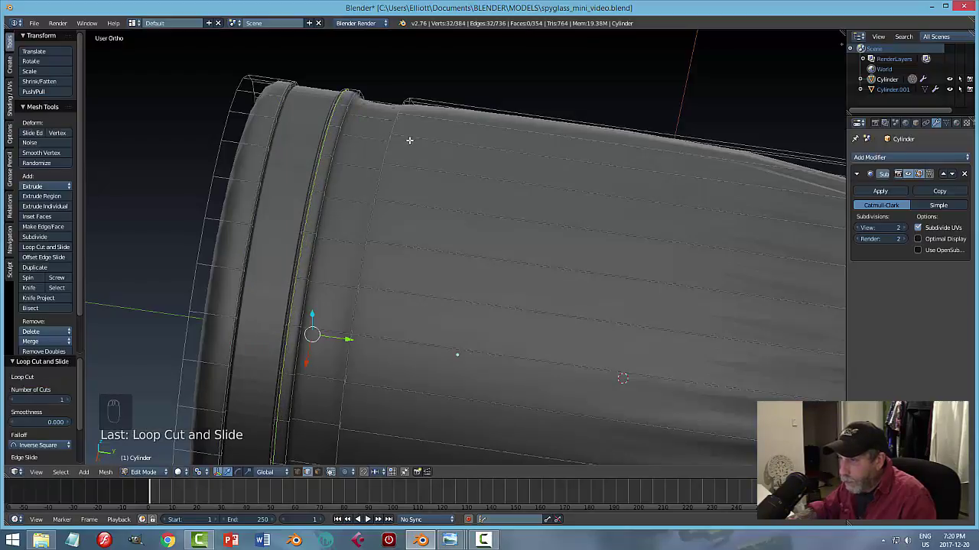
key("ctrl+r")
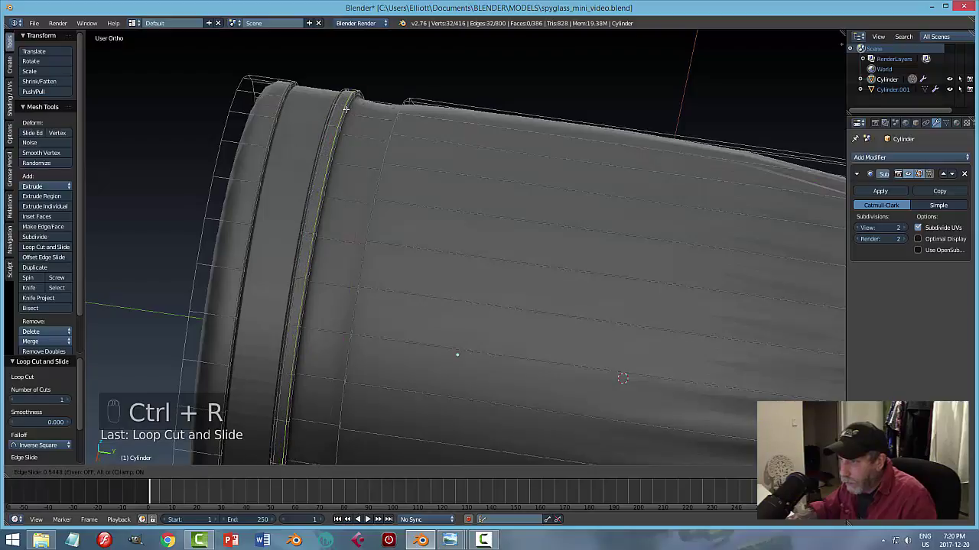
key("ctrl+r")
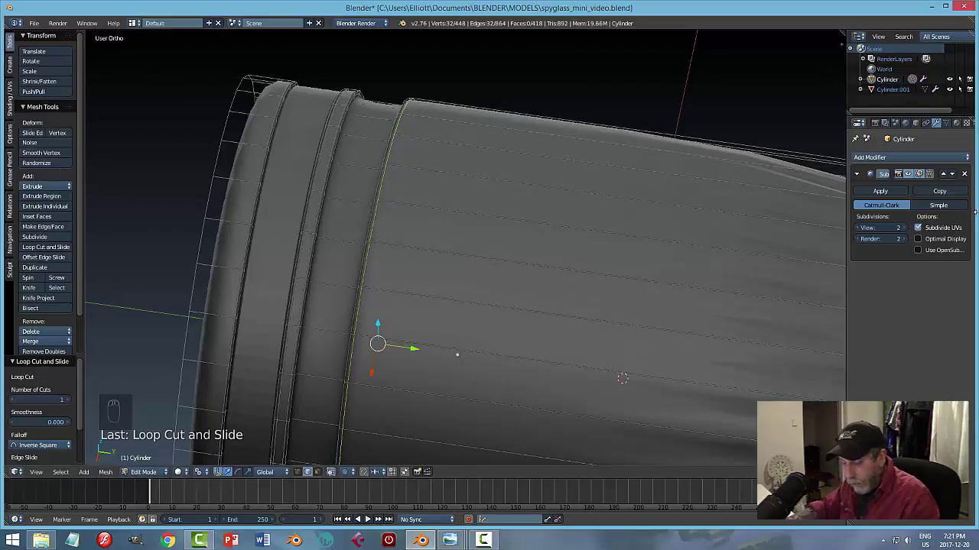
Clear the edge selection and return to object mode to view the smoothed barrel.
key("a")
key("Tab")
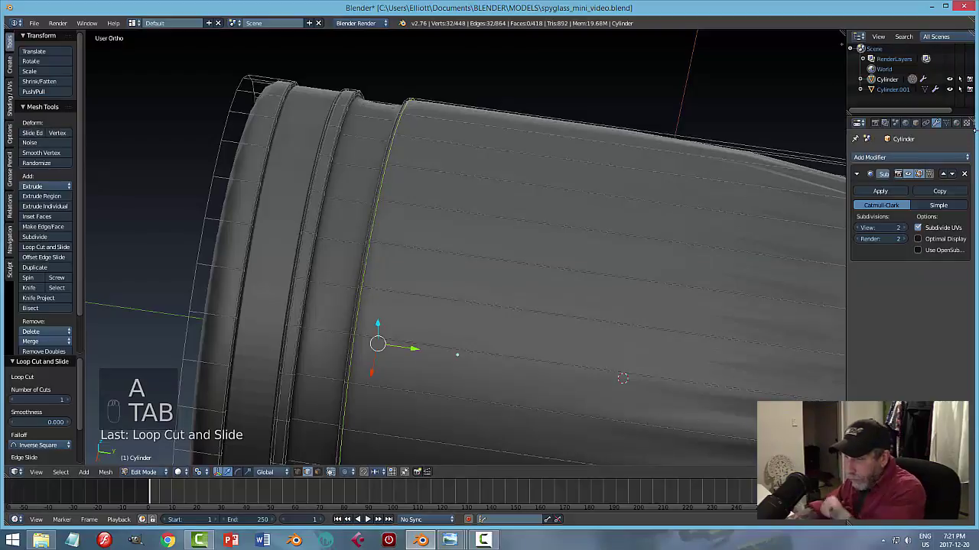
key("a")
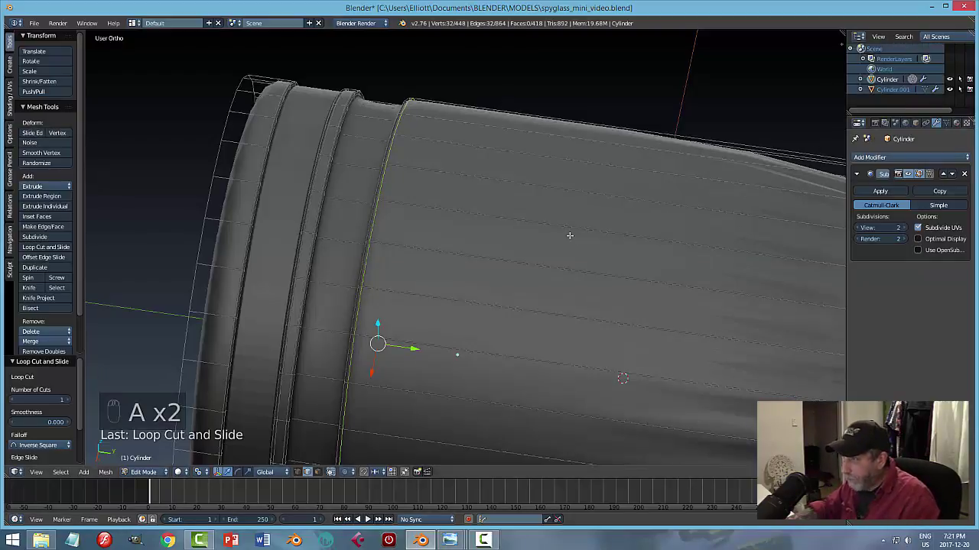
key("Escape")
key("a")
key("Tab")
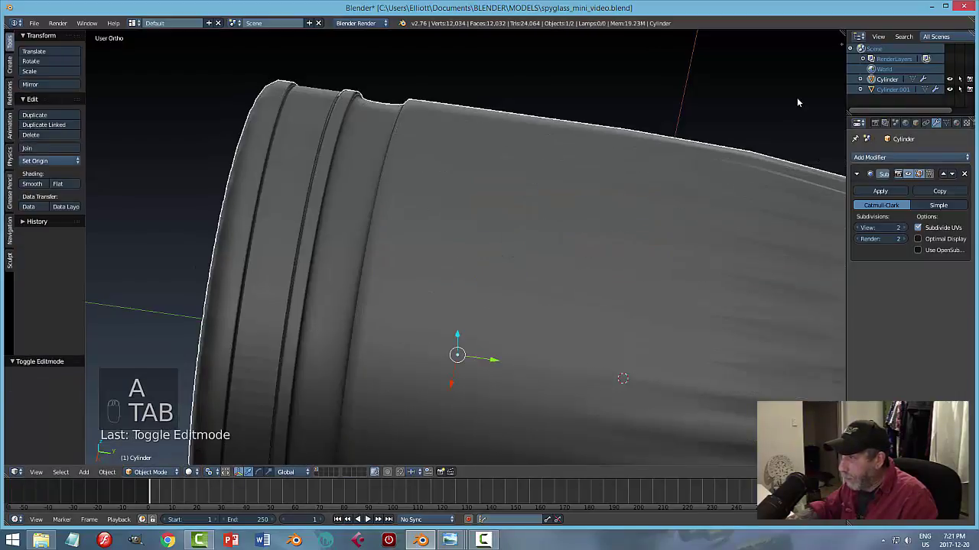
Orbit and zoom around the barrel end, selecting the split-off ring piece.
left_click_drag(802, 99, 436, 207)
right_click(510, 172)
left_click_drag(435, 236, 348, 211)
scroll("up", 3)
scroll("down", 3)
middle_click(358, 217)
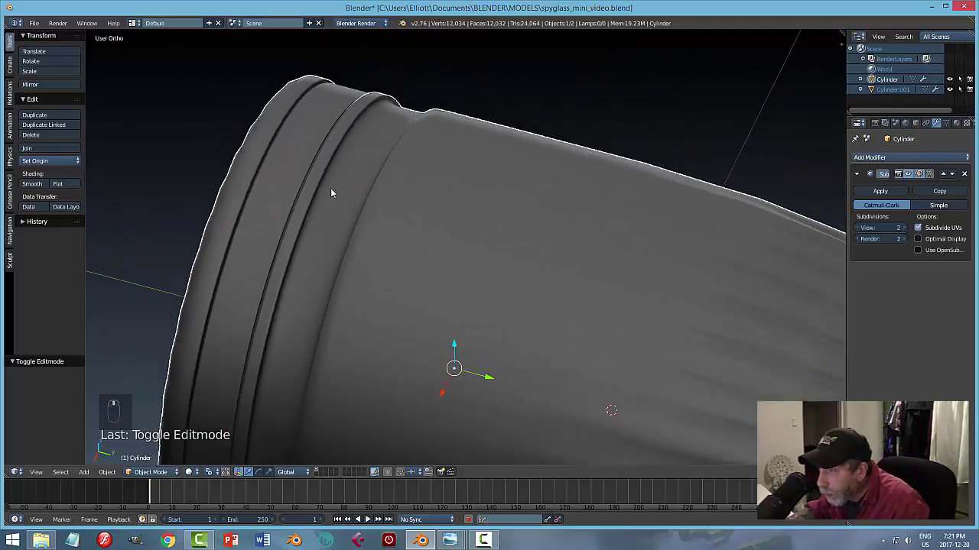
left_click_drag(351, 196, 916, 172)
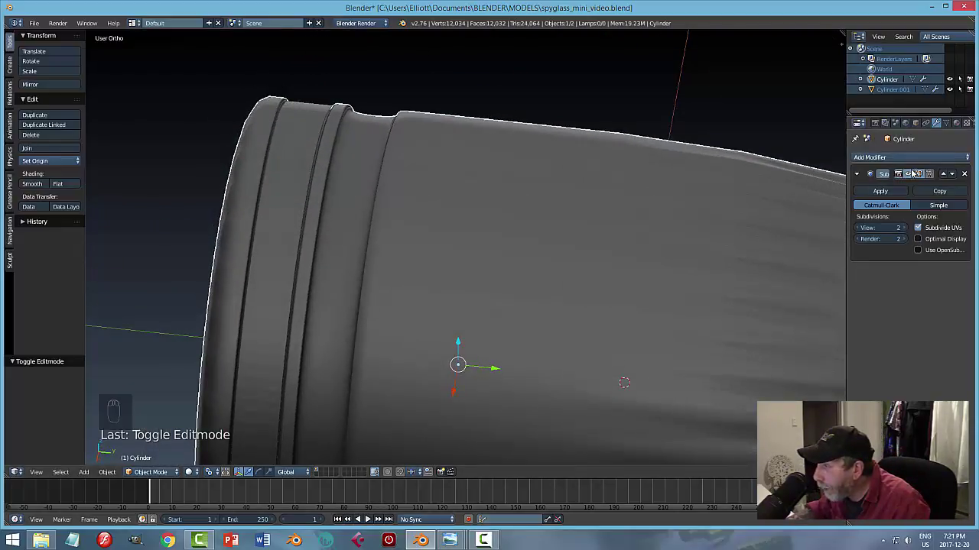
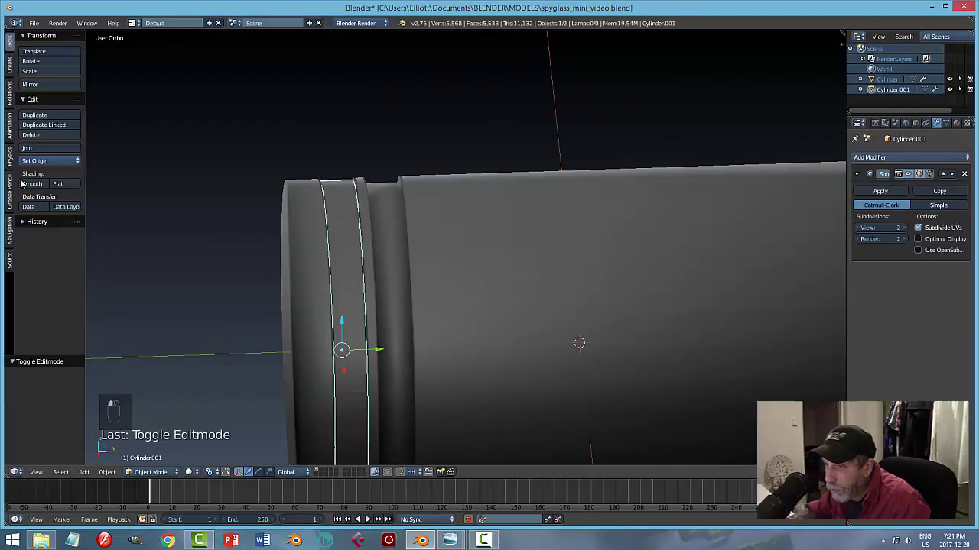
Select the barrel alone and hide every other object to edit it in isolation.
key("a")
middle_click(425, 272)
left_click(418, 279)
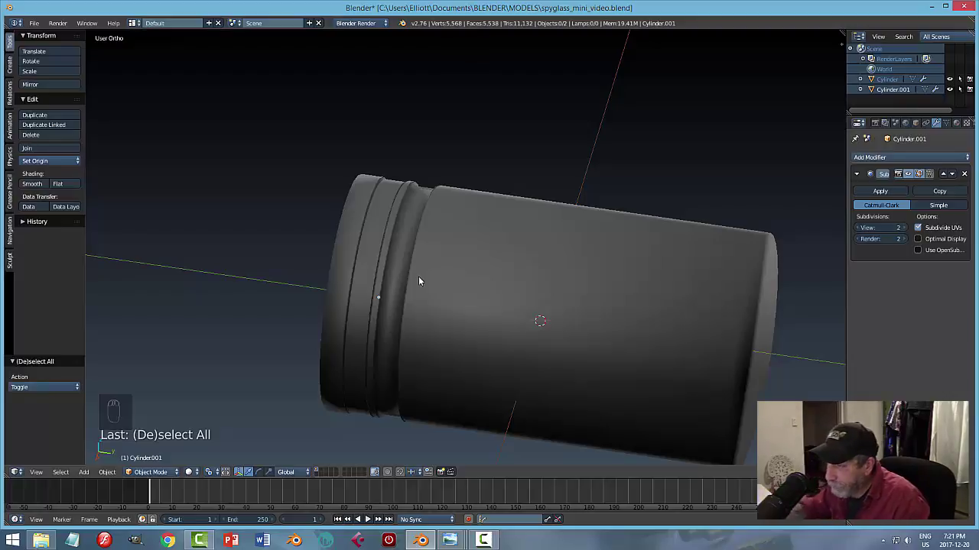
left_click_drag(401, 243, 425, 251)
key("h")
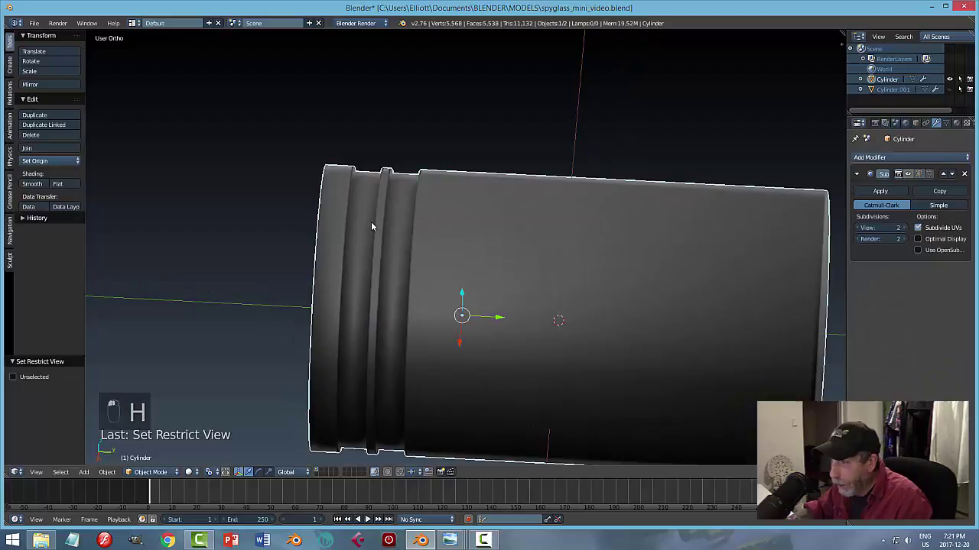
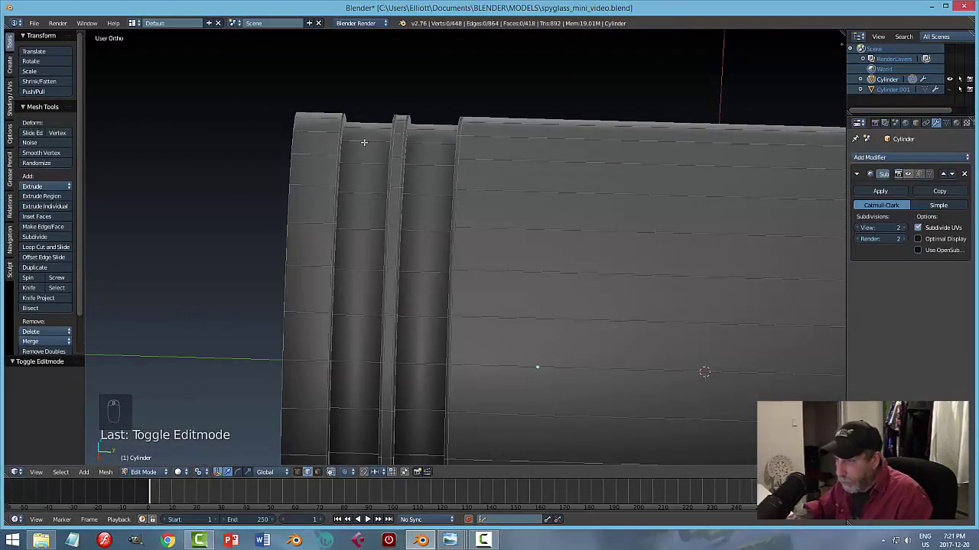
Place a supporting edge loop in the first ring groove, undoing misplaced attempts.
key("ctrl+r")
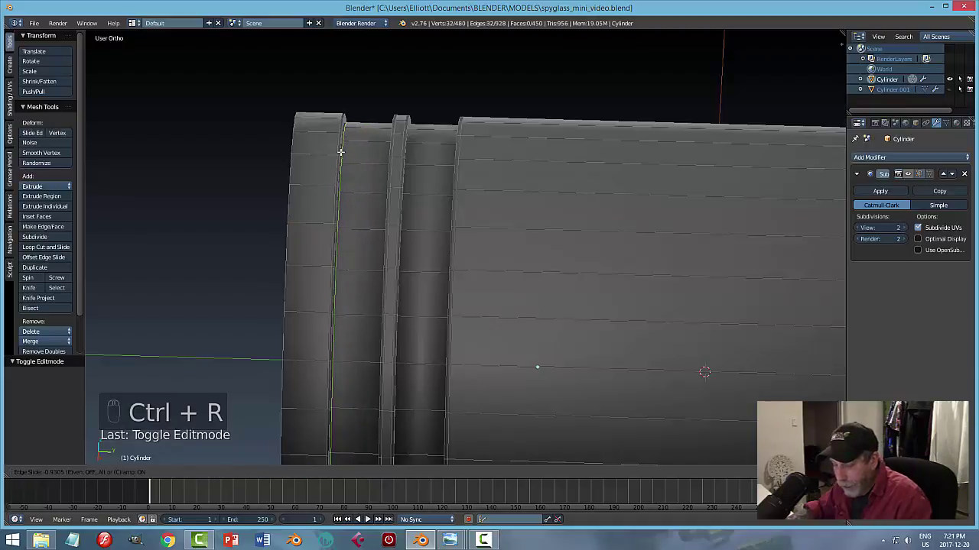
key("ctrl+z")
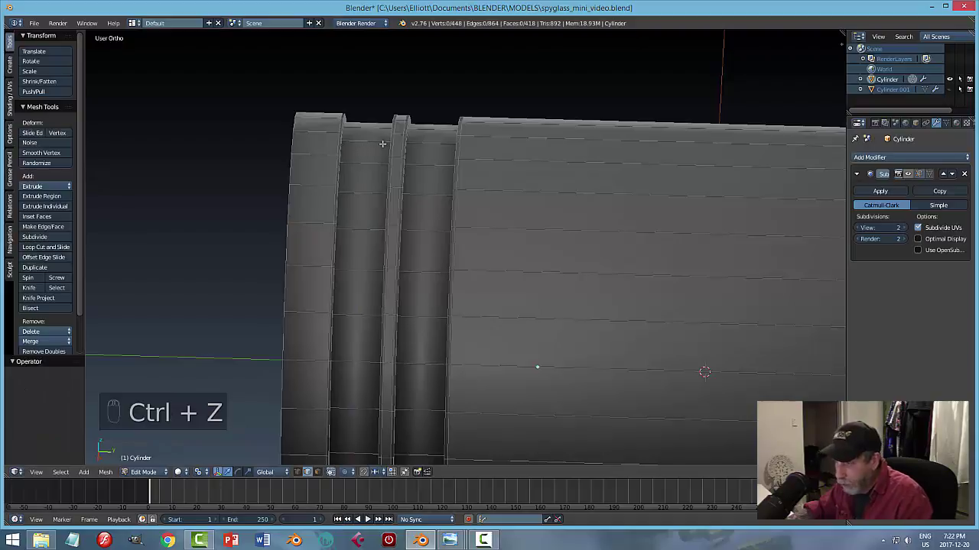
key("ctrl+r")
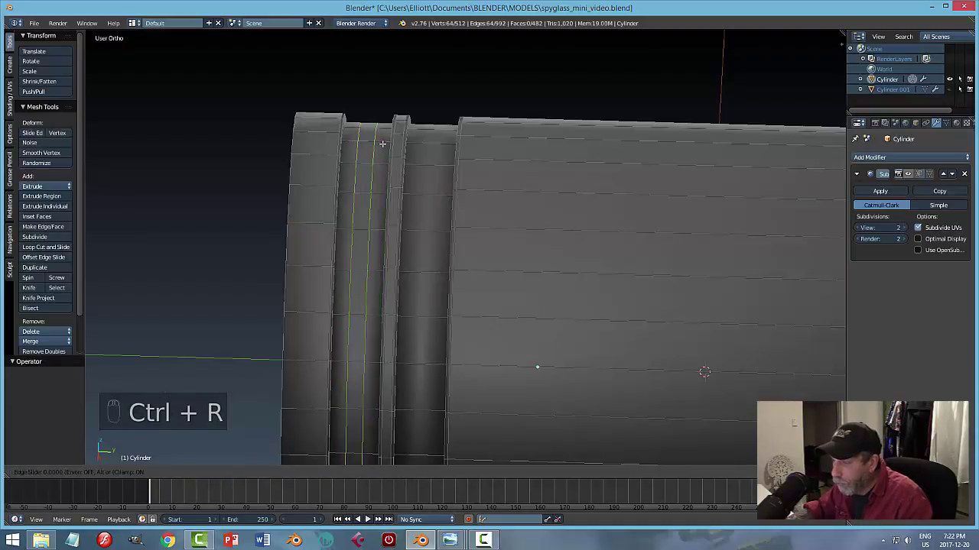
key("s")
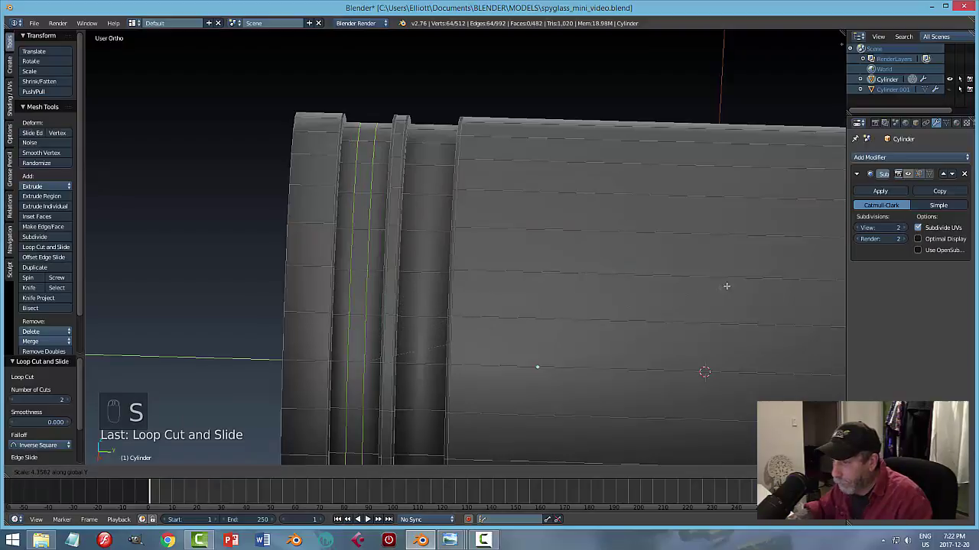
key("s")
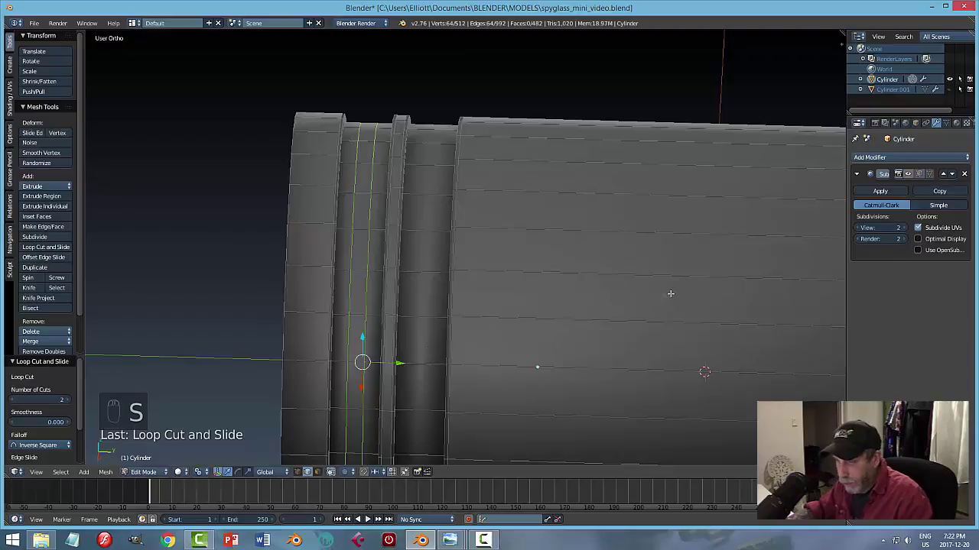
key("ctrl+z")
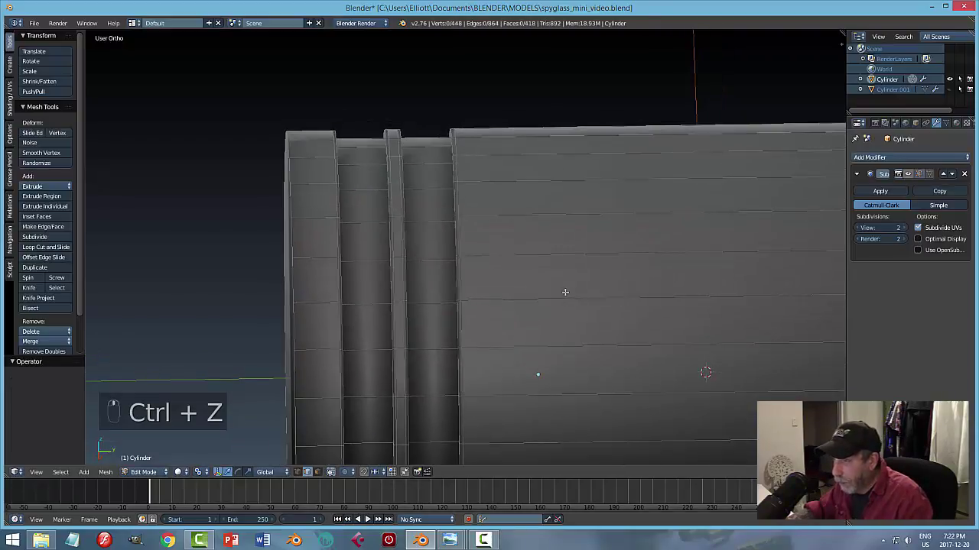
key("ctrl+r")
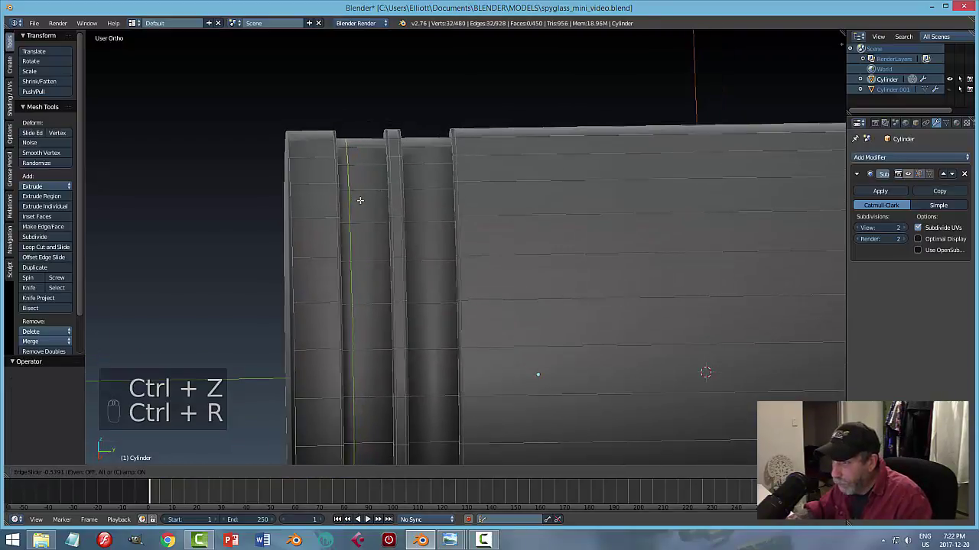
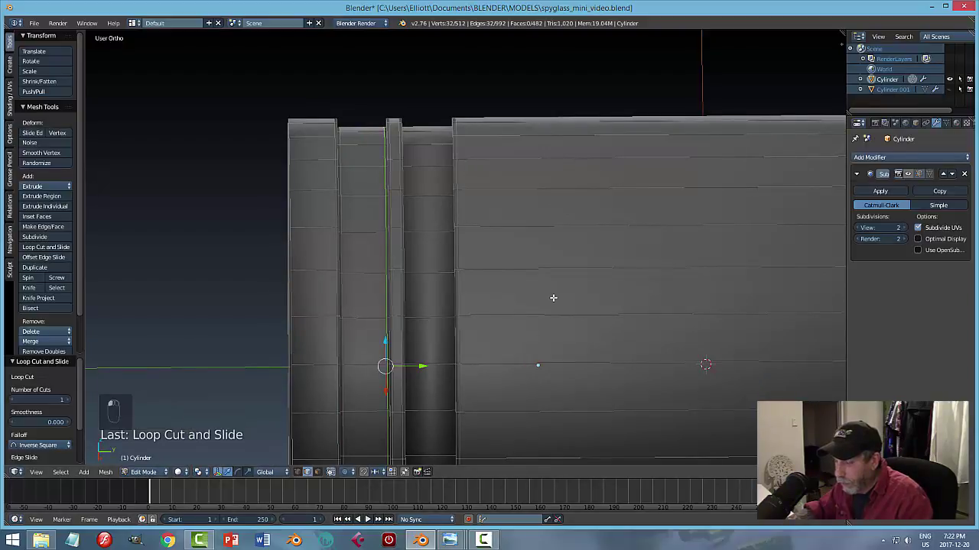
Cut loops in the second groove, squeeze them along the barrel's length and return to object mode.
key("a")
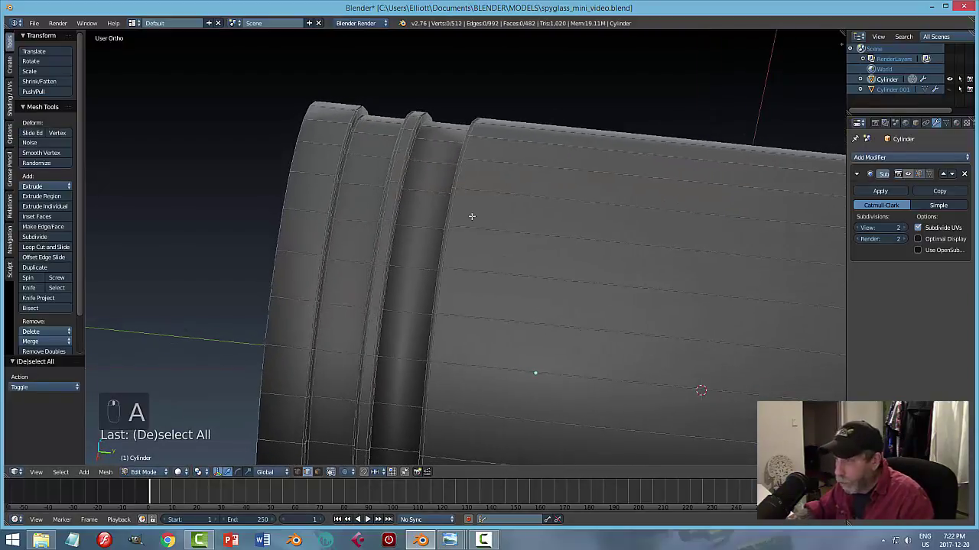
key("ctrl+r")
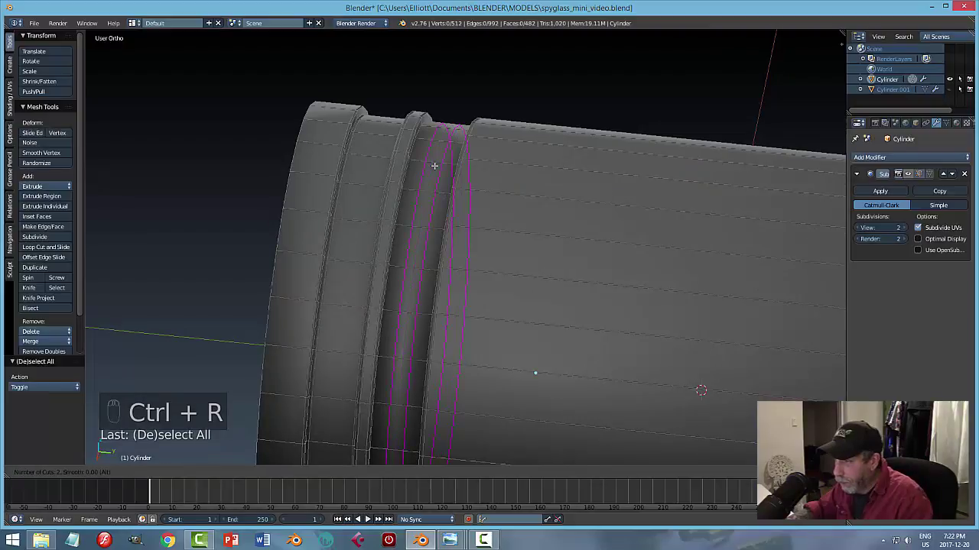
key("s")
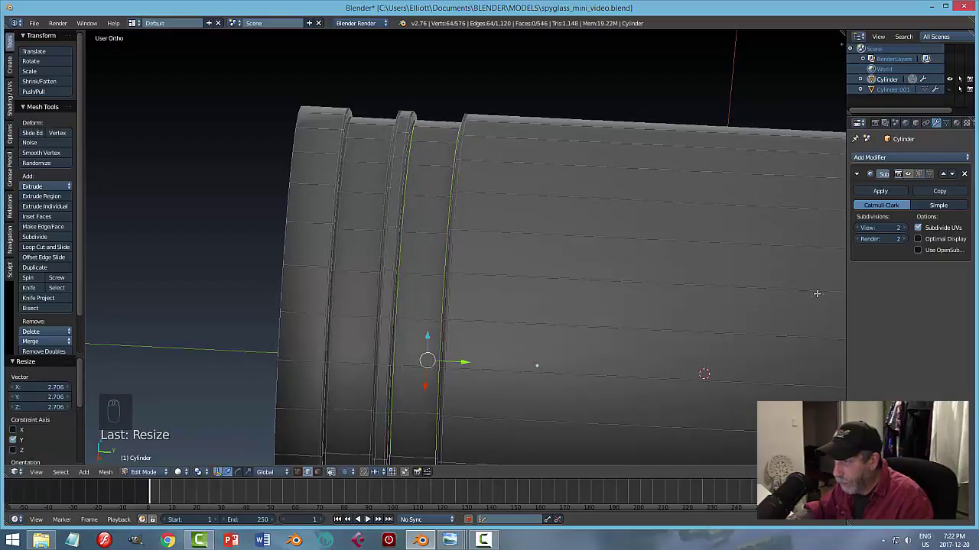
key("a")
key("Tab")
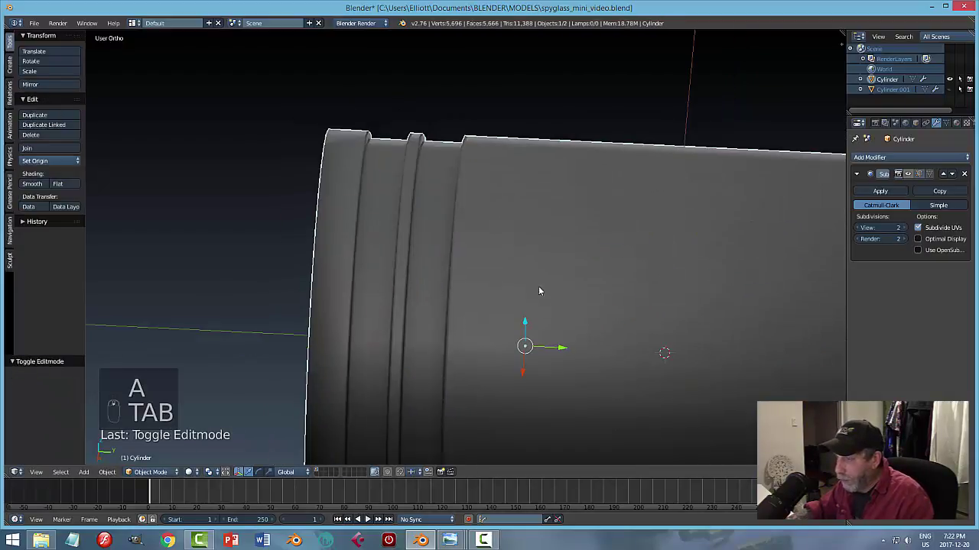
Unhide the ring so barrel and ring show together, then orbit to the barrel's end.
middle_click(486, 260)
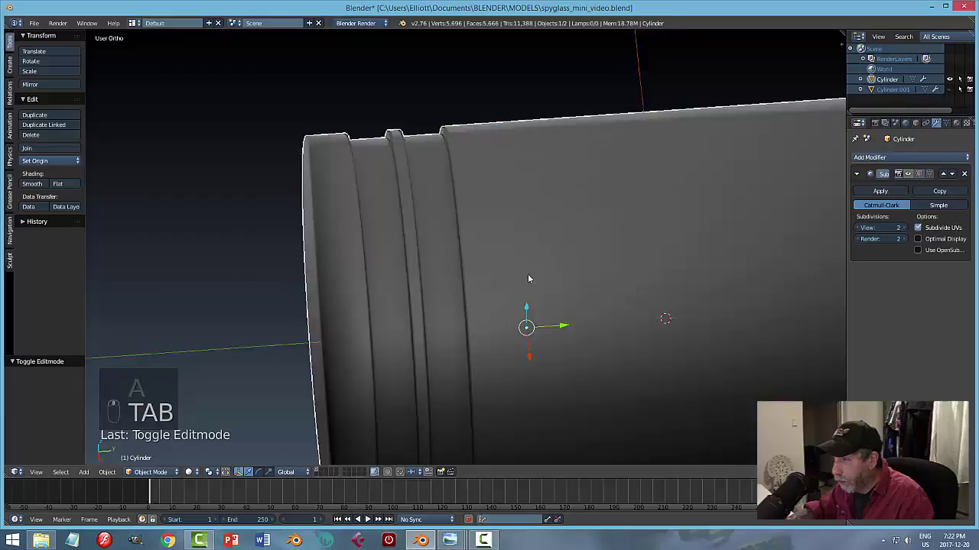
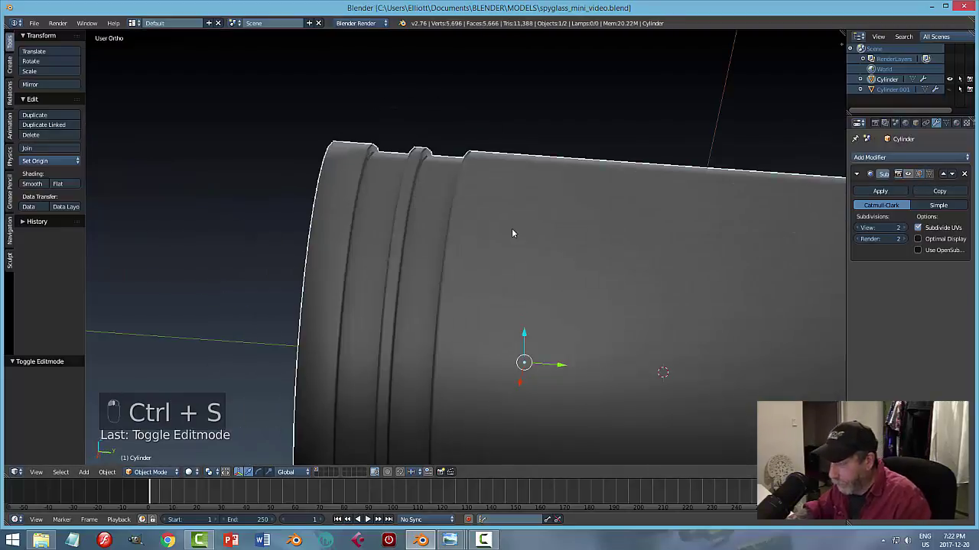
key("alt+h")
key("a")
left_click_drag(429, 255, 546, 230)
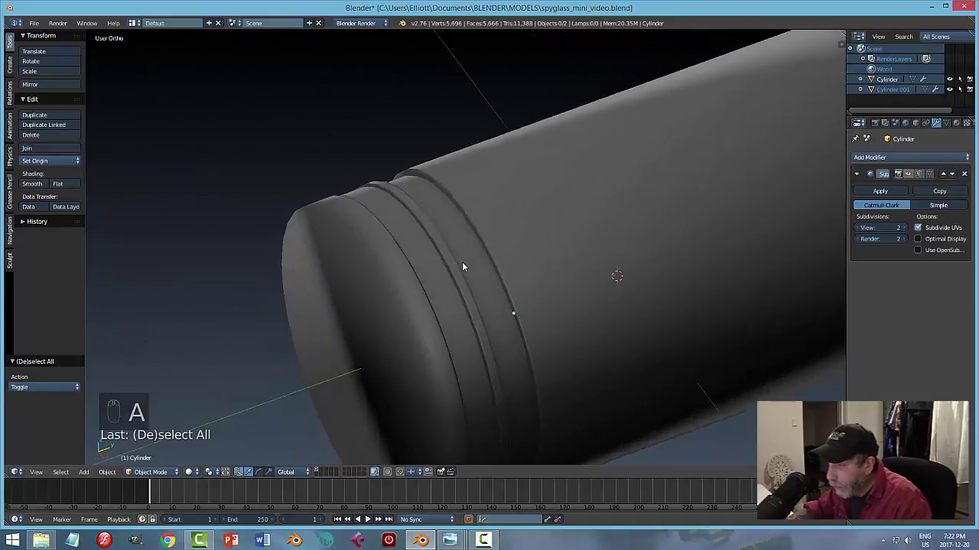
left_click_drag(440, 240, 402, 203)
Switch to the front and then top orthographic blueprint views.
key("KP_1")
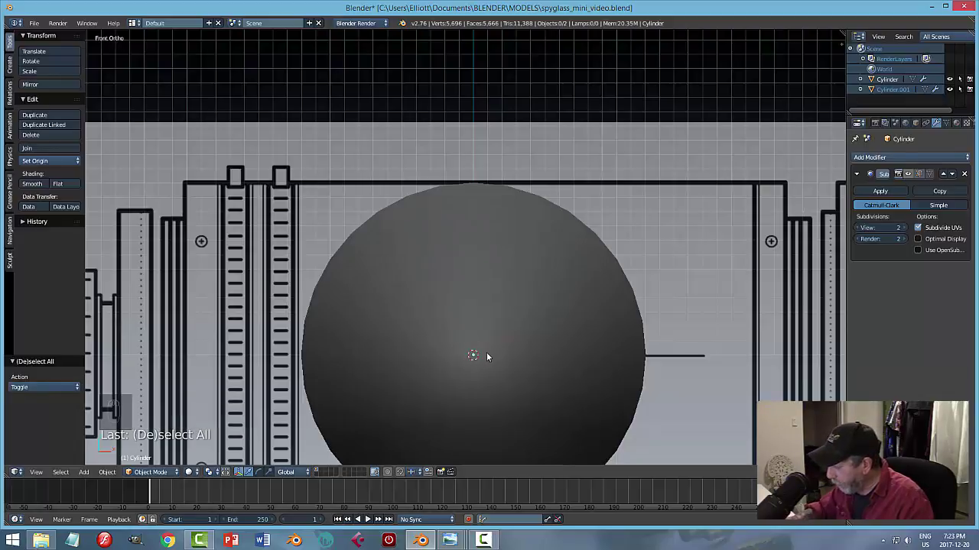
key("KP_7")
middle_click(492, 356)
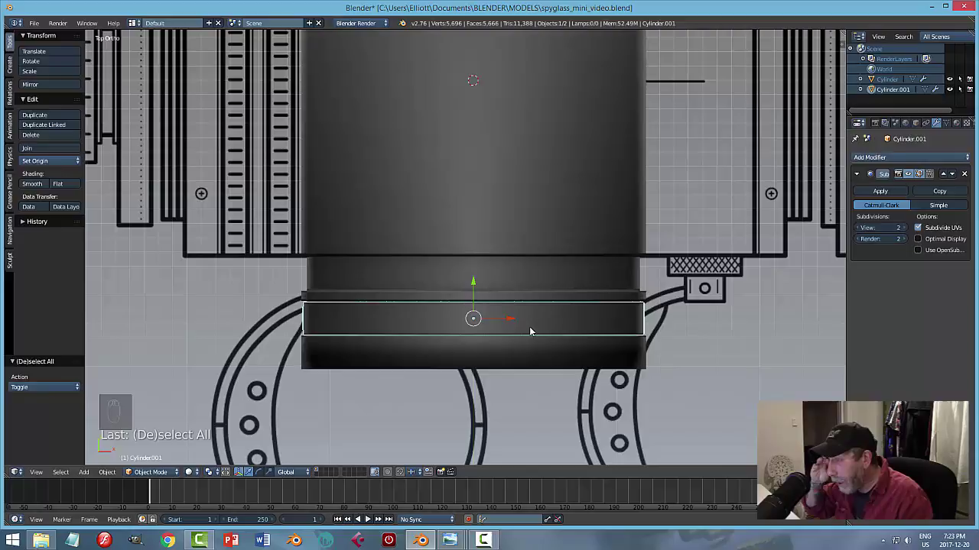
Add a cube, shrink it and raise it up onto the barrel.
key("shift+a")
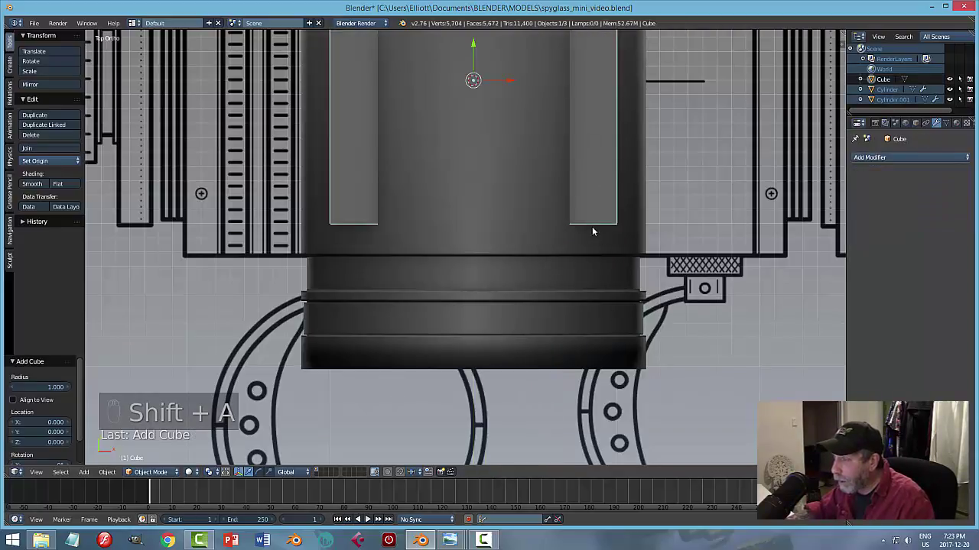
left_click_drag(475, 115, 488, 253)
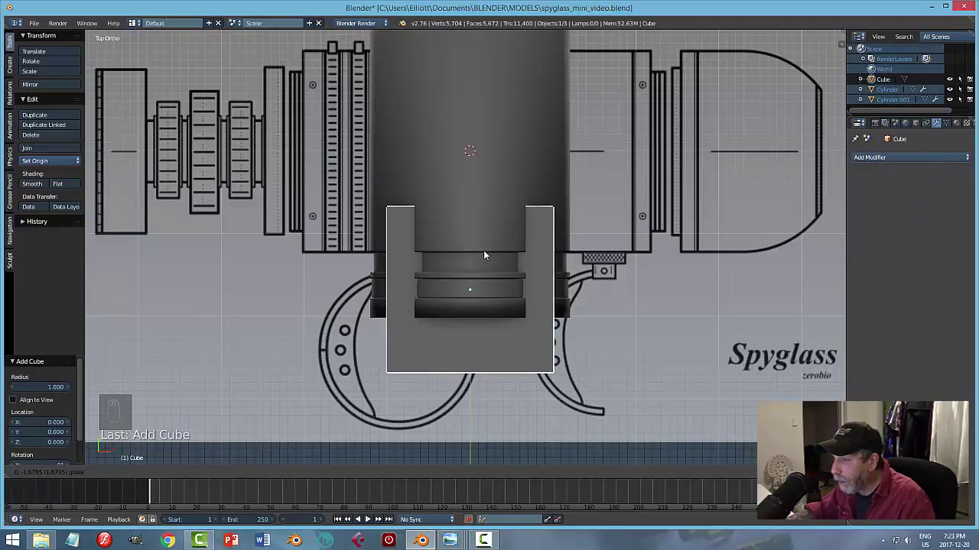
key("s")
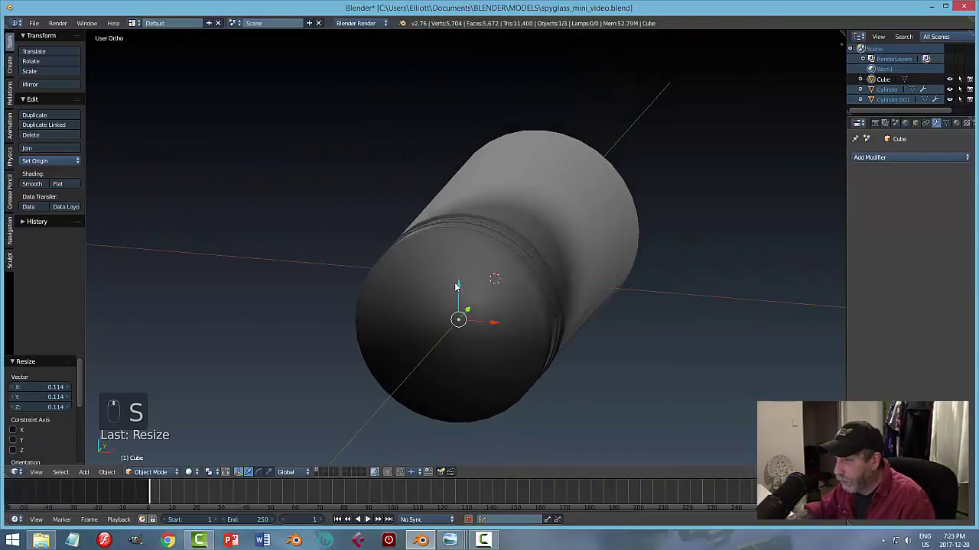
left_click(464, 290)
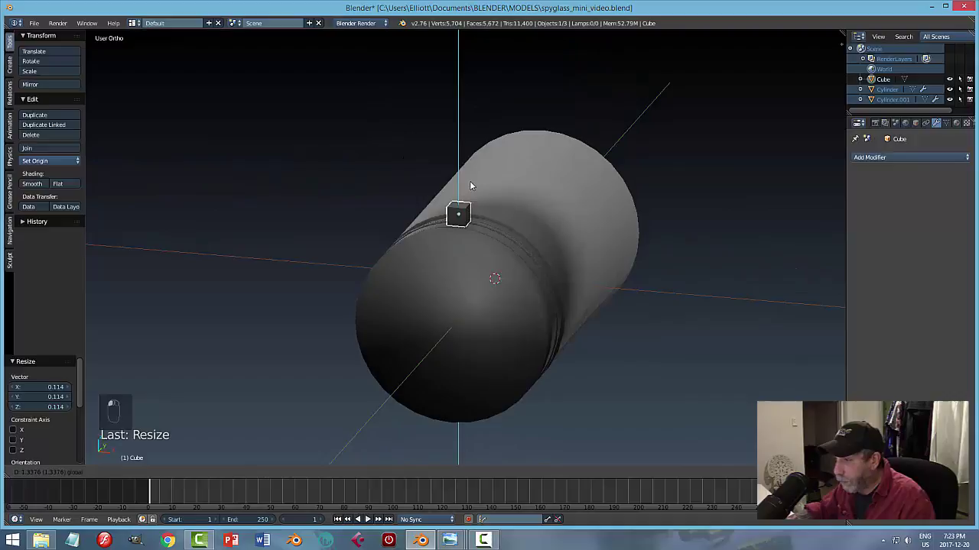
key("KP_Decimal")
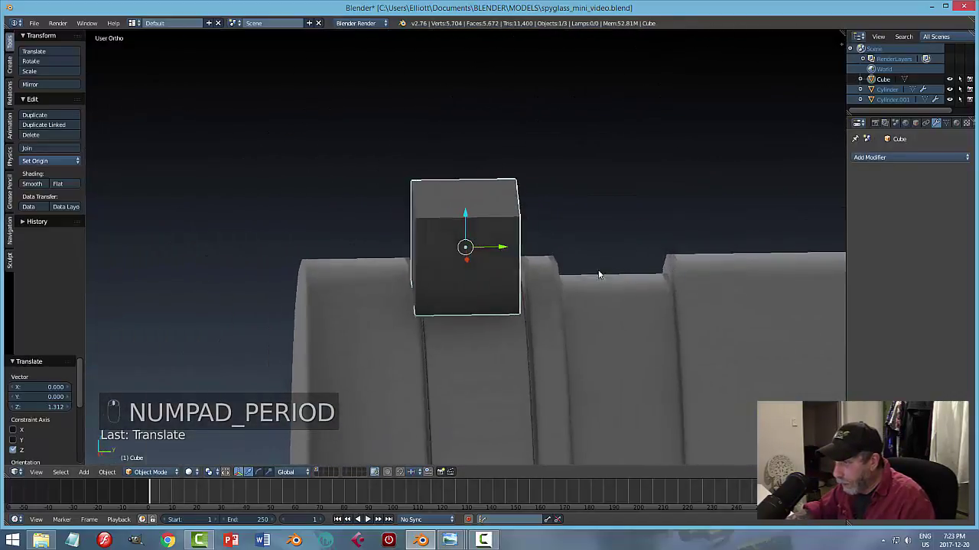
left_click(503, 250)
From side view slide the cube over the narrow ring and flatten it into a thin block.
key("KP_3")
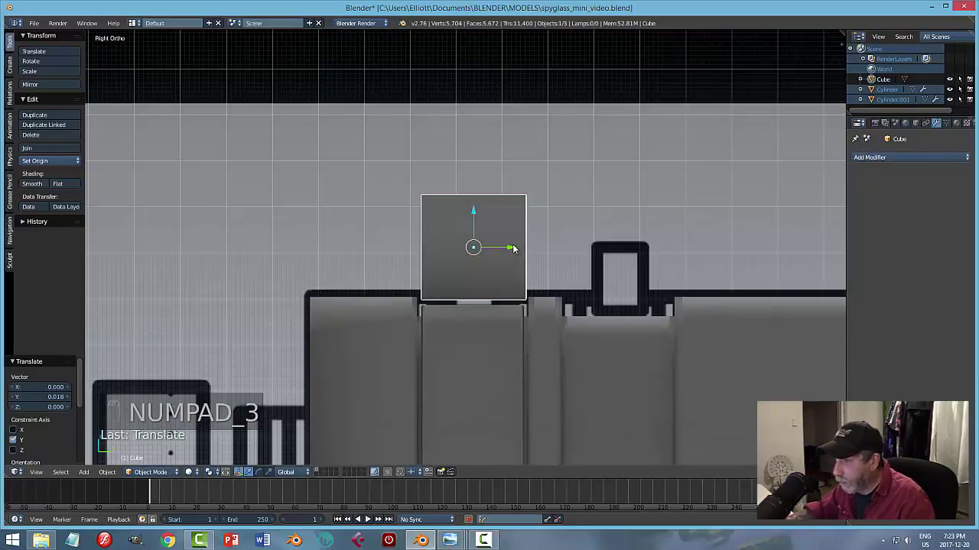
key("s")
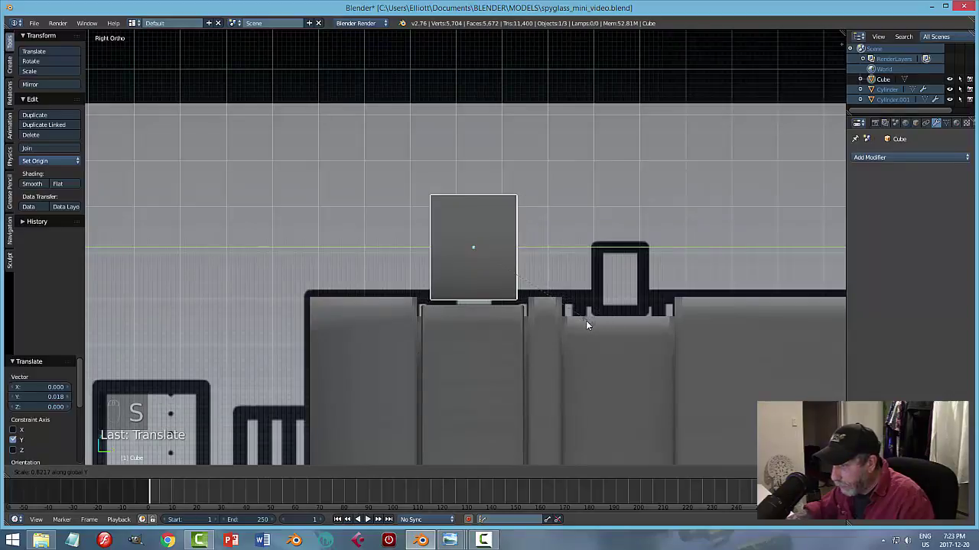
left_click(478, 215)
key("s")
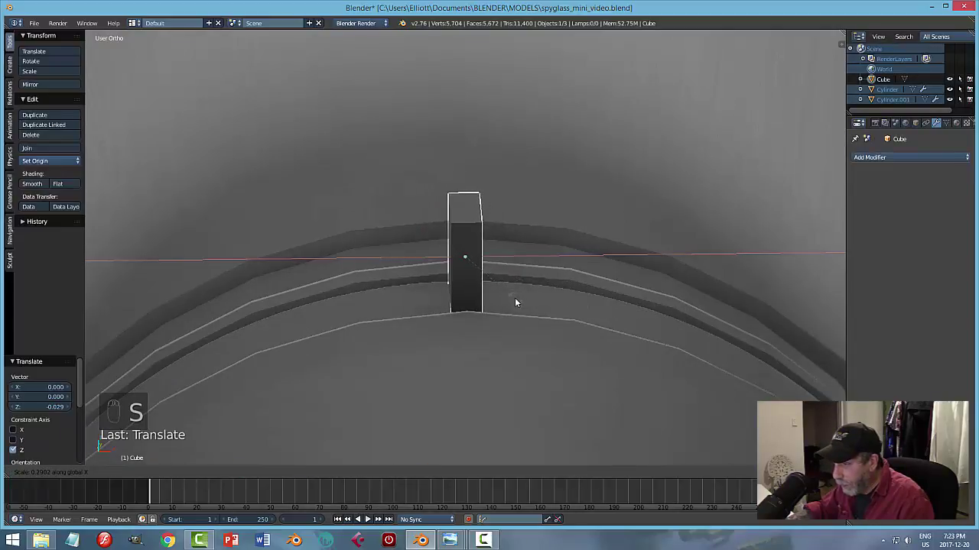
left_click_drag(590, 300, 623, 290)
key("s")
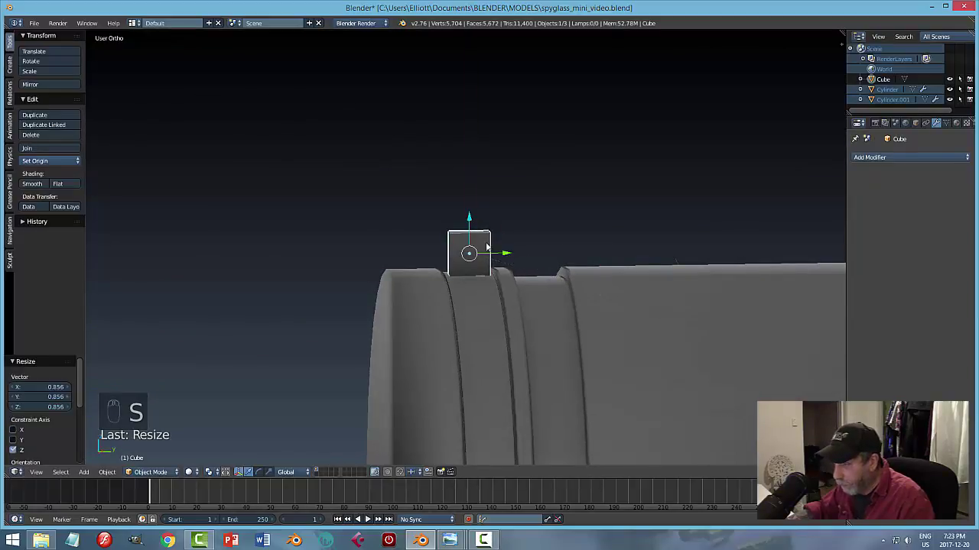
left_click(476, 220)
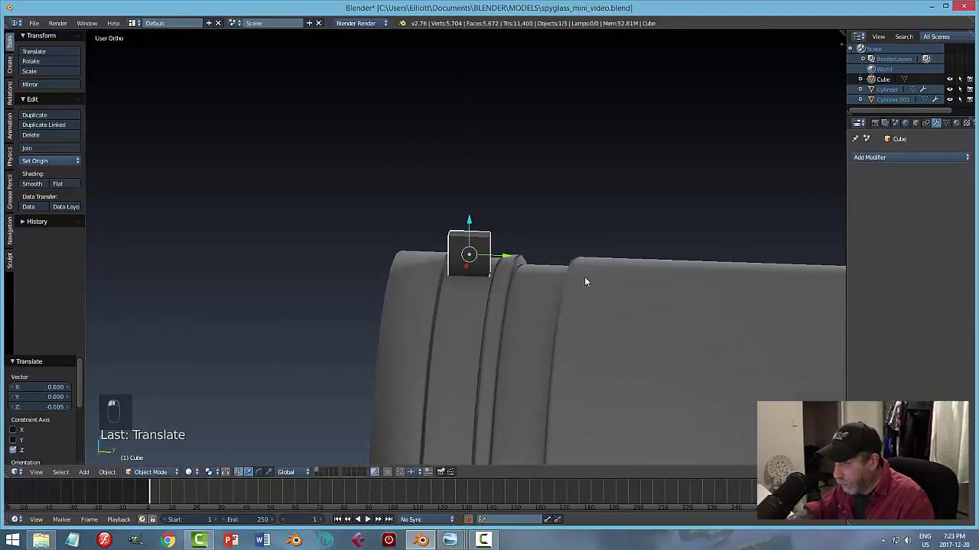
Lower the block onto the ring surface and orbit to check how it sits.
key("s")
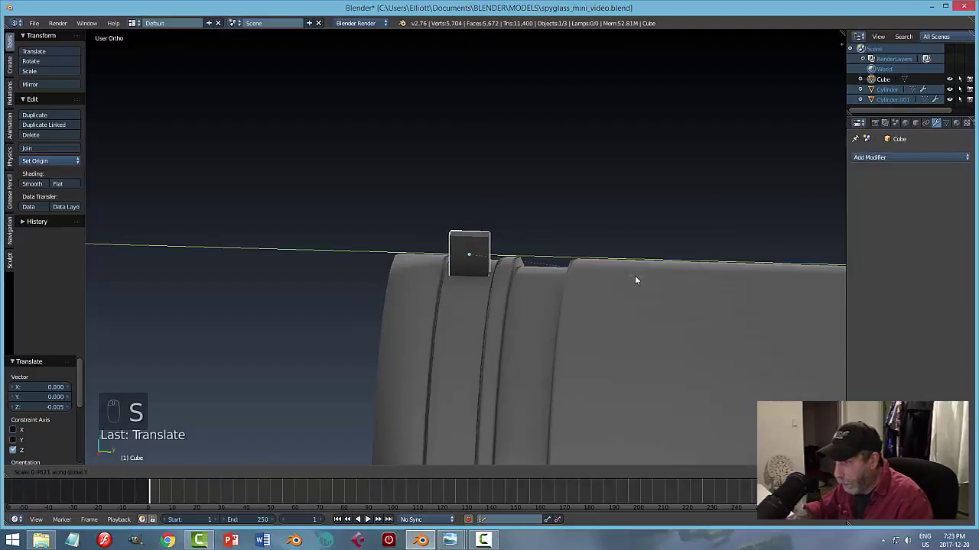
key("a")
left_click_drag(563, 293, 534, 280)
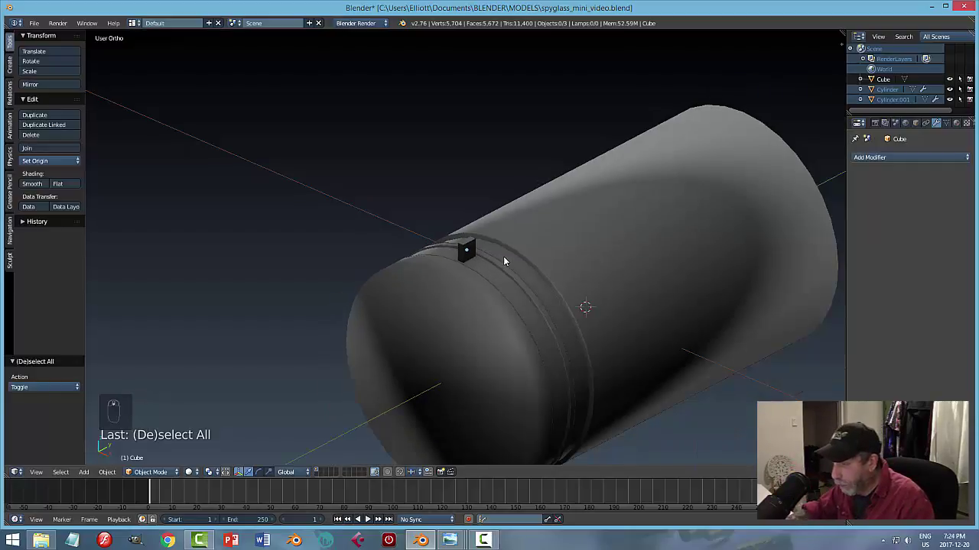
left_click_drag(478, 249, 486, 260)
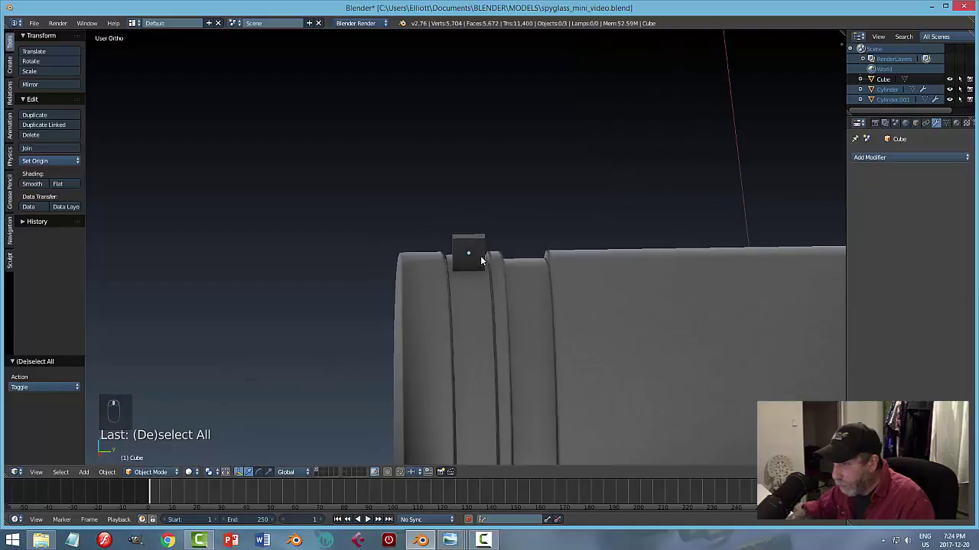
left_click(483, 259)
Adjust the block's size slightly, apply its scale and save, then zoom in on it.
key("s")
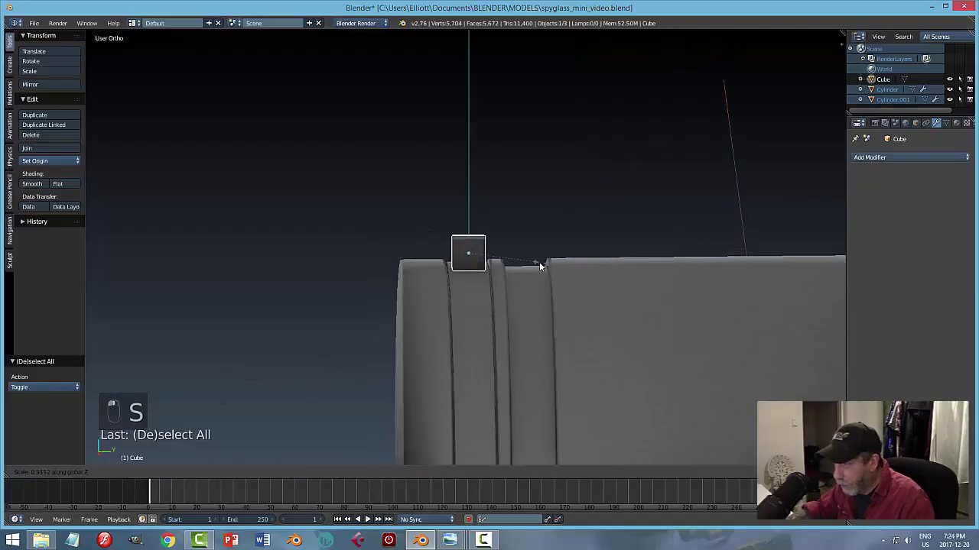
left_click(473, 221)
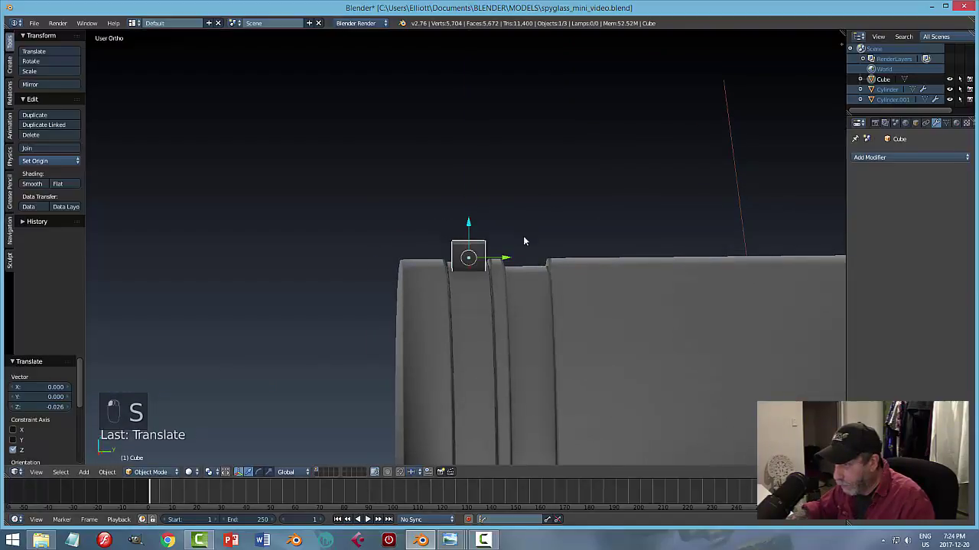
key("a")
key("ctrl+s")
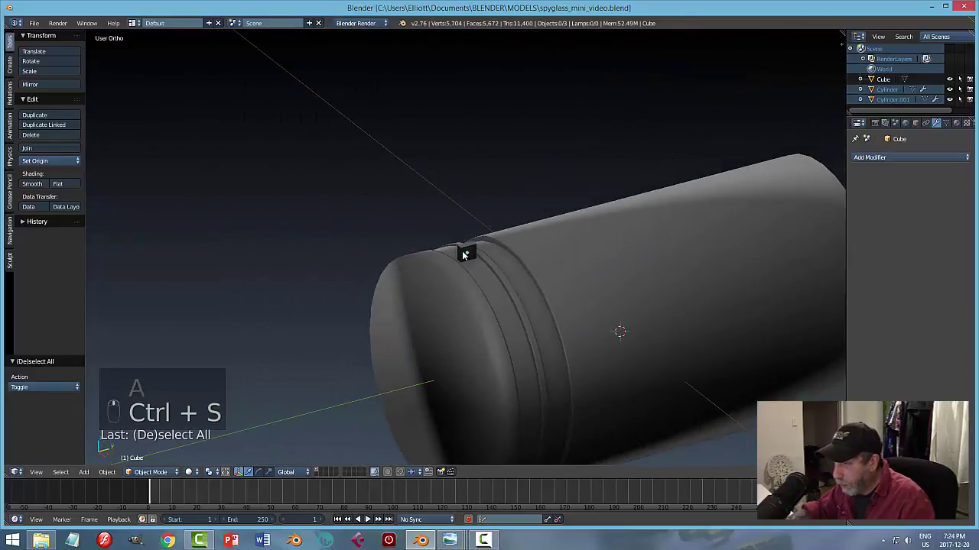
left_click(468, 254)
middle_click(492, 307)
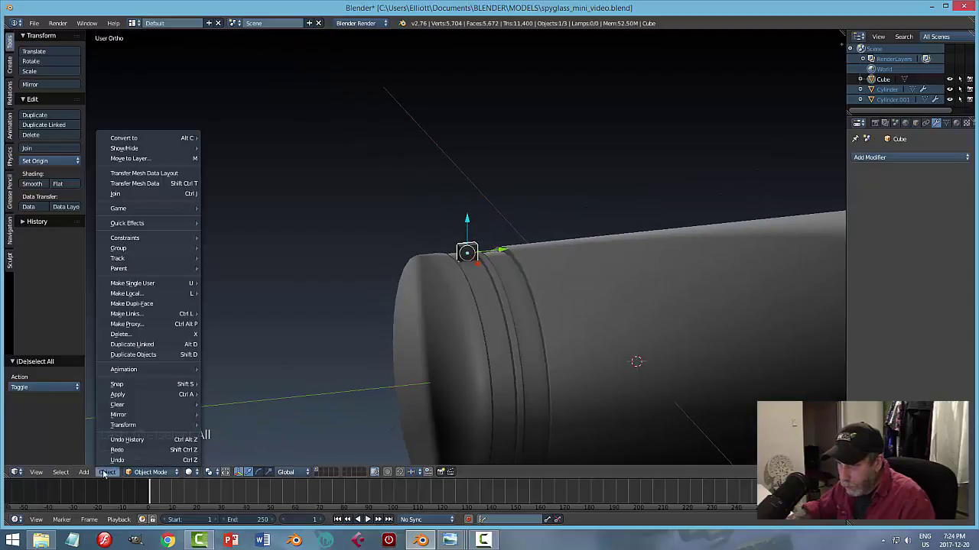
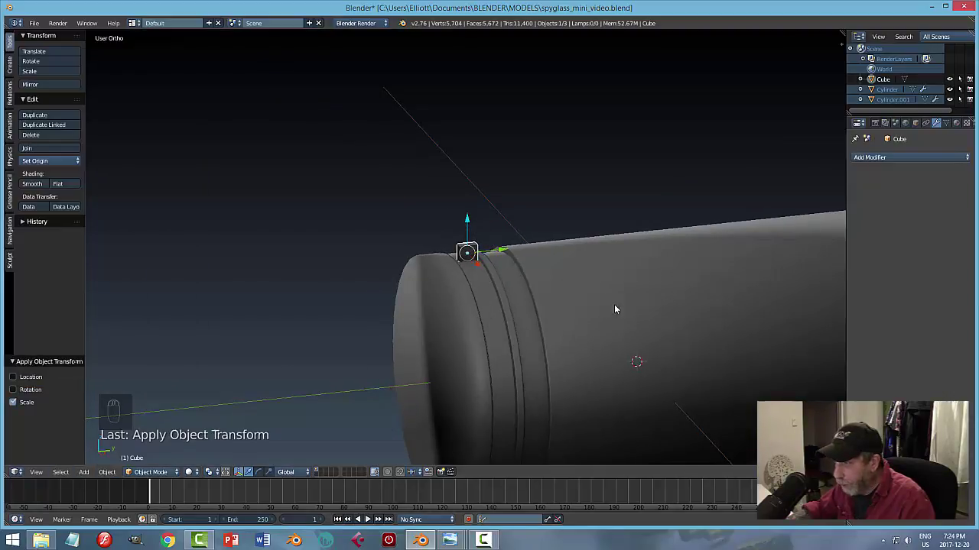
left_click_drag(592, 274, 864, 162)
Add a Bevel modifier with width about 0.008 to round the block's edges and apply it permanently.
left_click(864, 162)
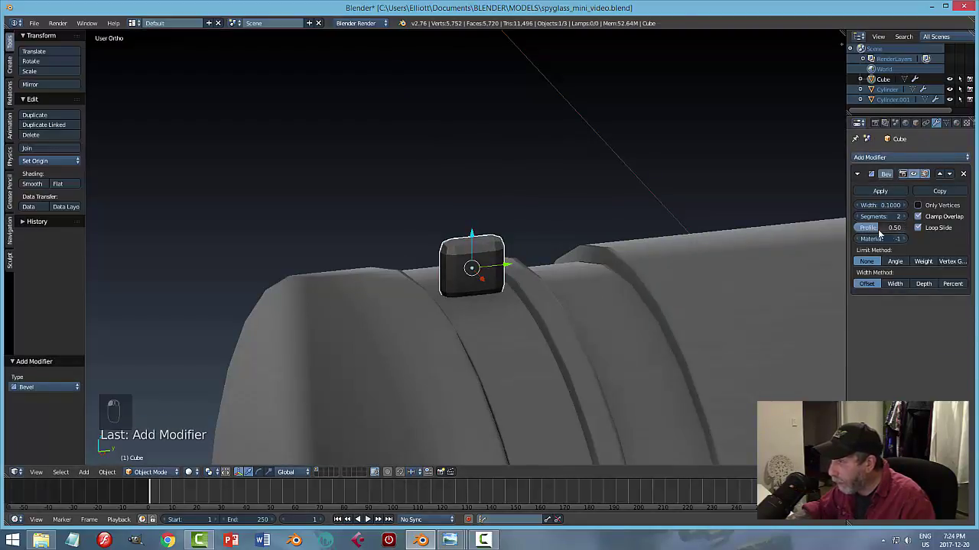
left_click(896, 209)
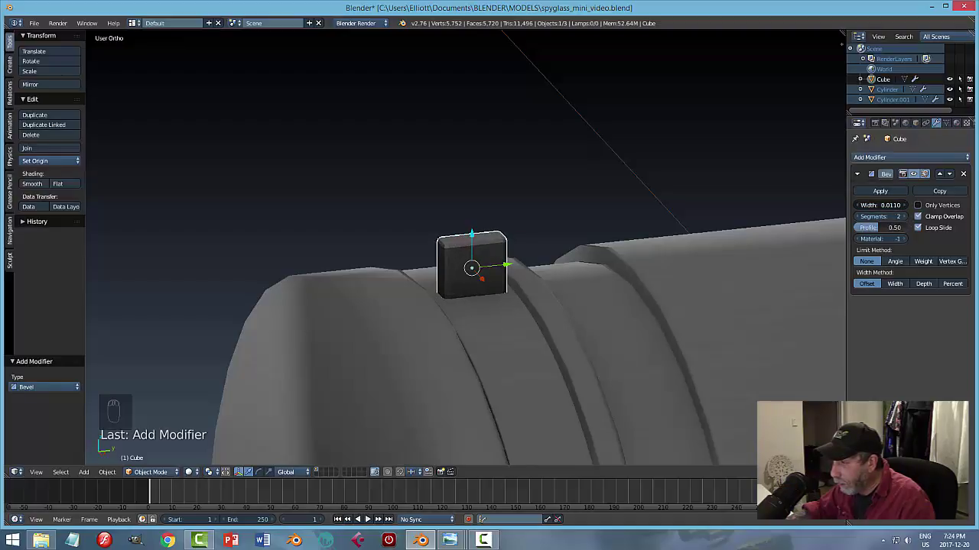
key("a")
left_click_drag(566, 276, 575, 315)
middle_click(634, 265)
key("ctrl+s")
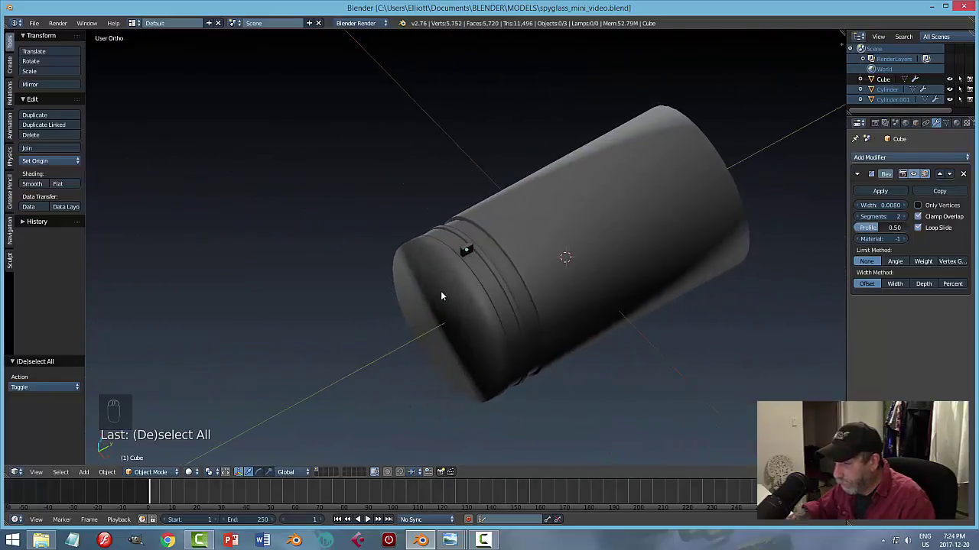
left_click_drag(461, 300, 483, 254)
left_click(483, 254)
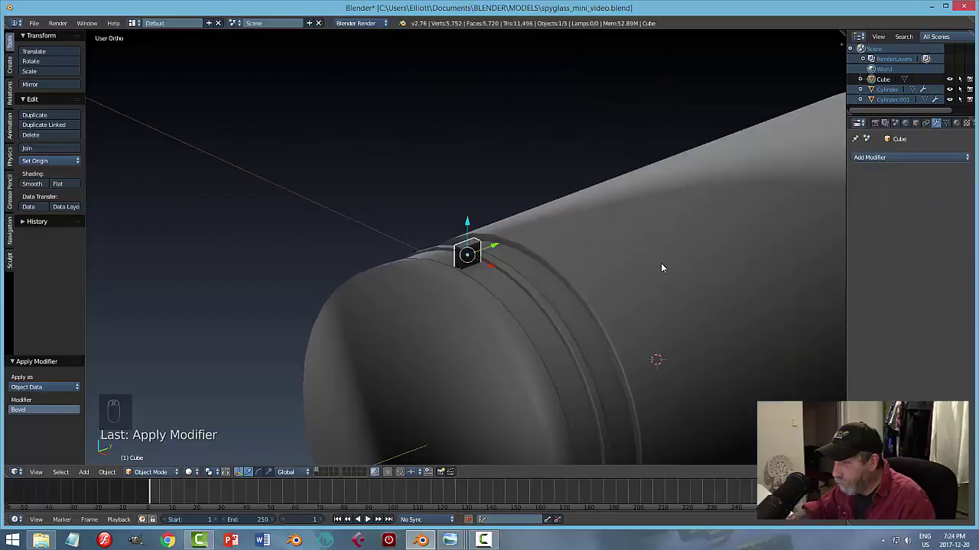
Remove and re-add the ring piece's Subdivision Surface modifier at a higher viewport level.
left_click(483, 301)
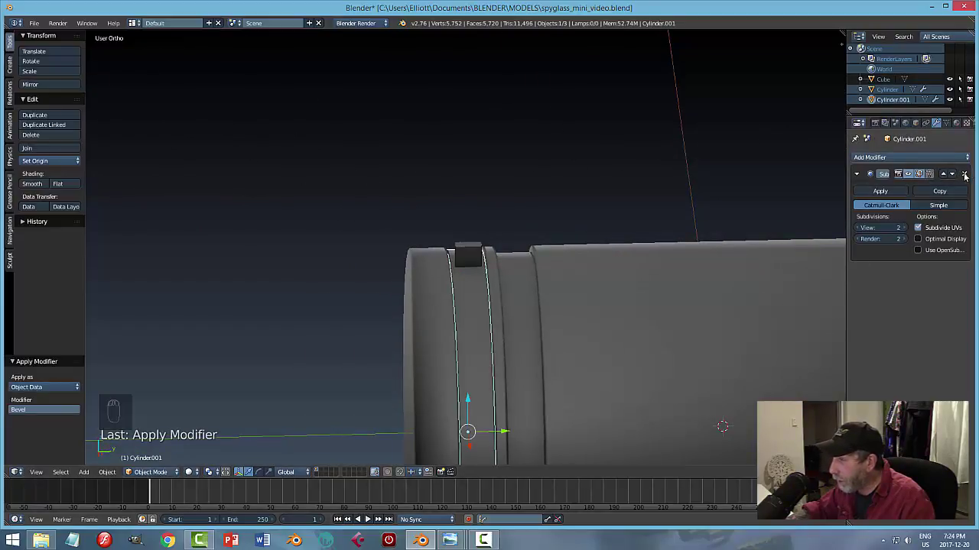
middle_click(599, 289)
middle_click(622, 285)
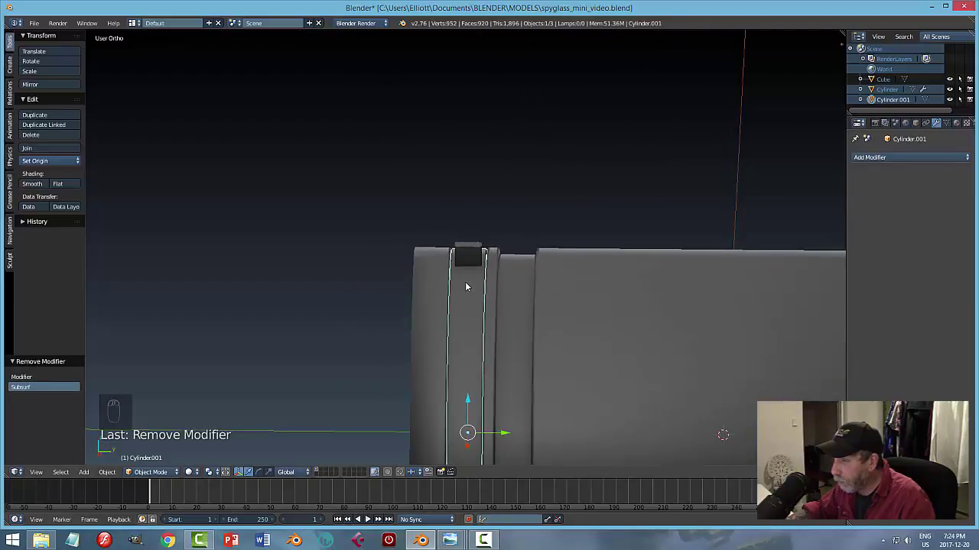
left_click_drag(469, 285, 593, 286)
left_click_drag(554, 282, 651, 272)
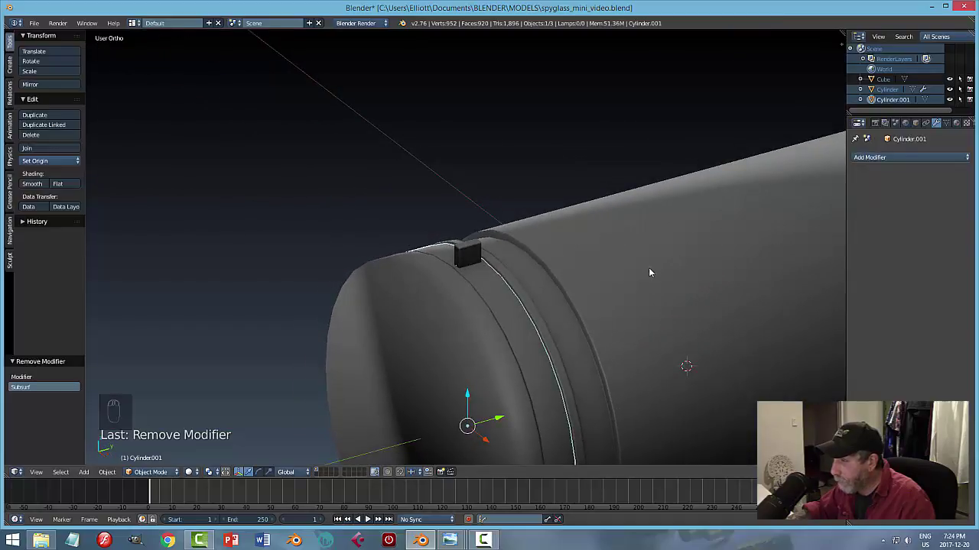
left_click_drag(899, 161, 801, 315)
left_click(800, 315)
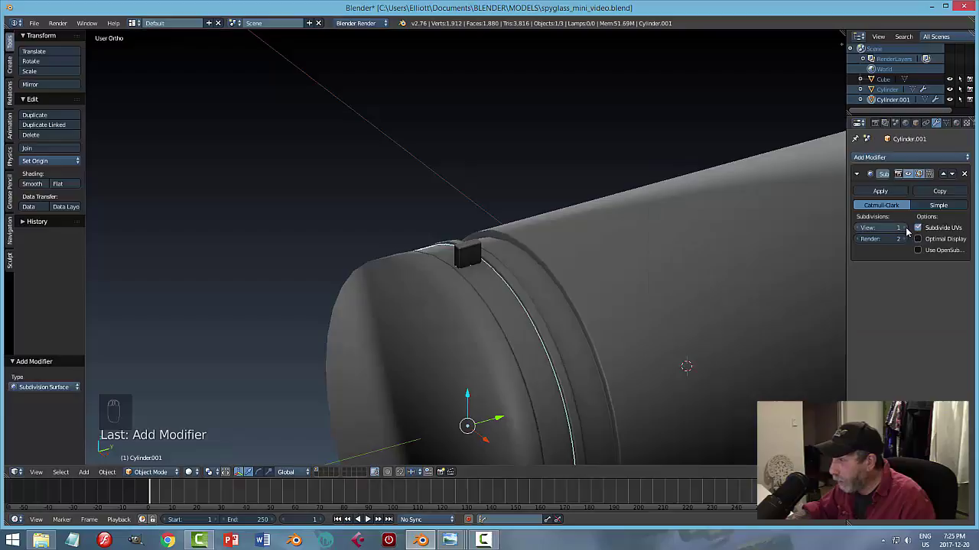
left_click(910, 230)
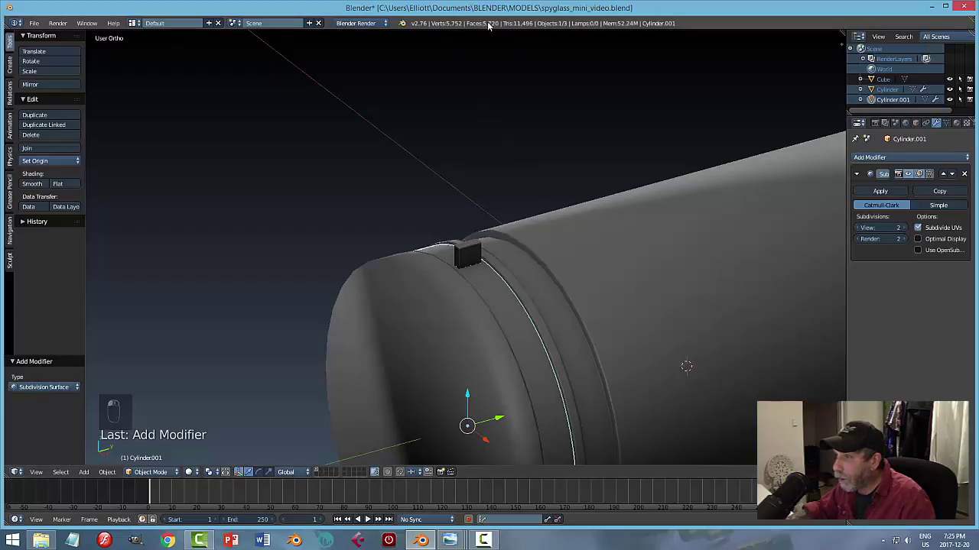
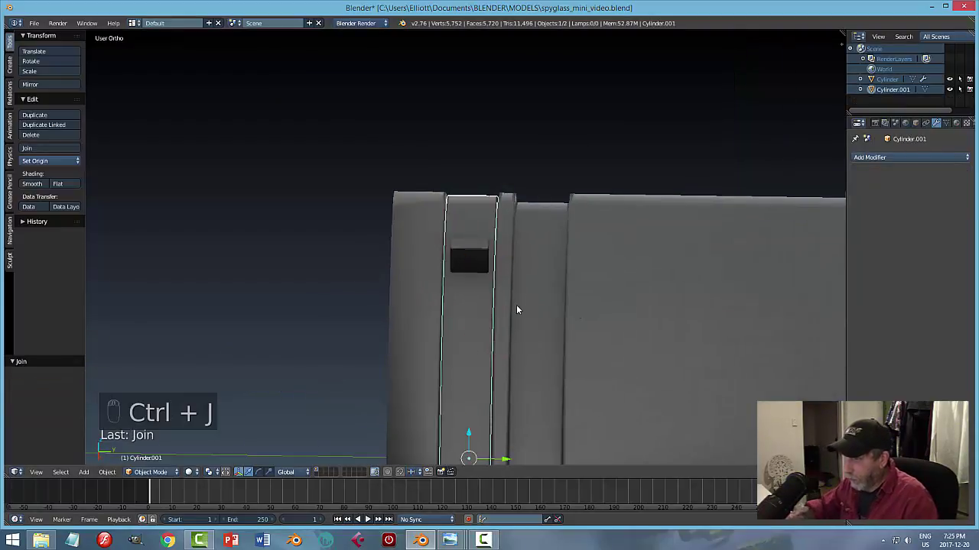
Join the bevelled cube into the ring piece, switch to flat shading and save the file.
key("a")
key("ctrl+s")
middle_click(487, 324)
middle_click(583, 293)
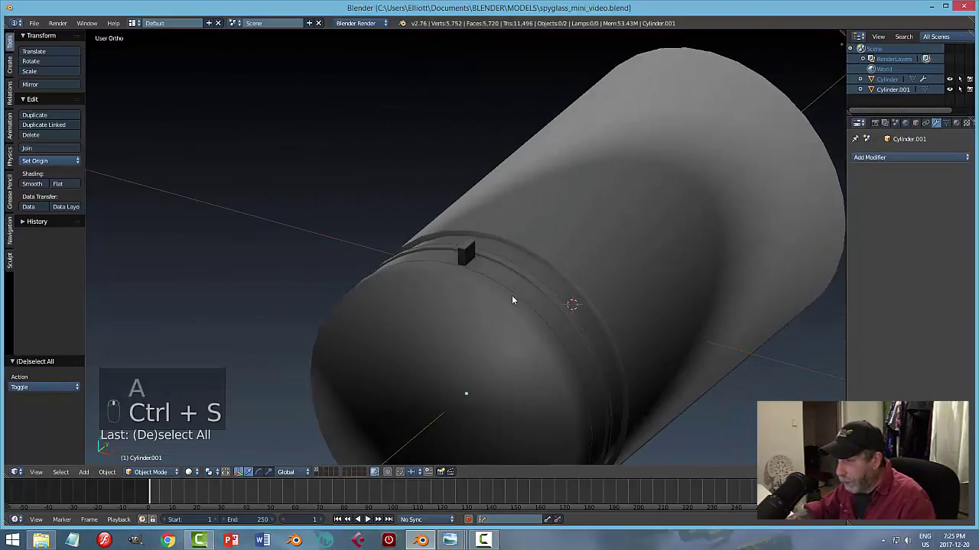
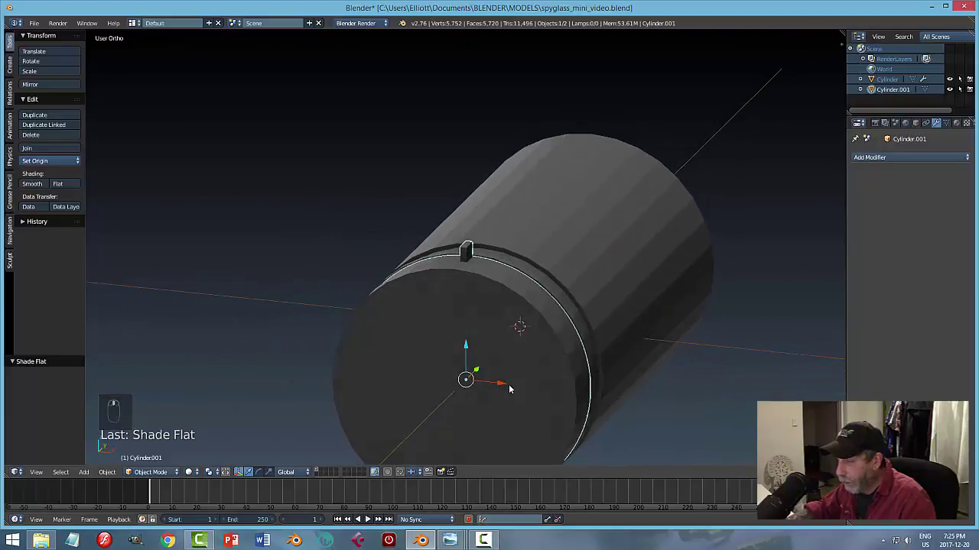
Rotate the ring piece about 13.45 degrees around the barrel axis, shifting its block off the top.
key("r")
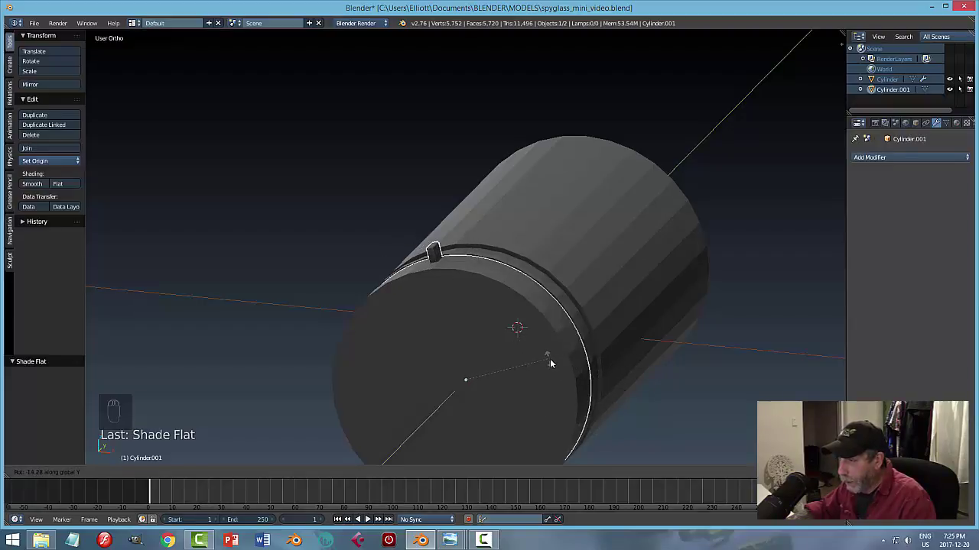
left_click_drag(607, 352, 610, 352)
key("KP_7")
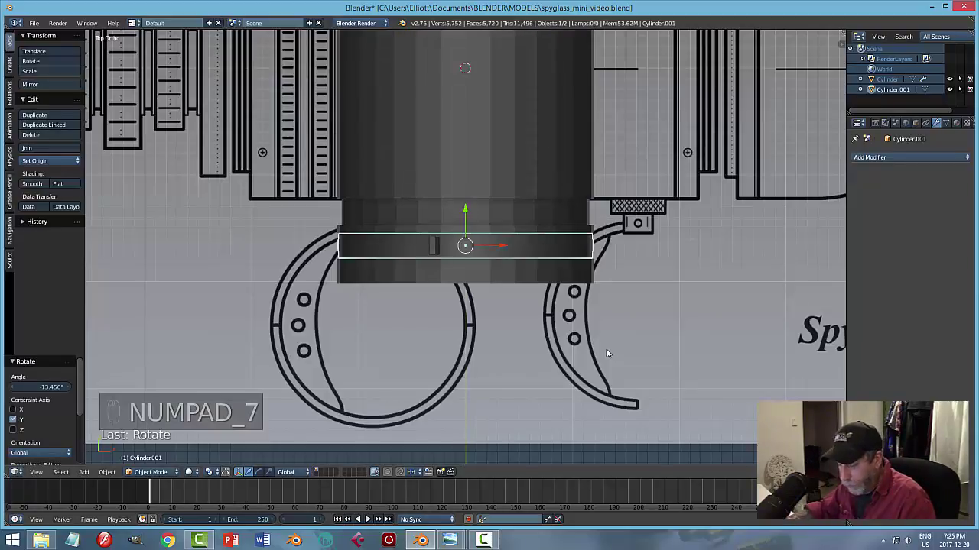
key("a")
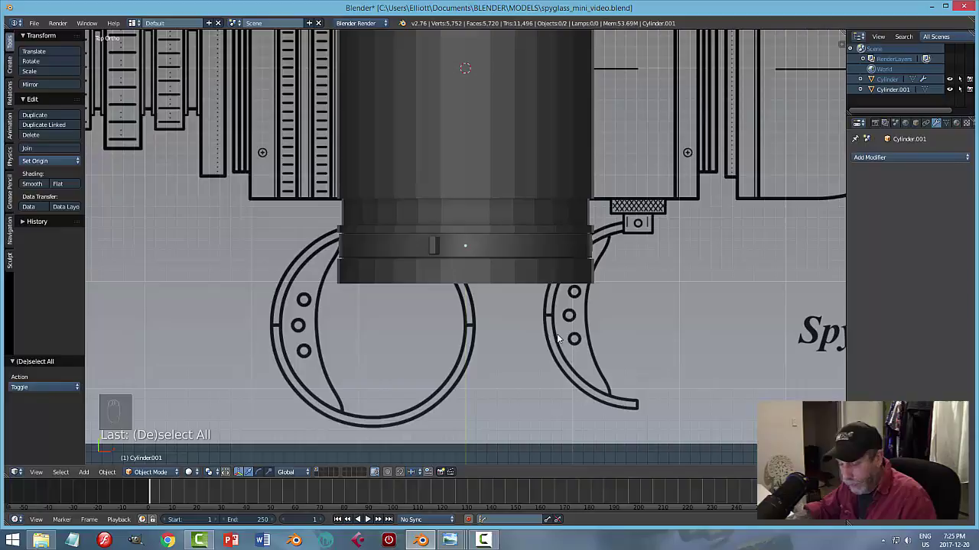
Add a new cube and move it up onto the barrel's front ring.
key("shift+a")
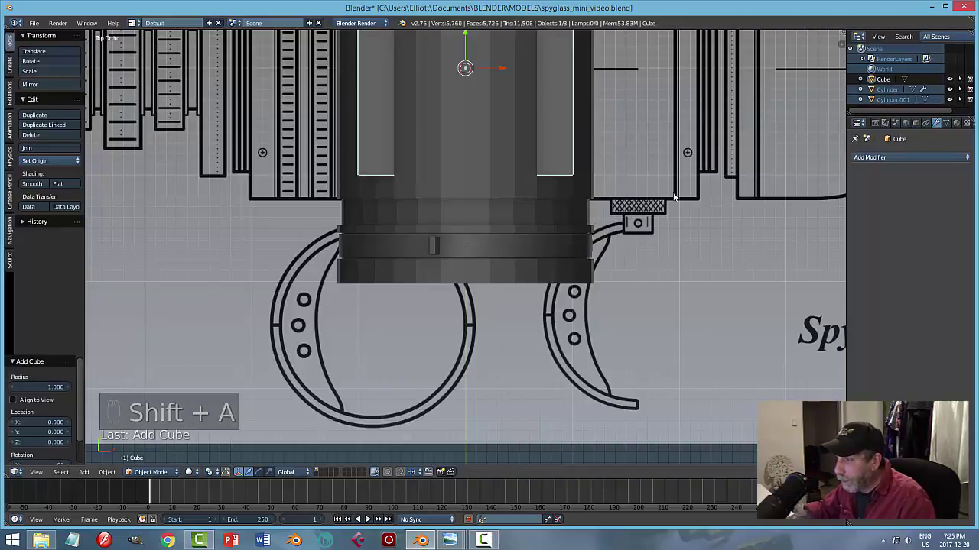
middle_click(559, 160)
right_click(471, 89)
left_click(475, 115)
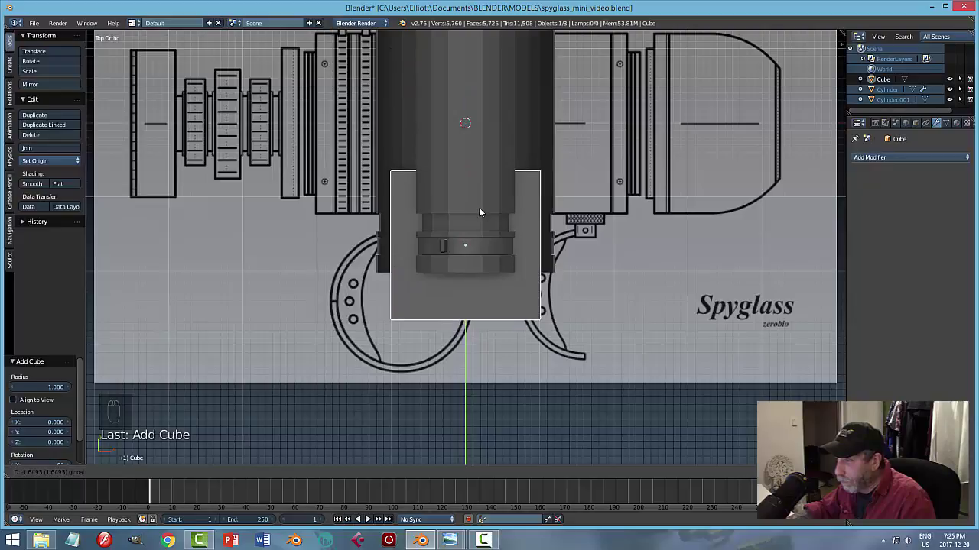
left_click_drag(636, 306, 477, 212)
left_click(470, 300)
left_click_drag(469, 300, 601, 266)
key("s")
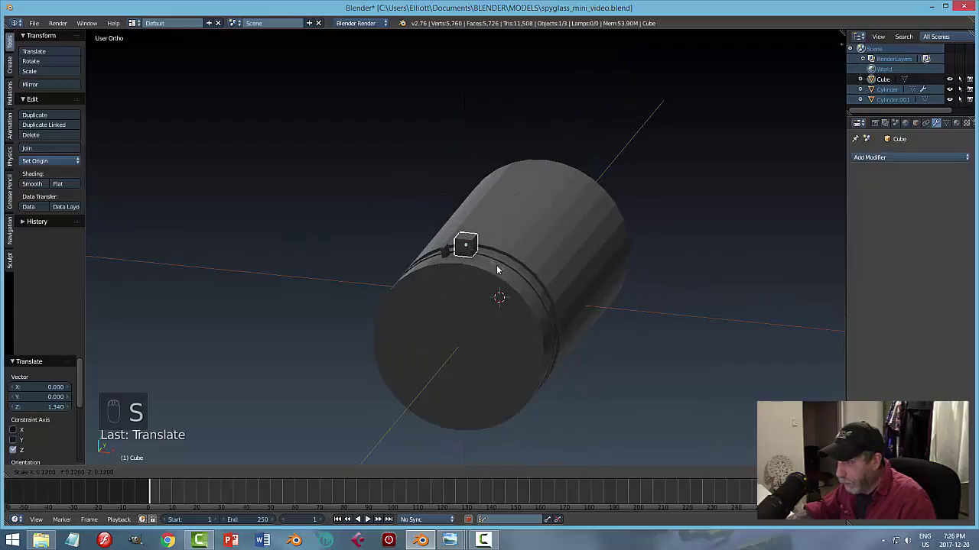
key("KP_Decimal")
Scale the cube on X, Y and Z into a thin plate seated on the ring surface beside the tab.
middle_click(583, 292)
middle_click(531, 315)
middle_click(642, 306)
key("s")
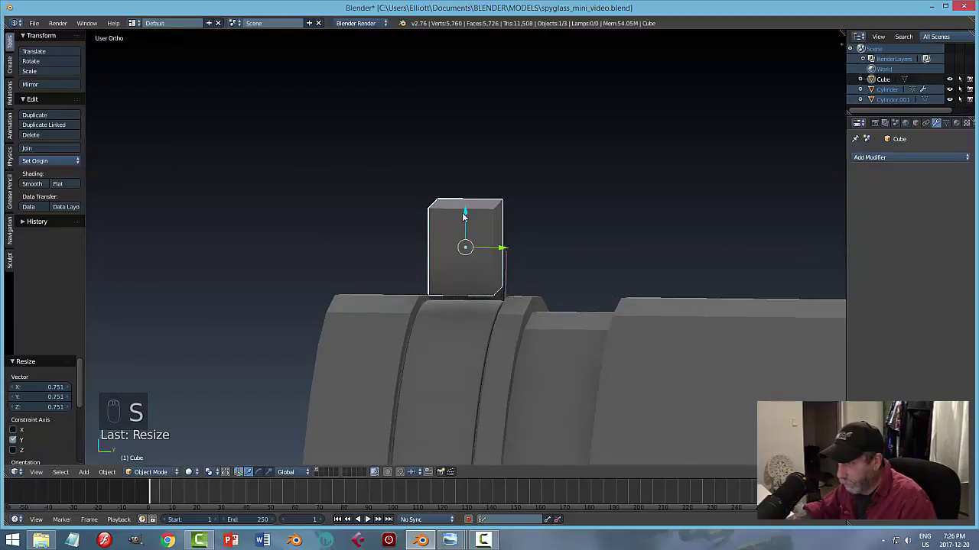
key("s")
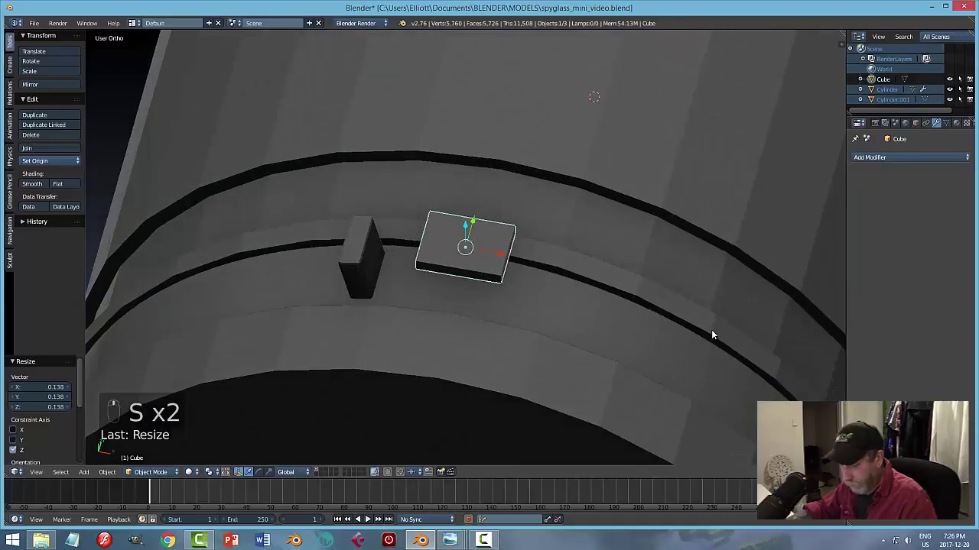
key("s")
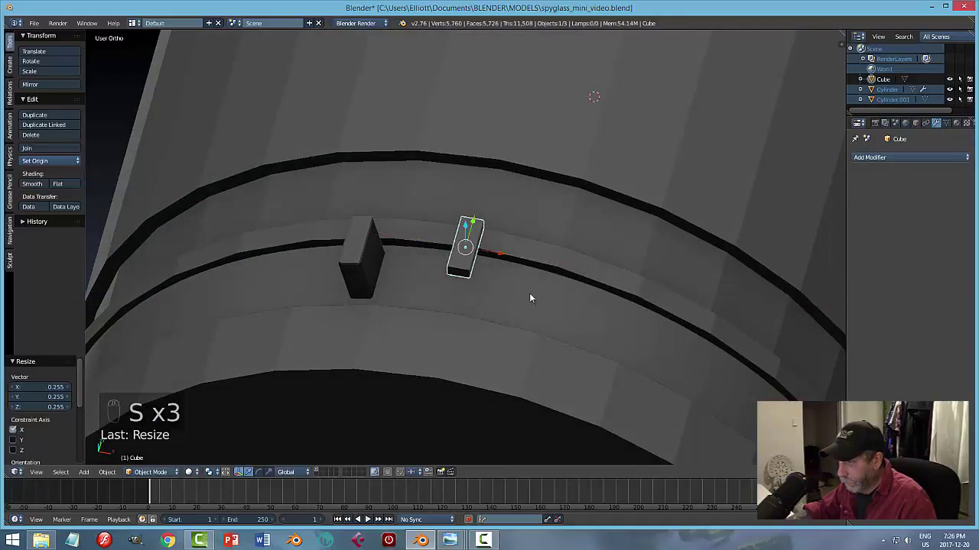
left_click(469, 215)
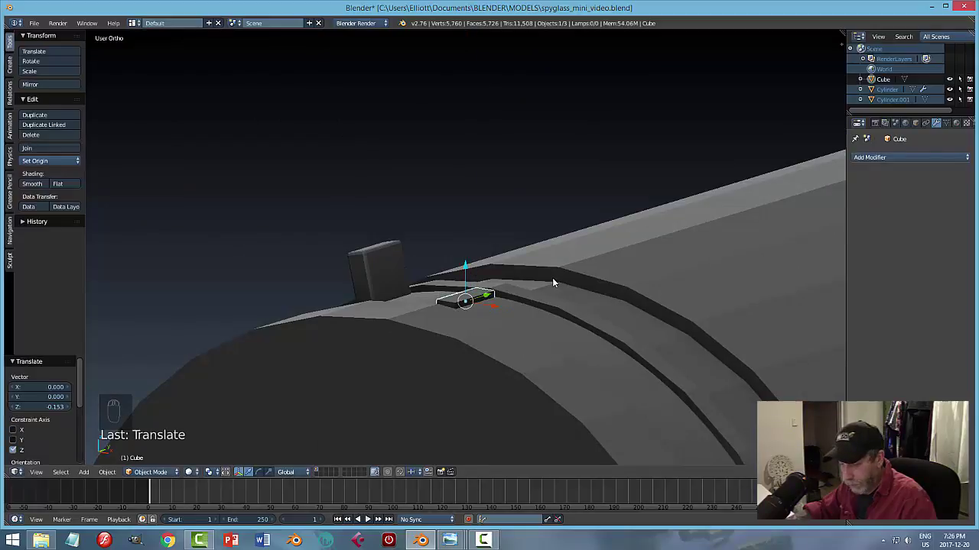
key("a")
left_click_drag(551, 274, 481, 257)
left_click(481, 257)
key("s")
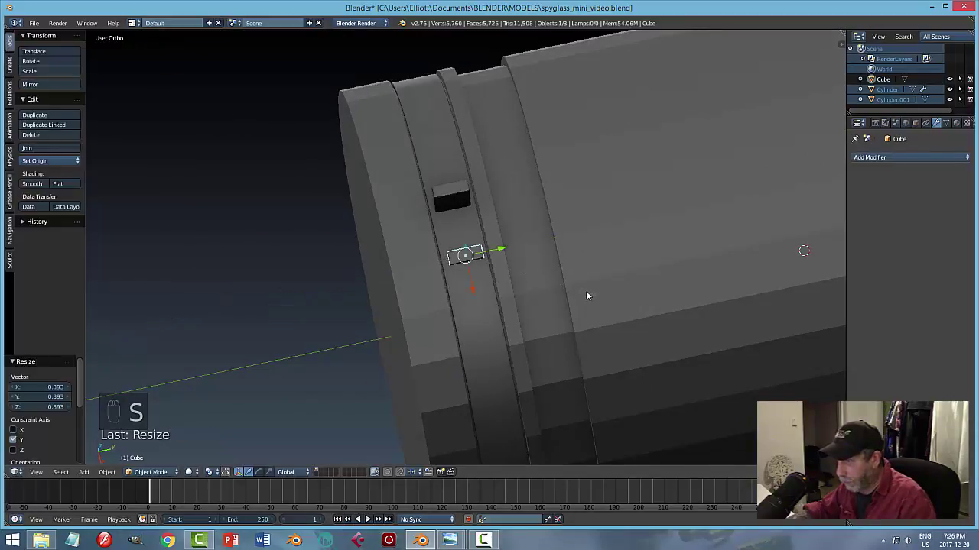
key("a")
Give the plate a Bevel modifier of width 0.004 with two segments and save the file.
middle_click(569, 314)
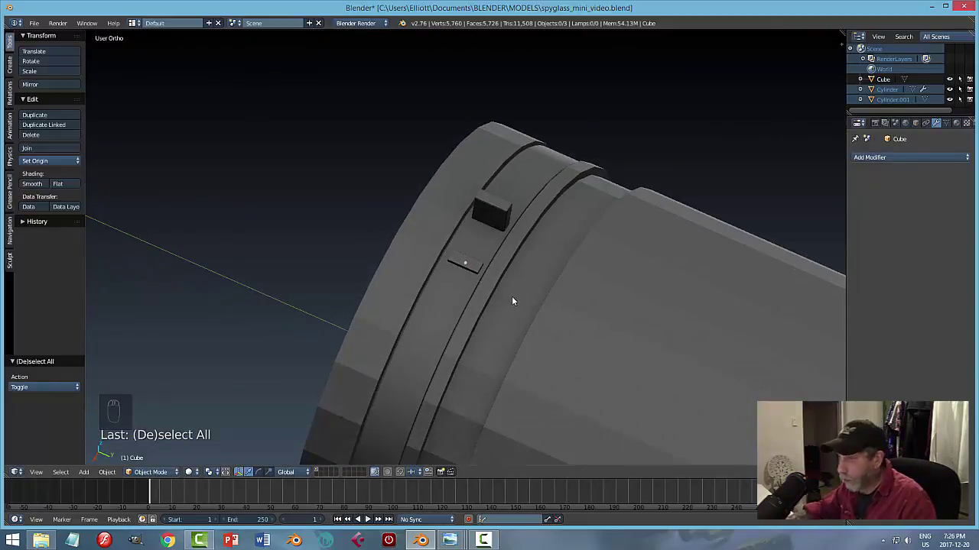
left_click_drag(528, 299, 484, 296)
left_click(484, 296)
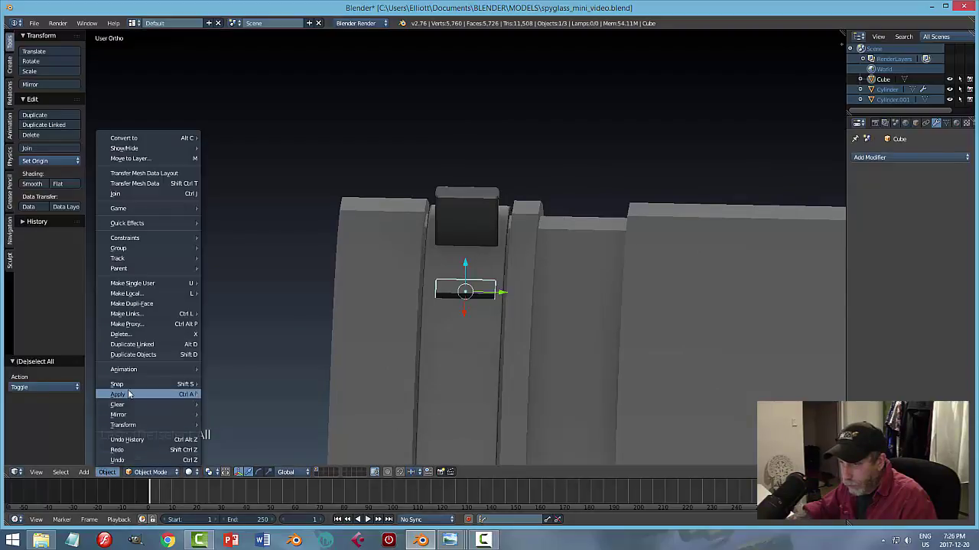
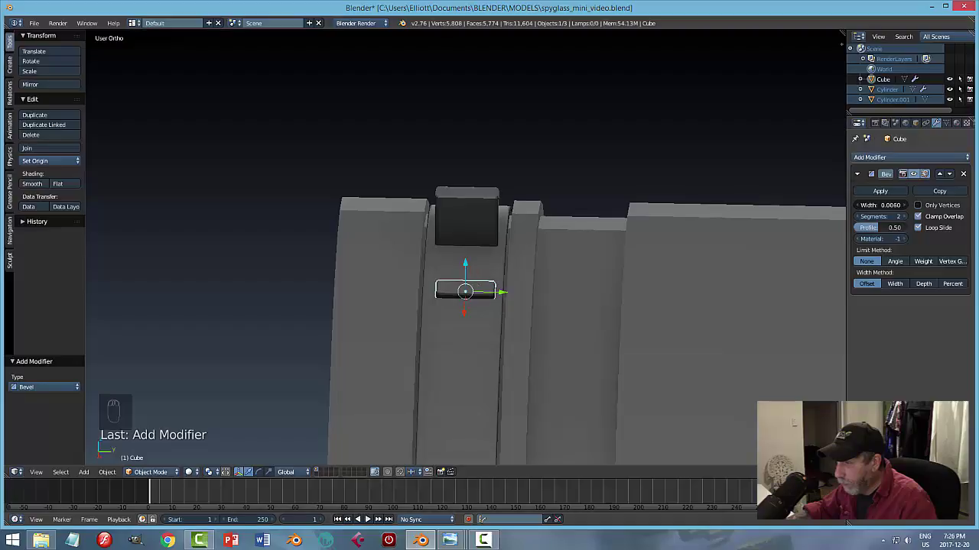
key("a")
middle_click(540, 389)
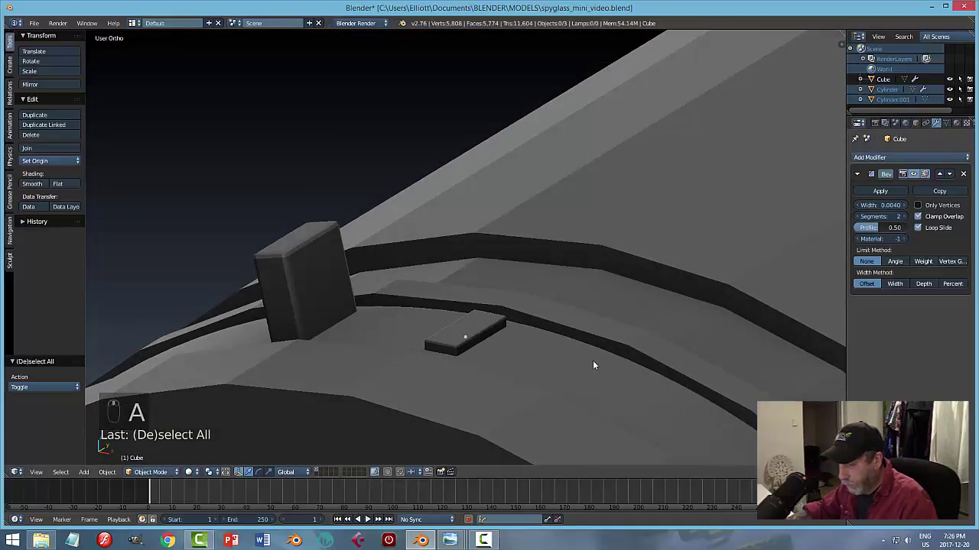
key("ctrl+s")
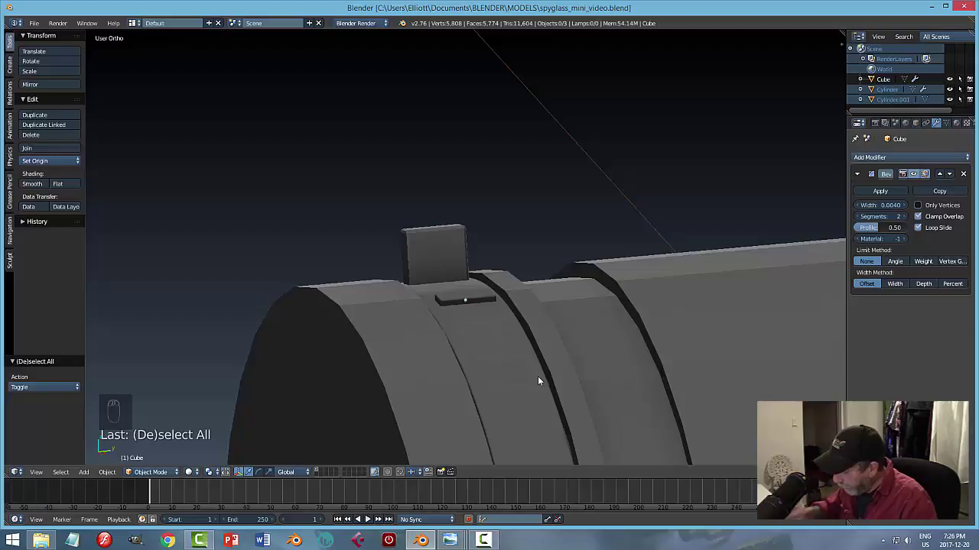
key("KP_7")
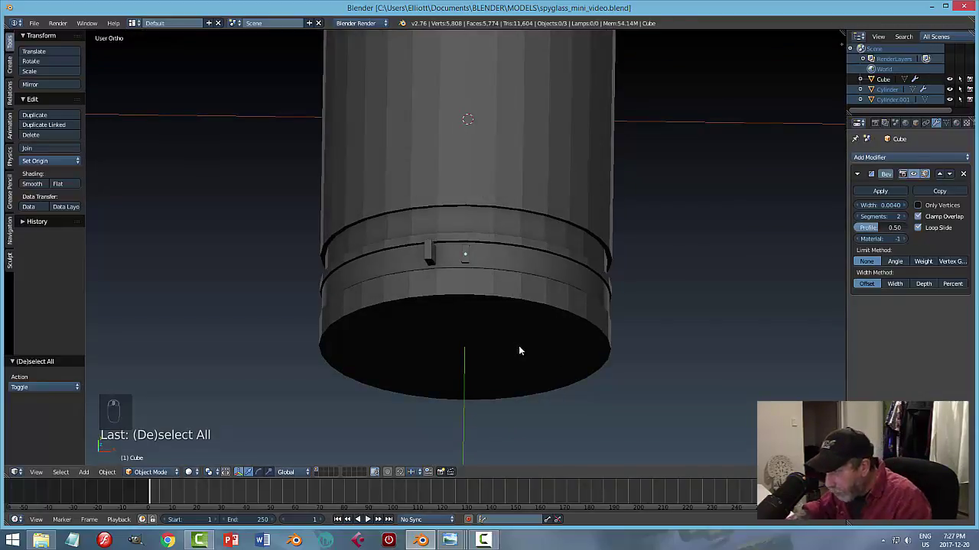
Enter the plate's Edit Mode in front view and select all its geometry ready to spin copies around the ring.
left_click_drag(477, 256, 586, 285)
key("KP_1")
middle_click(506, 336)
middle_click(492, 265)
key("Tab")
key("a")
key("a")
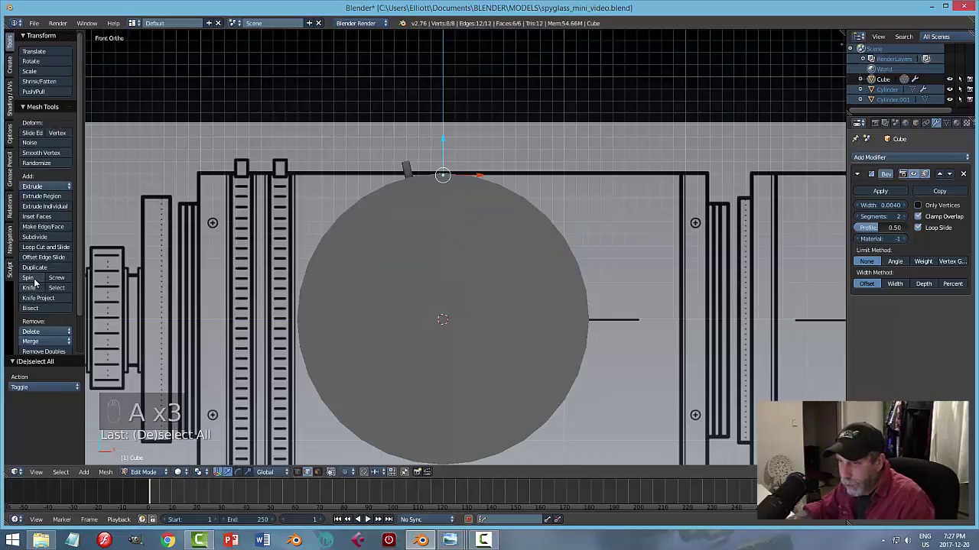
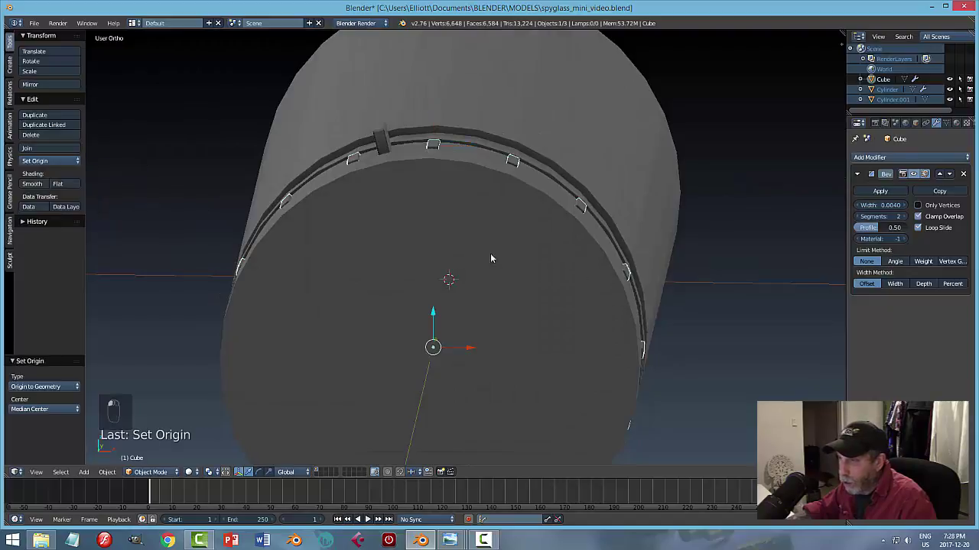
Rotate the ring of plates around the barrel to line up with the raised tab.
right_click(612, 302)
left_click_drag(633, 309, 418, 178)
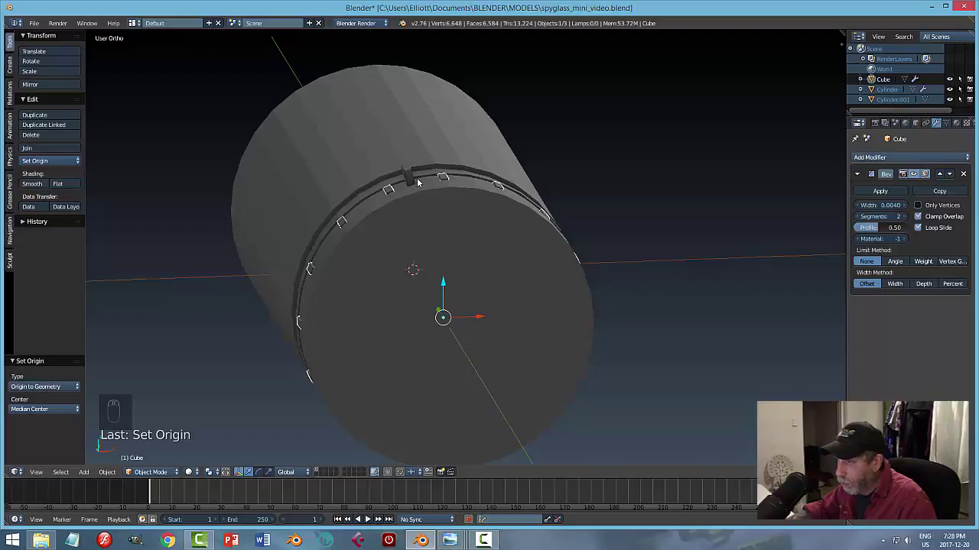
left_click_drag(526, 254, 583, 263)
key("r")
left_click_drag(584, 264, 571, 264)
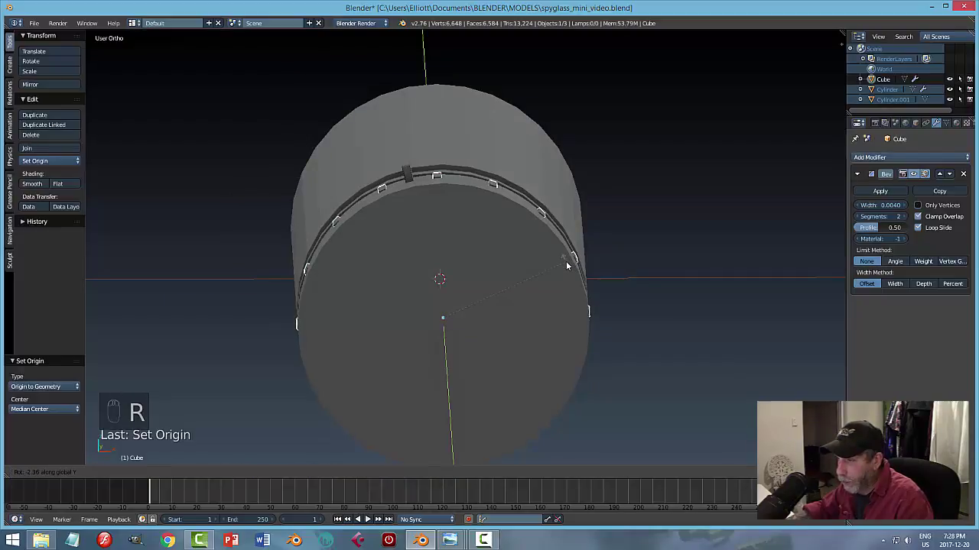
middle_click(644, 233)
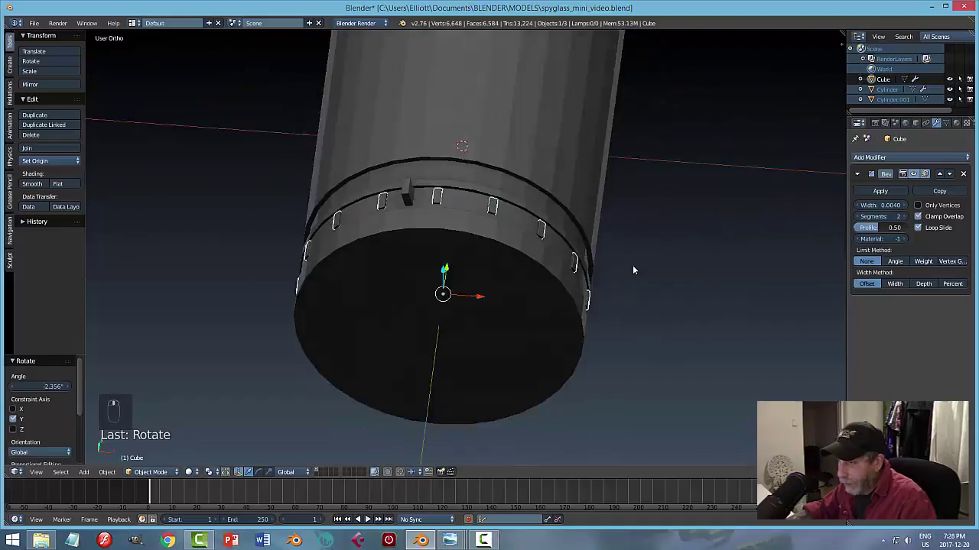
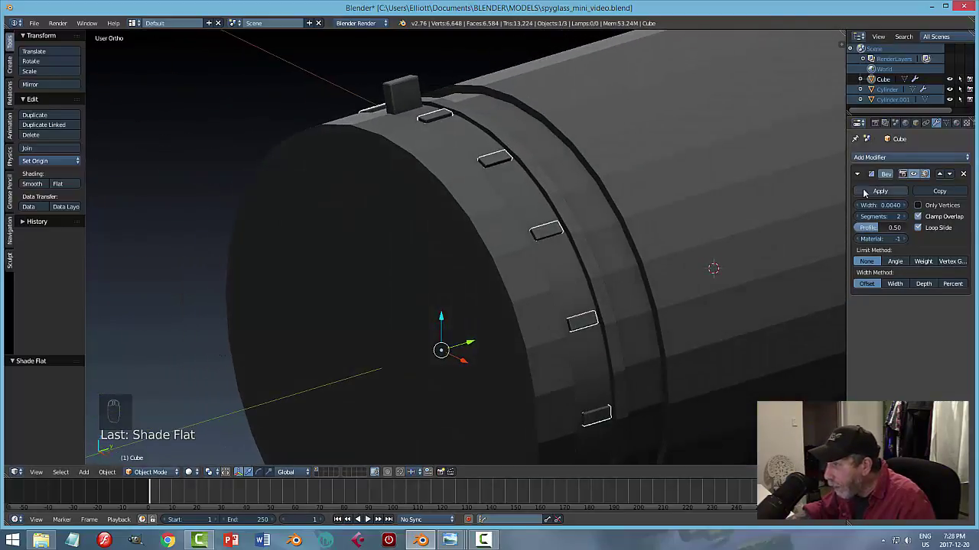
Join the flat-shaded plates into the front ring piece, save, and rotate the joined ring around the barrel axis.
left_click_drag(874, 192, 515, 187)
key("ctrl+j")
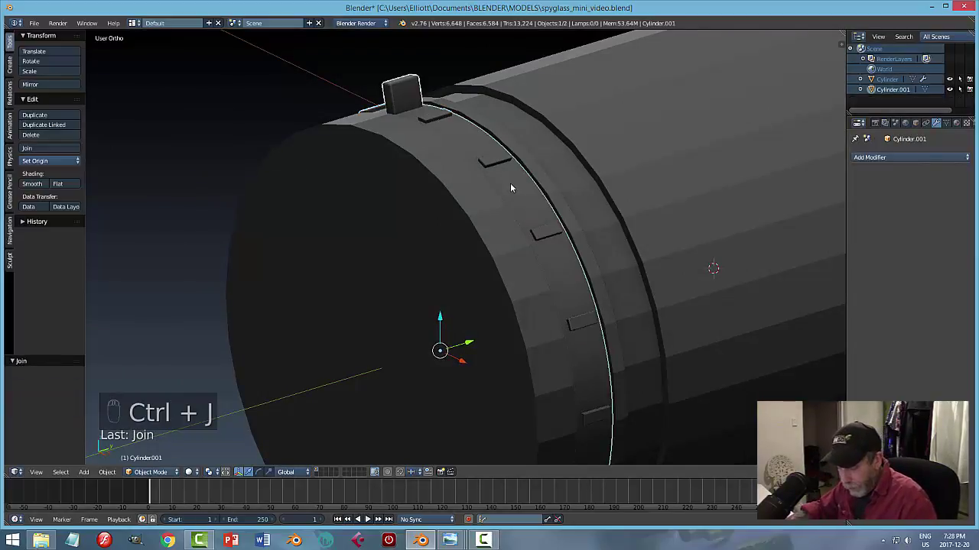
key("ctrl+s")
left_click_drag(461, 256, 509, 228)
key("a")
left_click(421, 147)
key("r")
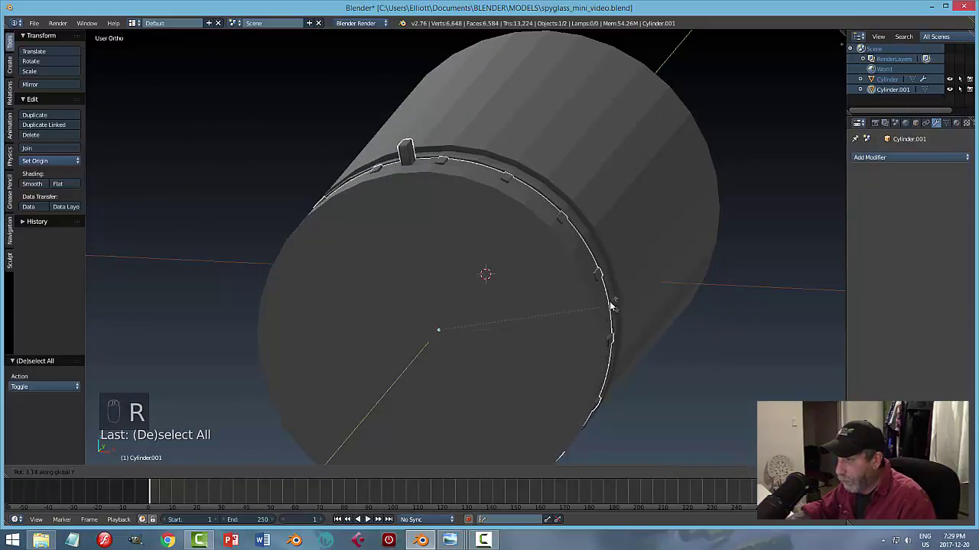
middle_click(679, 239)
Duplicate the plated ring and place the copy in the second groove right beside the first.
left_click(603, 264)
key("shift+d")
left_click(508, 318)
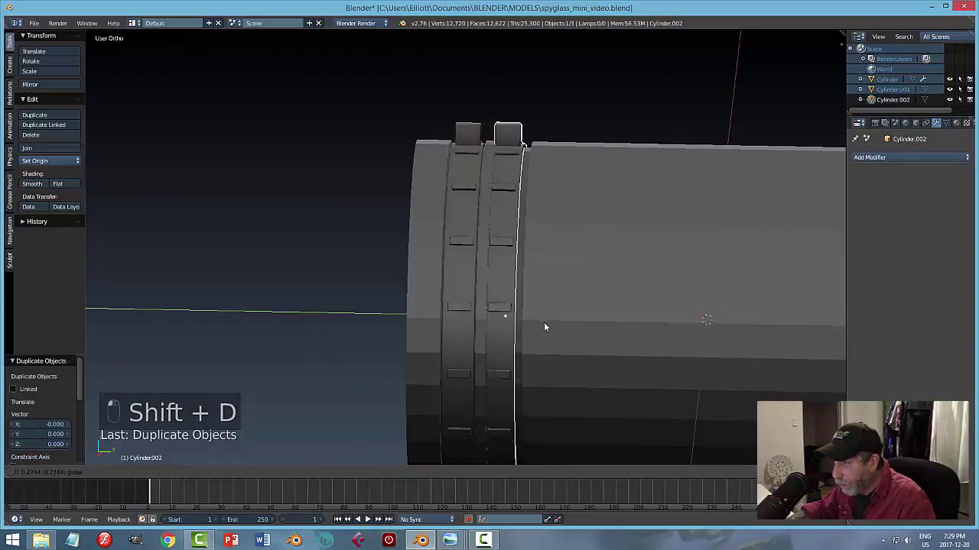
key("a")
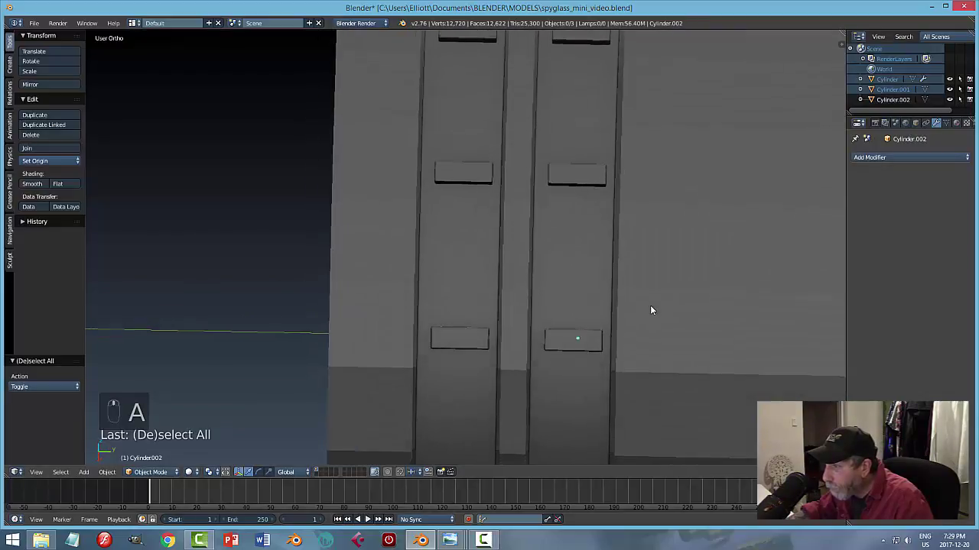
key("KP_3")
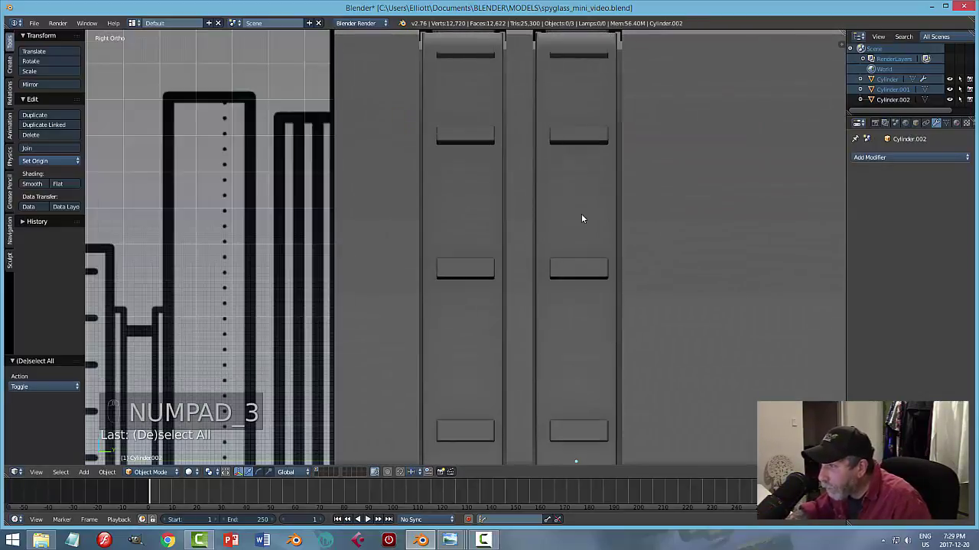
left_click_drag(584, 218, 617, 463)
middle_click(618, 463)
left_click(617, 463)
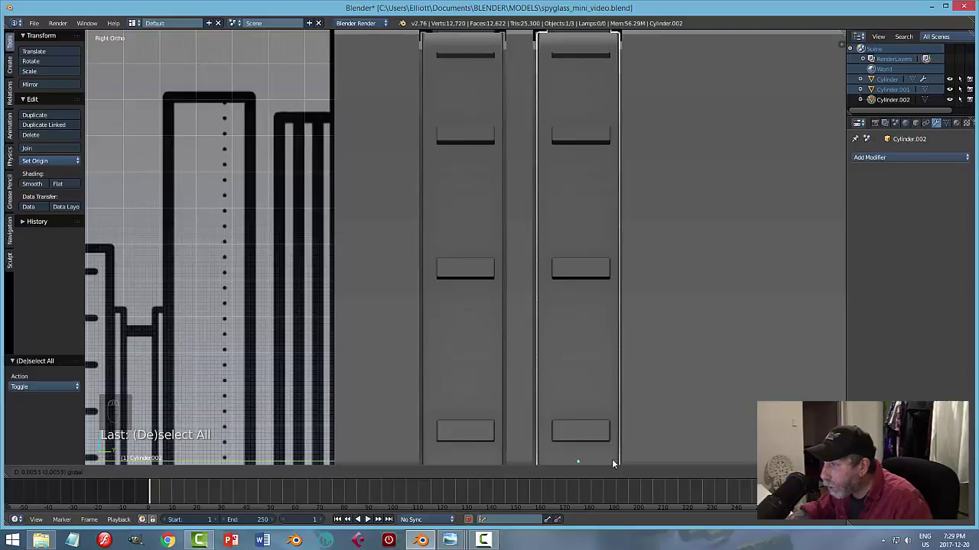
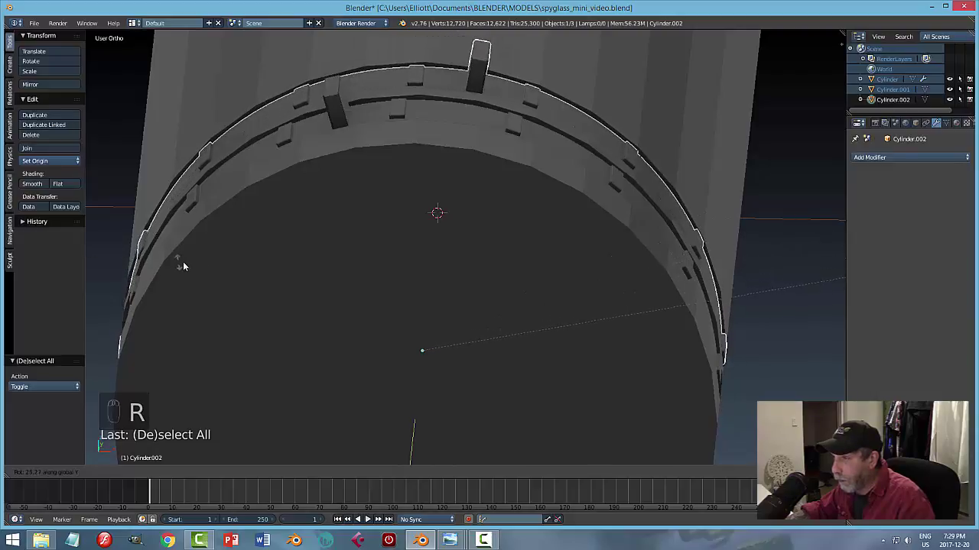
key("a")
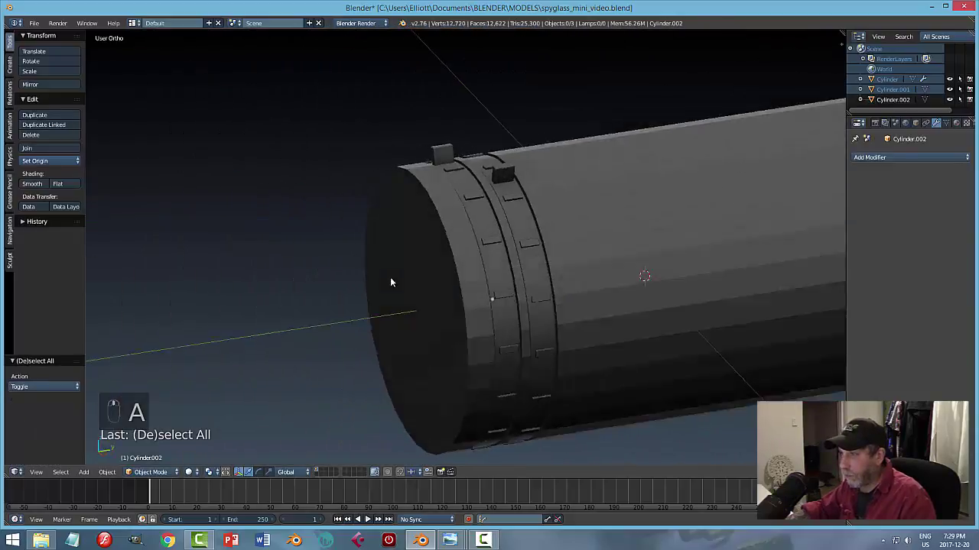
key("ctrl+s")
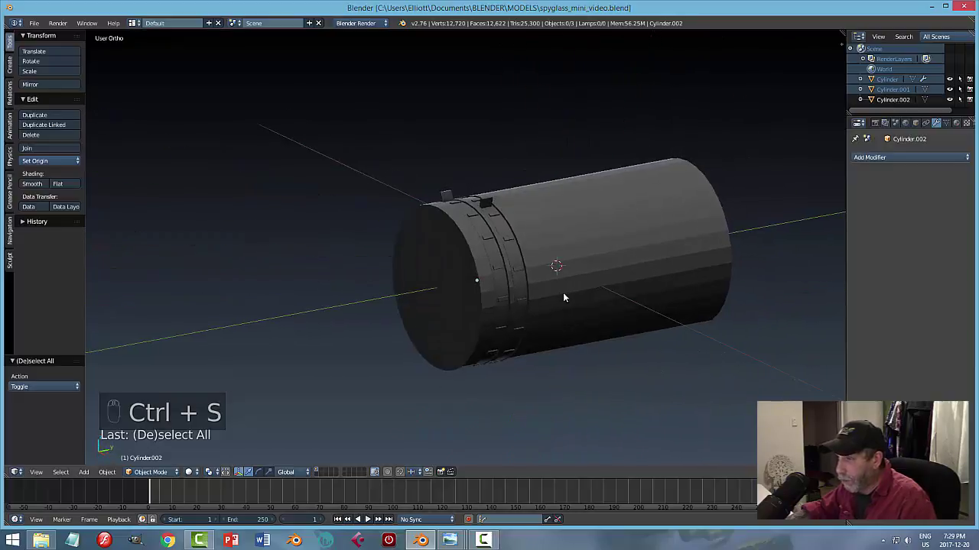
key("KP_3")
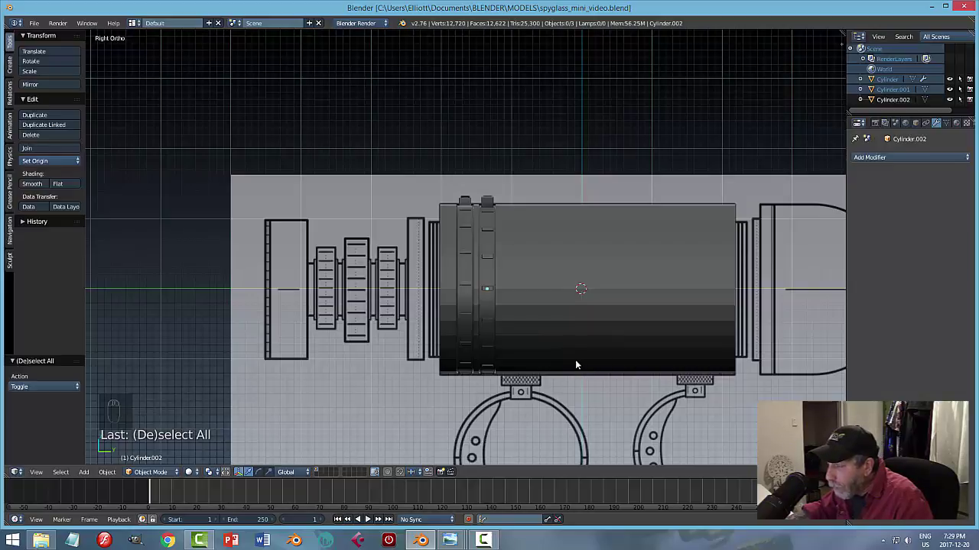
left_click(615, 354)
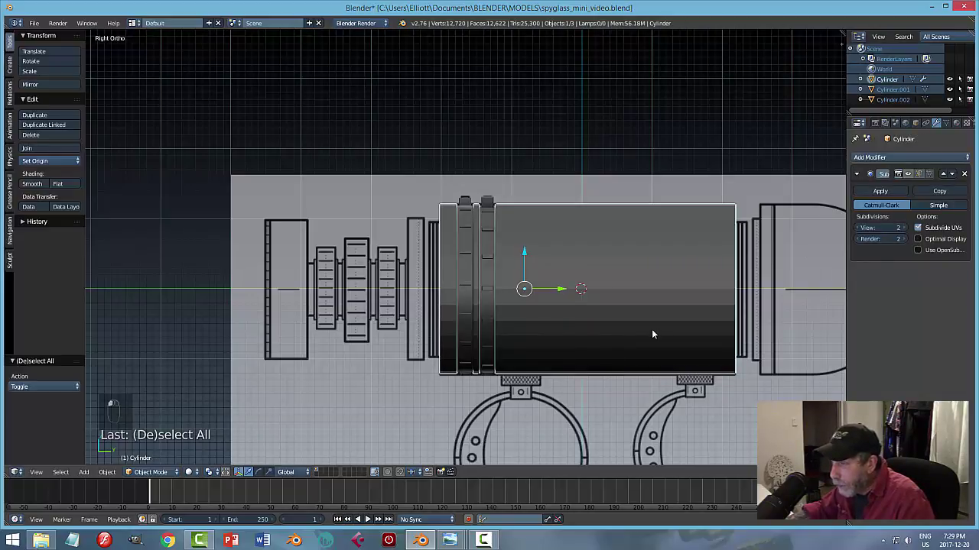
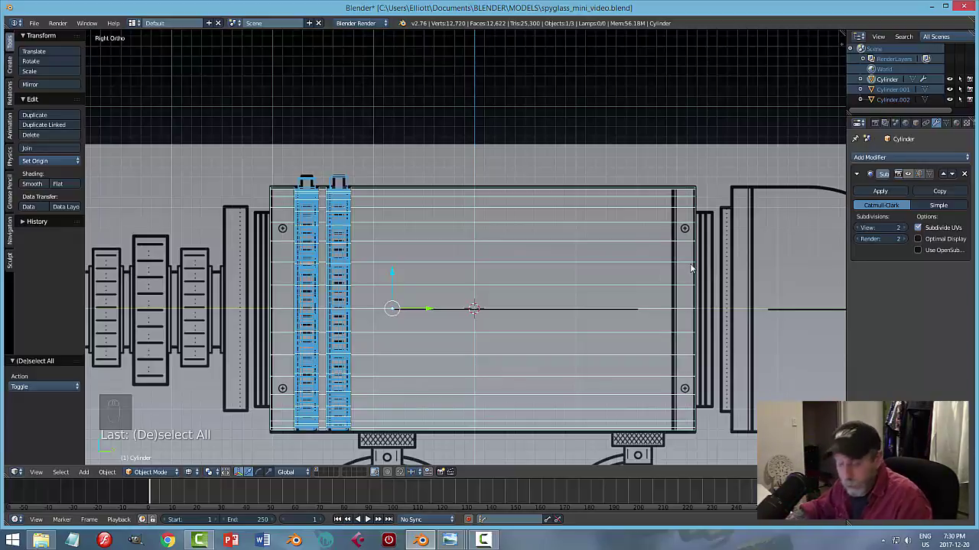
key("z")
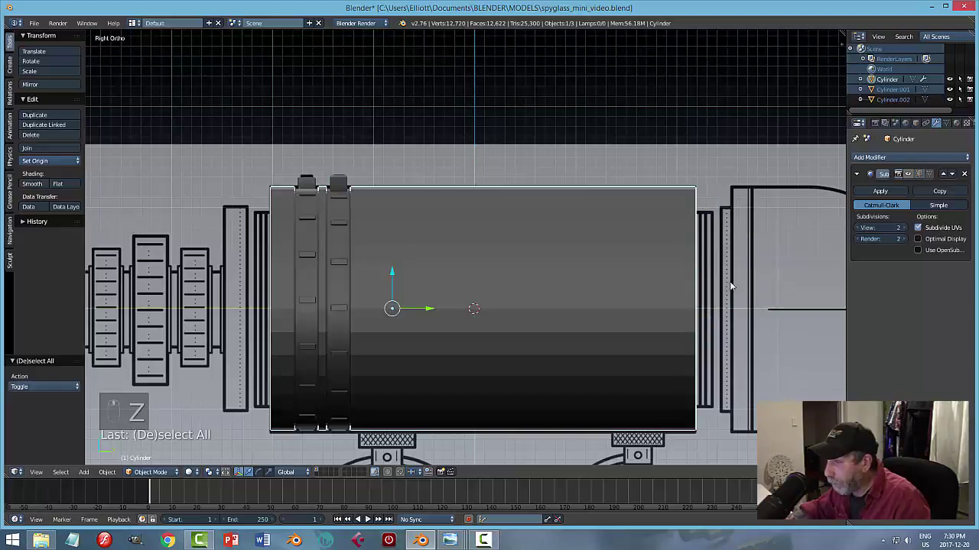
key("KP_3")
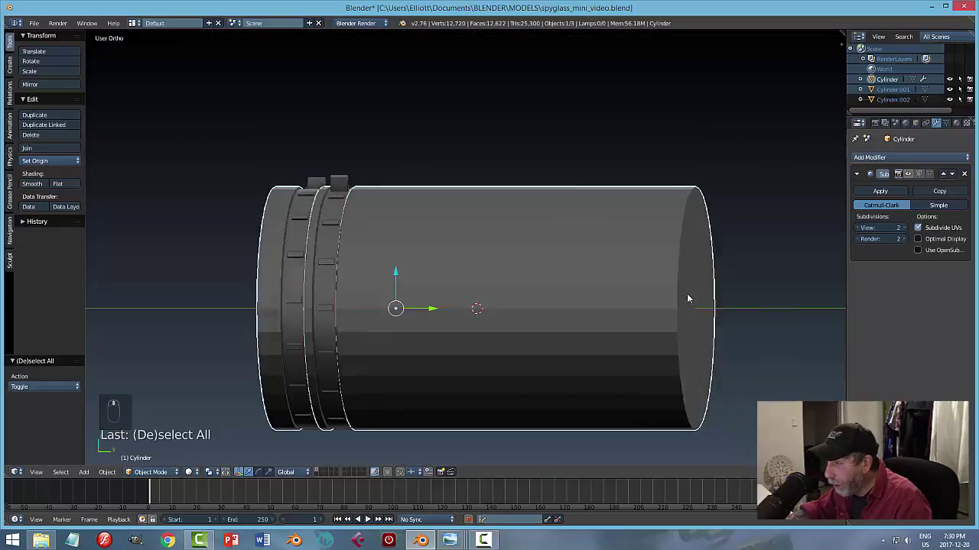
Separate a copy of the barrel's end disc as its own object and move it forward along the barrel axis.
left_click(684, 281)
key("Tab")
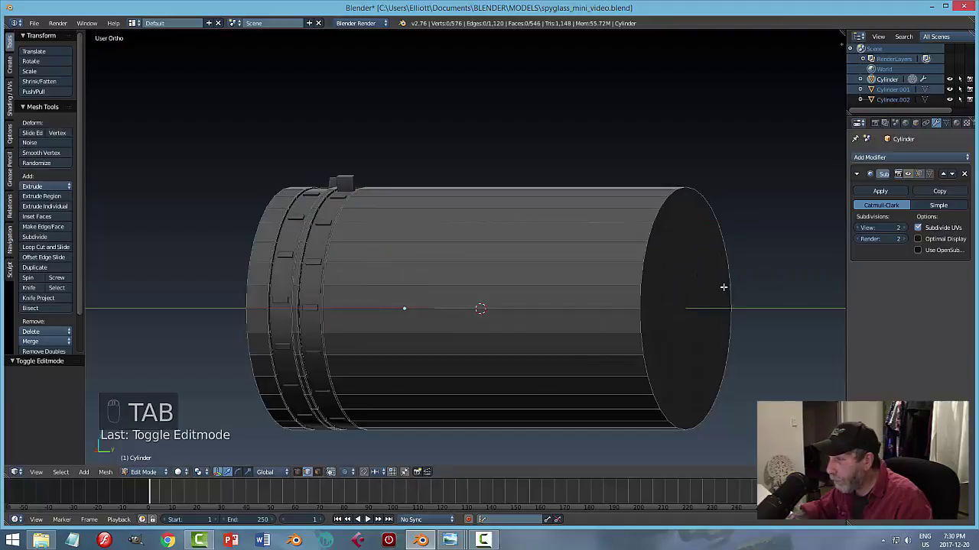
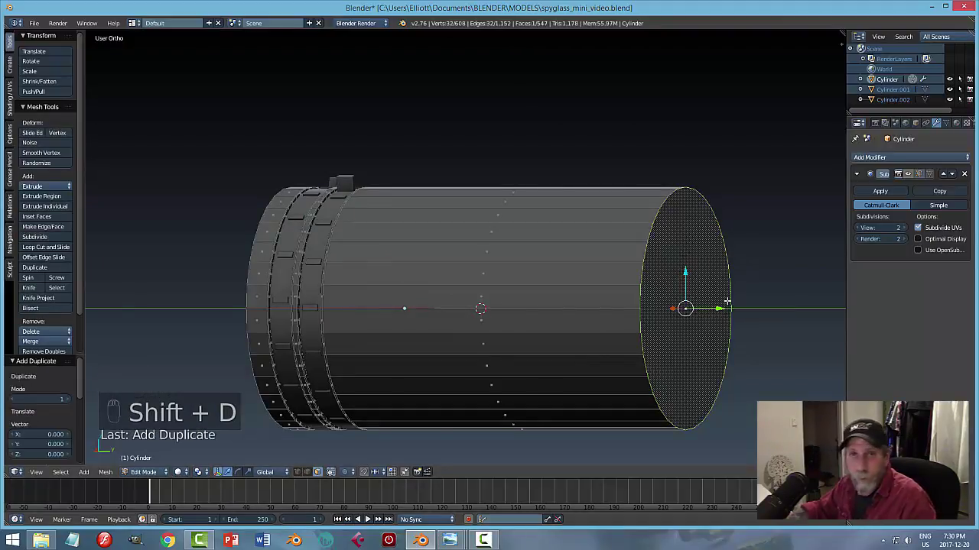
key("p")
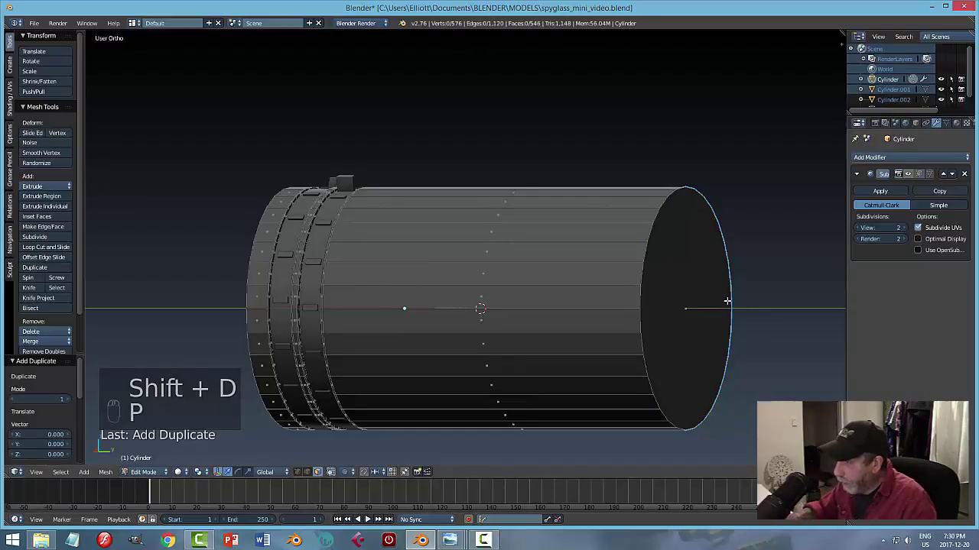
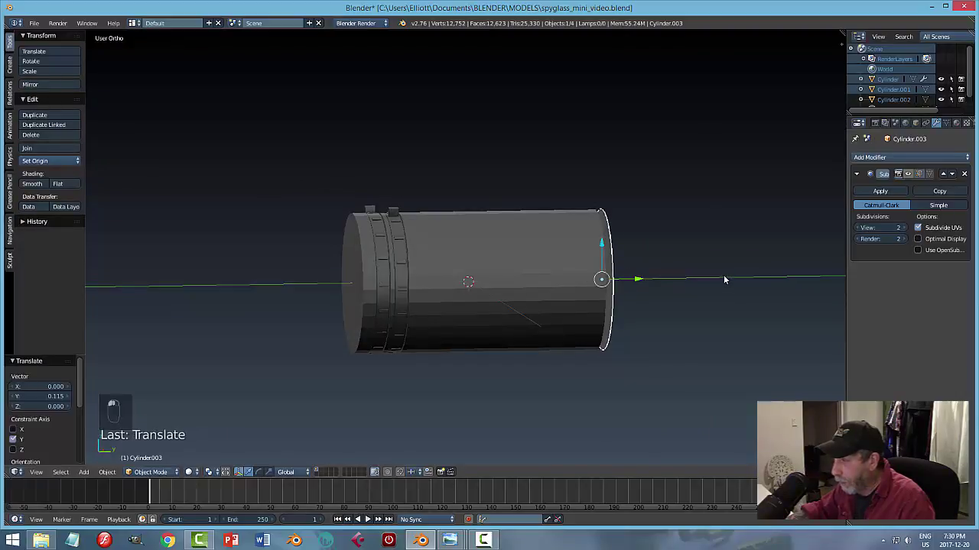
key("KP_3")
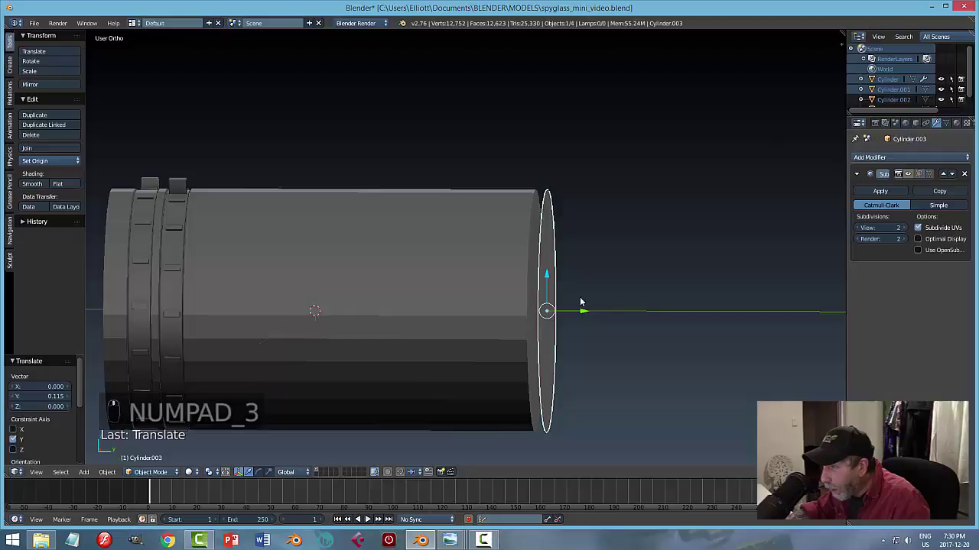
key("KP_3")
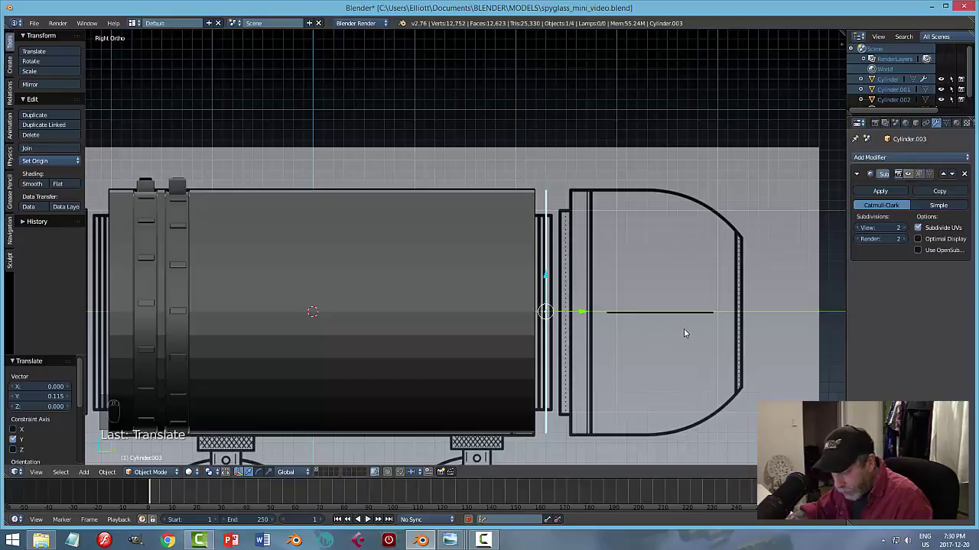
key("s")
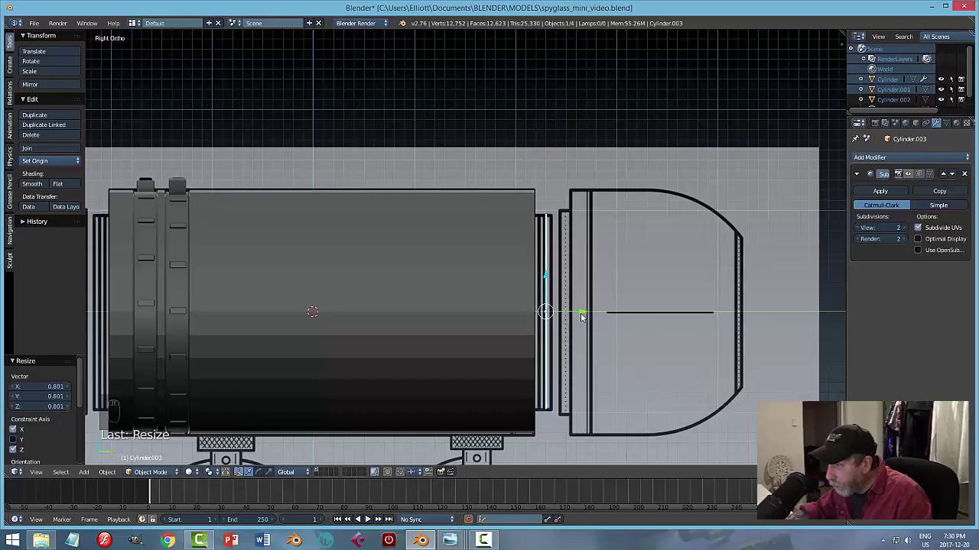
Scale the disc down, extrude it along Y into a thin band and recalculate its normals outward.
key("Tab")
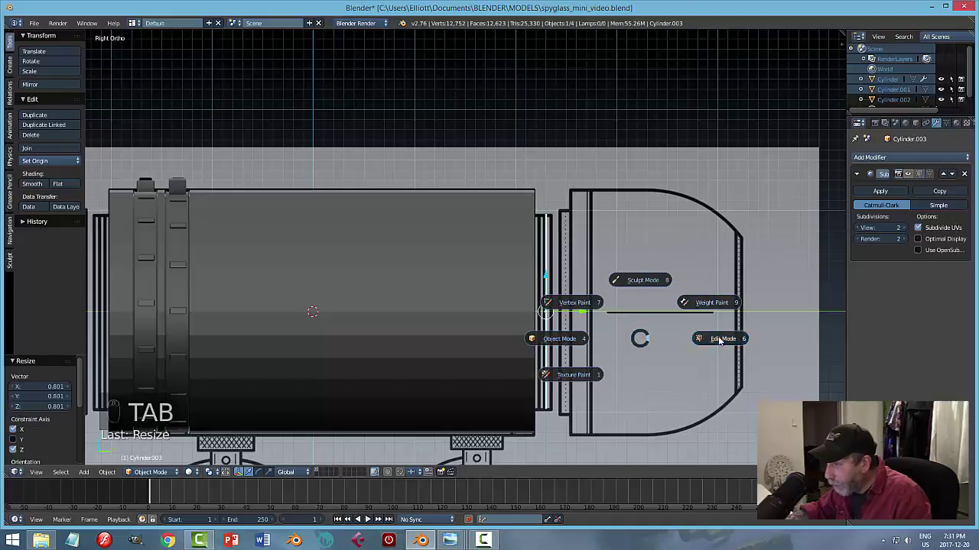
key("a")
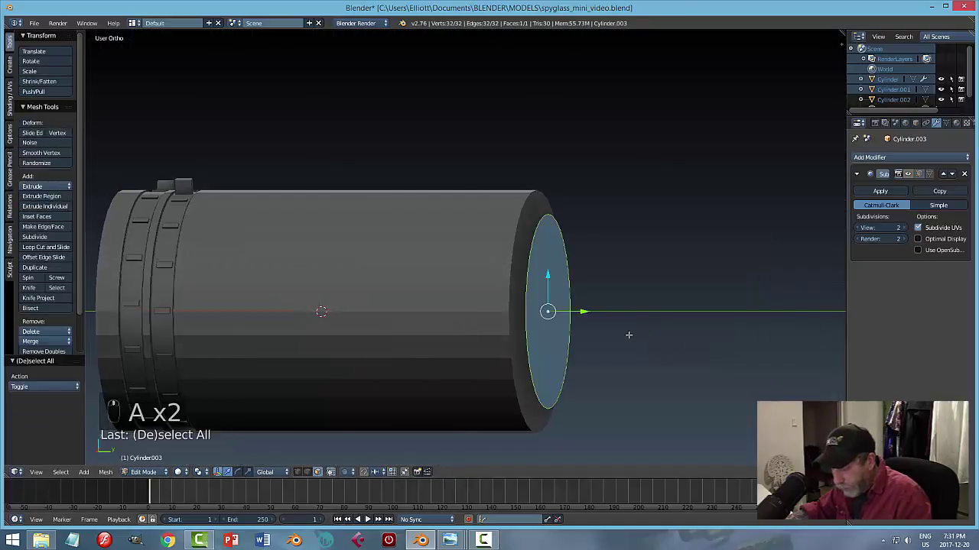
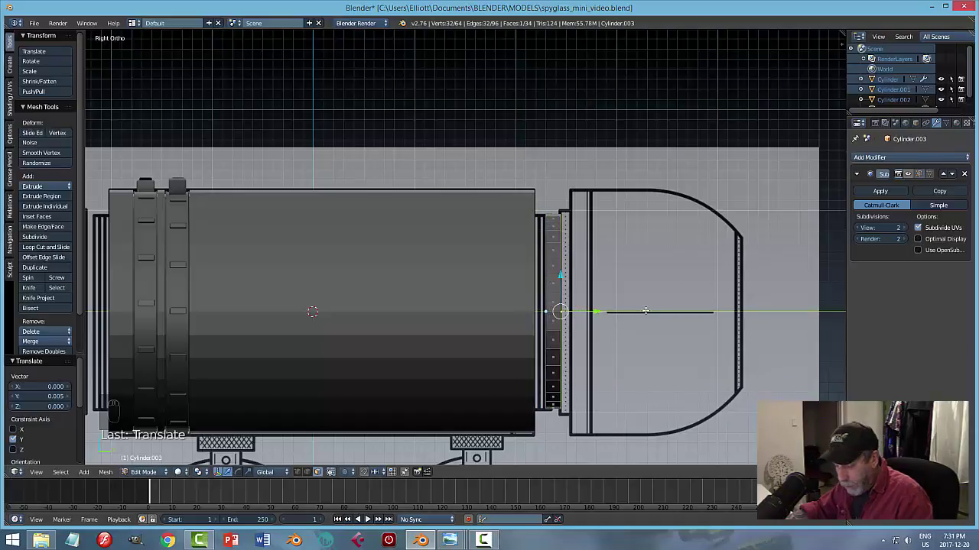
key("a")
key("a")
key("ctrl+n")
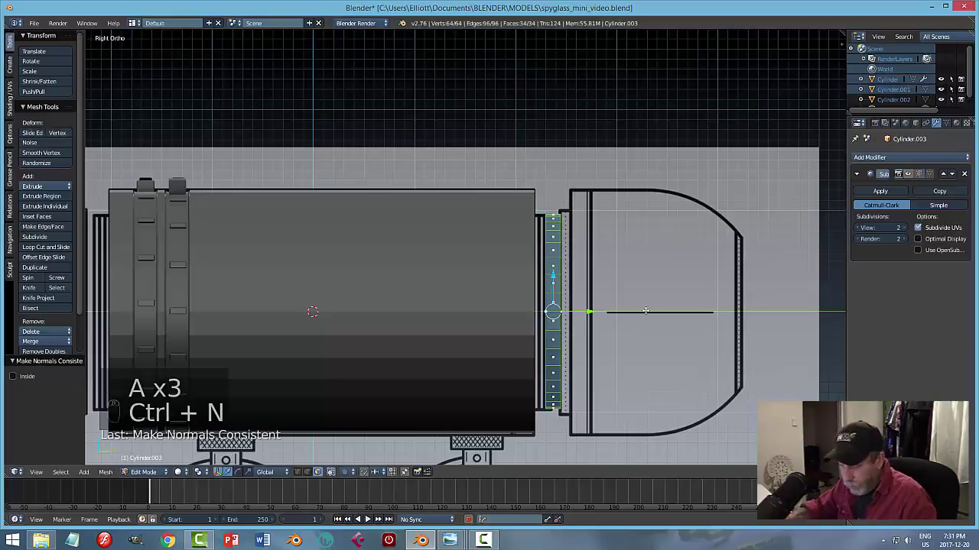
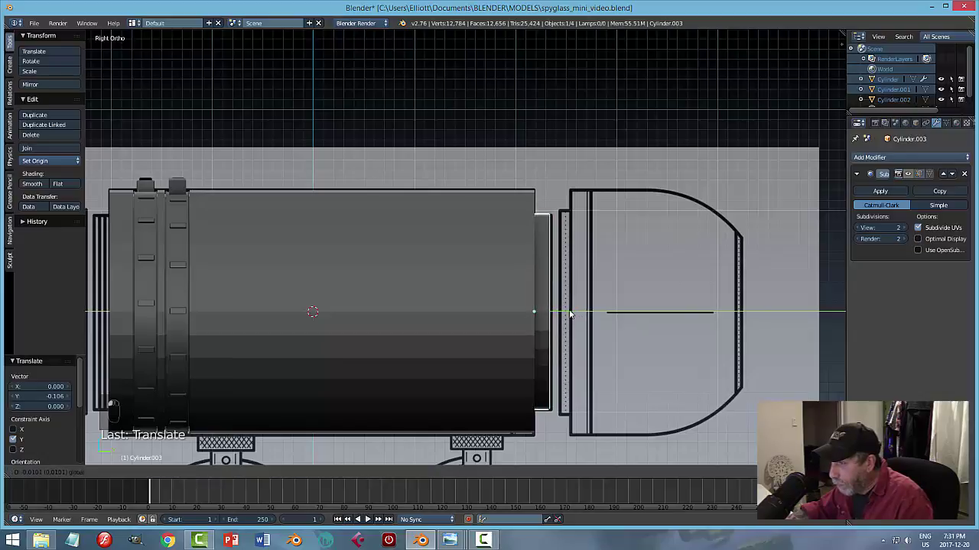
left_click_drag(615, 280, 625, 300)
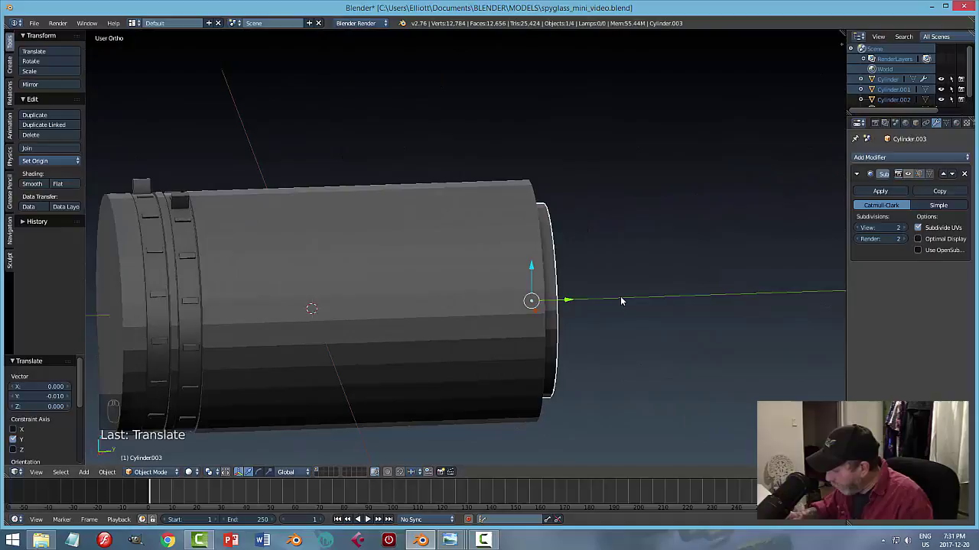
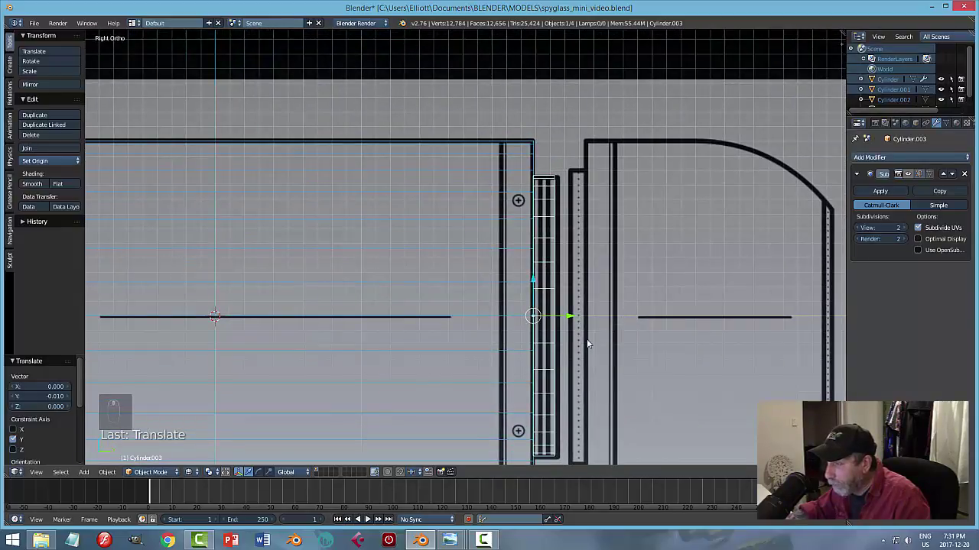
Box-select the band's front edge vertices and shift them along the barrel axis to fit the reference.
key("Tab")
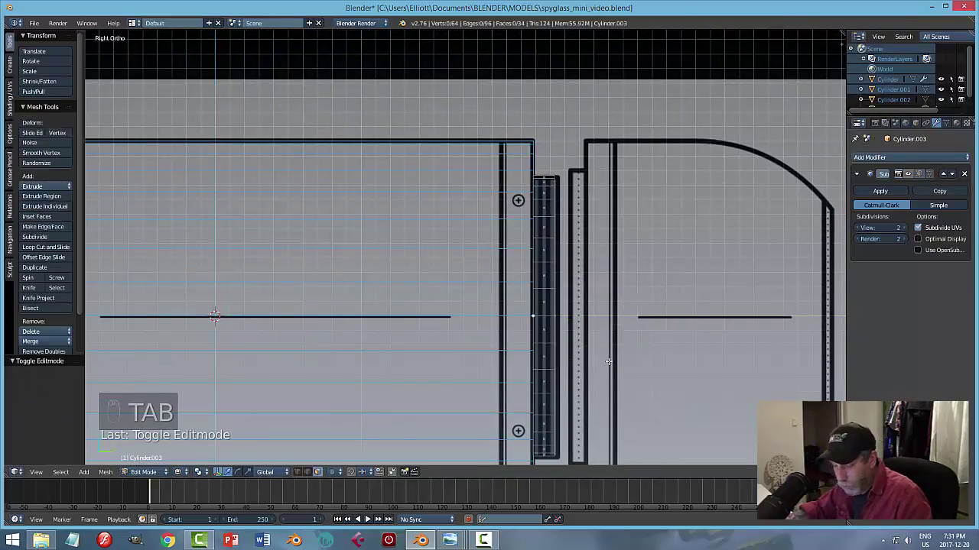
key("ctrl+Tab")
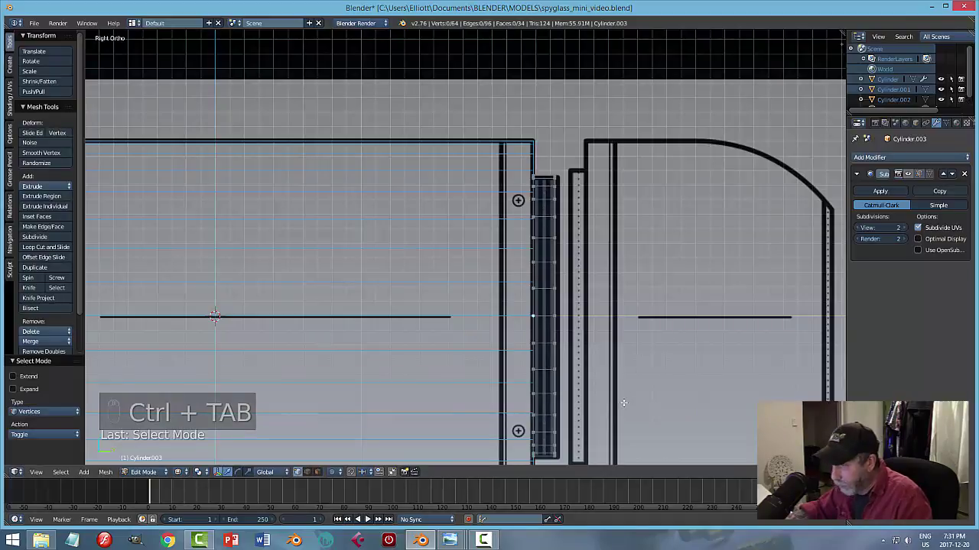
key("b")
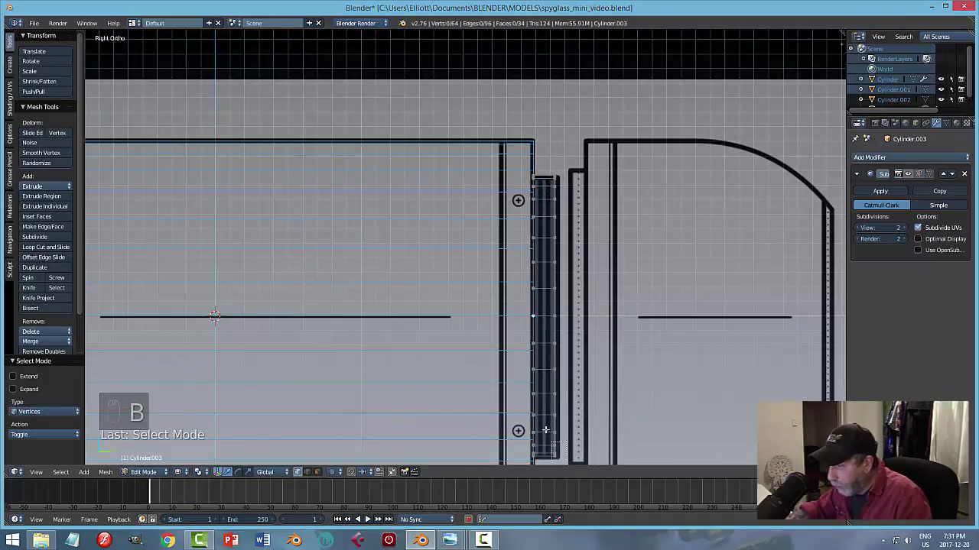
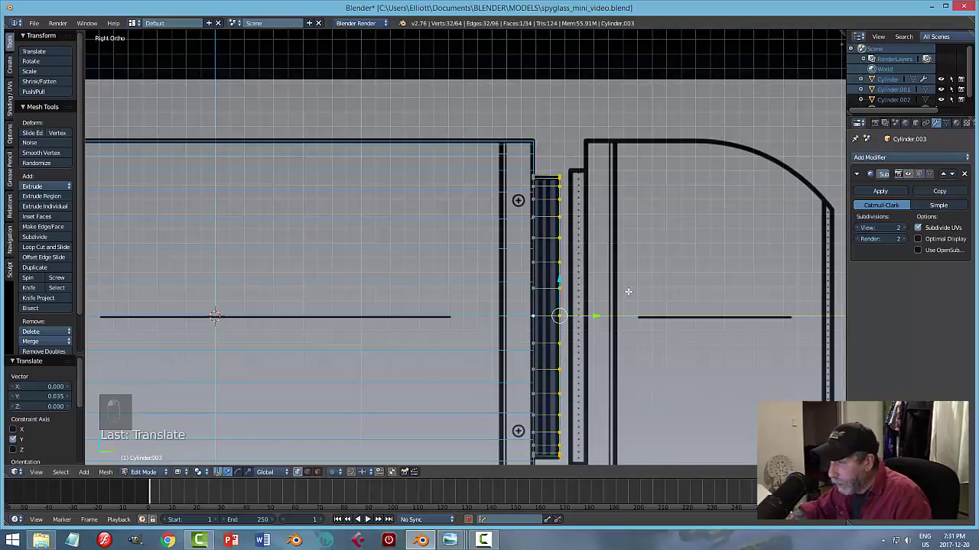
key("a")
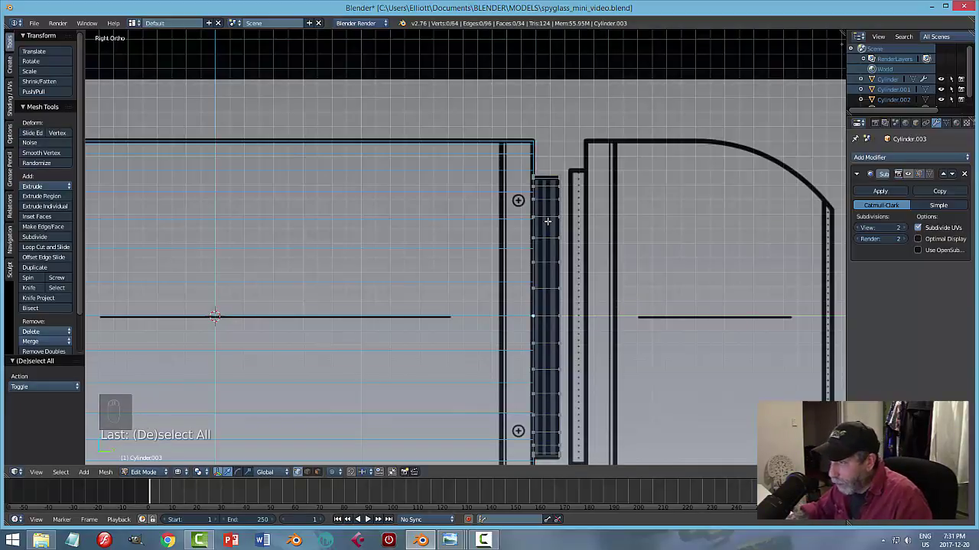
key("Tab")
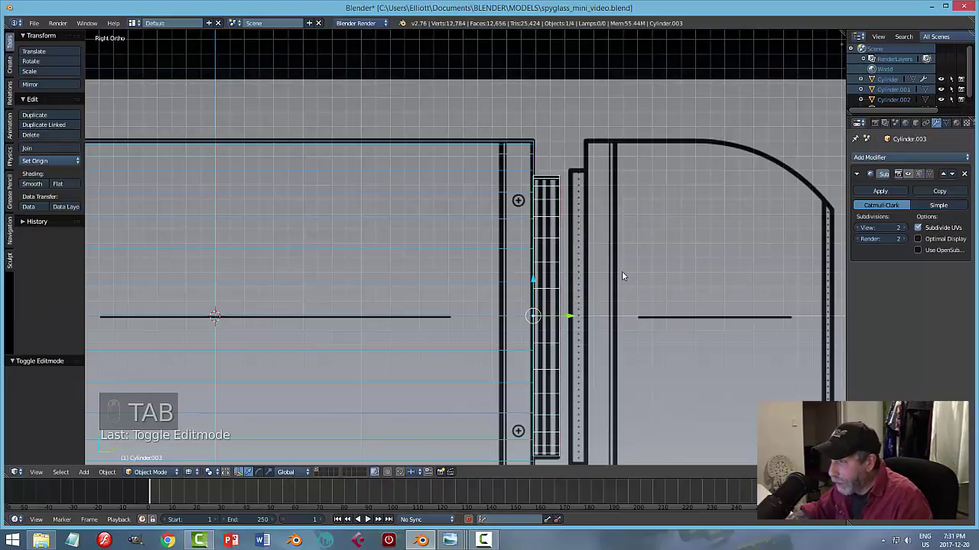
In solid shading, cut extra edge loops around the band and push its front face toward the eyepiece ring.
key("z")
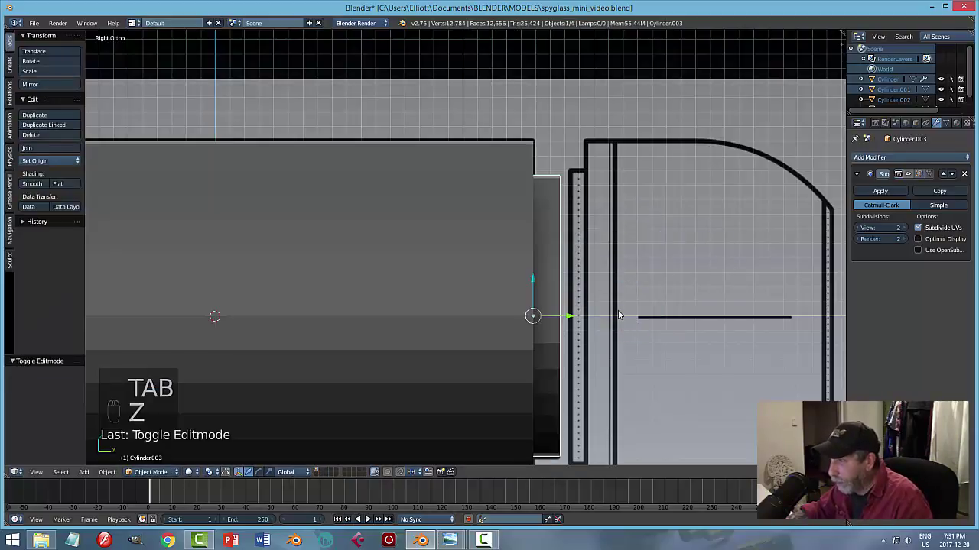
key("Tab")
key("ctrl+Tab")
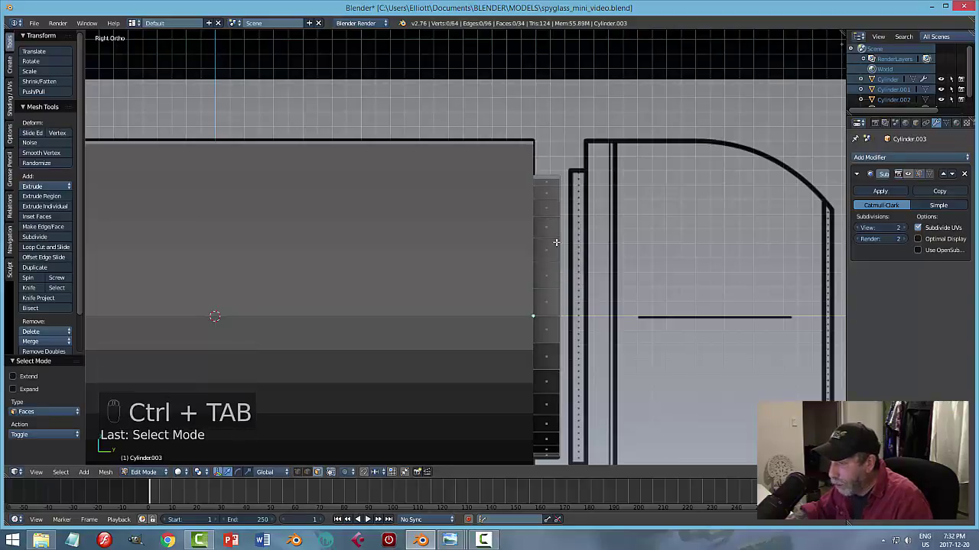
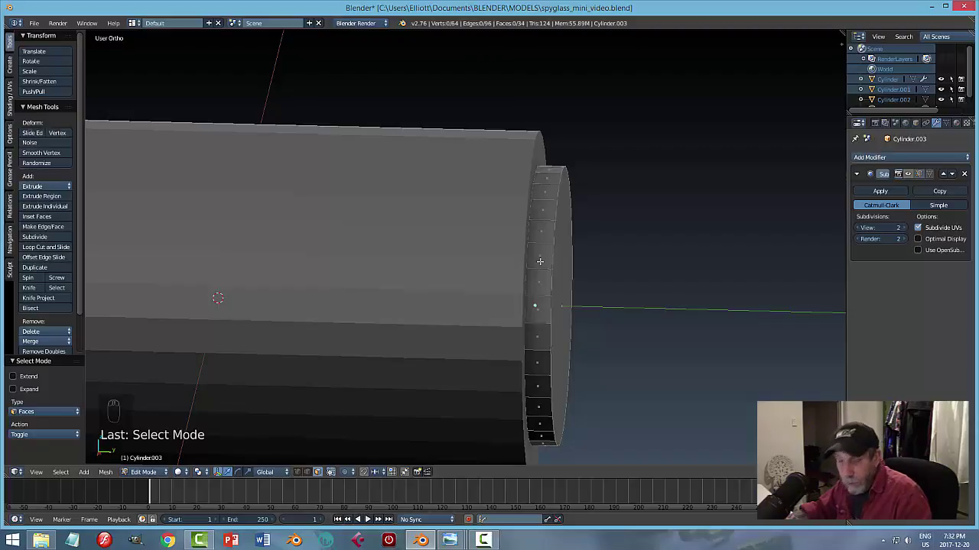
key("ctrl+r")
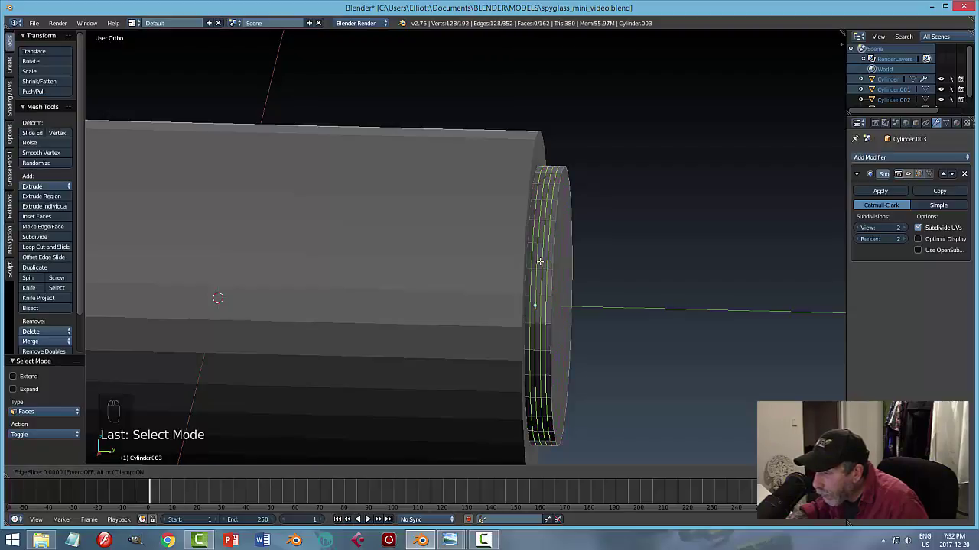
key("a")
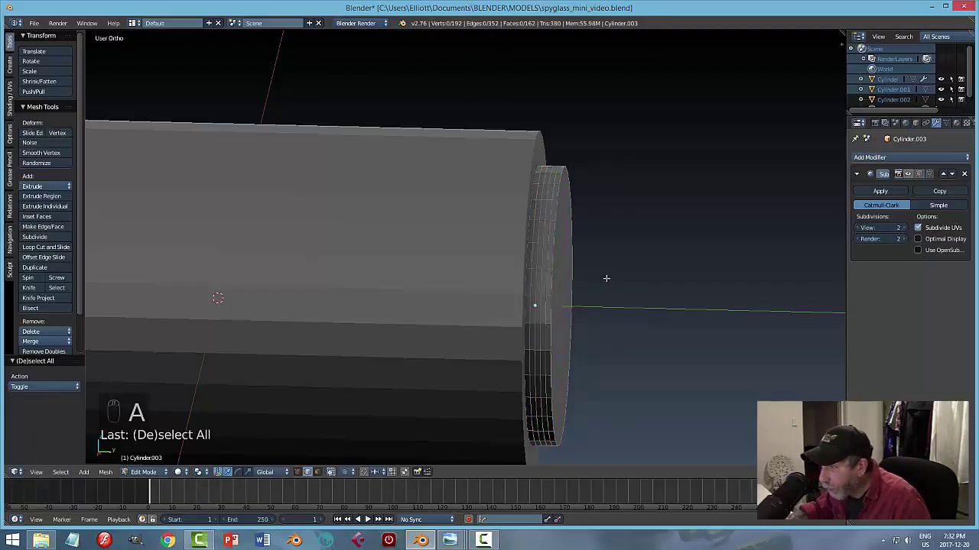
key("`")
key("Tab")
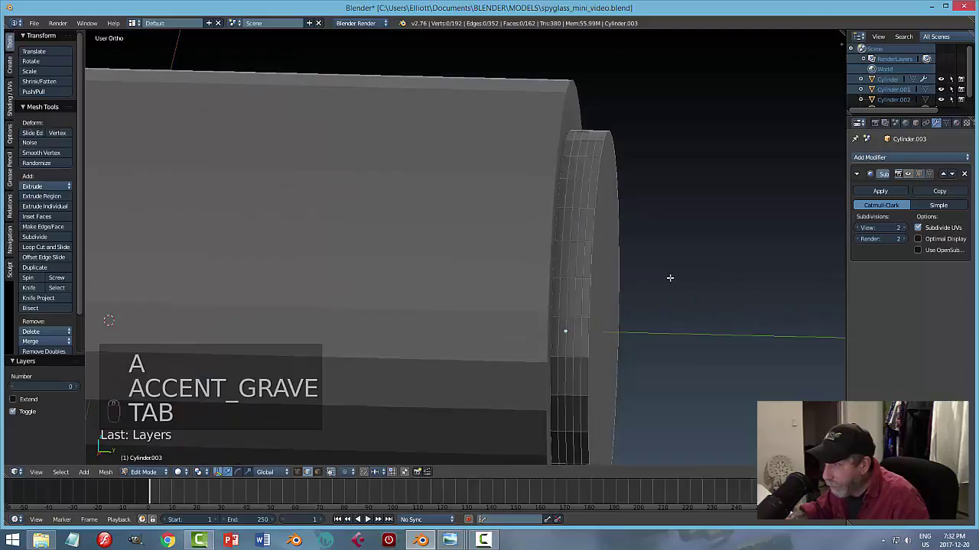
key("ctrl+Tab")
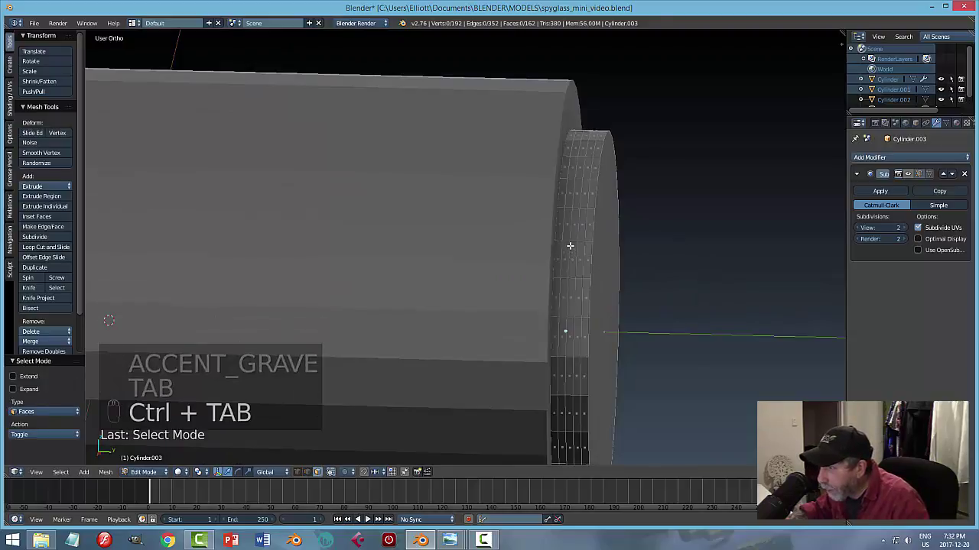
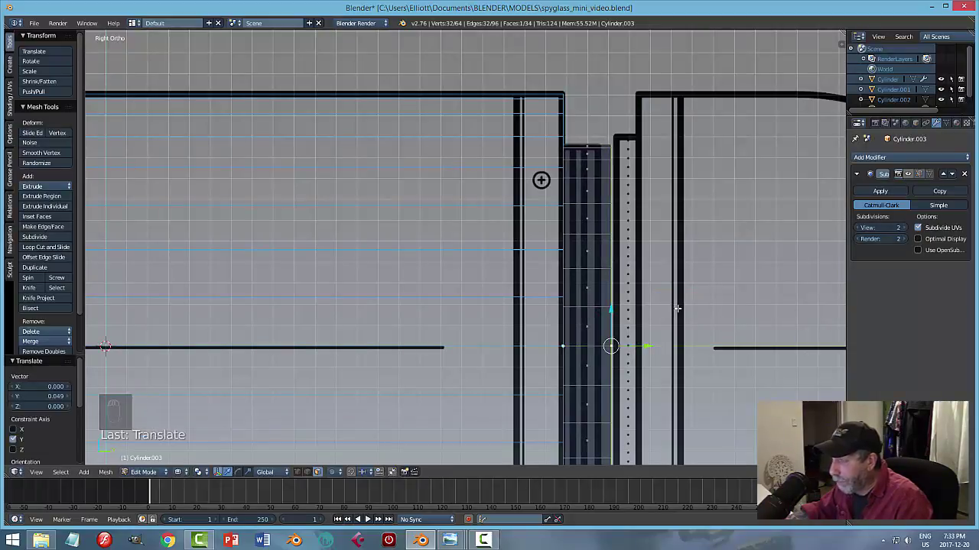
Add groove loops and scale them on X and Z into three raised thread bands, then leave Edit Mode.
key("a")
key("z")
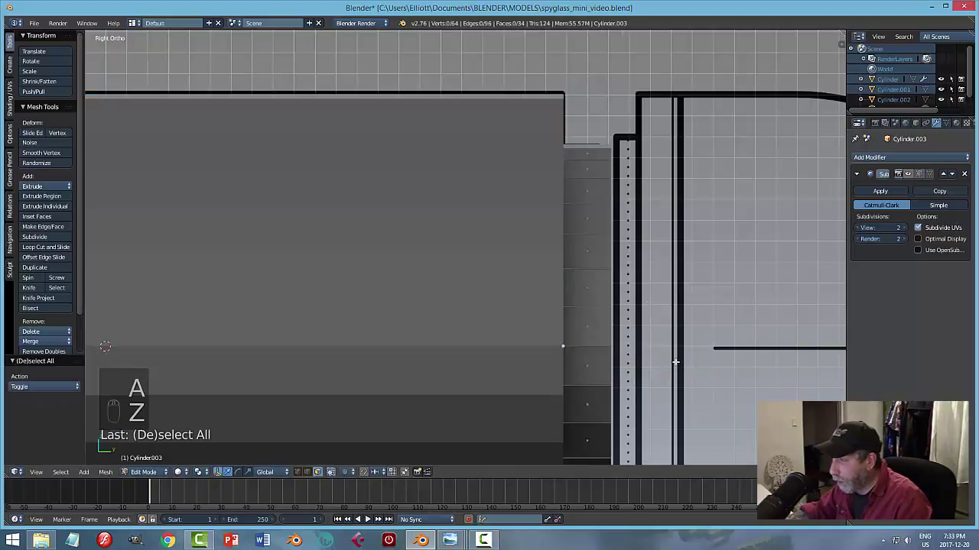
key("ctrl+r")
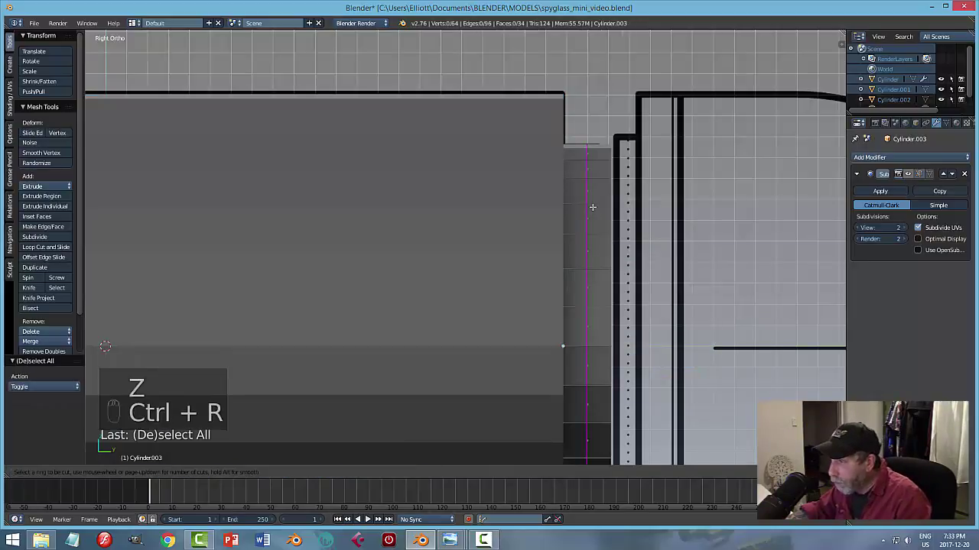
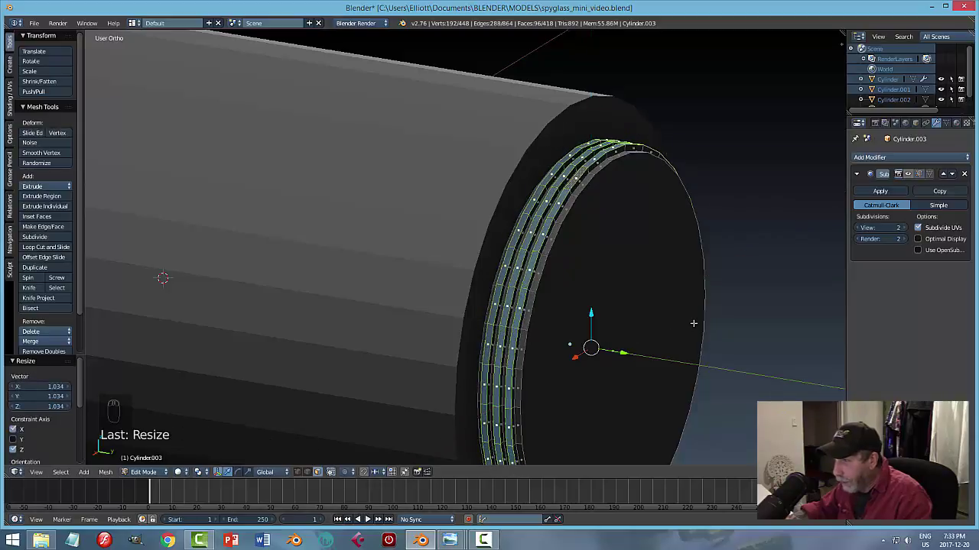
key("a")
key("Tab")
key("a")
Orbit to the barrel's end and select the threaded ring object.
left_click(624, 296)
middle_click(607, 325)
left_click(603, 309)
middle_click(601, 296)
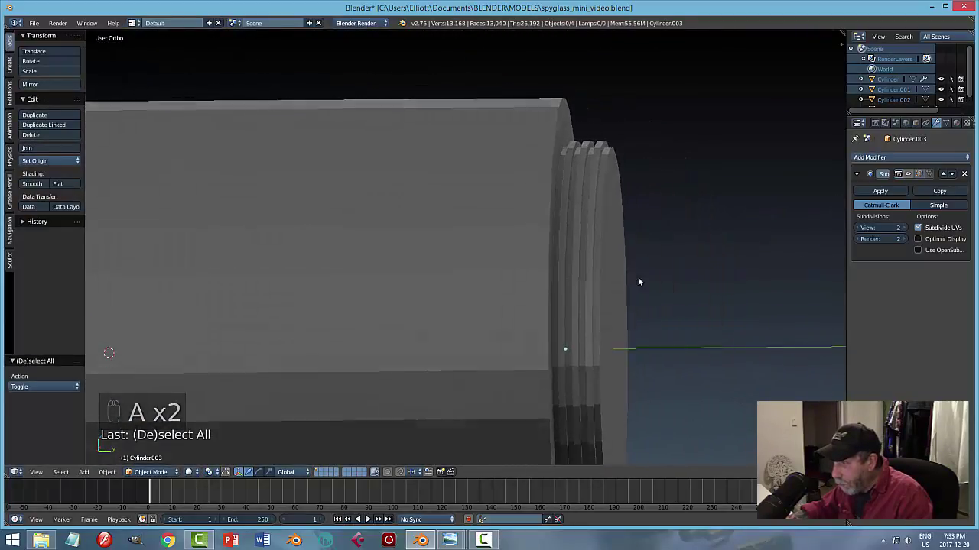
left_click_drag(695, 296, 709, 276)
left_click(608, 221)
right_click(707, 277)
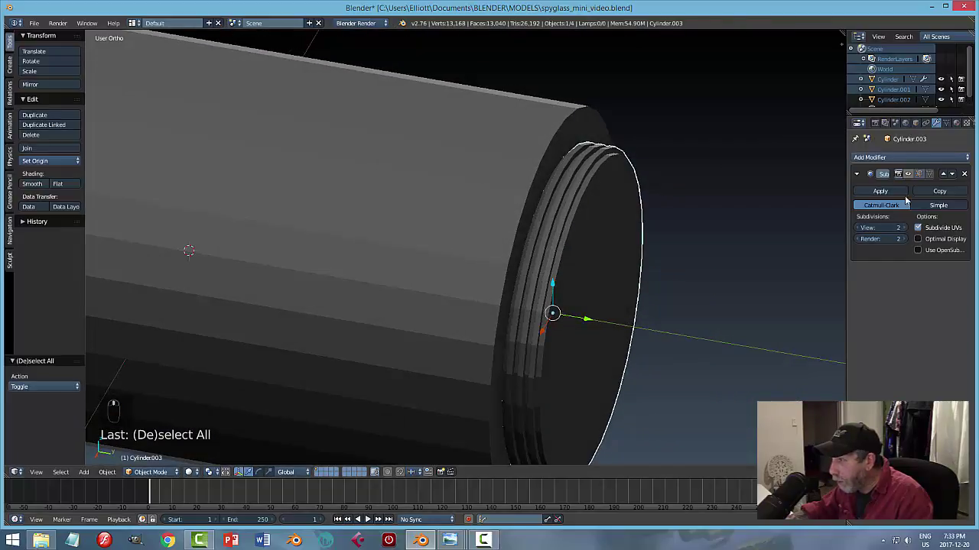
Show the subdivision smoothing and bevel the threaded ring's groove edges.
left_click(913, 176)
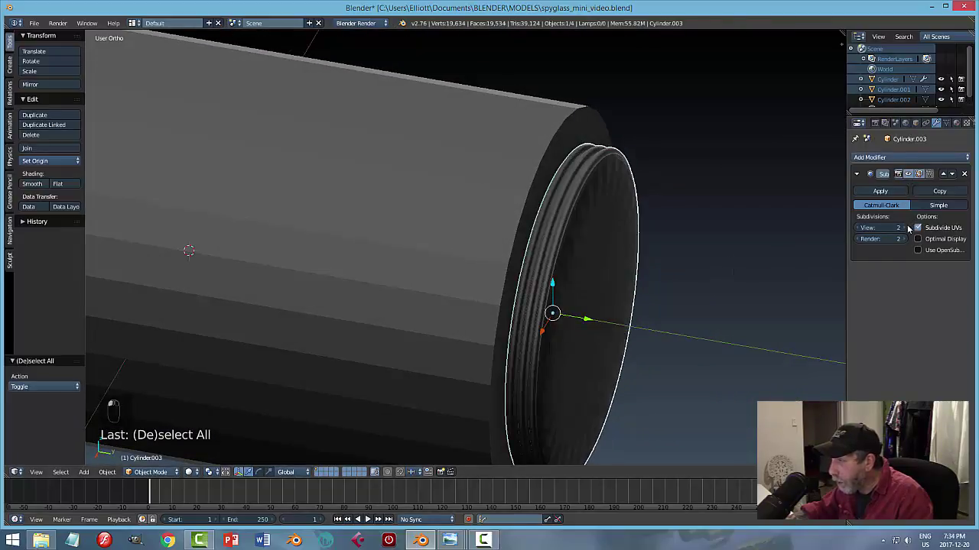
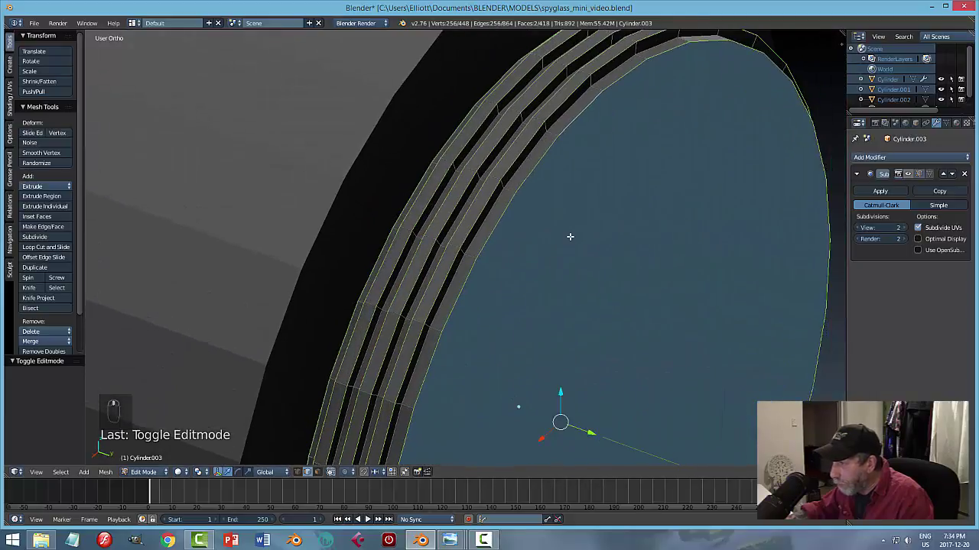
key("ctrl+b")
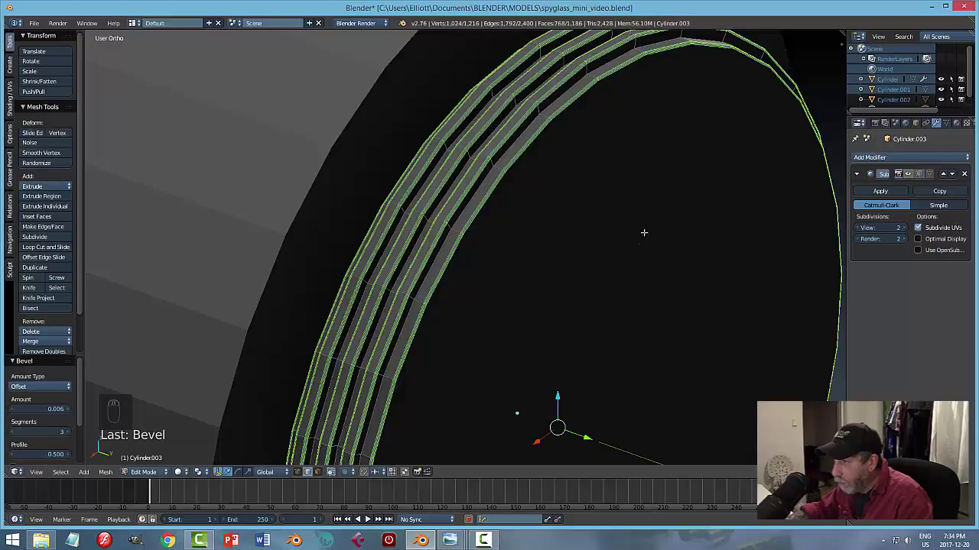
key("a")
key("Tab")
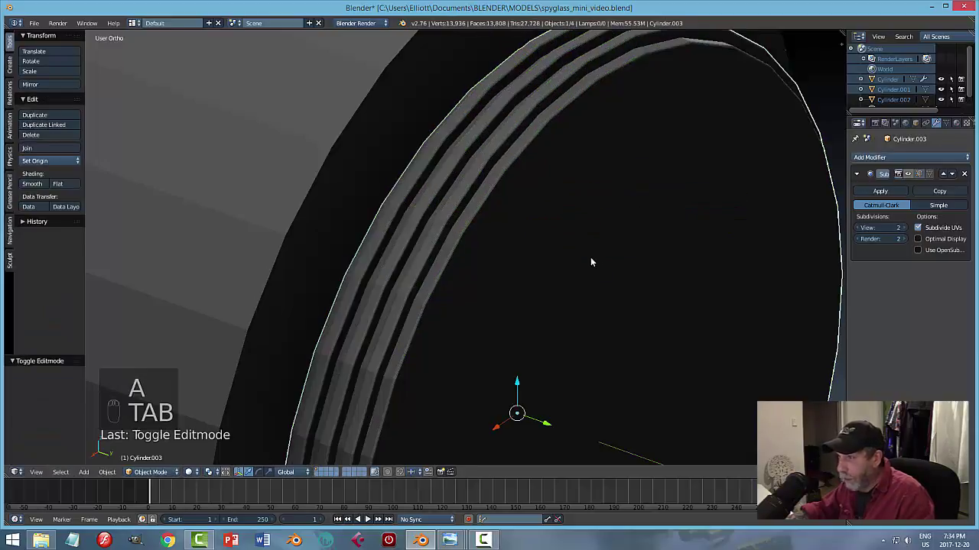
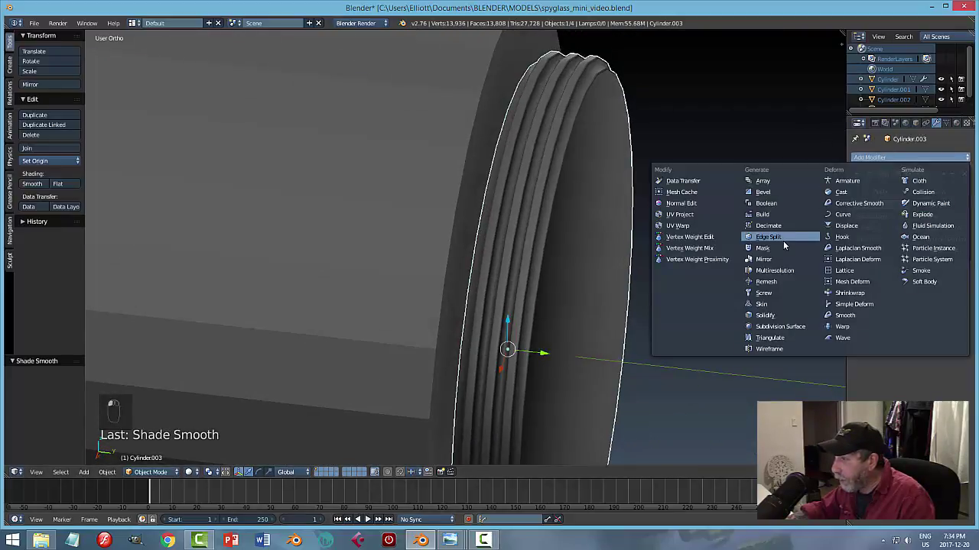
Smooth-shade the ring, try an Edge Split modifier and remove it, leaving only Subdivision Surface.
left_click_drag(643, 247, 657, 242)
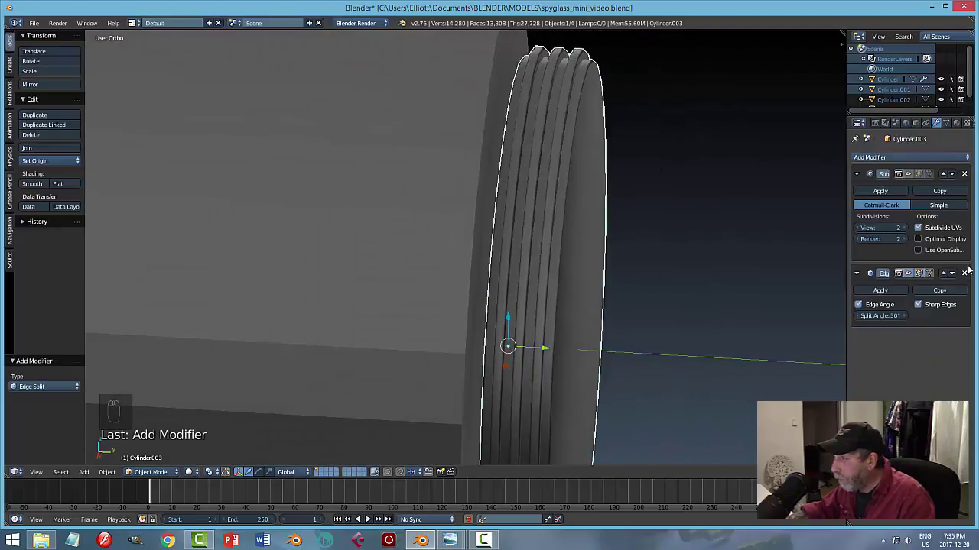
left_click(969, 272)
right_click(758, 252)
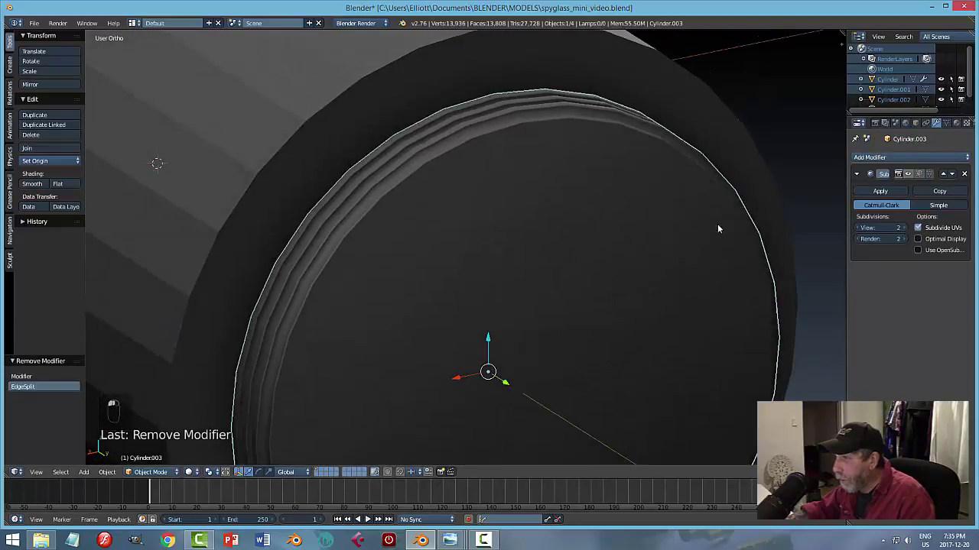
key("a")
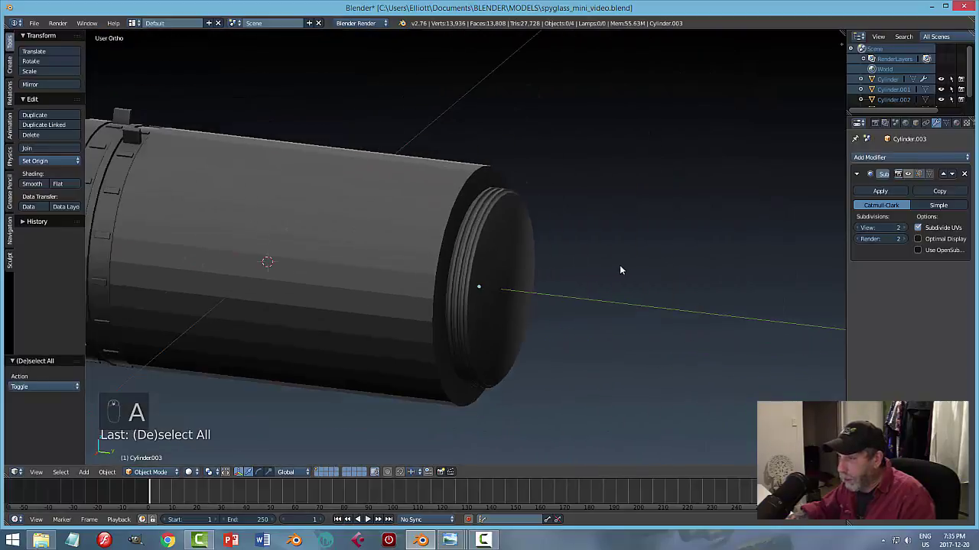
left_click_drag(515, 255, 621, 300)
left_click_drag(618, 302, 573, 341)
Inspect the smoothed threaded band from several angles, save the file and line it up in Right Ortho view.
left_click_drag(579, 339, 527, 329)
left_click(535, 330)
left_click_drag(536, 331, 527, 329)
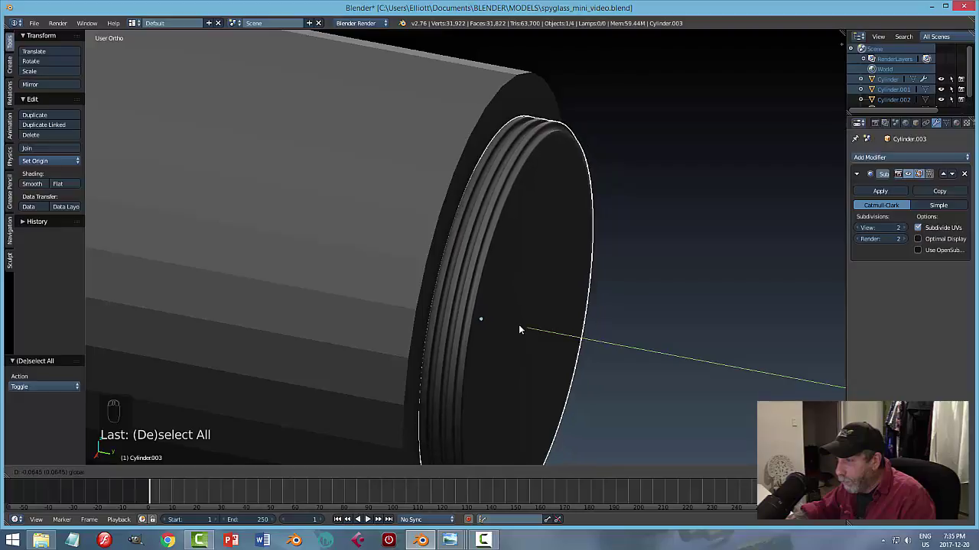
key("a")
middle_click(592, 344)
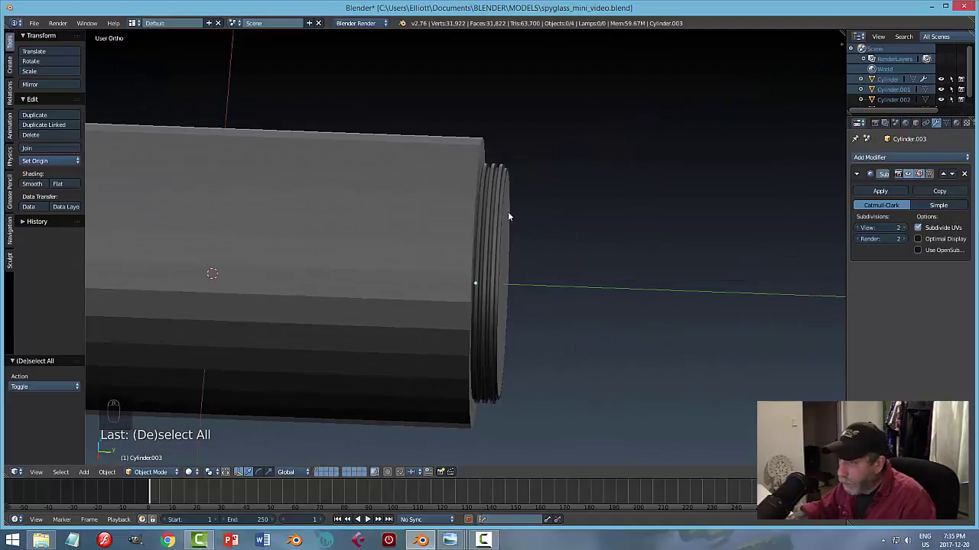
left_click_drag(618, 277, 600, 276)
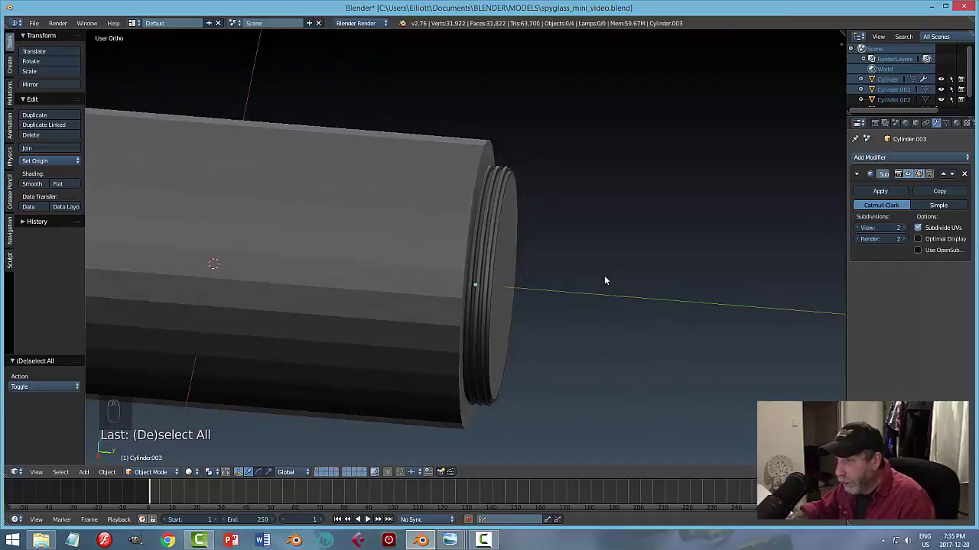
key("ctrl+s")
key("KP_3")
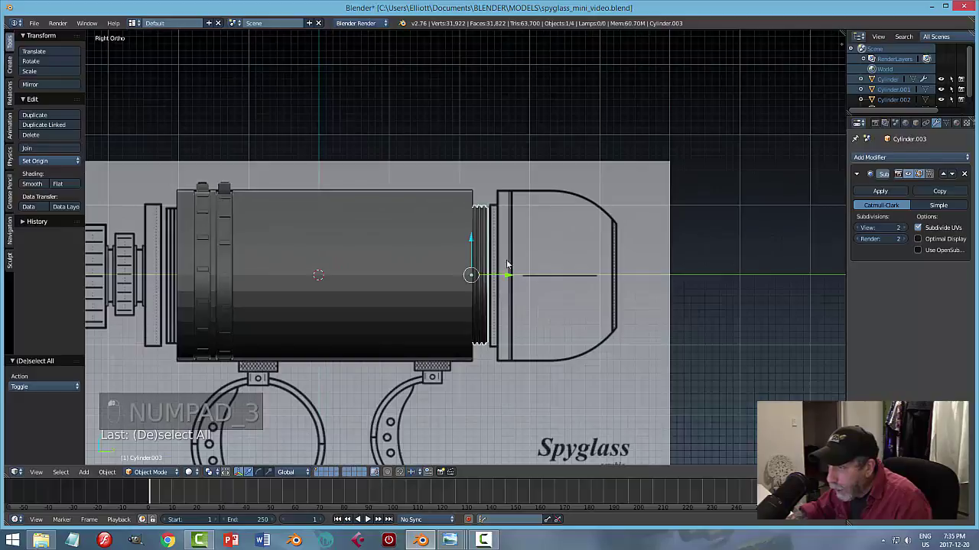
Duplicate the threaded ring and slide the copy to the opposite barrel end, checking it from behind.
key("shift+d")
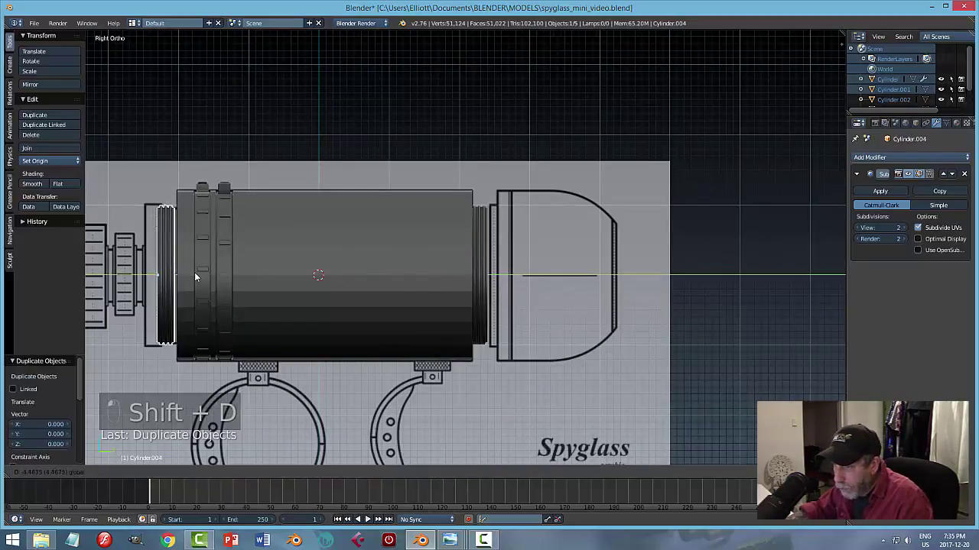
left_click_drag(480, 284, 578, 268)
left_click(595, 268)
left_click_drag(675, 268, 302, 255)
key("a")
left_click_drag(312, 253, 412, 254)
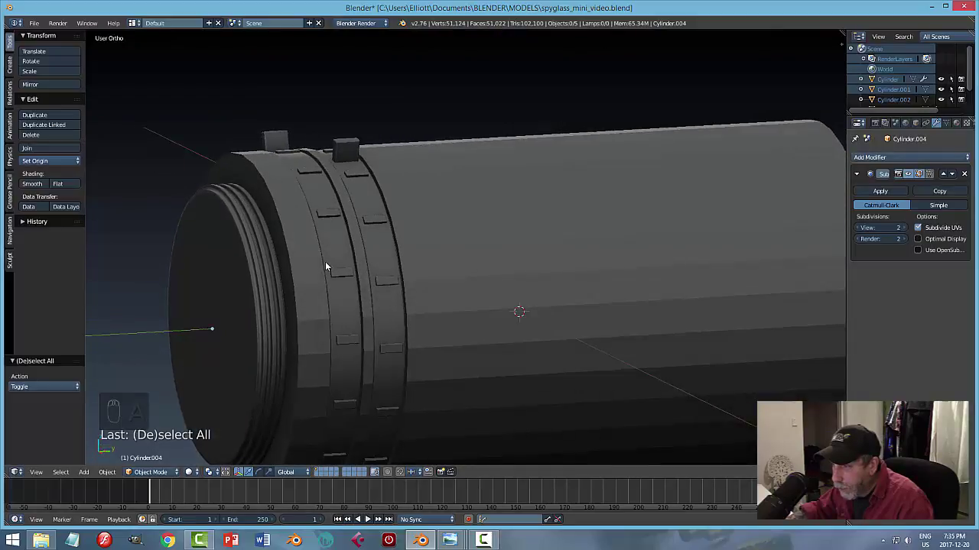
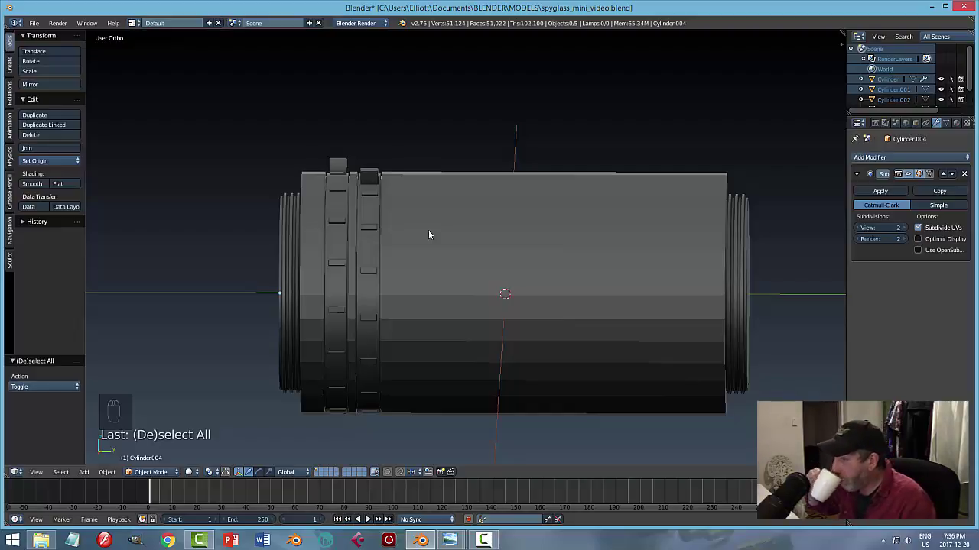
Save the file, return to the side view and select the main barrel cylinder.
key("KP_3")
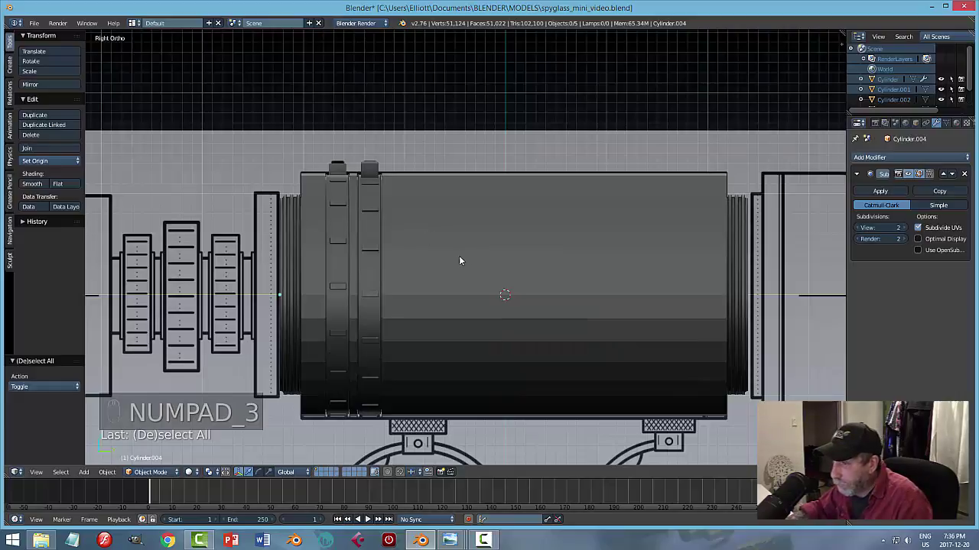
middle_click(618, 268)
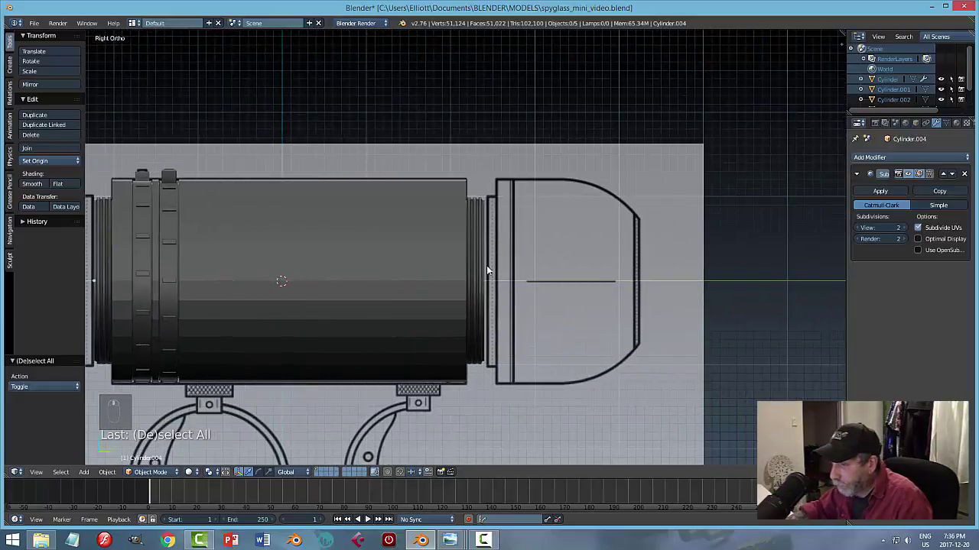
key("ctrl+s")
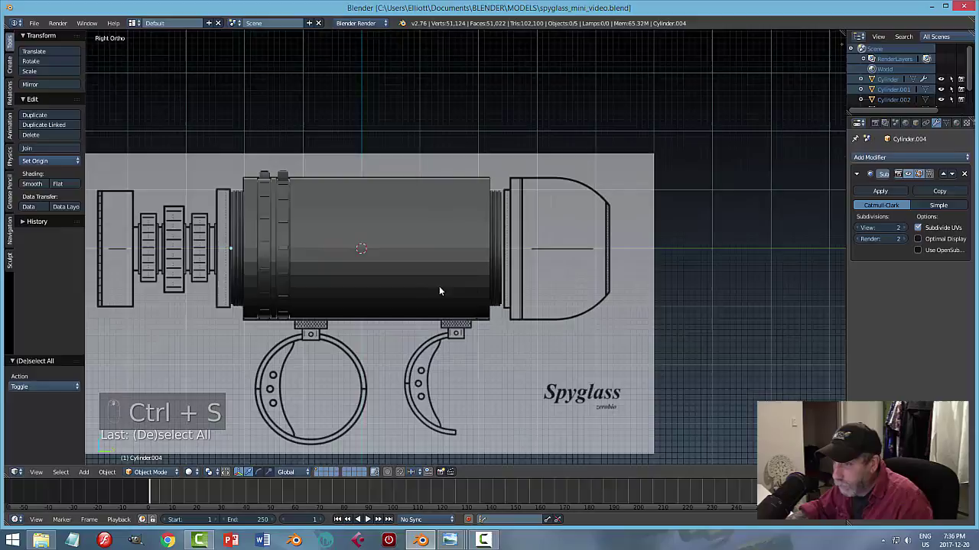
key("KP_3")
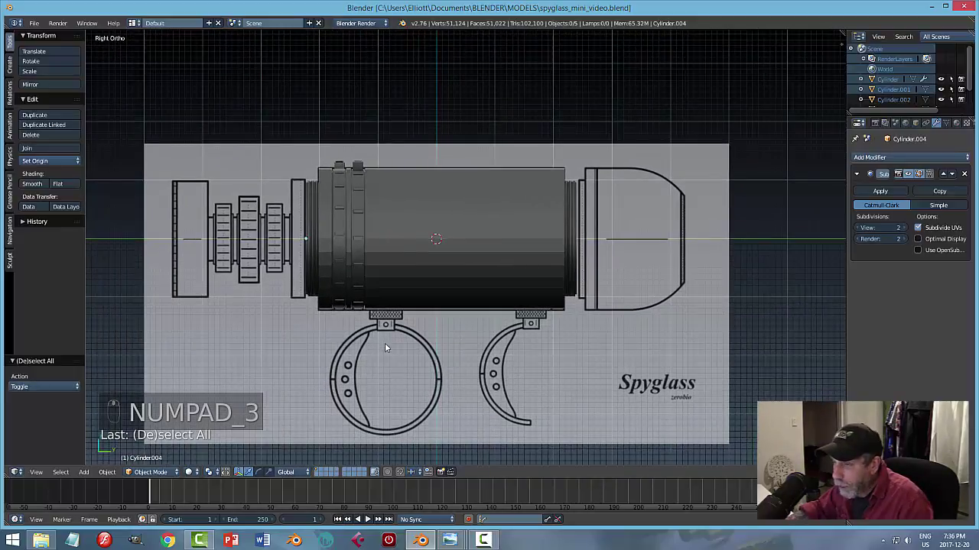
left_click_drag(302, 250, 387, 250)
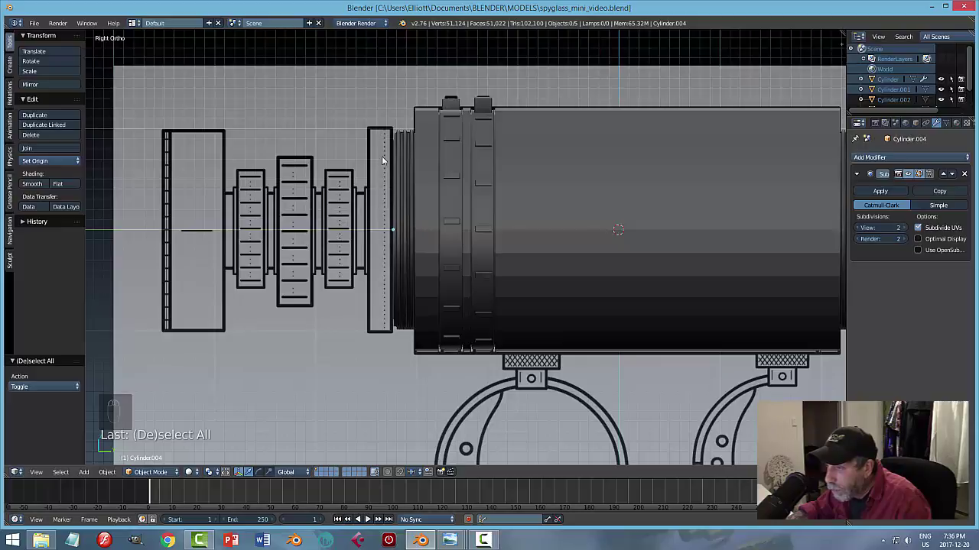
left_click(444, 126)
Apply the main barrel's scale so its size is baked into the mesh, viewed from the side.
key("Tab")
key("ctrl+Tab")
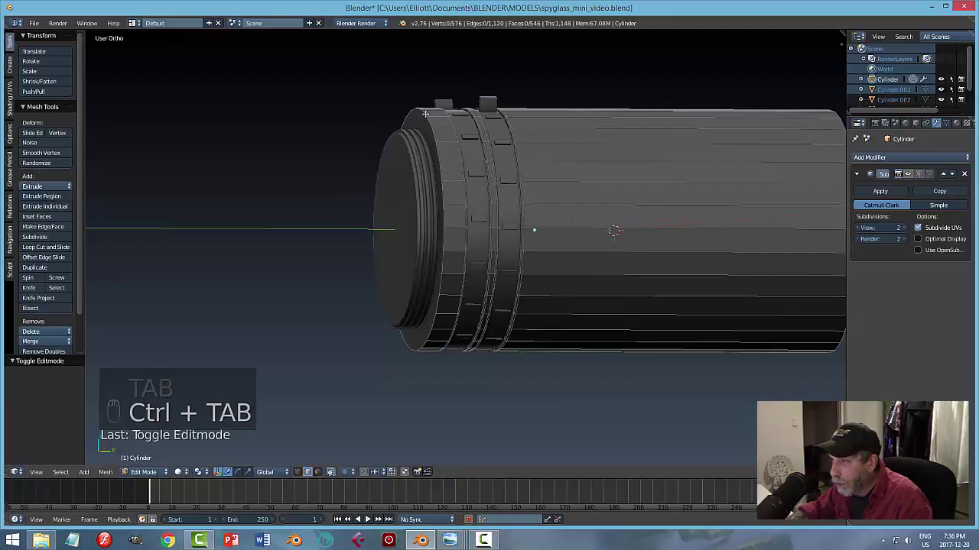
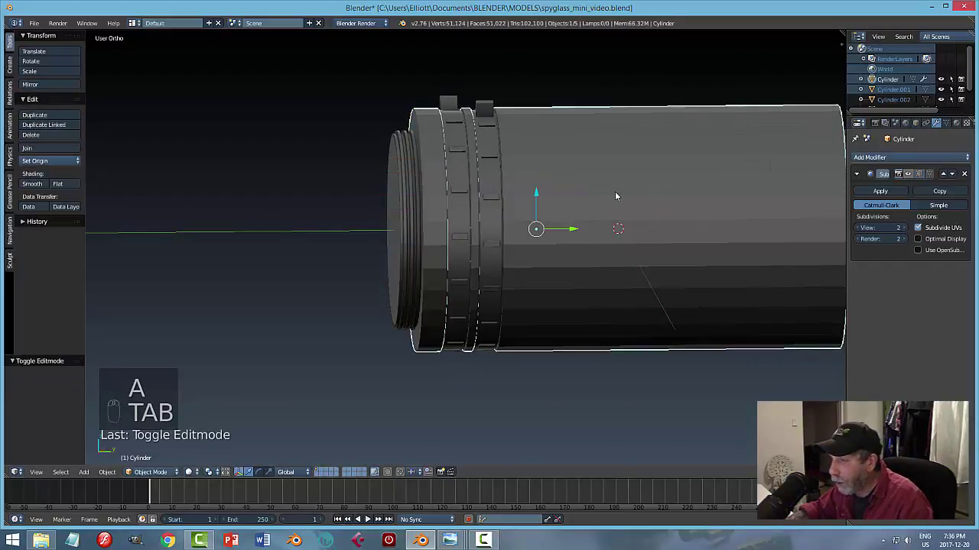
key("KP_3")
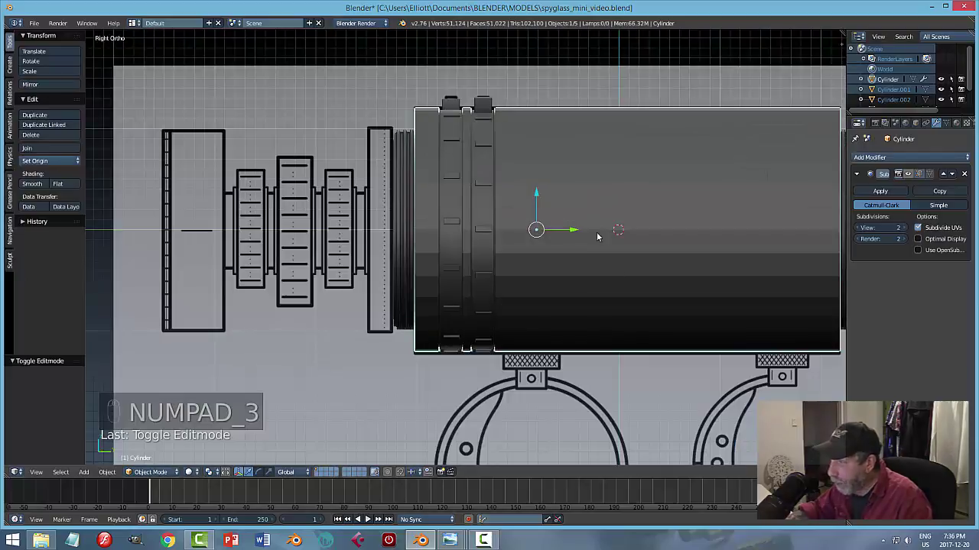
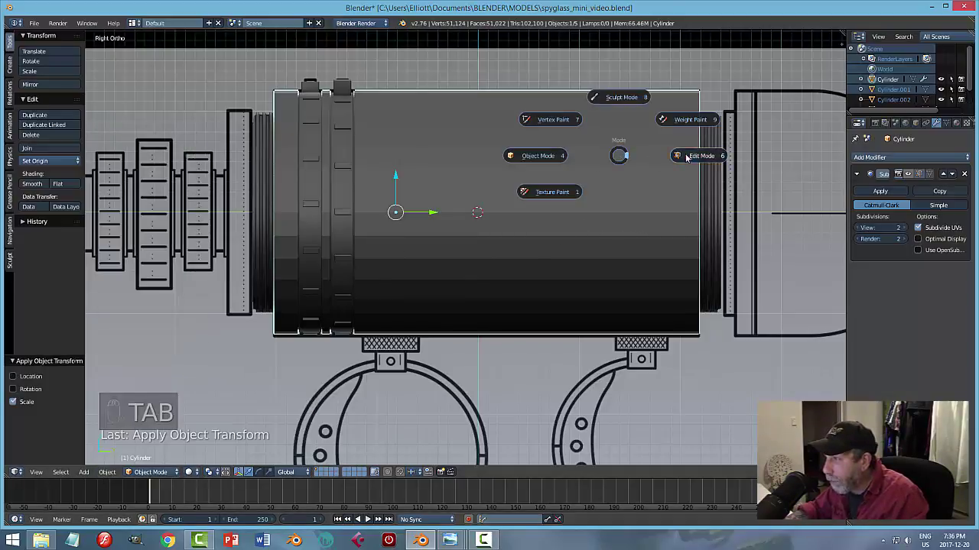
Extrude a new ring of faces around the barrel's threaded front rim and deselect.
key("ctrl+Tab")
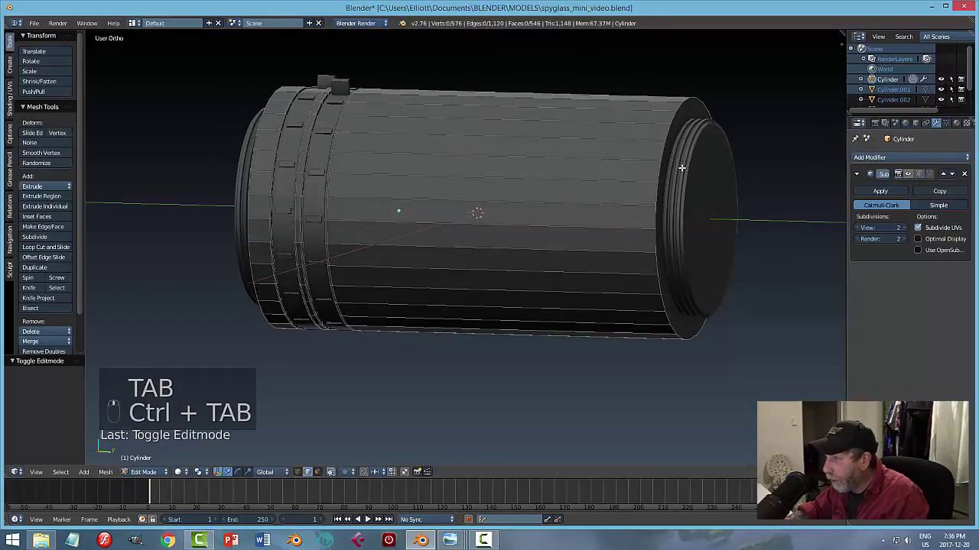
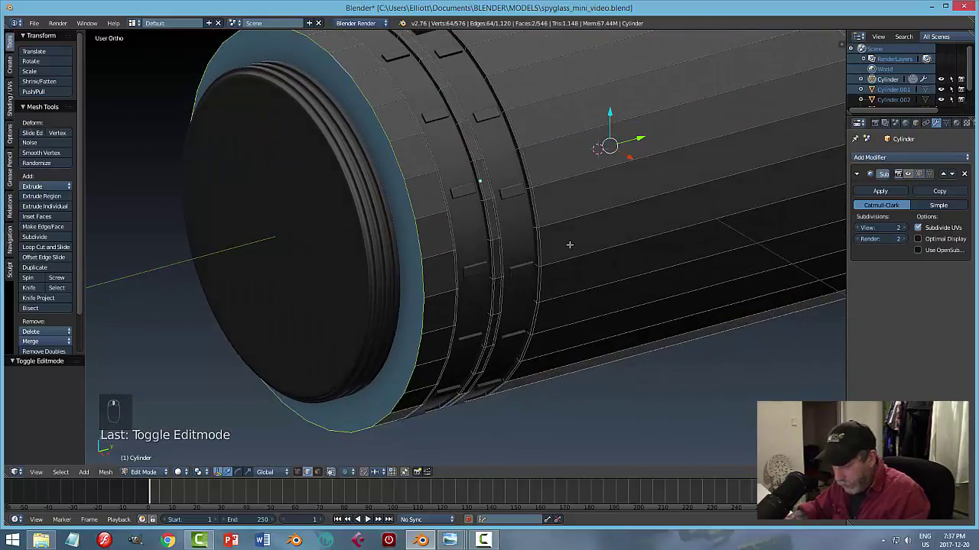
key("ctrl+b")
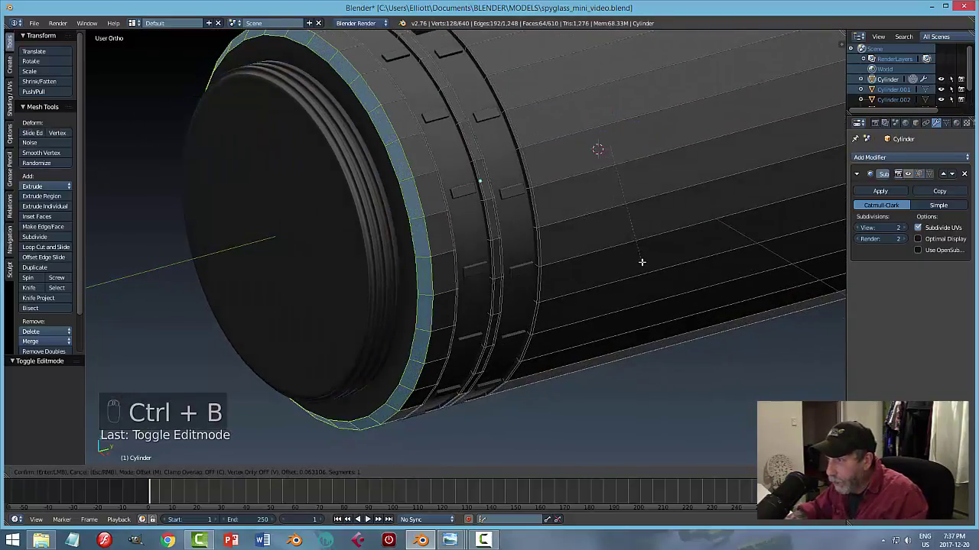
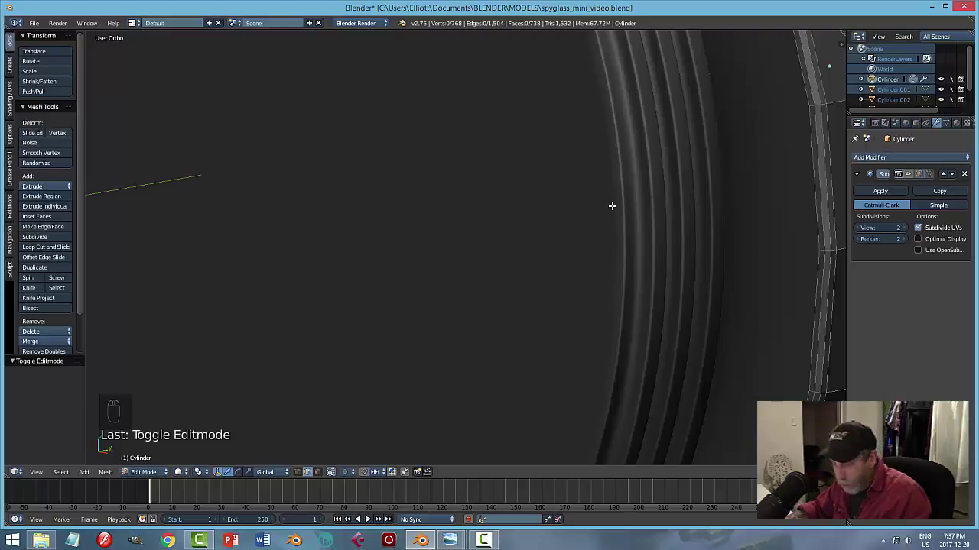
key("ctrl+Tab")
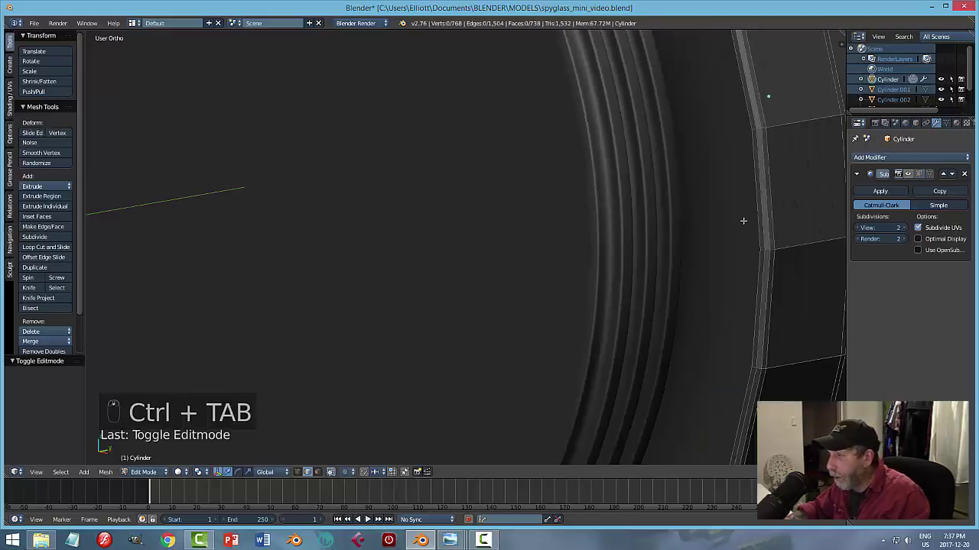
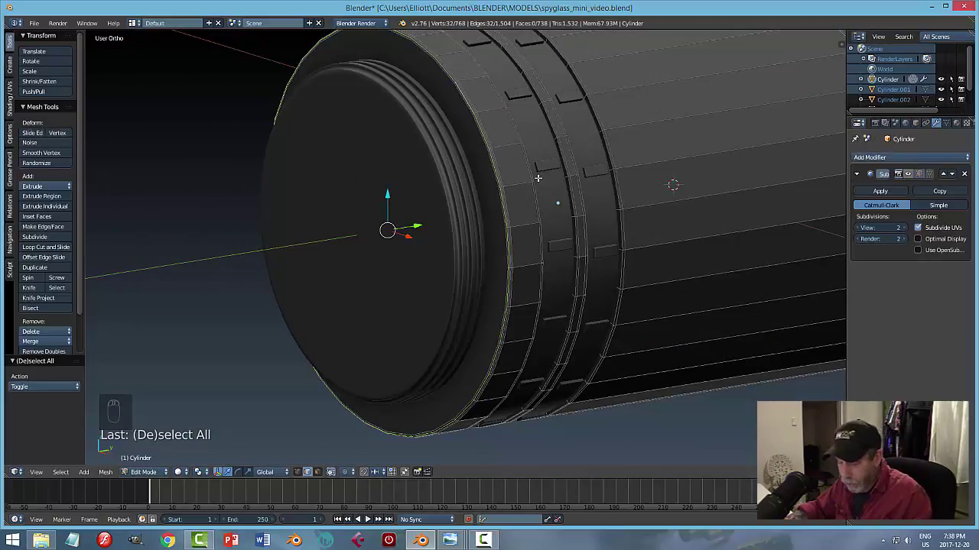
Duplicate the barrel's end loop and separate it into its own object.
key("a")
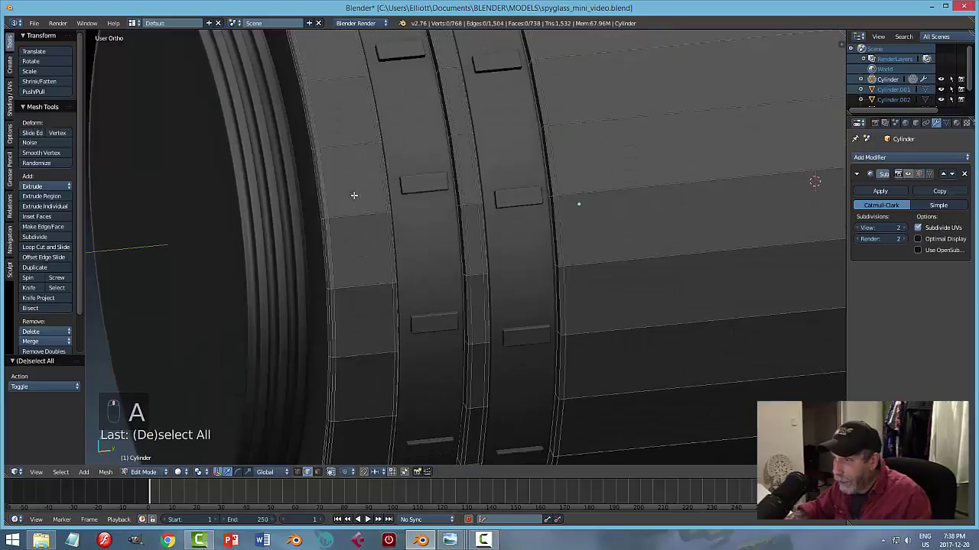
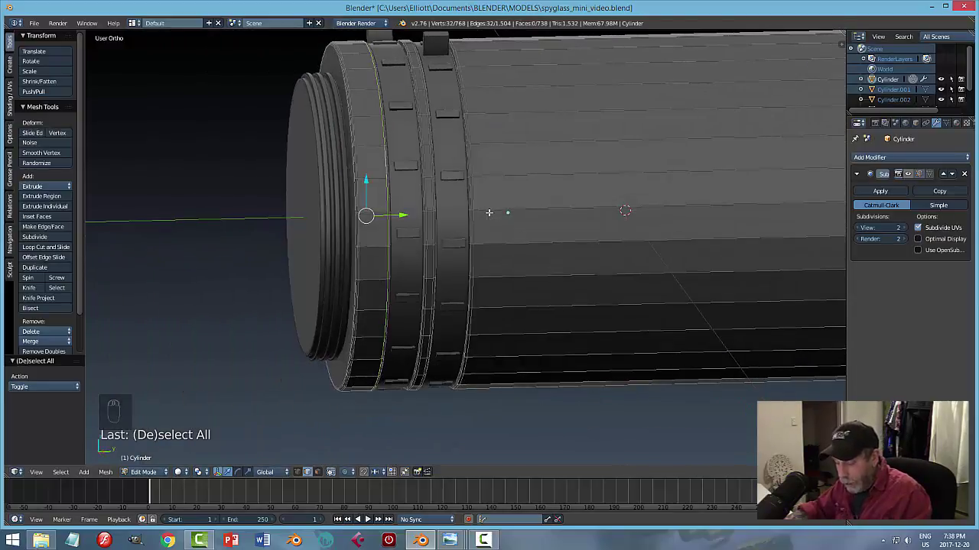
key("shift+d")
key("p")
key("Tab")
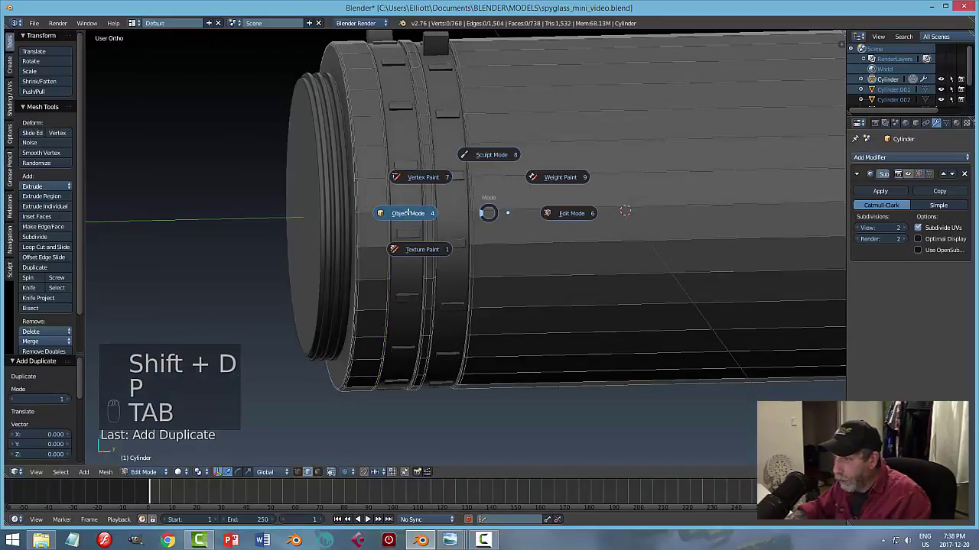
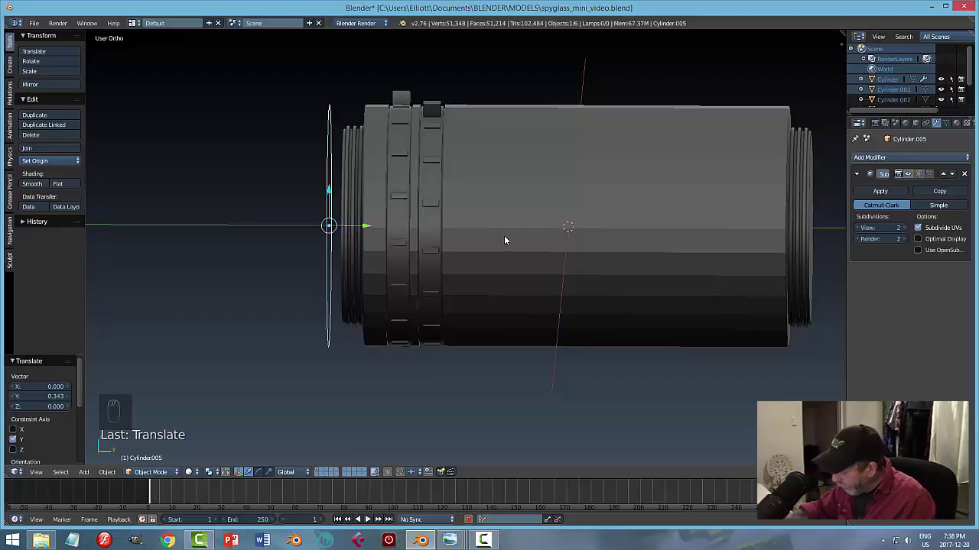
Shrink the separated ring to fit the blueprint's end ring in Right view.
key("KP_3")
left_click_drag(372, 215, 384, 218)
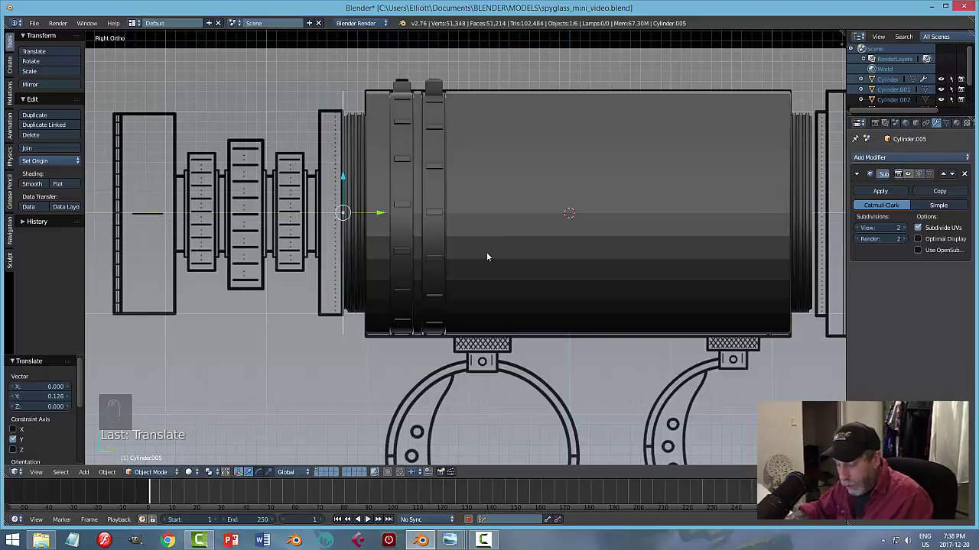
left_click_drag(497, 257, 332, 198)
left_click_drag(332, 198, 330, 198)
left_click(330, 198)
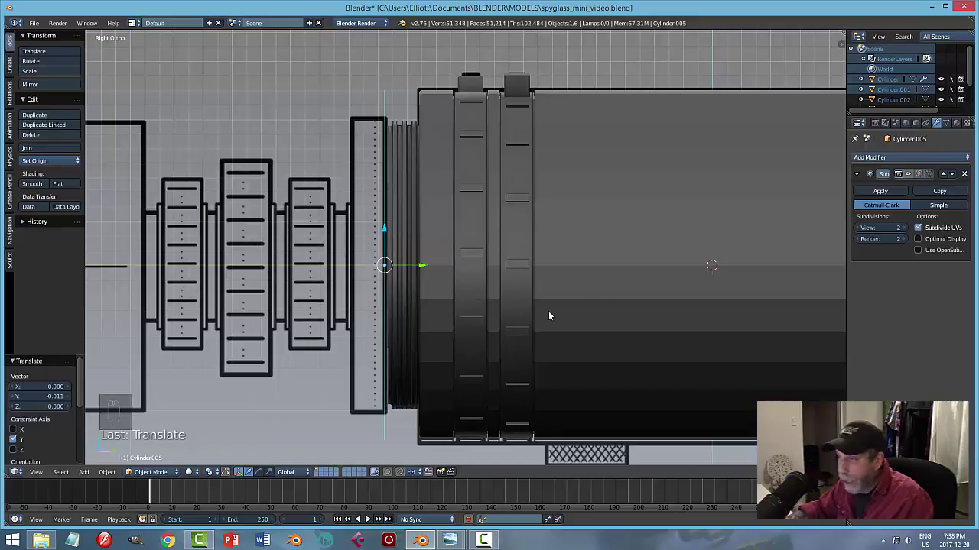
key("s")
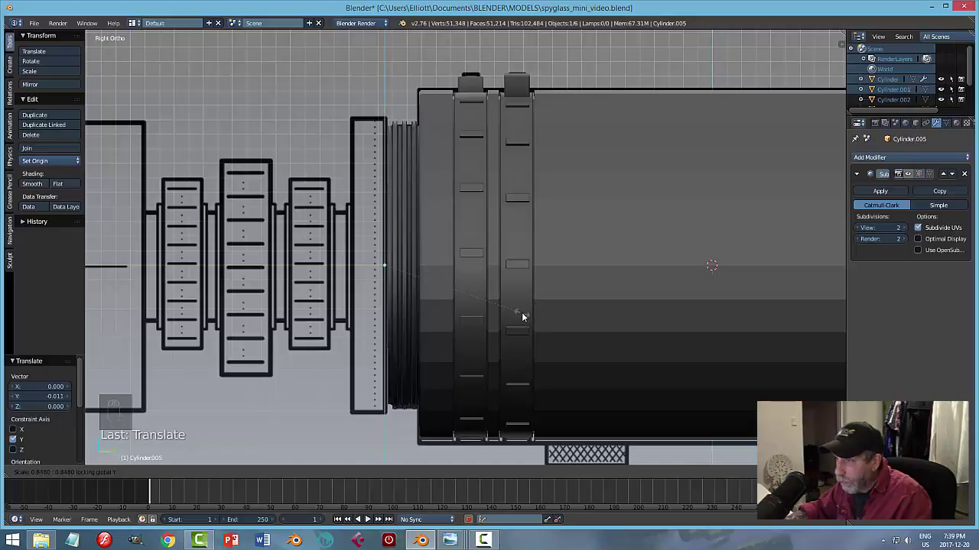
Fill the ring, extrude it along Y into a thick cap disc and recalculate its normals.
key("Tab")
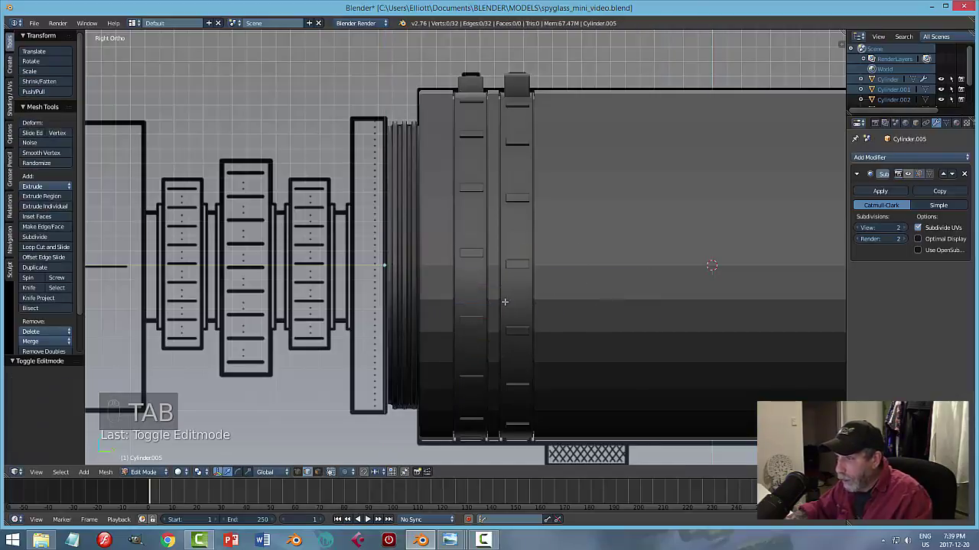
key("a")
key("f")
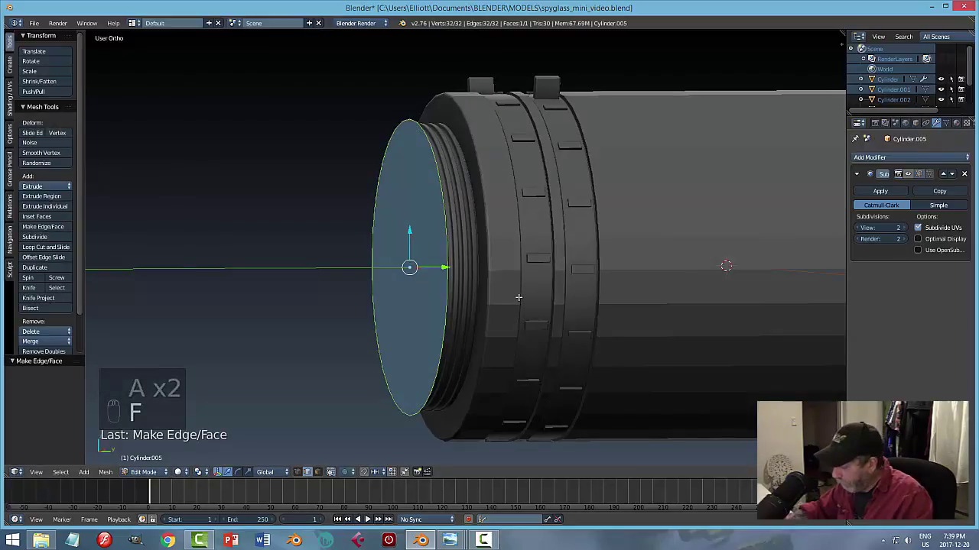
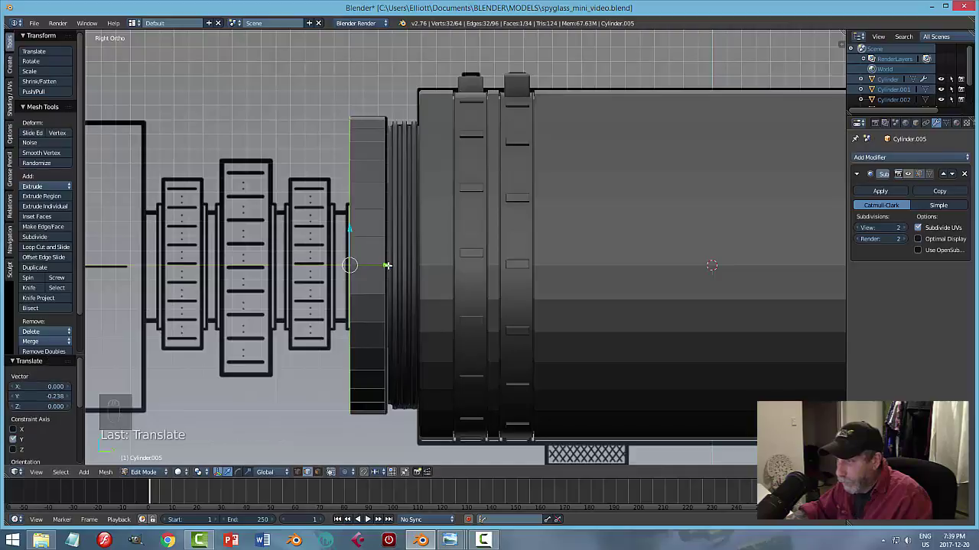
key("a")
key("a")
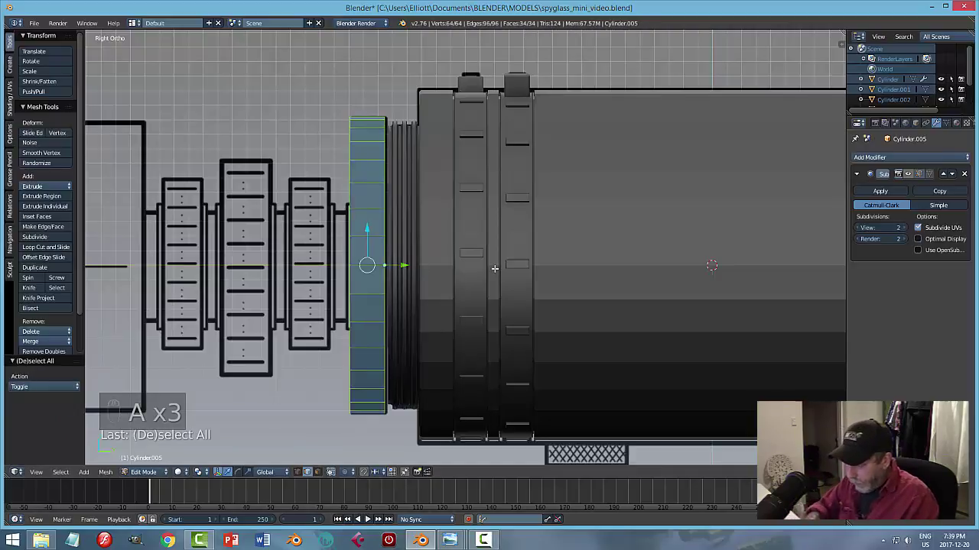
key("ctrl+n")
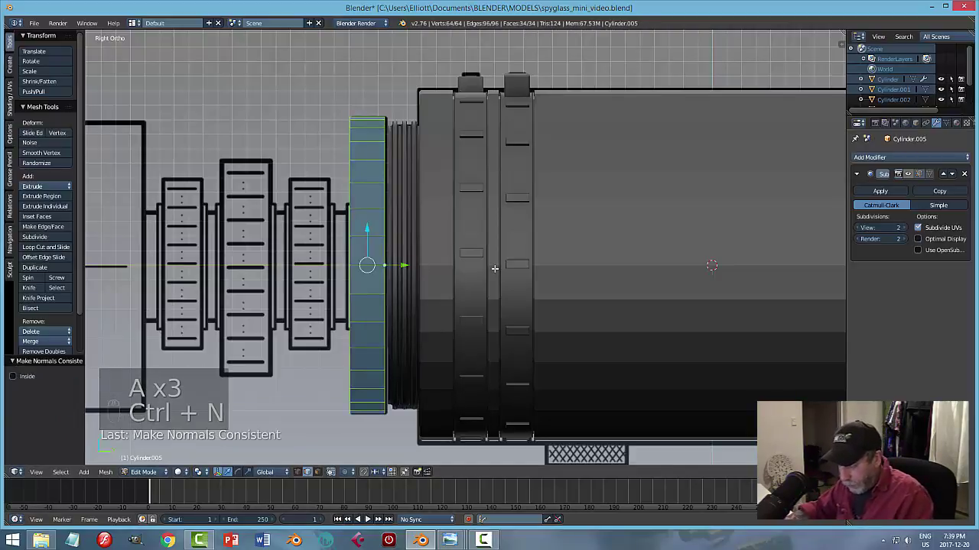
key("a")
key("Tab")
key("Tab")
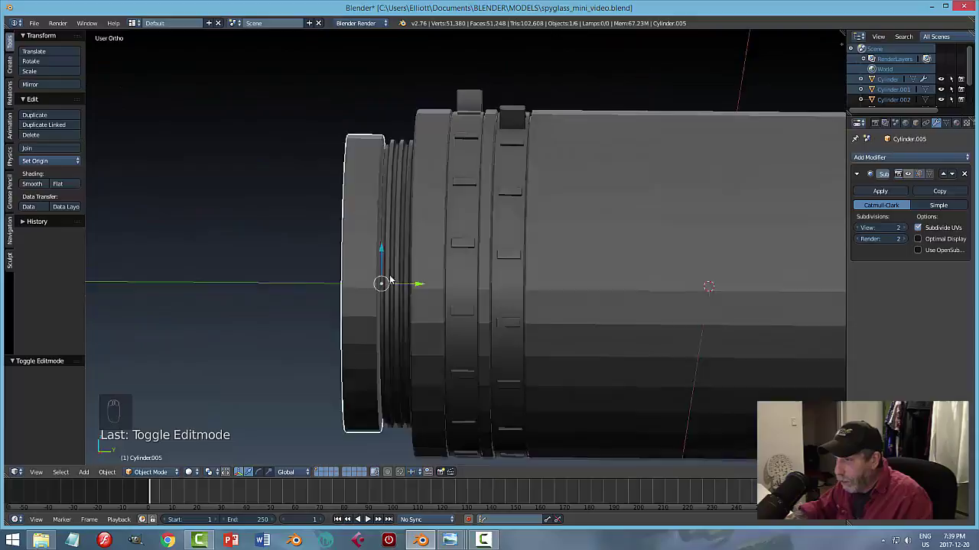
Reshape the cap's front face, set its origin to geometry and save.
left_click_drag(328, 252, 320, 261)
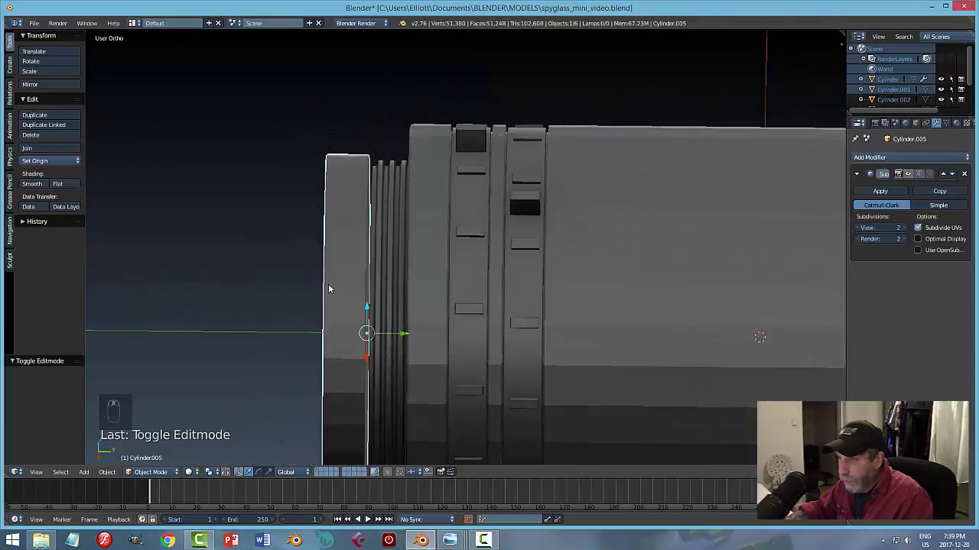
left_click(353, 212)
right_click(169, 472)
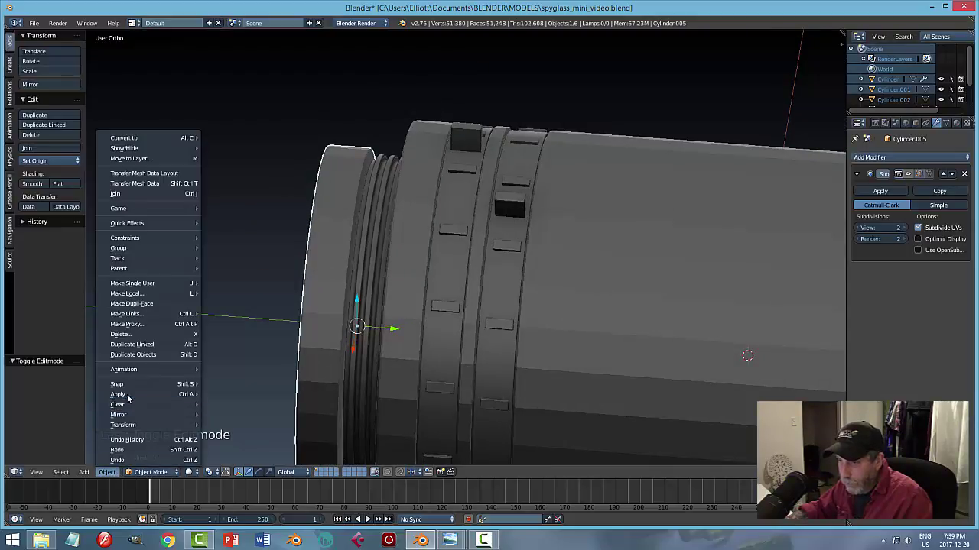
left_click(258, 390)
key("Tab")
key("ctrl+Tab")
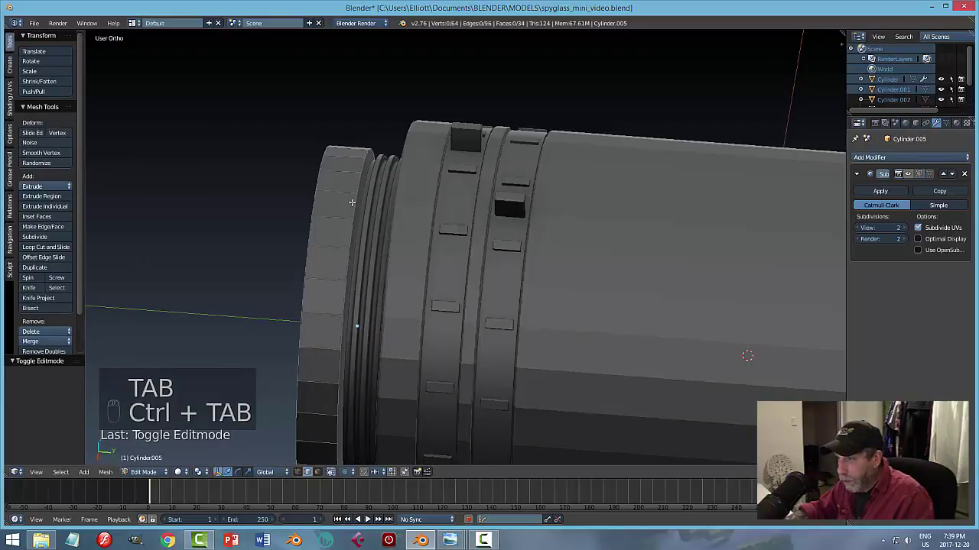
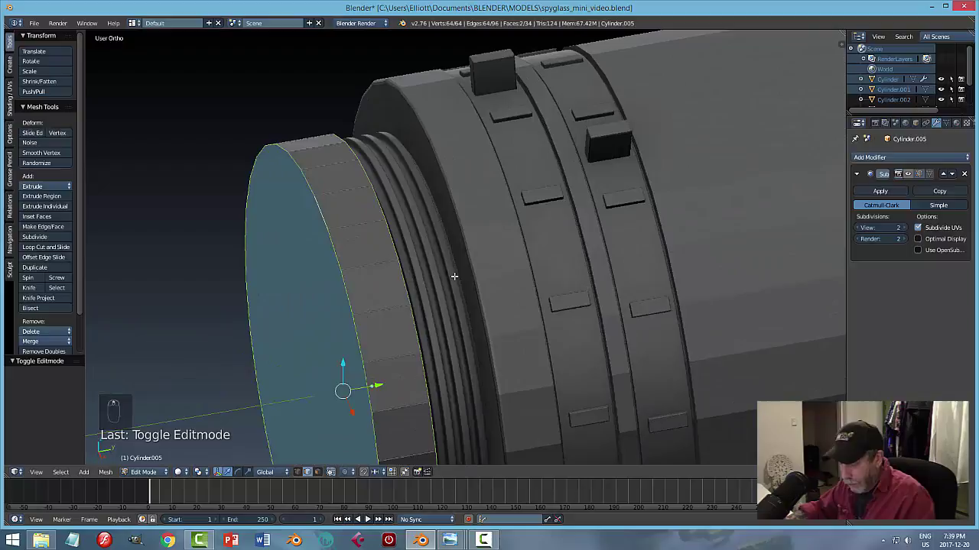
key("ctrl+b")
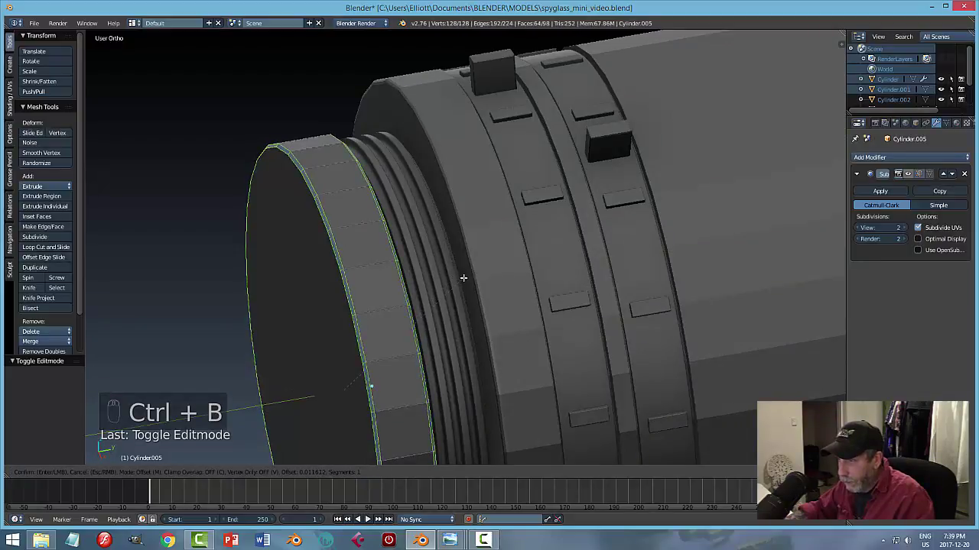
key("a")
key("Tab")
key("a")
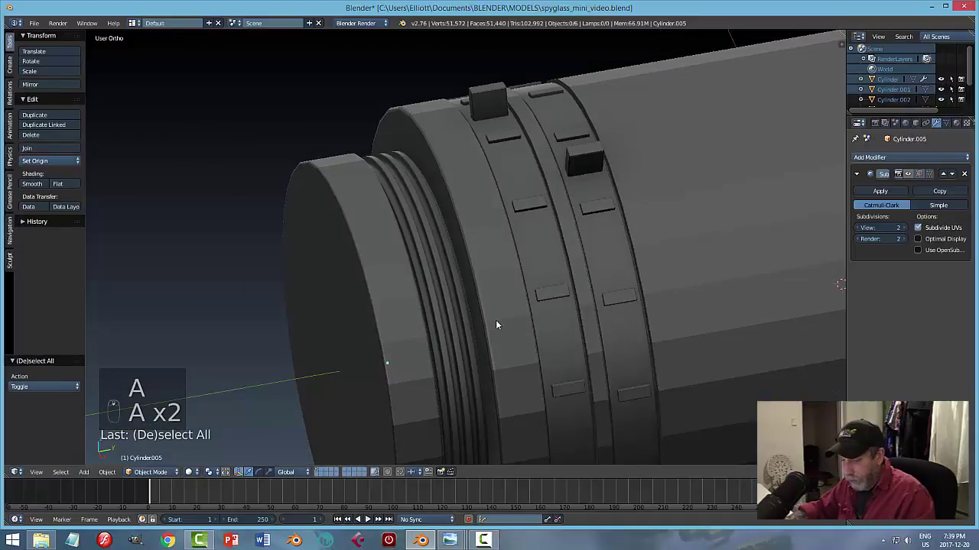
key("ctrl+s")
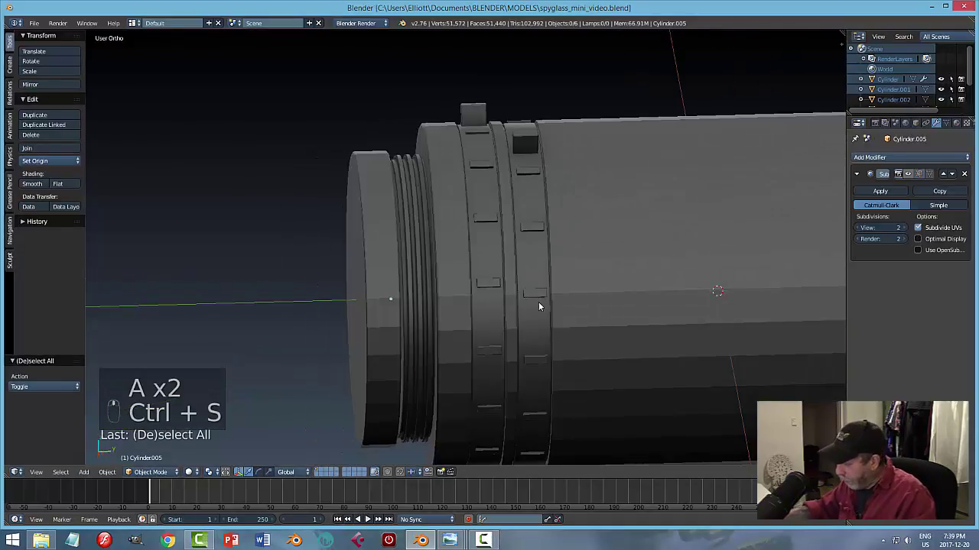
Move the cap out along the barrel axis to the blueprint's end ring and duplicate it as Cylinder.006.
key("KP_3")
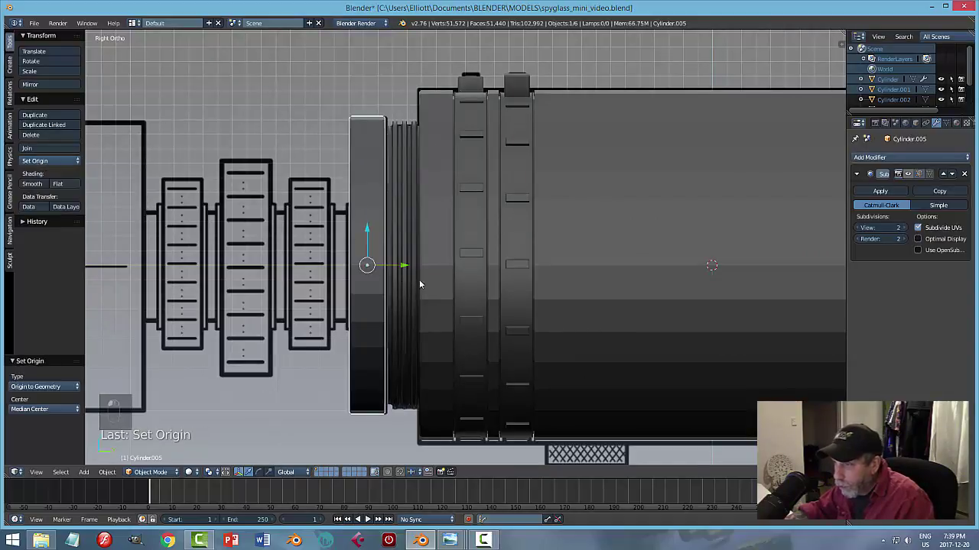
left_click_drag(408, 266, 355, 289)
middle_click(355, 289)
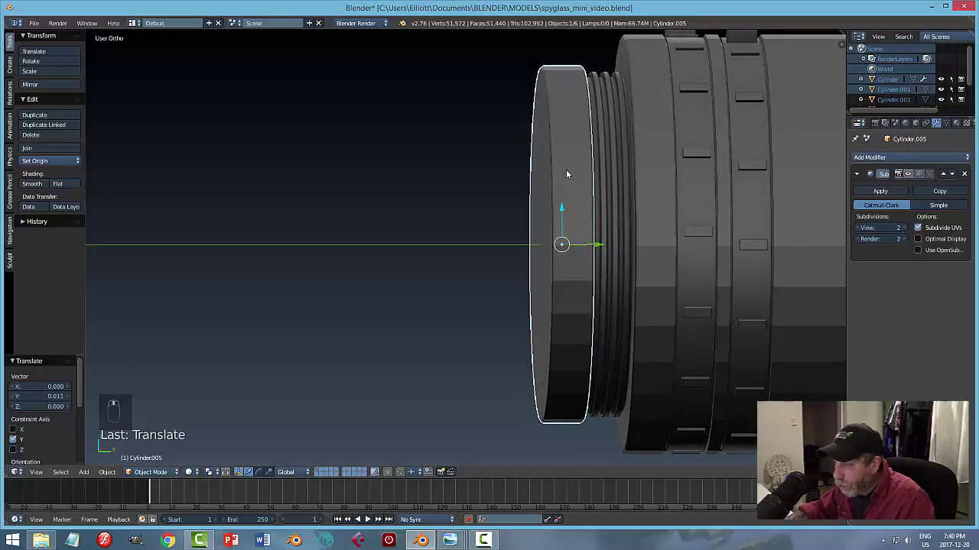
key("KP_3")
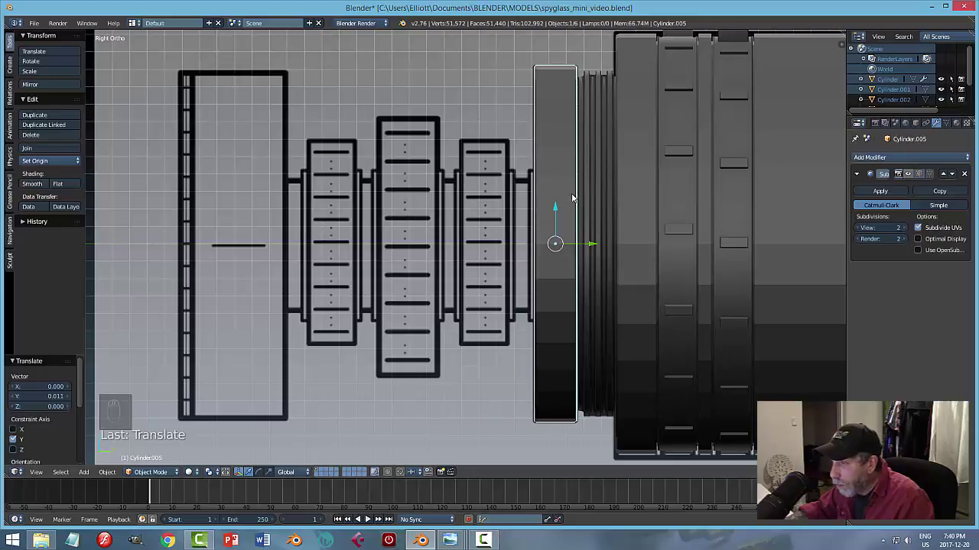
key("shift+d")
key("Escape")
key("ctrl+z")
key("ctrl+z")
left_click(595, 244)
key("shift+d")
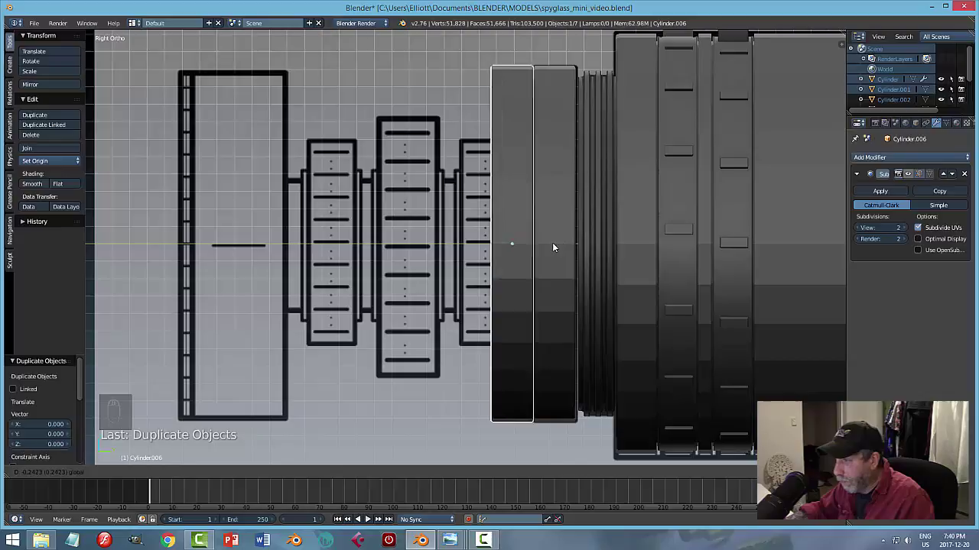
key("Tab")
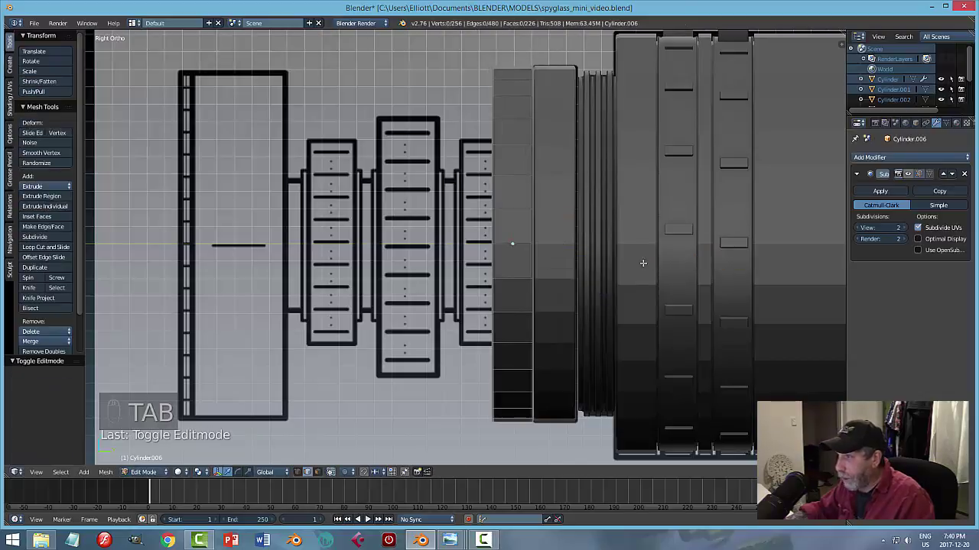
Scale the copied cap down to the blueprint's narrower ring, seen in wireframe.
key("a")
key("a")
key("z")
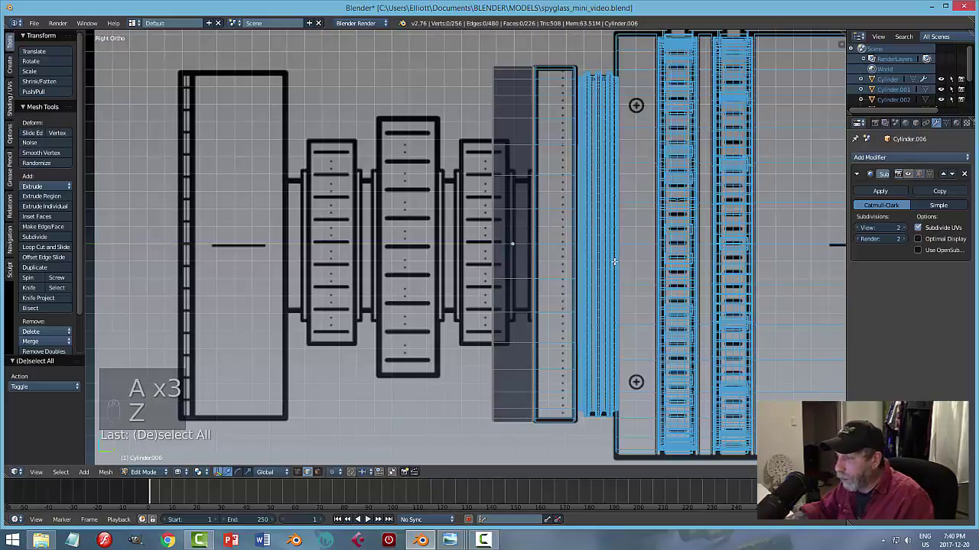
key("a")
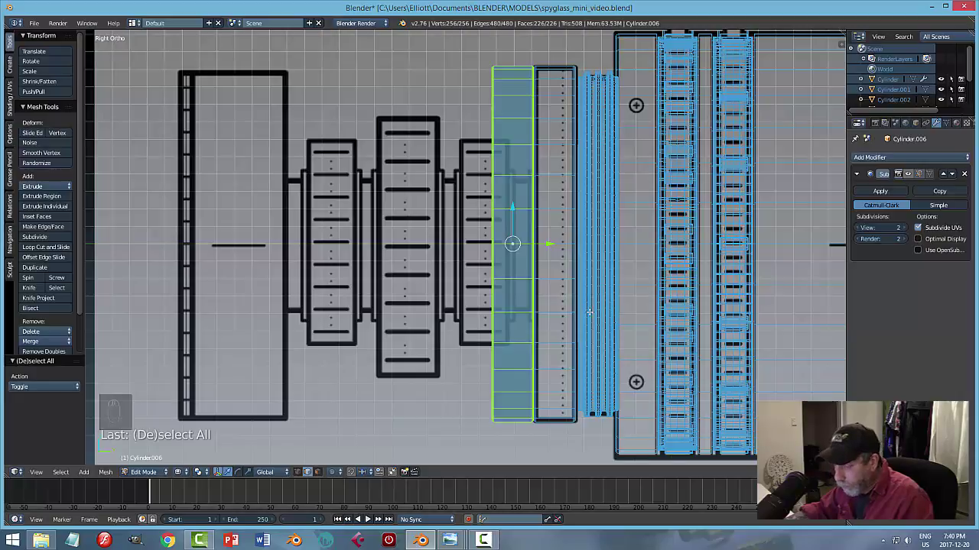
key("s")
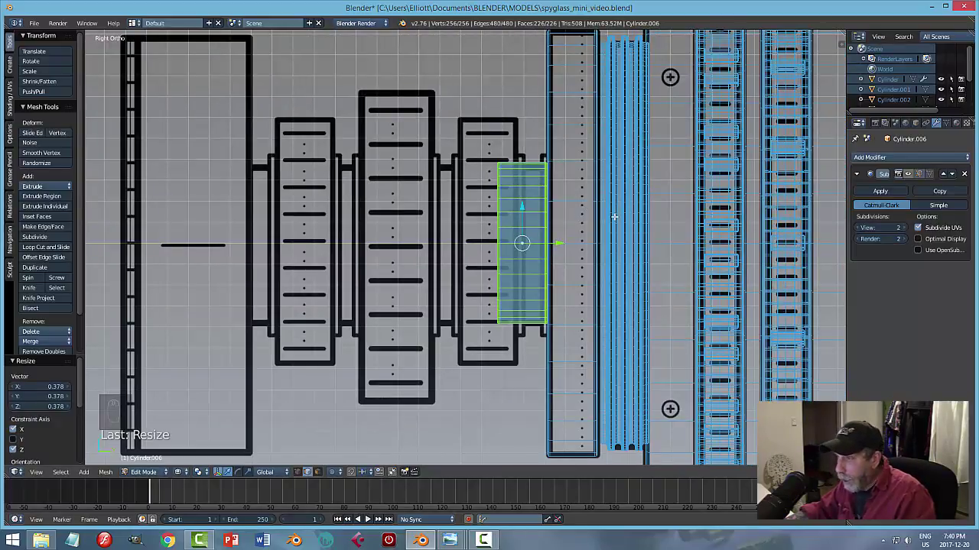
key("a")
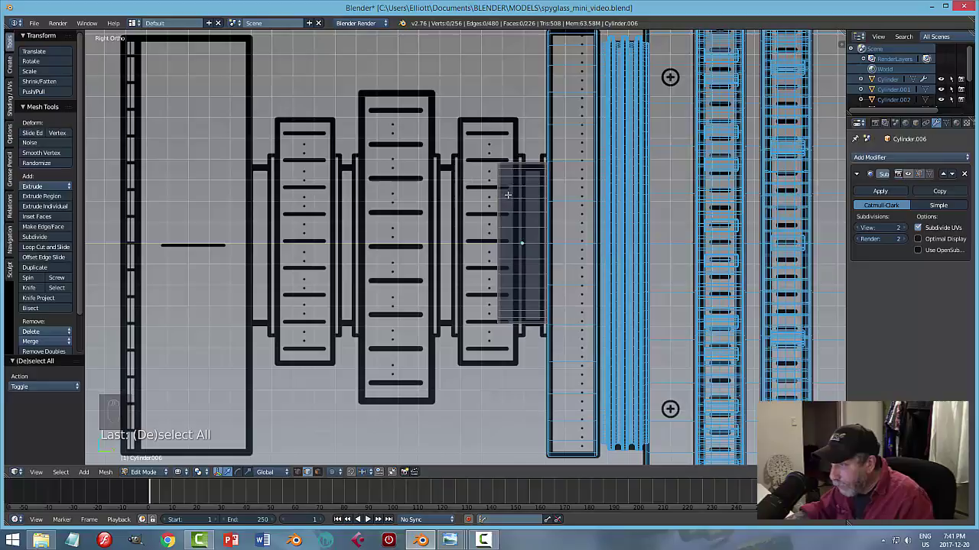
Finish the narrow tube jutting from the cap, deselect everything and save the spyglass file.
key("ctrl+Tab")
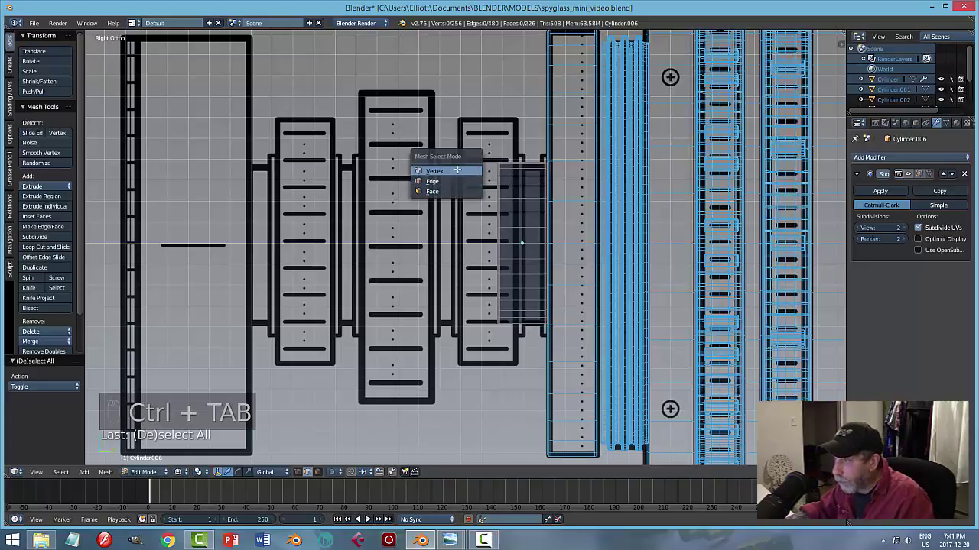
key("b")
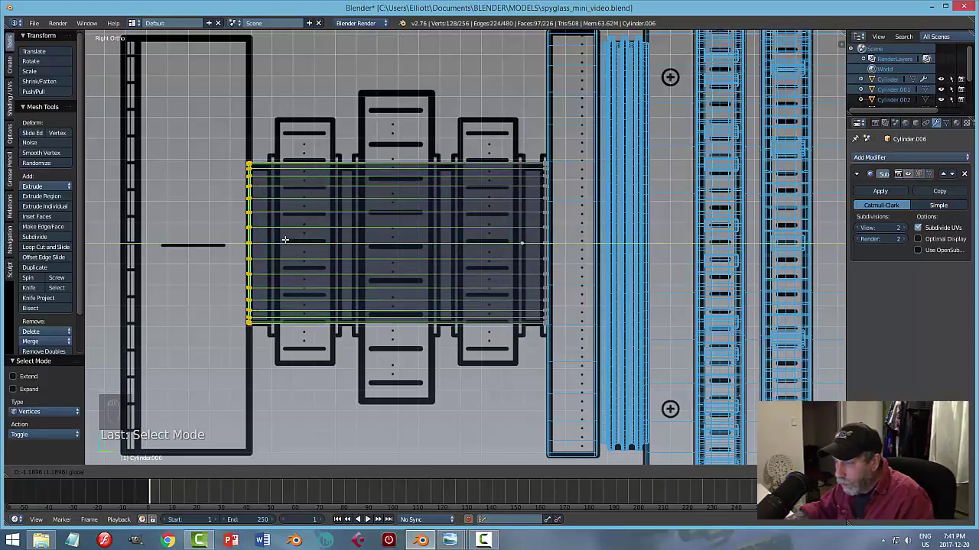
key("a")
key("Tab")
key("z")
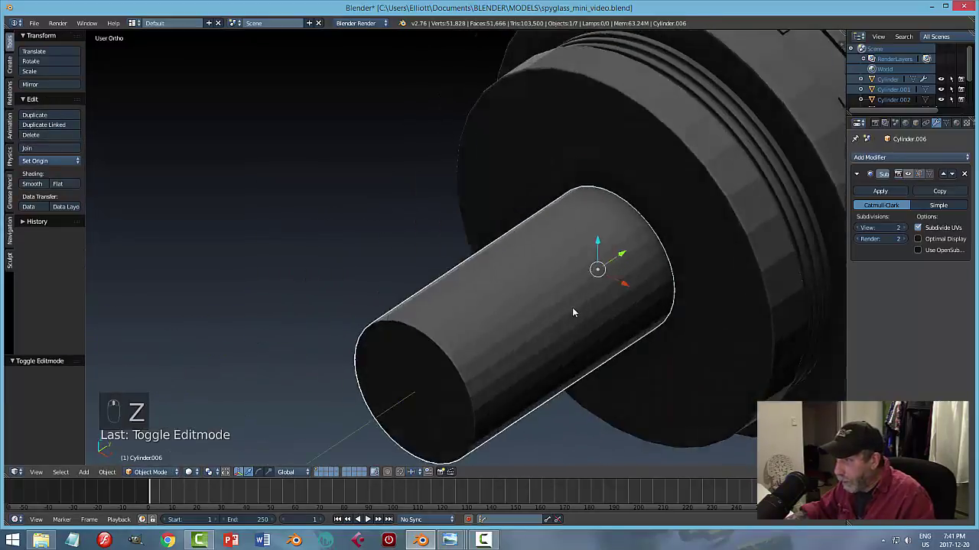
left_click_drag(562, 307, 618, 324)
left_click(618, 324)
key("a")
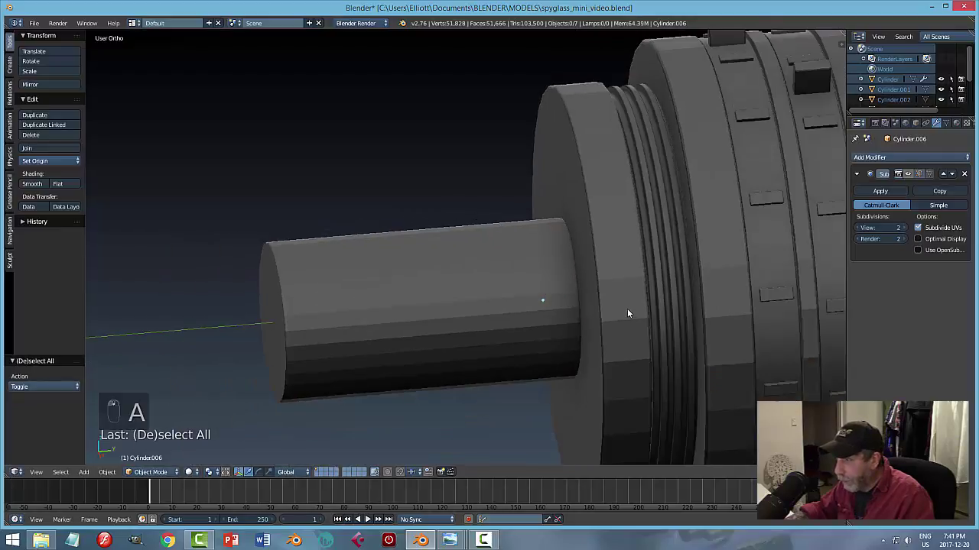
key("ctrl+s")
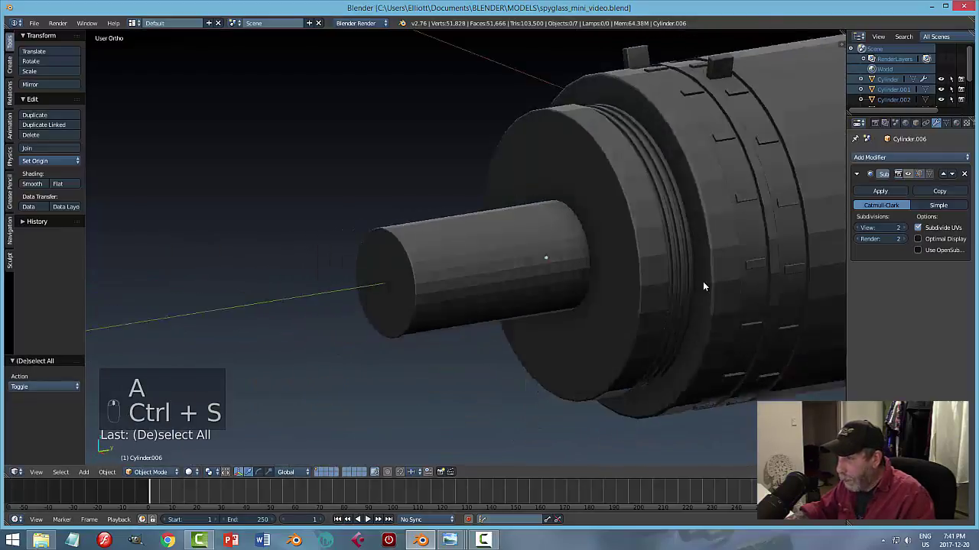
Duplicate the narrow tube as Cylinder.007, scaled thin along Y and wider on X/Z into a disc around it.
key("KP_3")
key("z")
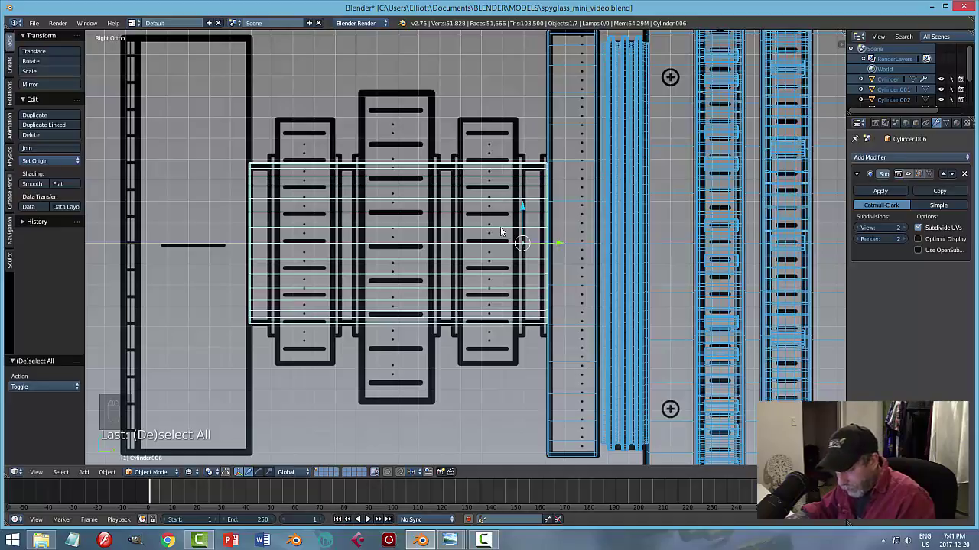
key("shift+d")
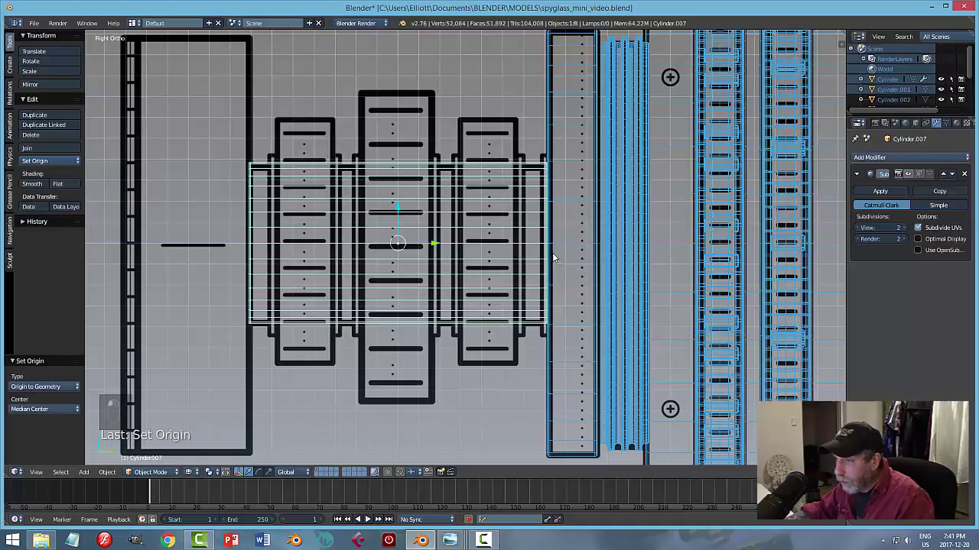
key("s")
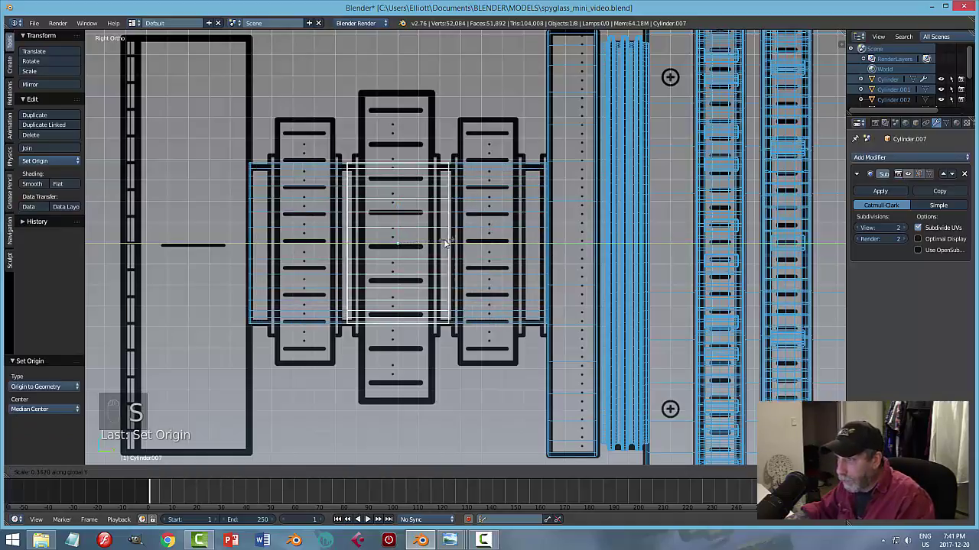
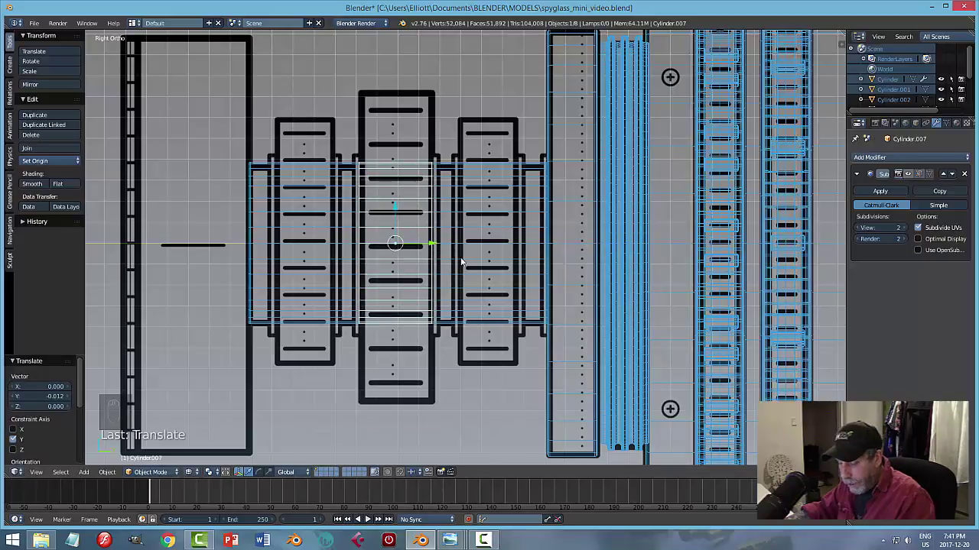
key("s")
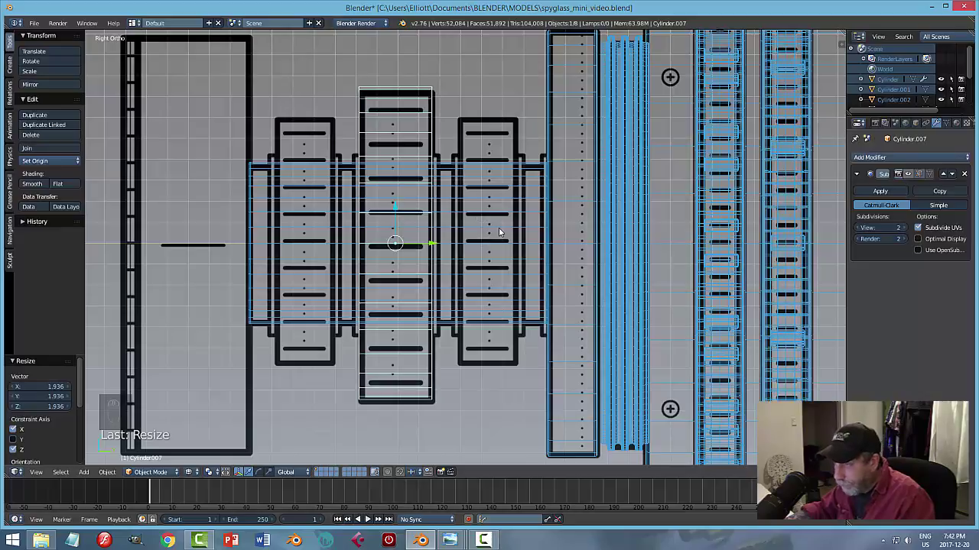
key("a")
key("Tab")
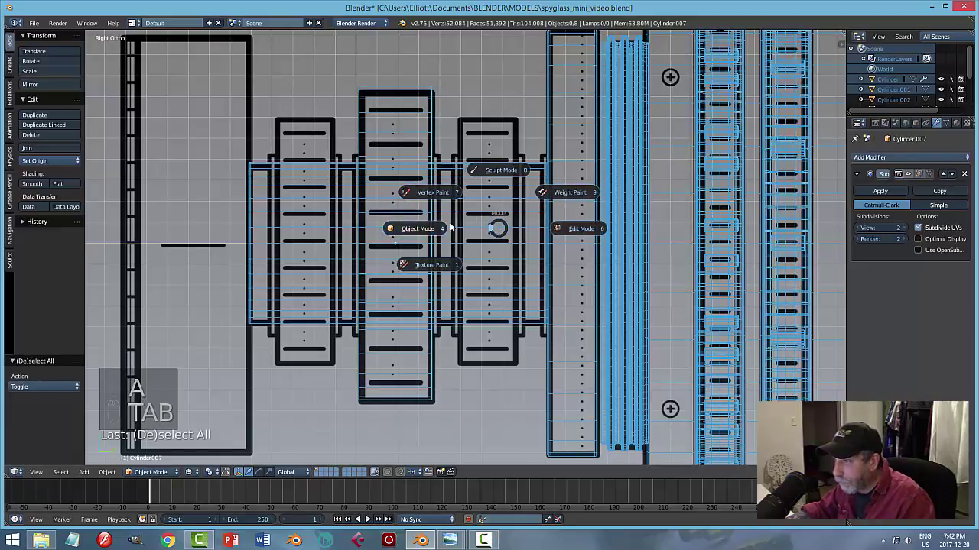
key("z")
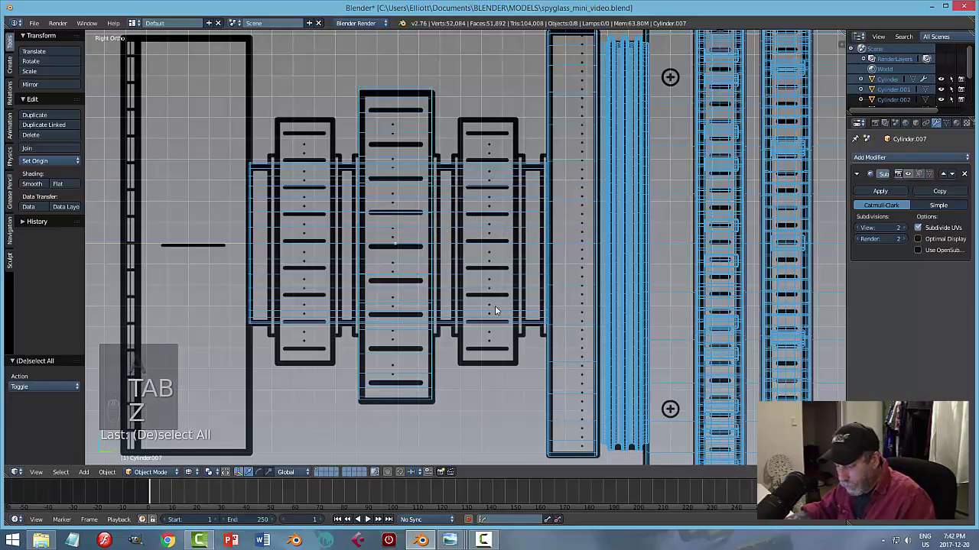
key("z")
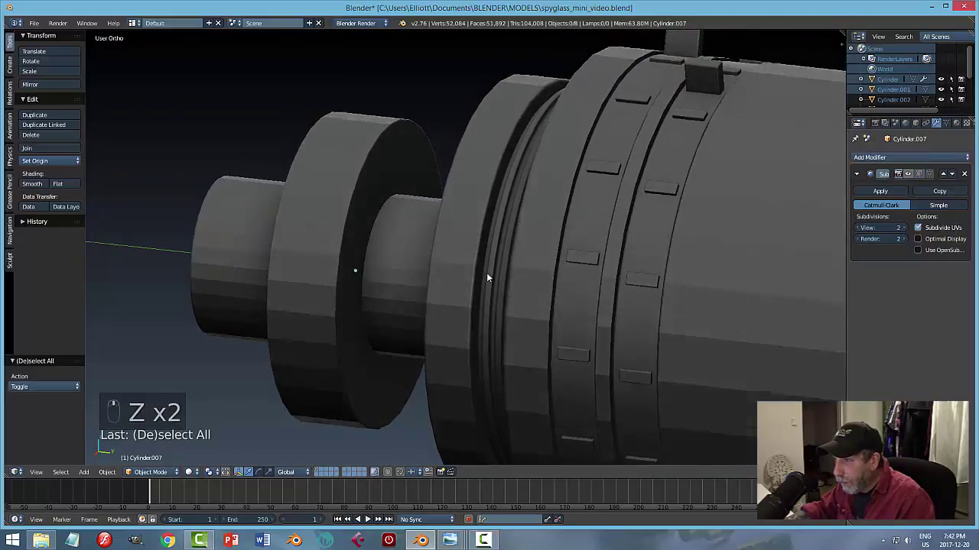
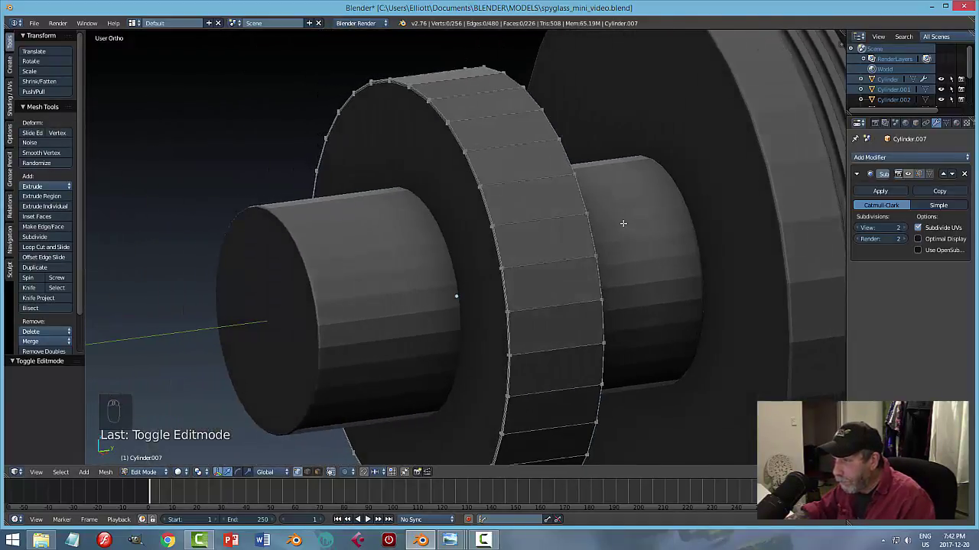
Delete the first disc and size a new circle mesh at the tube end in Right view.
key("Tab")
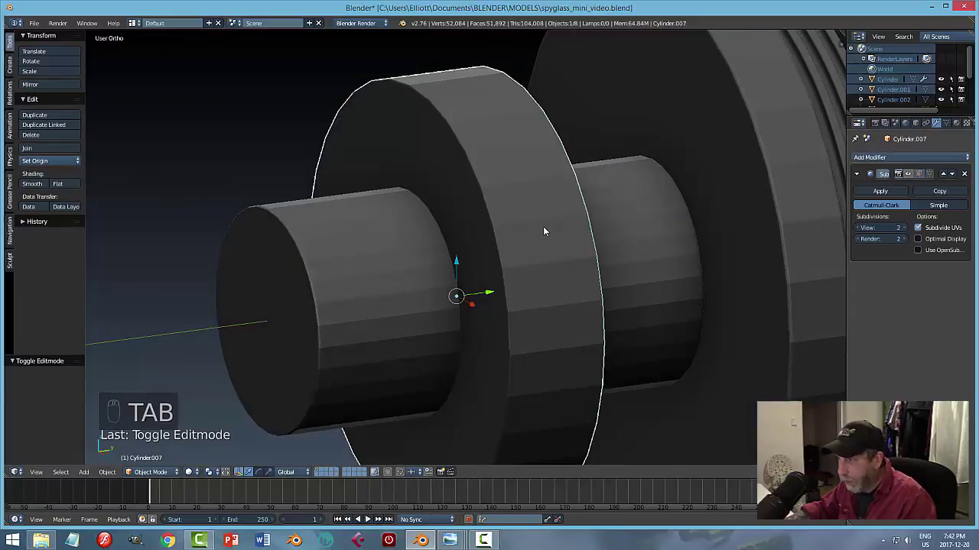
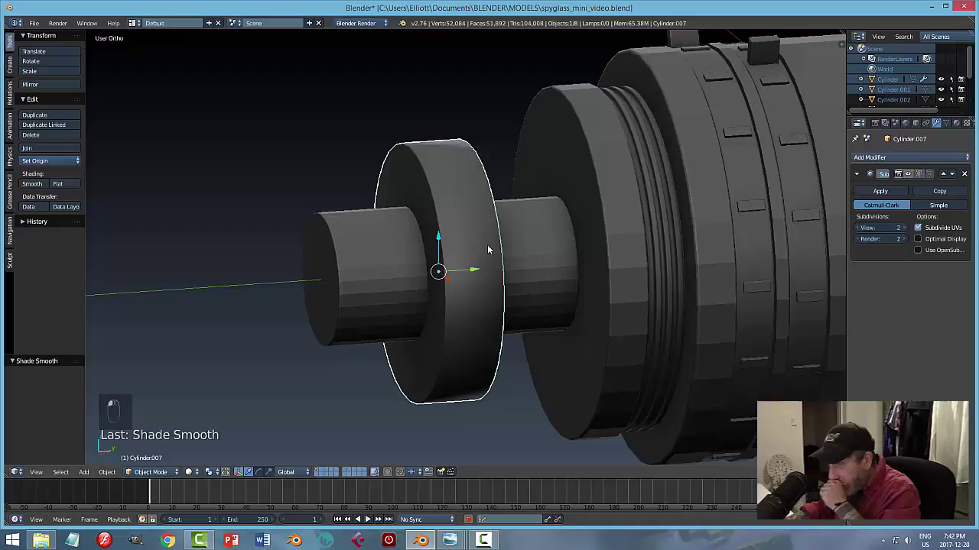
left_click_drag(486, 250, 560, 240)
key("x")
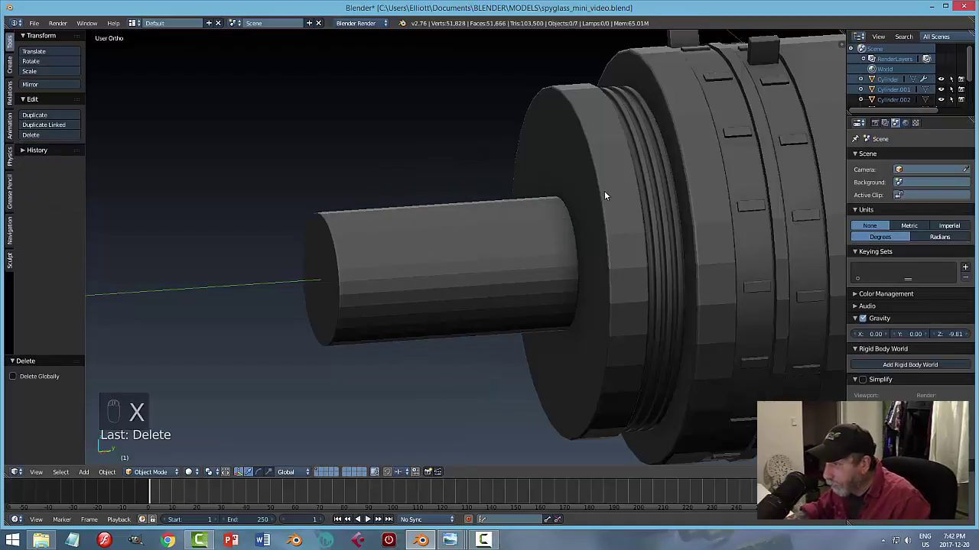
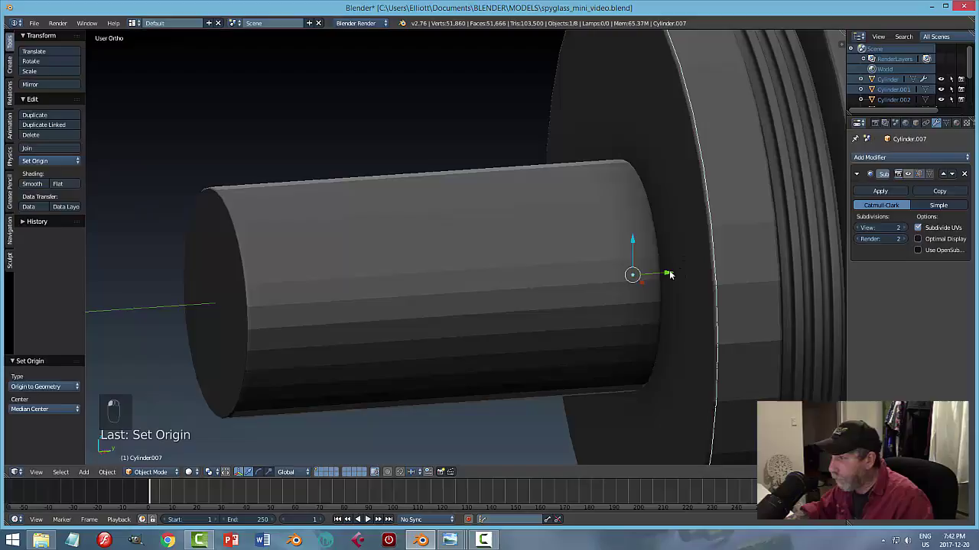
key("KP_3")
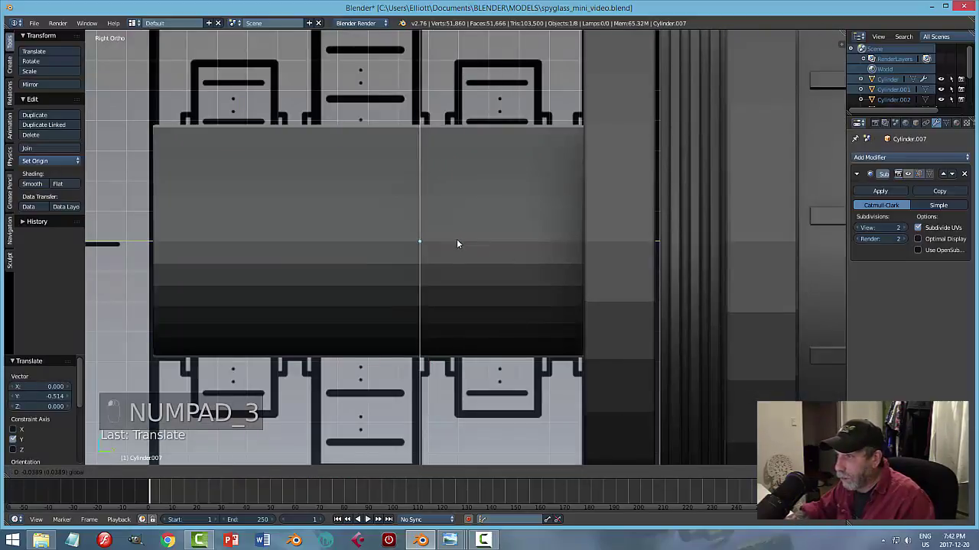
left_click_drag(524, 243, 551, 283)
key("s")
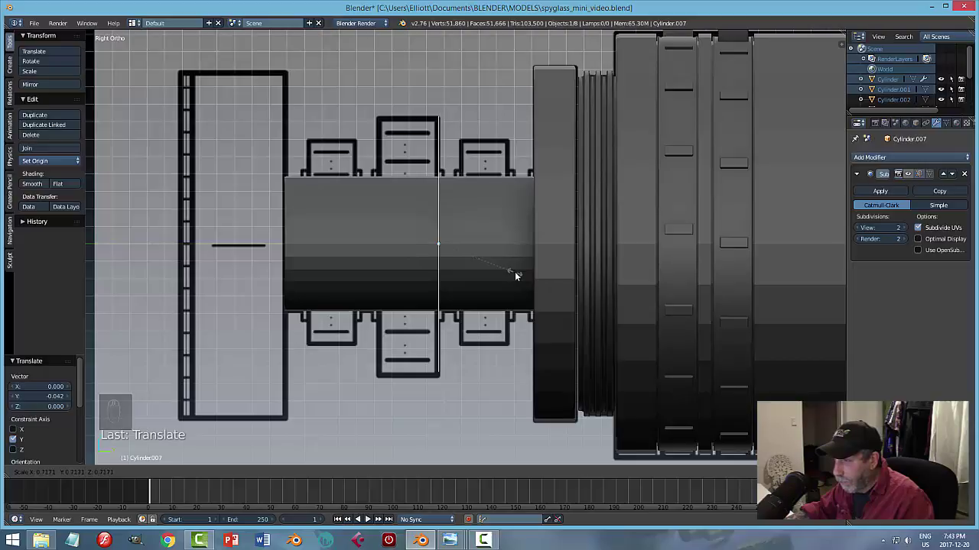
Fill the circle, extrude it along Y into a thick capped disc and recalculate normals.
key("Tab")
key("a")
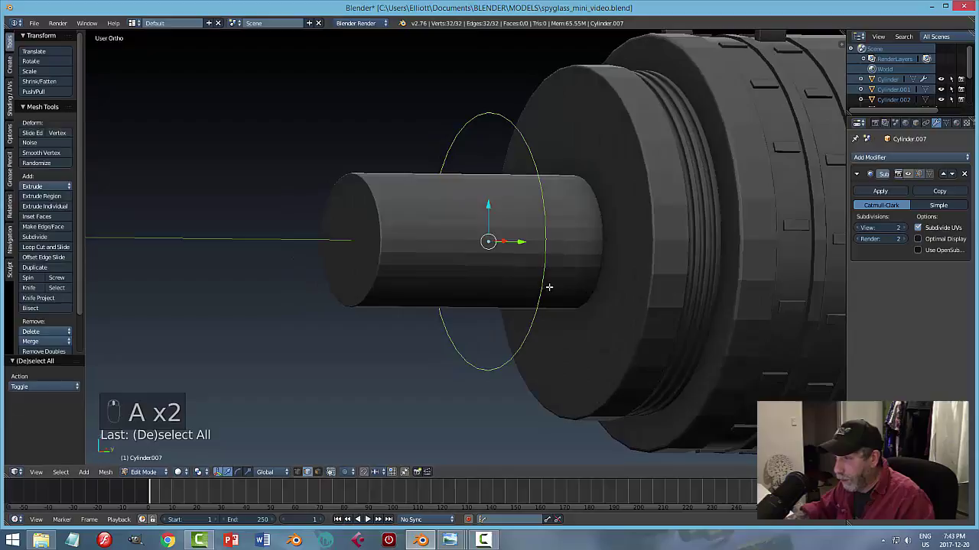
key("f")
key("KP_3")
key("e")
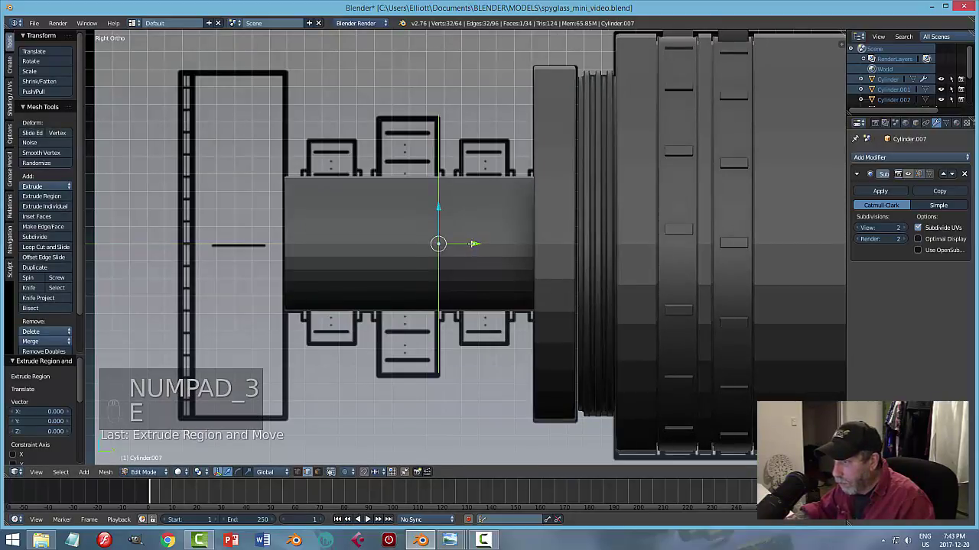
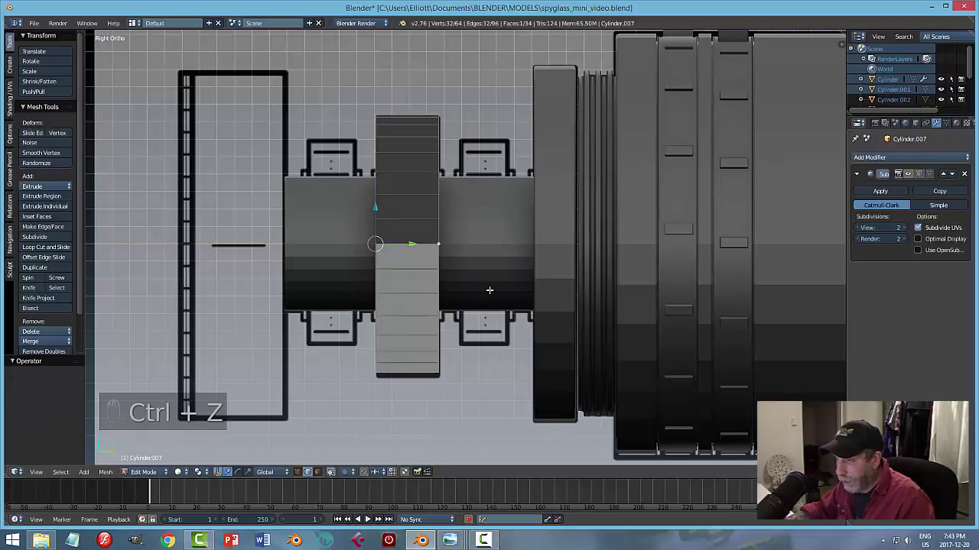
key("a")
key("a")
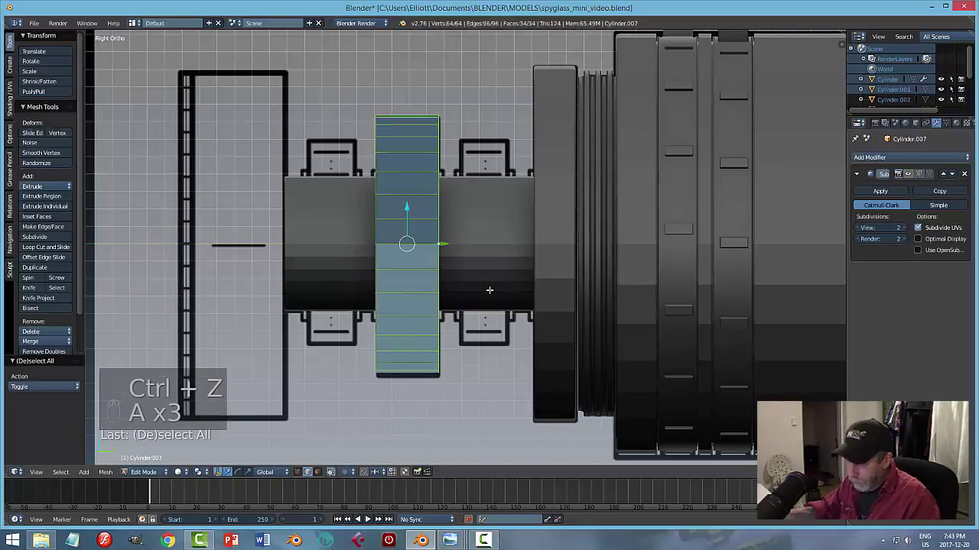
key("ctrl+n")
key("a")
key("Tab")
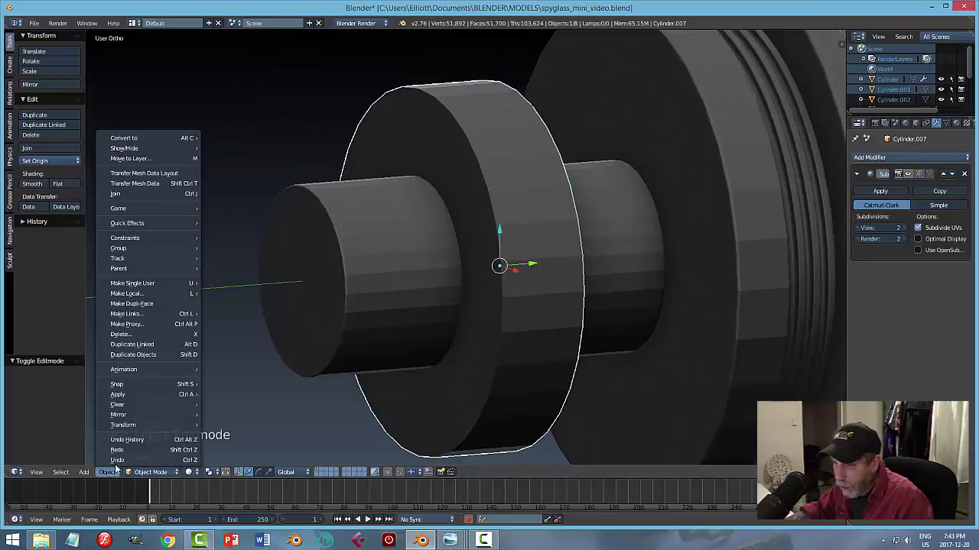
Bevel the eyepiece disc's rim edges in edit mode and check the result from an angle.
left_click(348, 378)
key("Tab")
key("ctrl+Tab")
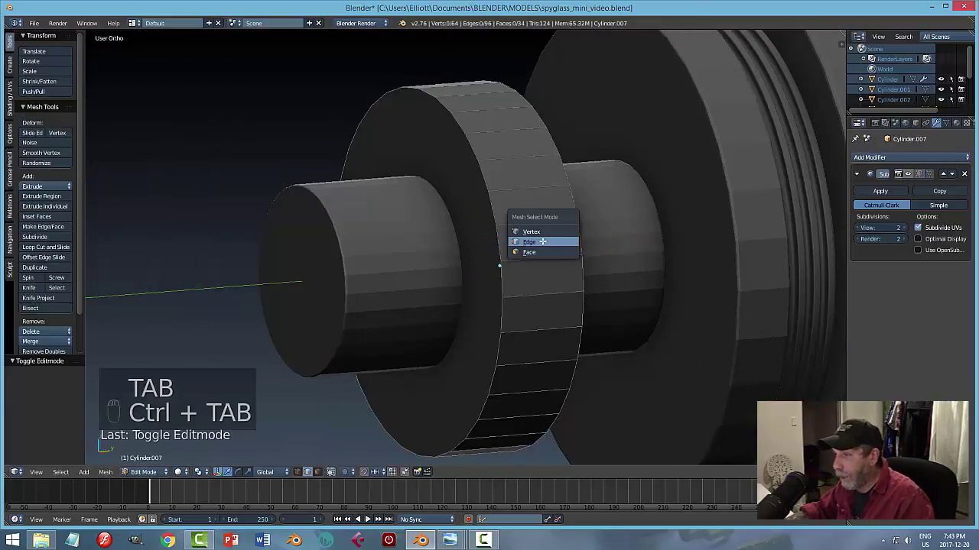
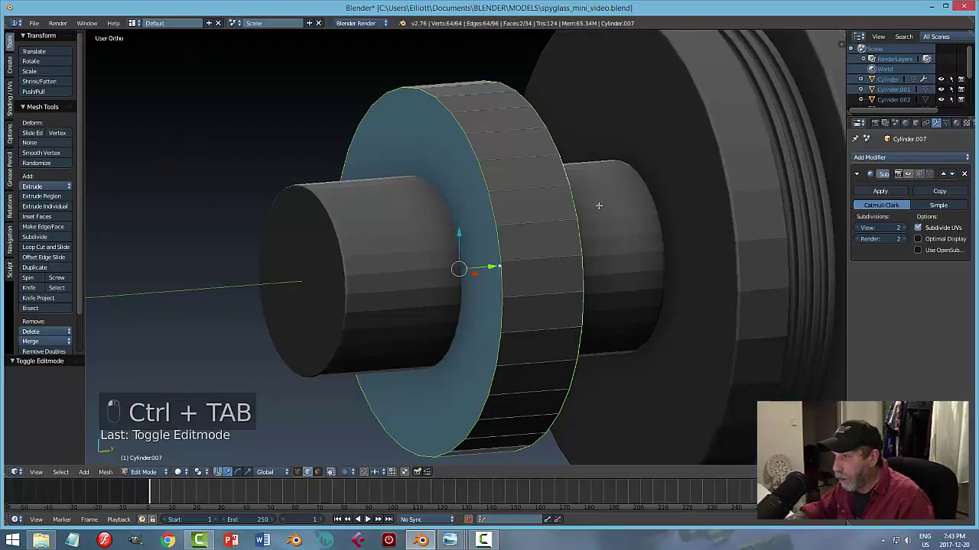
key("ctrl+b")
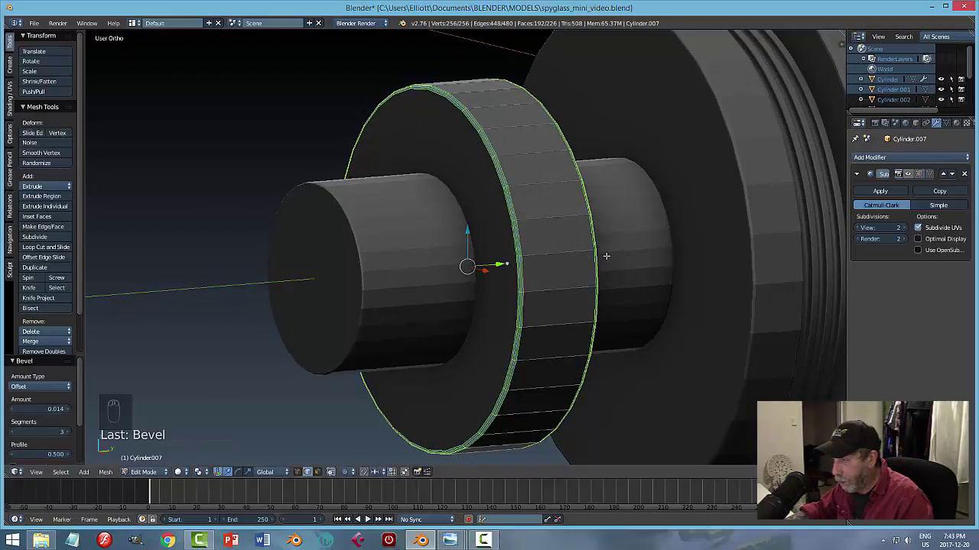
key("a")
key("Tab")
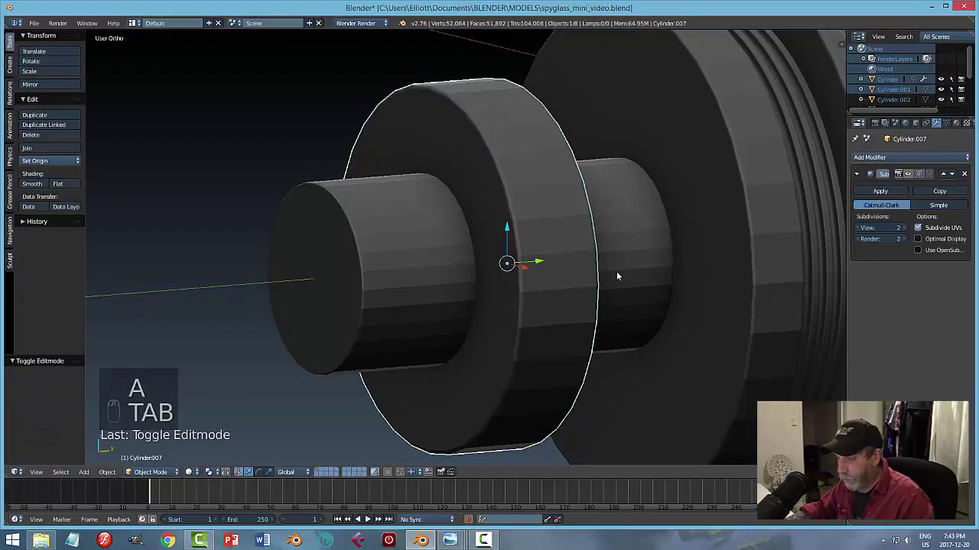
key("a")
left_click_drag(604, 280, 596, 290)
left_click(596, 289)
right_click(606, 301)
Add edge loops squeezed along the disc's width, then select its outer band of faces.
left_click_drag(608, 301, 912, 177)
left_click(912, 176)
right_click(736, 267)
right_click(697, 257)
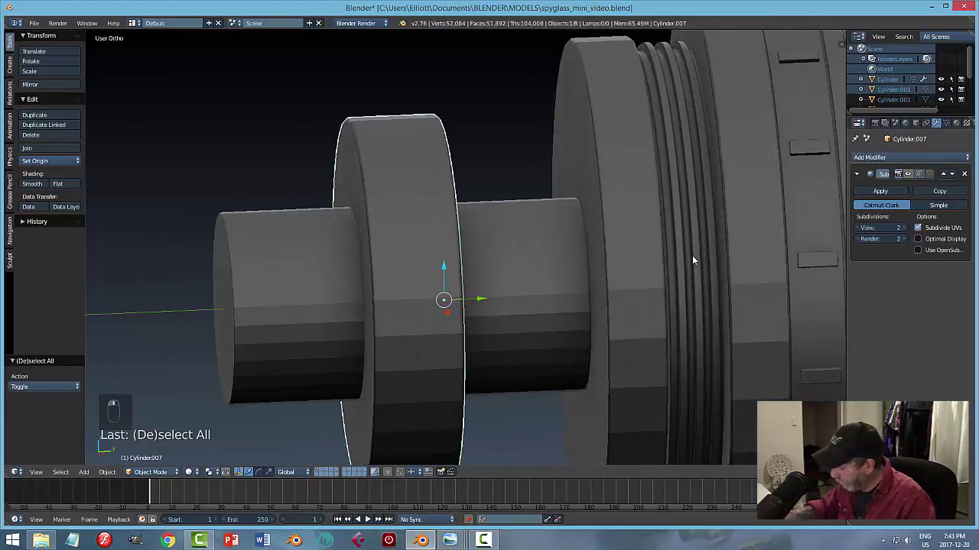
key("KP_3")
key("z")
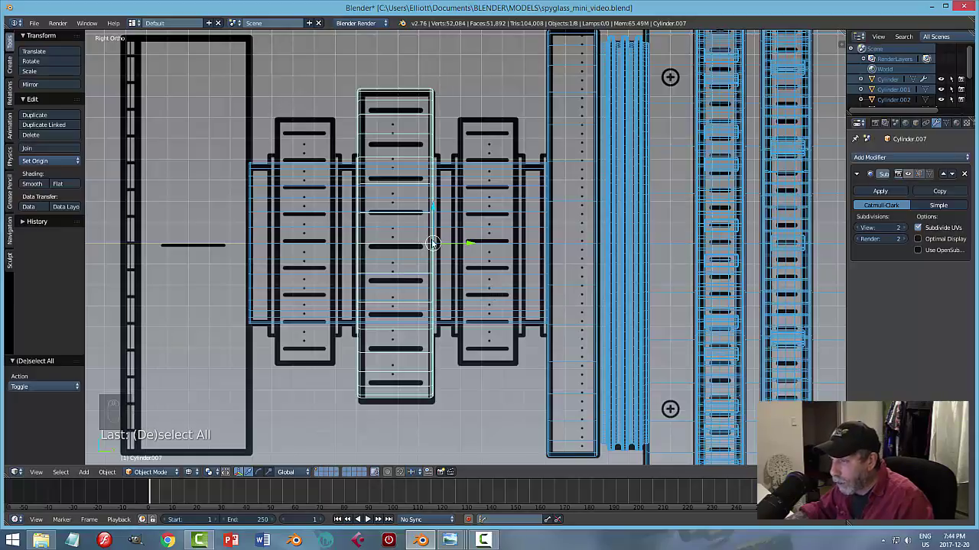
key("z")
key("Tab")
key("ctrl+r")
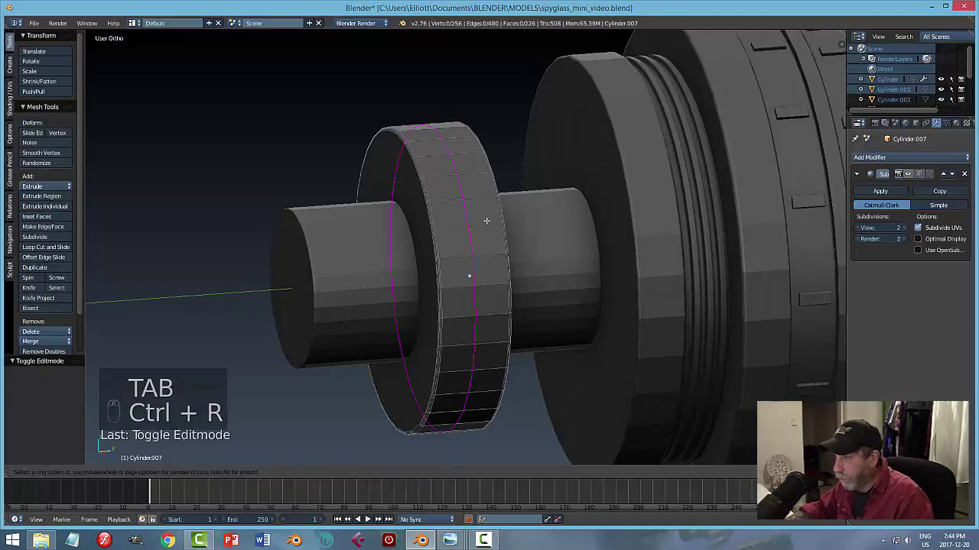
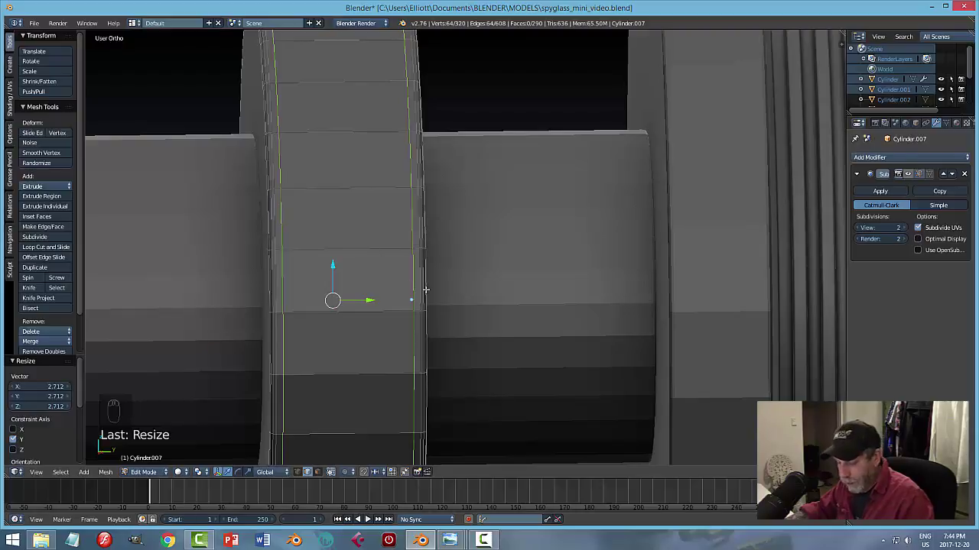
key("s")
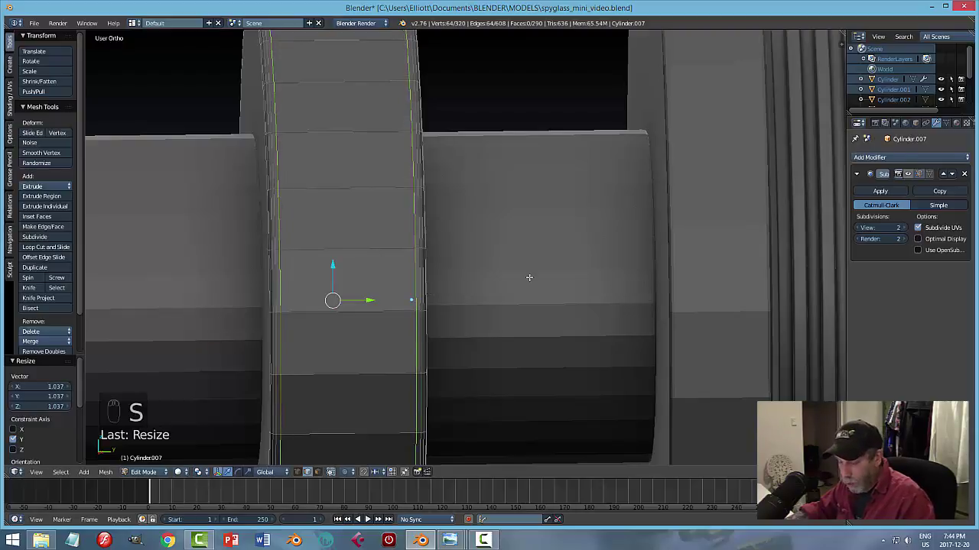
key("a")
key("ctrl+Tab")
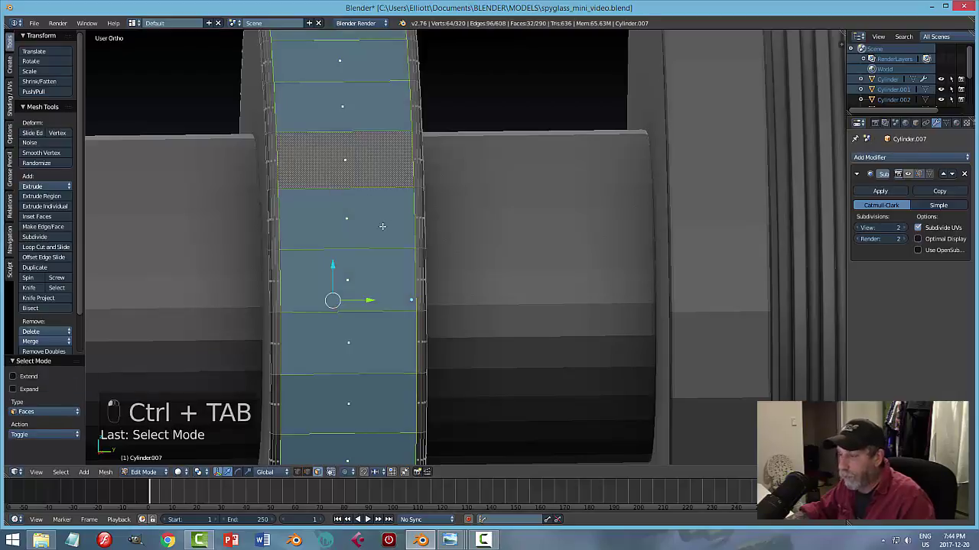
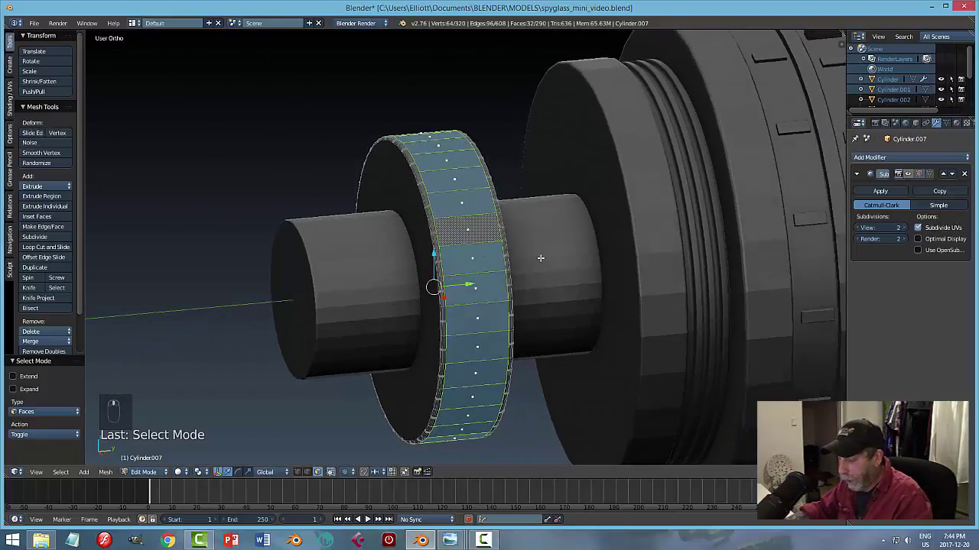
Inset the rim faces individually and extrude them into raised grip blocks.
key("i")
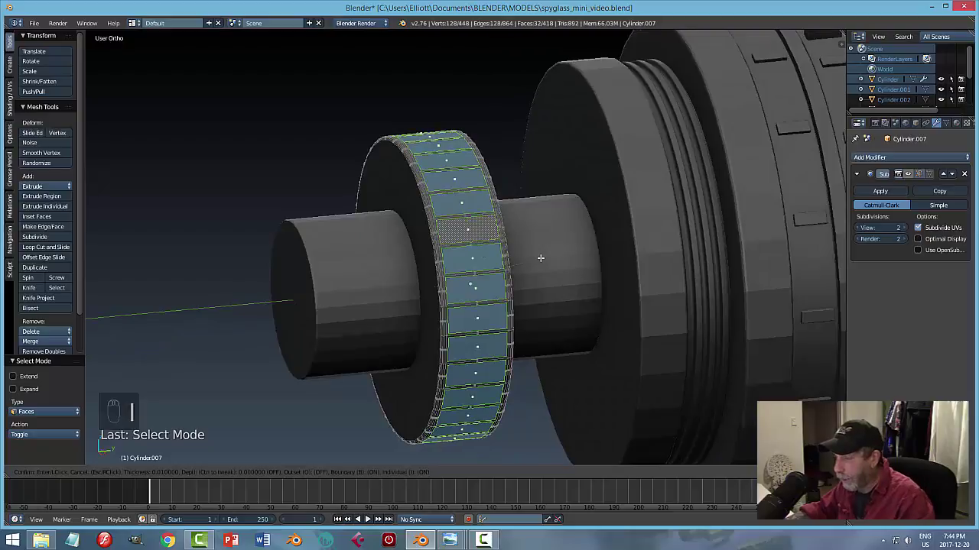
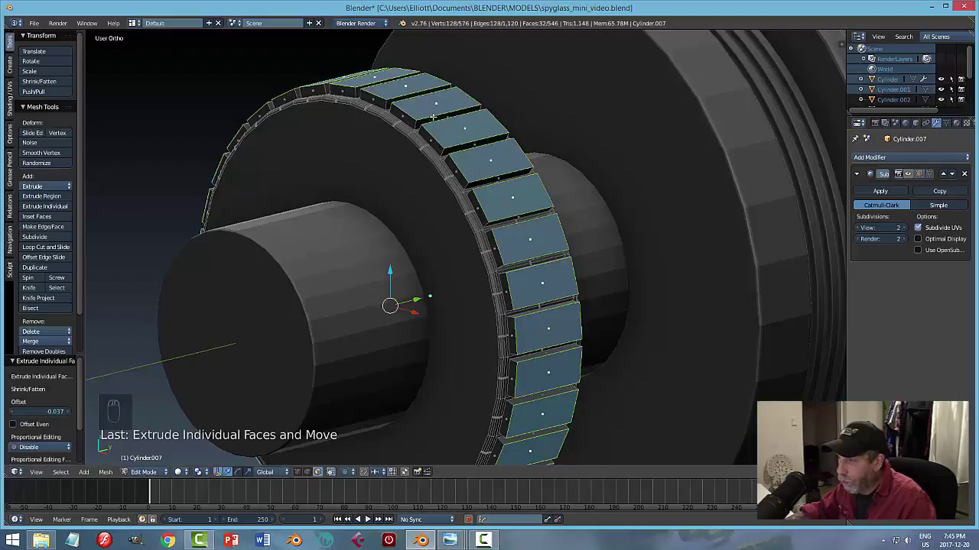
key("ctrl+b")
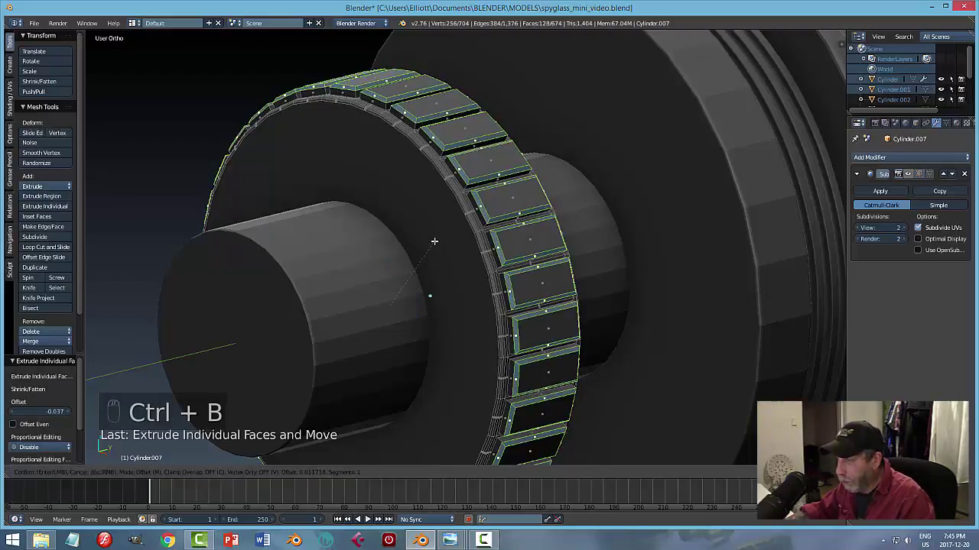
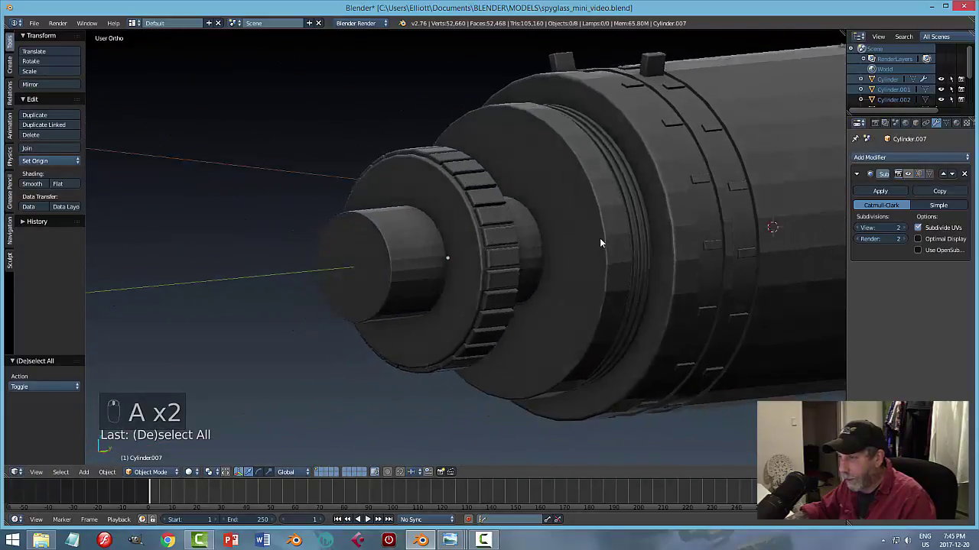
Give the grip ring an Edge Split modifier, remove its Subsurf modifier and save.
middle_click(588, 267)
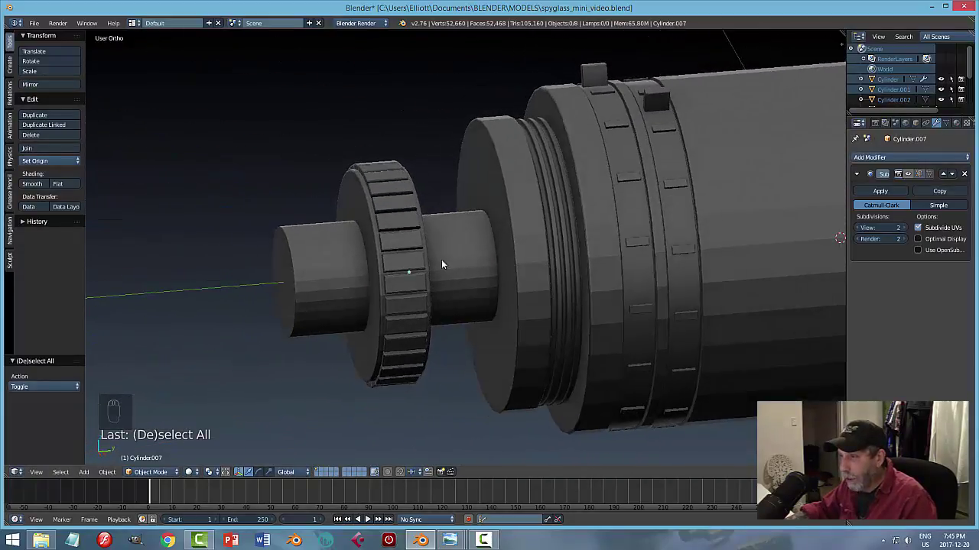
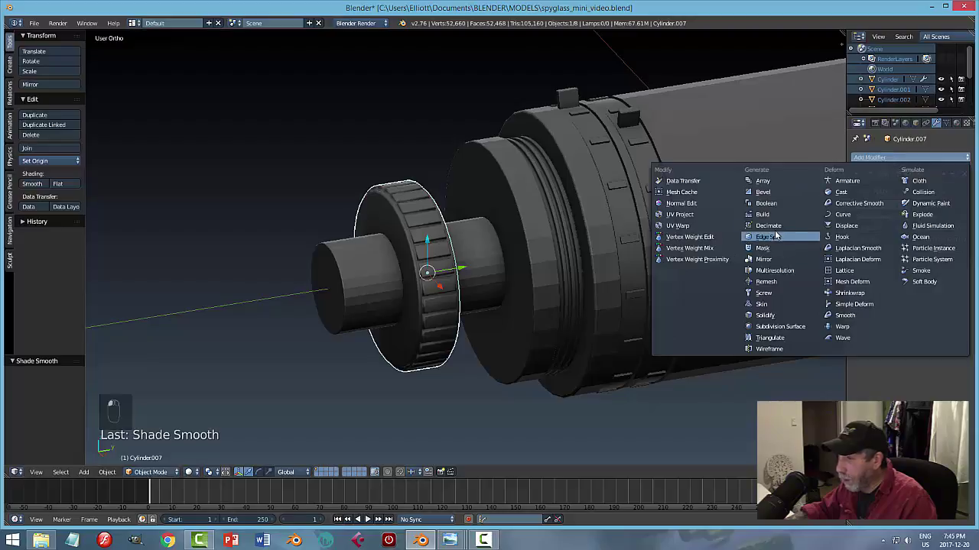
key("a")
left_click_drag(579, 289, 549, 295)
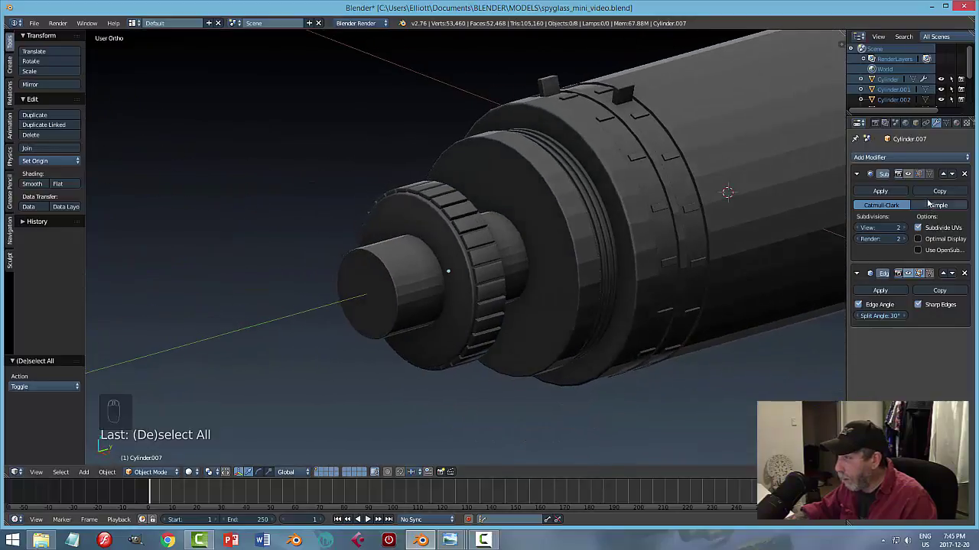
left_click(969, 173)
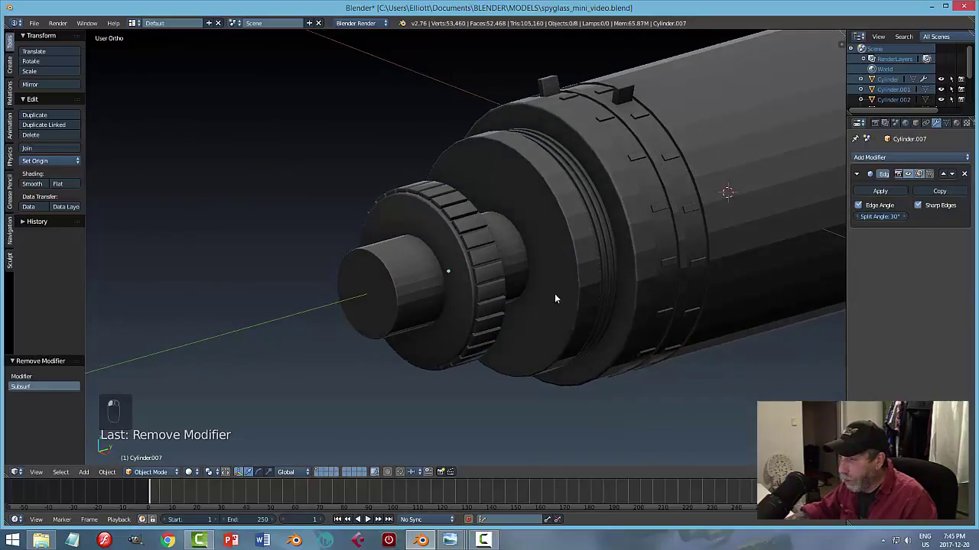
left_click_drag(519, 316, 561, 310)
middle_click(561, 310)
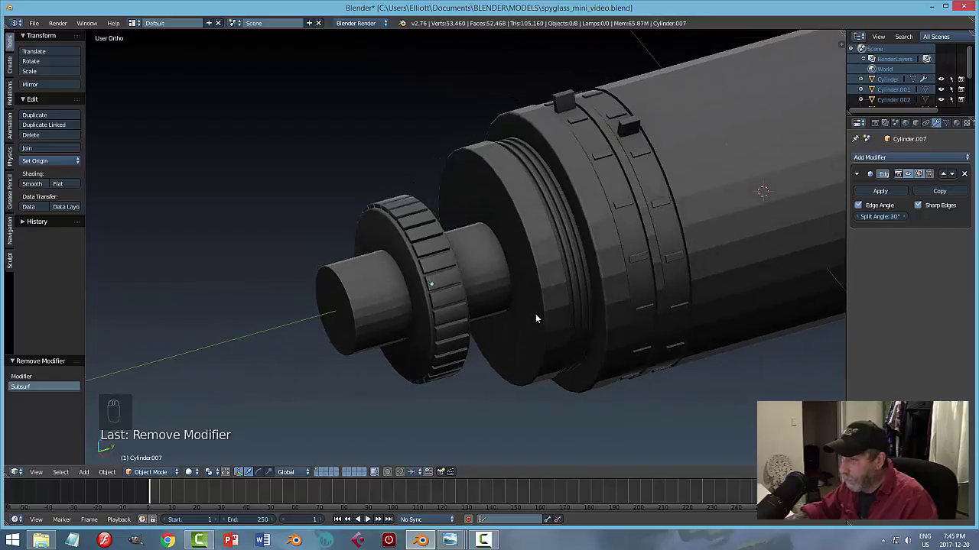
key("ctrl+s")
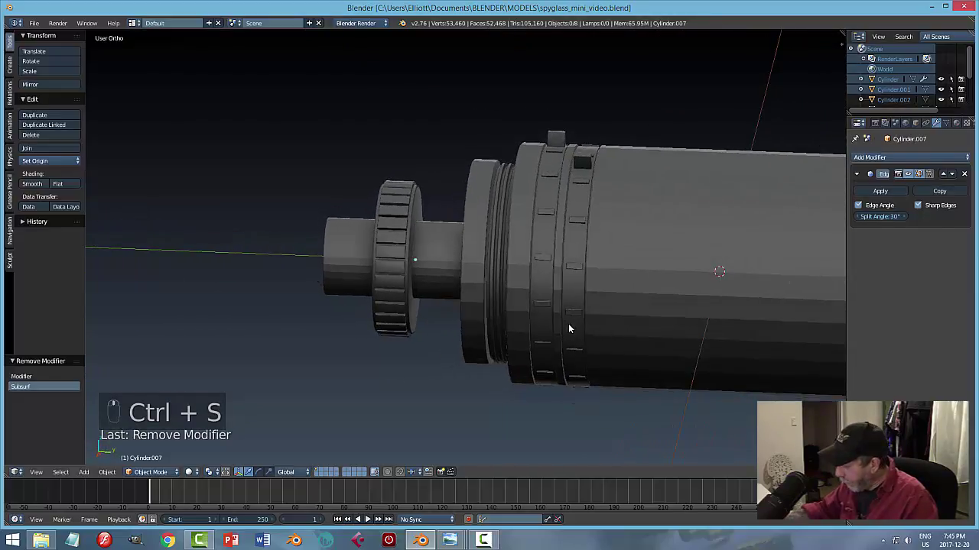
Duplicate the grip ring along the tube, narrowing the copy in Y and shrinking its diameter.
key("KP_3")
key("z")
middle_click(468, 312)
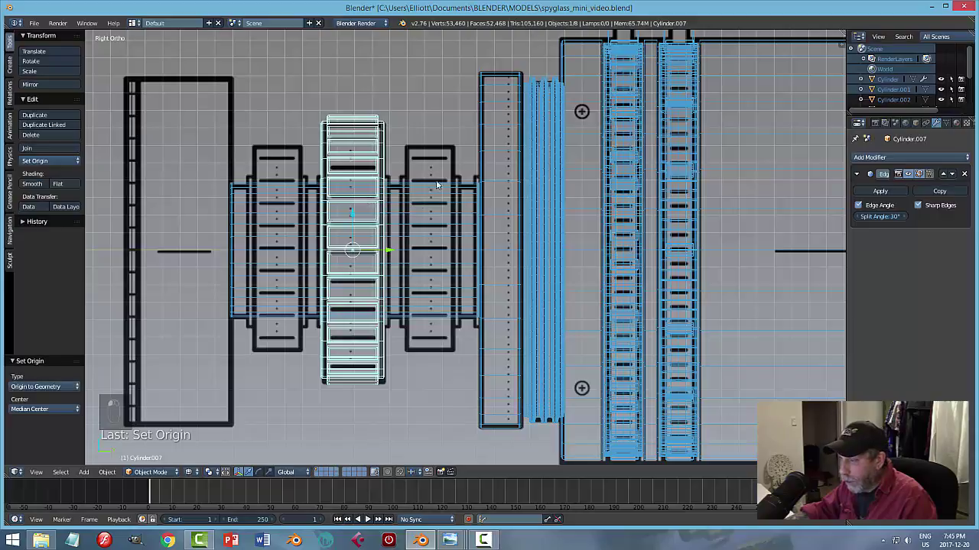
key("shift+d")
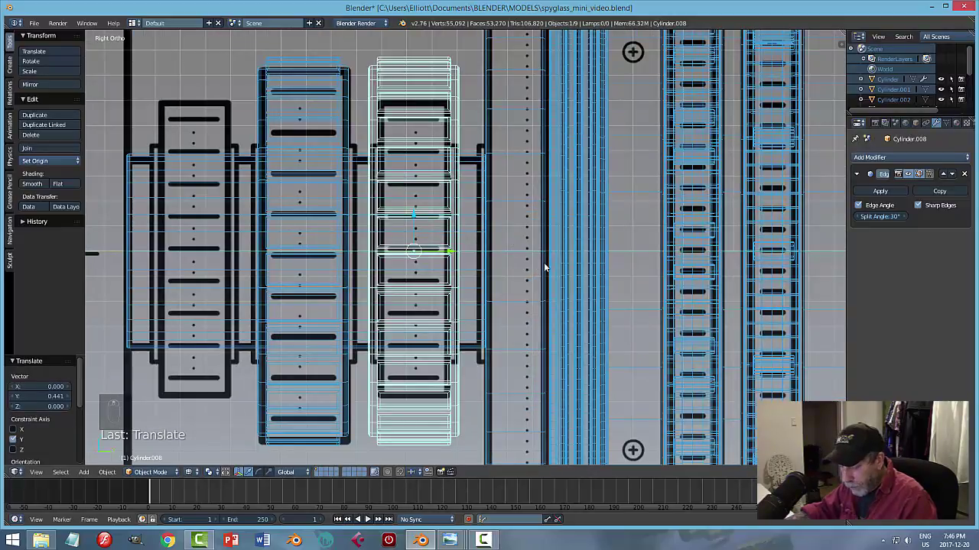
key("s")
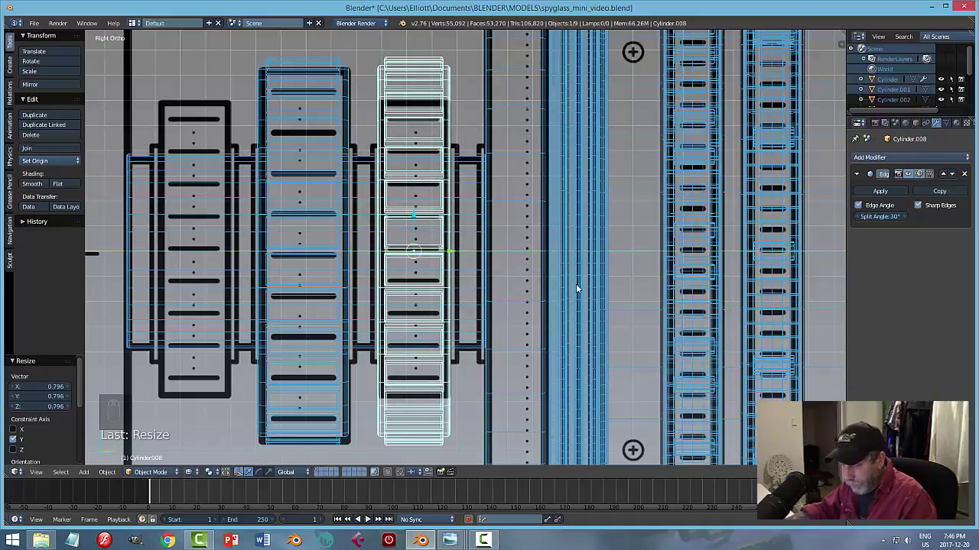
key("s")
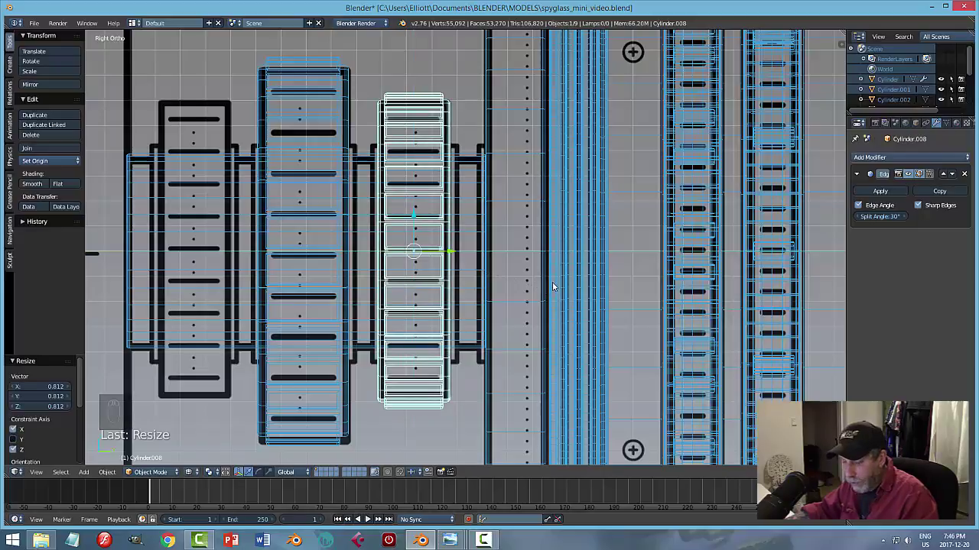
key("z")
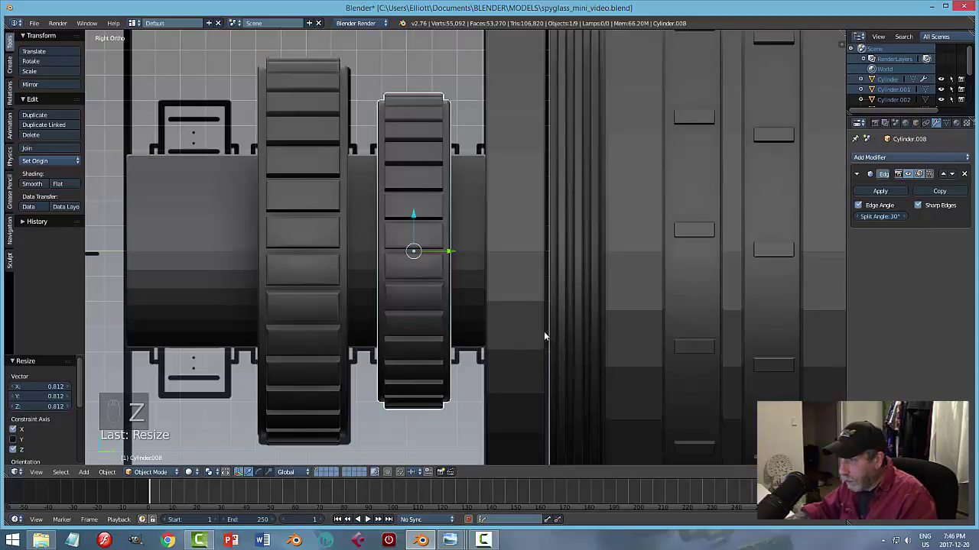
key("Tab")
key("a")
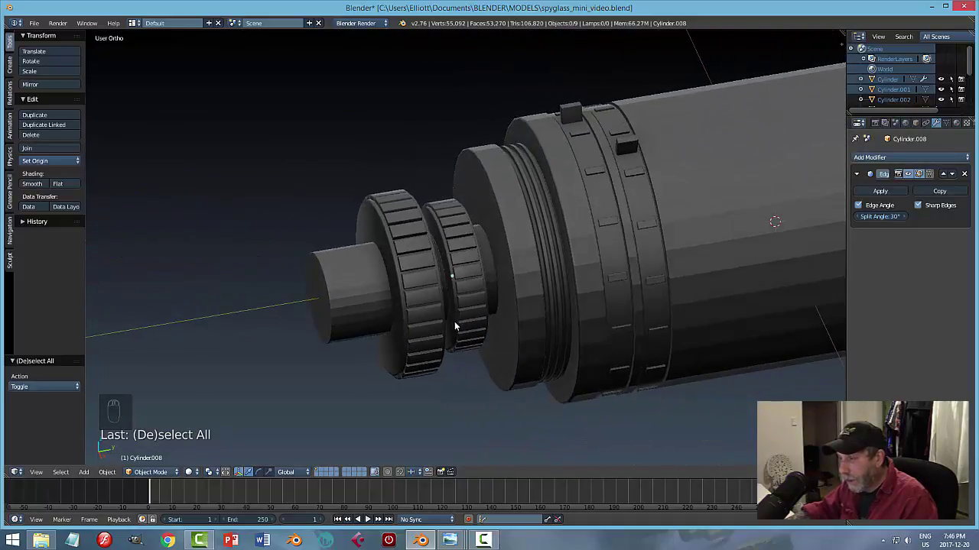
Duplicate the small grip ring to the other side of the large ring and save.
key("KP_3")
key("z")
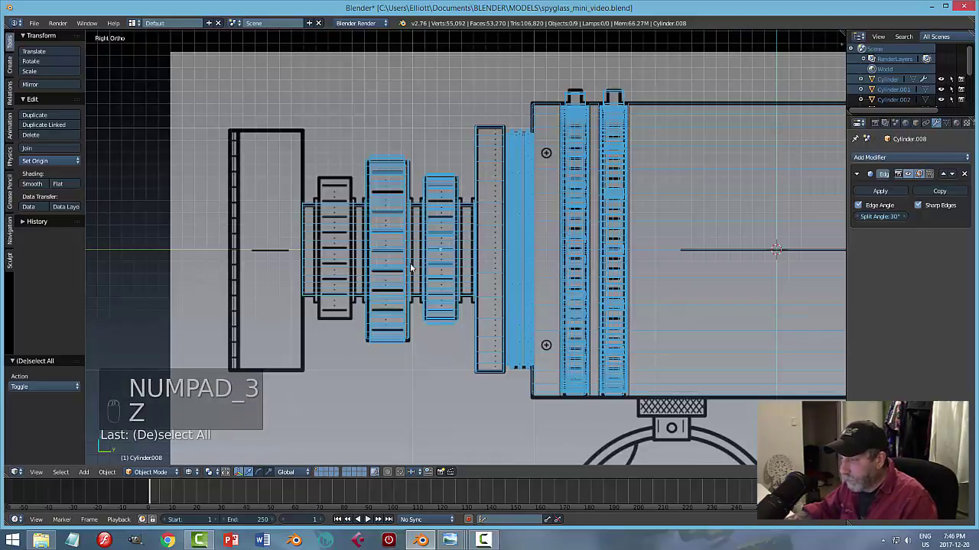
left_click(445, 192)
key("shift+d")
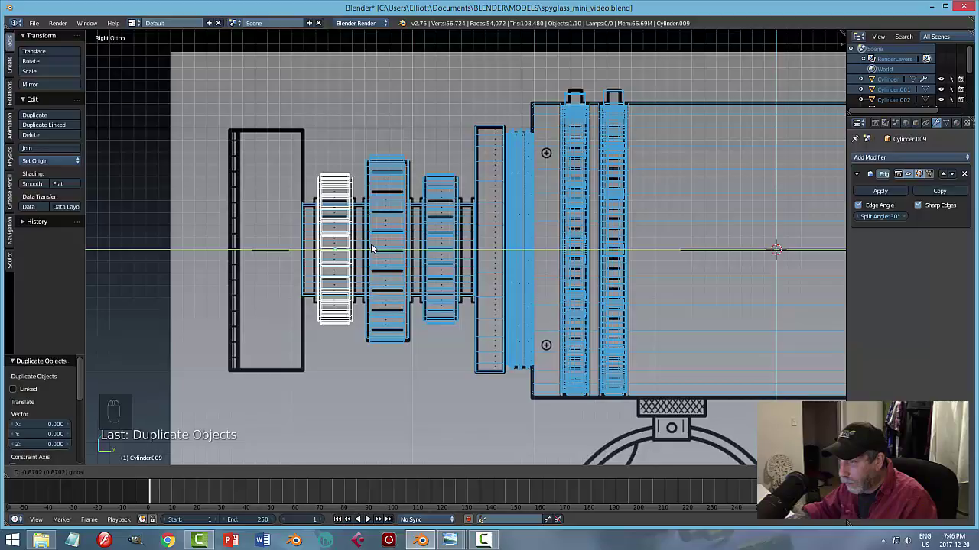
key("a")
key("z")
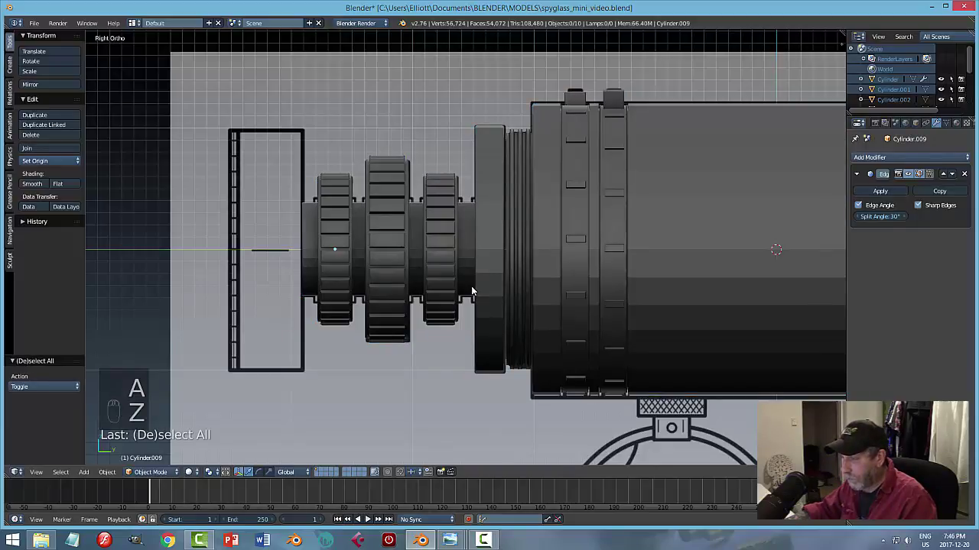
key("ctrl+s")
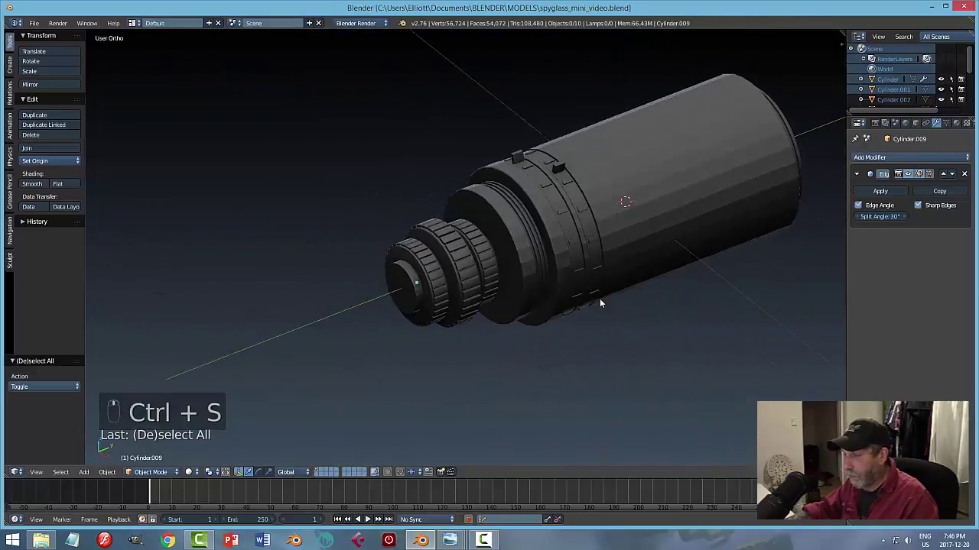
Inspect the eyepiece end and select the part at the tube's end in side wireframe view.
left_click_drag(583, 301, 583, 300)
middle_click(583, 301)
left_click(562, 270)
left_click_drag(598, 279, 915, 177)
left_click(915, 177)
key("a")
middle_click(576, 263)
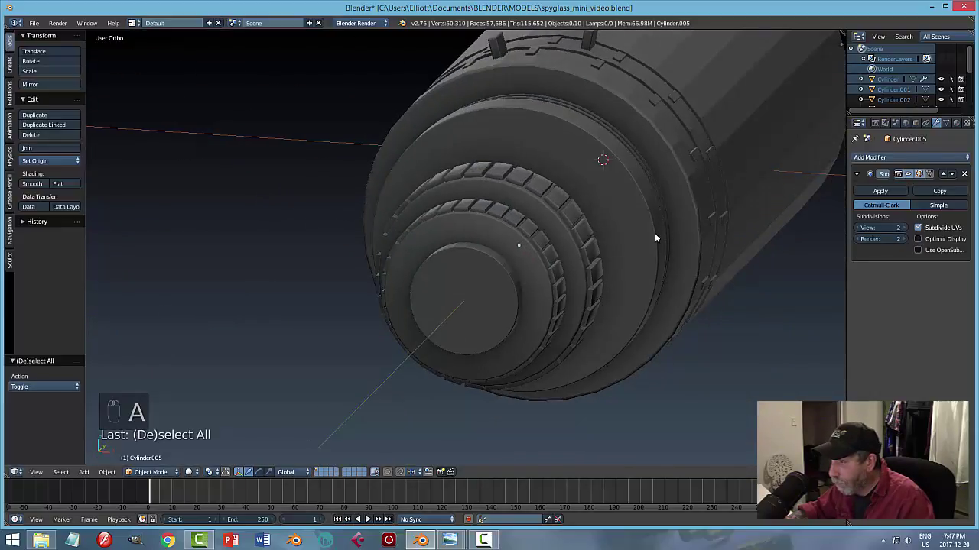
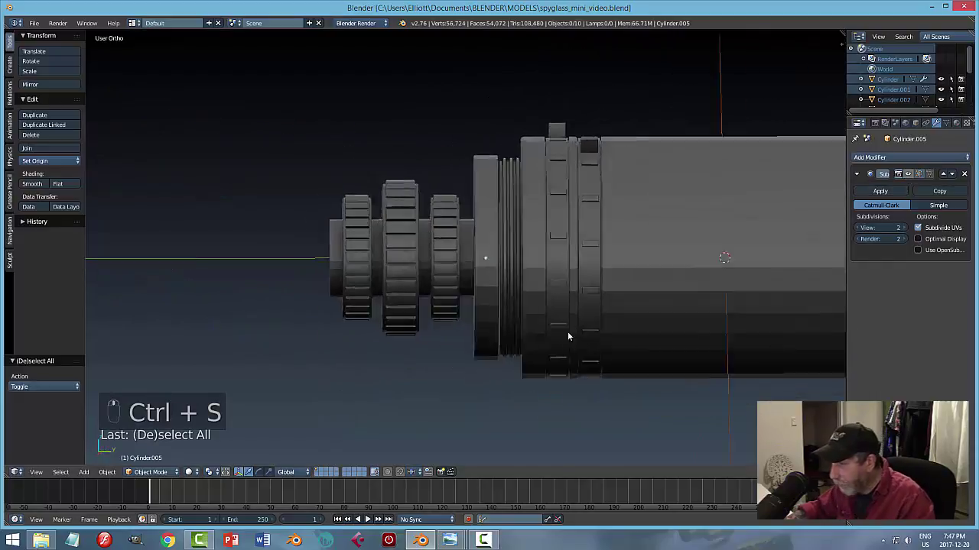
key("KP_3")
key("z")
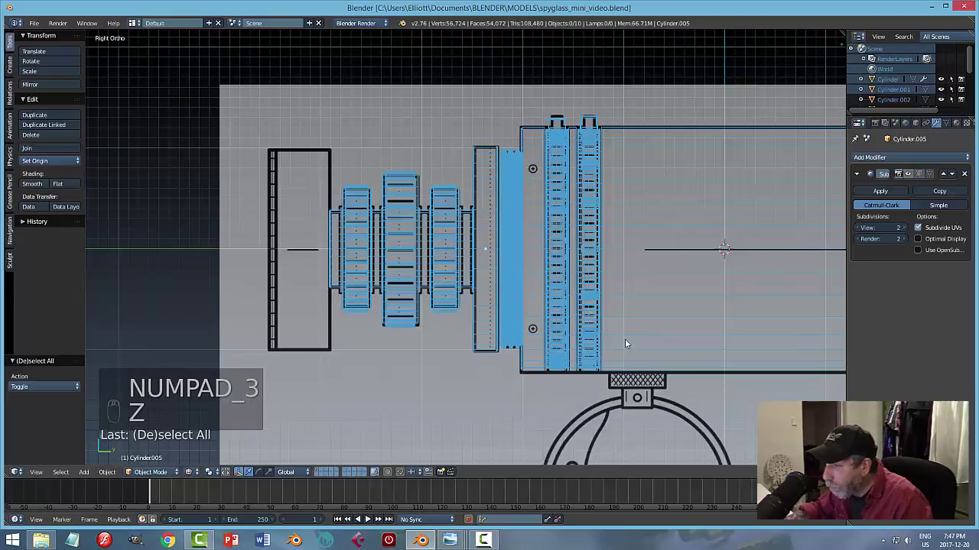
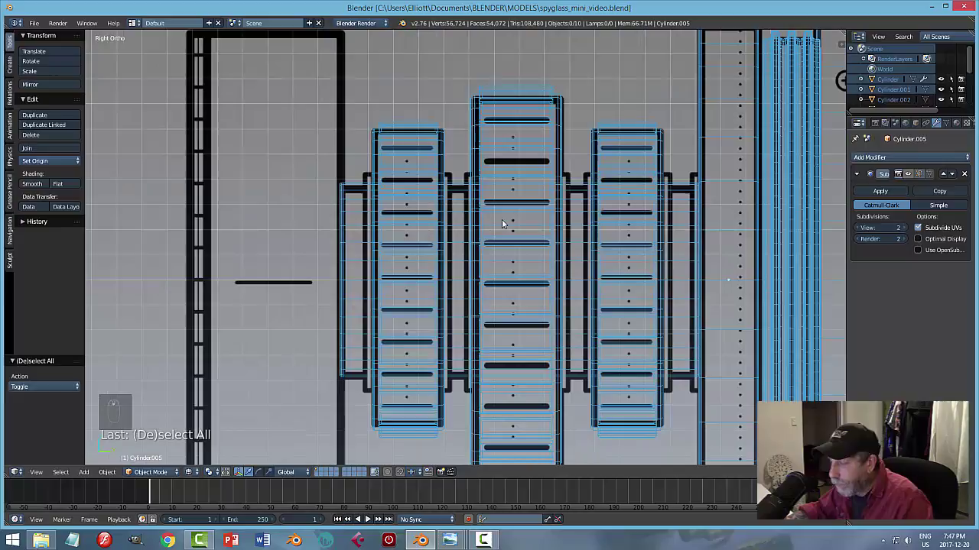
Separate a copy of the tube's end edge loop into its own circle object, slightly enlarged.
key("z")
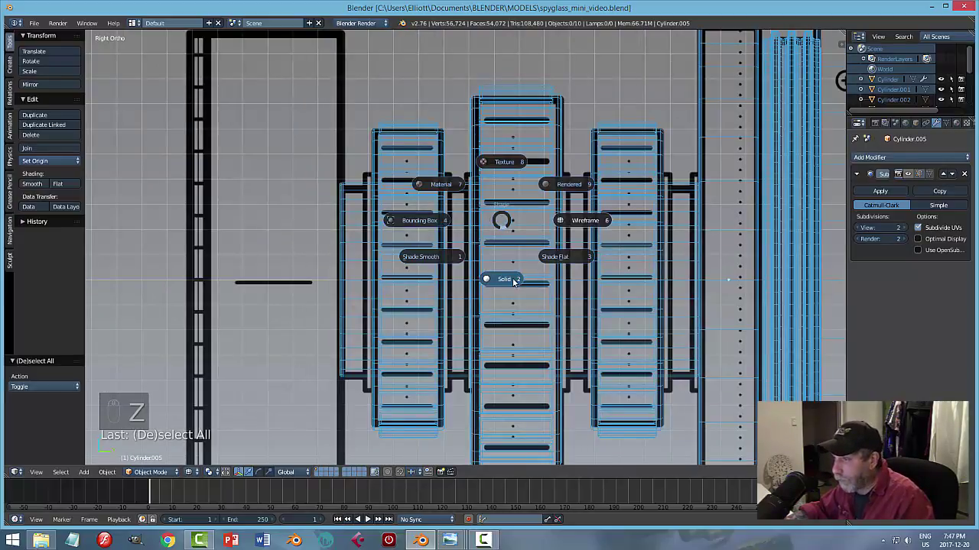
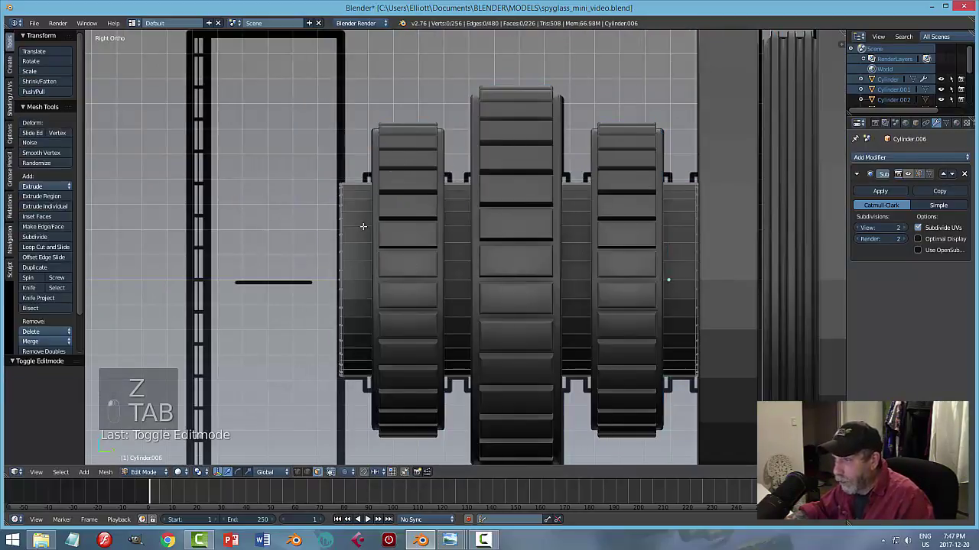
key("ctrl+Tab")
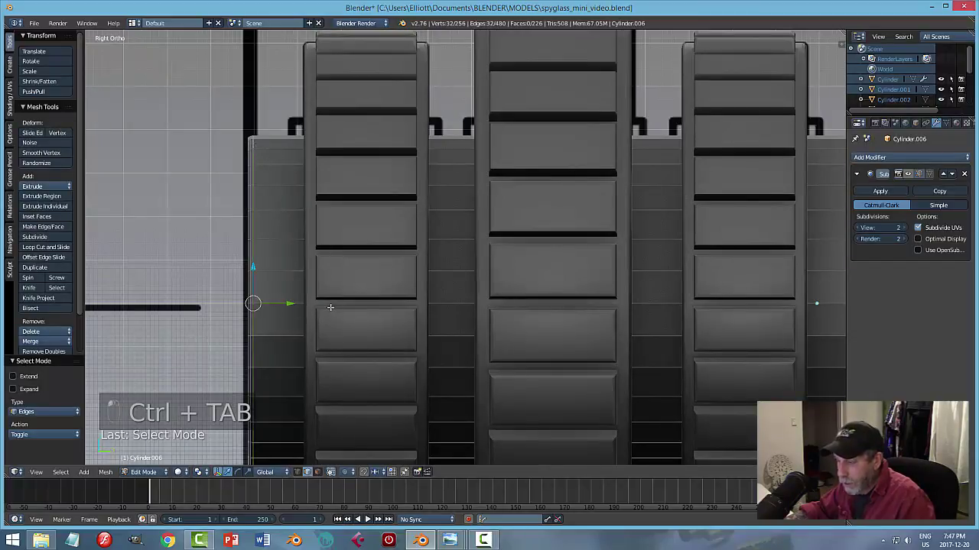
key("shift+d")
key("p")
key("Tab")
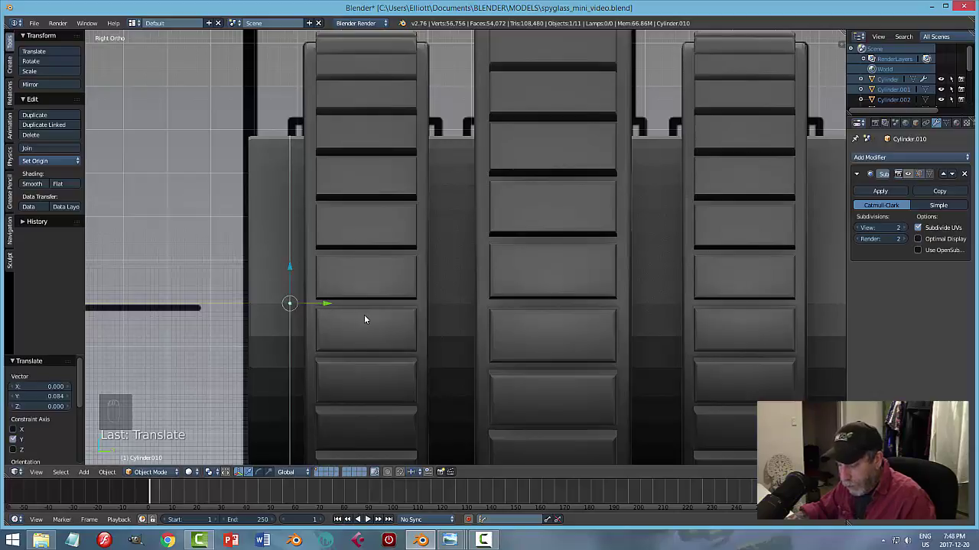
key("s")
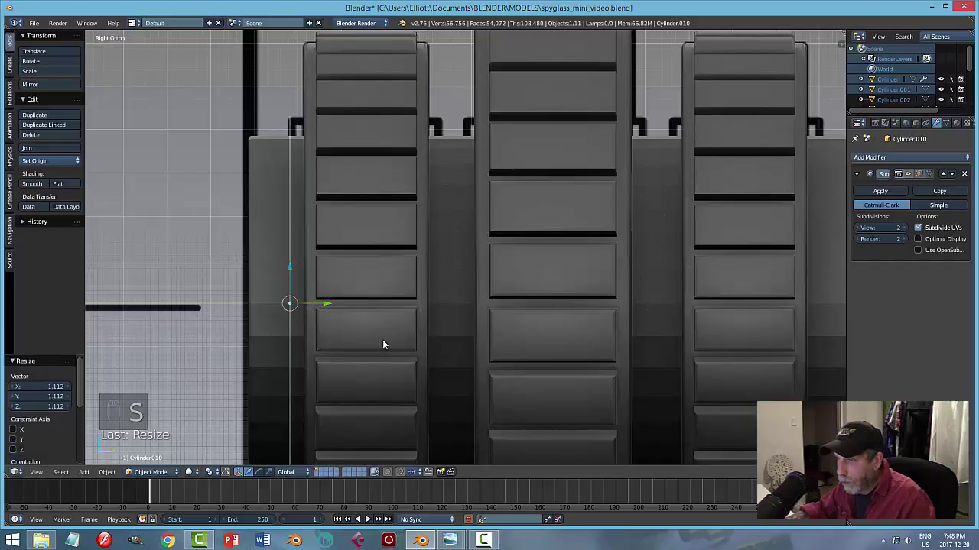
Fill the new circle with a single face and begin extruding it outward.
left_click_drag(365, 344, 402, 349)
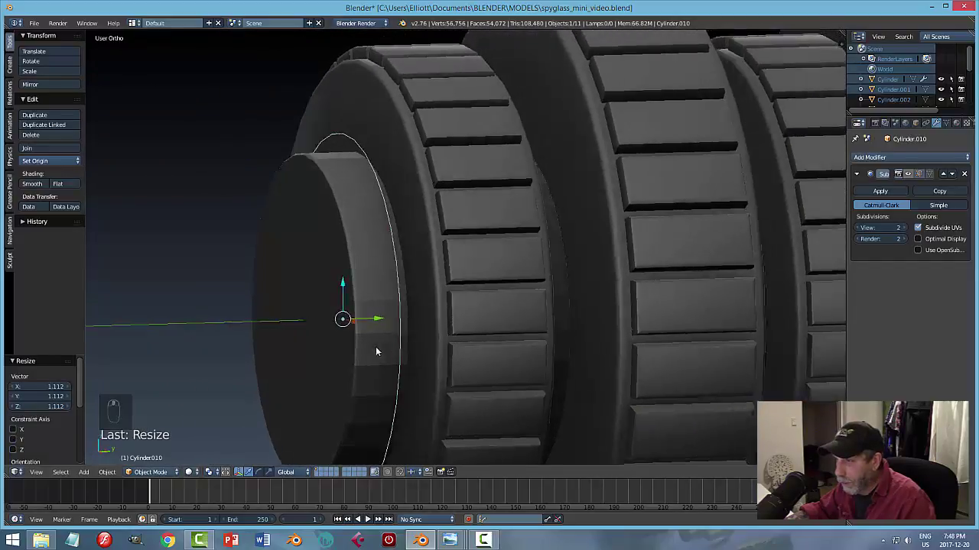
key("Tab")
key("a")
key("f")
key("KP_3")
key("e")
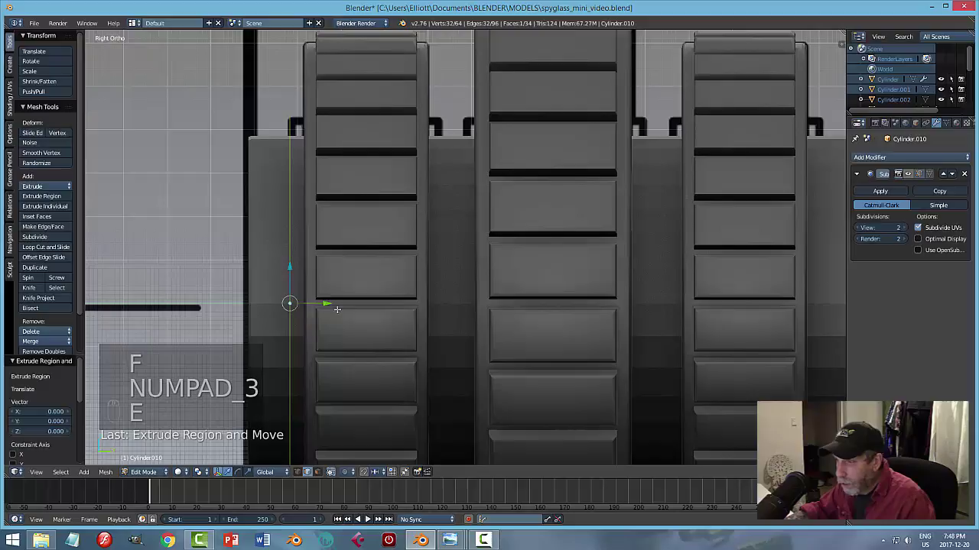
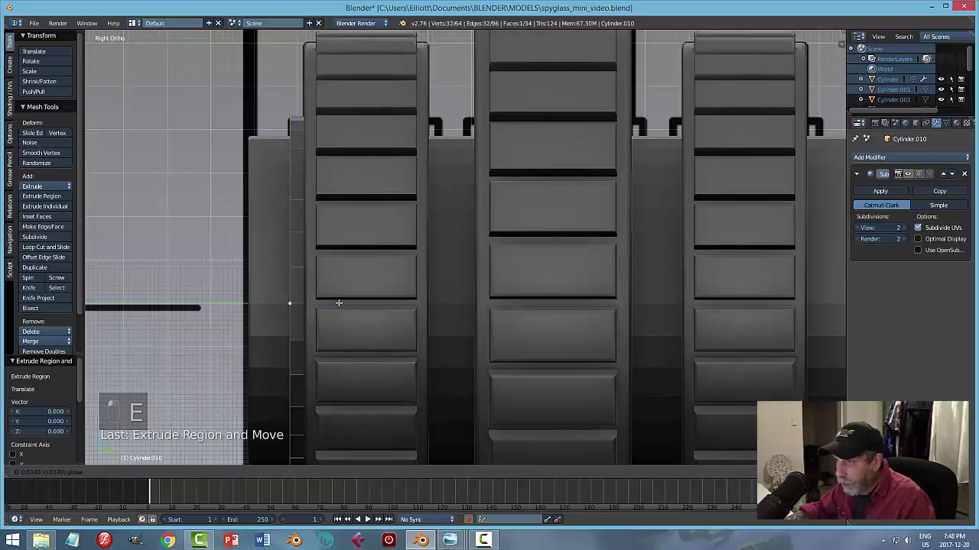
Finish the extrusion into a thin band and recalculate its normals.
key("a")
key("a")
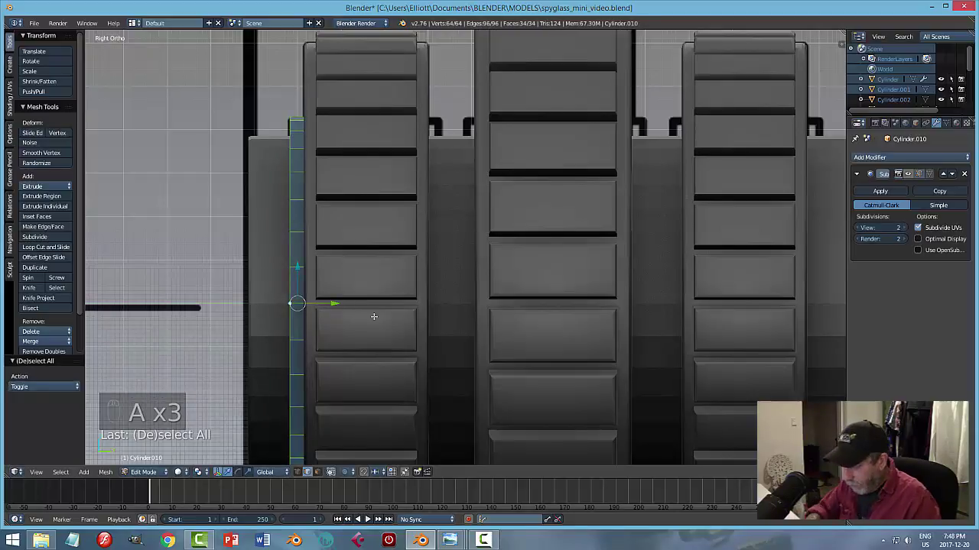
key("ctrl+n")
key("a")
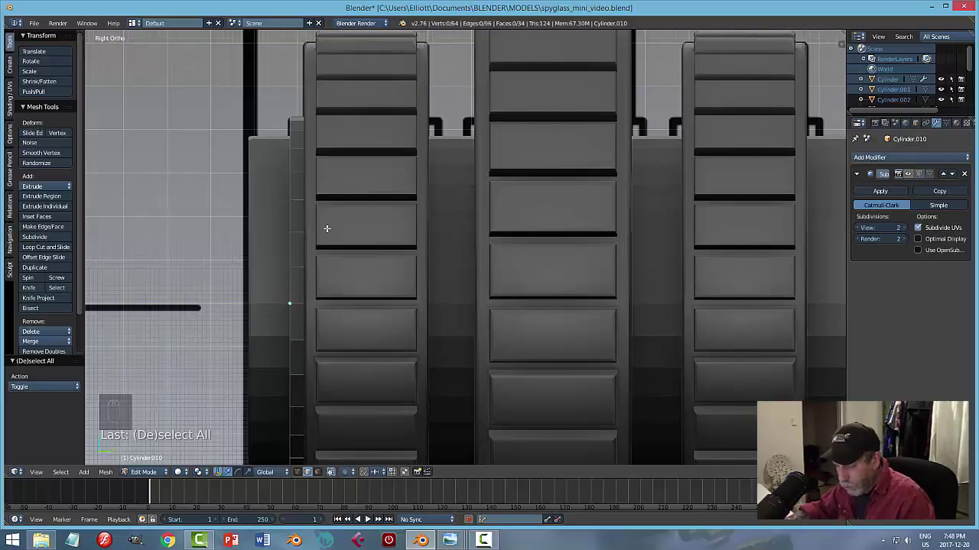
key("z")
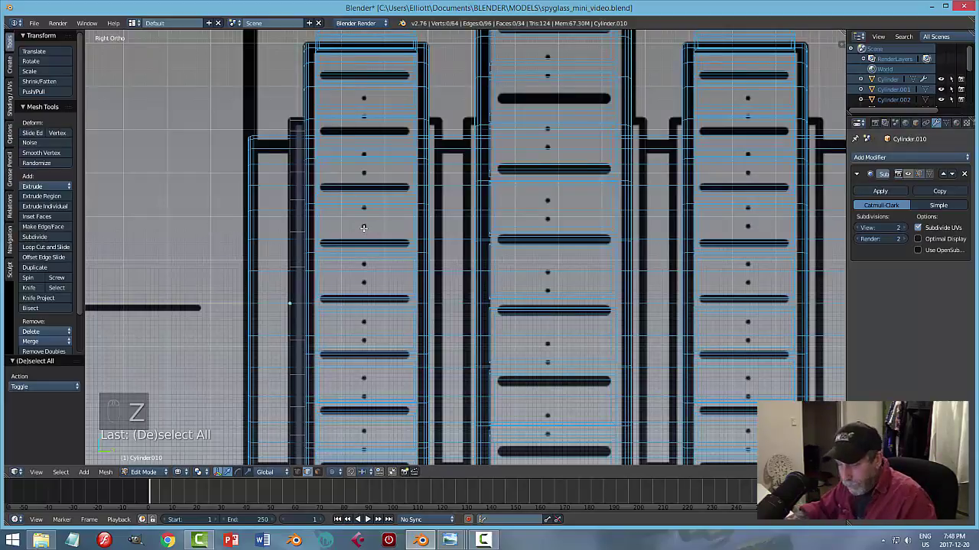
Box-select the thin band in wireframe, return to solid shading and reopen it for edge editing.
key("ctrl+Tab")
key("b")
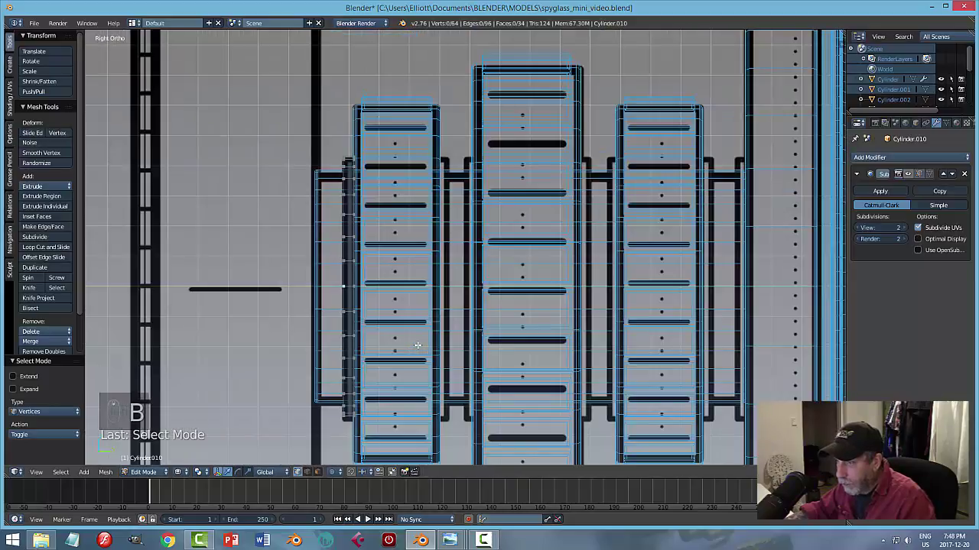
key("b")
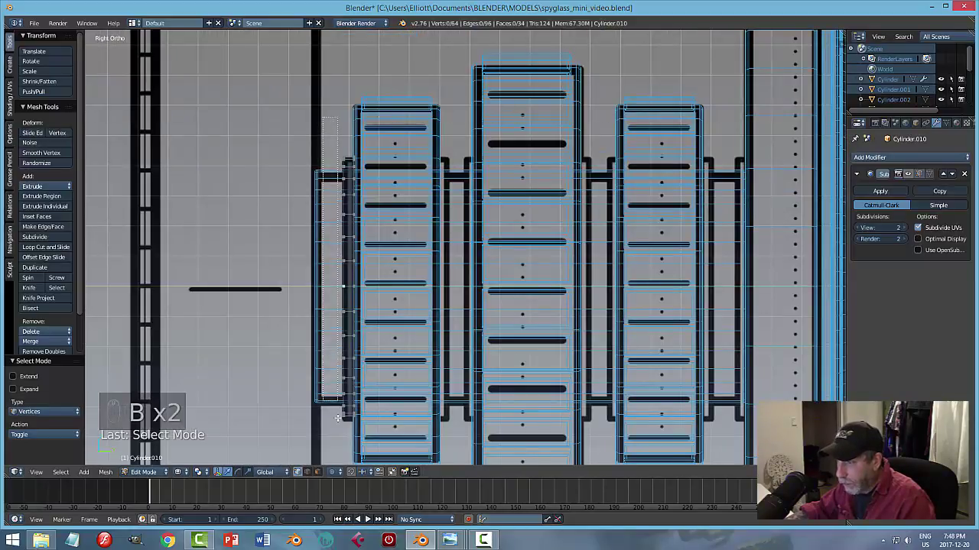
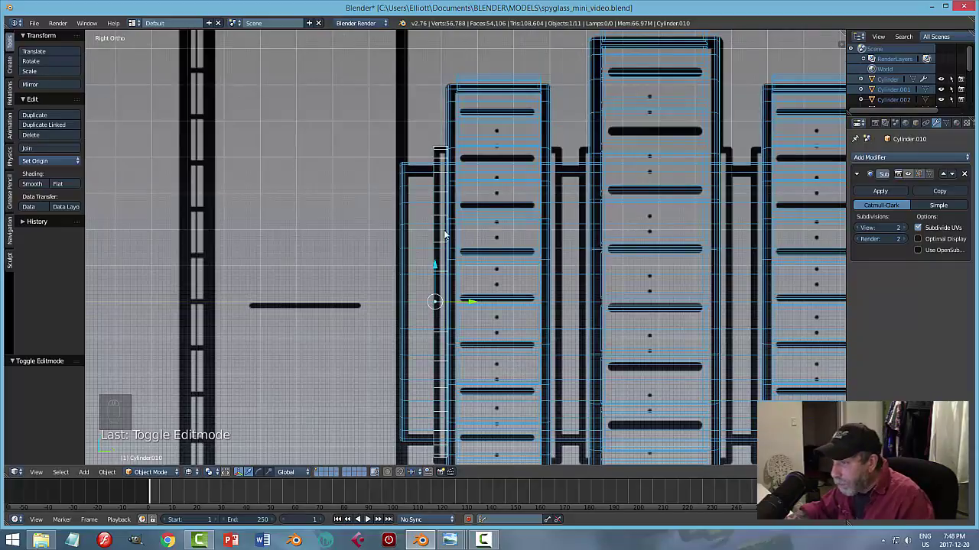
key("Tab")
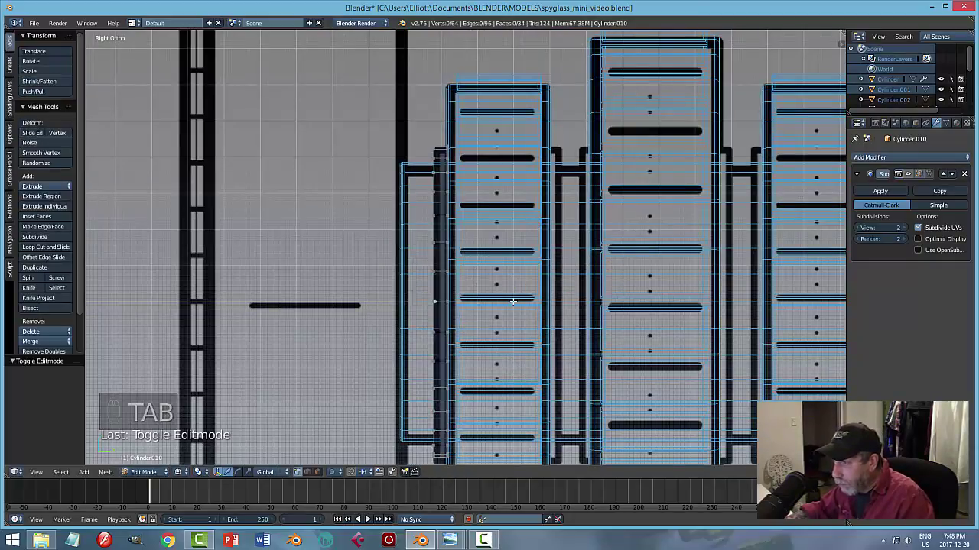
key("z")
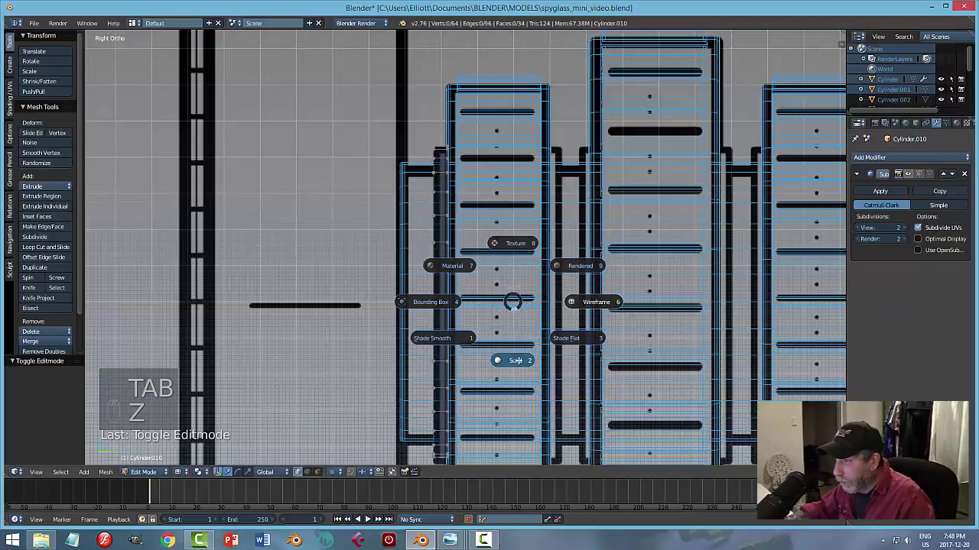
key("Tab")
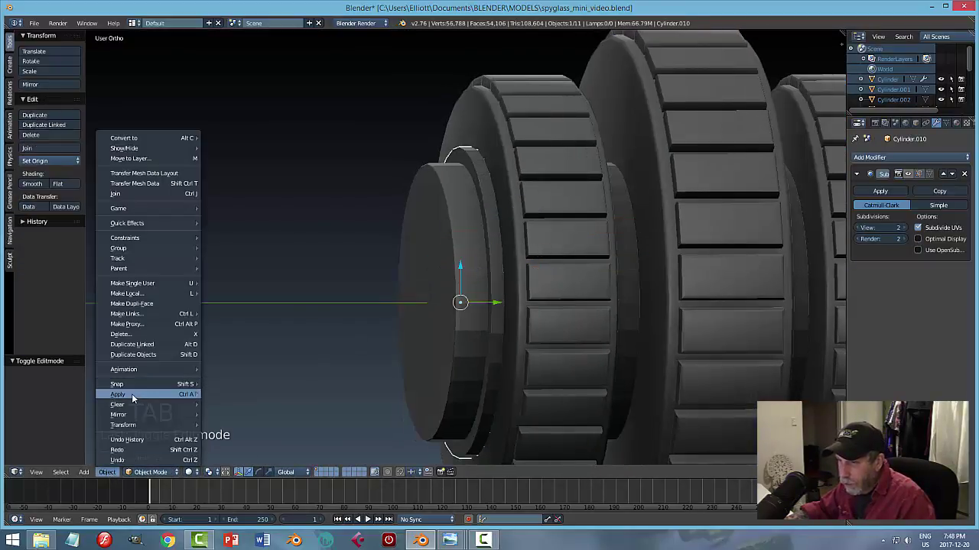
key("Tab")
key("ctrl+Tab")
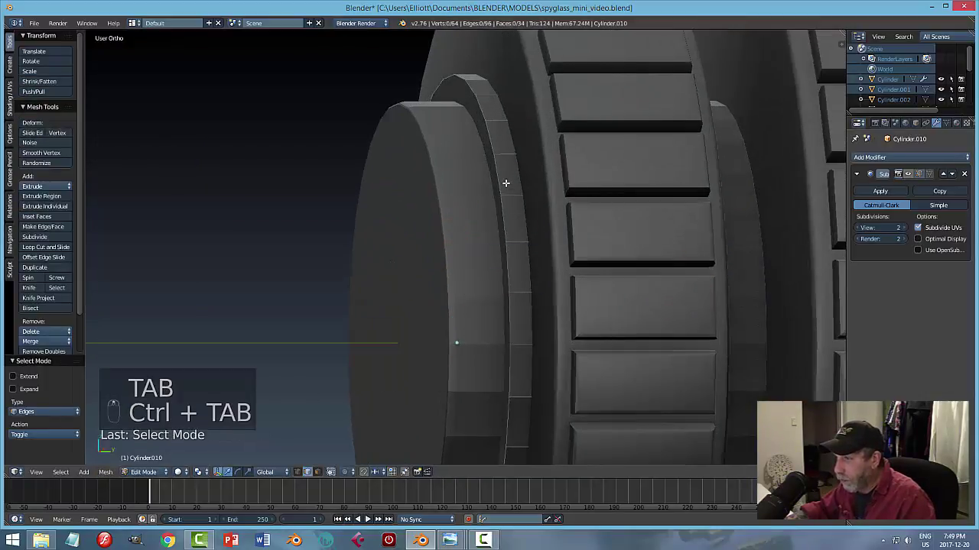
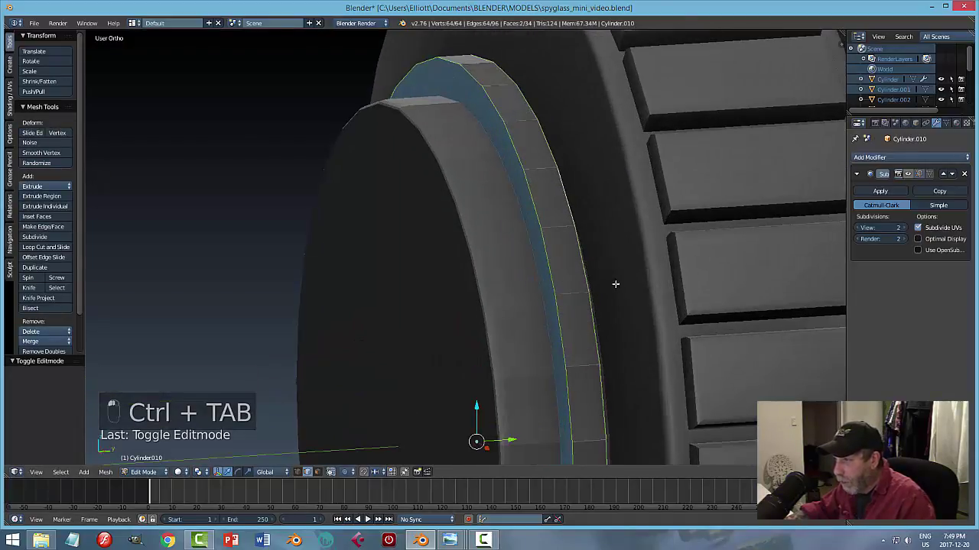
Bevel the thin ring's edge loops and leave edit mode.
key("ctrl+b")
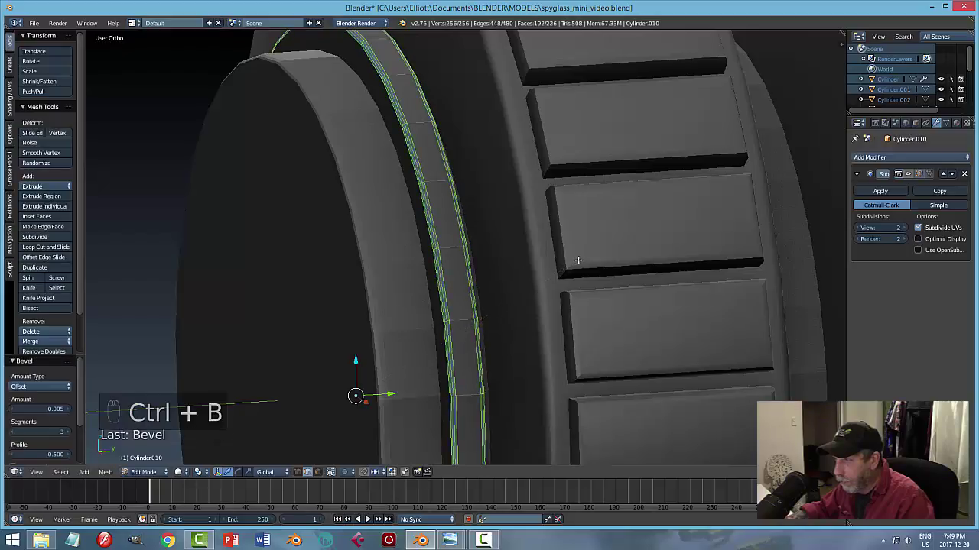
key("a")
key("Tab")
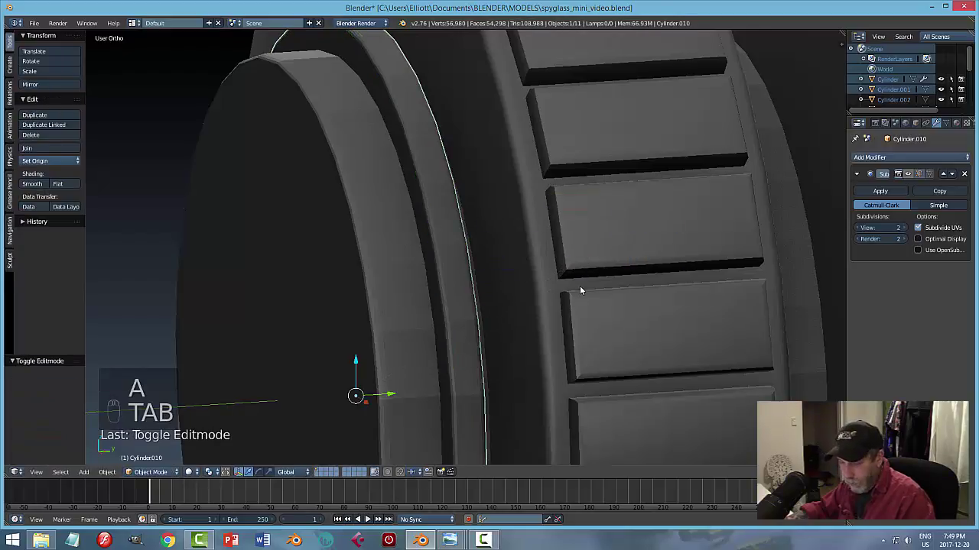
key("a")
Set the thin ring to flat shading and return to the right side view.
left_click_drag(377, 264, 396, 364)
key("a")
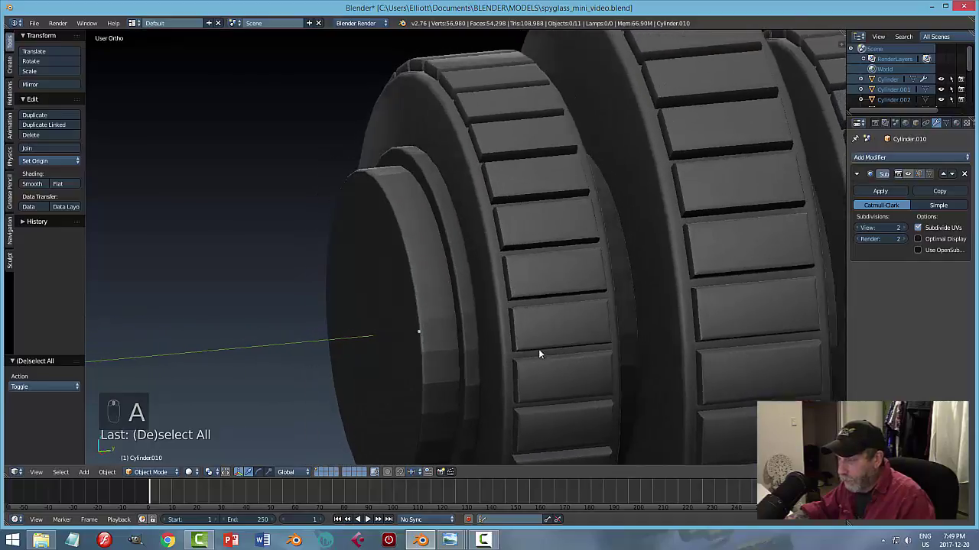
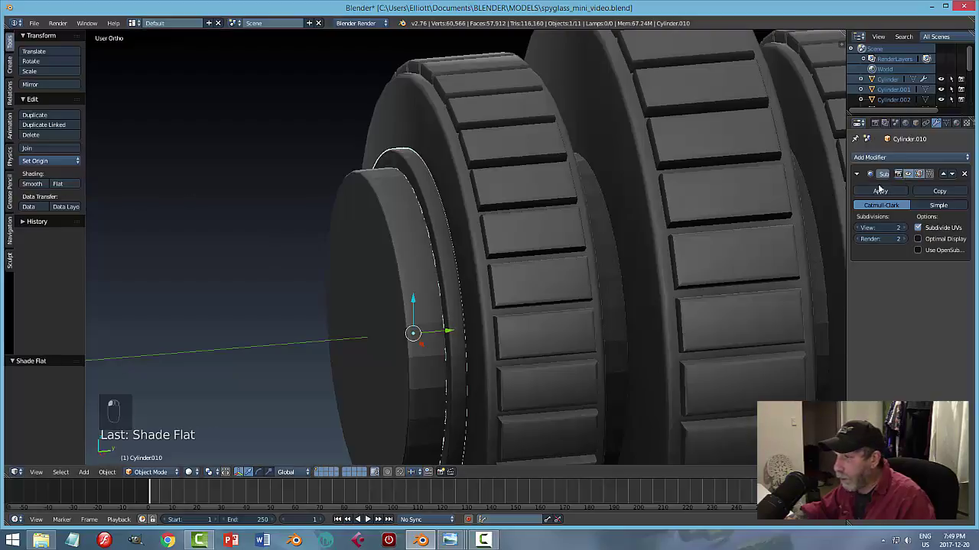
key("a")
left_click(481, 312)
middle_click(483, 321)
left_click_drag(433, 276, 550, 410)
key("KP_3")
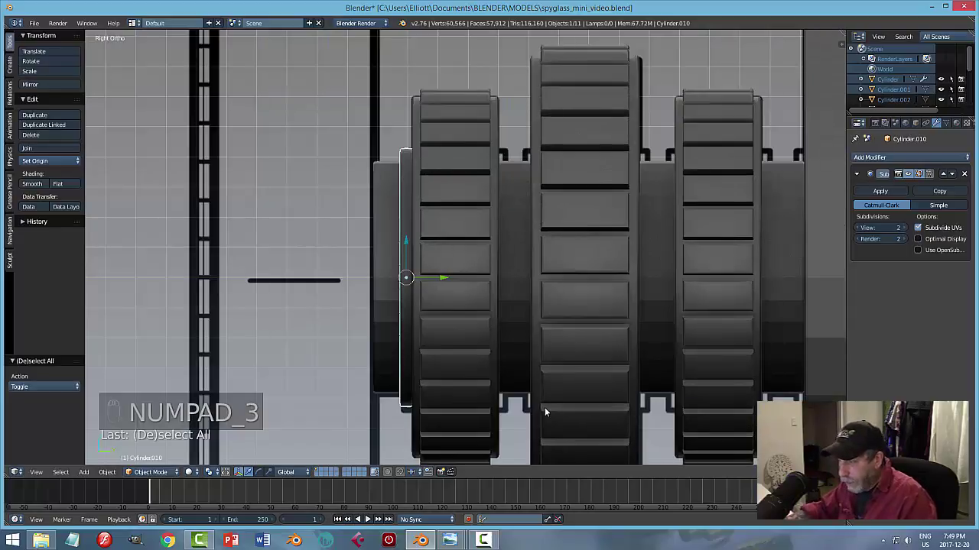
Duplicate the thin band along Y three times so copies sit beside each grip ring.
key("z")
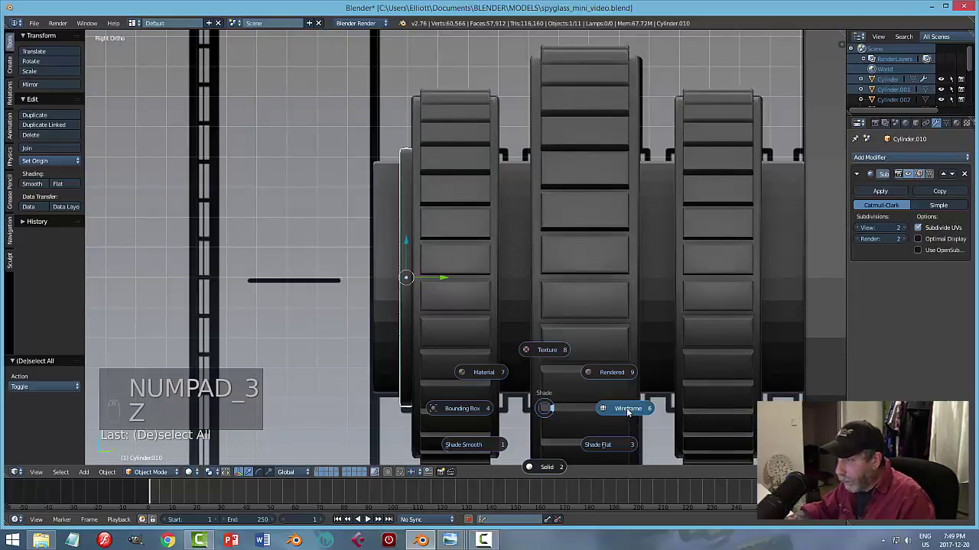
key("shift+d")
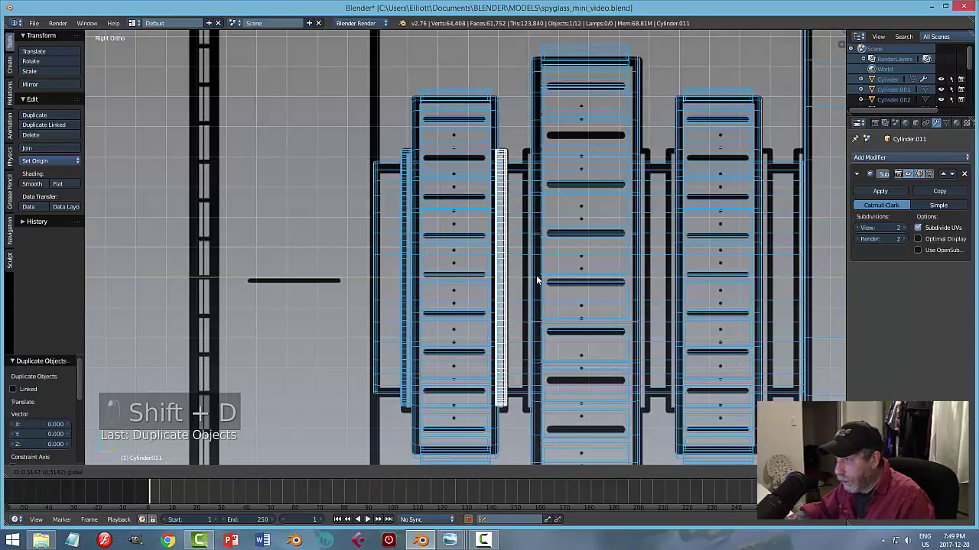
key("shift+d")
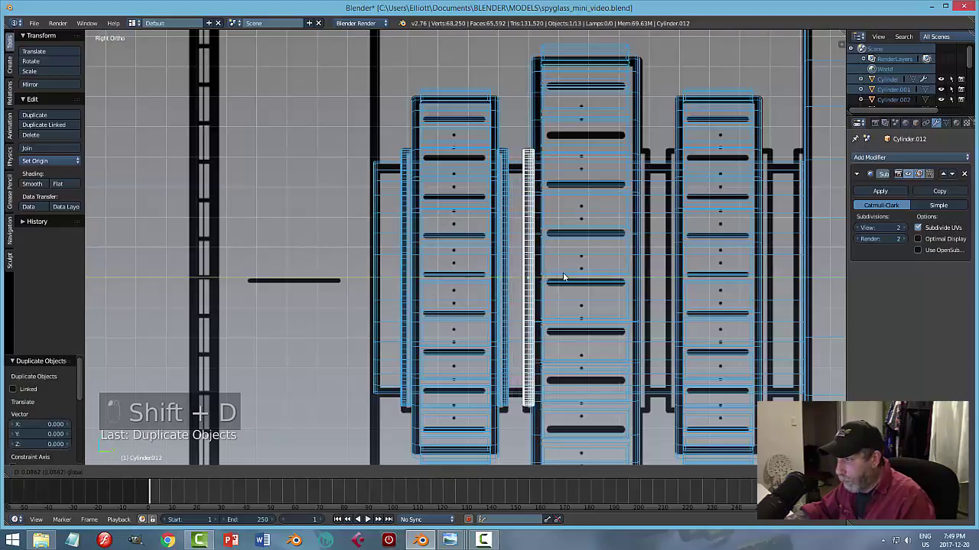
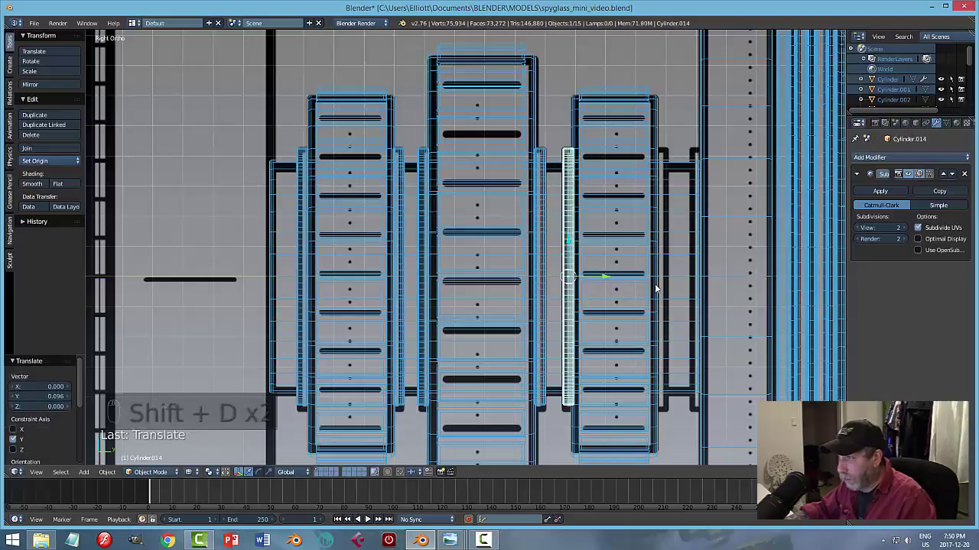
key("shift+d")
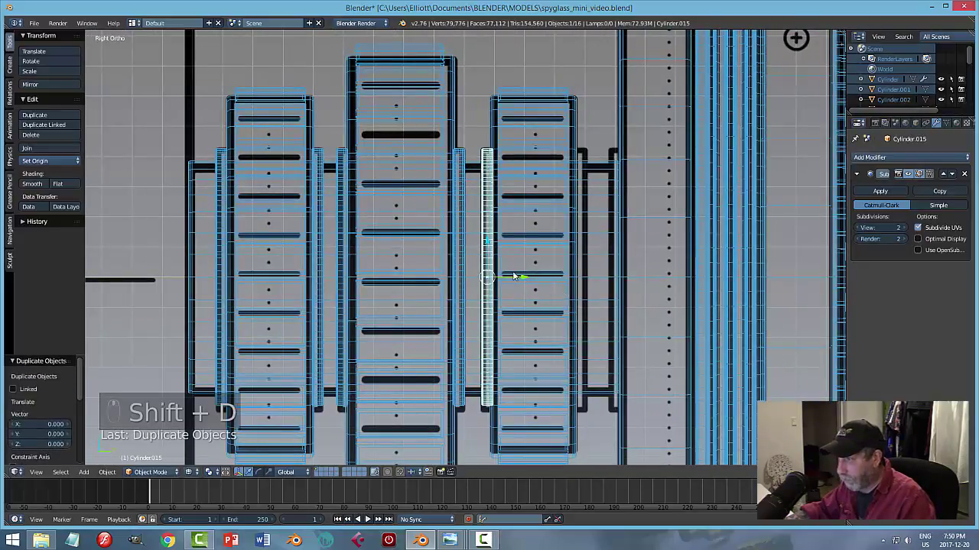
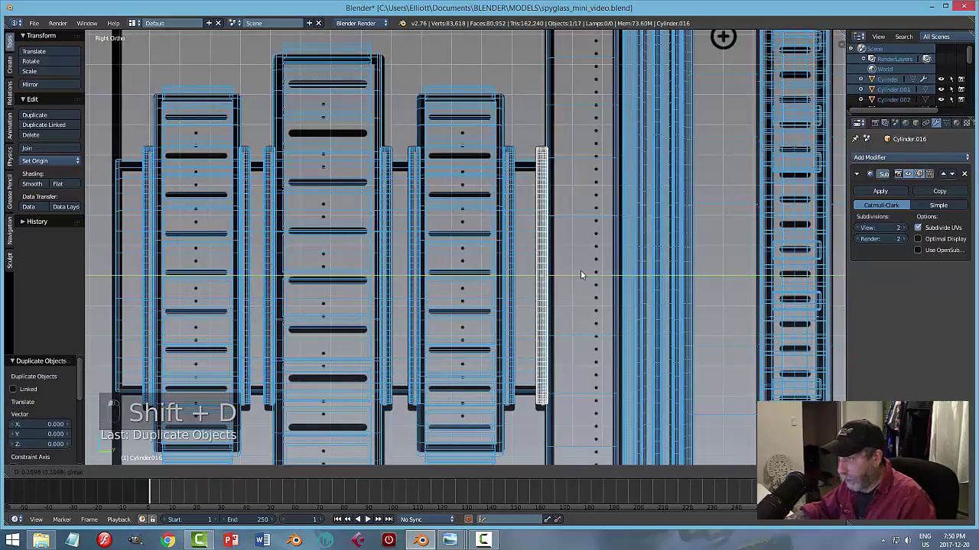
key("a")
key("z")
key("Tab")
Inspect the eyepiece rings from around the barrel and save the spyglass file.
key("a")
key("a")
left_click_drag(448, 294, 440, 322)
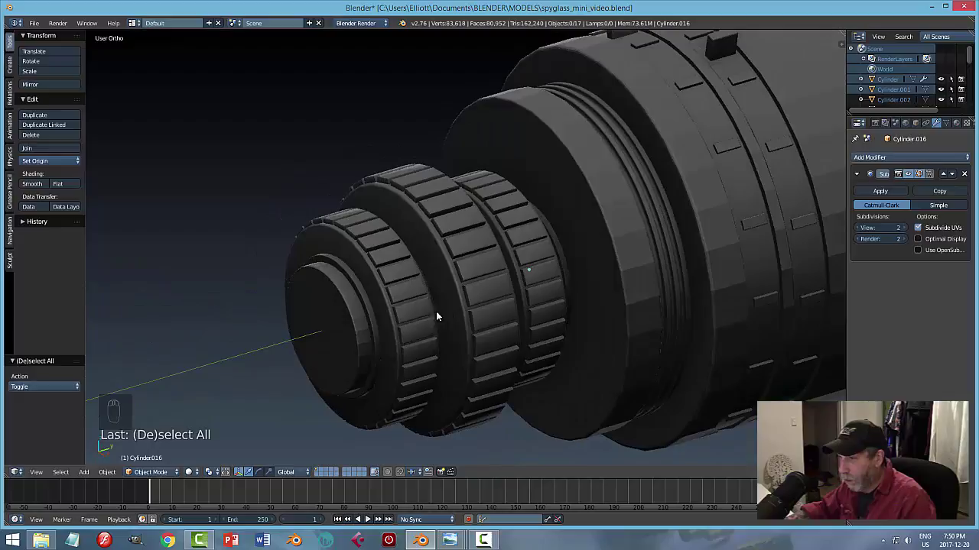
left_click_drag(351, 324, 474, 323)
key("a")
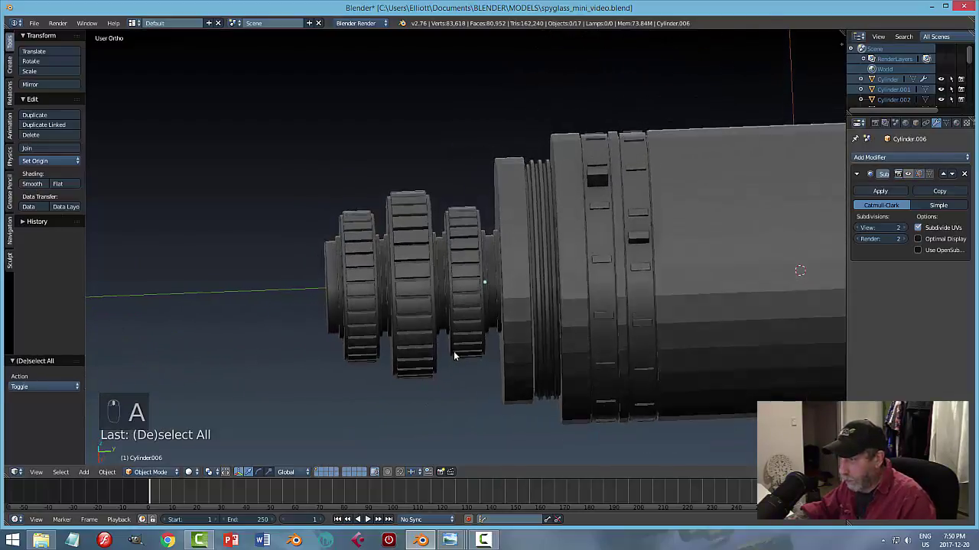
middle_click(427, 345)
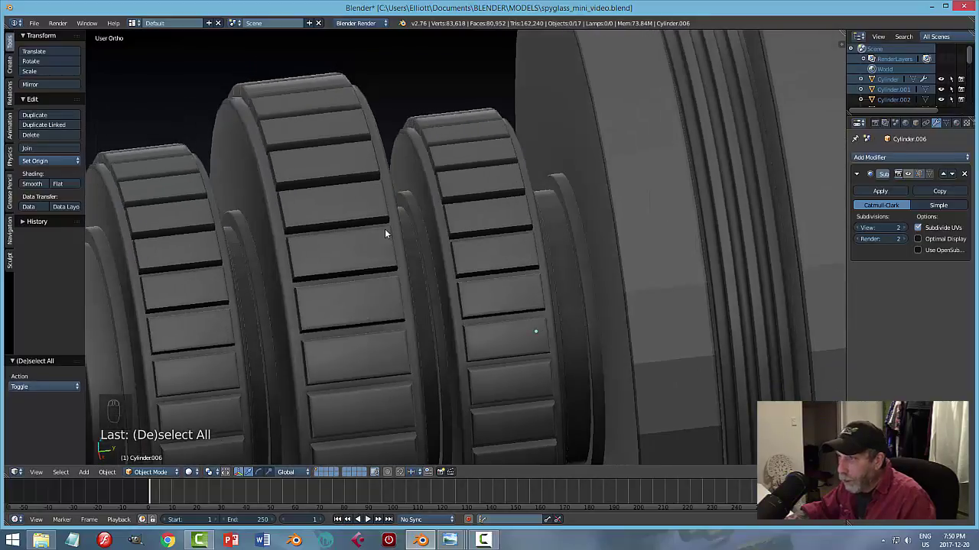
middle_click(499, 145)
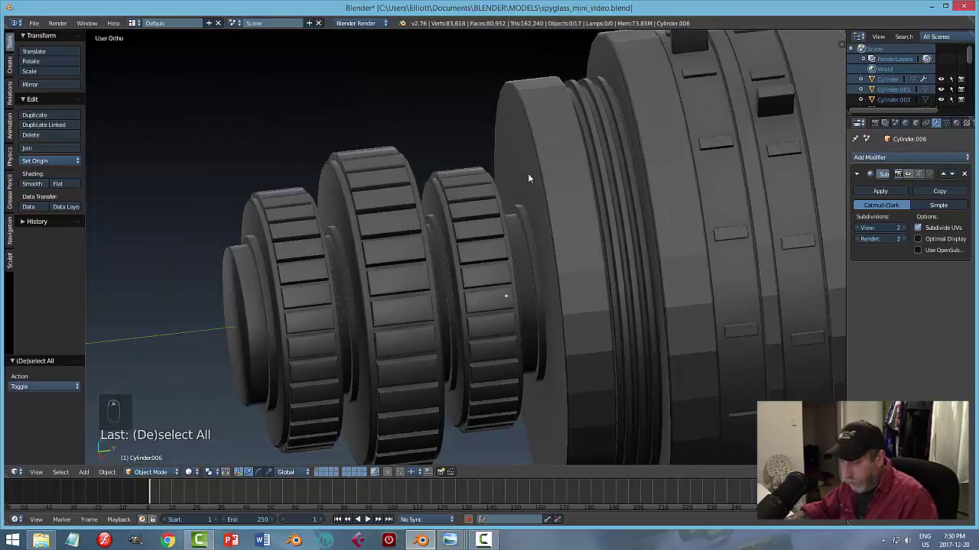
key("ctrl+s")
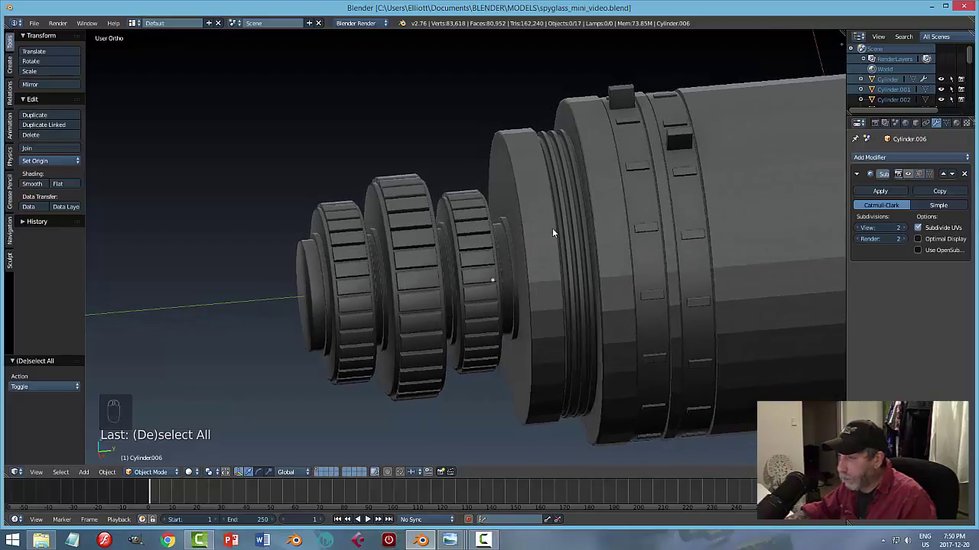
Save once more and view the spyglass side-on over the reference drawing.
left_click(539, 241)
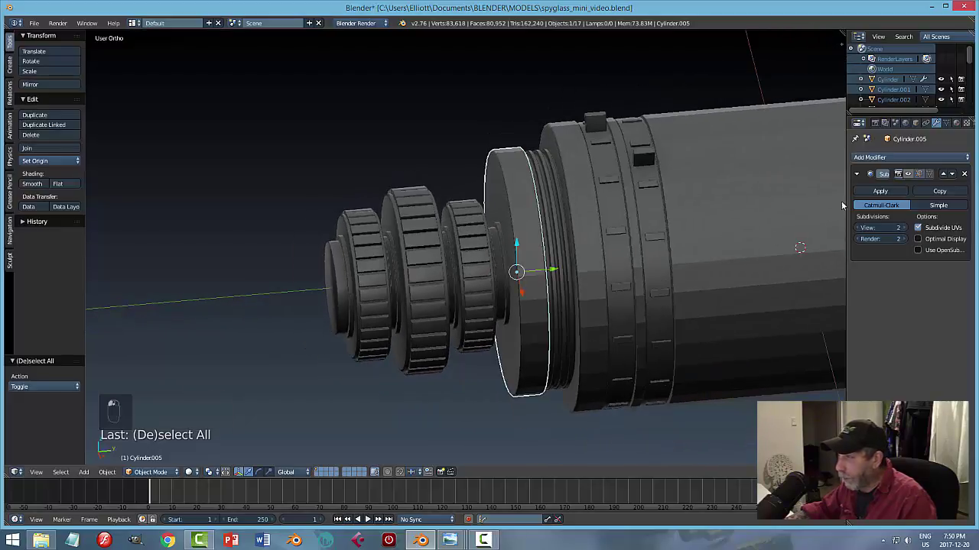
key("a")
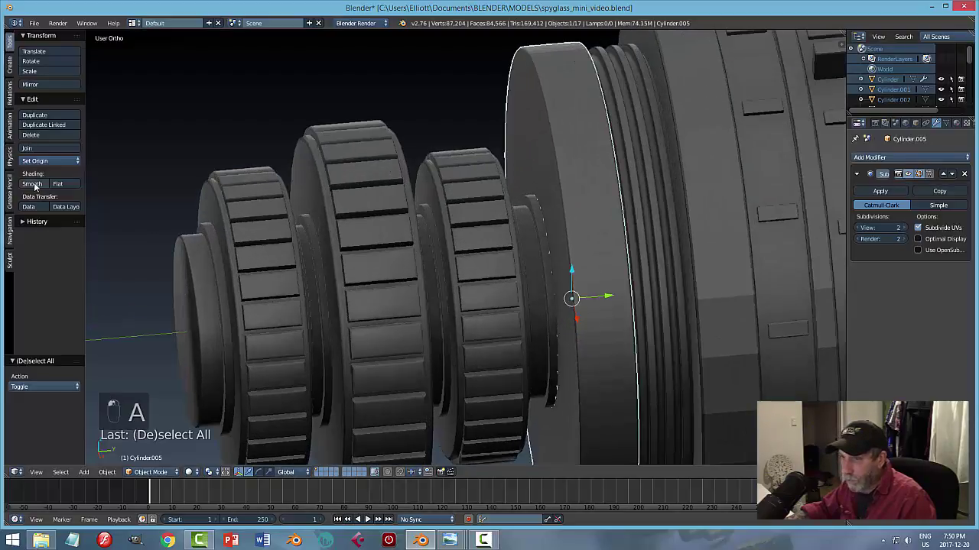
key("a")
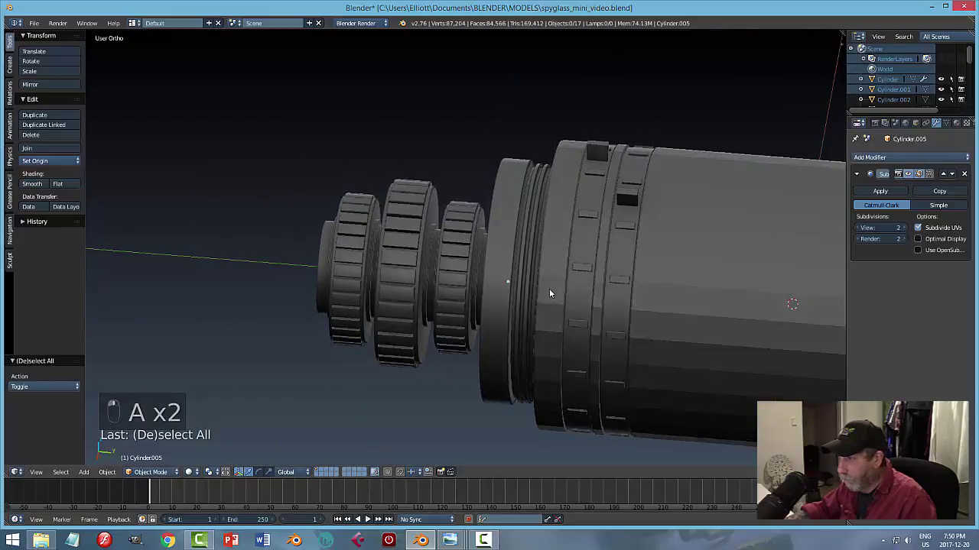
key("ctrl+s")
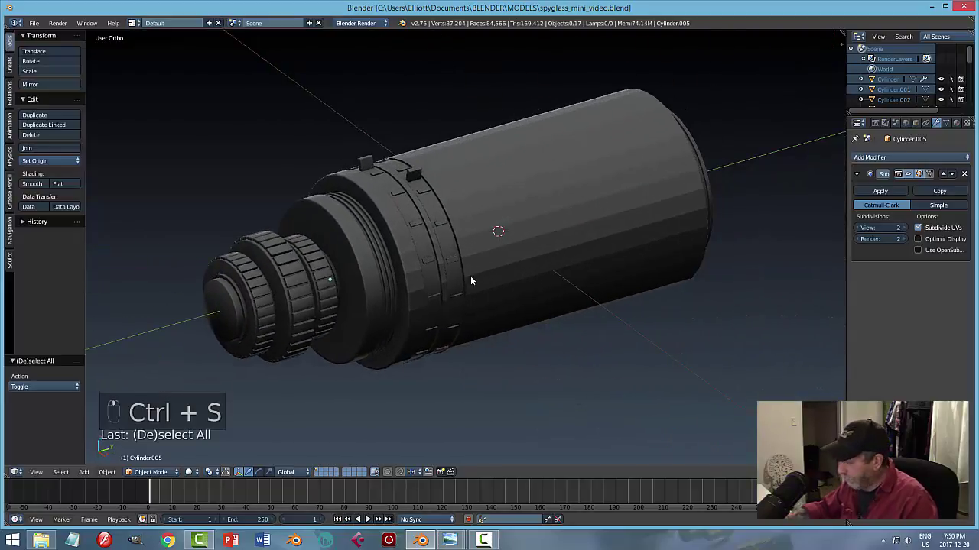
key("KP_3")
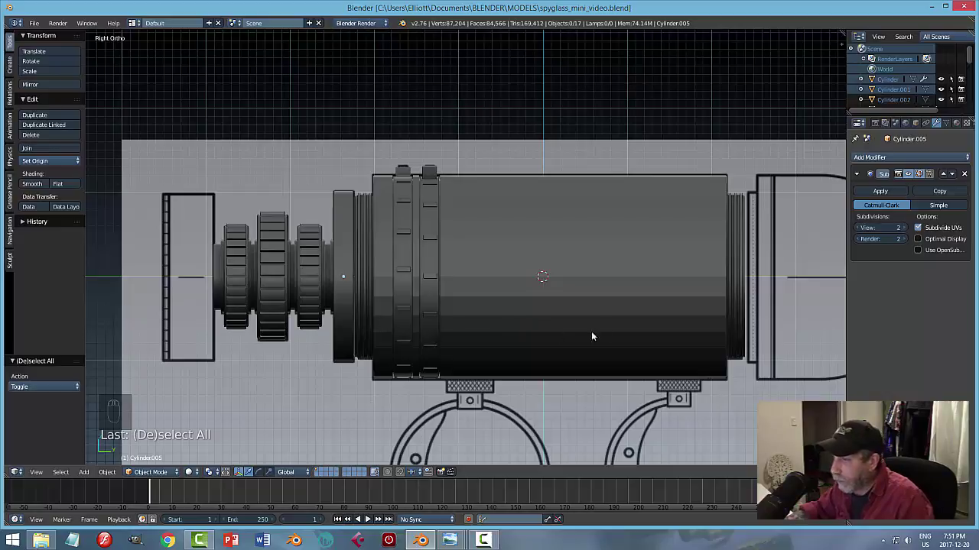
Orbit around the spyglass and select the main barrel tube.
middle_click(688, 327)
left_click_drag(375, 254, 410, 290)
key("a")
middle_click(408, 292)
left_click_drag(401, 281, 424, 291)
key("a")
right_click(423, 291)
middle_click(448, 291)
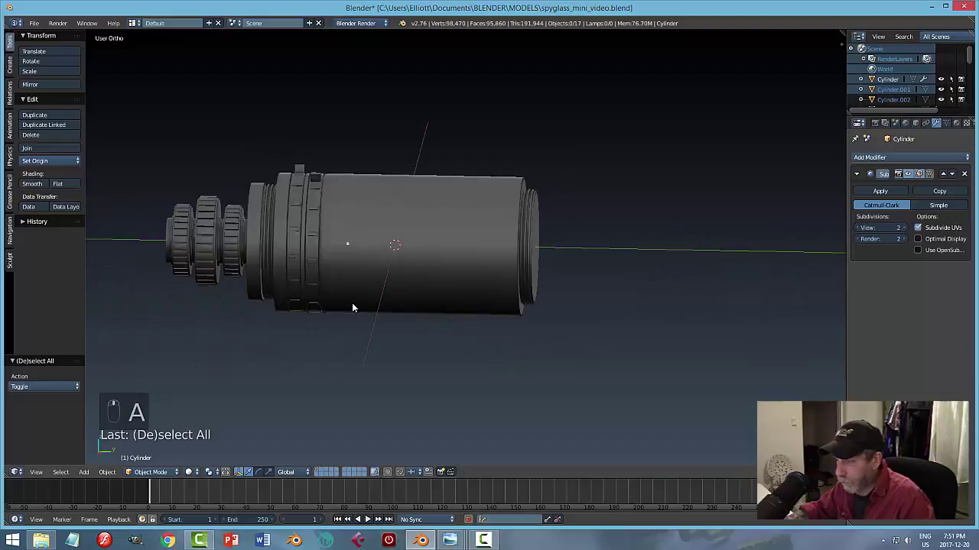
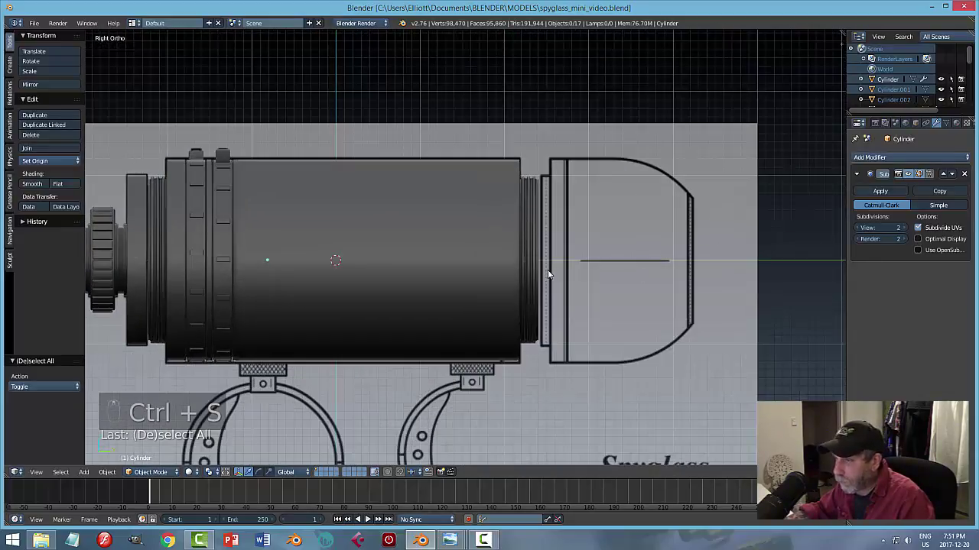
Save the spyglass file and return to the solid side view of the barrel.
key("z")
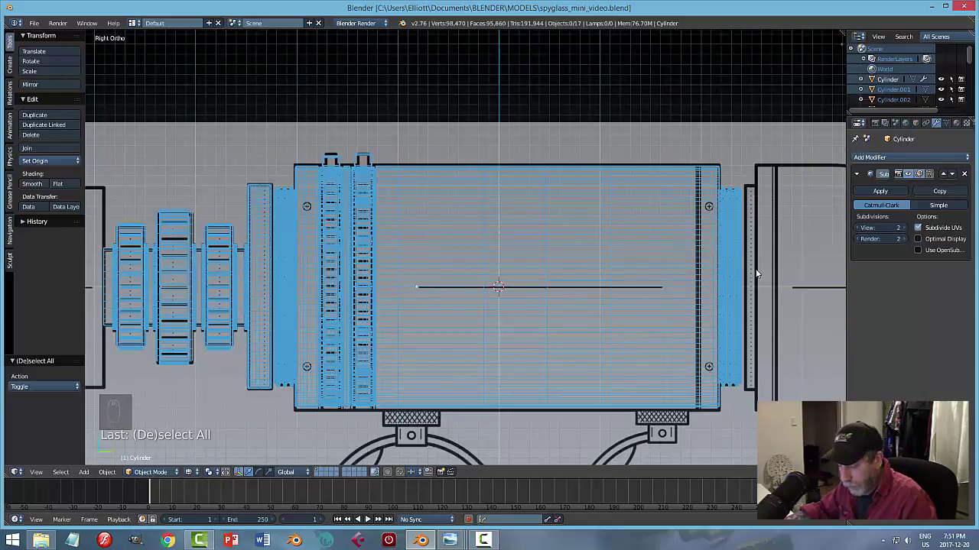
key("z")
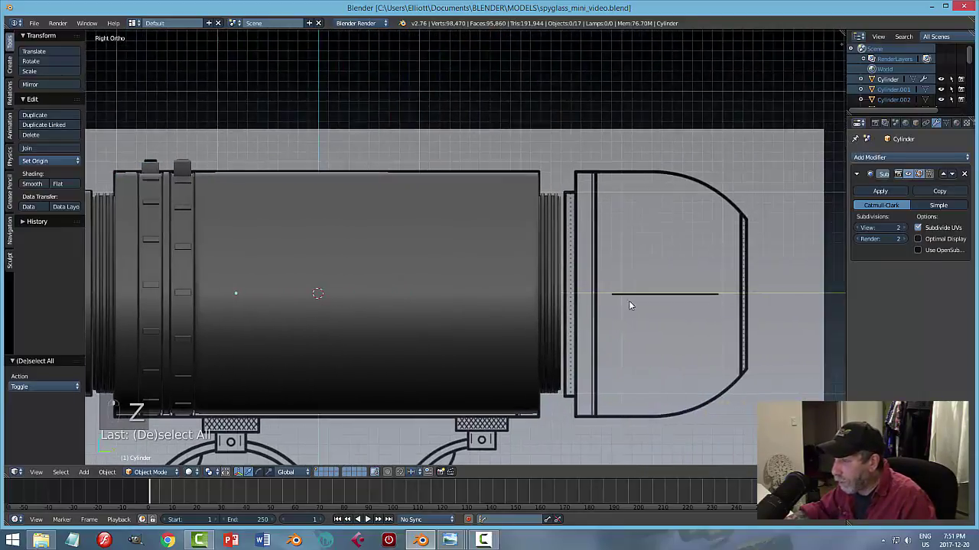
middle_click(620, 305)
key("KP_3")
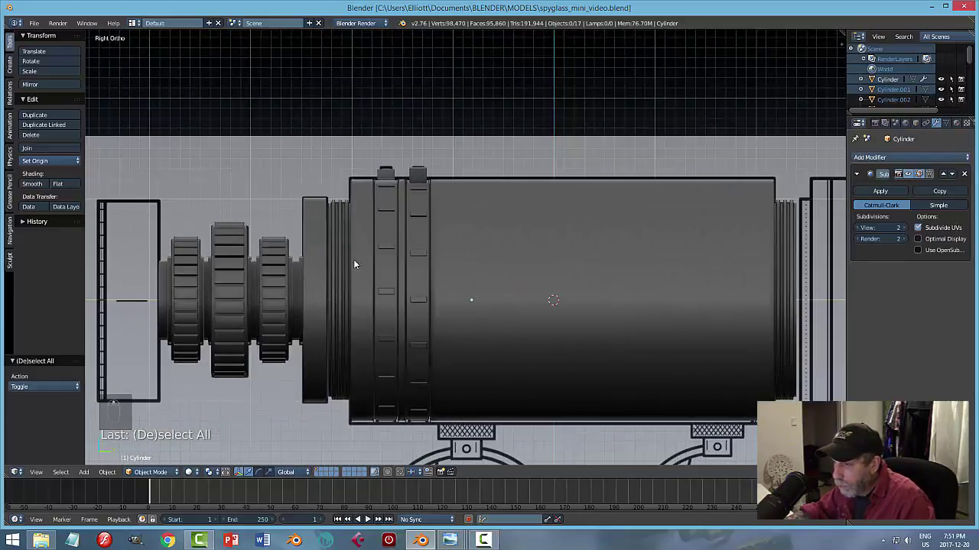
left_click_drag(370, 256, 369, 256)
Duplicate the barrel end ring as Cylinder.017 and slide it along the barrel axis.
key("shift+d")
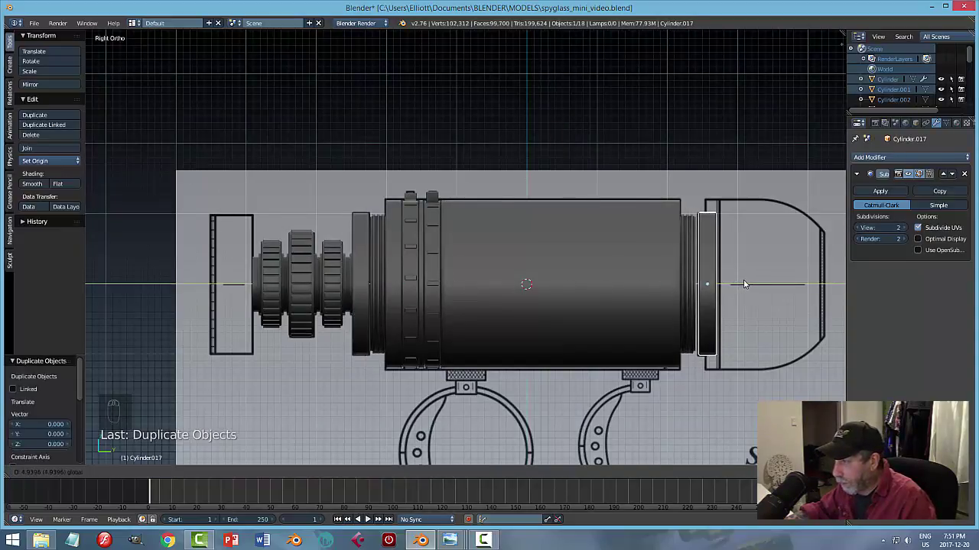
middle_click(748, 306)
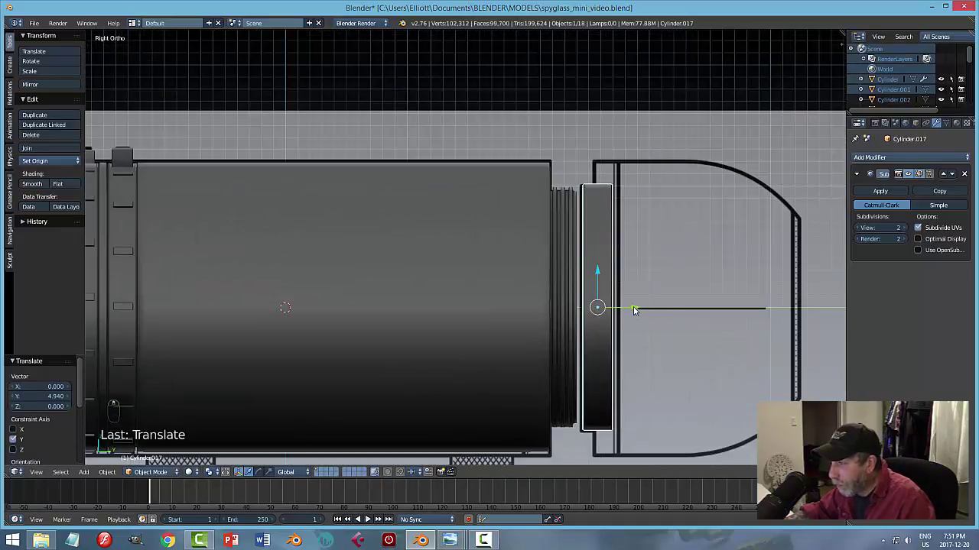
left_click(639, 310)
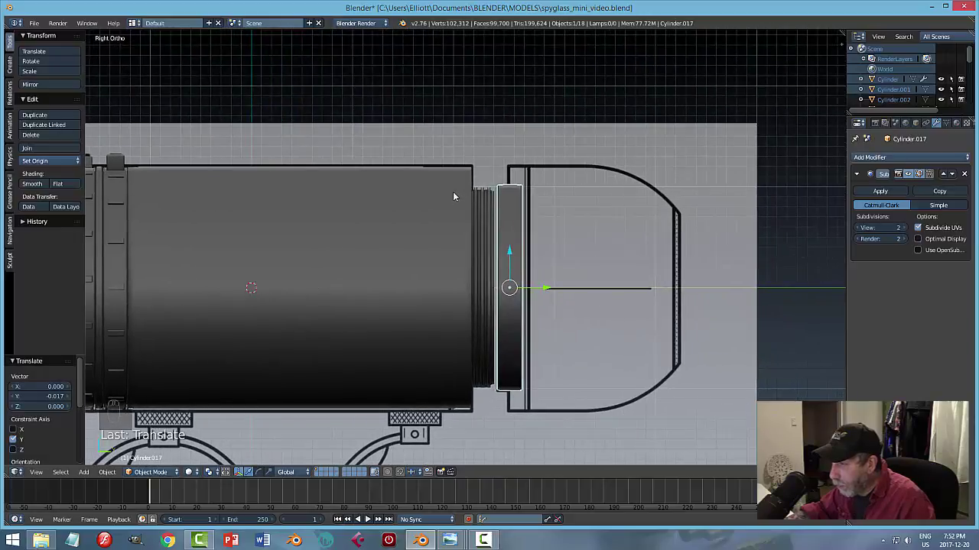
left_click_drag(458, 195, 596, 266)
Separate the copied ring loop into its own object Cylinder.018, origin centred, nudged along the barrel.
key("Tab")
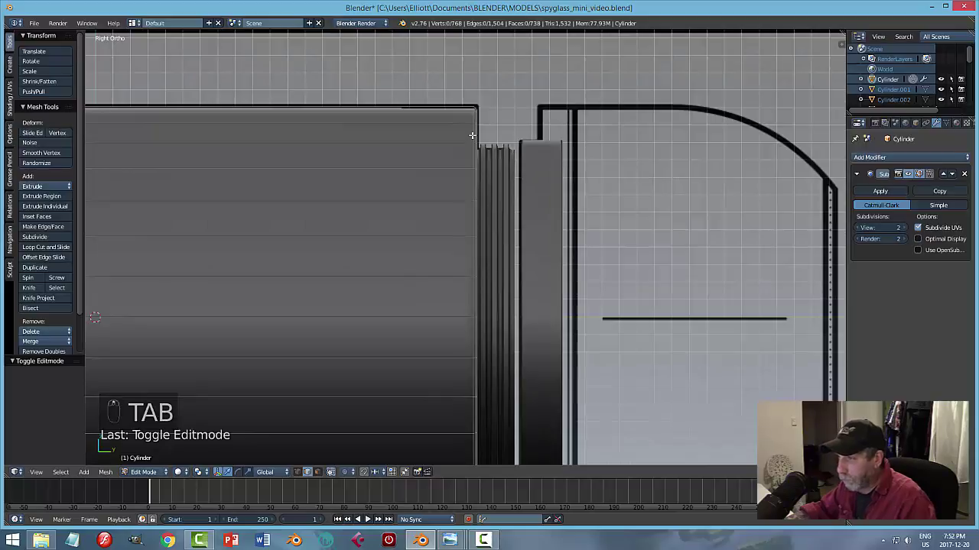
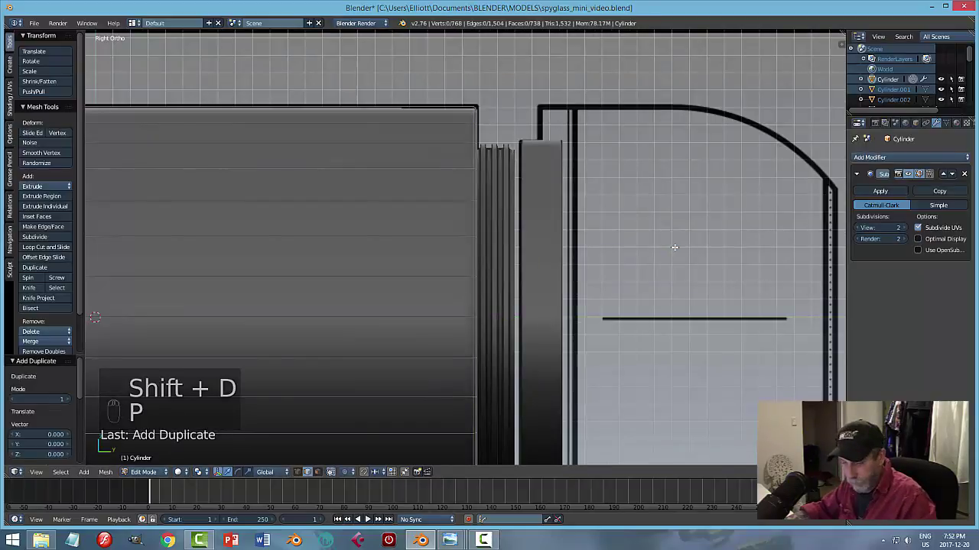
key("Tab")
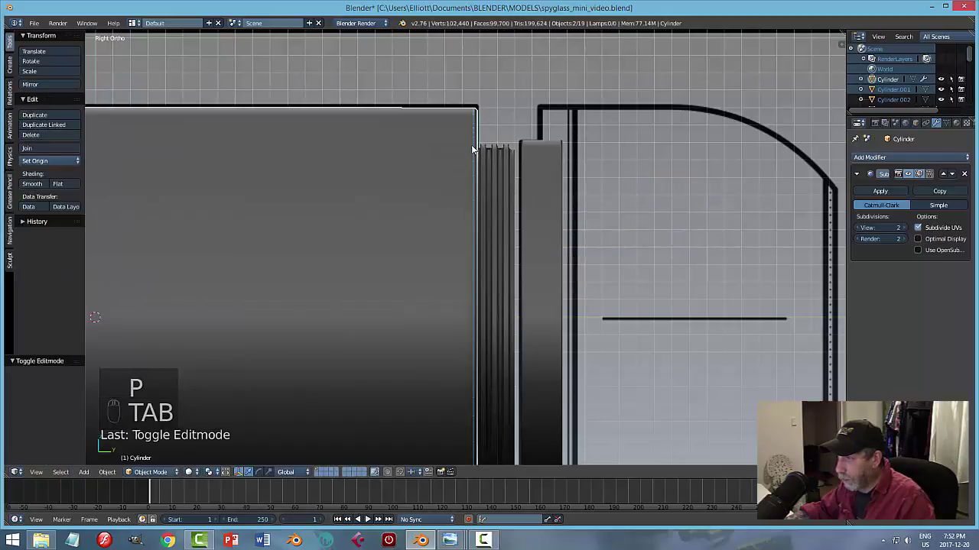
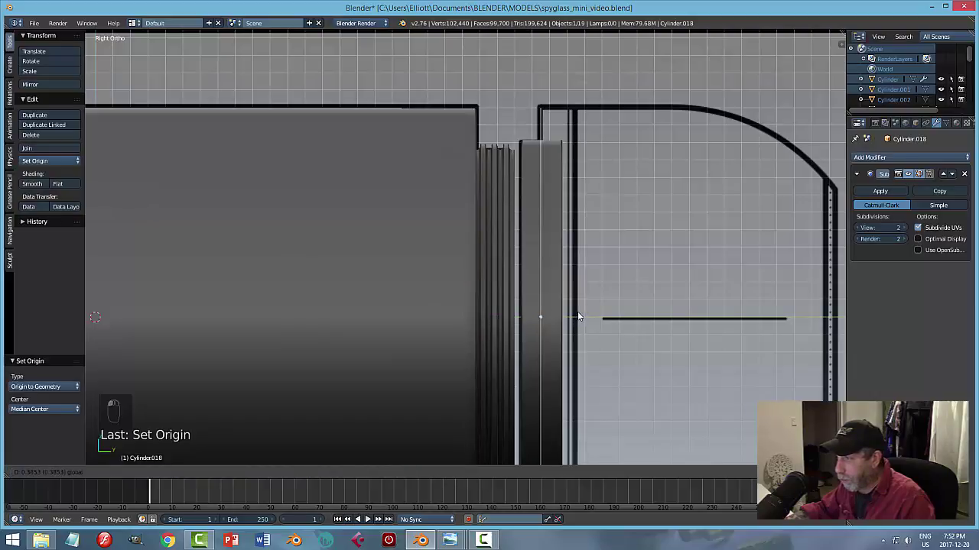
left_click_drag(639, 283, 609, 291)
Fill Cylinder.018's circle loop with a single cap face and view the eyepiece side-on.
key("Tab")
key("a")
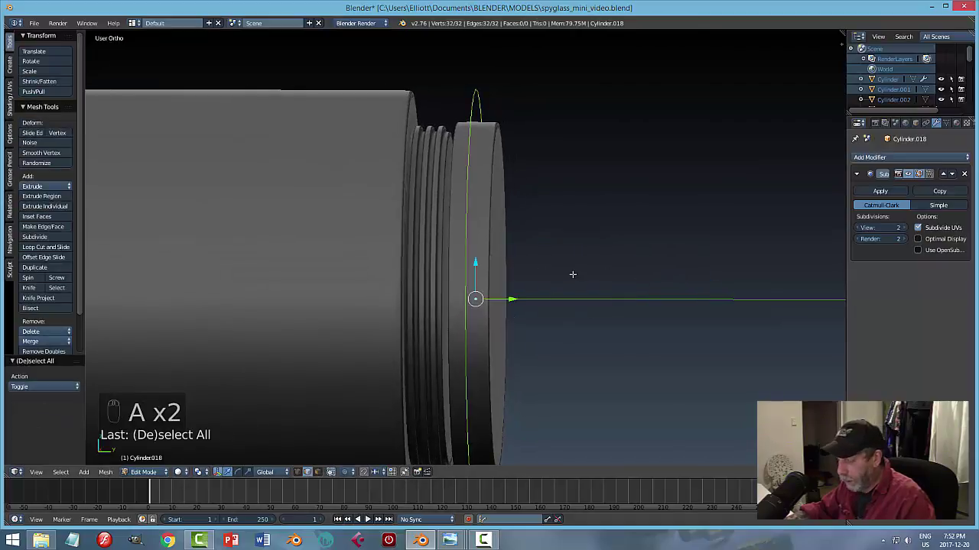
key("f")
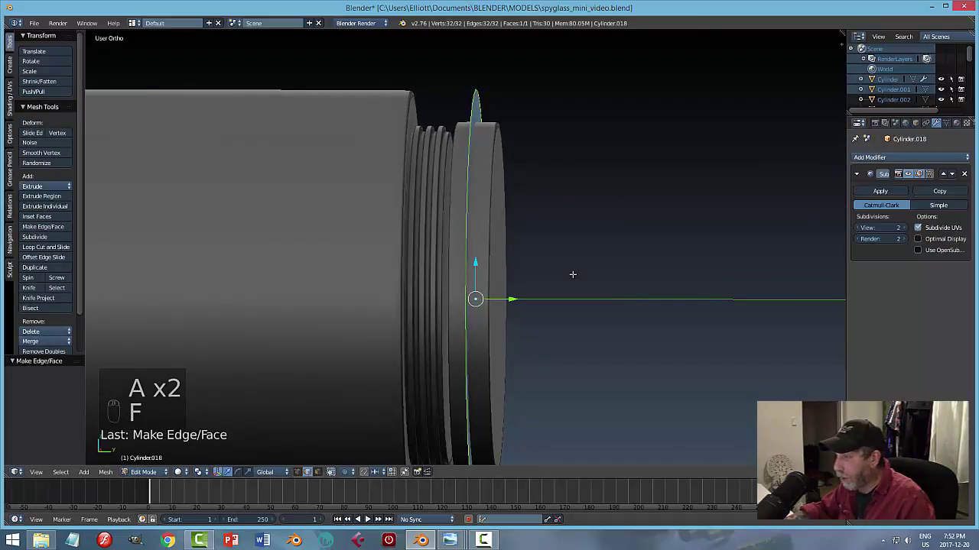
key("Tab")
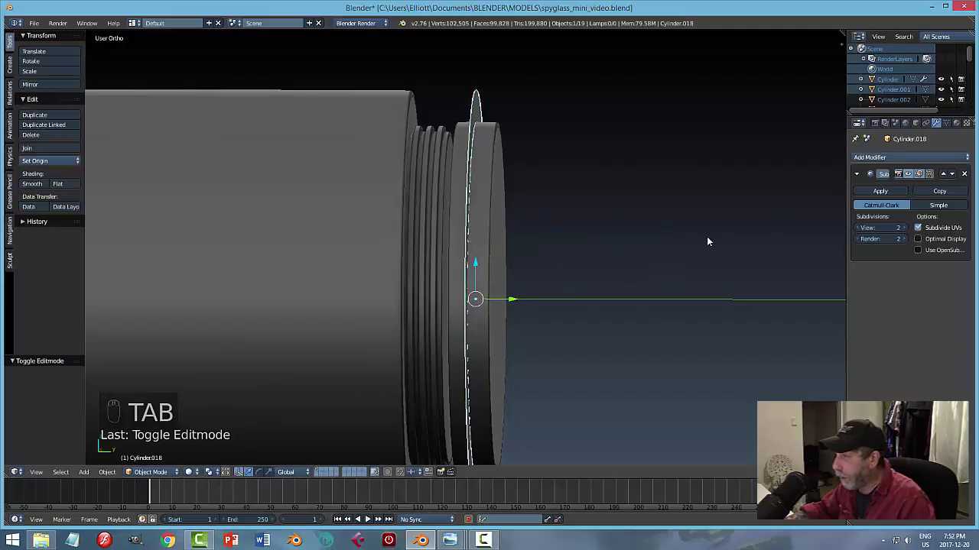
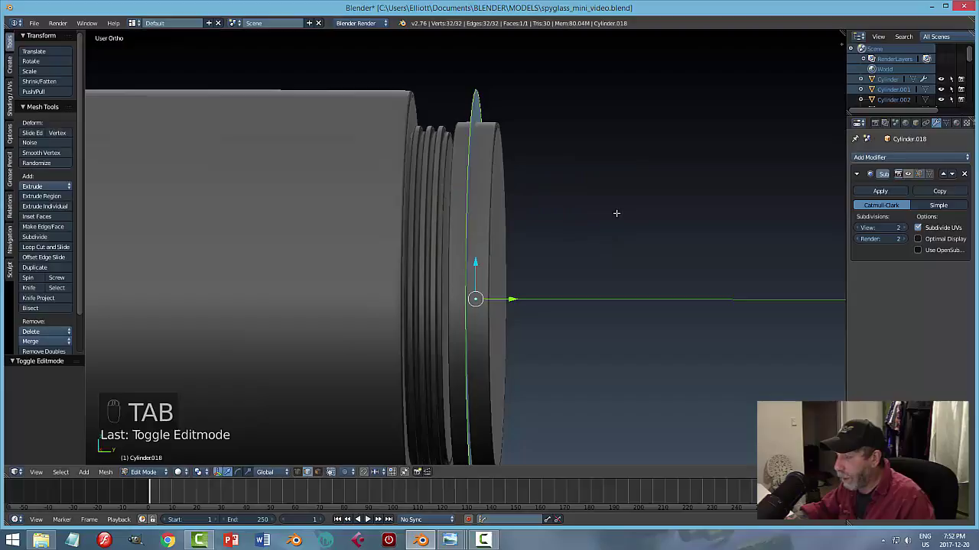
key("KP_3")
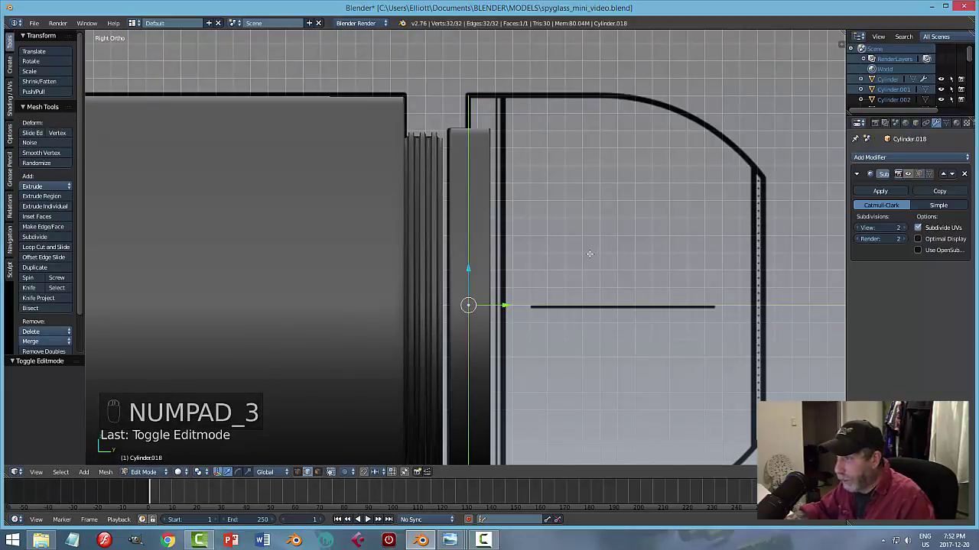
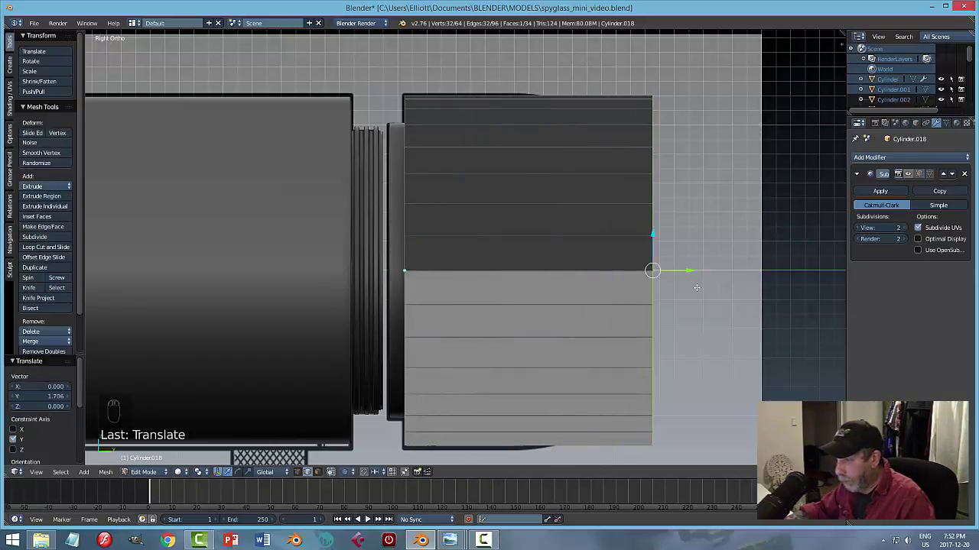
Recalculate the tube's normals to face outward, checked see-through against the drawing.
key("z")
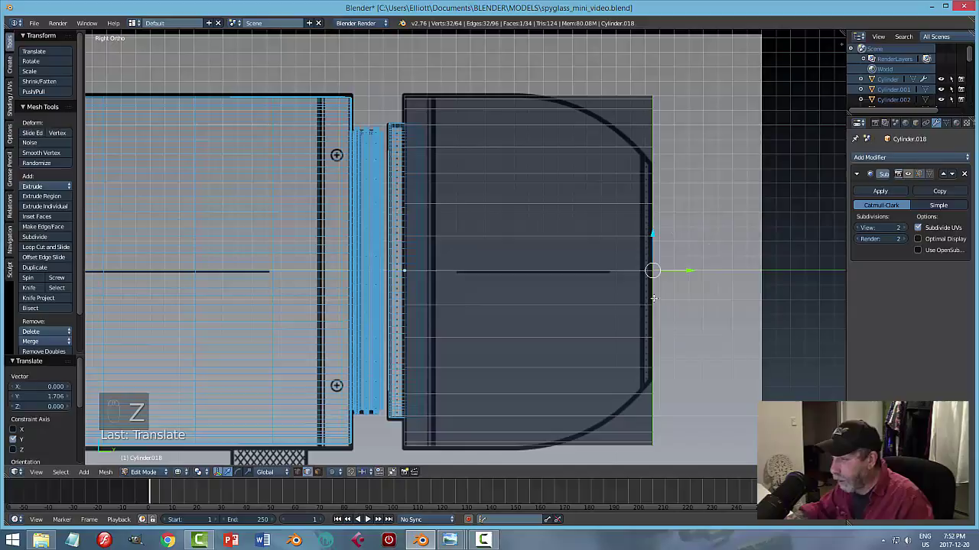
key("a")
key("a")
key("ctrl+n")
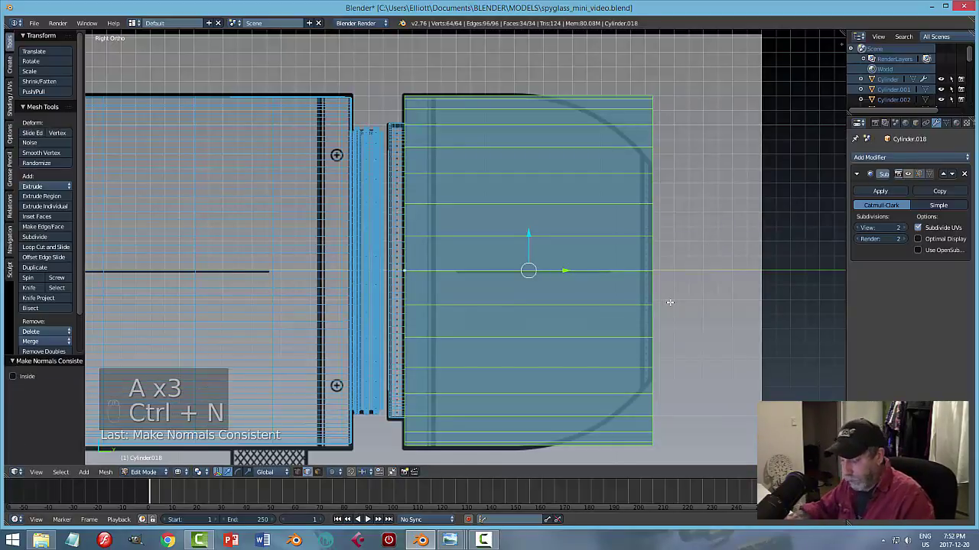
key("a")
key("z")
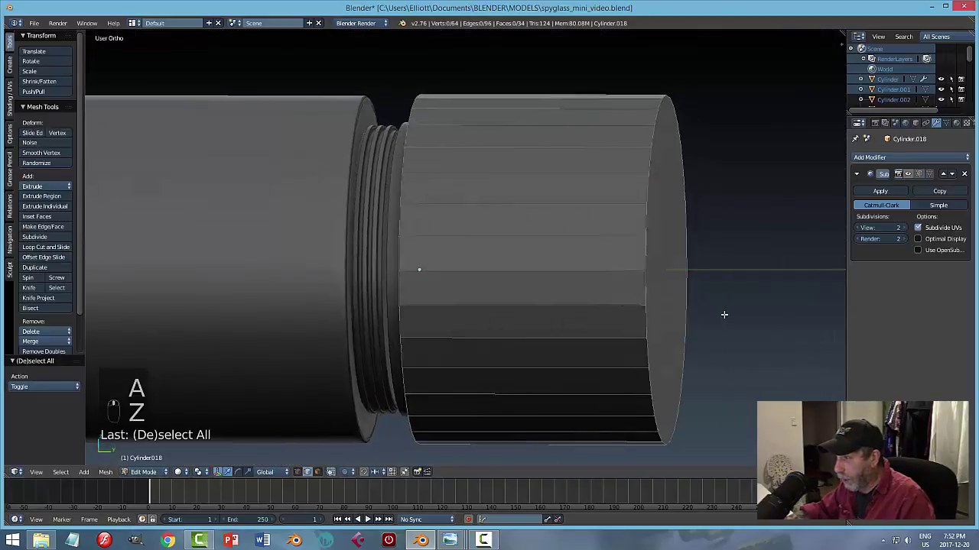
key("KP_3")
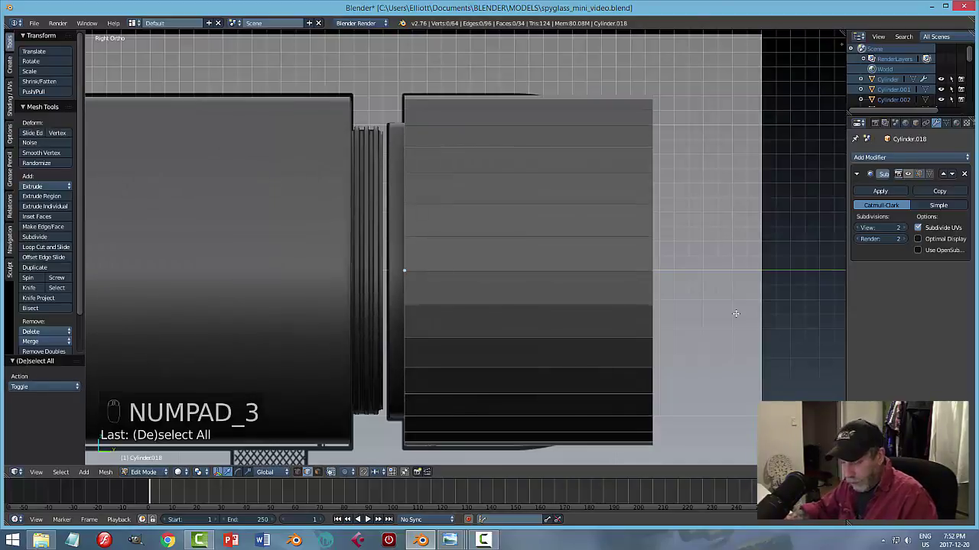
key("z")
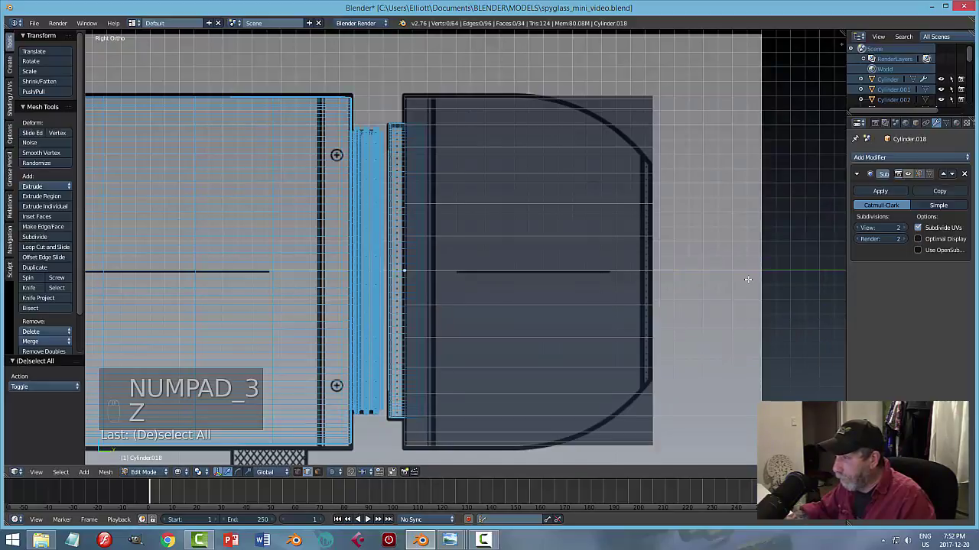
Select the tube's far-end vertices and bevel them into a dome following the eyepiece outline.
key("ctrl+Tab")
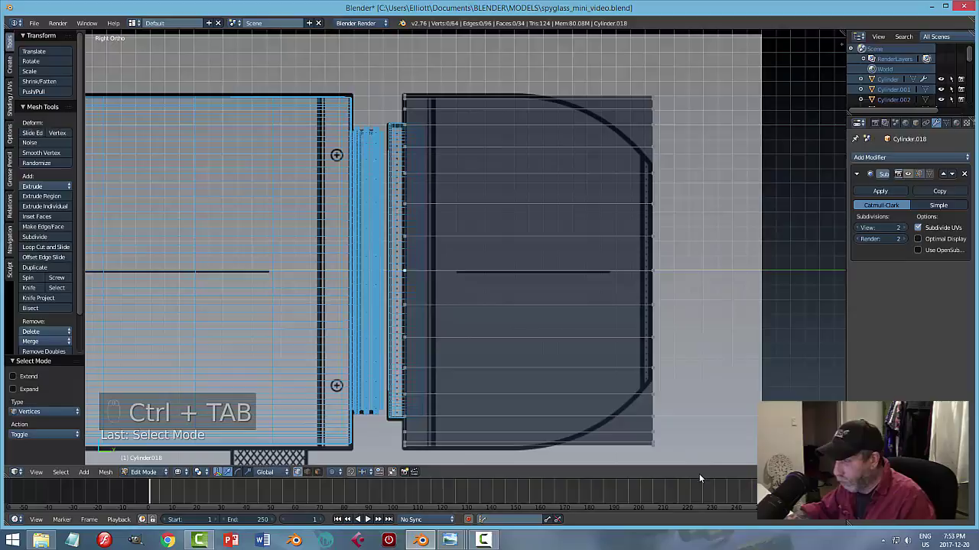
key("b")
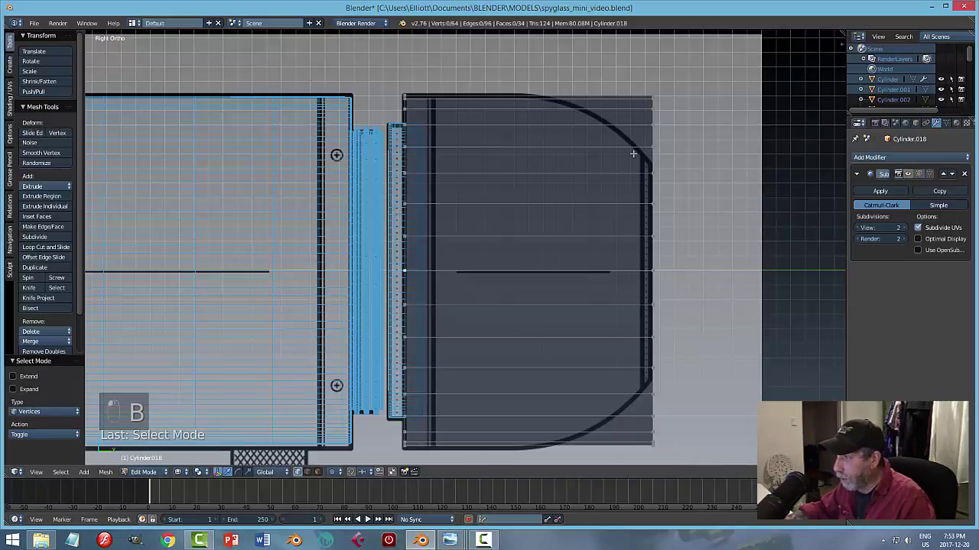
key("b")
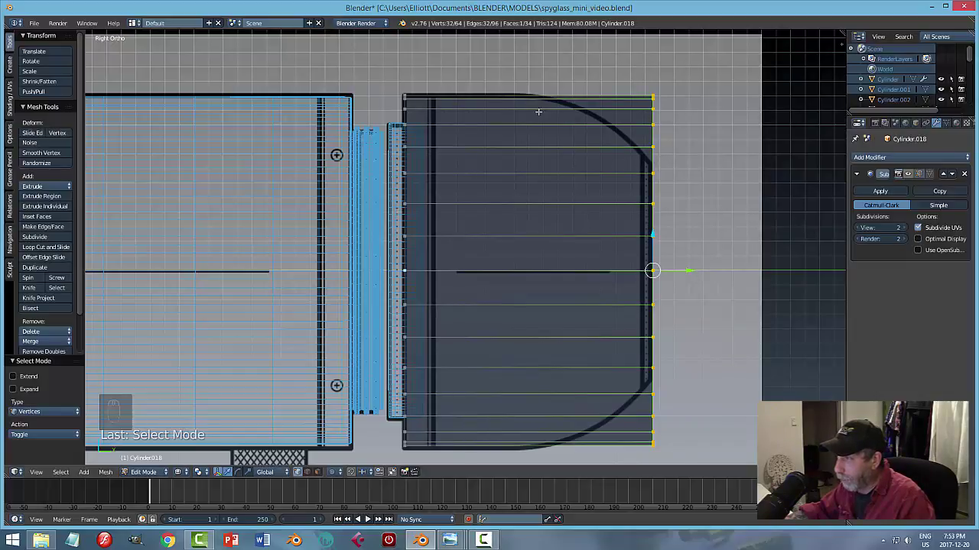
key("ctrl+b")
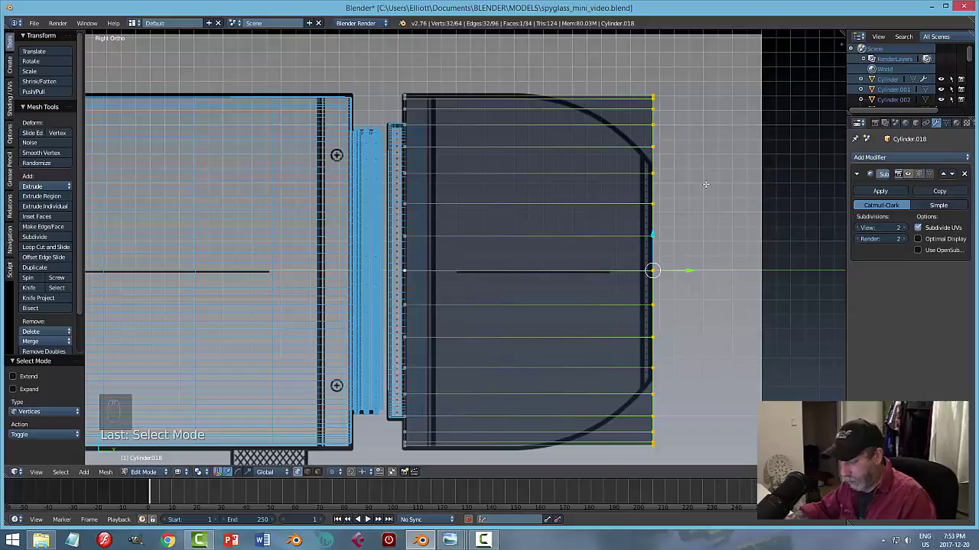
Confirm the dome, bevel its edge for an extra loop and leave editing as a solid cap.
key("ctrl+b")
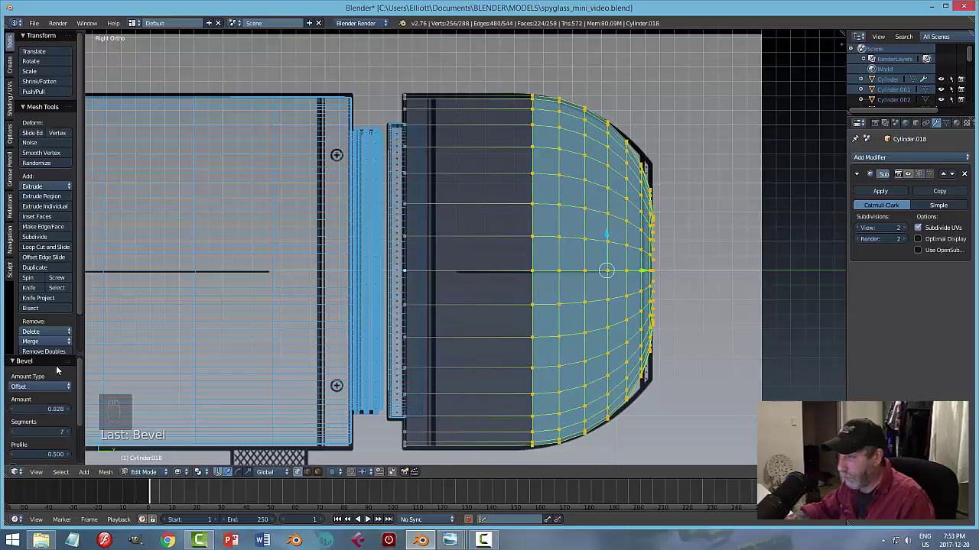
key("a")
key("Tab")
key("z")
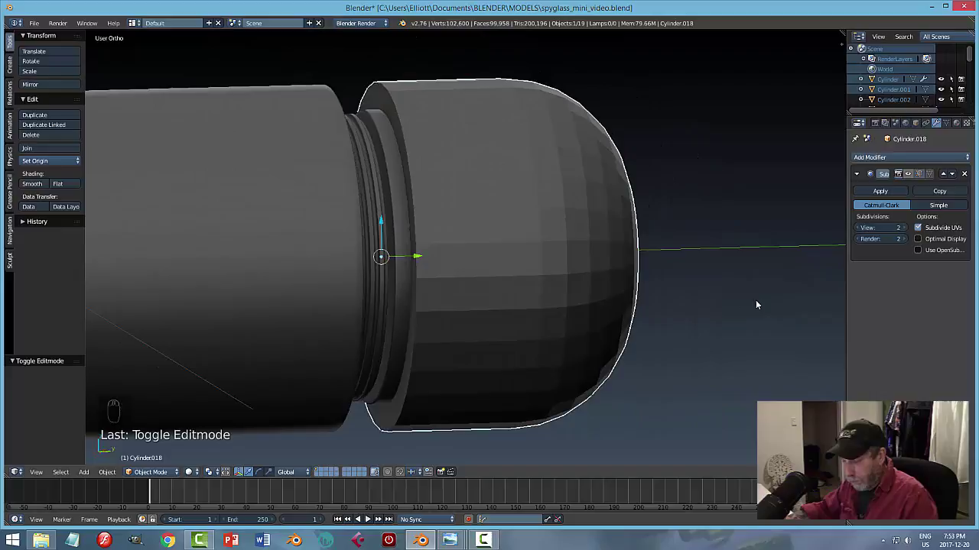
Save the file, orbit the eyepiece cap and undo an accidental slide of the dome.
key("ctrl+s")
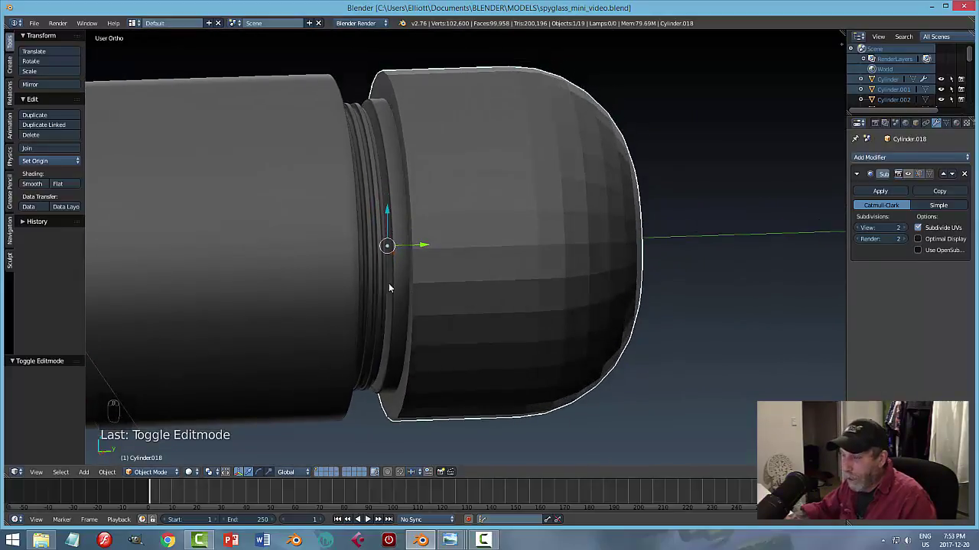
left_click_drag(456, 293, 395, 284)
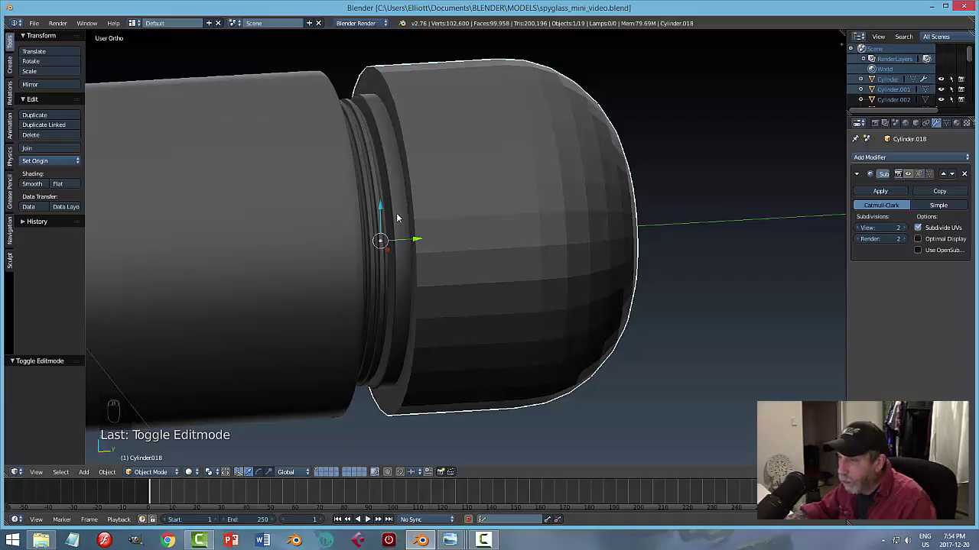
left_click_drag(402, 211, 413, 243)
left_click_drag(413, 242, 412, 243)
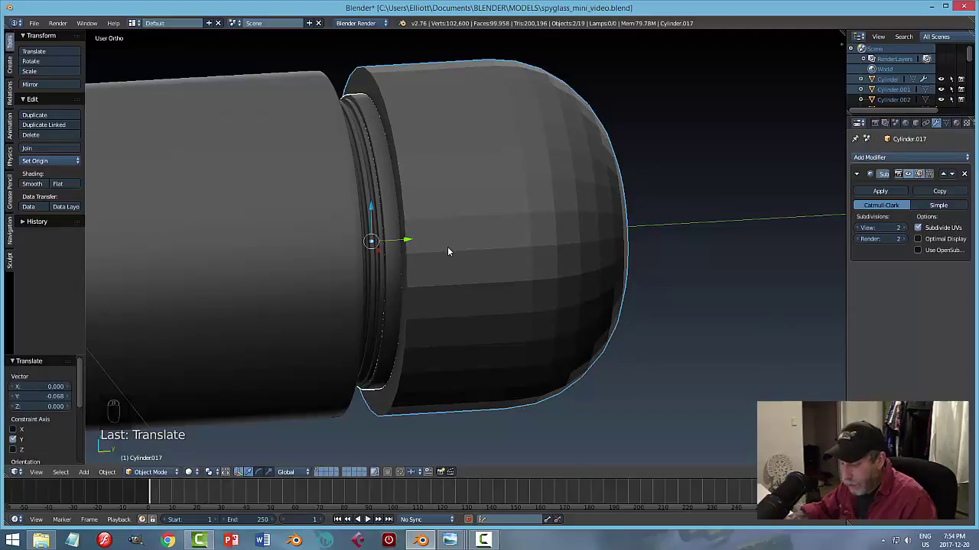
key("ctrl+z")
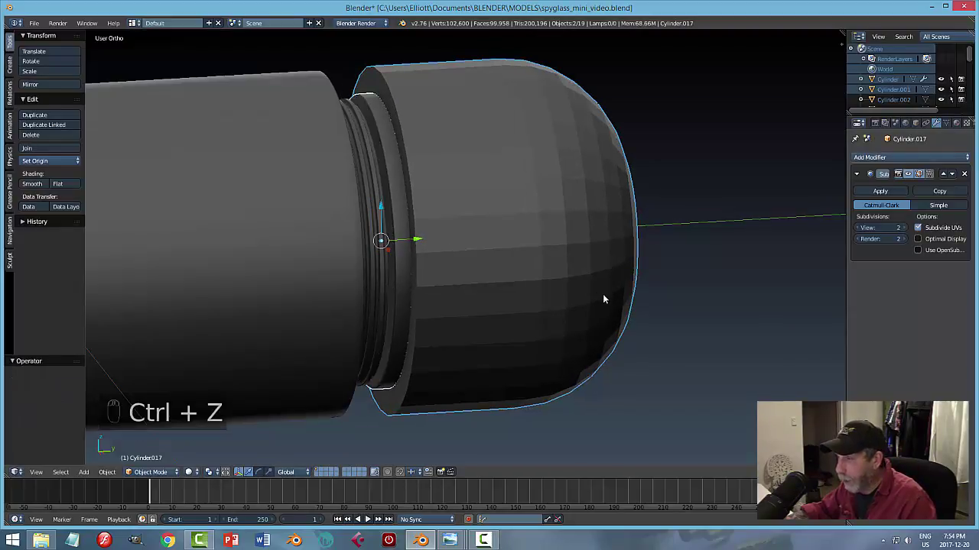
Check the dome against the side drawing in wireframe, briefly re-edit it and return to object mode.
key("a")
key("ctrl+s")
key("KP_3")
key("z")
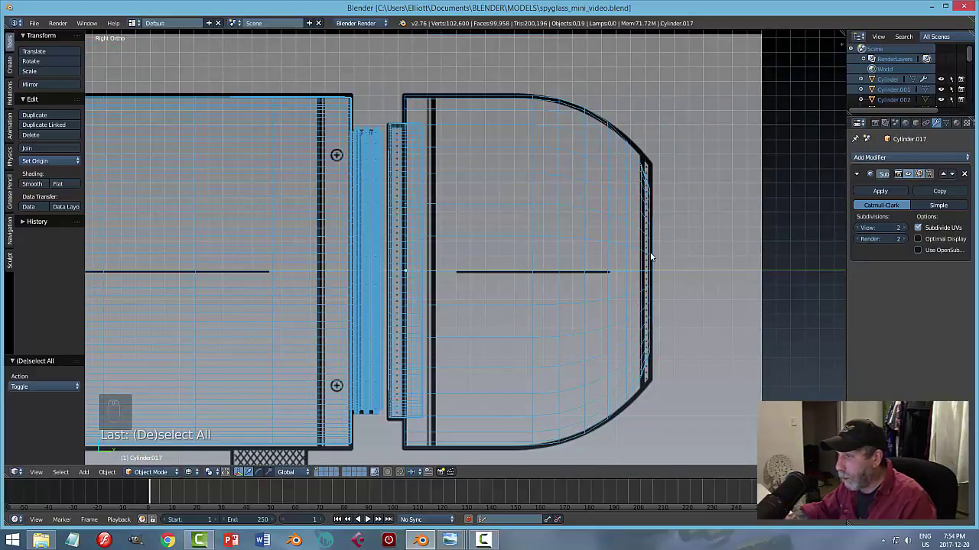
key("z")
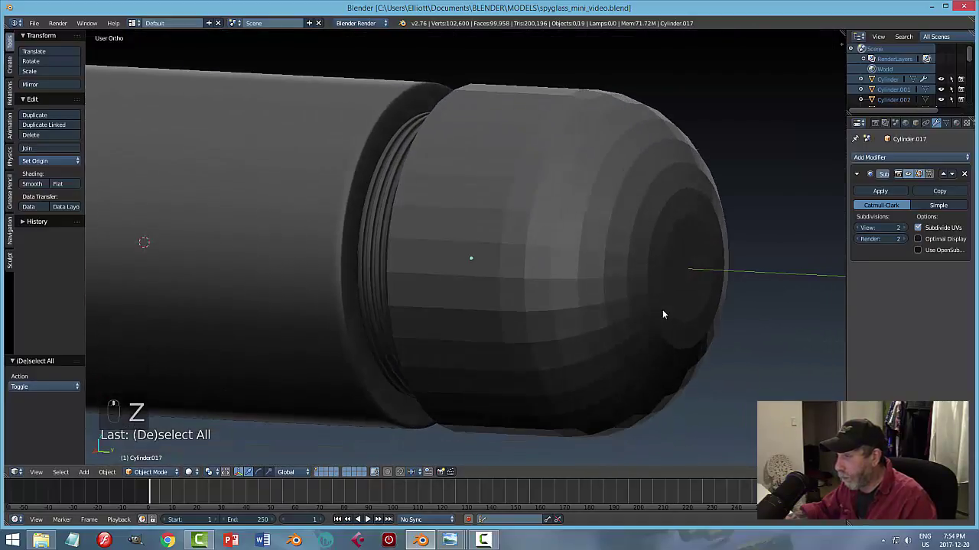
key("ctrl+Tab")
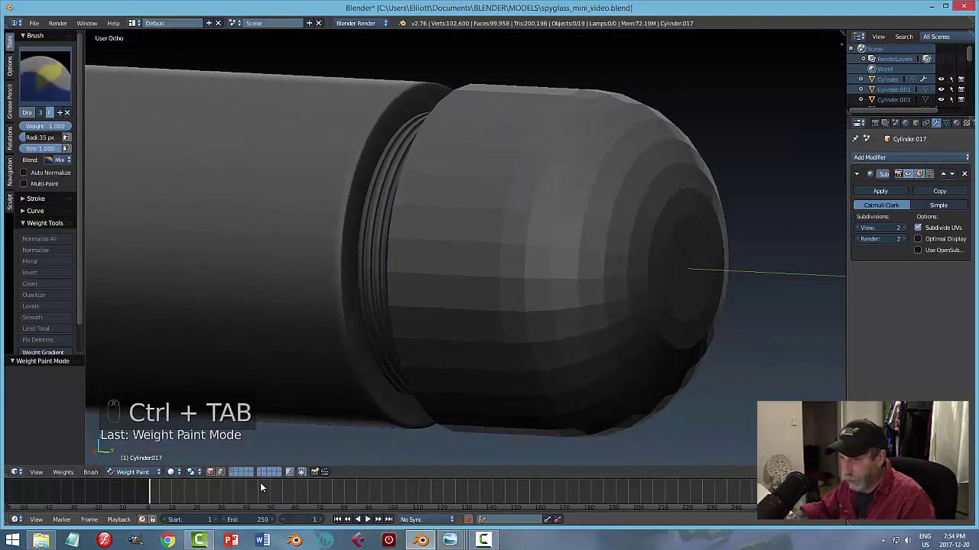
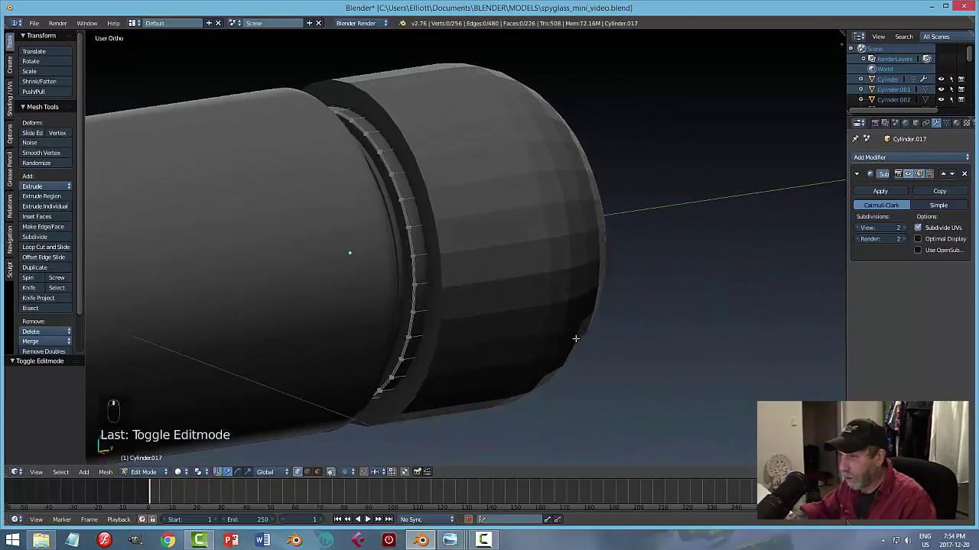
key("Tab")
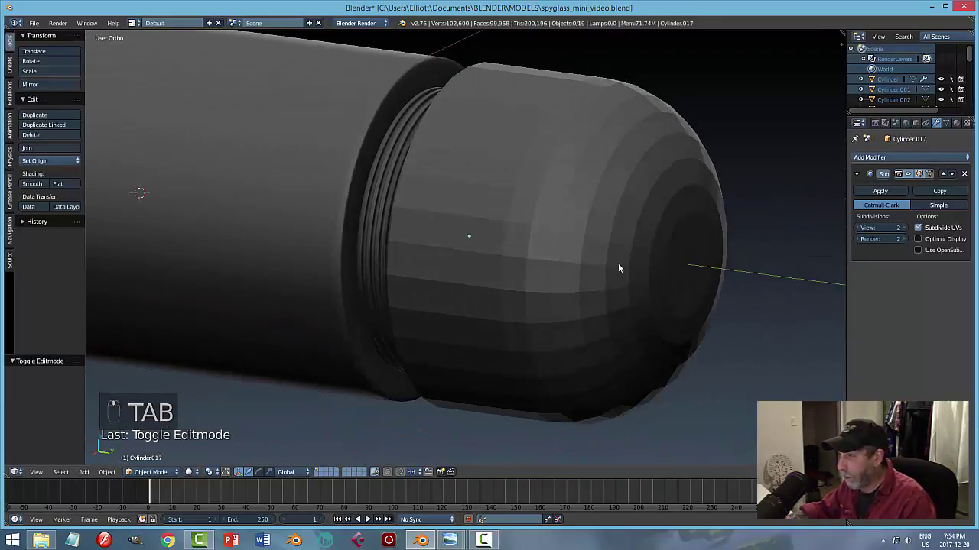
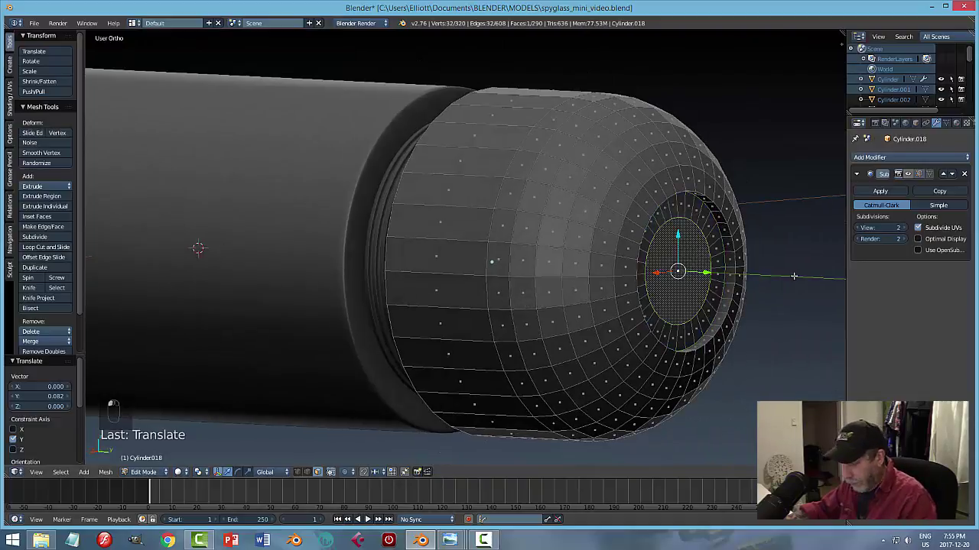
Scale the inset circle and extrude it inward to hollow a stepped opening in the dome end.
key("s")
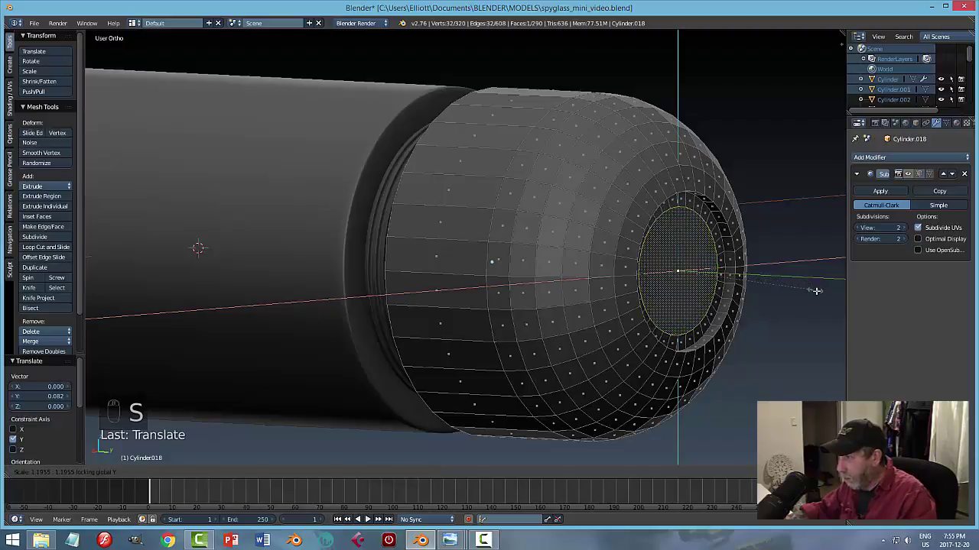
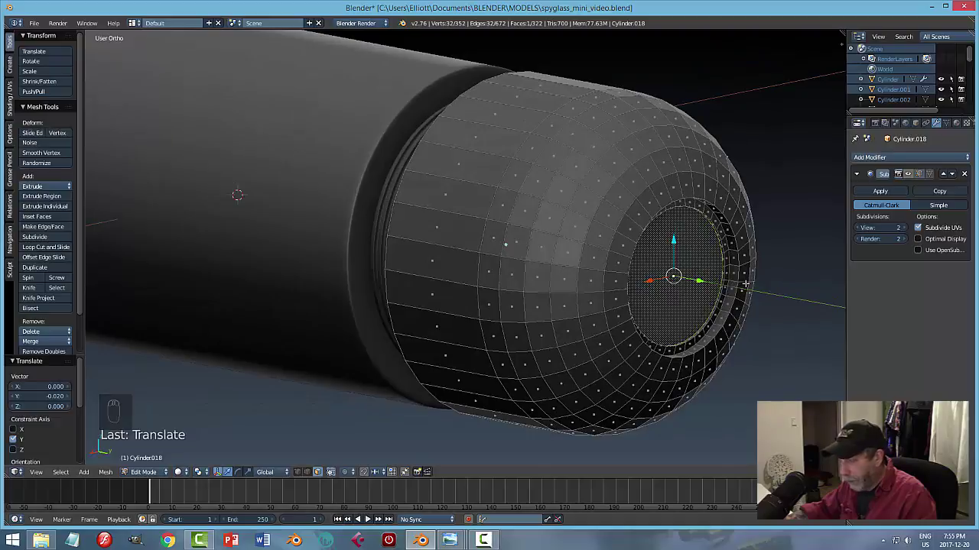
key("e")
key("s")
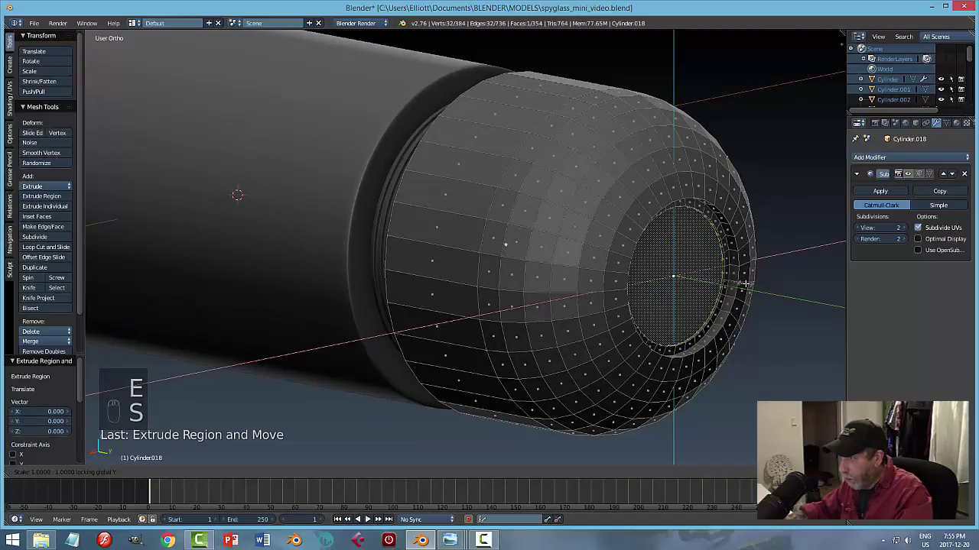
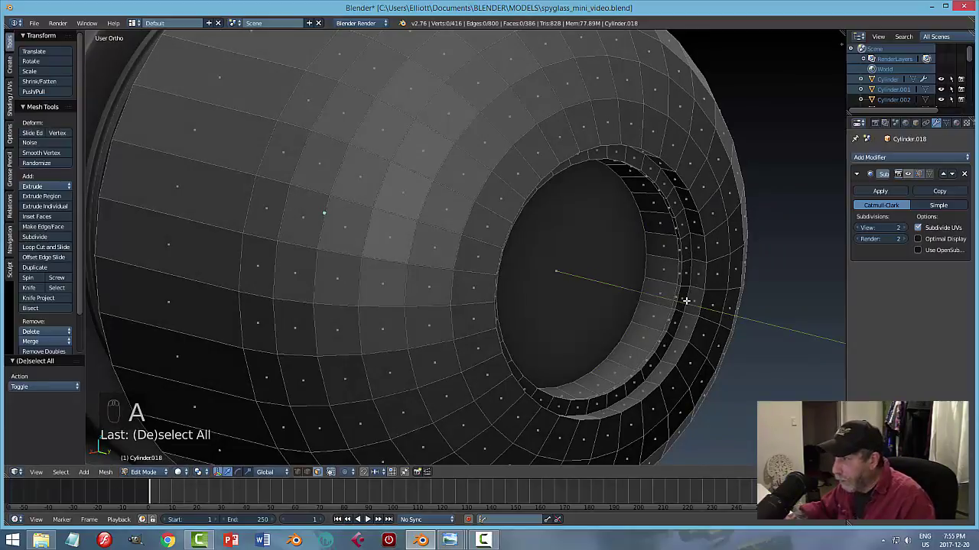
key("ctrl+Tab")
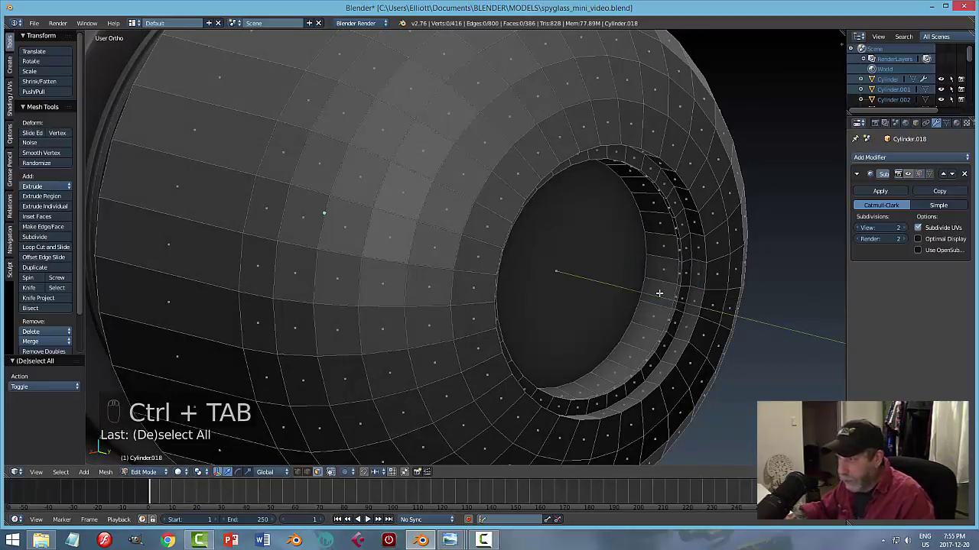
key("Tab")
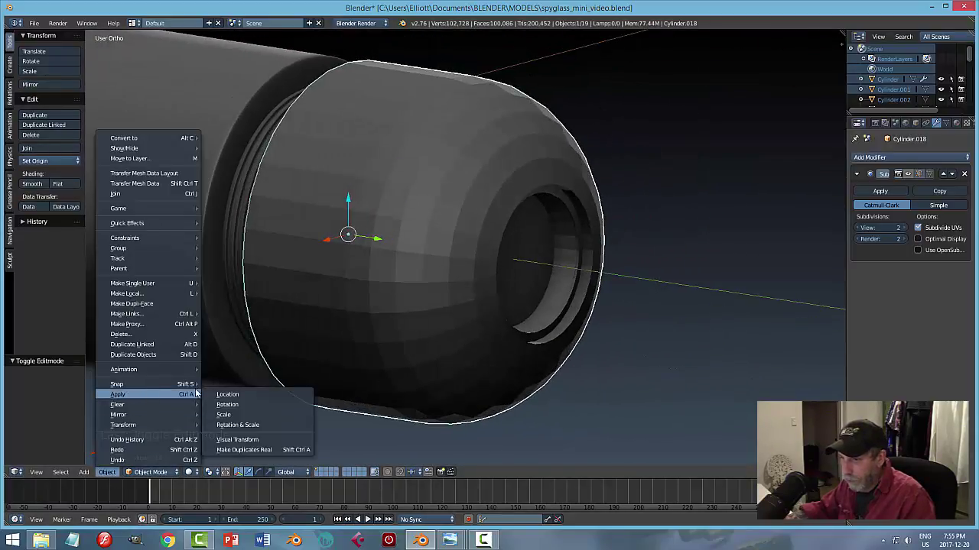
Add an edge loop inside the opening's inner wall and return to object mode.
key("Tab")
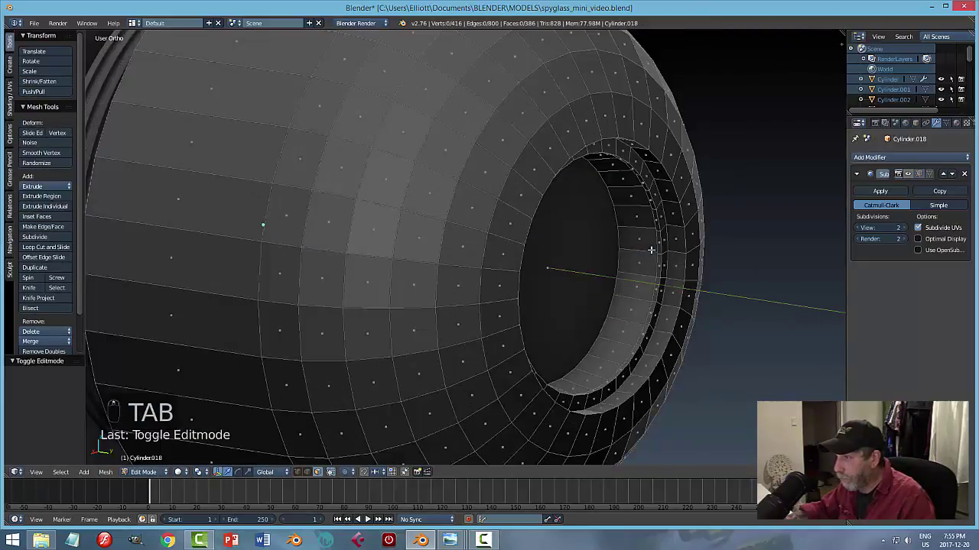
key("ctrl+Tab")
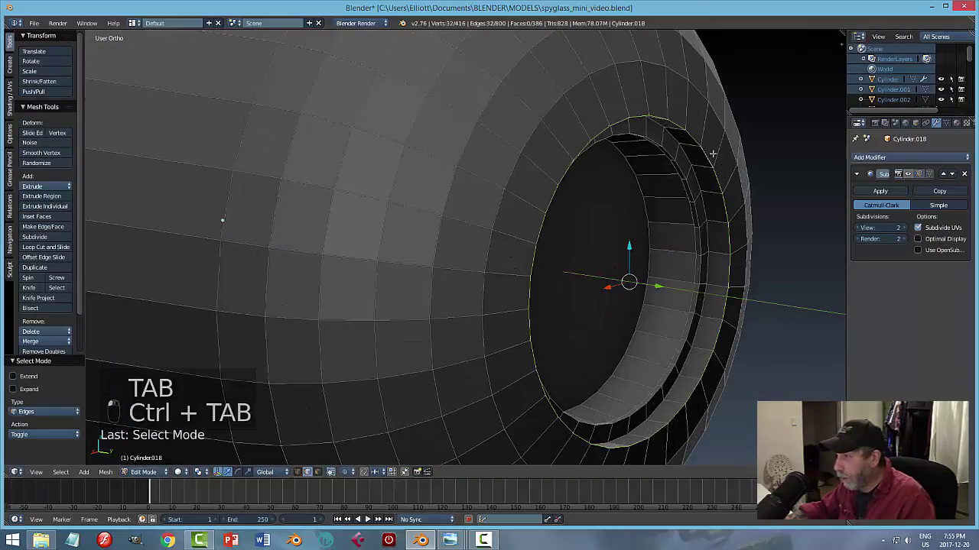
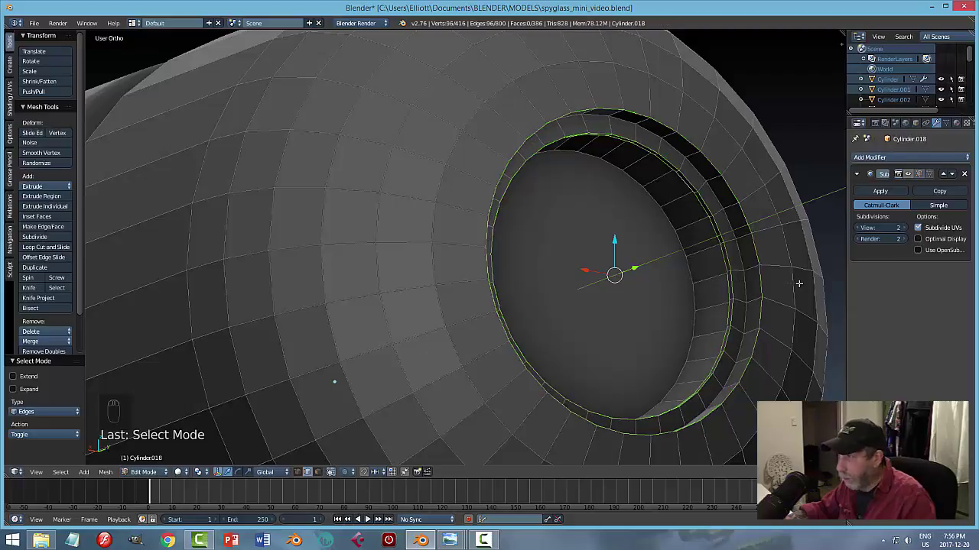
key("a")
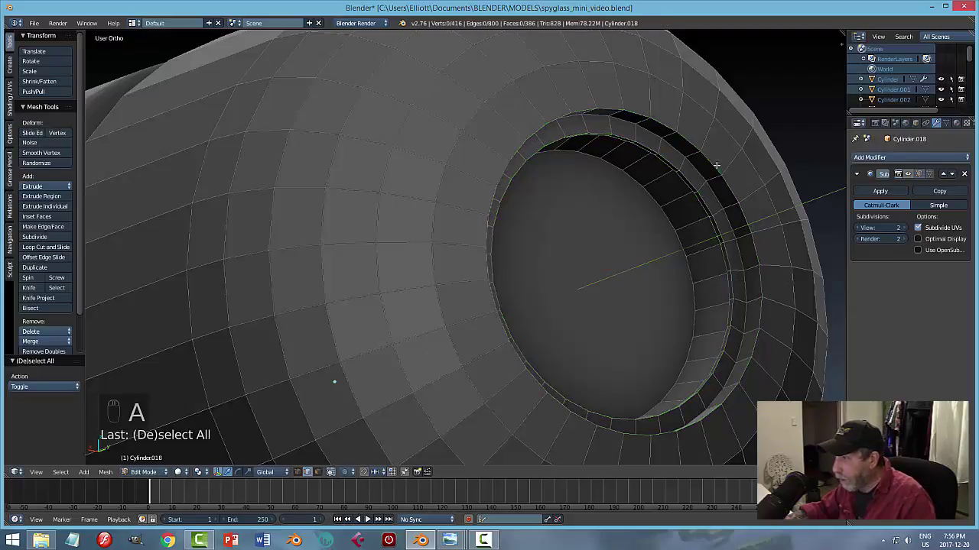
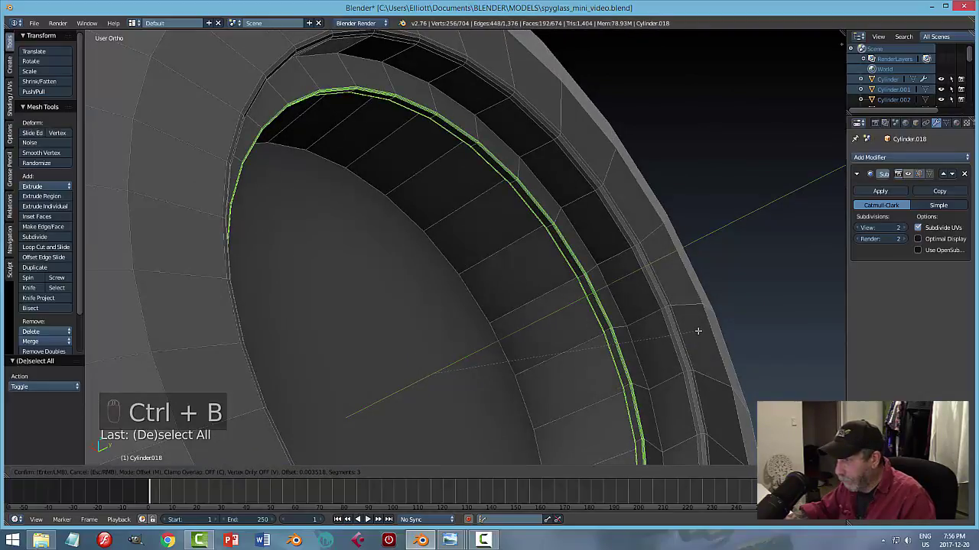
key("a")
key("Tab")
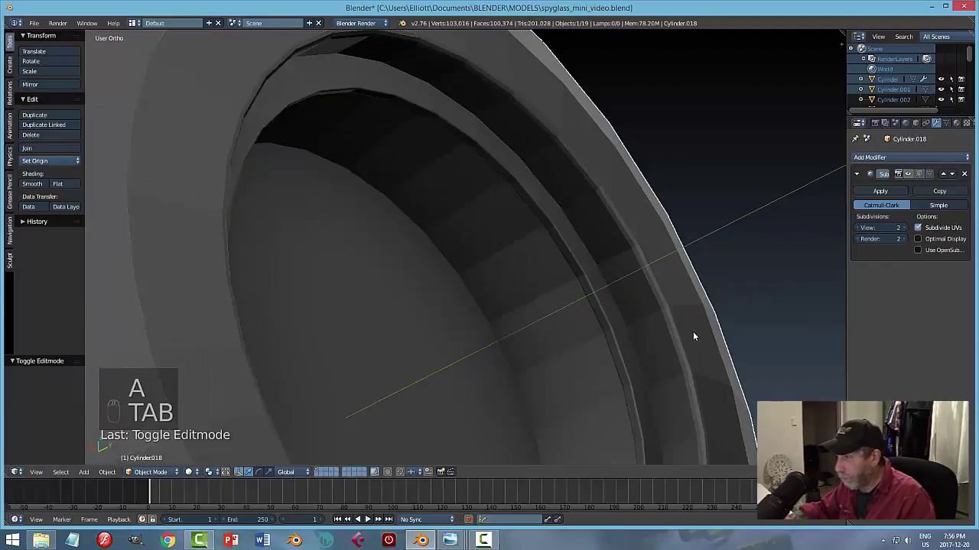
Deselect the dome and orbit back to view the whole eyepiece opening.
key("a")
left_click_drag(621, 338, 556, 321)
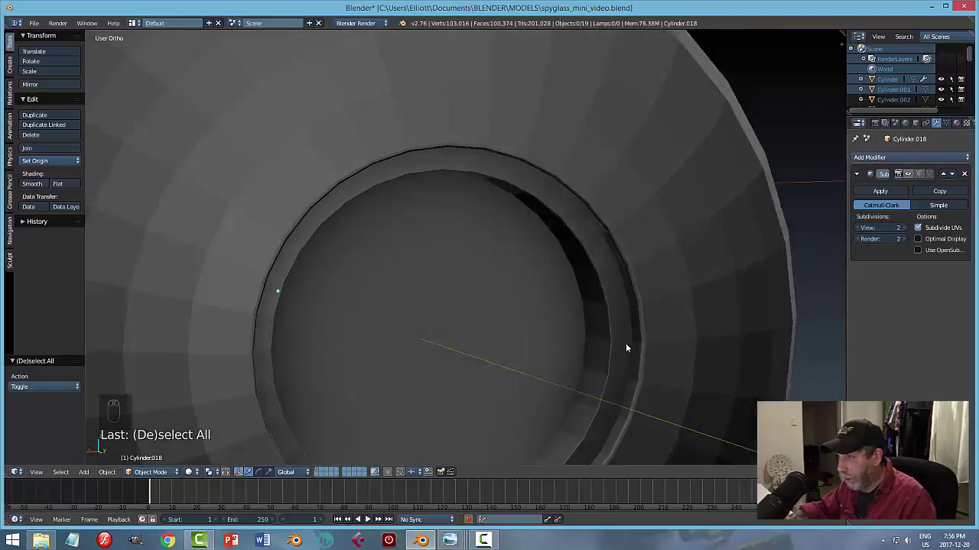
left_click_drag(634, 344, 624, 356)
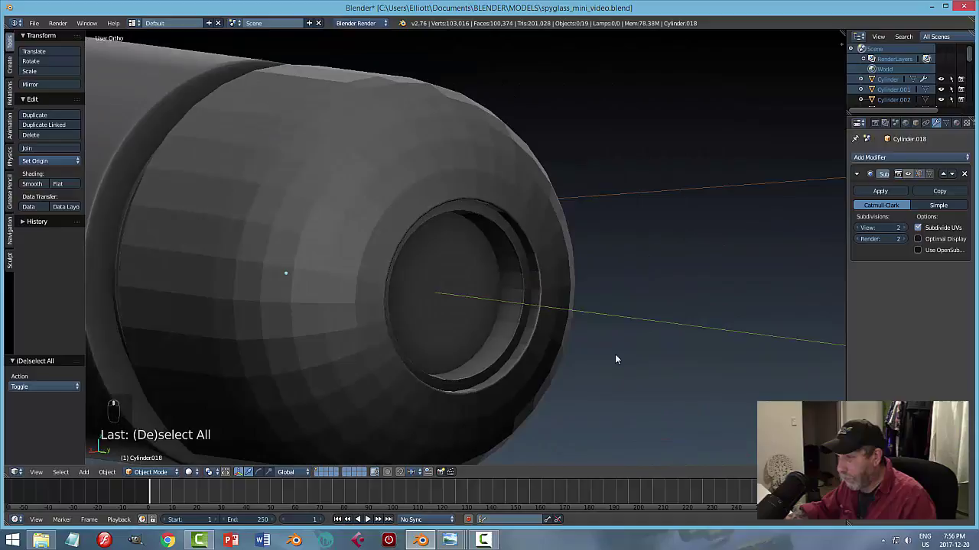
key("Tab")
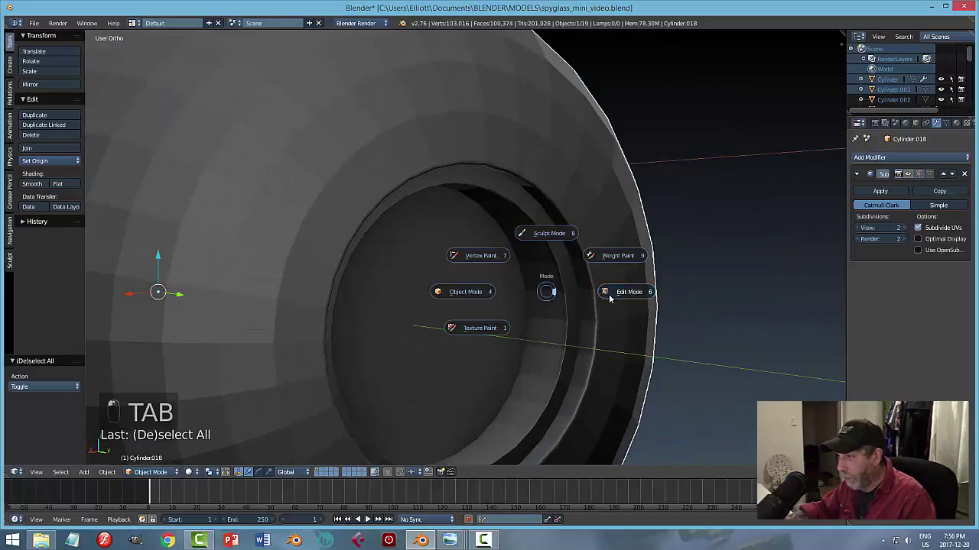
Add one more loop on the opening's wall, set the dome to flat shading and show wireframe.
key("ctrl+b")
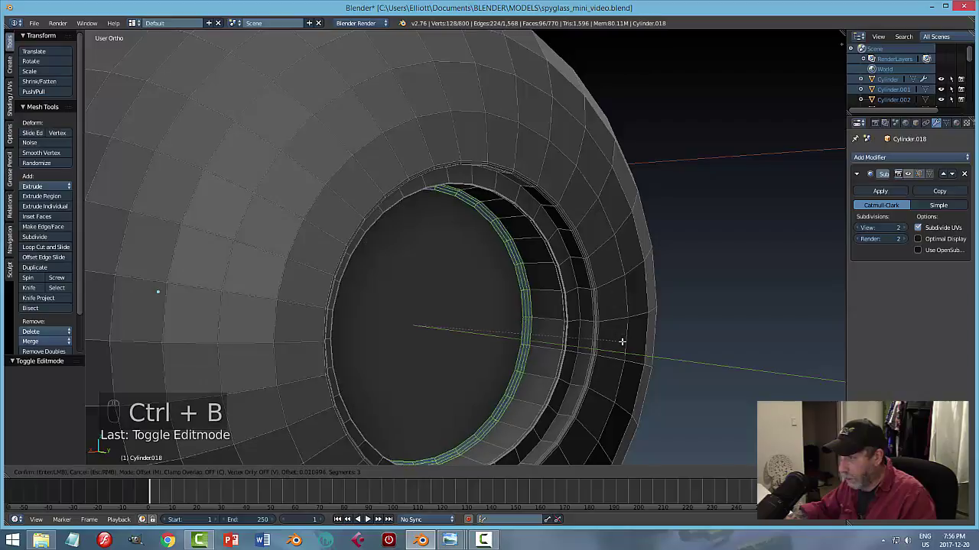
key("a")
key("Tab")
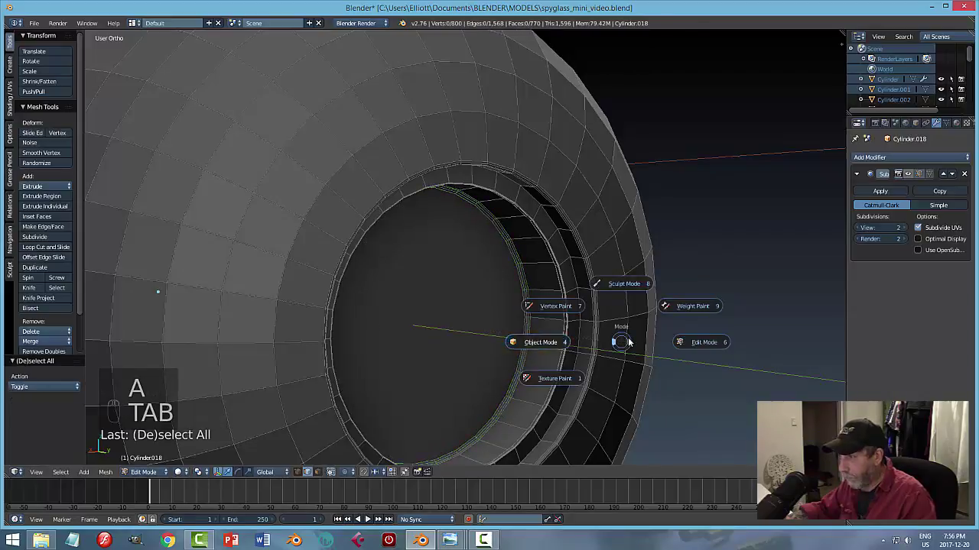
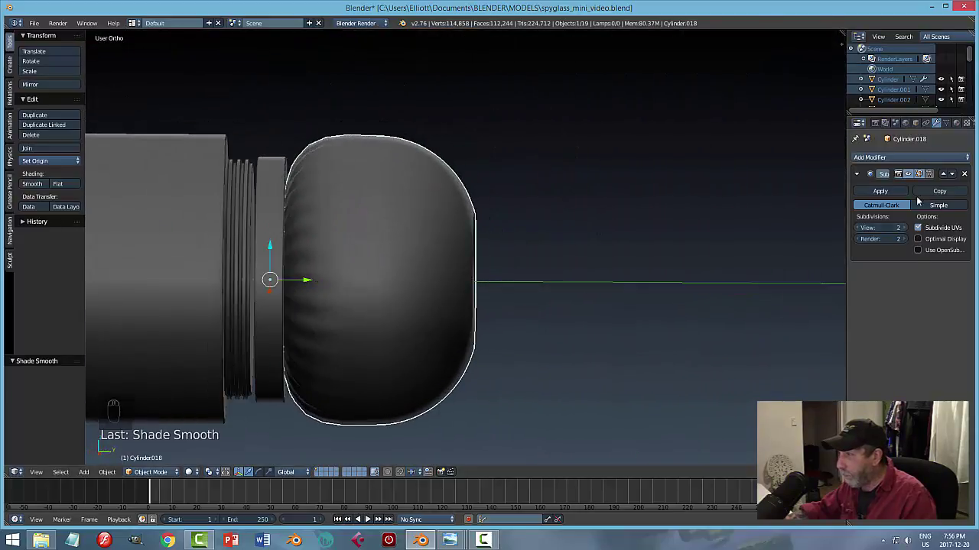
left_click_drag(915, 178, 328, 294)
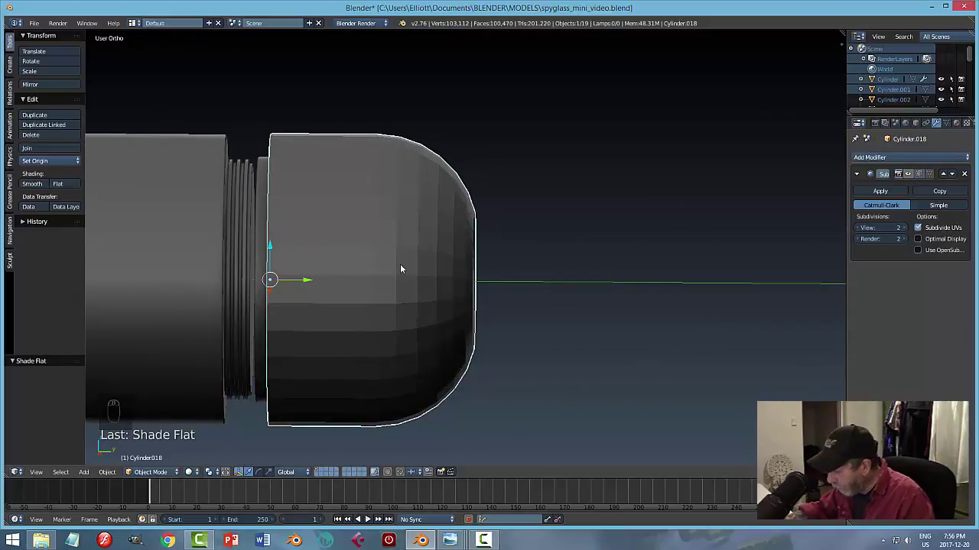
key("KP_3")
key("z")
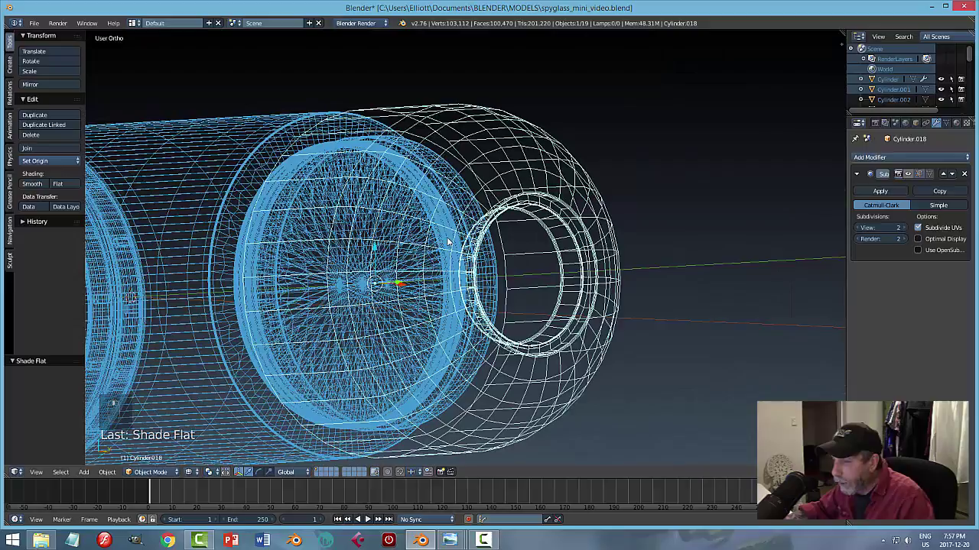
From the side in see-through view, cut an edge loop near the dome's rear rim by the threads.
key("KP_3")
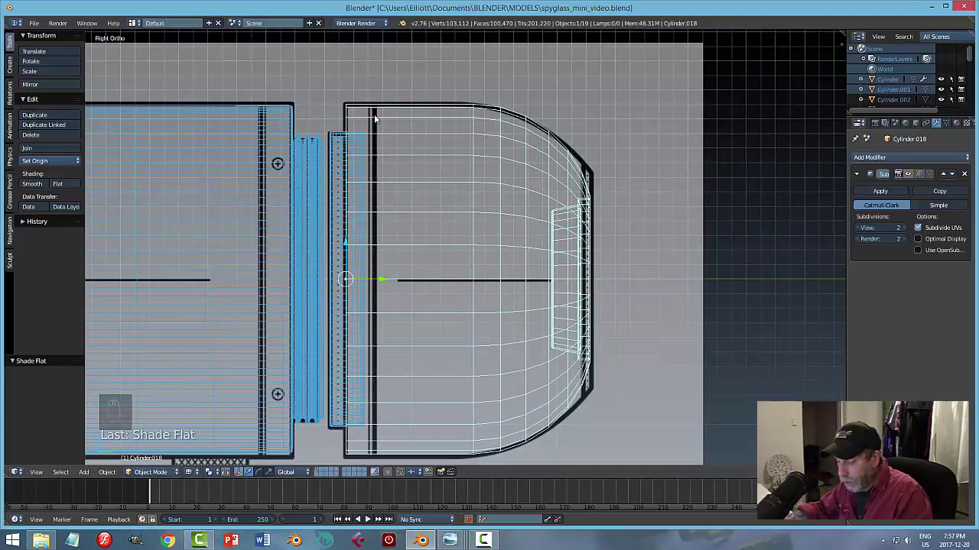
key("ctrl+r")
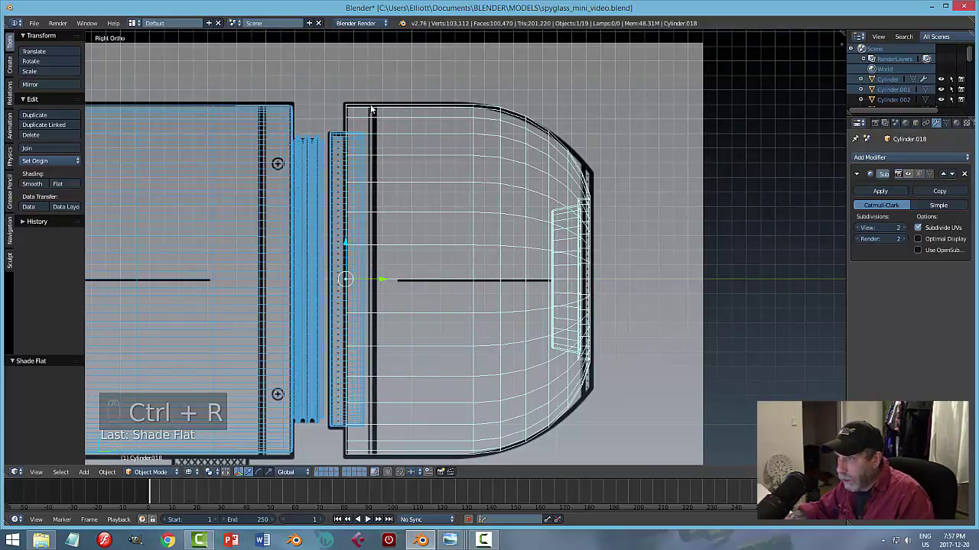
key("Escape")
key("z")
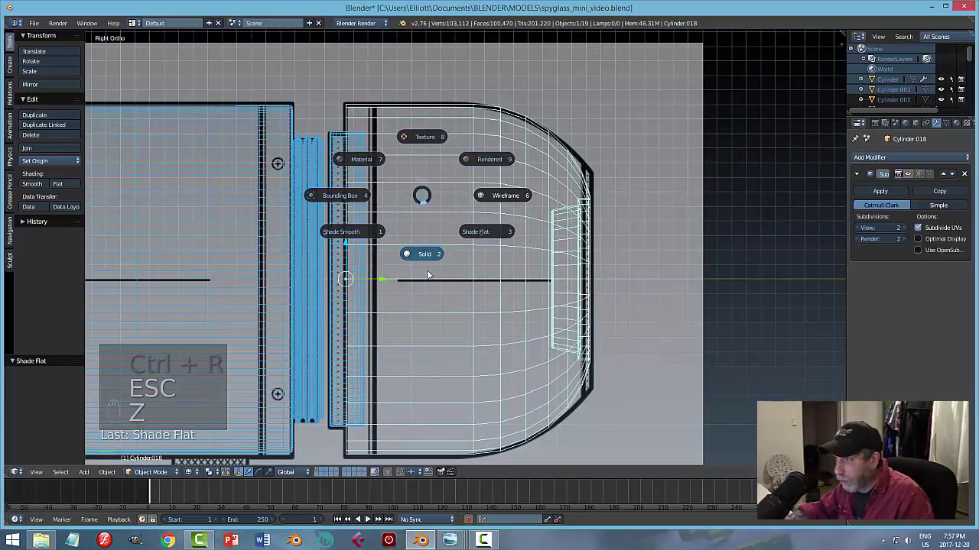
key("Tab")
key("ctrl+r")
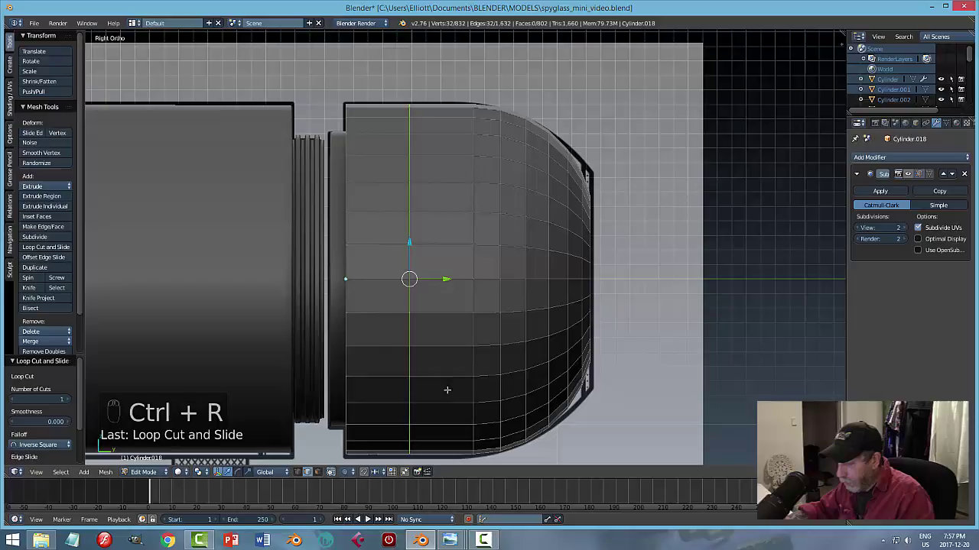
key("z")
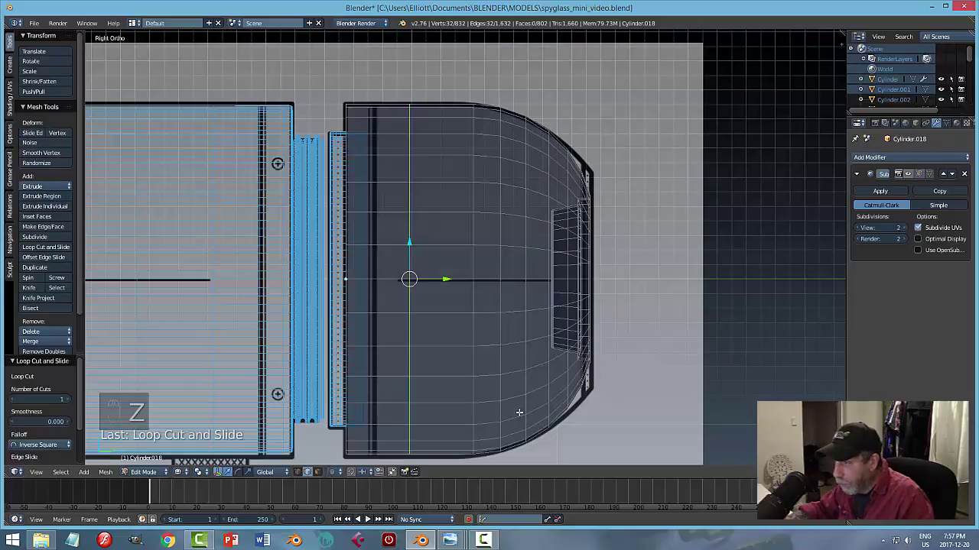
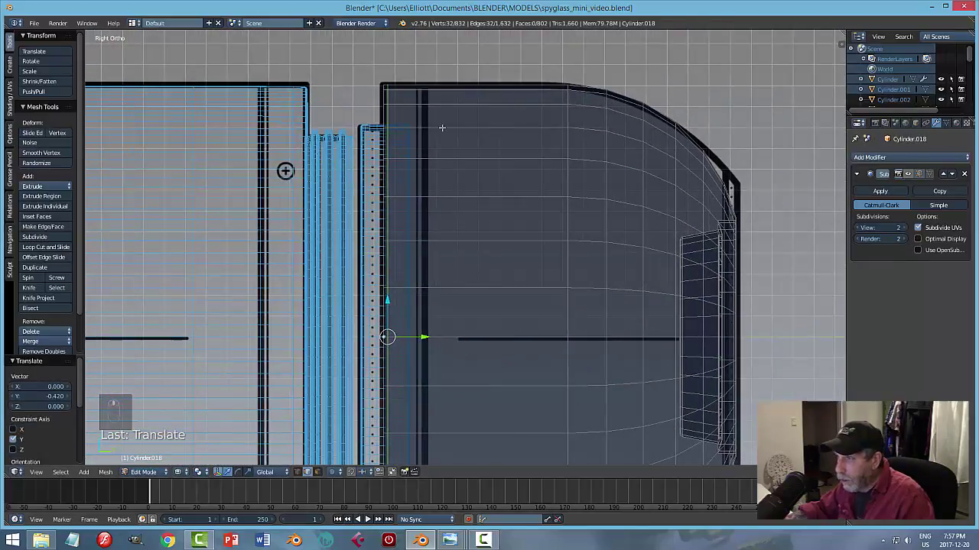
key("ctrl+r")
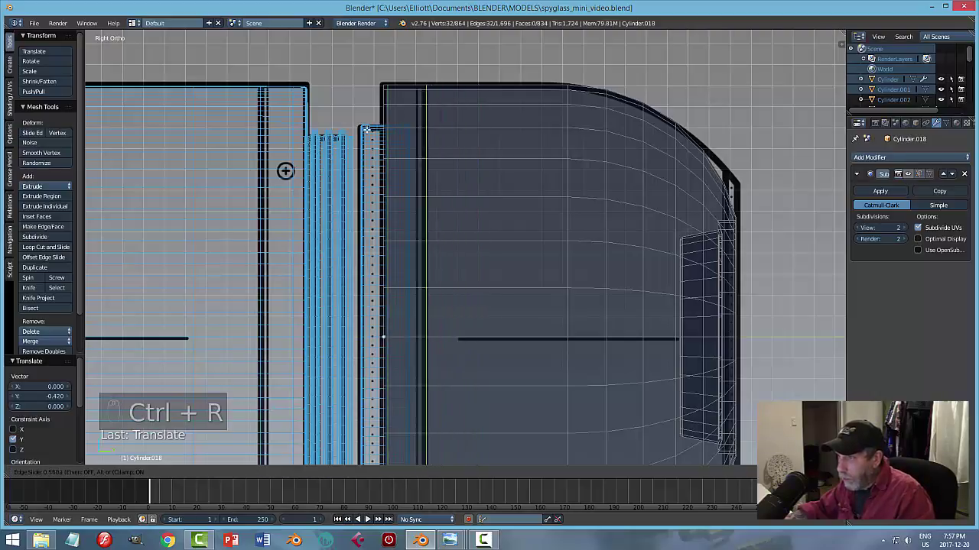
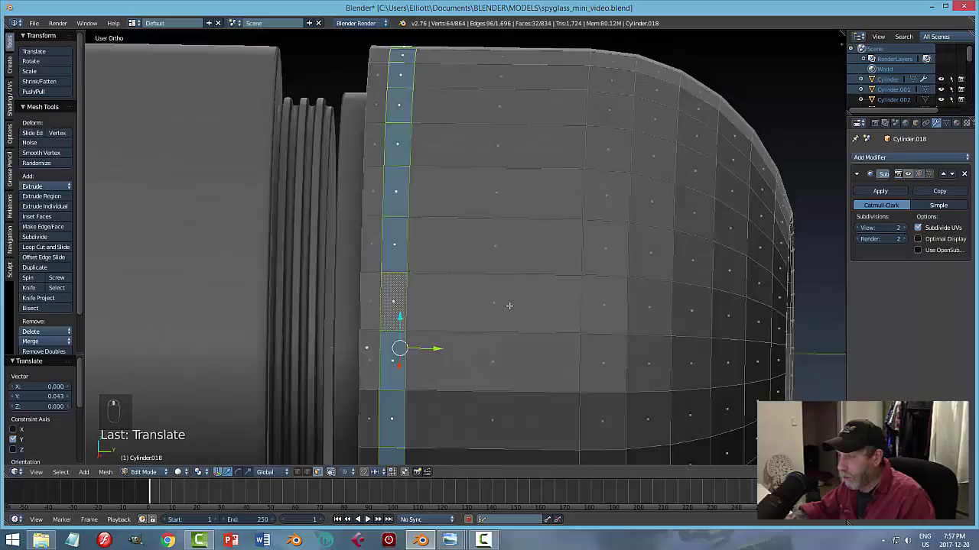
Extrude the narrow face ring behind the rear rim and scale it inward to start the recess.
key("e")
key("s")
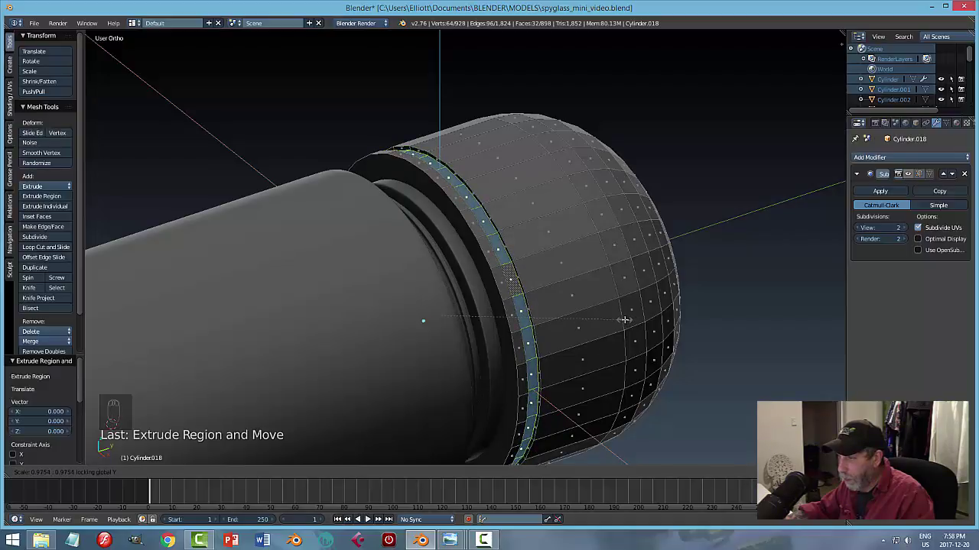
key("a")
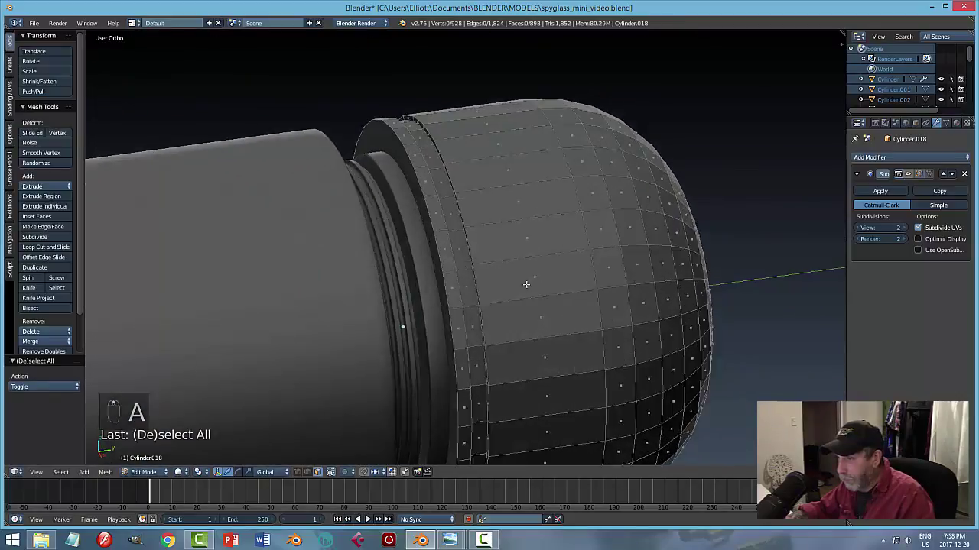
In edge select, extrude the rim edge loop into a thin groove and check it in object mode.
key("Tab")
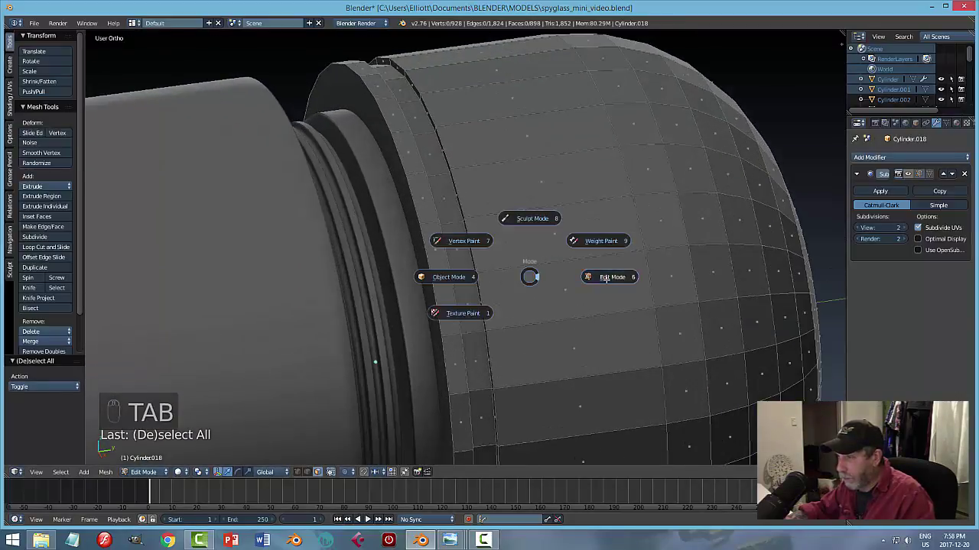
key("ctrl+Tab")
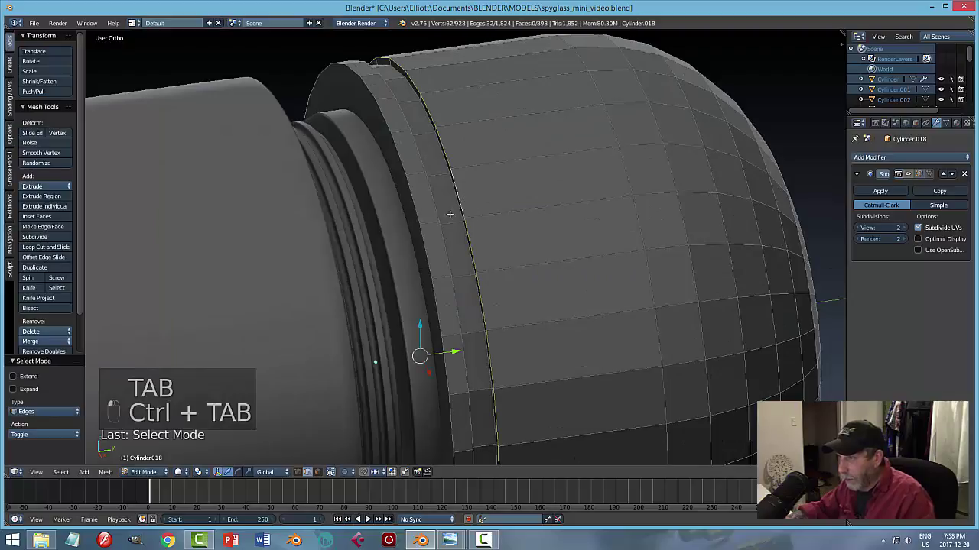
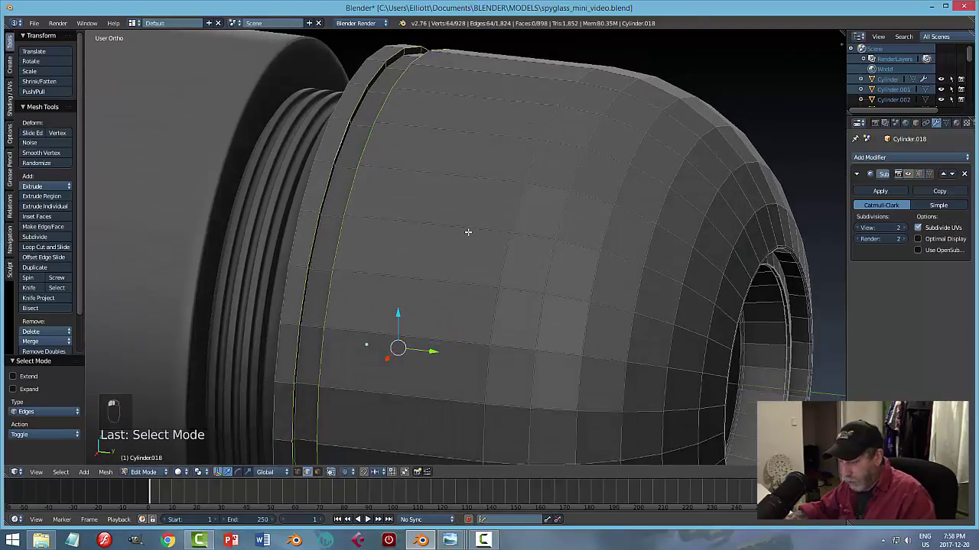
key("ctrl+b")
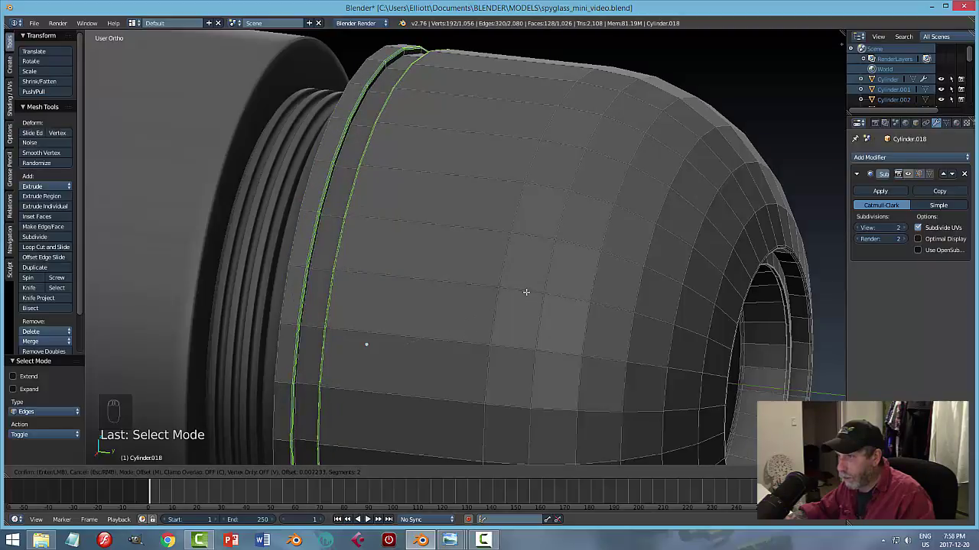
key("a")
key("Tab")
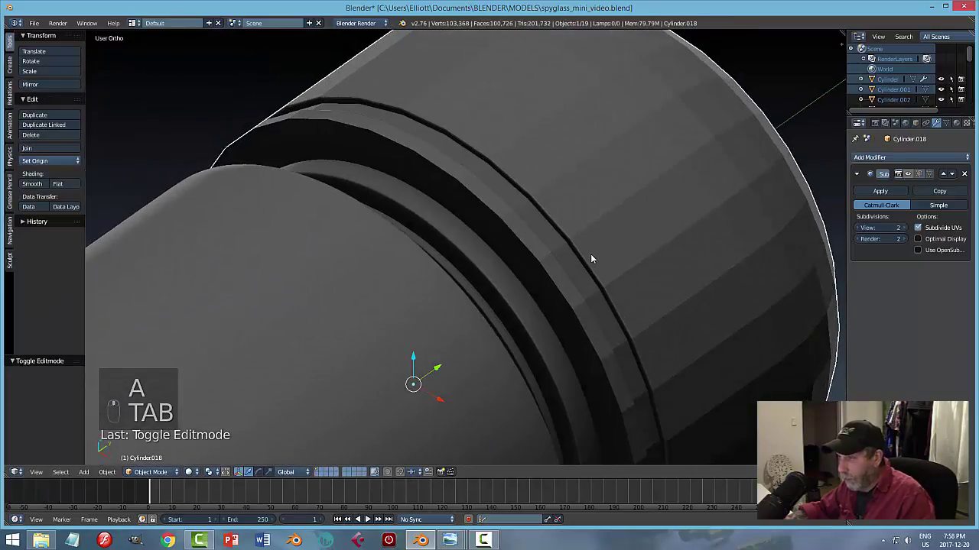
Extrude a second groove at the dome's rear lip and give the dome smooth shading.
left_click(511, 230)
key("Tab")
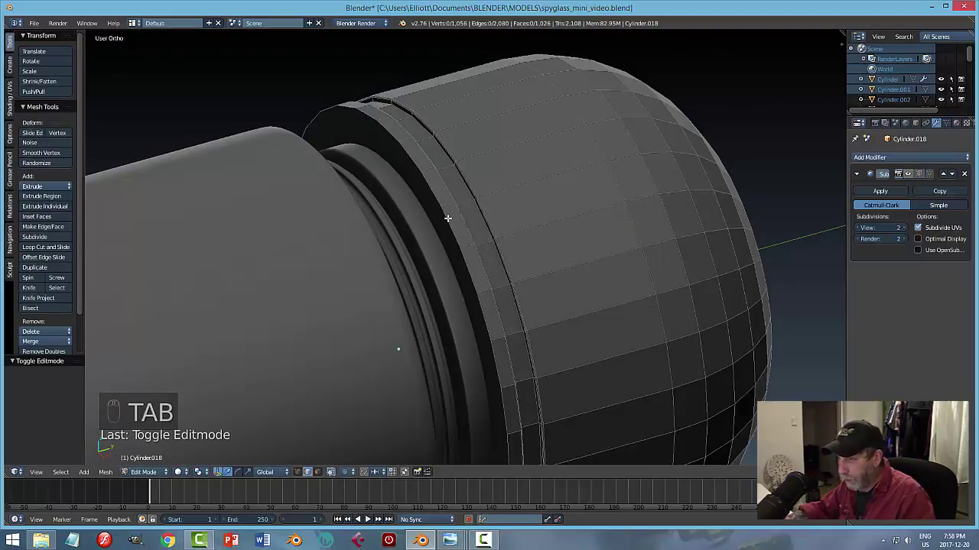
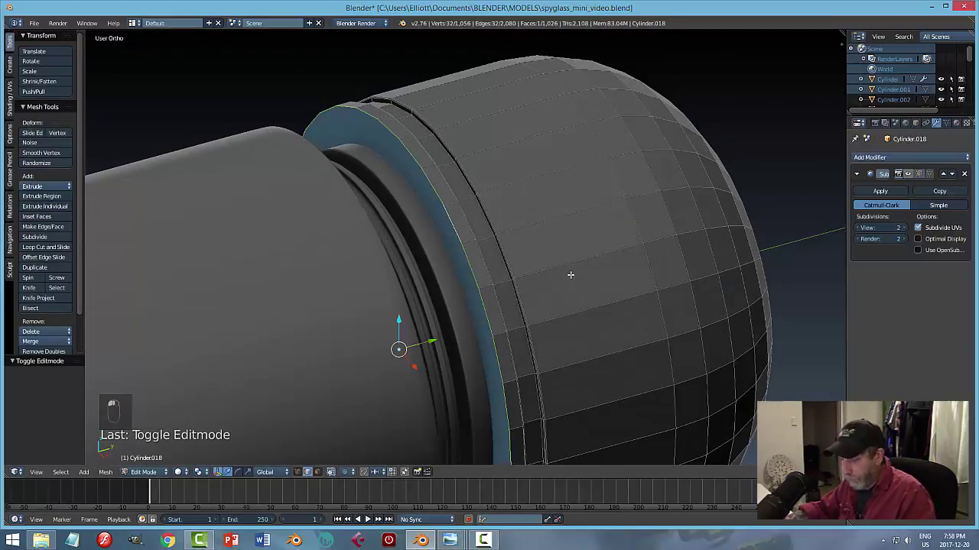
key("ctrl+b")
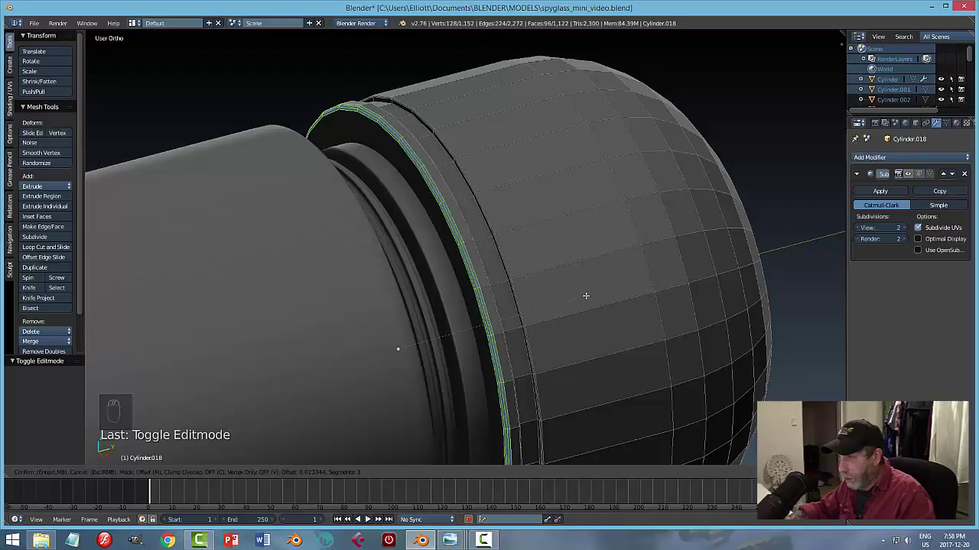
key("a")
key("Tab")
left_click(910, 175)
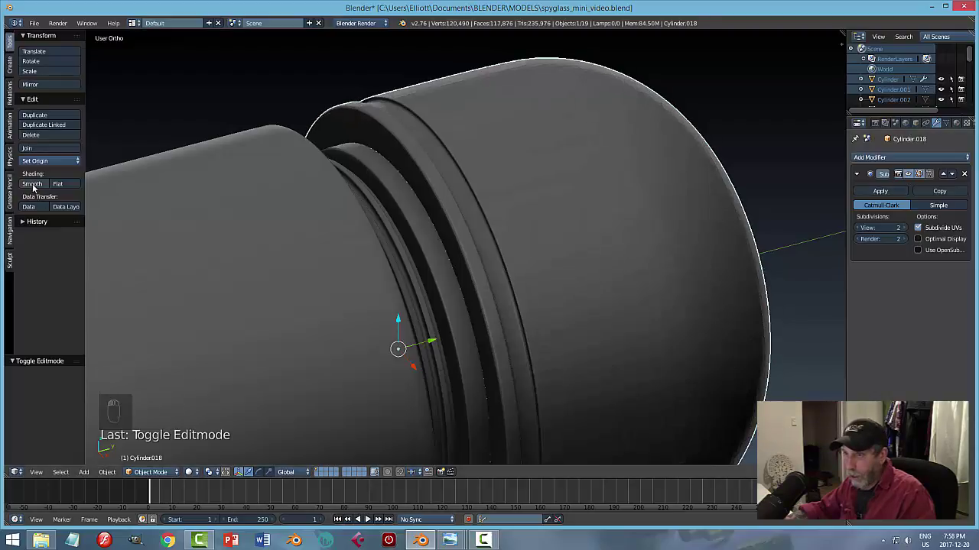
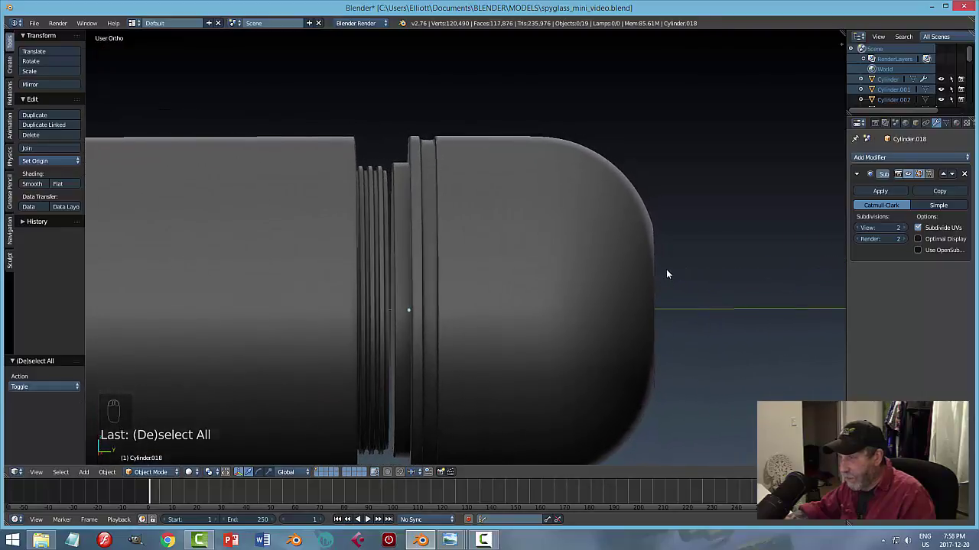
Save the file and orbit around the barrel back toward the eyepiece dome.
left_click_drag(485, 312, 396, 282)
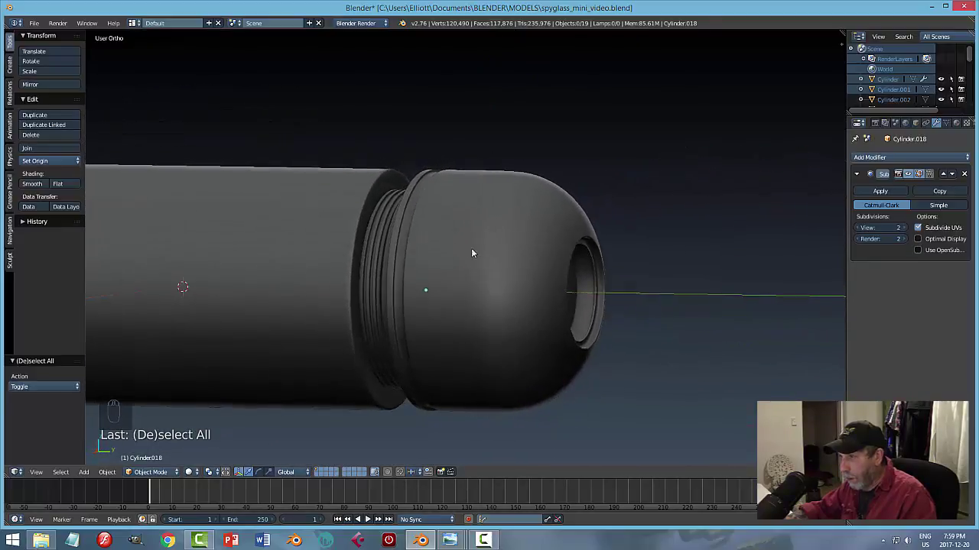
left_click_drag(510, 252, 521, 323)
key("ctrl+s")
middle_click(553, 330)
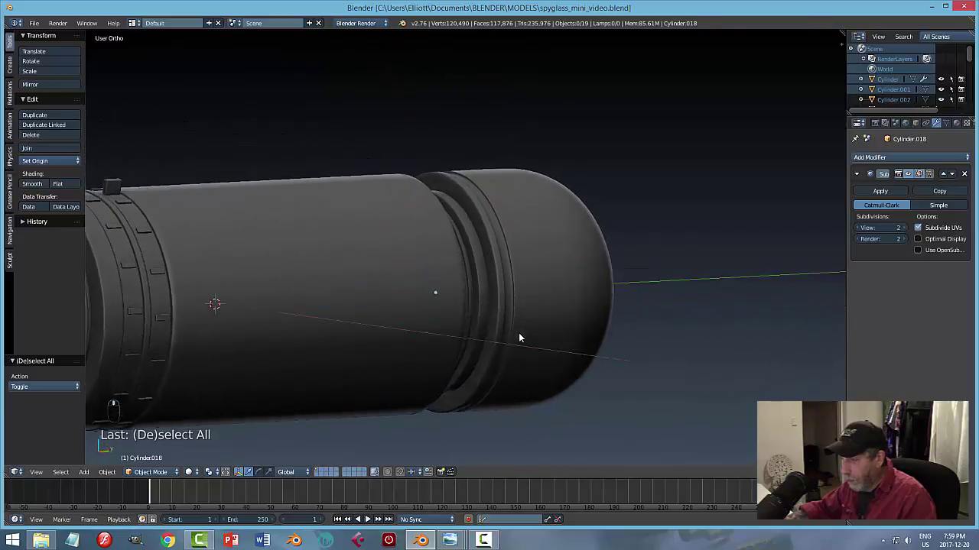
middle_click(535, 352)
middle_click(510, 359)
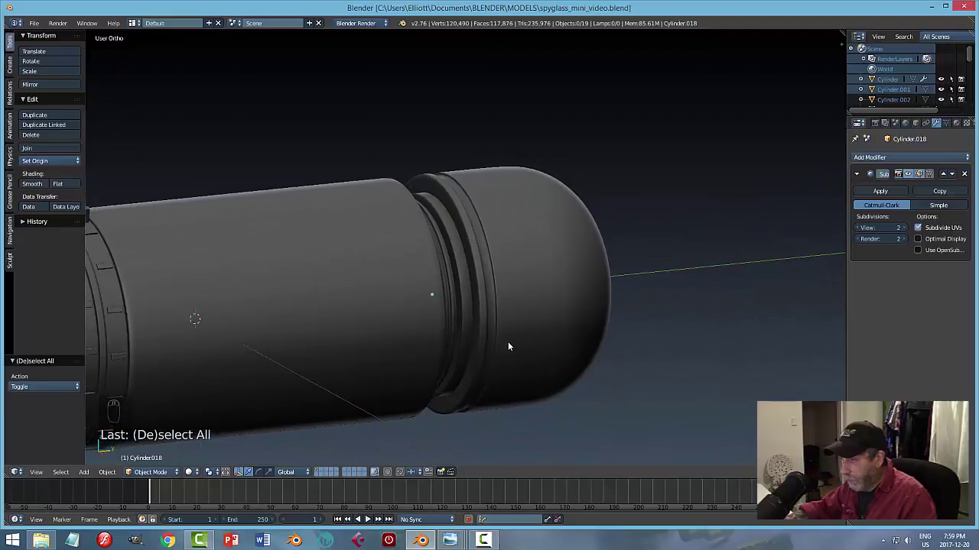
left_click_drag(506, 344, 526, 341)
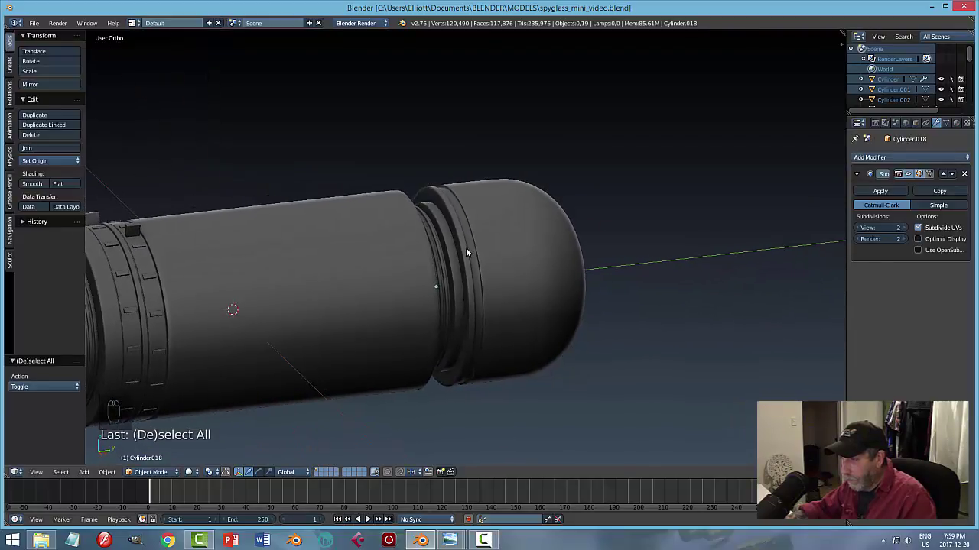
Scale the rear-rim face band slightly inward along X and Z to tighten the lip.
key("Tab")
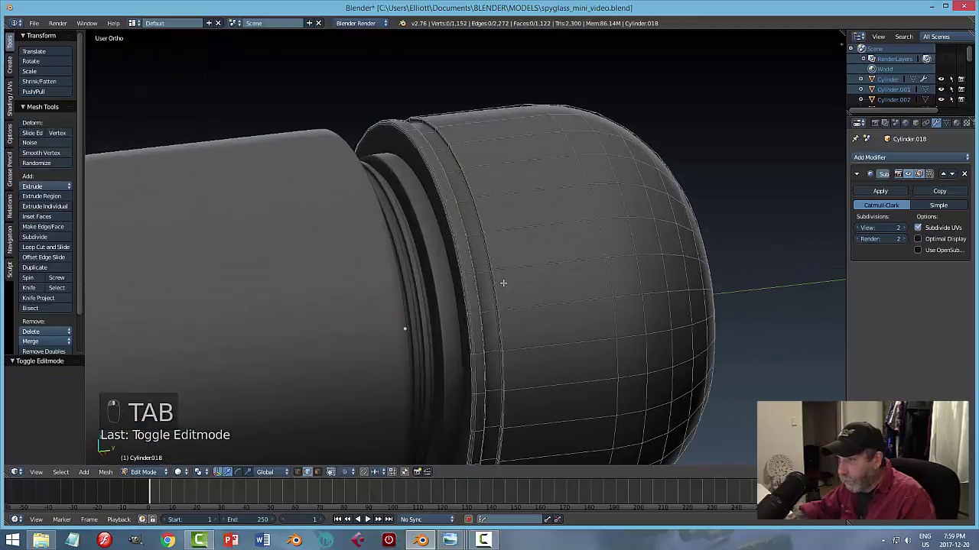
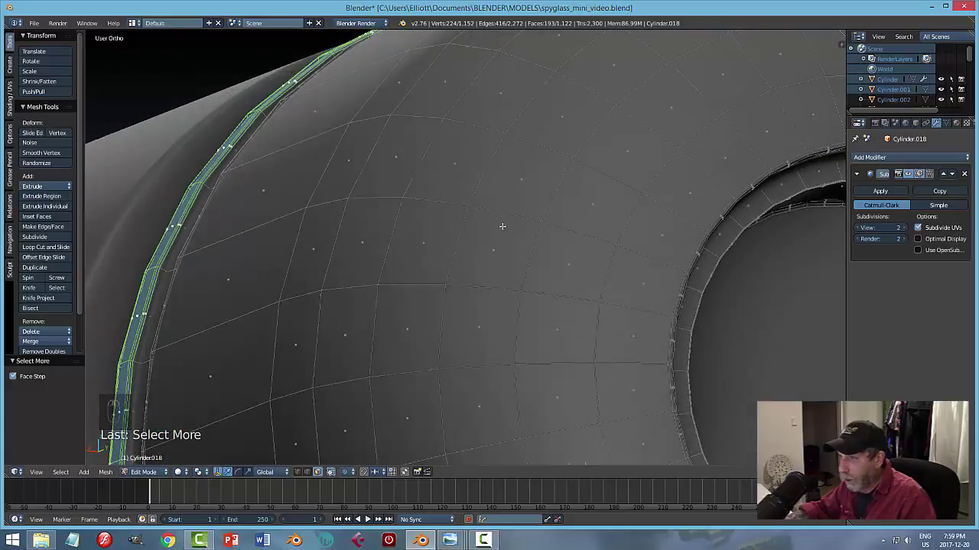
key("s")
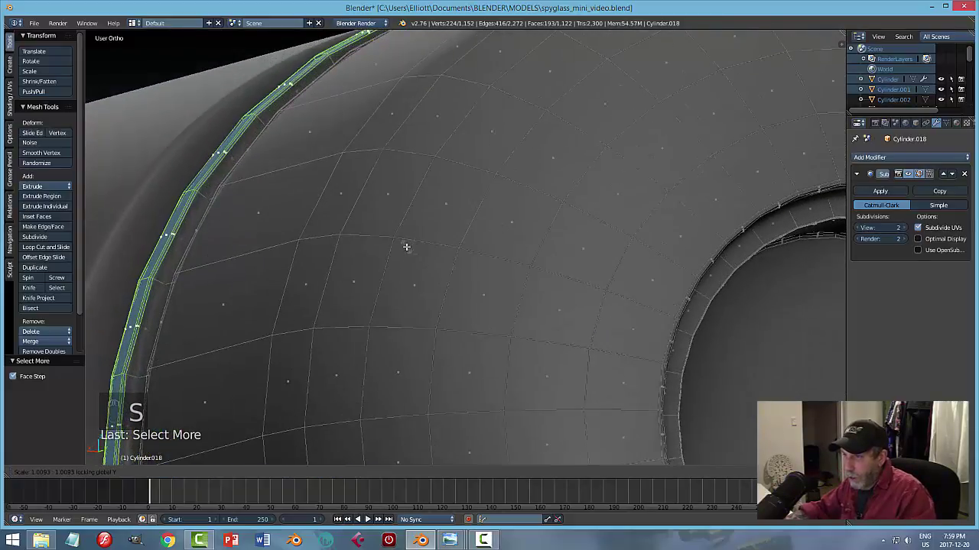
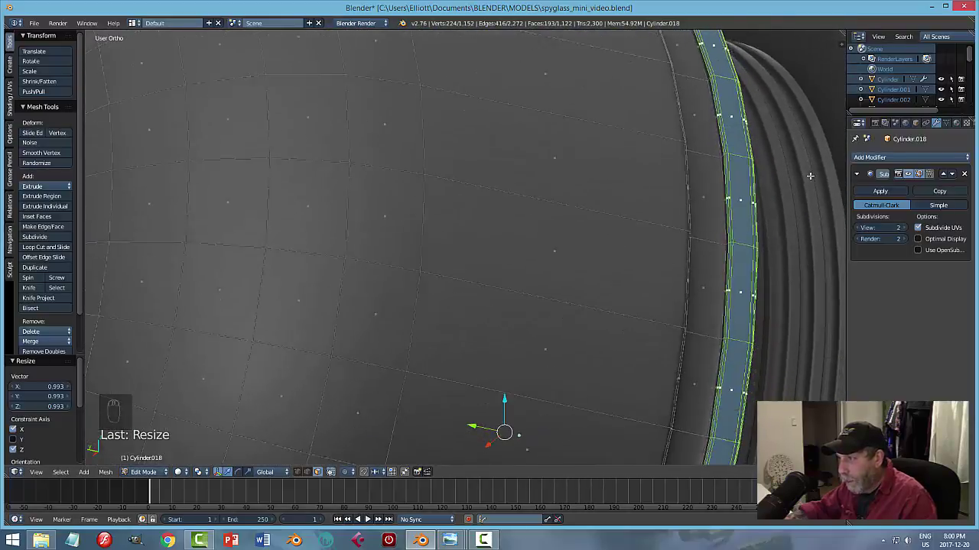
key("a")
key("Tab")
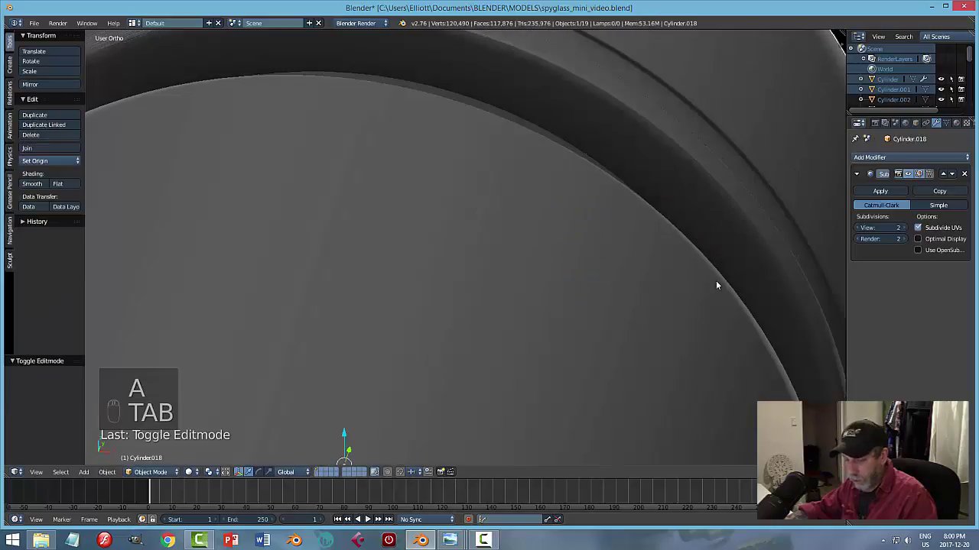
Undo the last two edits and save the file.
key("a")
left_click_drag(712, 285, 586, 281)
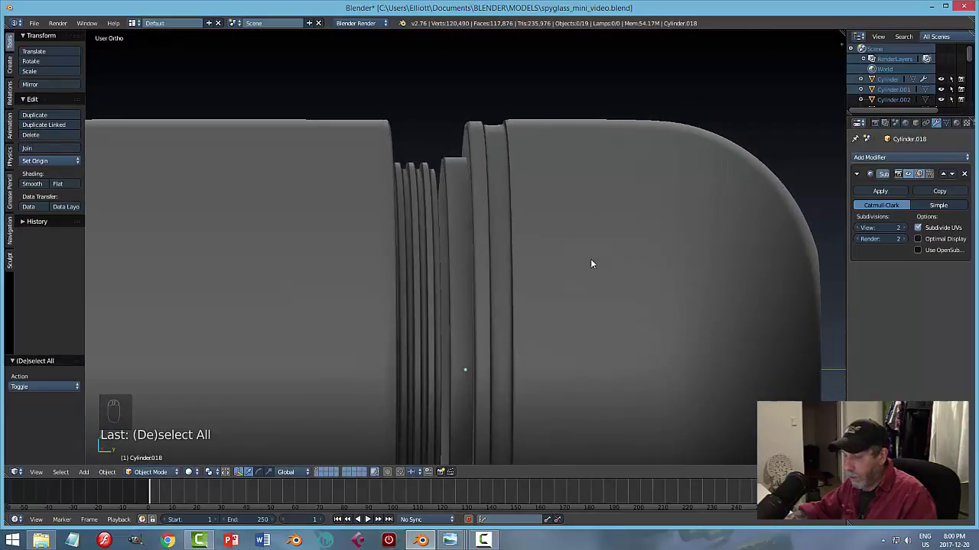
key("ctrl+z")
key("ctrl+z")
key("a")
key("ctrl+s")
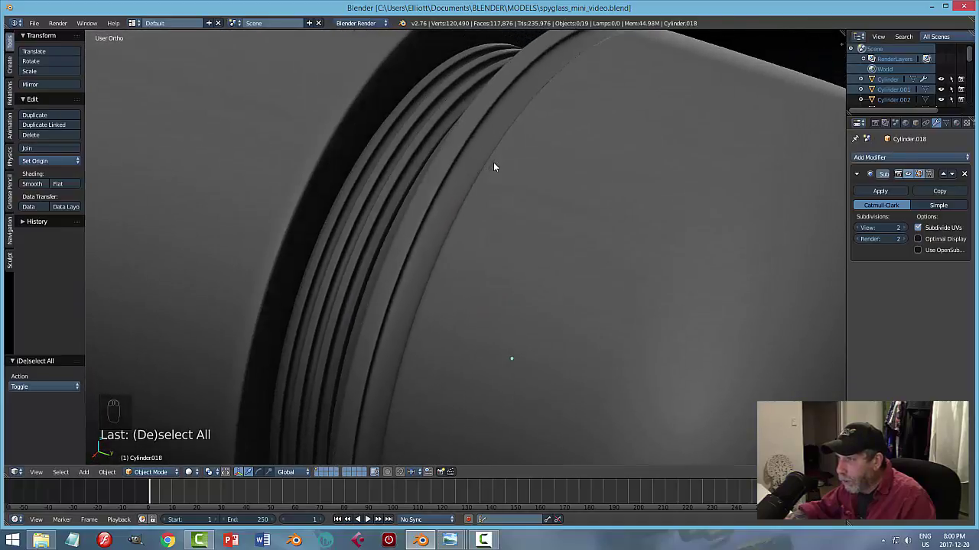
Orbit and zoom to look straight into the eyepiece opening.
scroll("down", 3)
left_click_drag(560, 232, 497, 203)
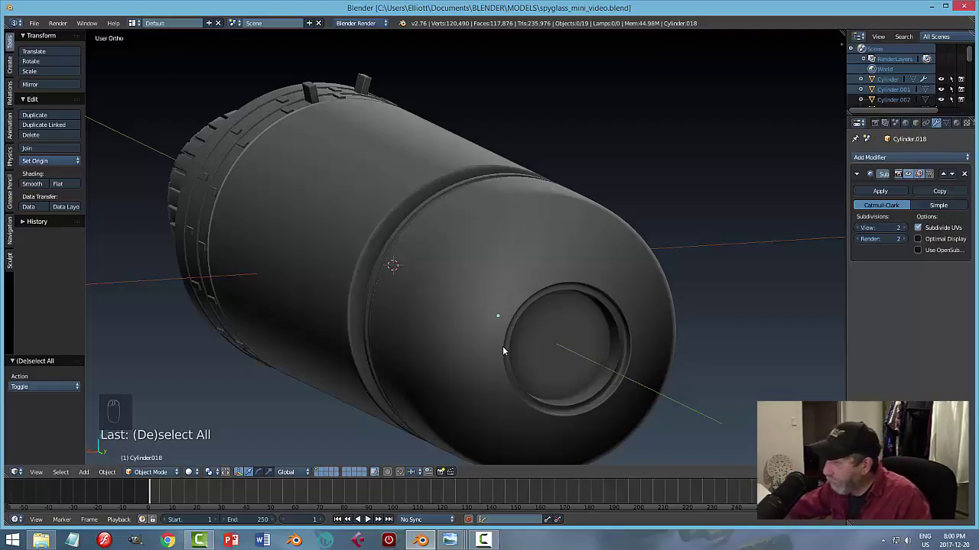
left_click_drag(490, 301, 441, 286)
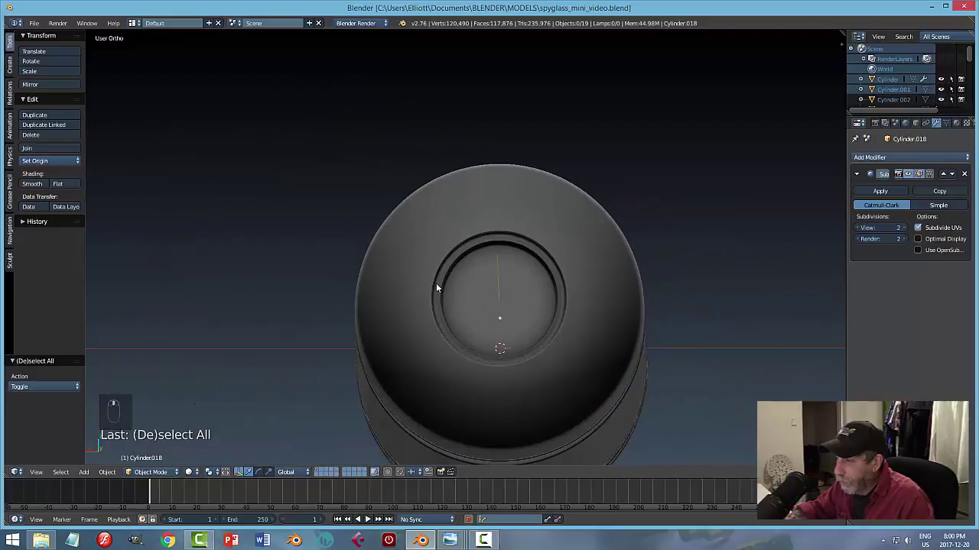
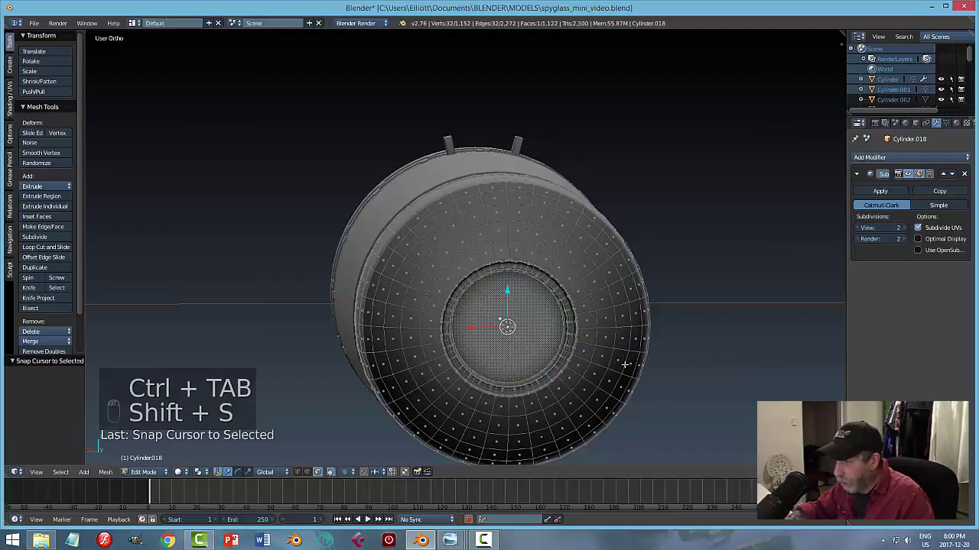
Snap the 3D cursor to the centre of the eyepiece opening and leave edit mode.
key("a")
key("Tab")
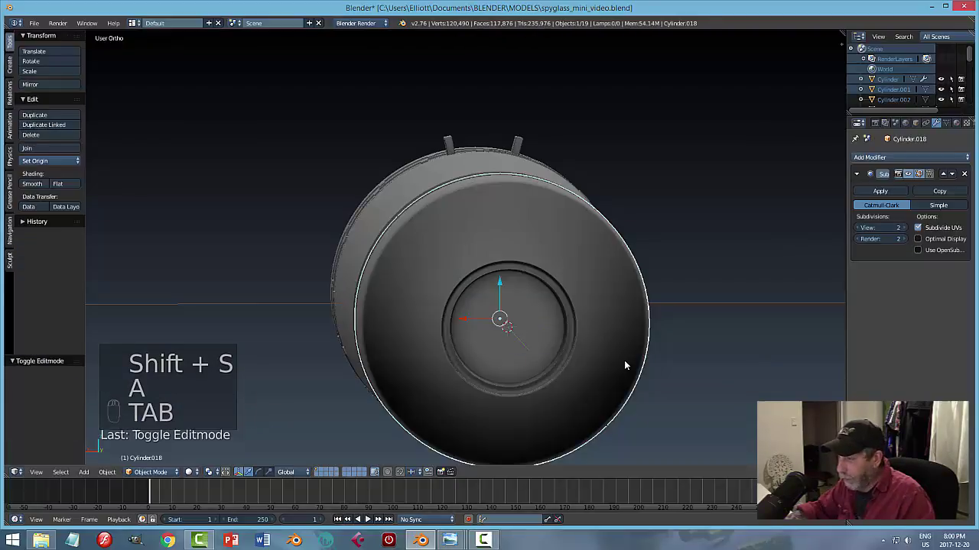
middle_click(655, 362)
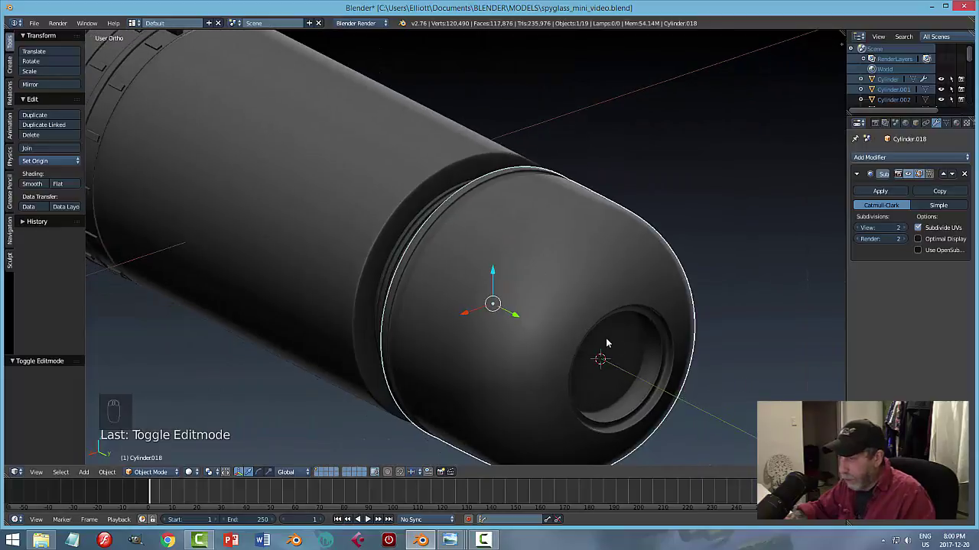
Add a circle at the eyepiece centre, rotate it about X and scale it down.
key("shift+a")
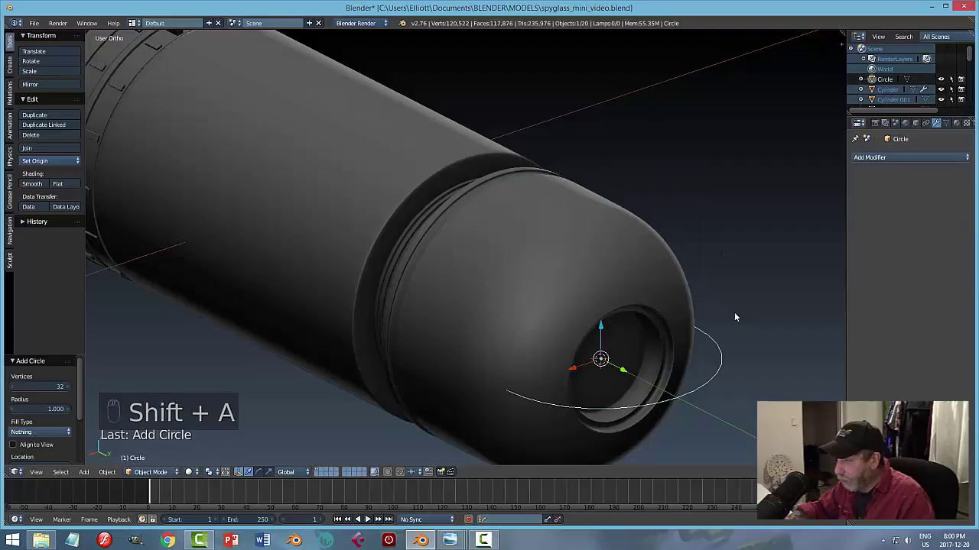
key("r")
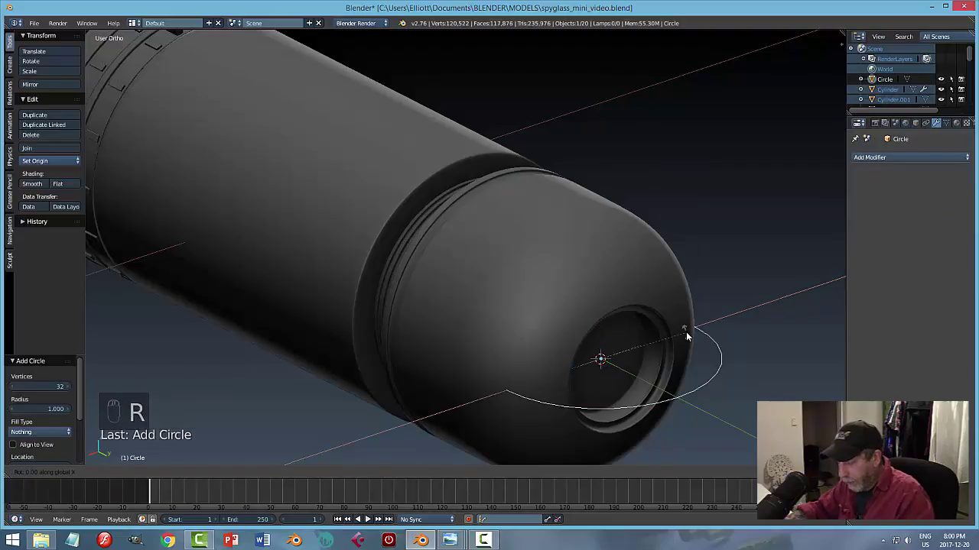
key("s")
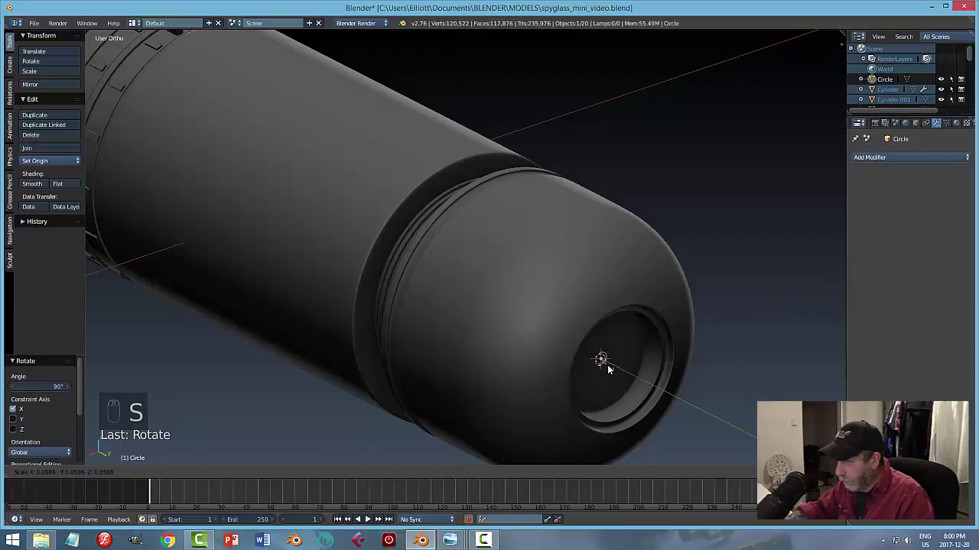
left_click(608, 323)
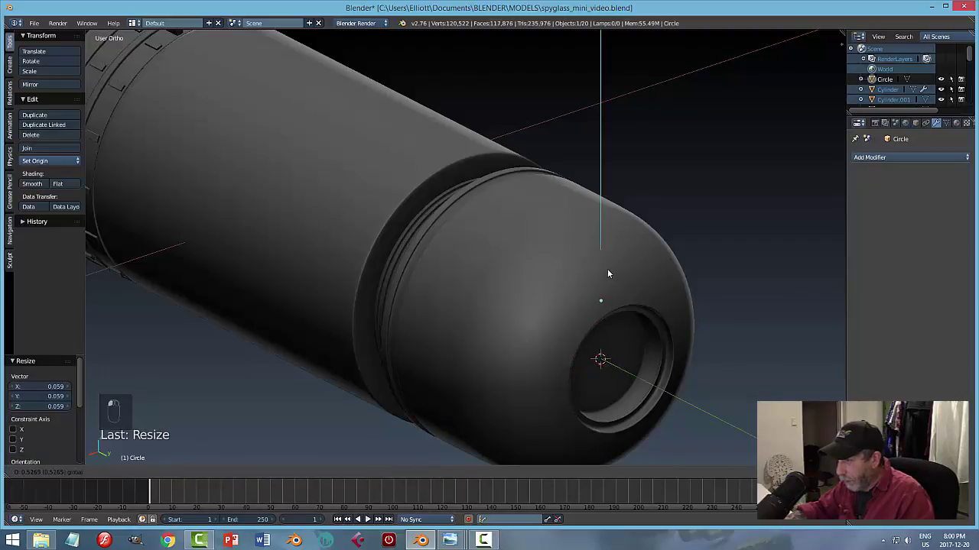
Move the circle up along Z and along Y onto the dome rim, then shrink it to bolt size.
key("KP_1")
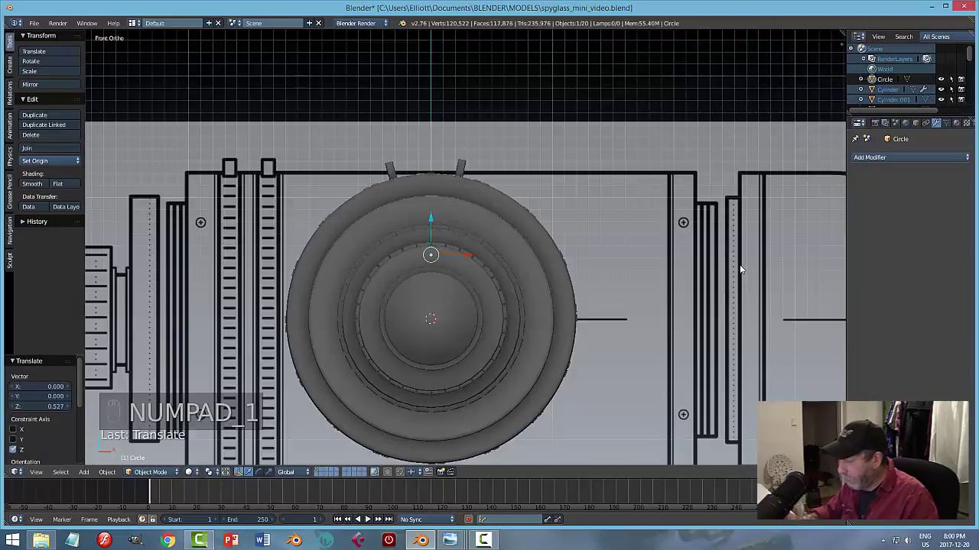
key("ctrl+KP_1")
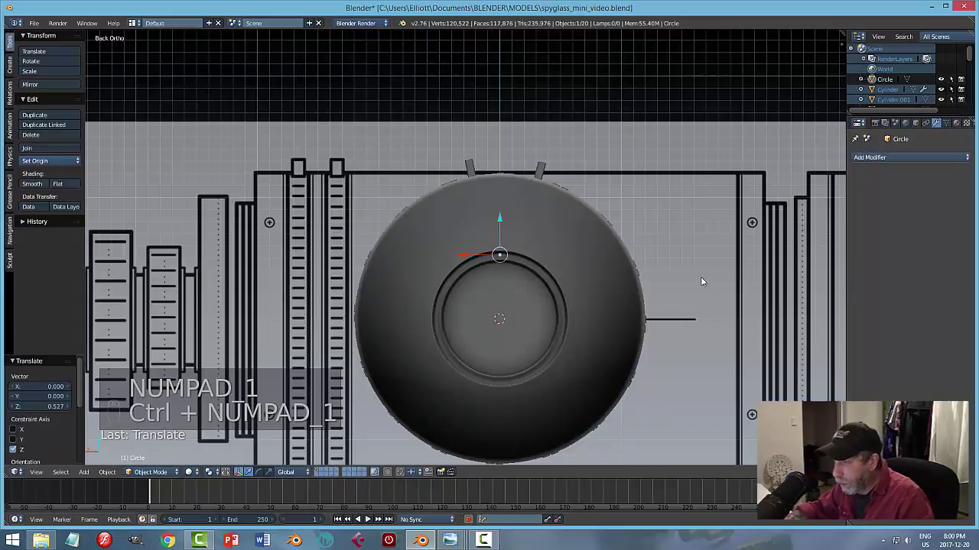
left_click_drag(503, 223, 561, 234)
left_click_drag(565, 236, 433, 268)
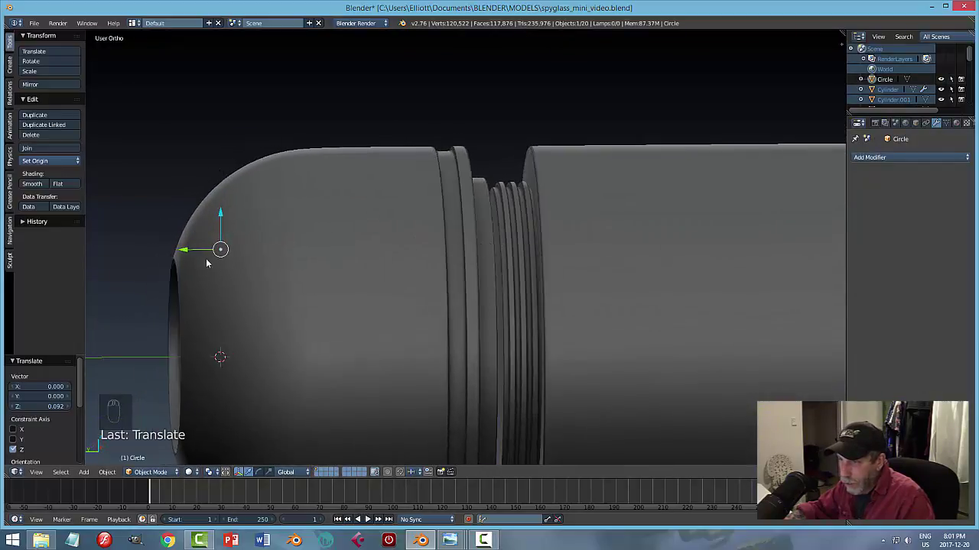
left_click(191, 249)
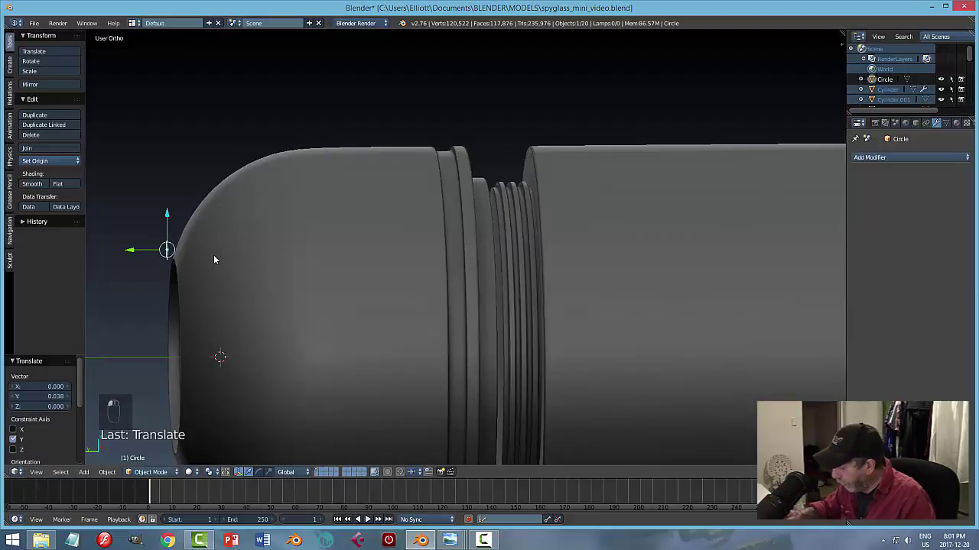
key("KP_Decimal")
left_click(219, 258)
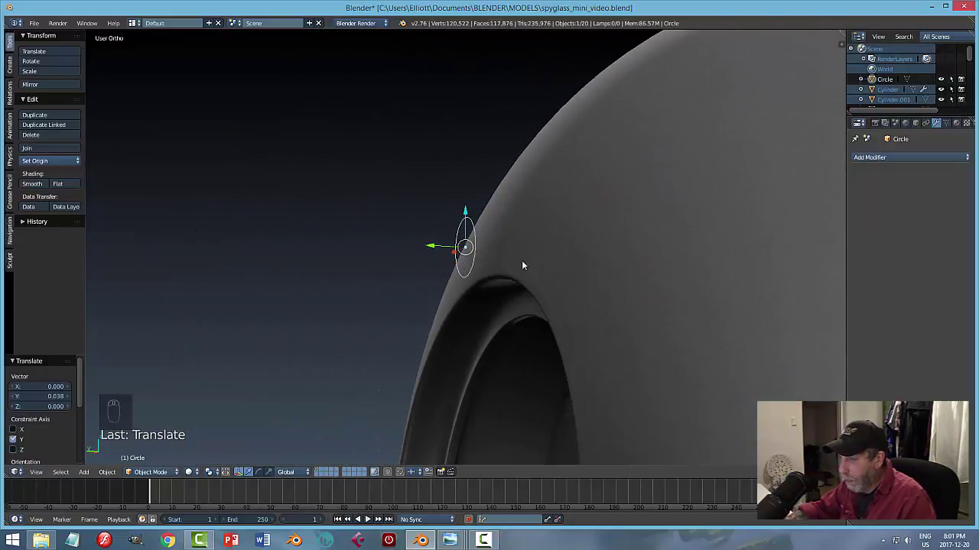
key("s")
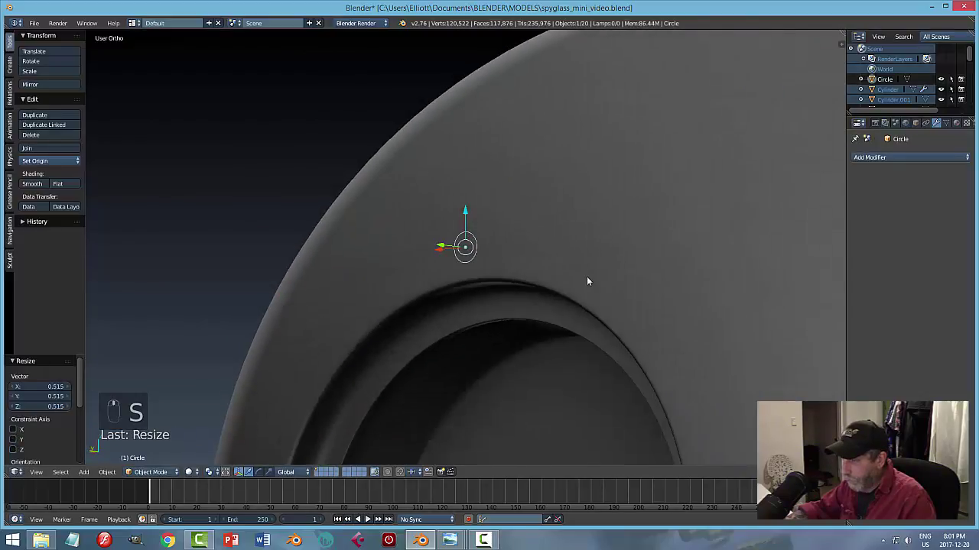
key("Tab")
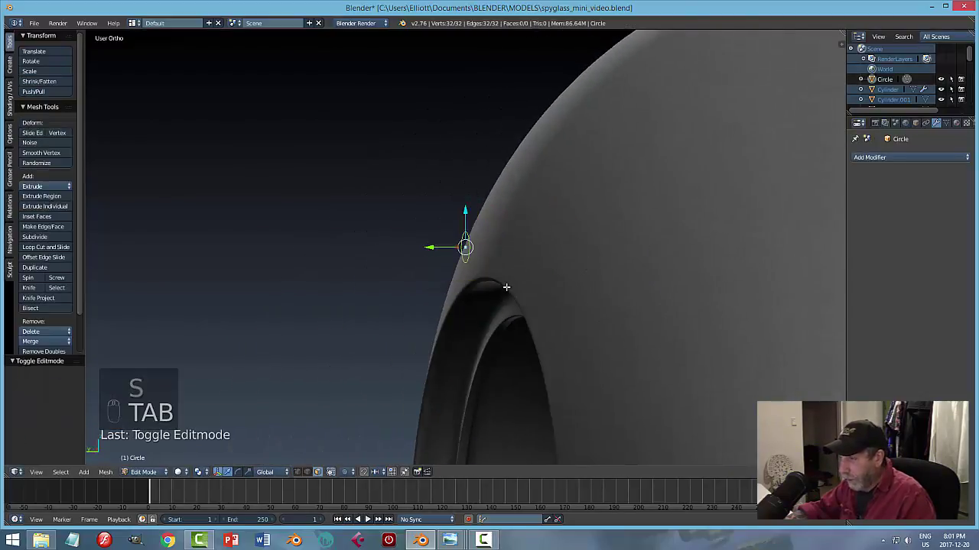
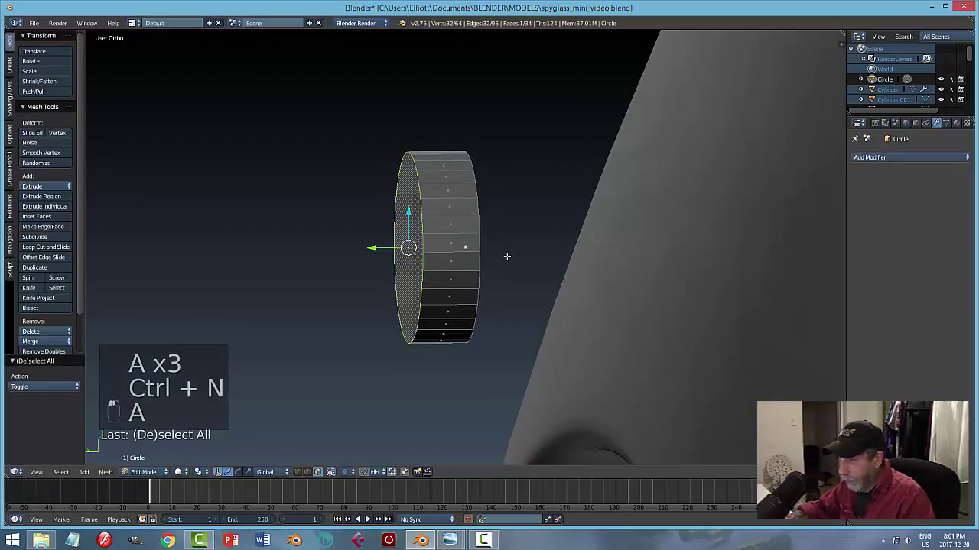
Round the extruded circle with loop cuts and flatten it along Y into a bolt-head disc.
key("ctrl+b")
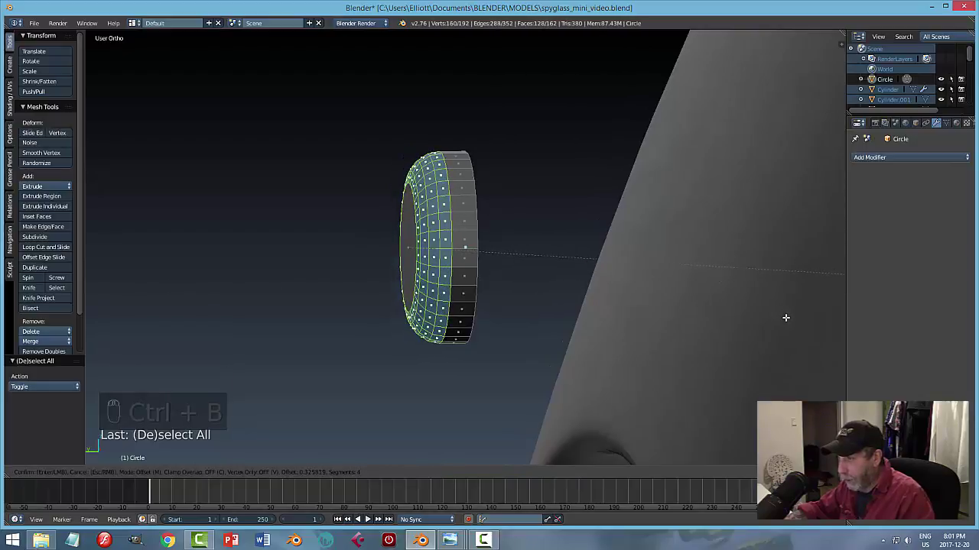
key("a")
key("Tab")
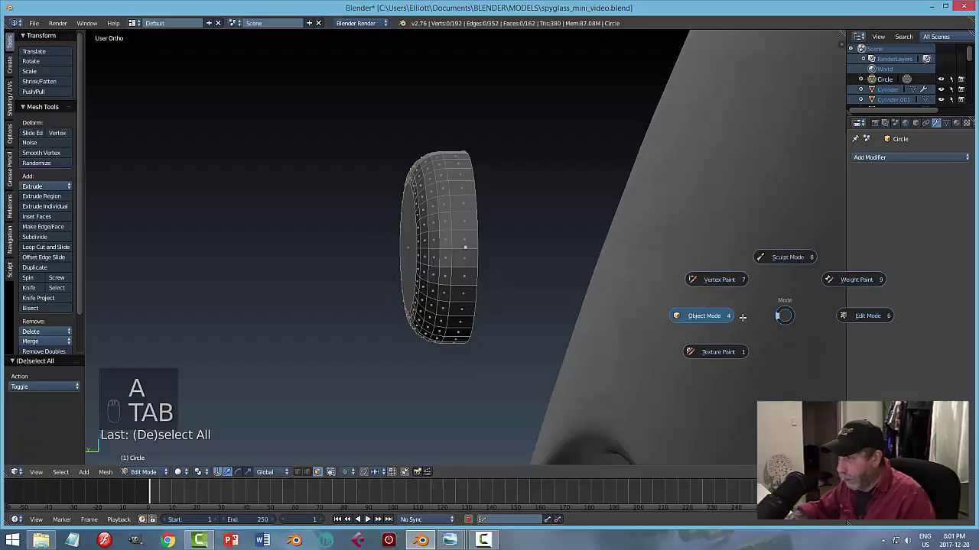
key("s")
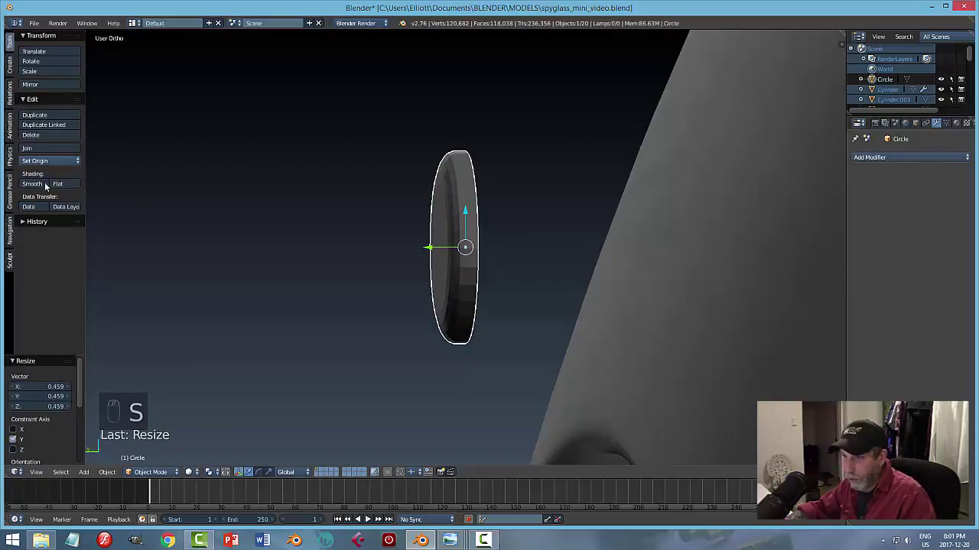
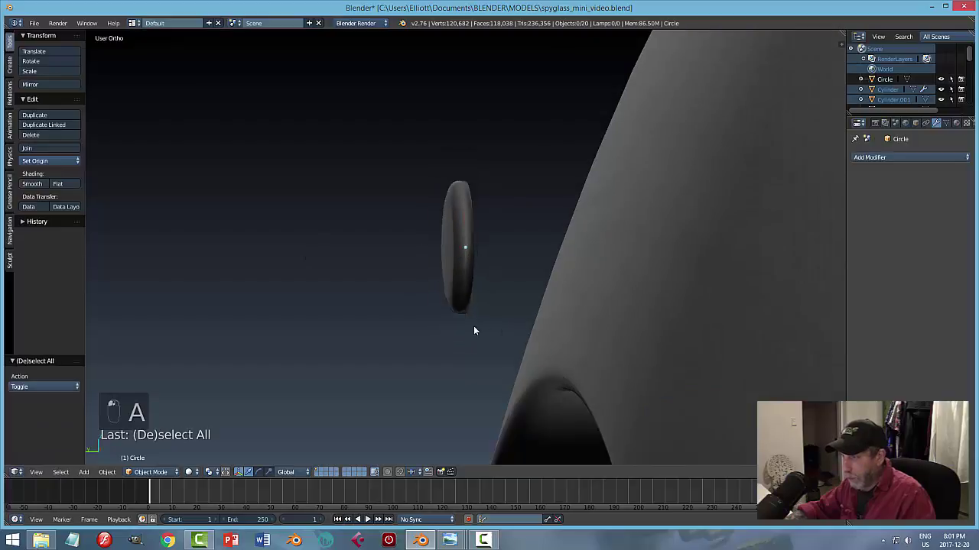
From the side view, move the bolt head along Y onto the dome above the opening.
middle_click(539, 321)
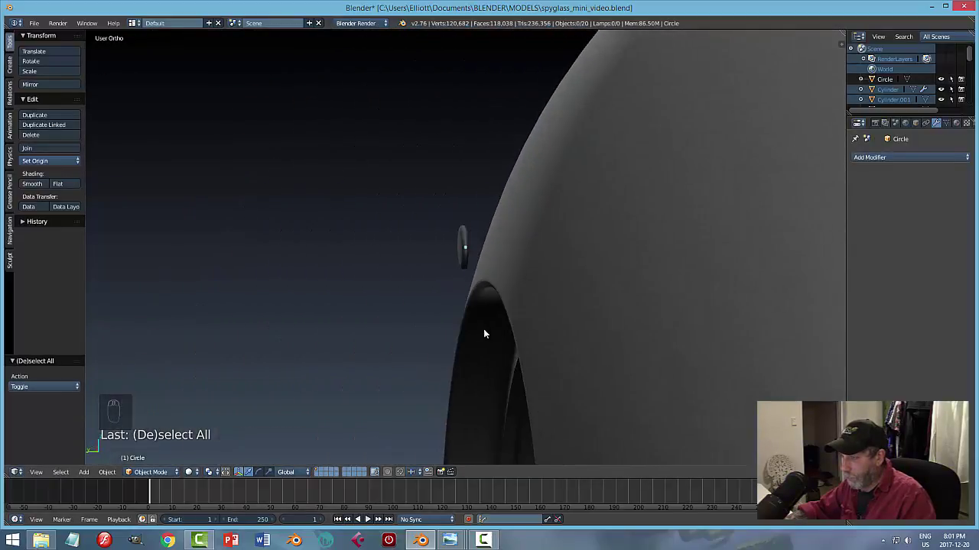
left_click(467, 252)
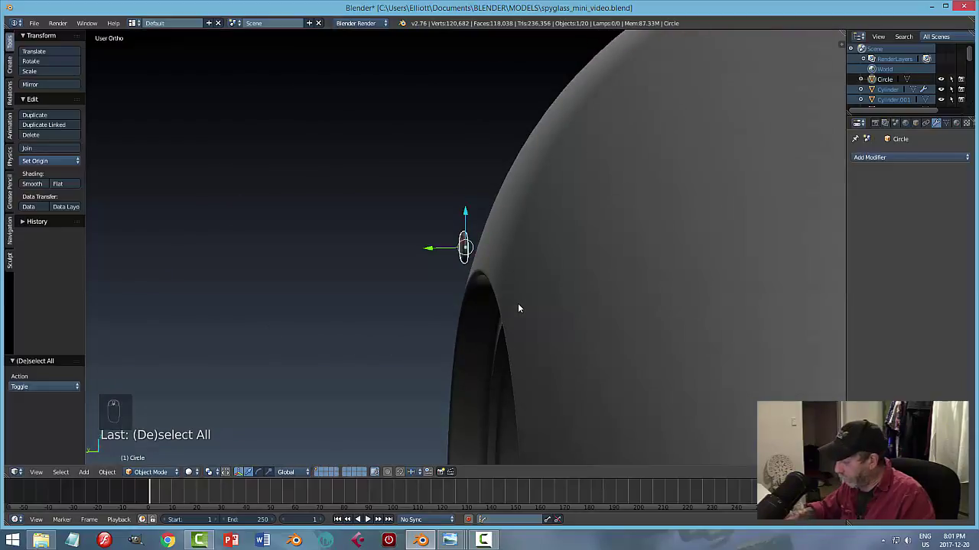
key("KP_3")
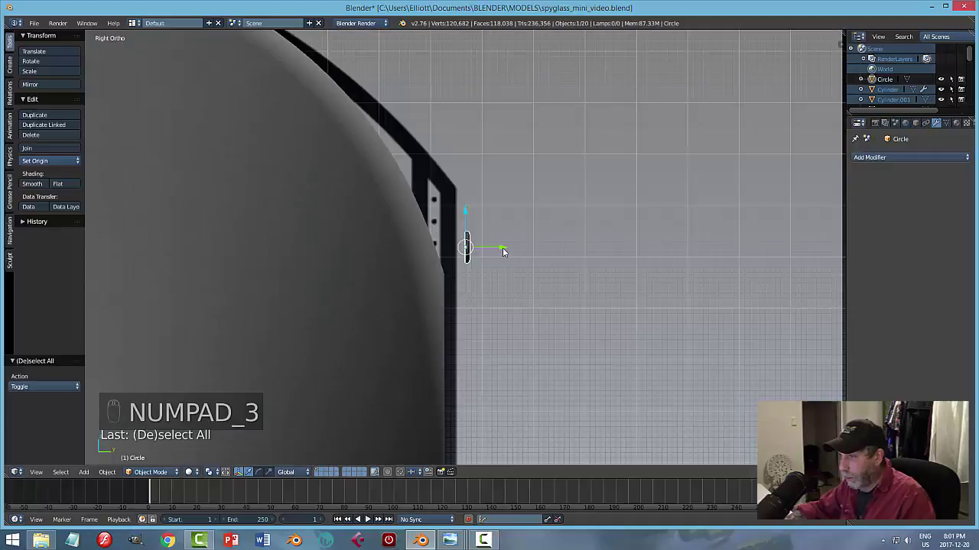
left_click(508, 249)
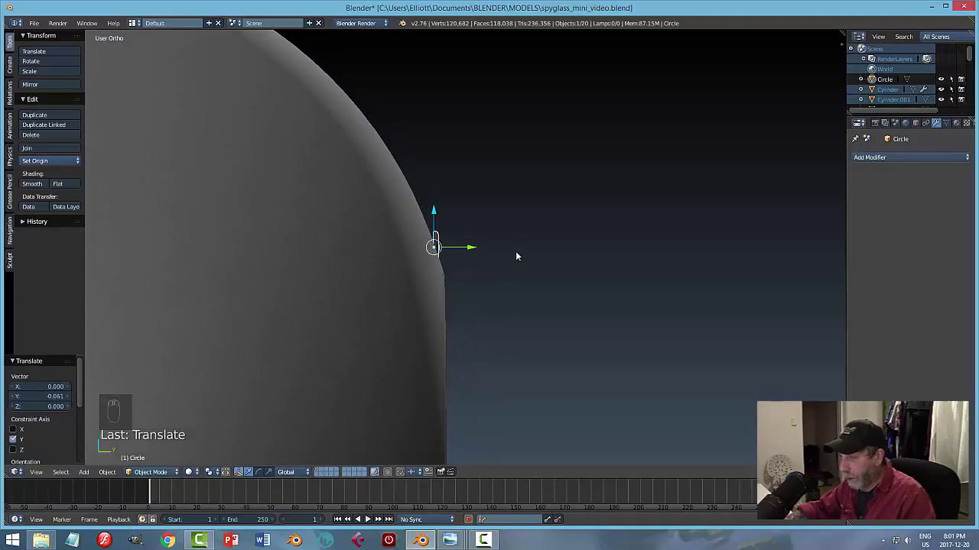
Tilt the bolt head about X to the dome's slope and slide it flush against the surface.
key("r")
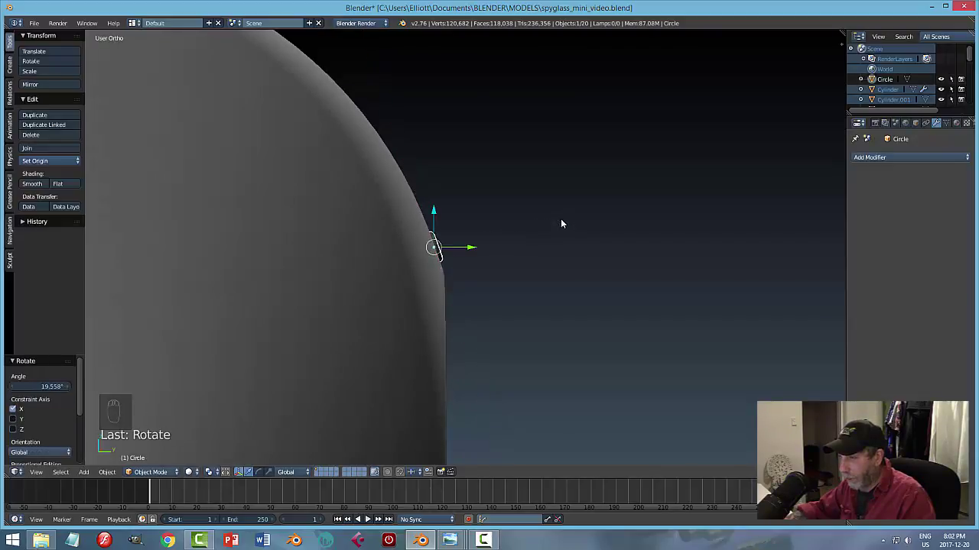
left_click_drag(558, 241, 334, 266)
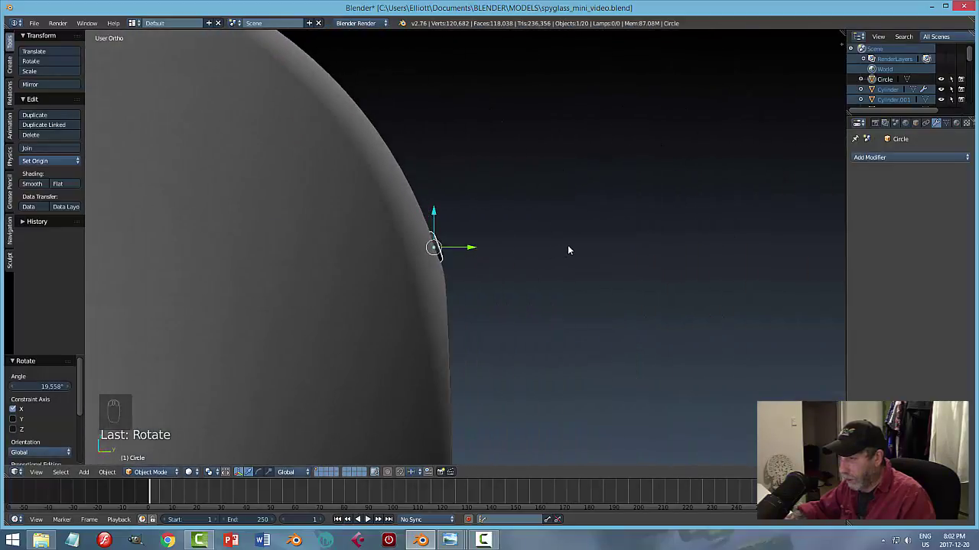
key("KP_3")
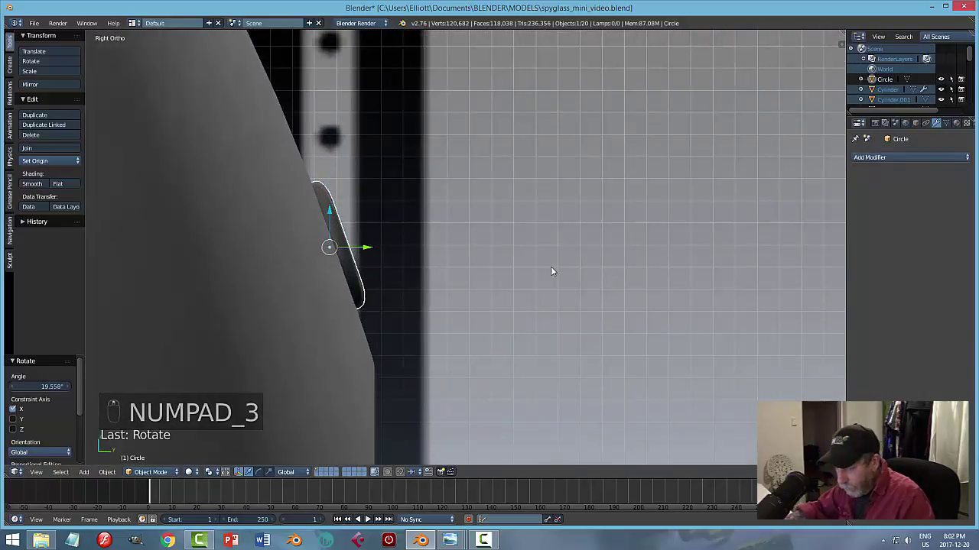
key("r")
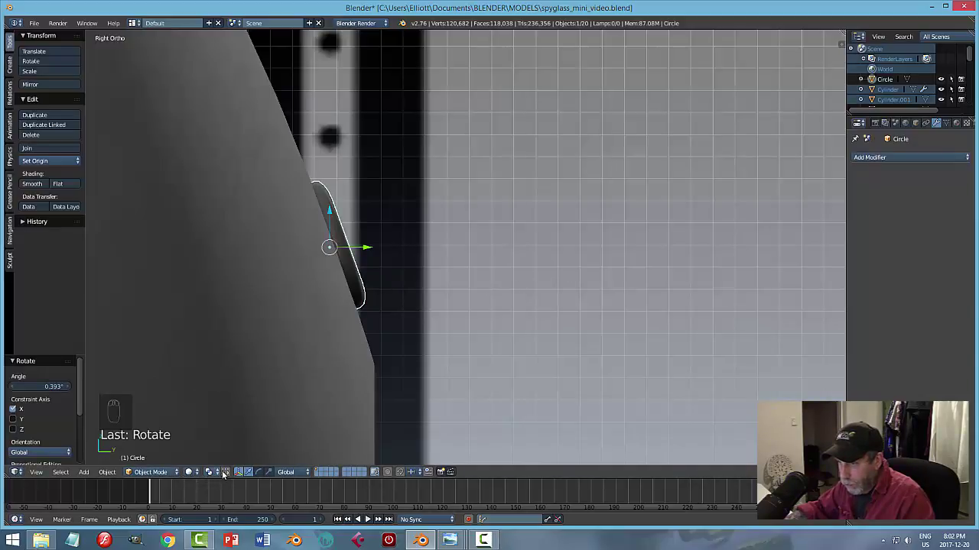
left_click(217, 475)
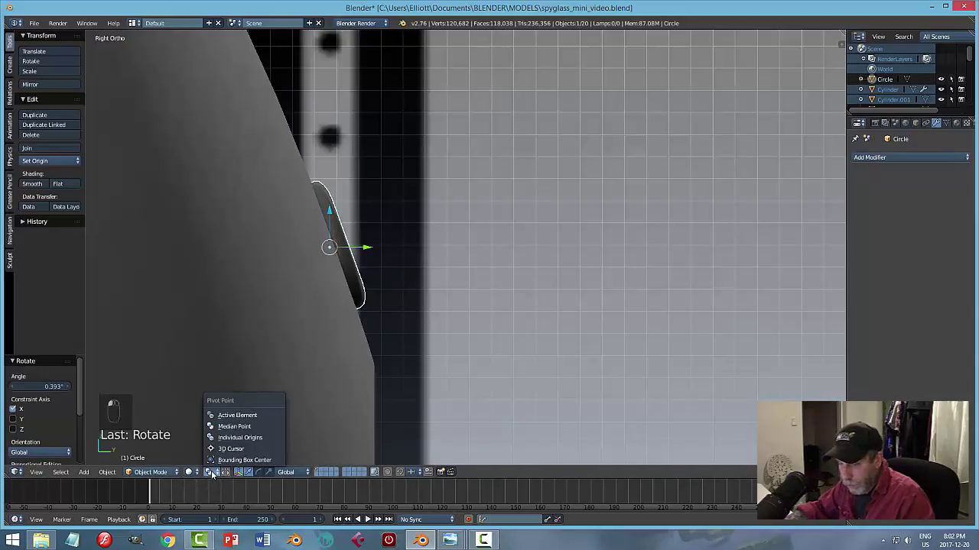
left_click(293, 472)
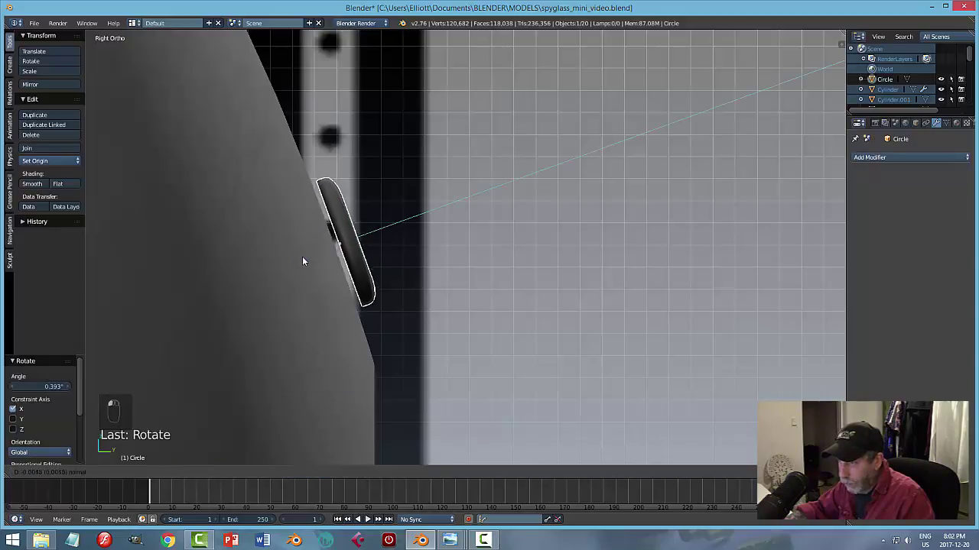
key("a")
middle_click(427, 292)
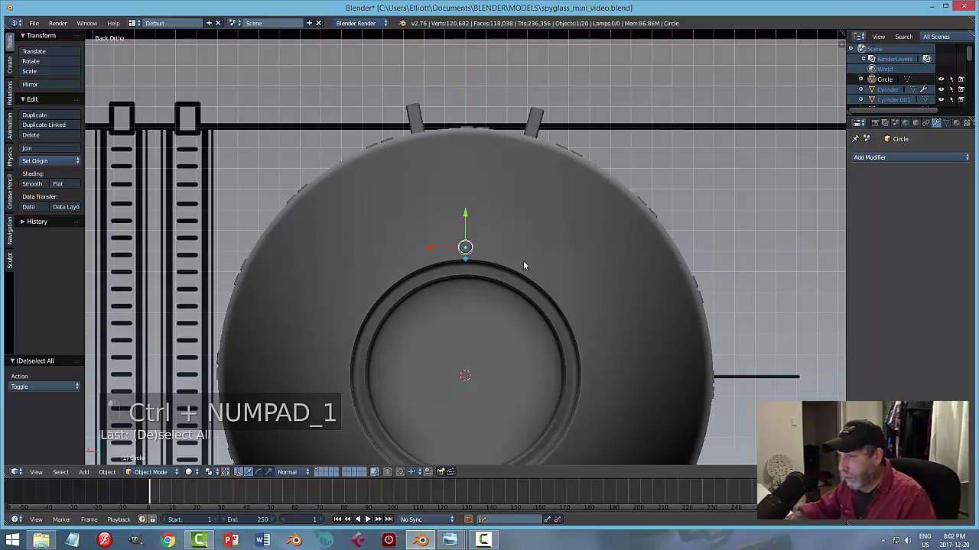
Remove doubles from the spun ring of bolt heads around the dome and return to object mode.
key("Tab")
key("a")
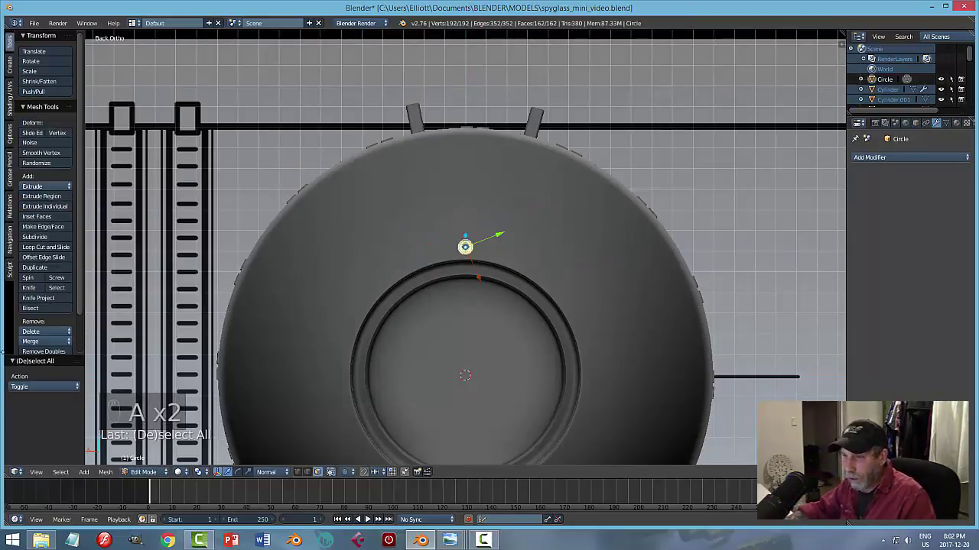
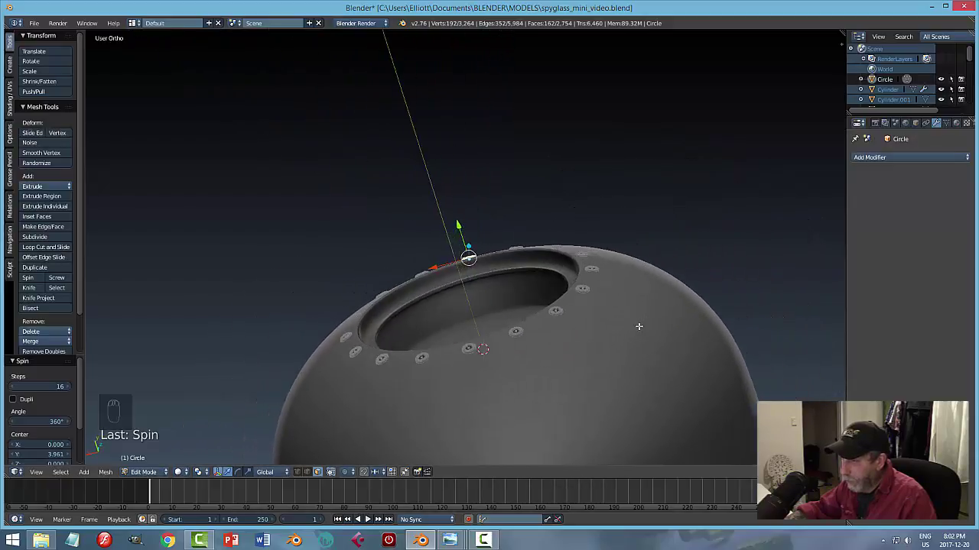
key("a")
key("a")
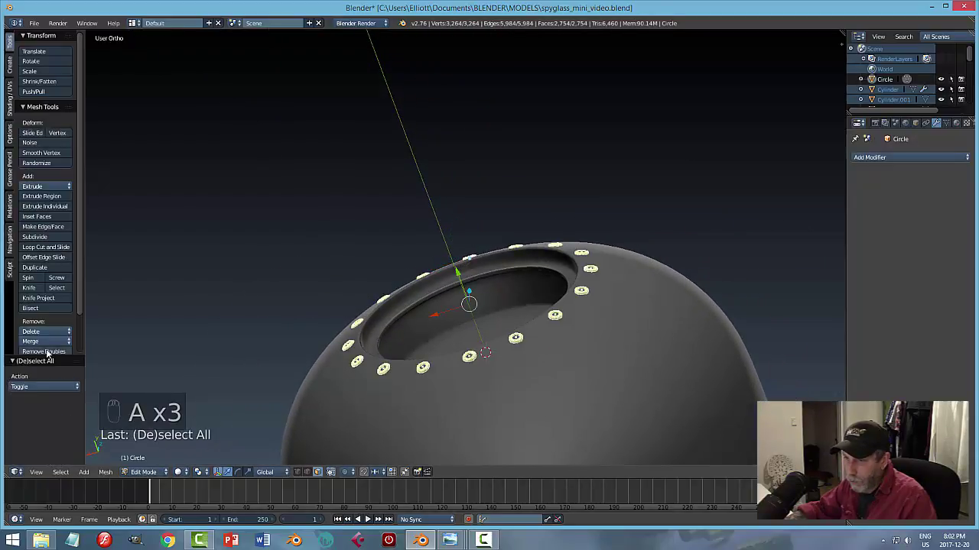
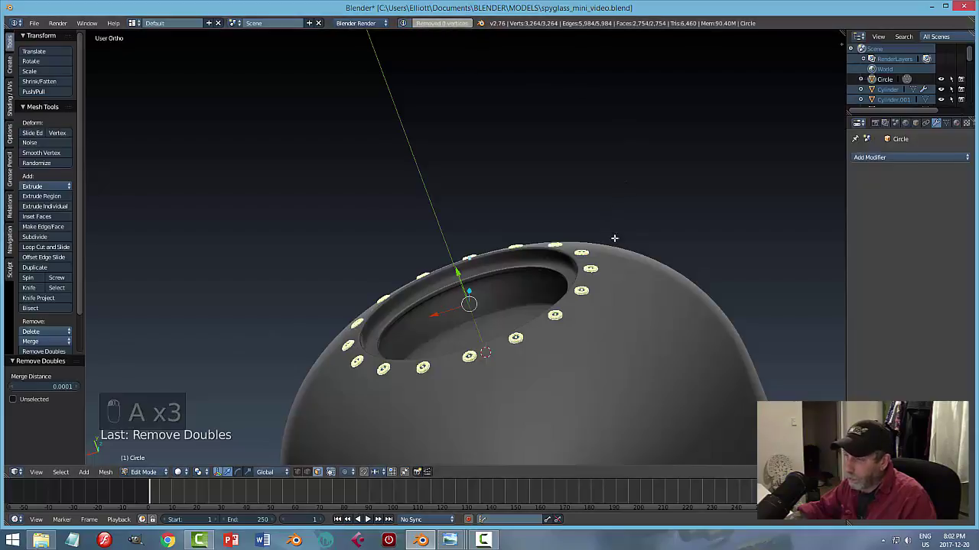
key("ctrl+n")
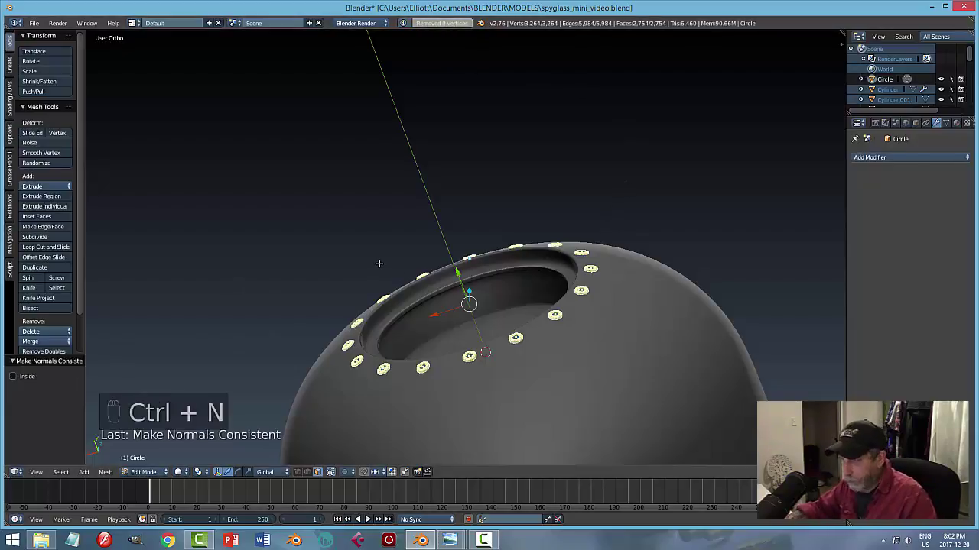
key("a")
key("Tab")
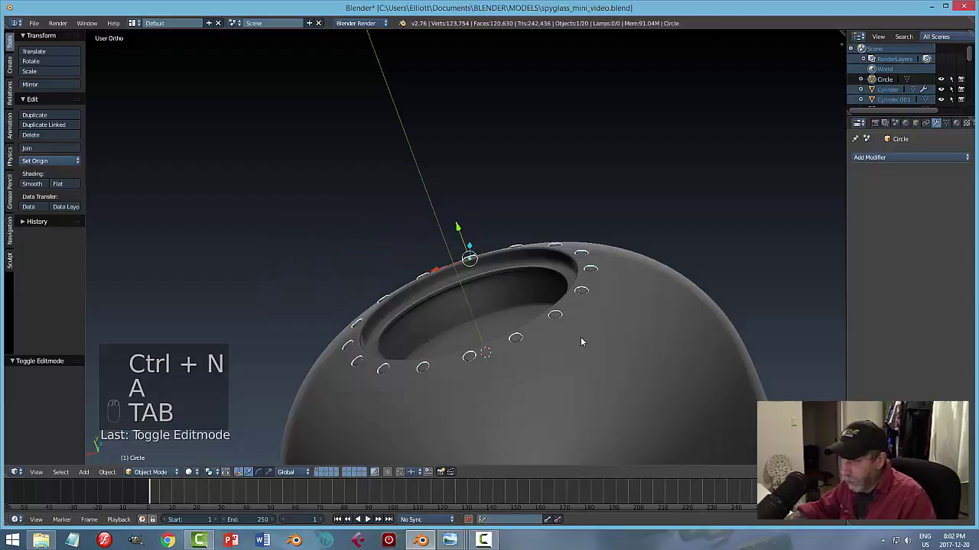
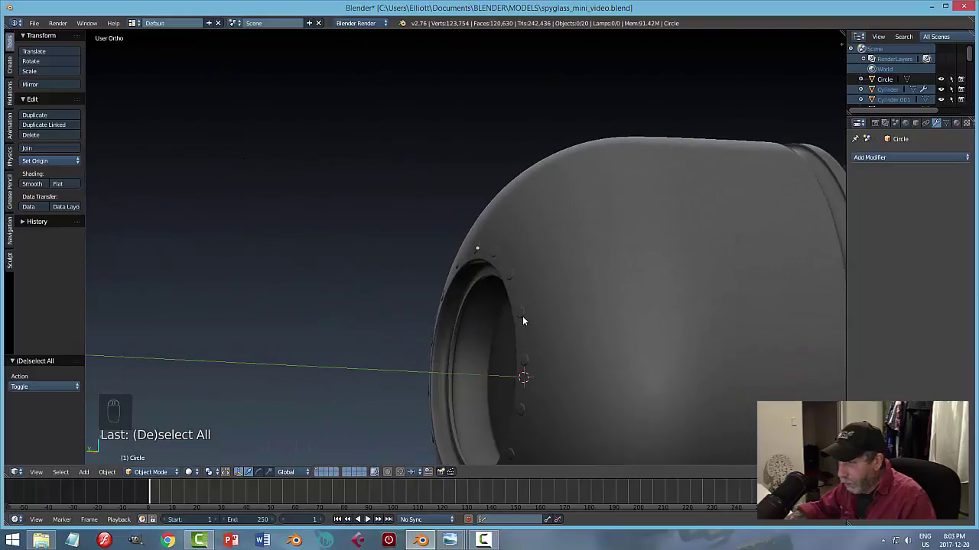
left_click_drag(527, 318, 394, 276)
right_click(409, 253)
left_click_drag(396, 276, 448, 419)
left_click(448, 418)
key("a")
middle_click(429, 355)
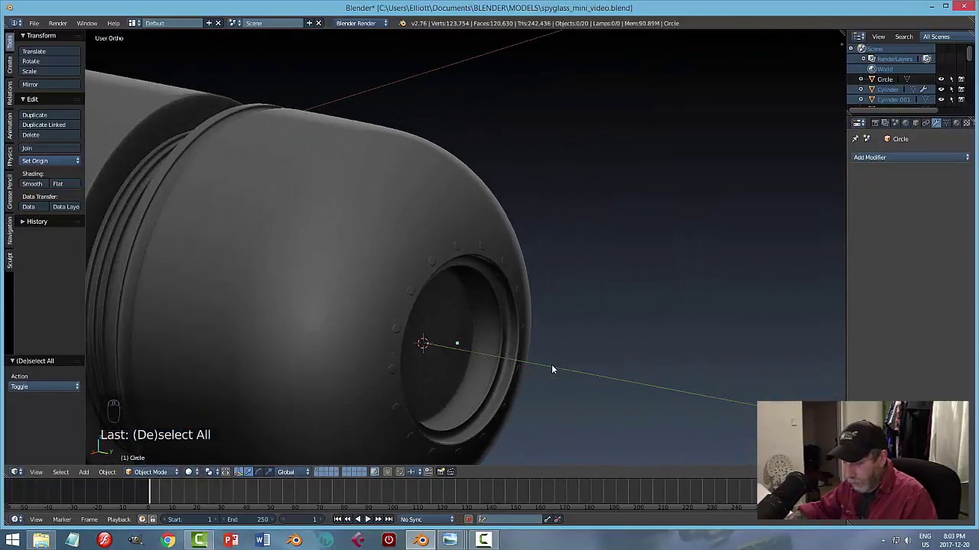
key("ctrl+s")
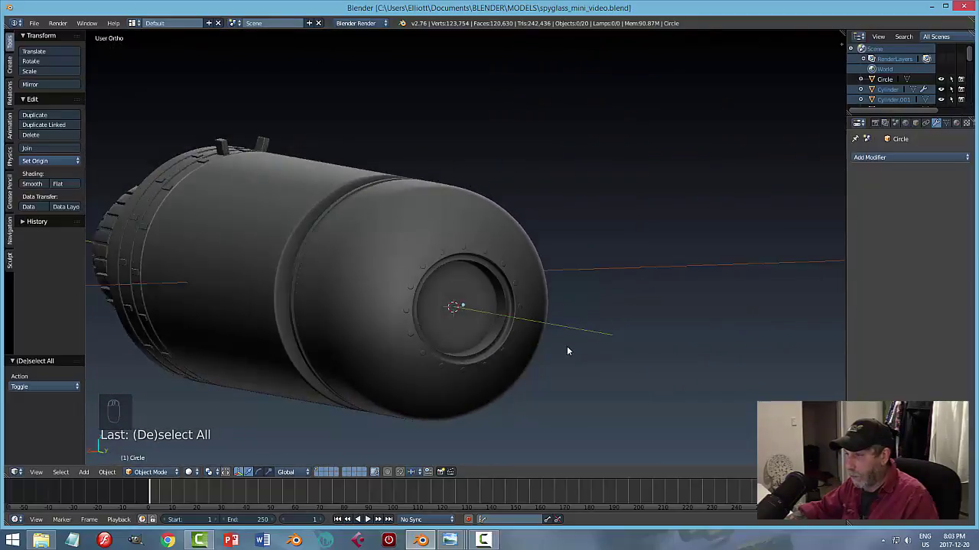
left_click_drag(580, 345, 572, 330)
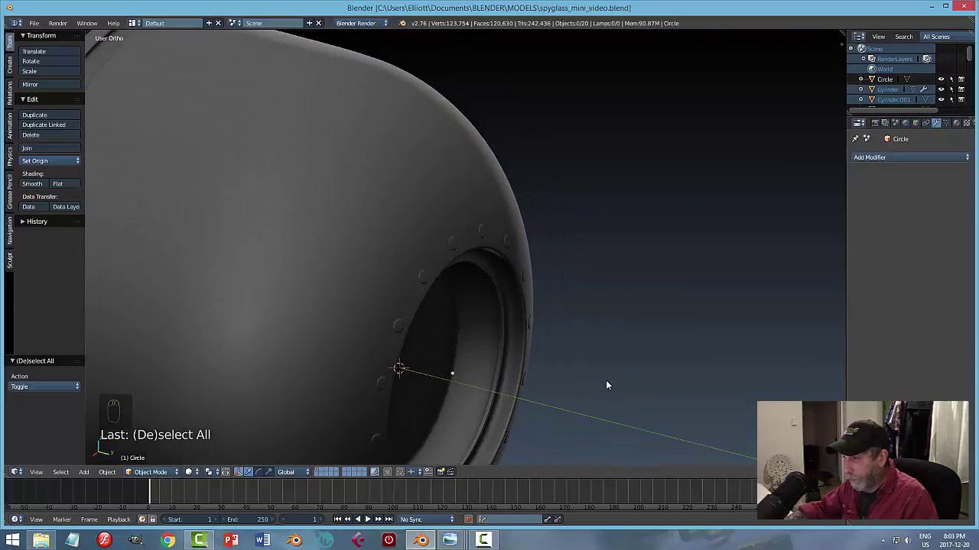
left_click_drag(599, 389, 492, 376)
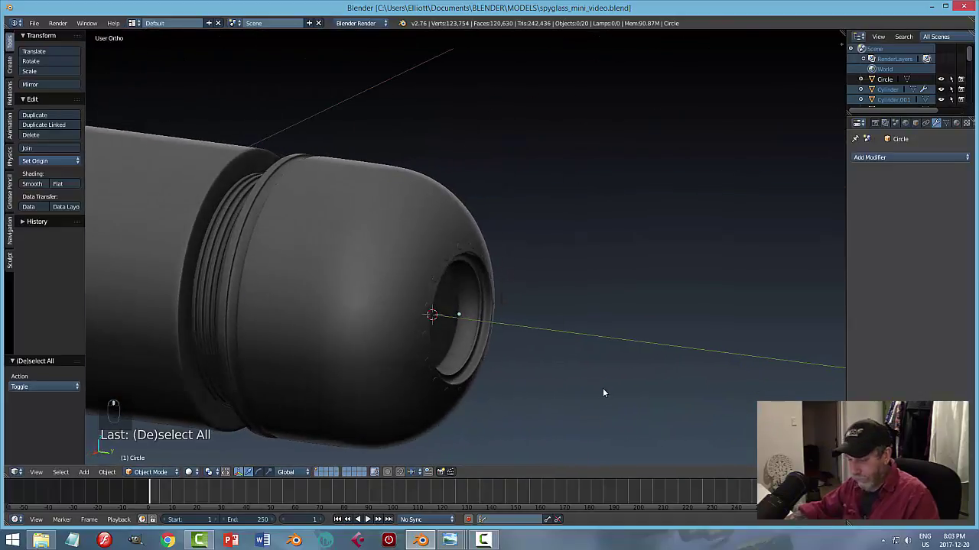
key("ctrl+s")
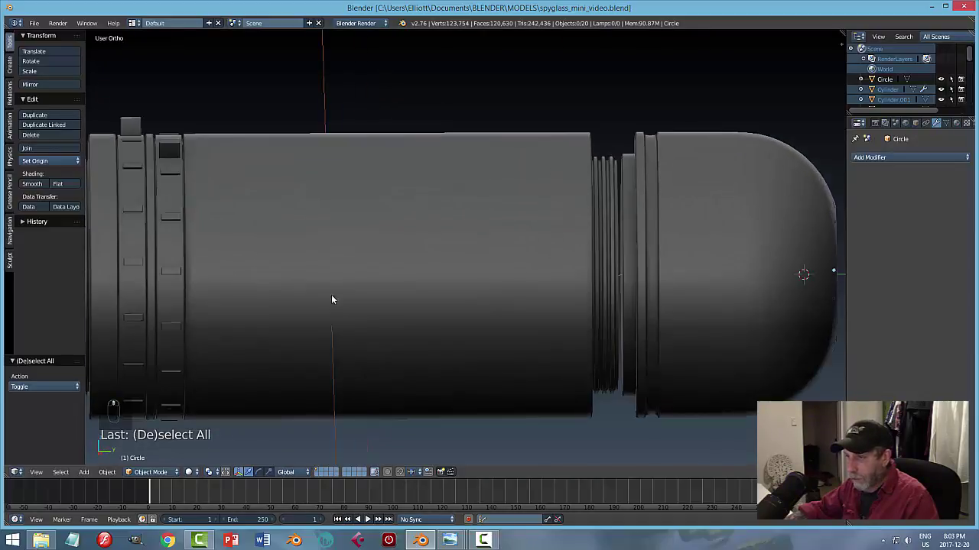
left_click(141, 240)
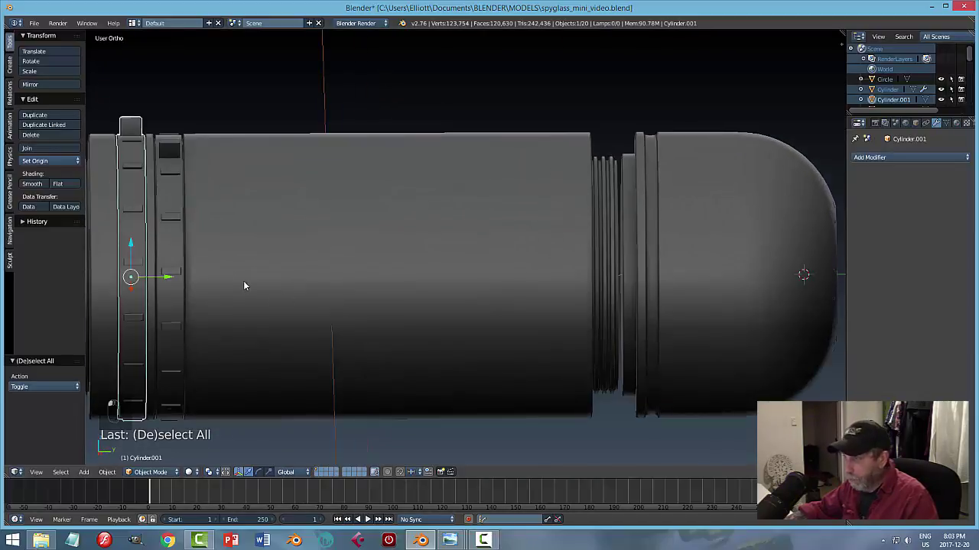
key("a")
left_click_drag(414, 298, 390, 304)
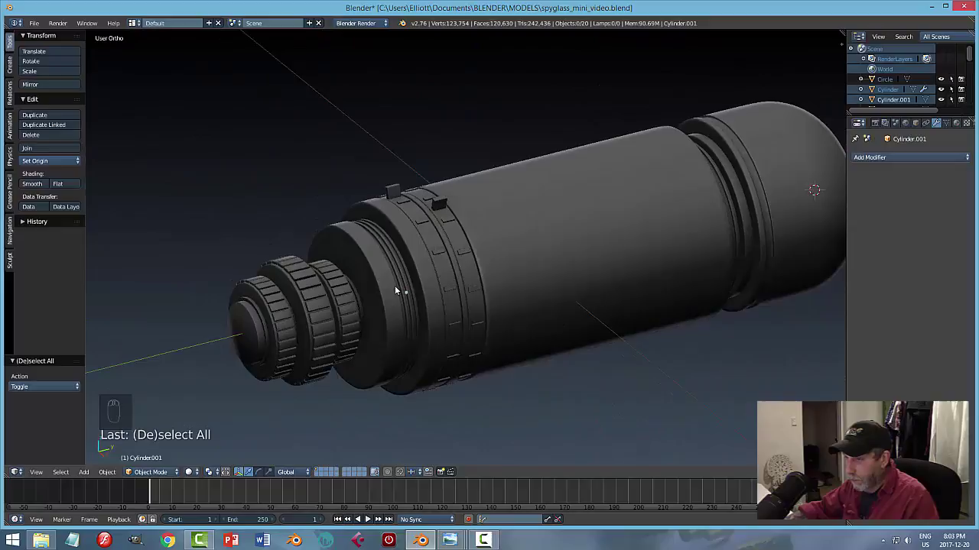
key("KP_3")
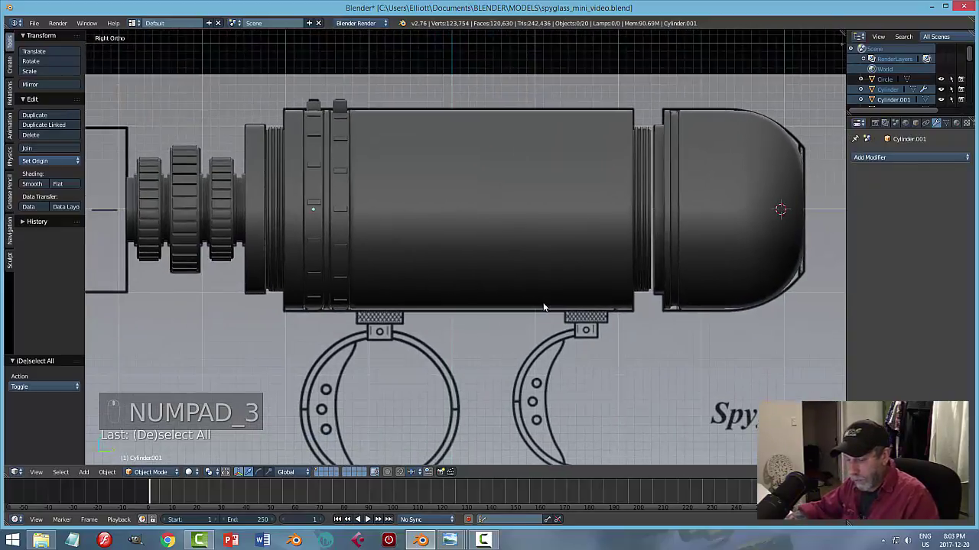
key("ctrl+s")
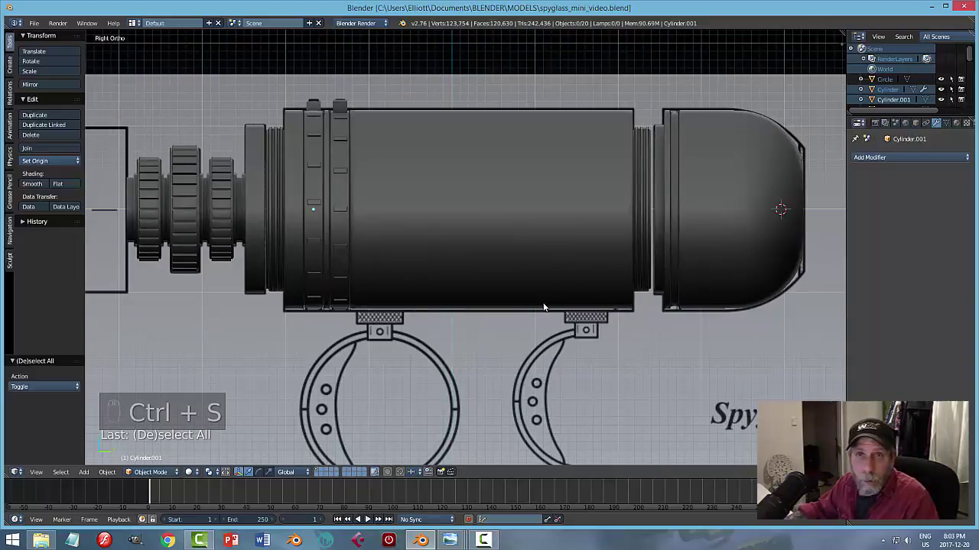
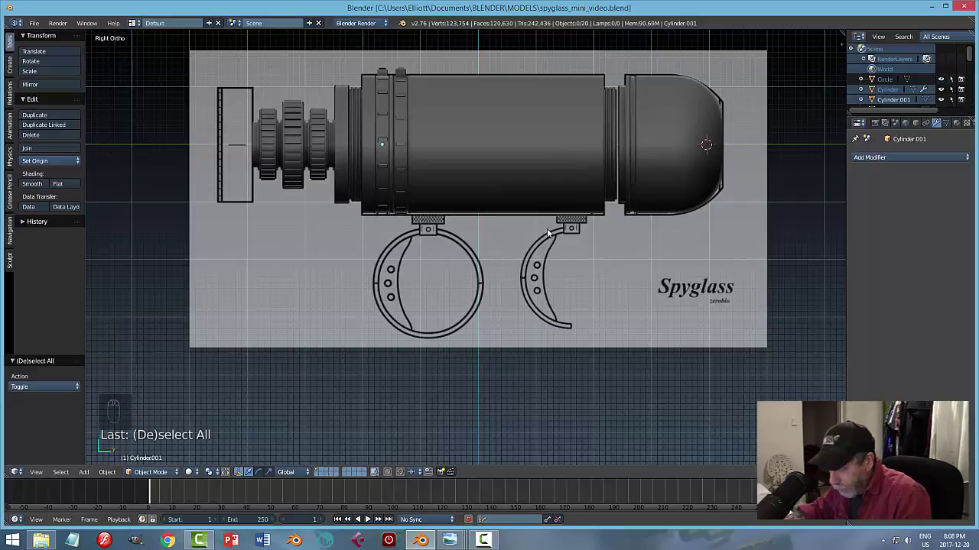
Add a new circle and rotate it 90° on Y to face sideways over the blueprint.
key("shift+a")
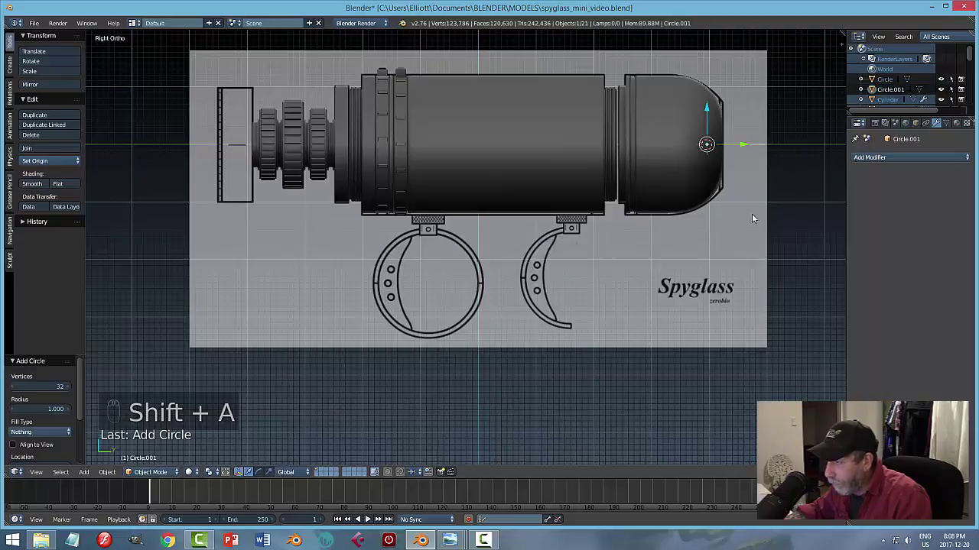
middle_click(756, 215)
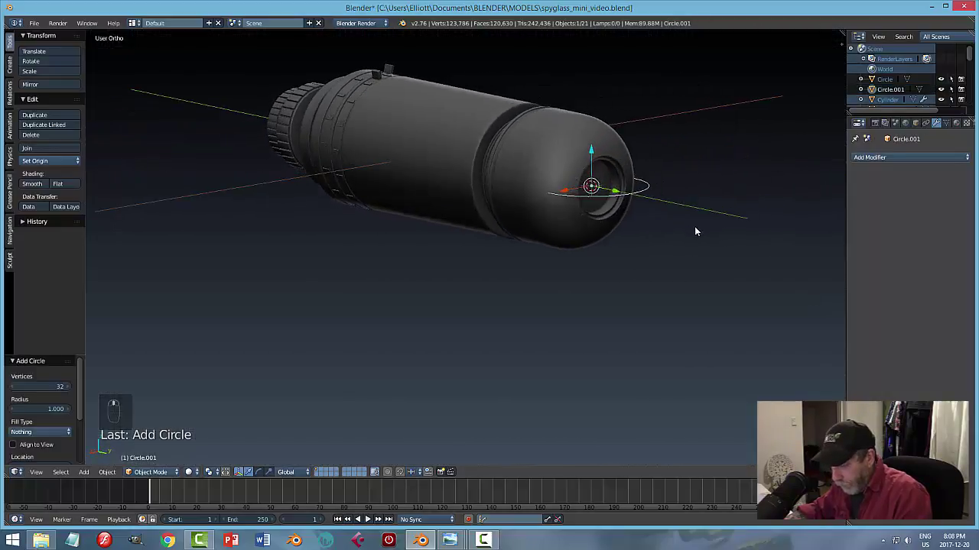
key("r")
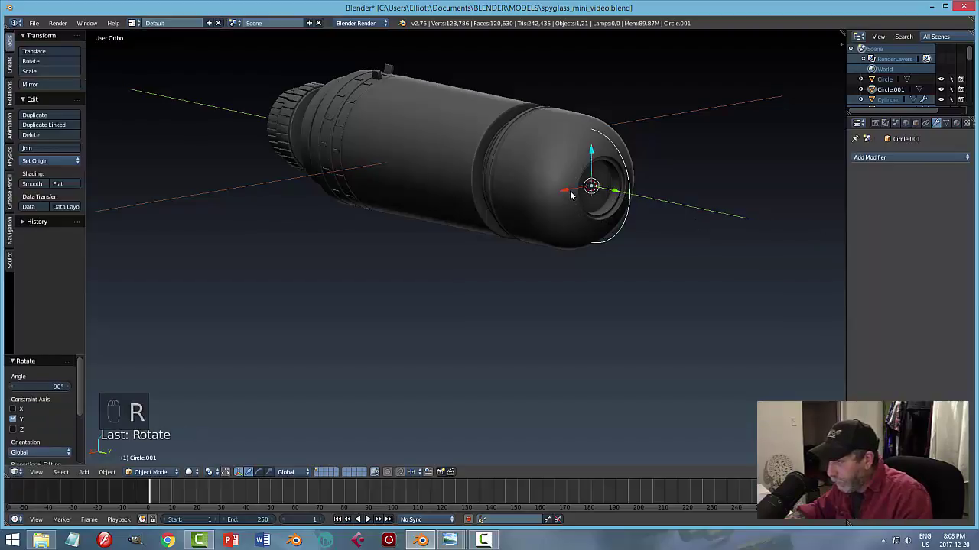
key("KP_3")
left_click(747, 147)
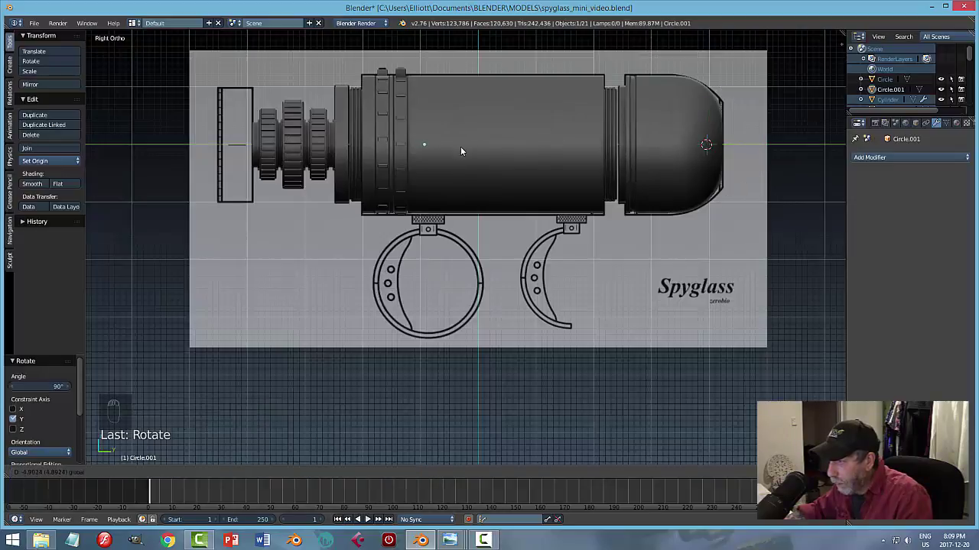
Move the circle down onto the blueprint's front mounting ring and scale it to the outline.
left_click(435, 111)
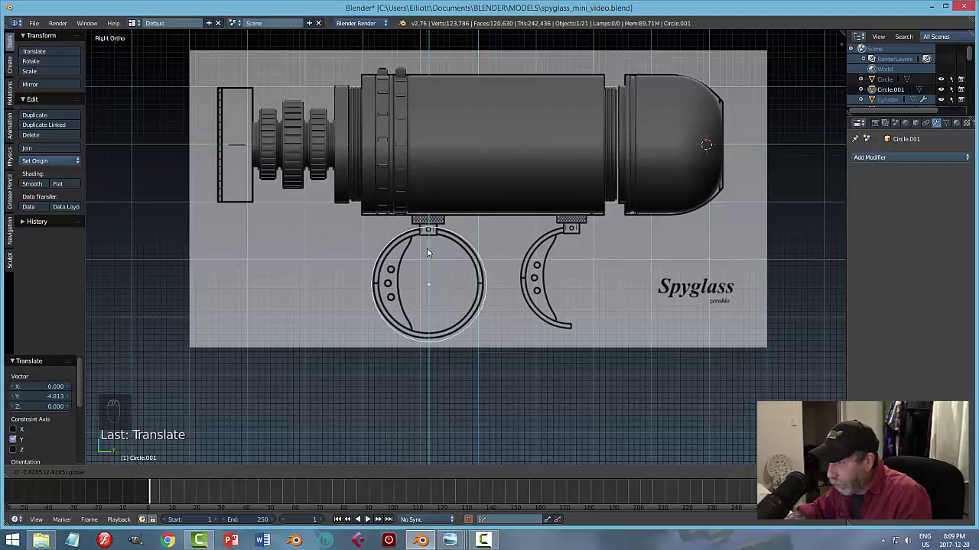
left_click_drag(565, 306, 595, 321)
key("s")
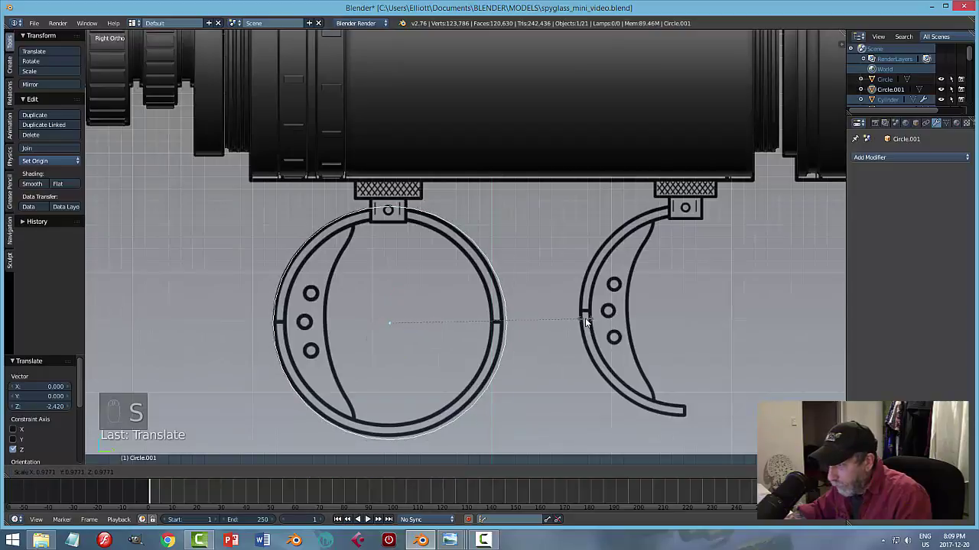
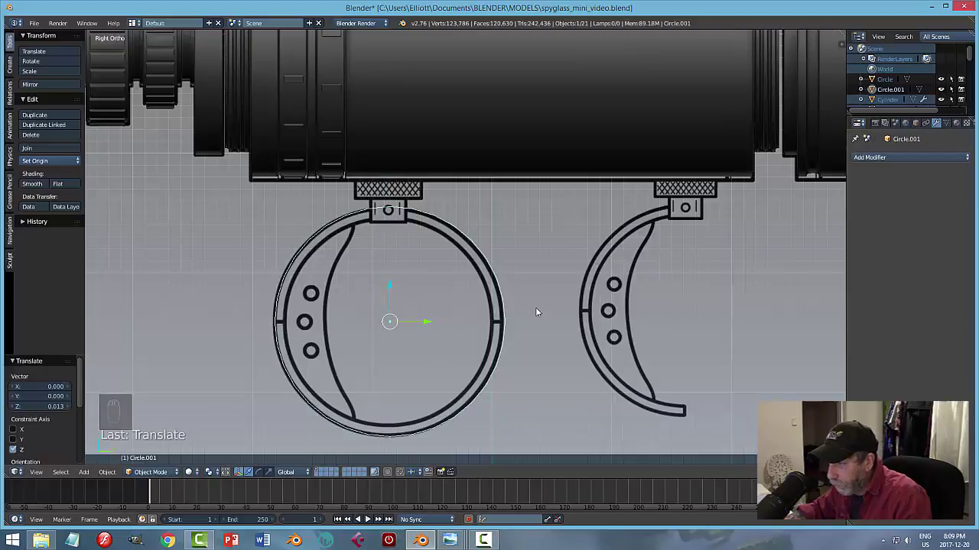
key("KP_1")
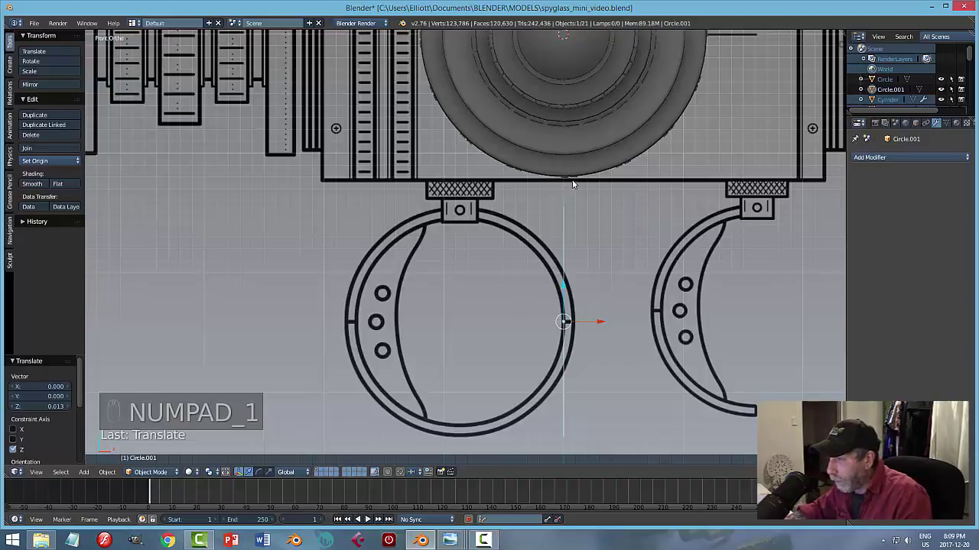
key("KP_3")
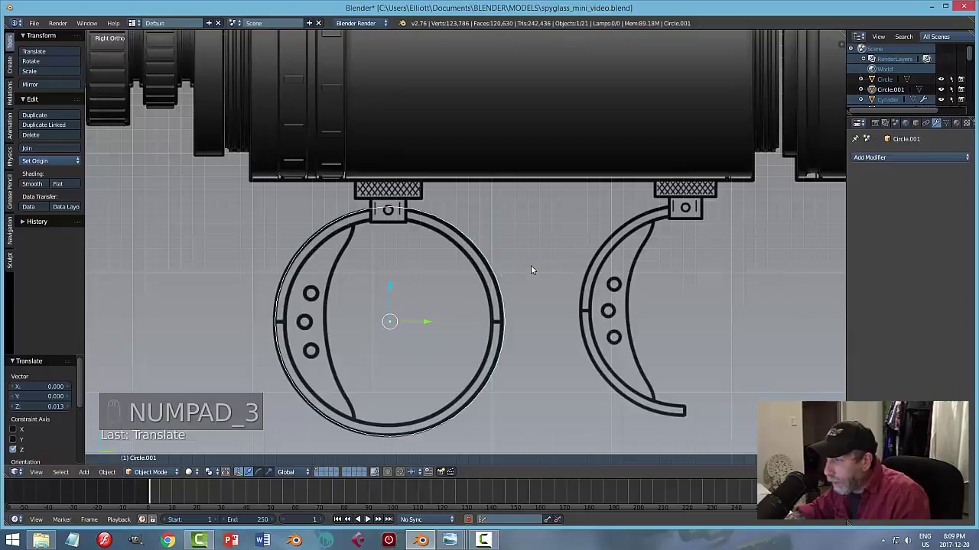
Fill the new circle with a face and inset a rim inside it.
key("Tab")
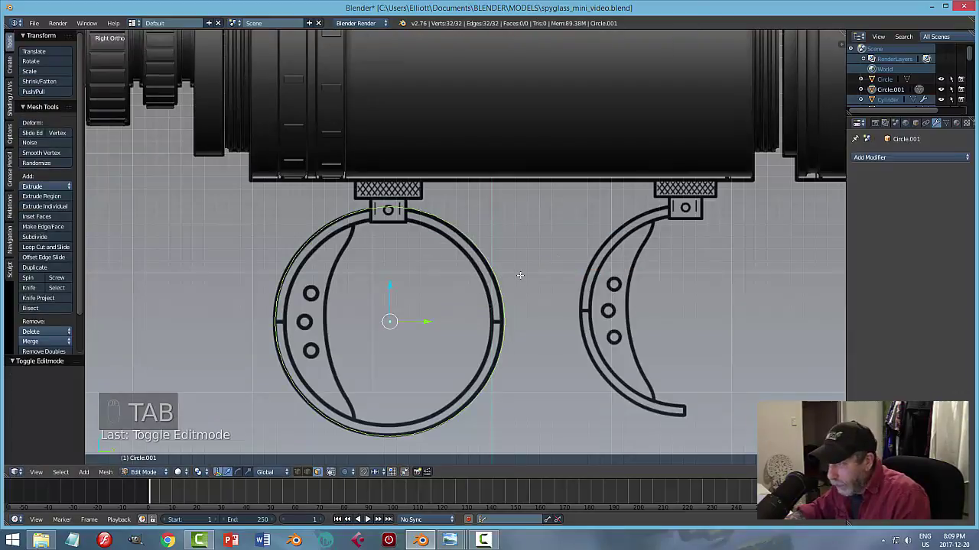
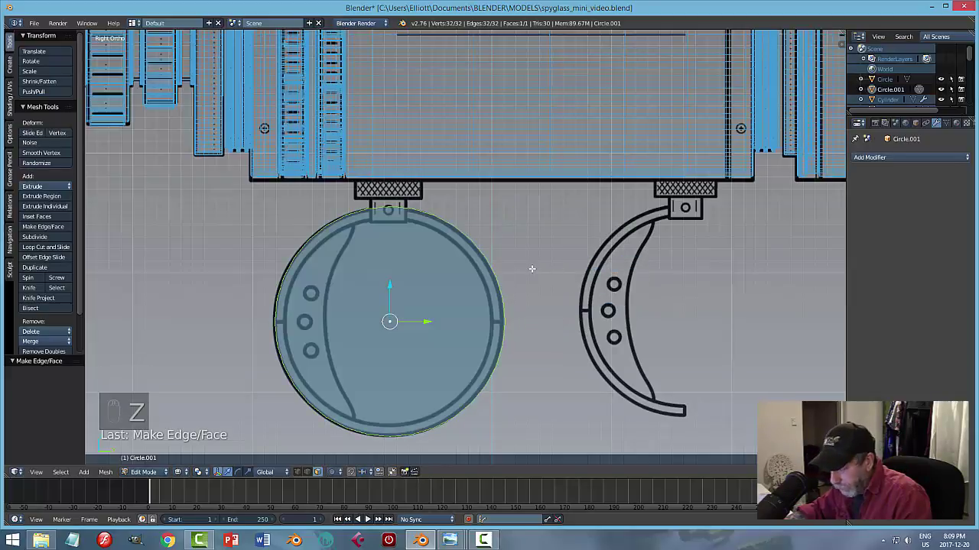
key("i")
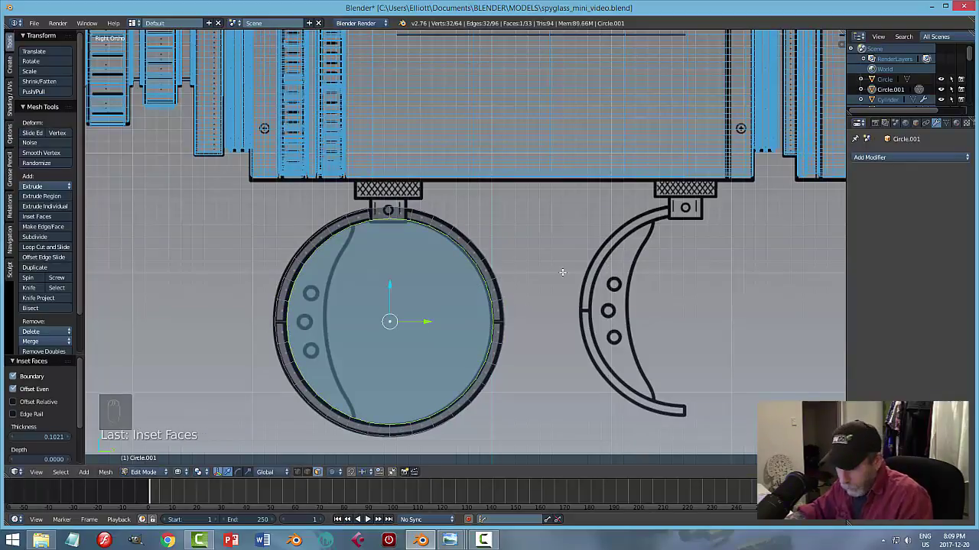
key("a")
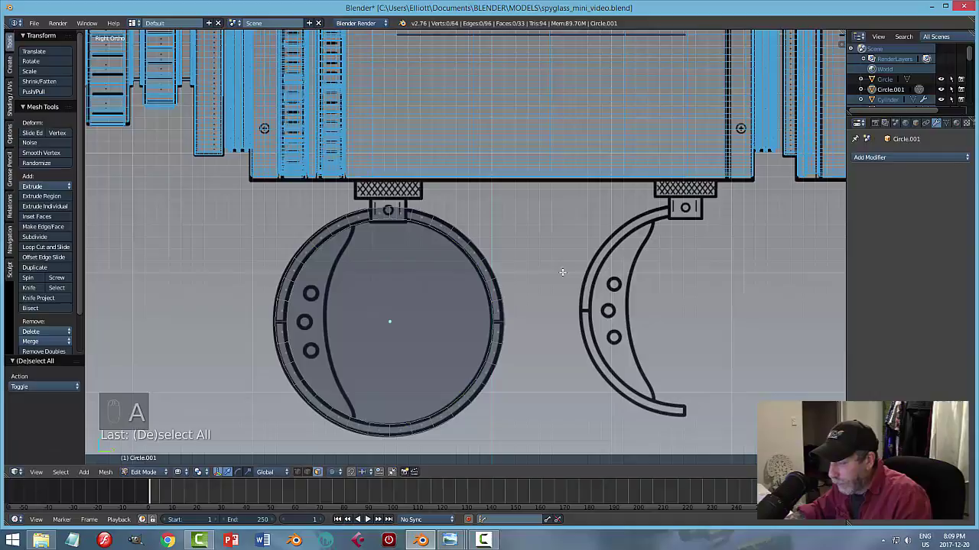
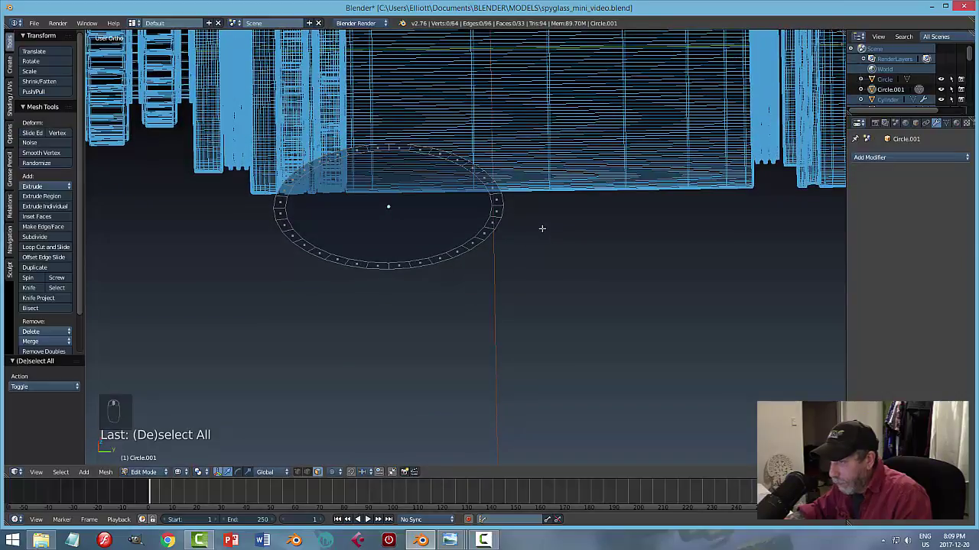
key("a")
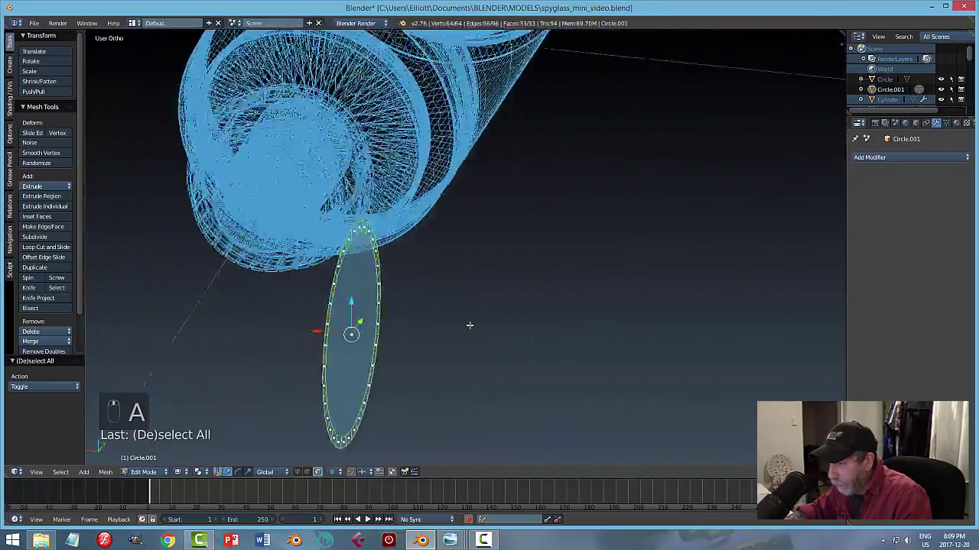
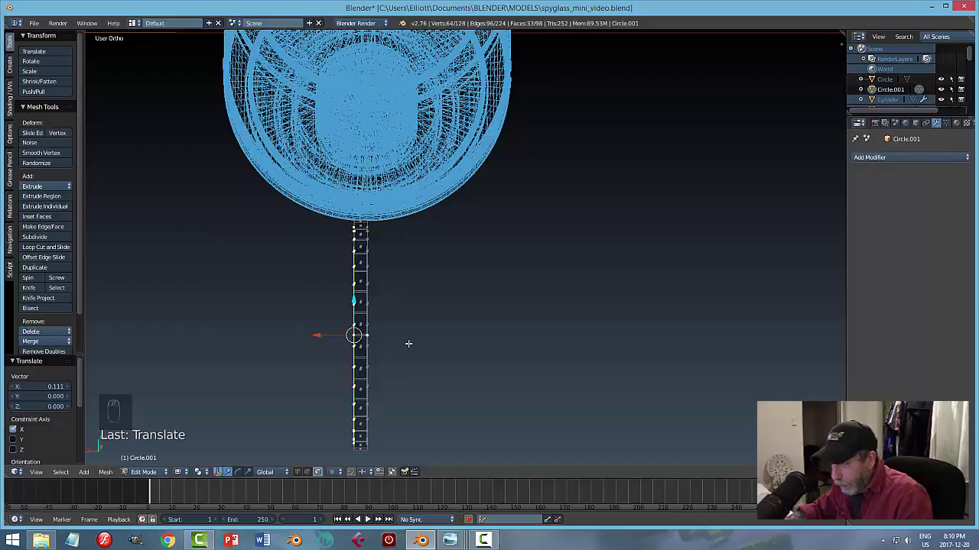
Extrude the circle into a thin solid band and return to Object Mode.
key("z")
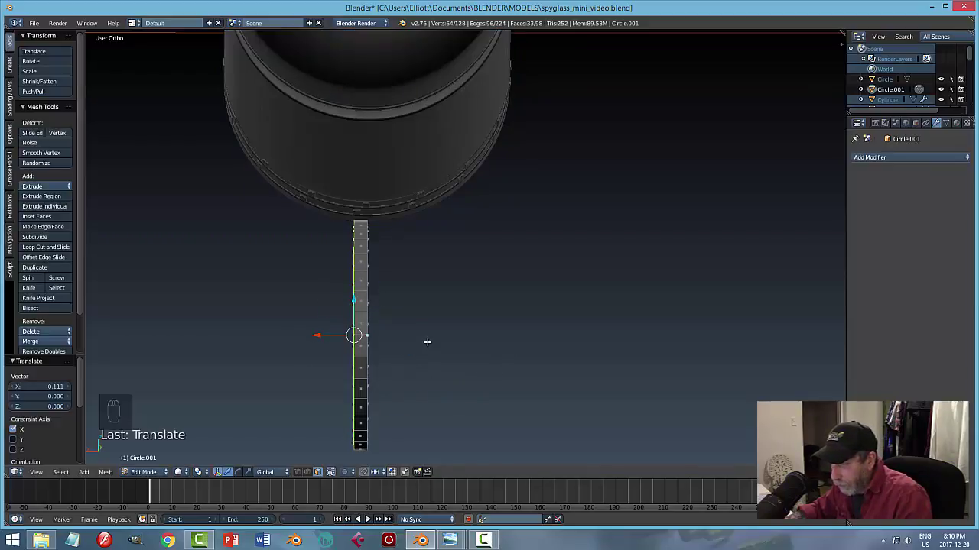
key("a")
key("a")
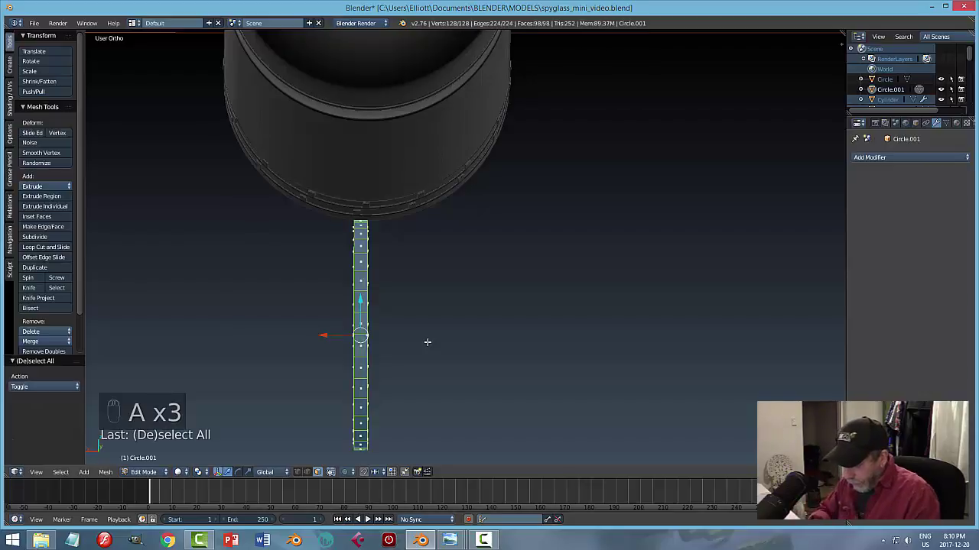
key("ctrl+n")
key("a")
key("Tab")
left_click_drag(447, 329, 595, 342)
View the ring edge-on, select all its faces and bridge the edge loops into a solid band.
key("KP_1")
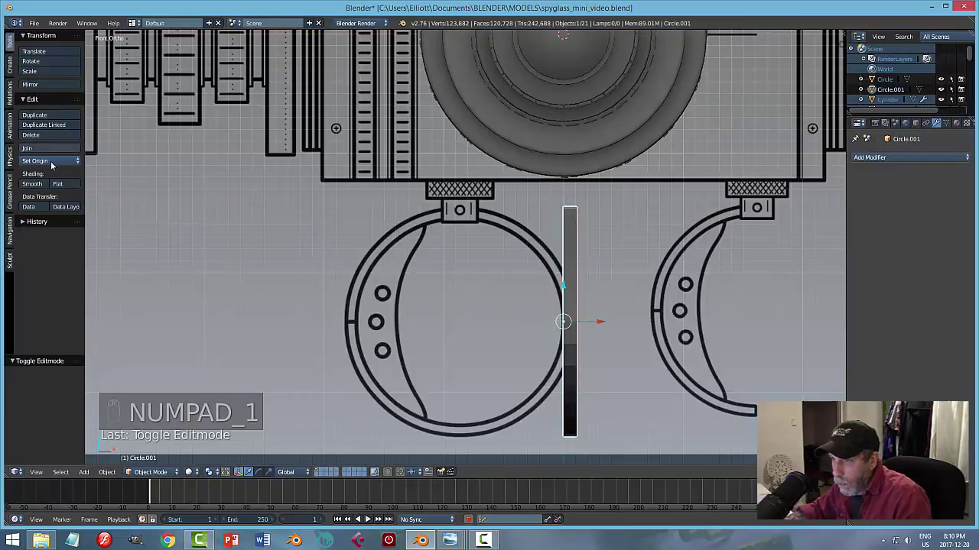
left_click(55, 165)
left_click(68, 186)
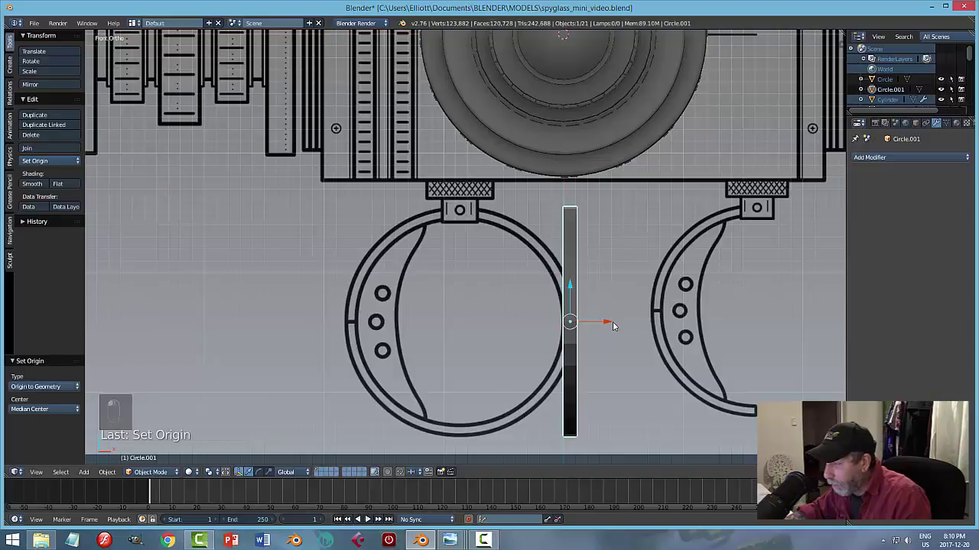
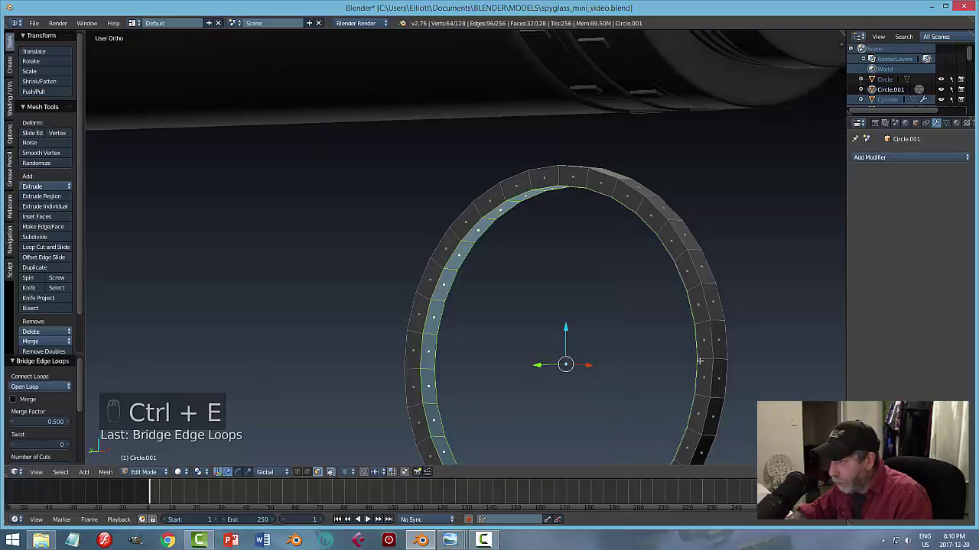
key("a")
key("a")
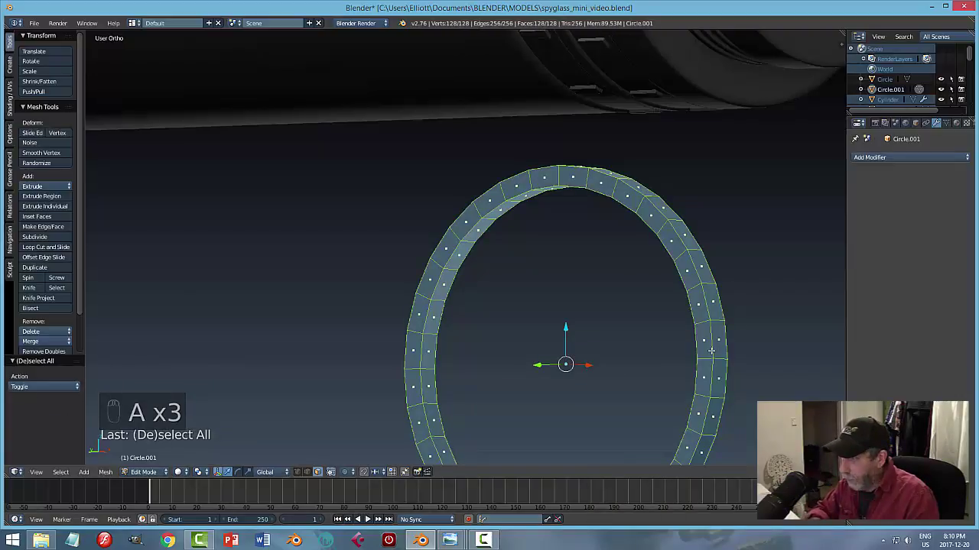
Return to Object Mode, re-enter editing and add an edge loop around the ring.
key("ctrl+n")
key("a")
key("Tab")
key("Tab")
key("a")
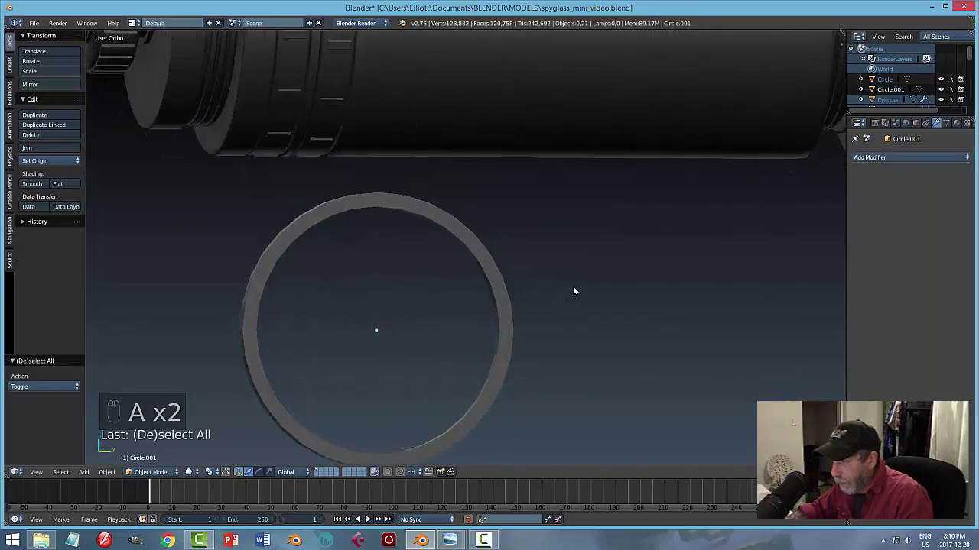
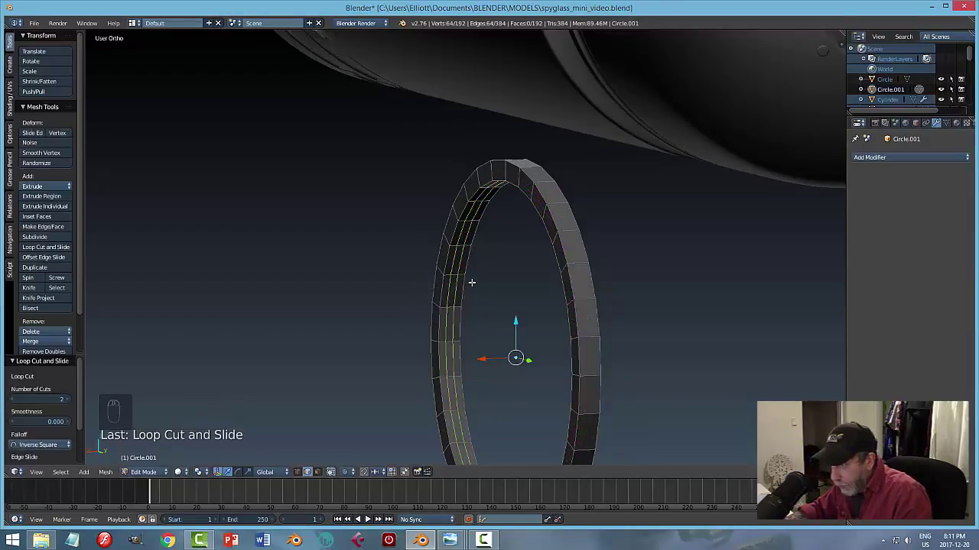
Scale the new loop, then duplicate the inner left strip of faces as its own object.
key("s")
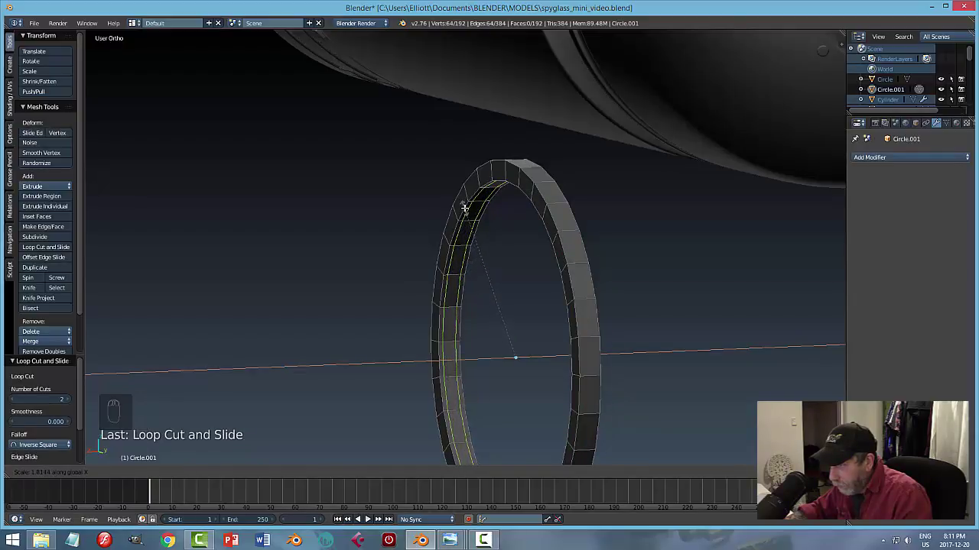
key("a")
key("ctrl+Tab")
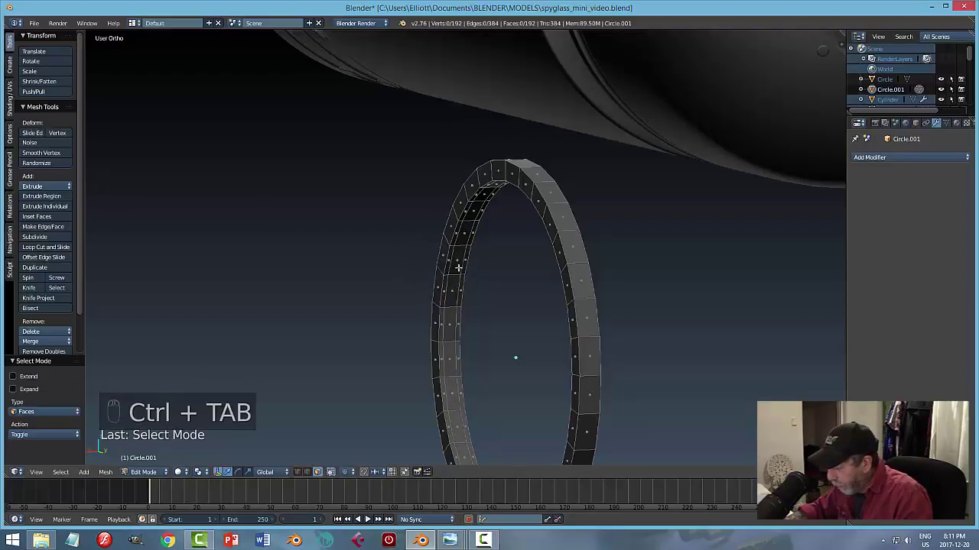
key("KP_3")
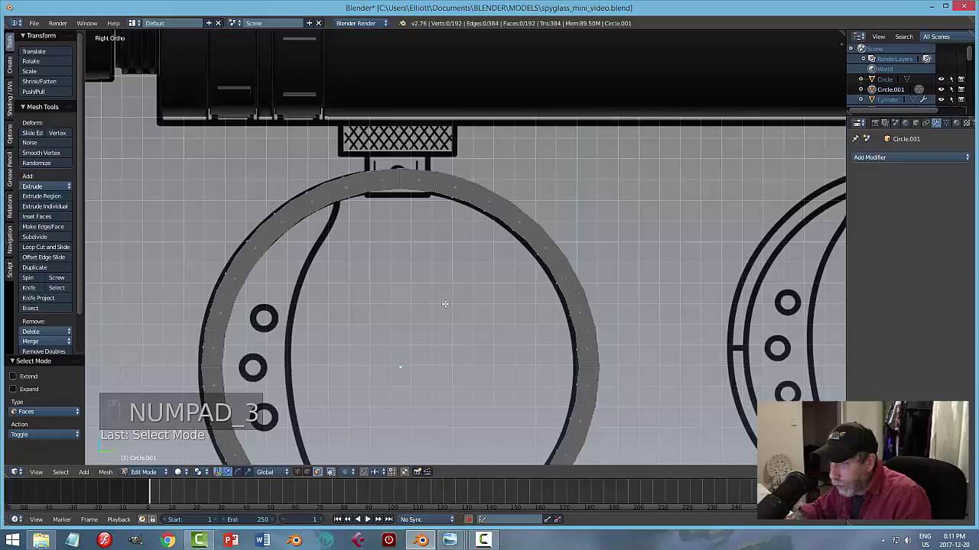
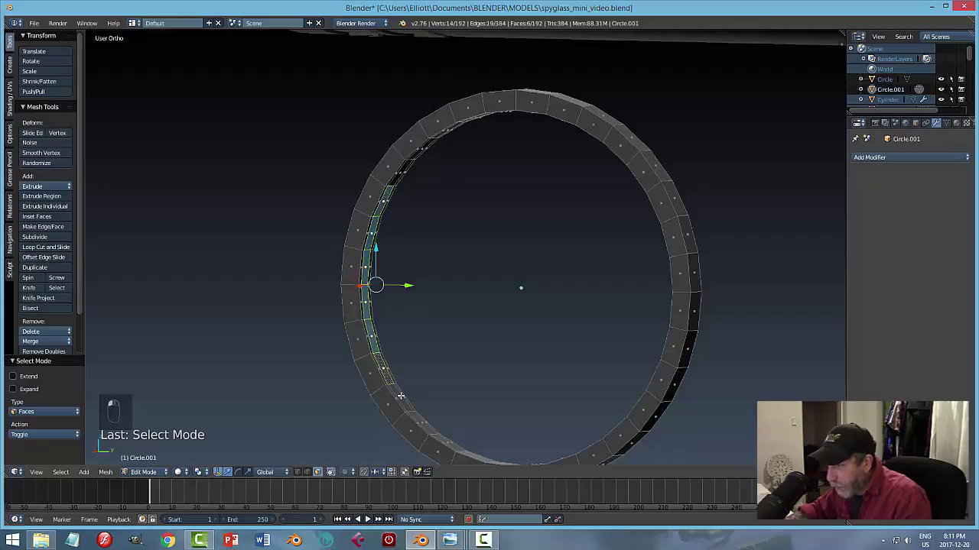
key("KP_3")
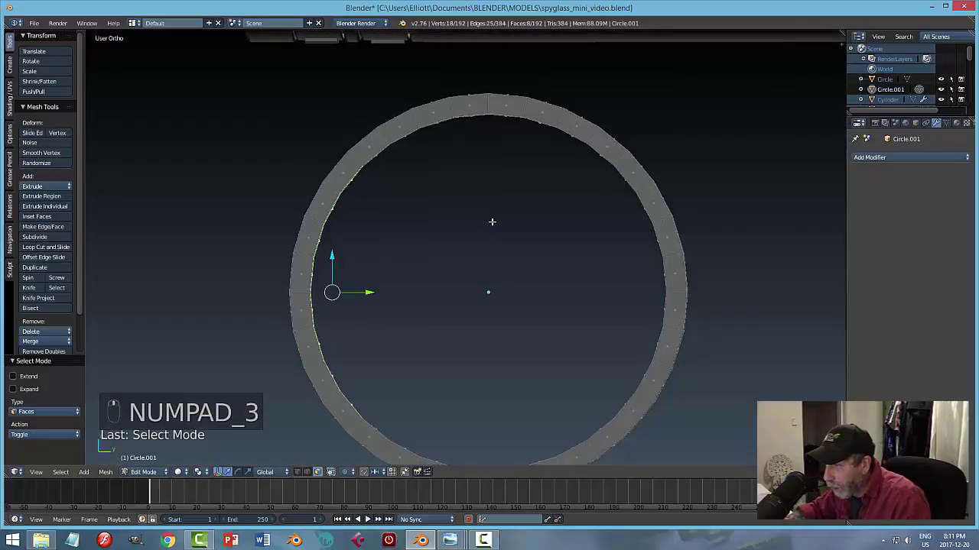
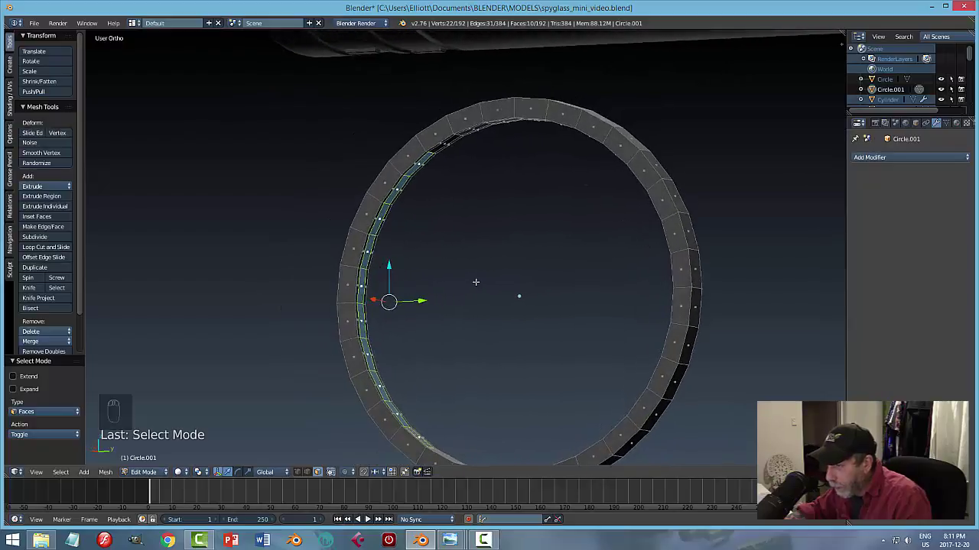
key("shift+d")
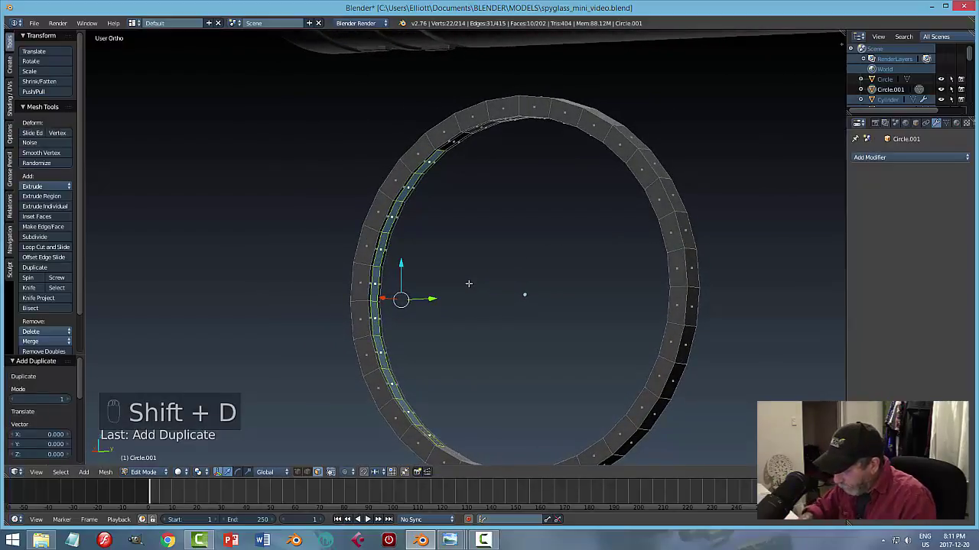
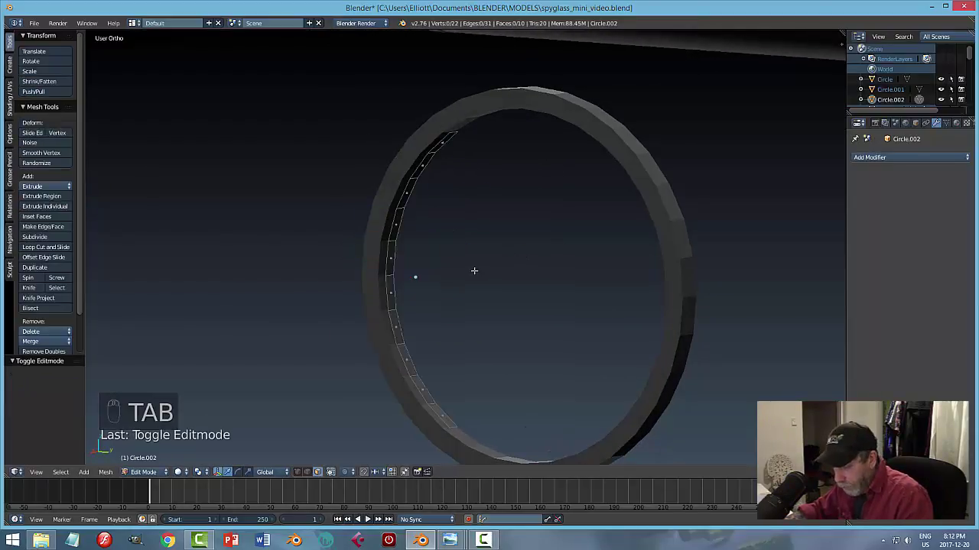
Extrude the whole strip into a crescent plate and return to Object Mode.
key("a")
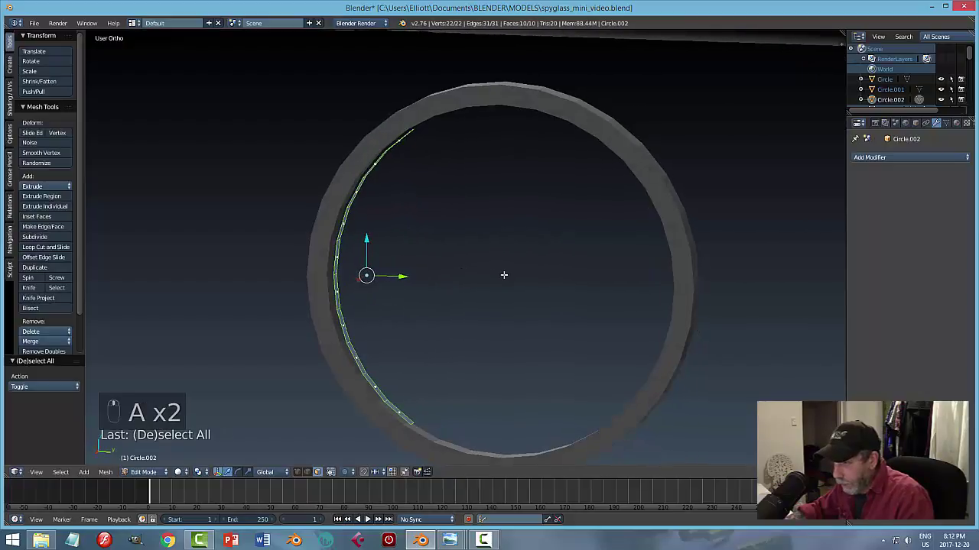
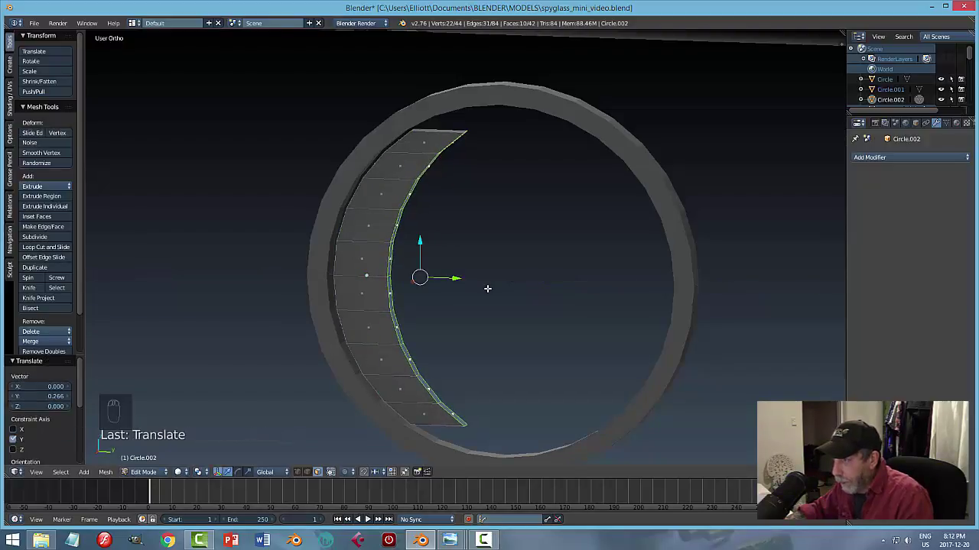
key("Tab")
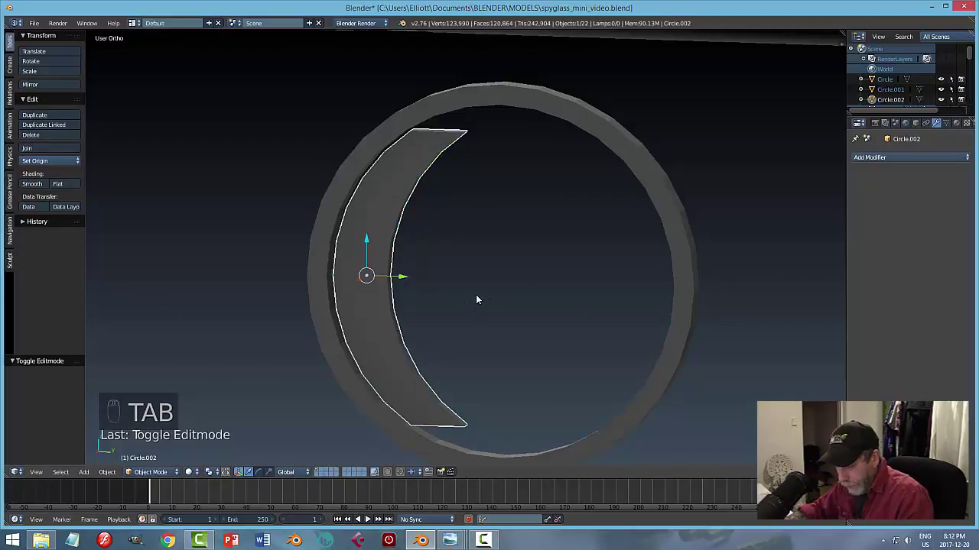
key("s")
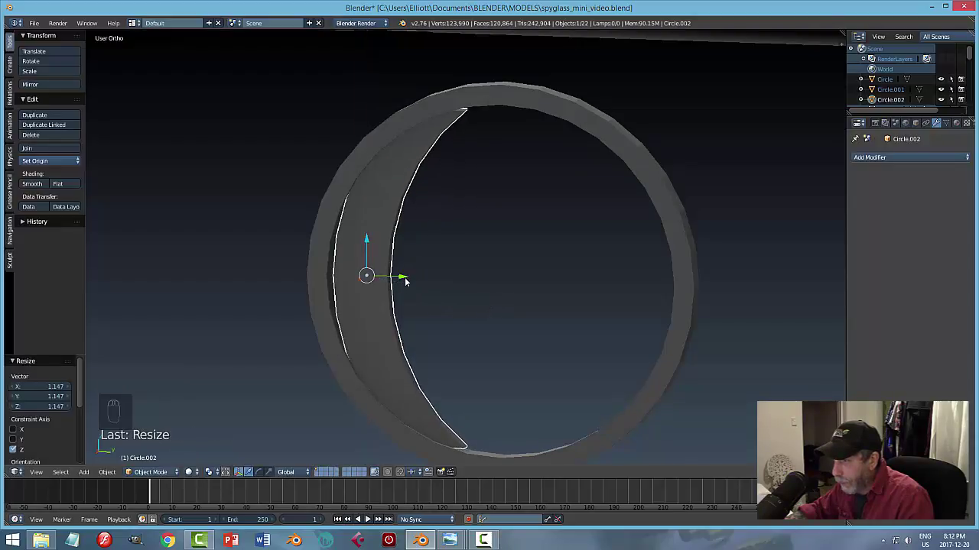
left_click(409, 278)
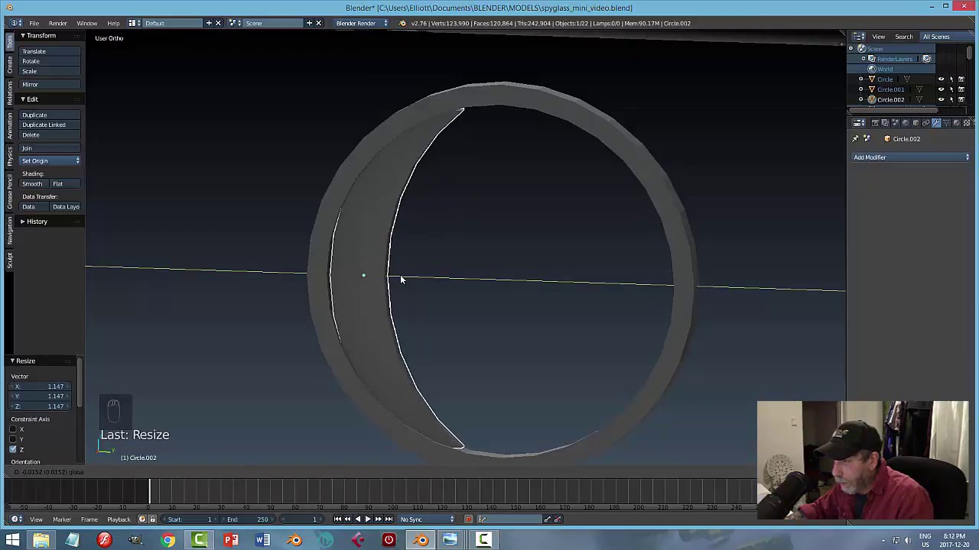
Shrink the crescent plate vertically and shift it into place inside the ring.
left_click_drag(493, 239, 495, 240)
key("s")
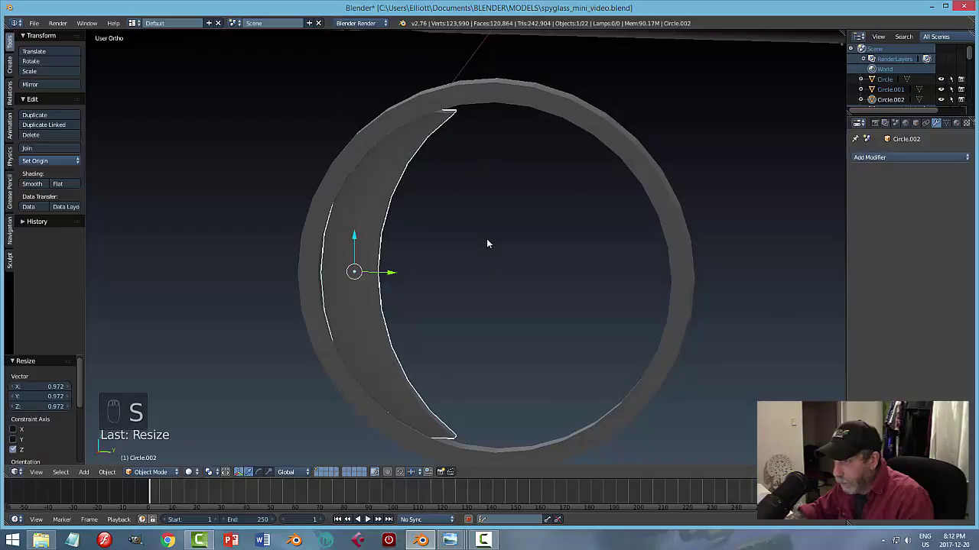
left_click(399, 273)
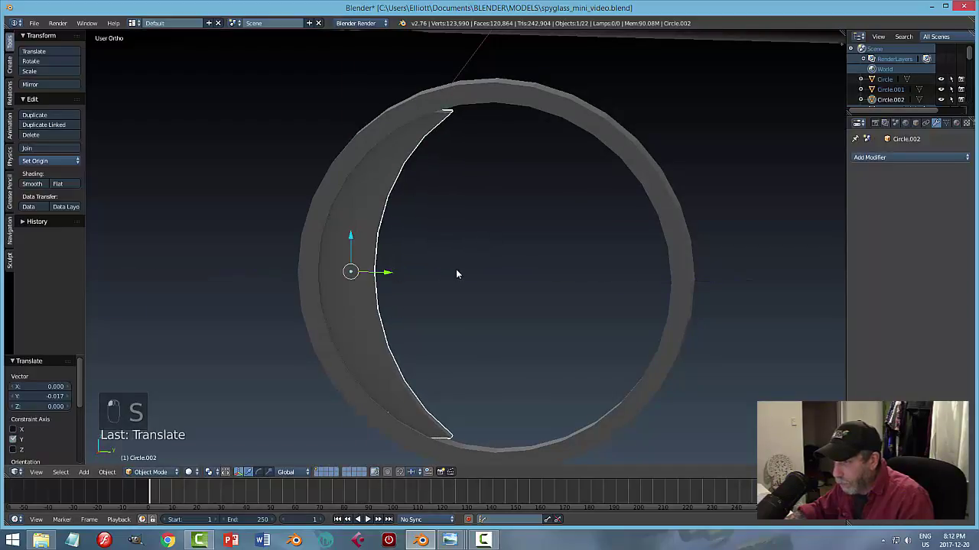
Shift the crescent sideways and scale its geometry slightly taller along Z.
left_click_drag(478, 257, 455, 268)
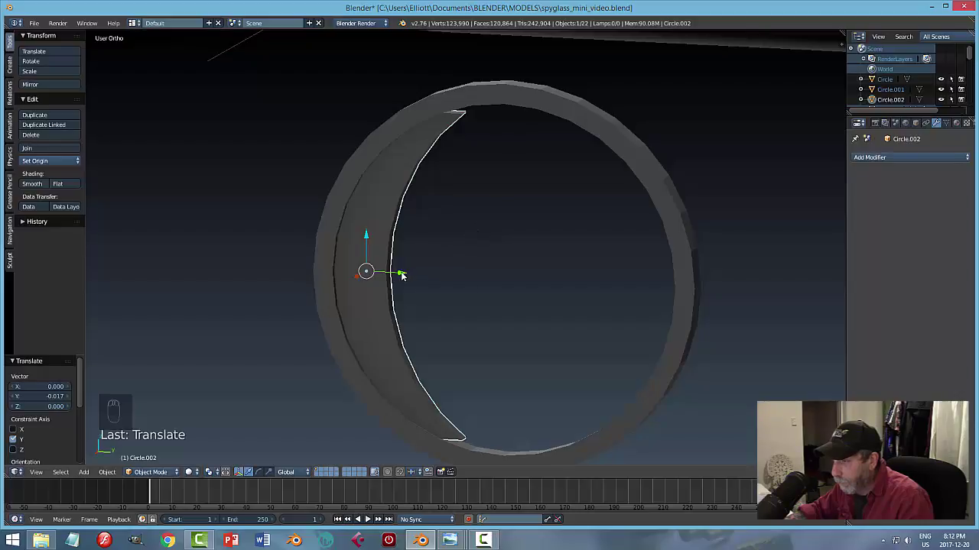
key("Tab")
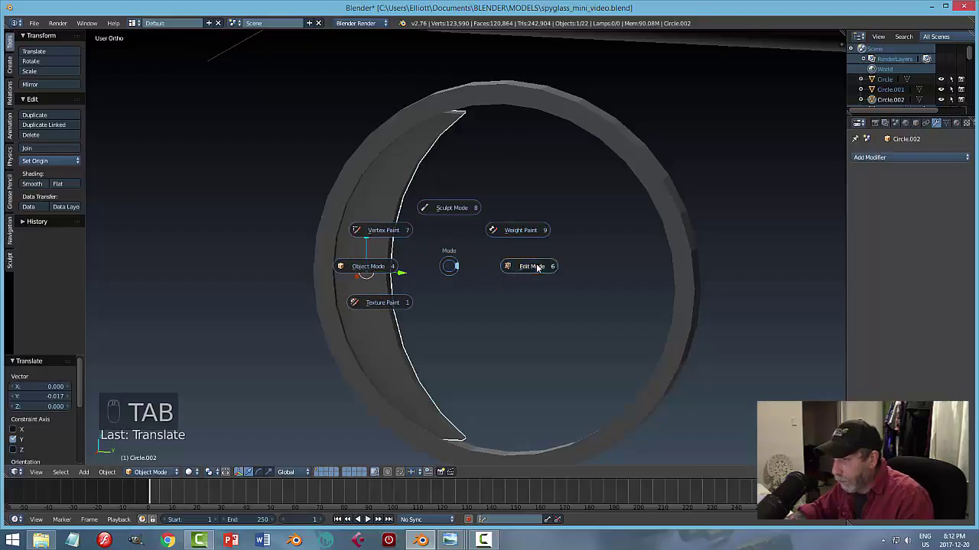
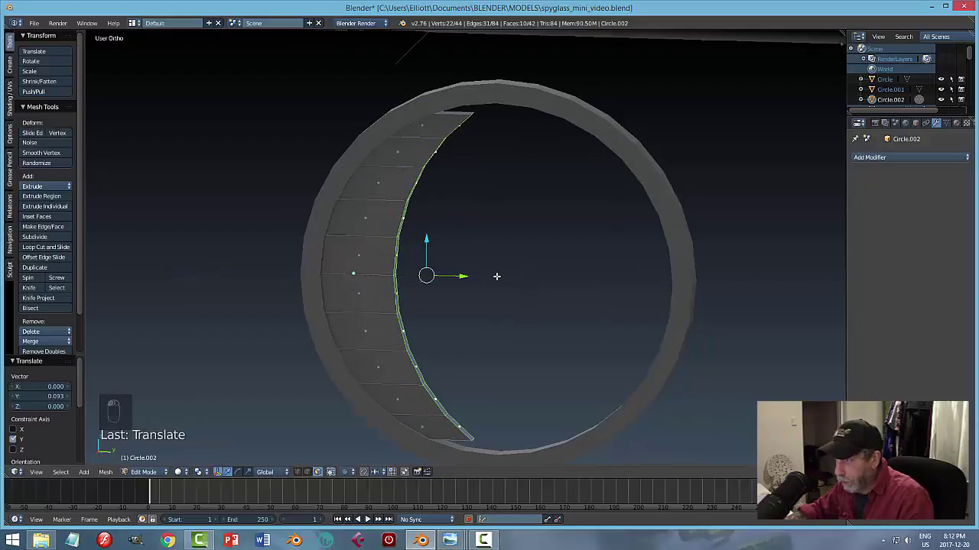
key("s")
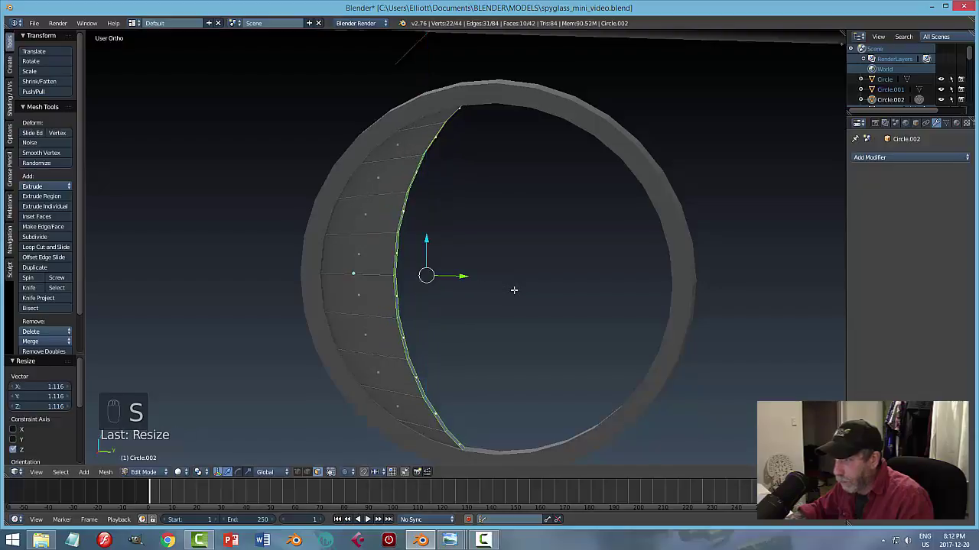
key("a")
key("Tab")
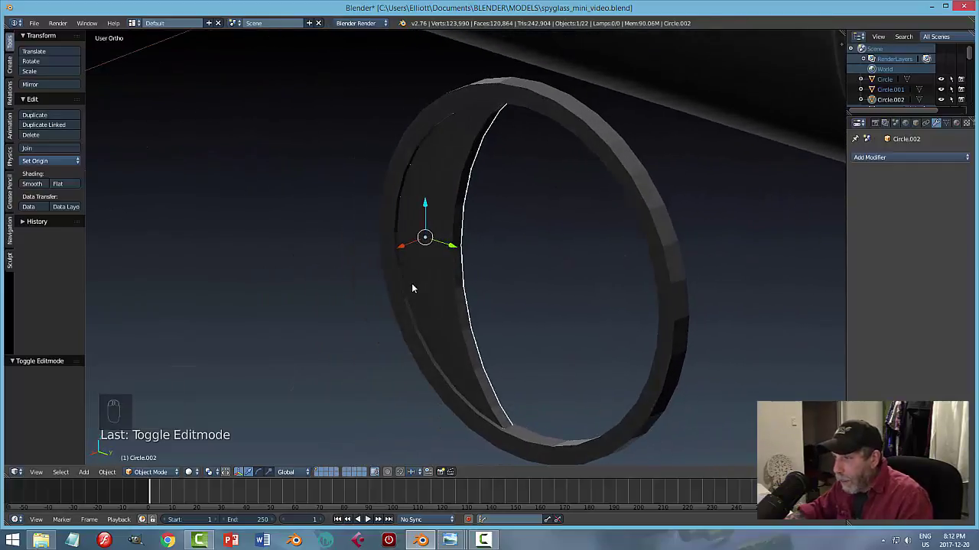
Select the outer ring and give it a level-2 Subdivision Surface modifier.
left_click_drag(470, 278, 535, 131)
left_click_drag(534, 132, 777, 317)
left_click_drag(661, 205, 918, 246)
left_click(908, 230)
key("Tab")
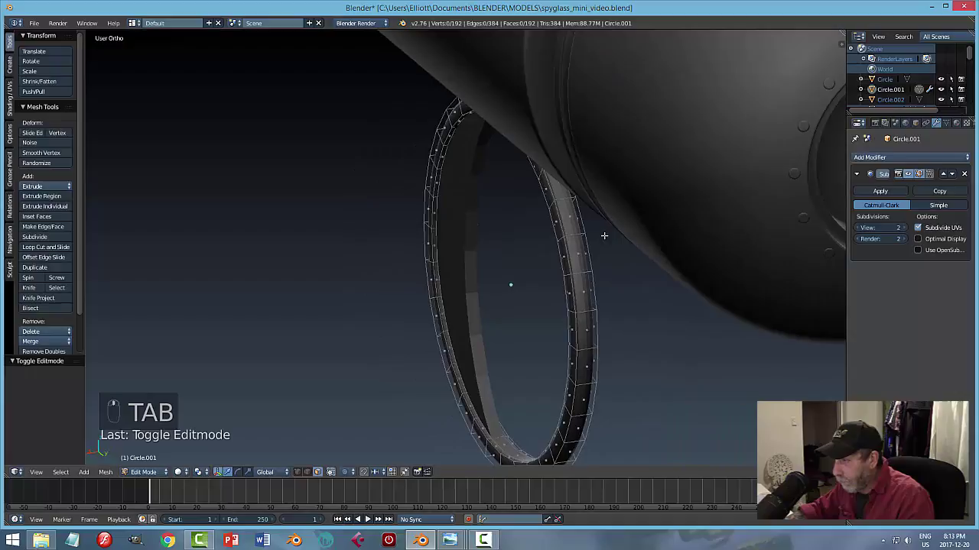
key("ctrl+r")
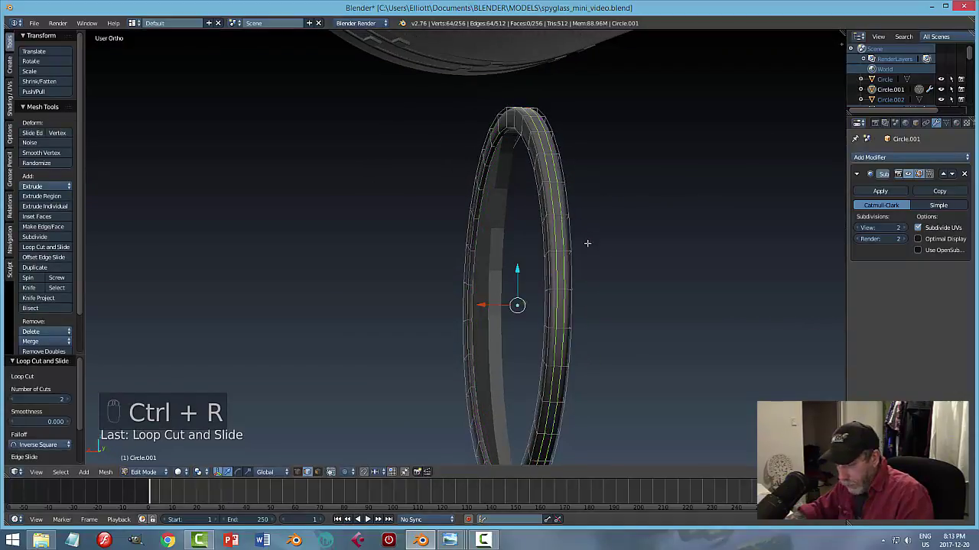
key("s")
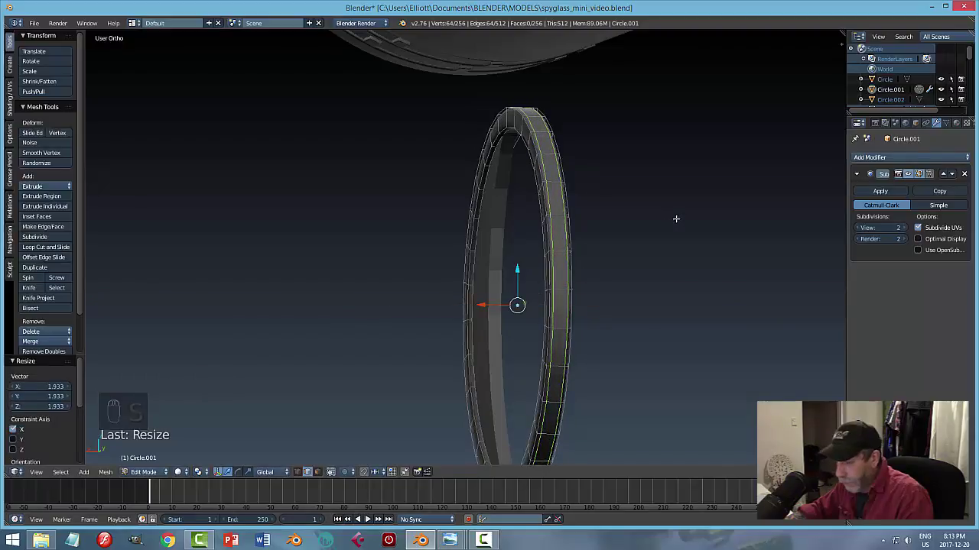
key("a")
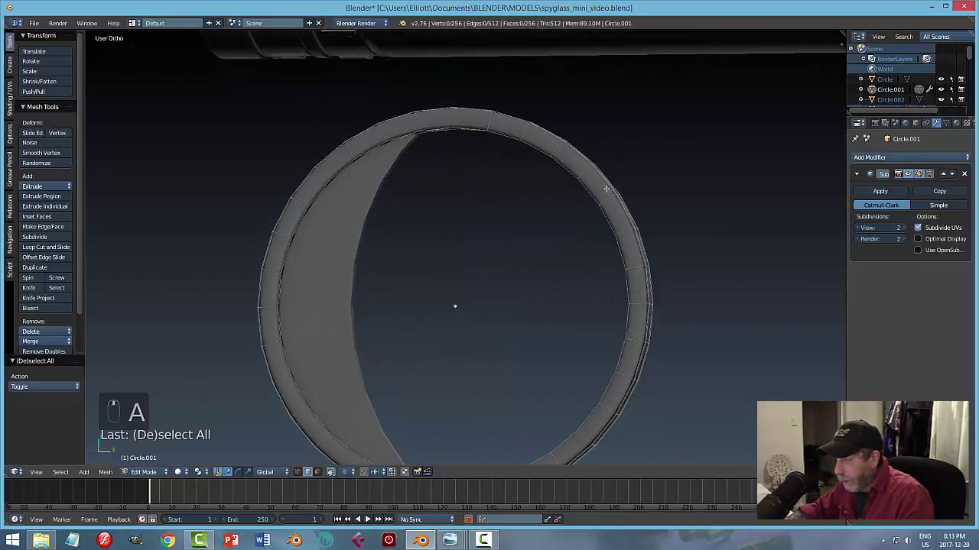
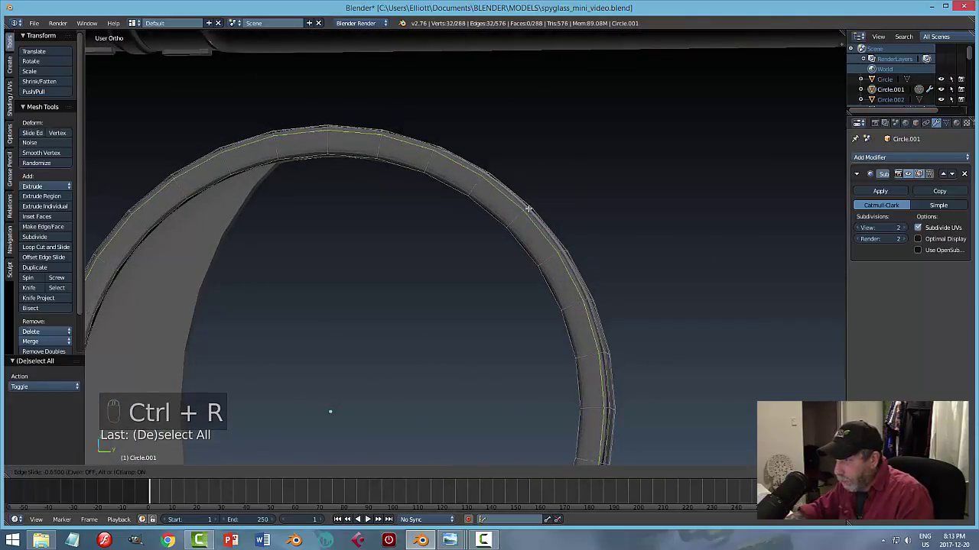
key("ctrl+r")
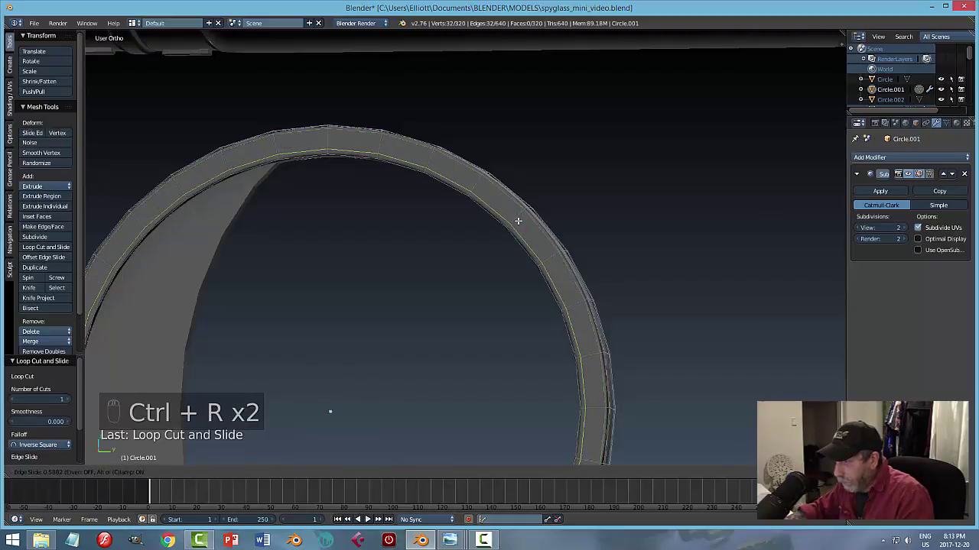
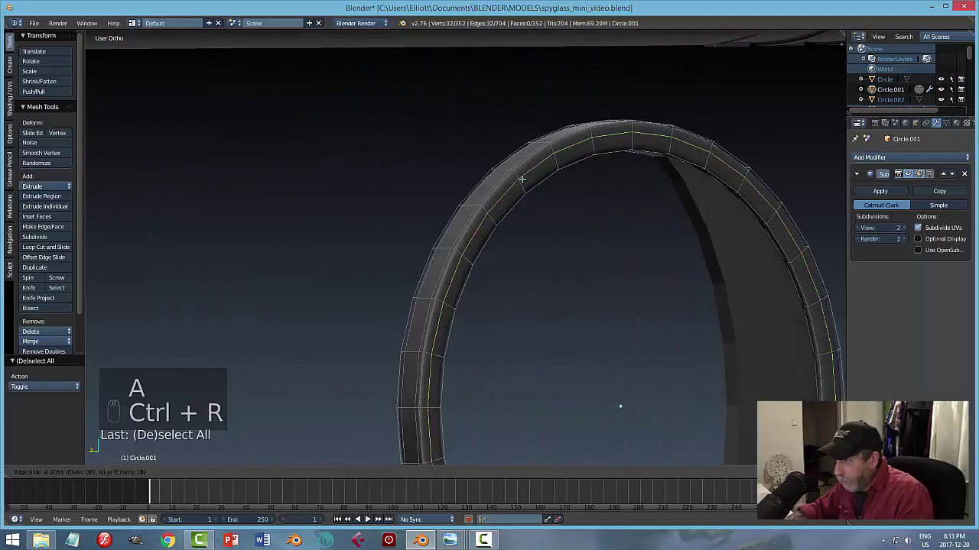
key("ctrl+r")
key("a")
key("Tab")
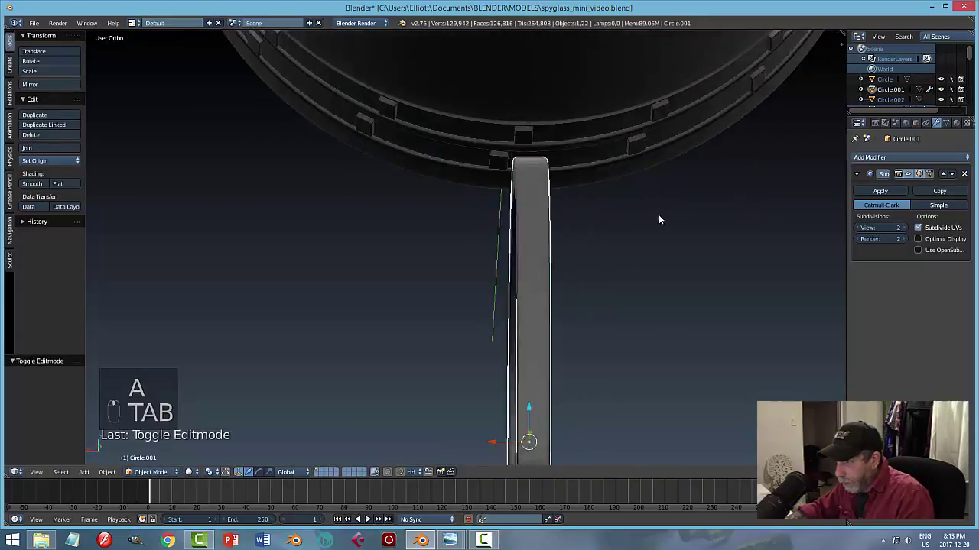
key("Tab")
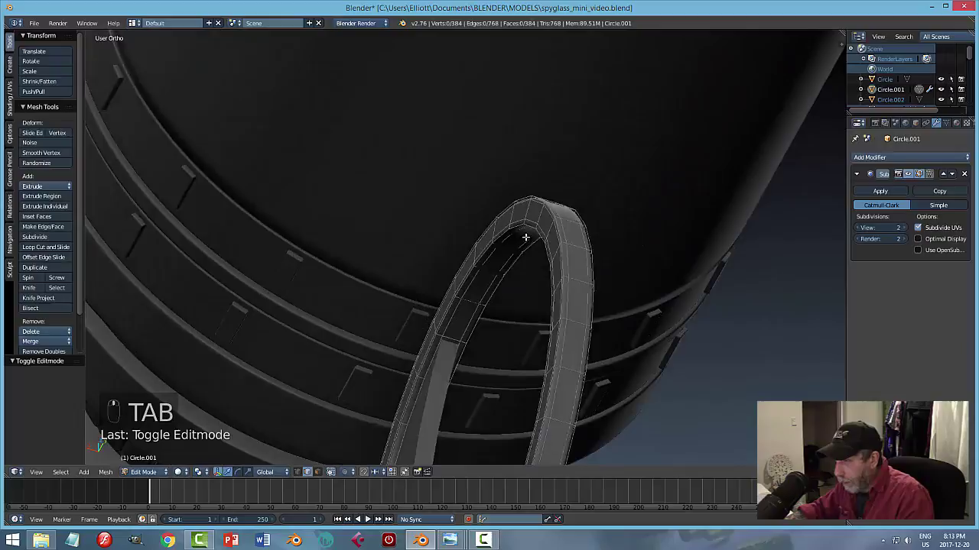
key("Tab")
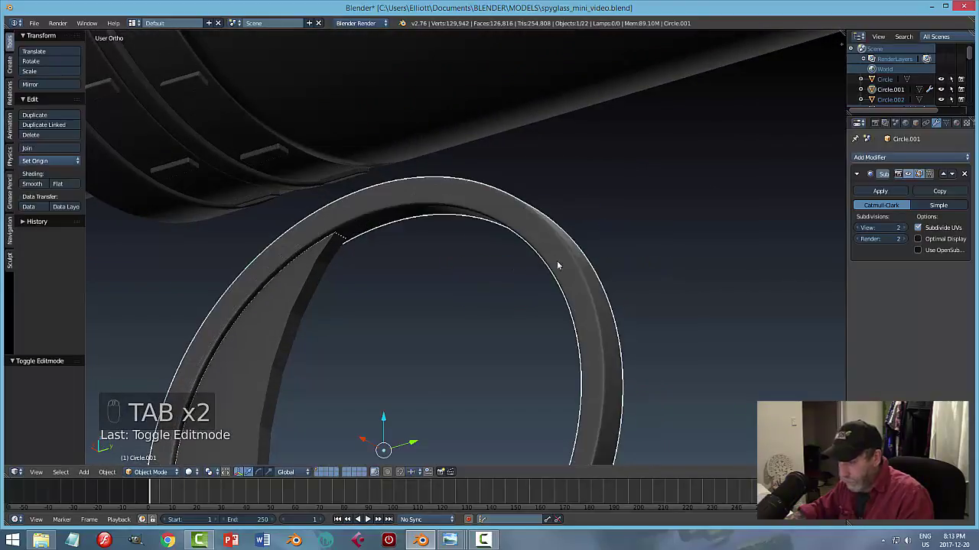
key("a")
middle_click(573, 262)
left_click_drag(521, 247, 481, 248)
key("a")
middle_click(482, 247)
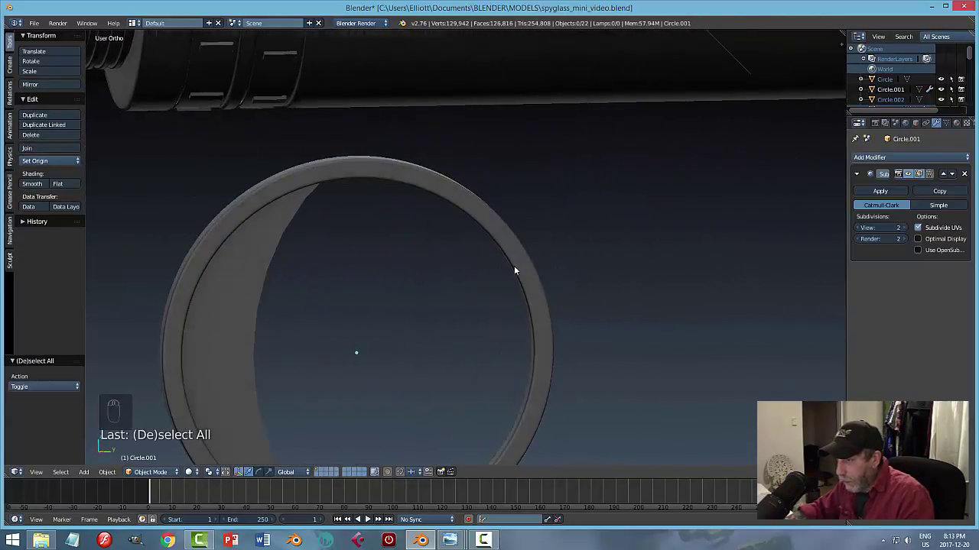
key("ctrl+s")
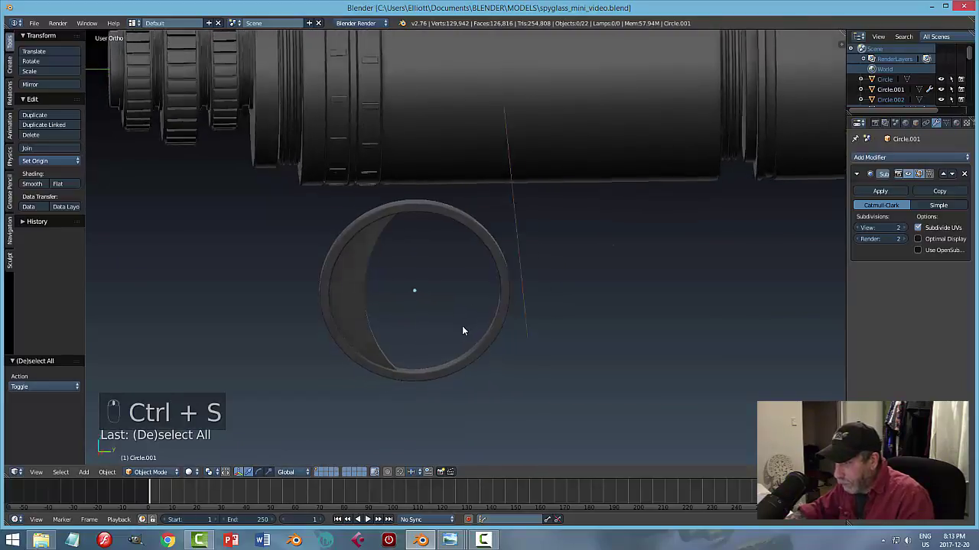
Select the second ring Circle.002 and enter editing on its inner edge loop.
left_click(384, 258)
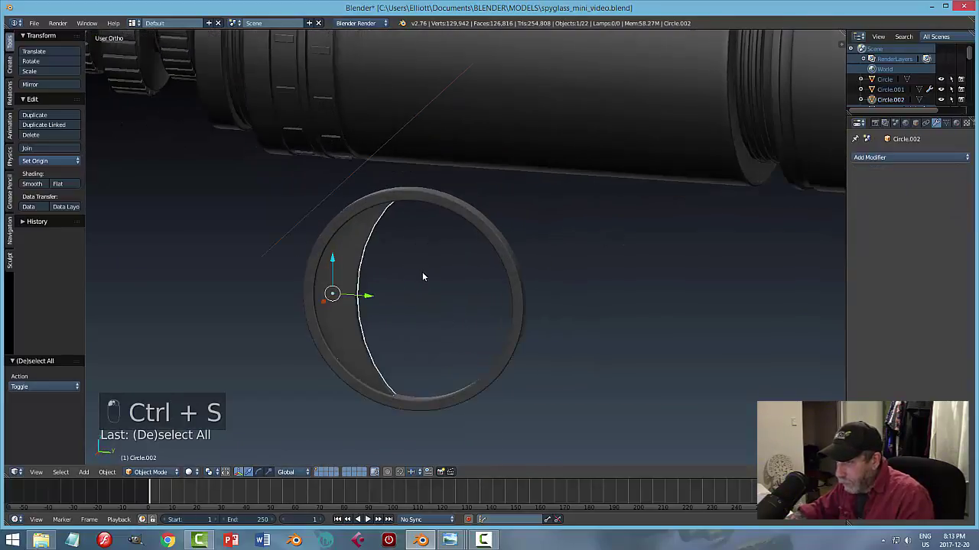
key("s")
key("a")
left_click(441, 286)
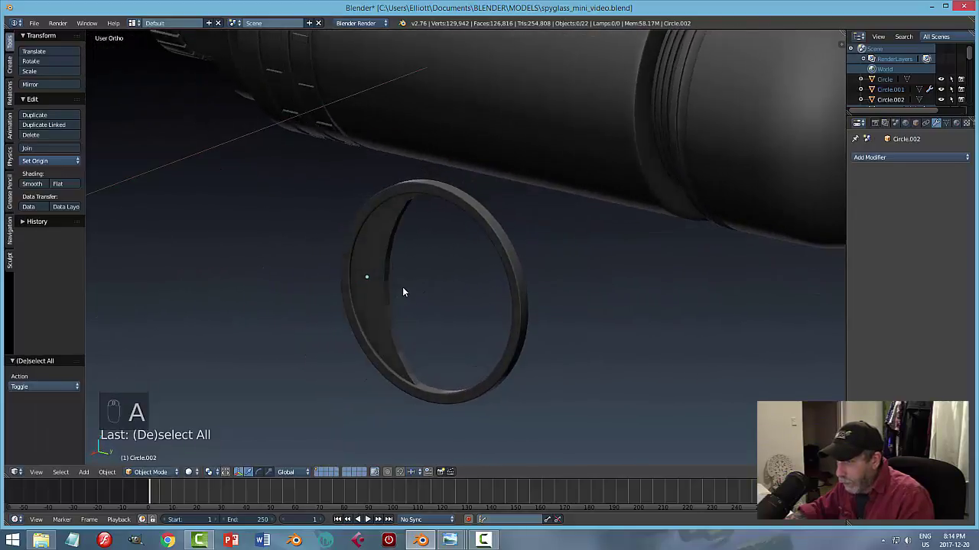
left_click(388, 278)
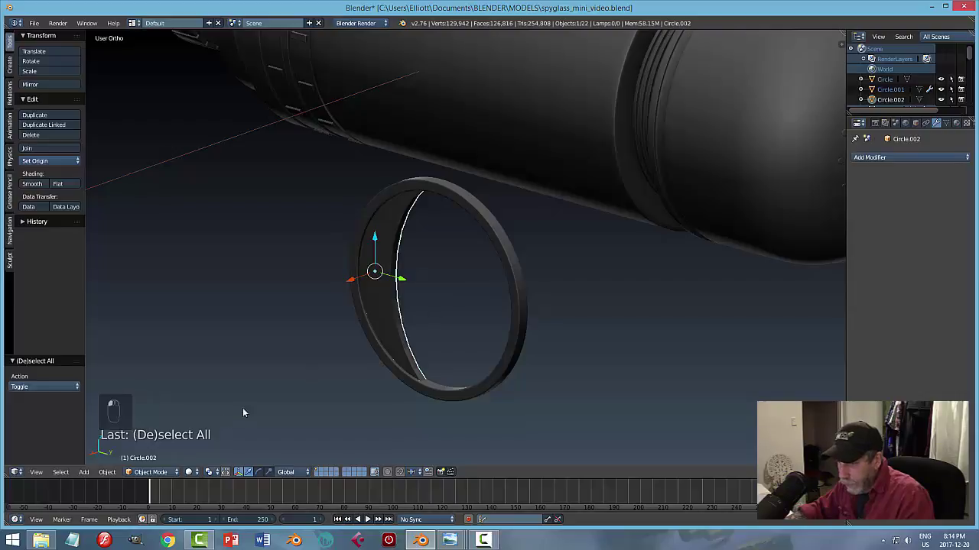
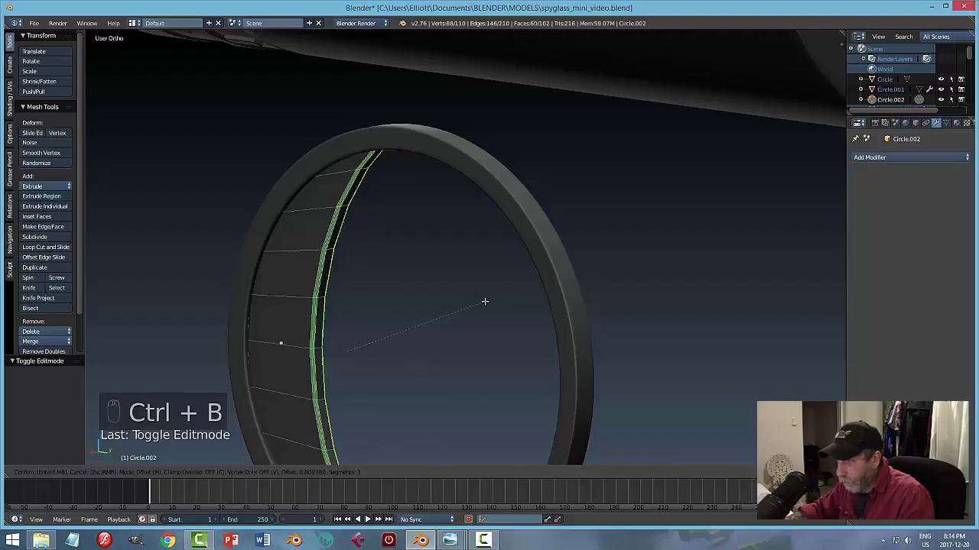
Extrude and scale the inner loop into an extra band, then return to Object Mode.
key("a")
key("Tab")
key("a")
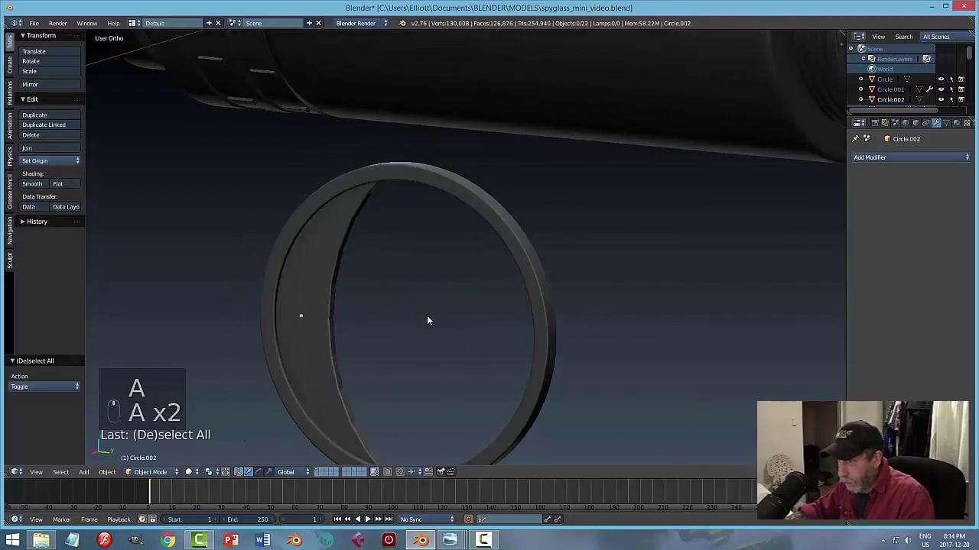
left_click_drag(33, 185, 39, 187)
key("a")
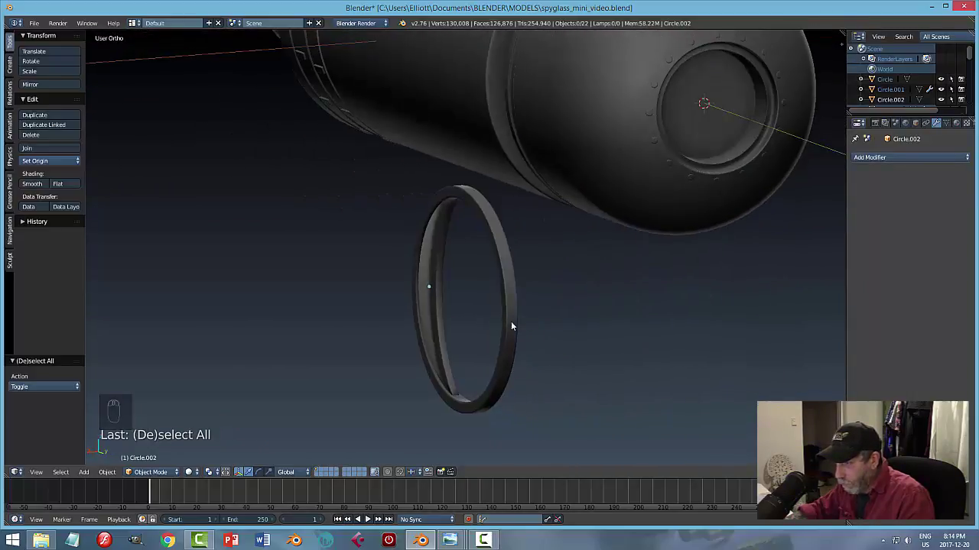
Add an Edge Split modifier with a 30° split angle to Circle.002.
left_click(406, 250)
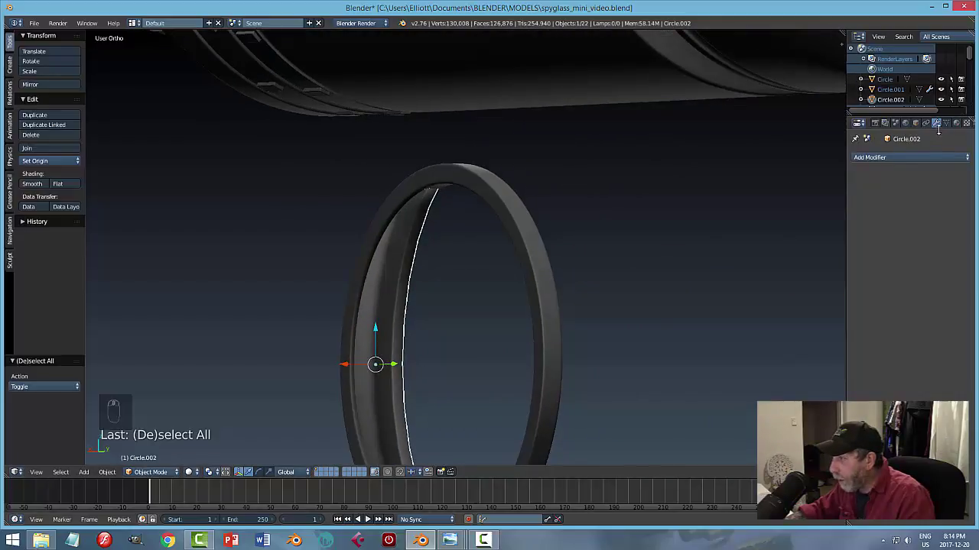
left_click(876, 161)
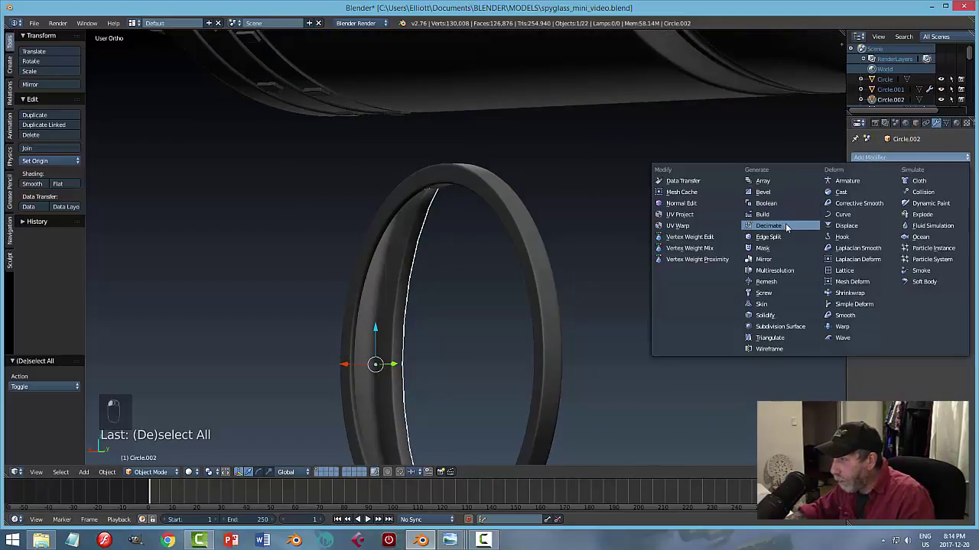
key("a")
left_click_drag(514, 279, 560, 274)
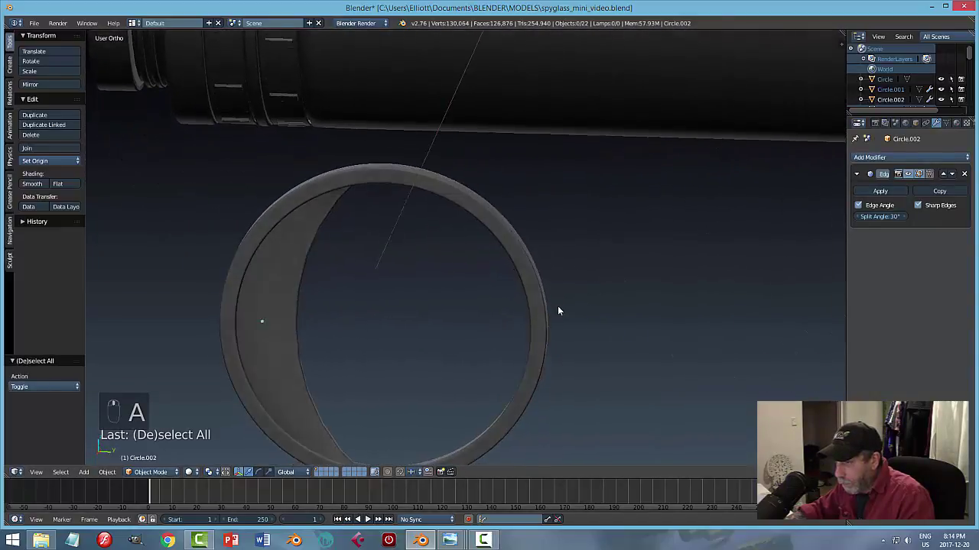
Save the file, reselect the ring and snap the 3D cursor to its origin.
key("ctrl+s")
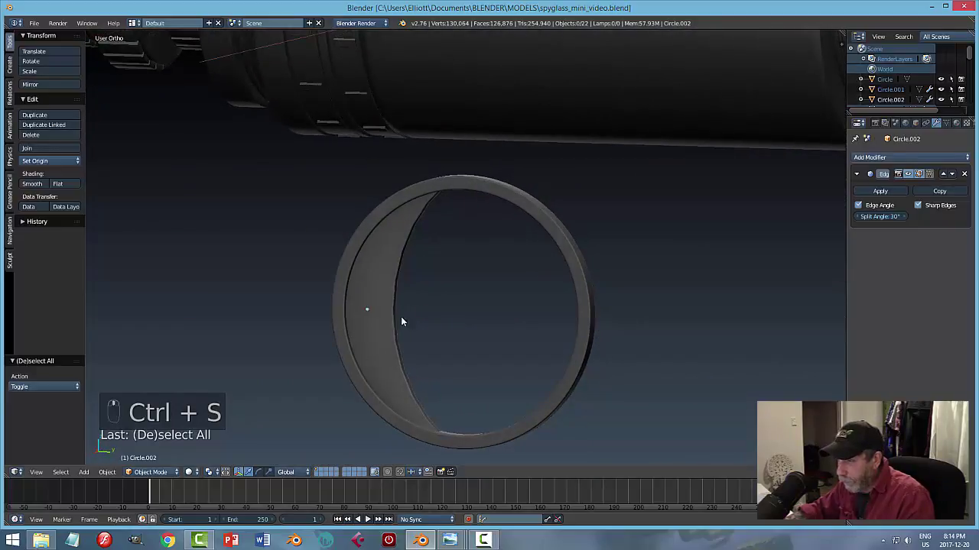
left_click(363, 304)
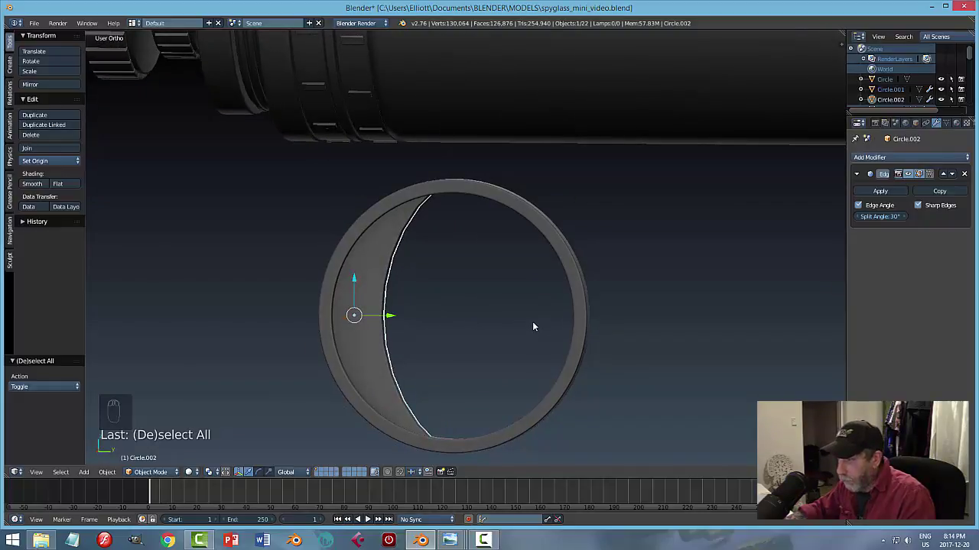
key("shift+s")
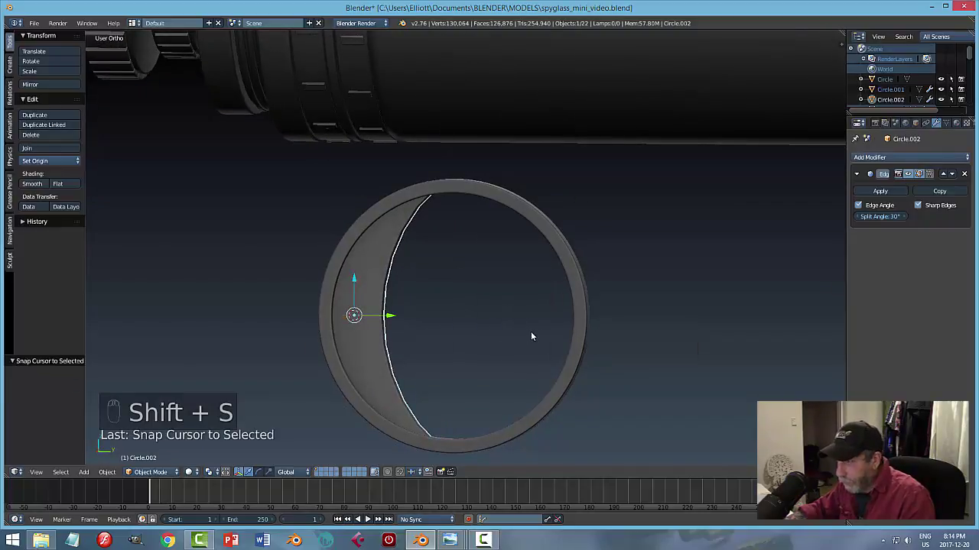
Add a cylinder at the cursor and size it in side view to match the drawn hole.
key("shift+a")
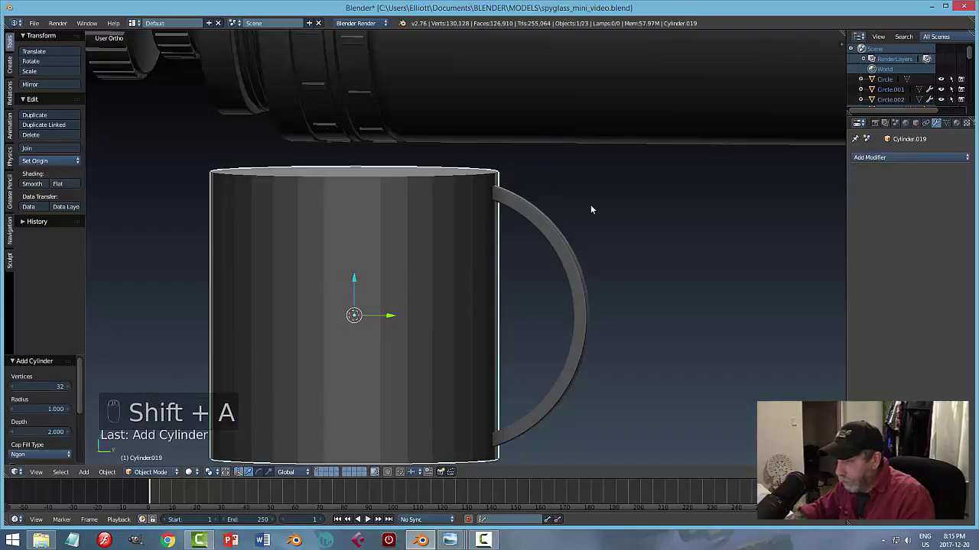
key("r")
key("s")
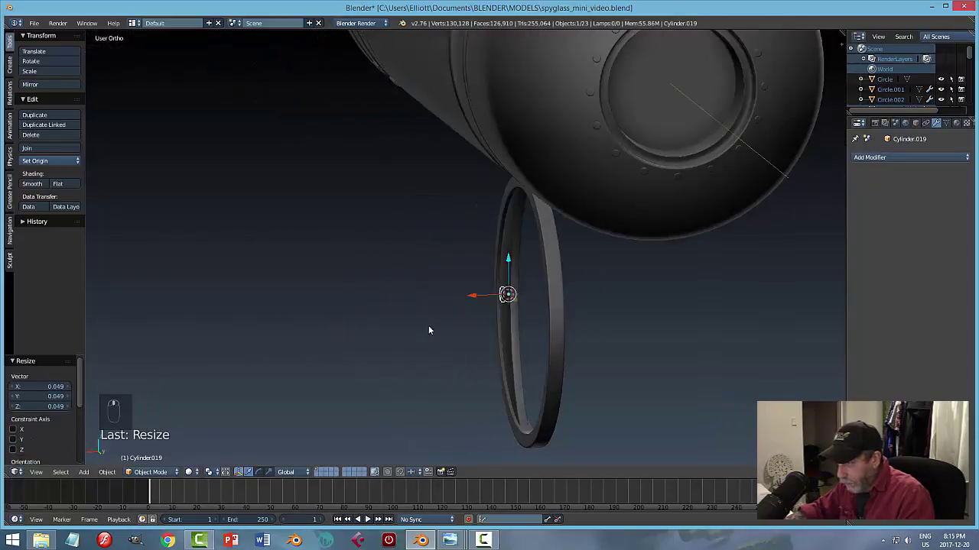
key("s")
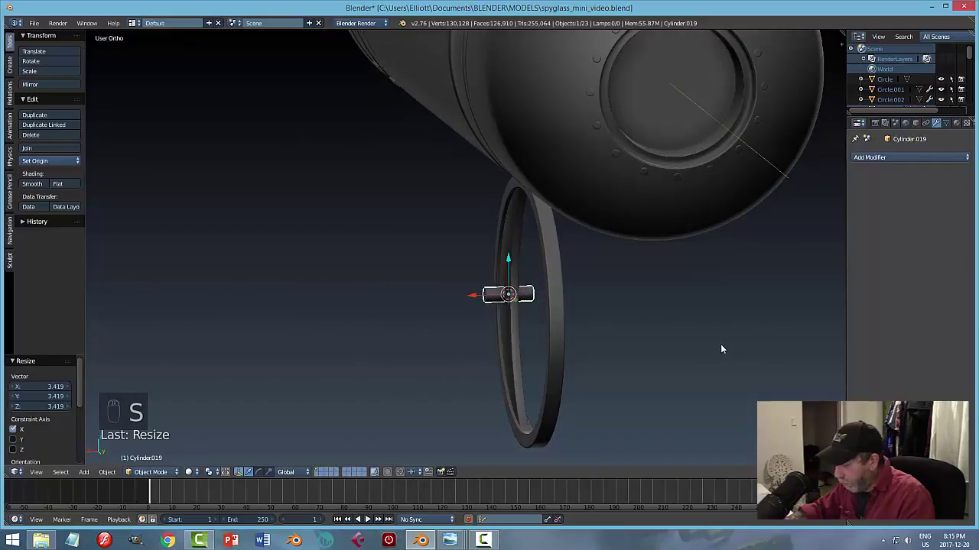
key("KP_3")
key("z")
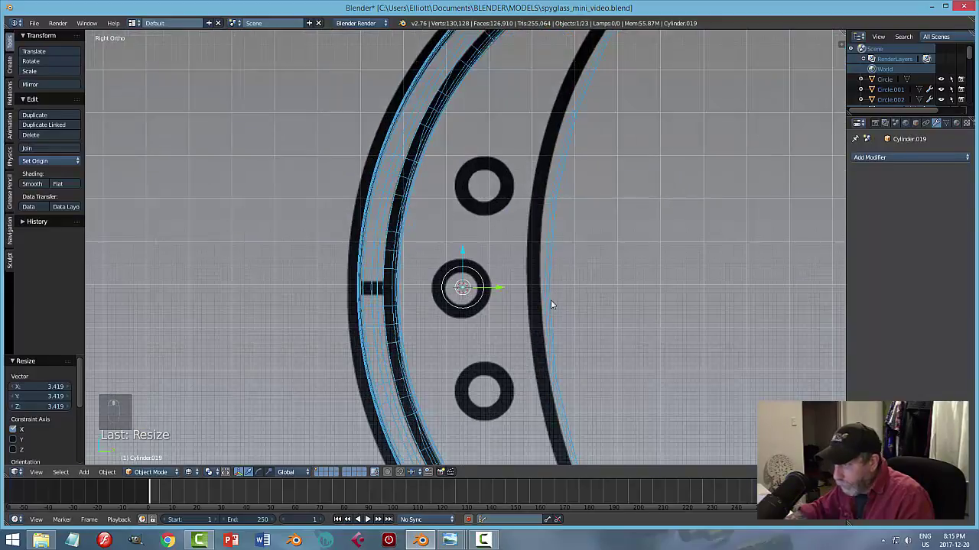
key("s")
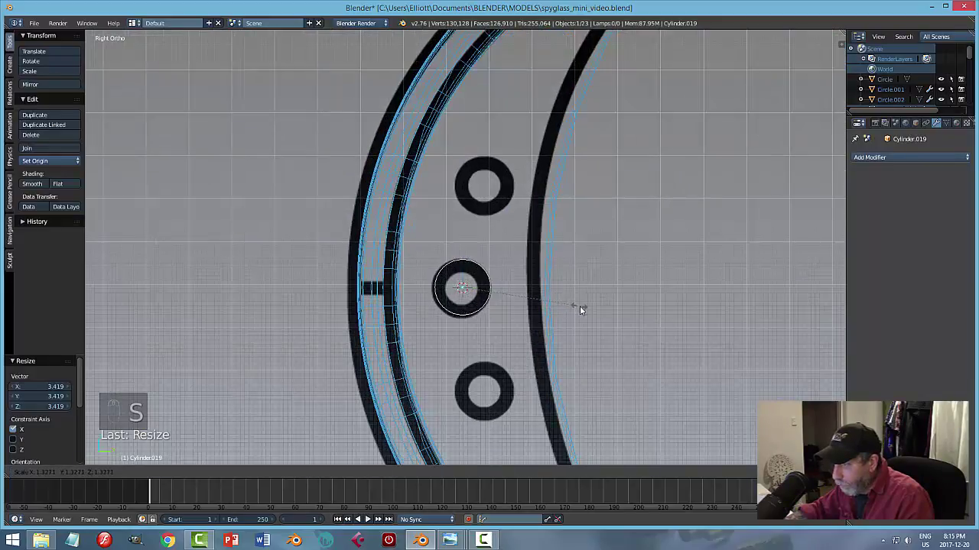
left_click(503, 290)
Duplicate the cylinder over the upper hole and again for a third hole.
key("shift+d")
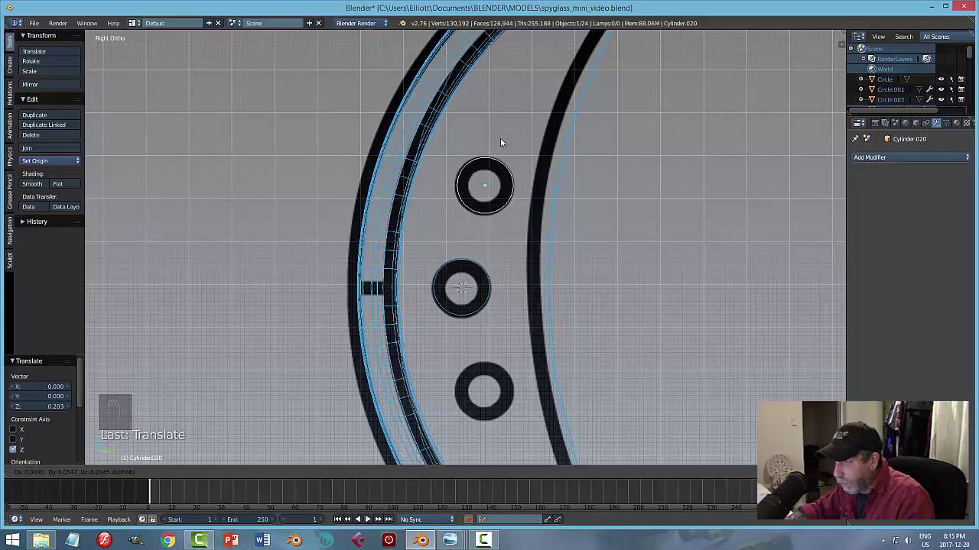
key("z")
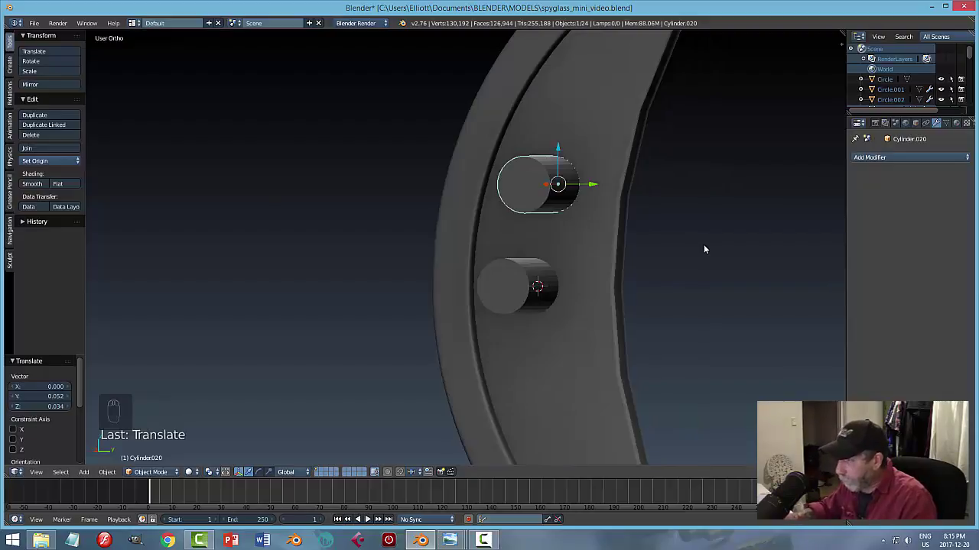
key("KP_3")
key("z")
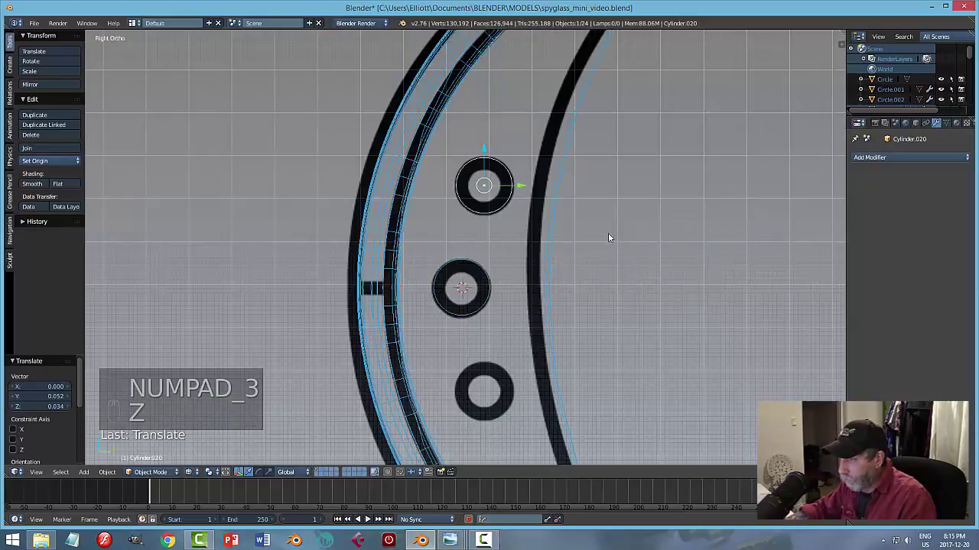
key("shift+d")
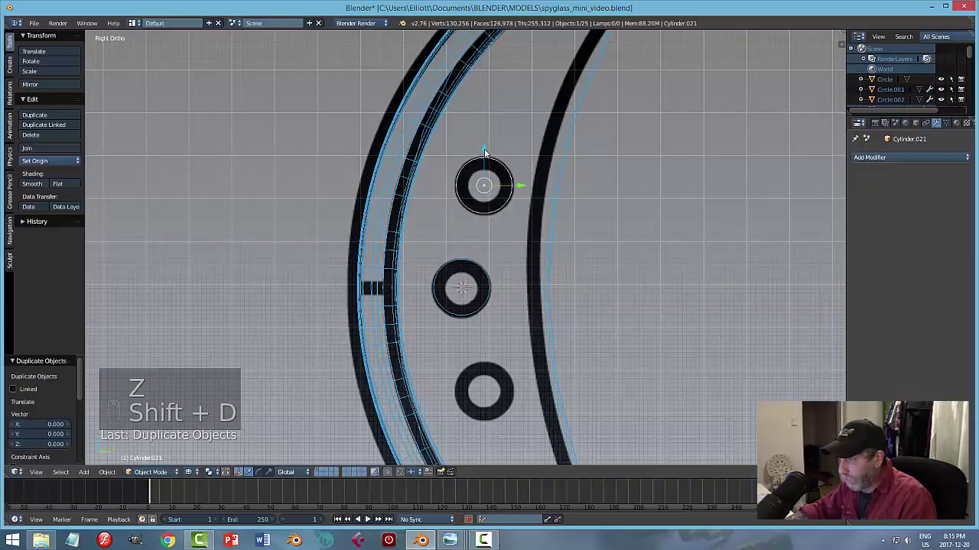
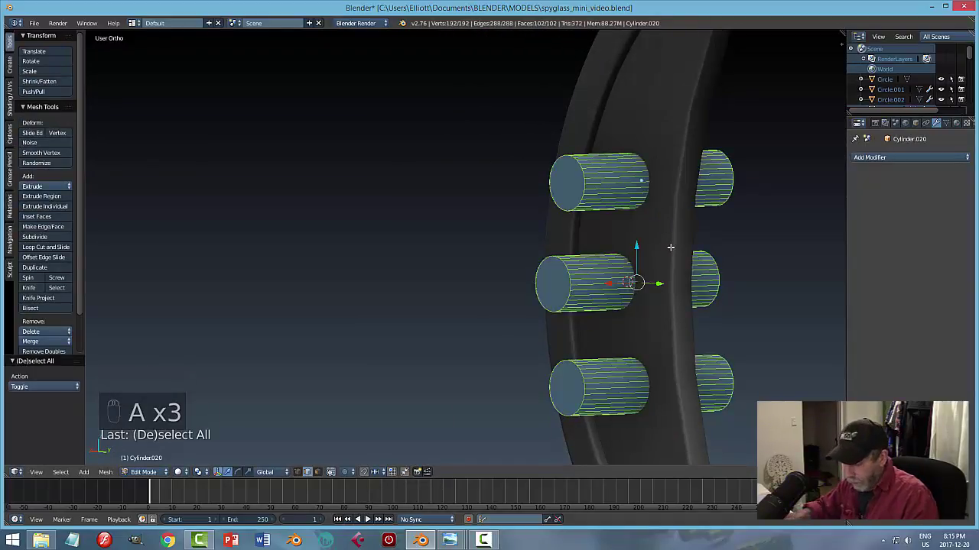
Apply rotation and scale to the joined cylinder pegs.
key("ctrl+n")
key("a")
key("Tab")
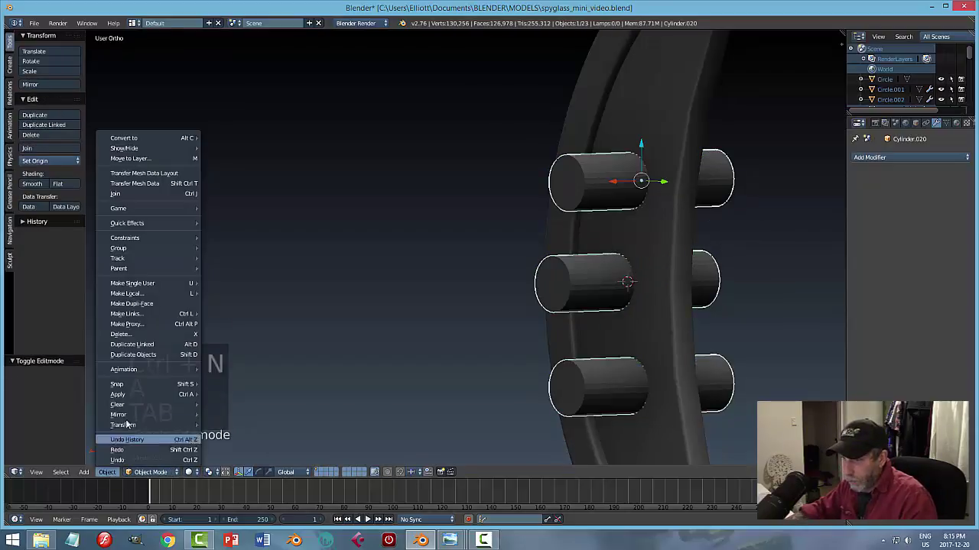
left_click(230, 428)
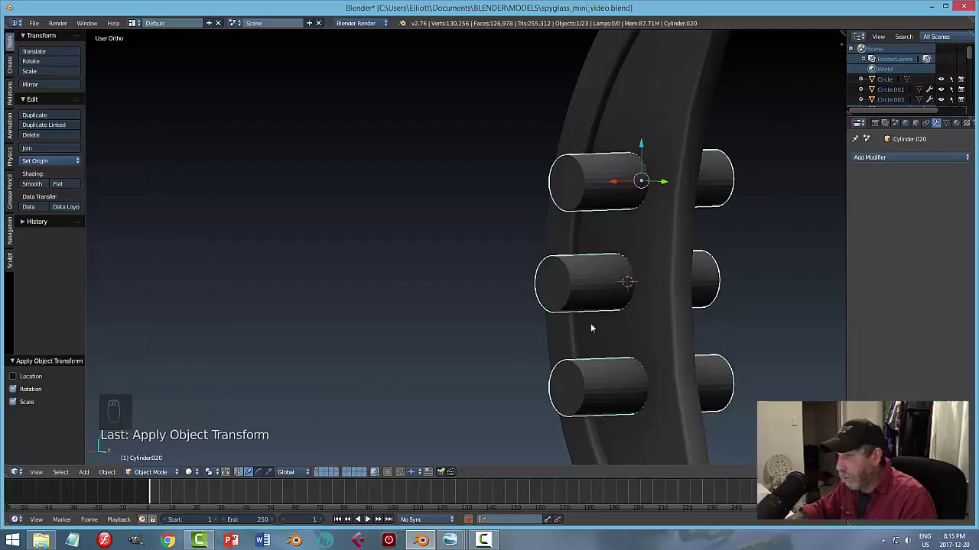
Save the file and select Circle.002 for a Boolean Difference with Cylinder.020.
key("a")
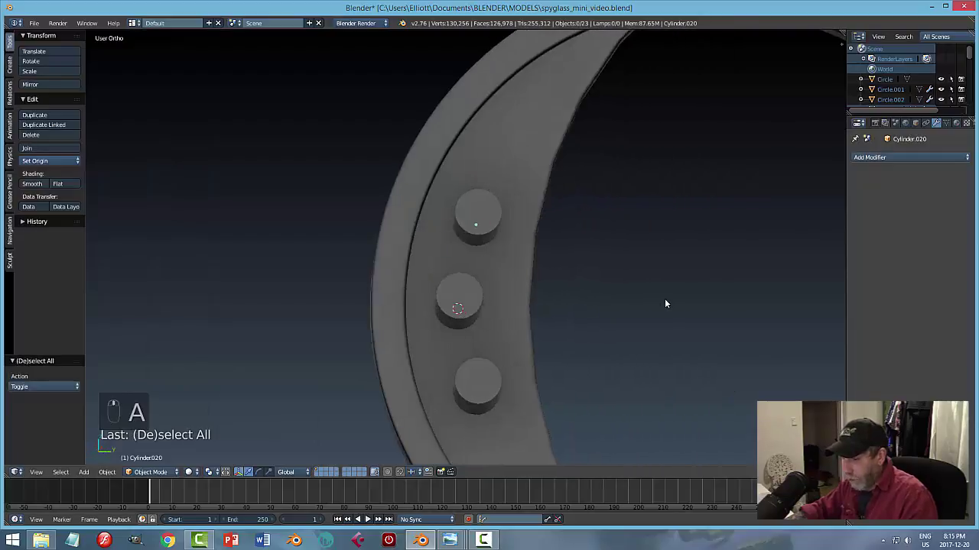
key("ctrl+s")
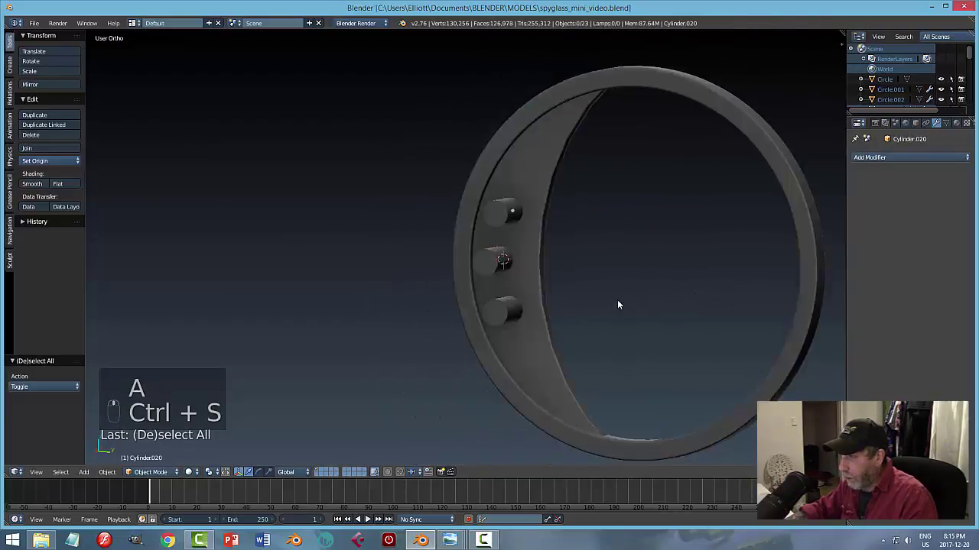
left_click(574, 168)
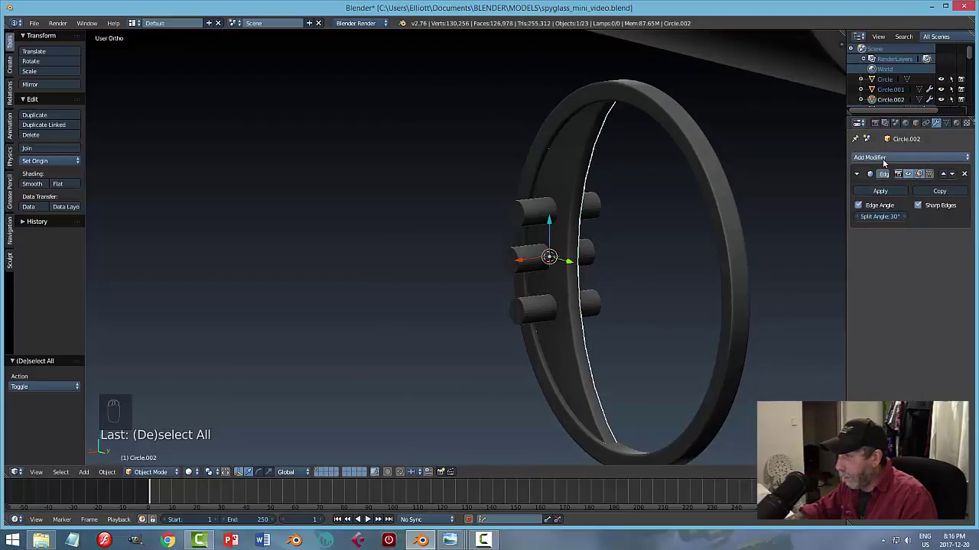
Set Cylinder.020 as the Boolean cutter on Circle.002, undoing a mis-set option.
left_click(887, 162)
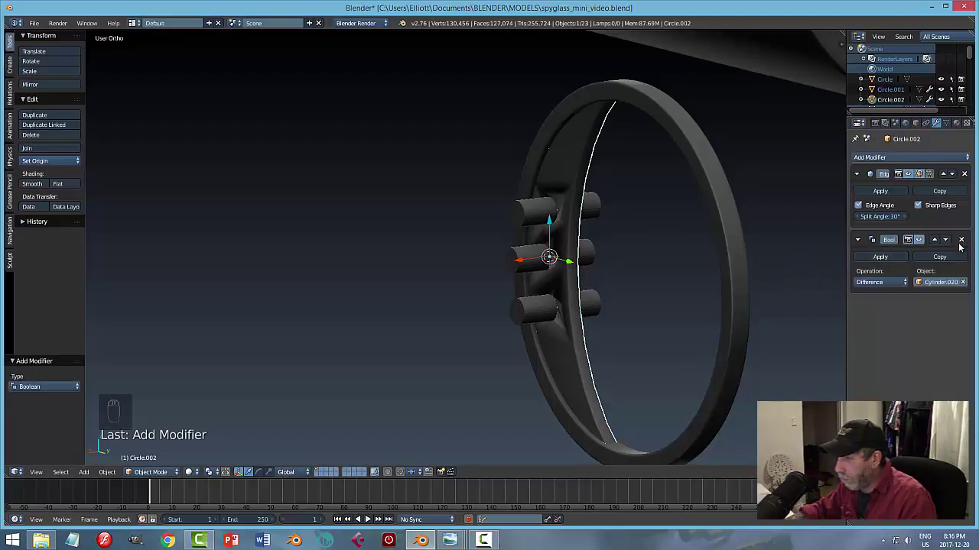
key("ctrl+z")
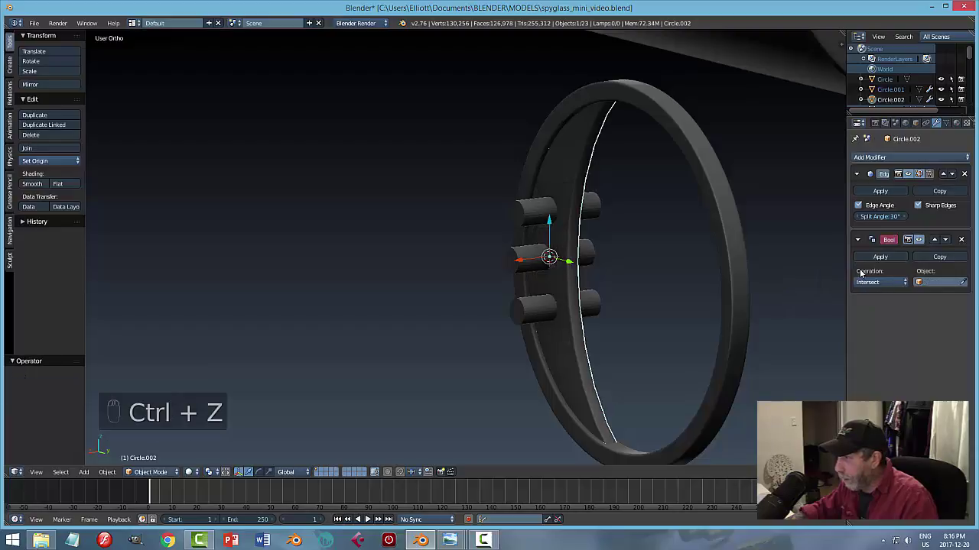
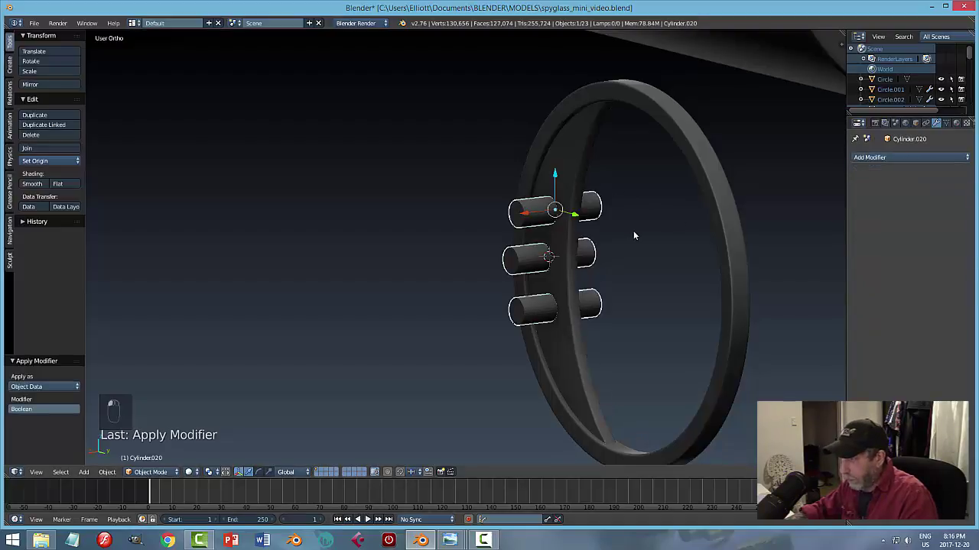
Hide the cutter cylinders and bevel the rims of the ring's three holes for supporting geometry.
key("h")
middle_click(621, 251)
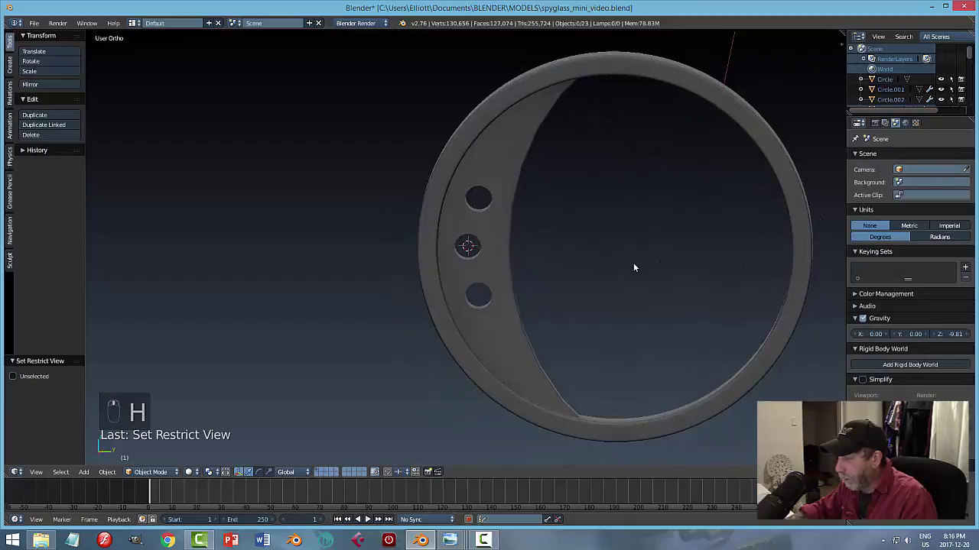
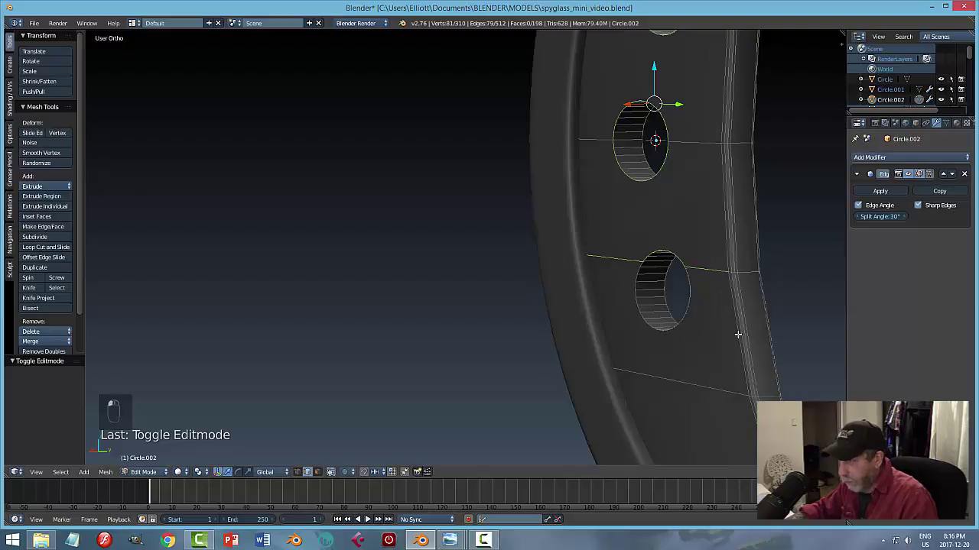
key("ctrl+z")
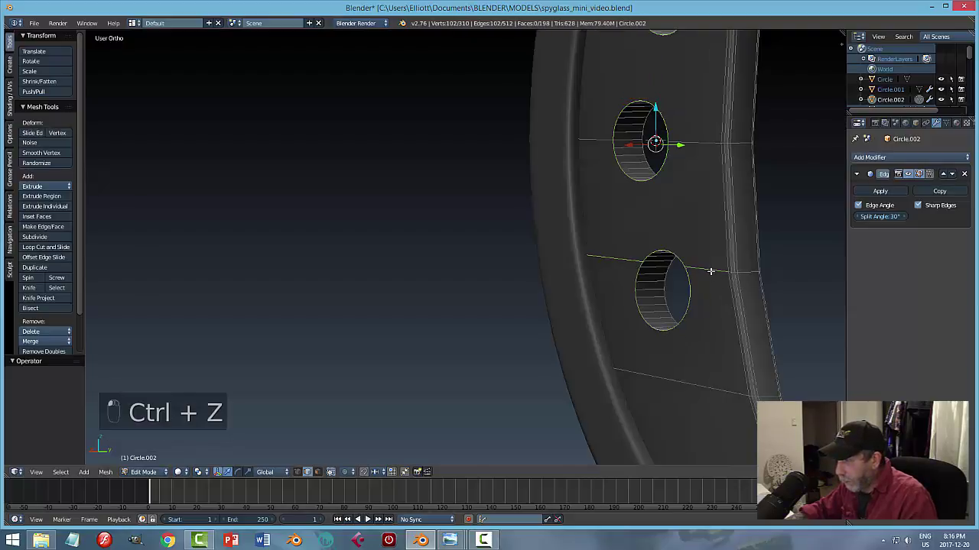
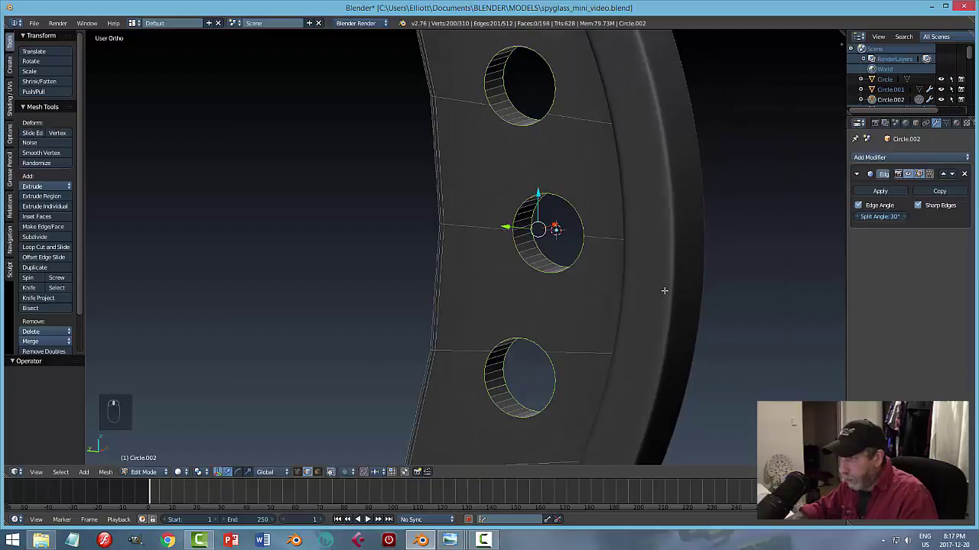
key("ctrl+b")
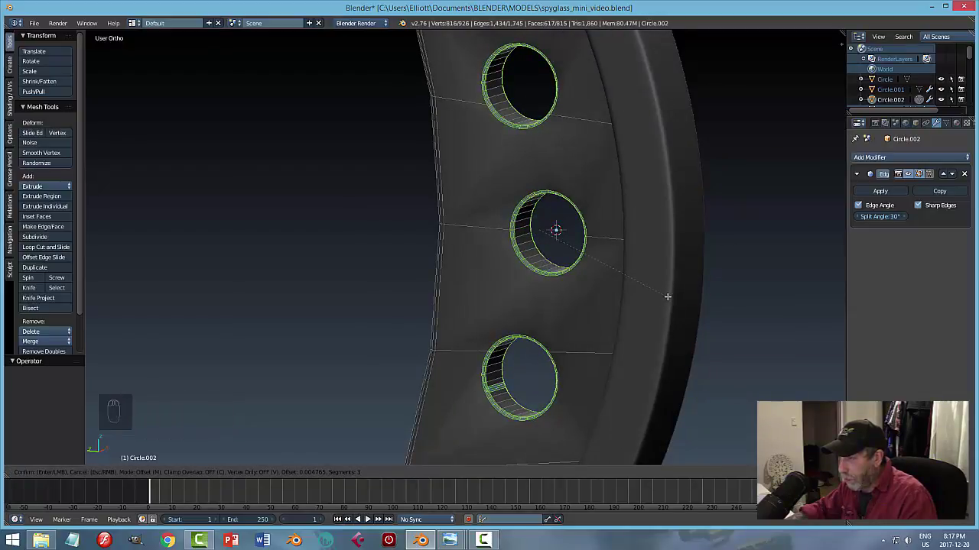
key("a")
key("Tab")
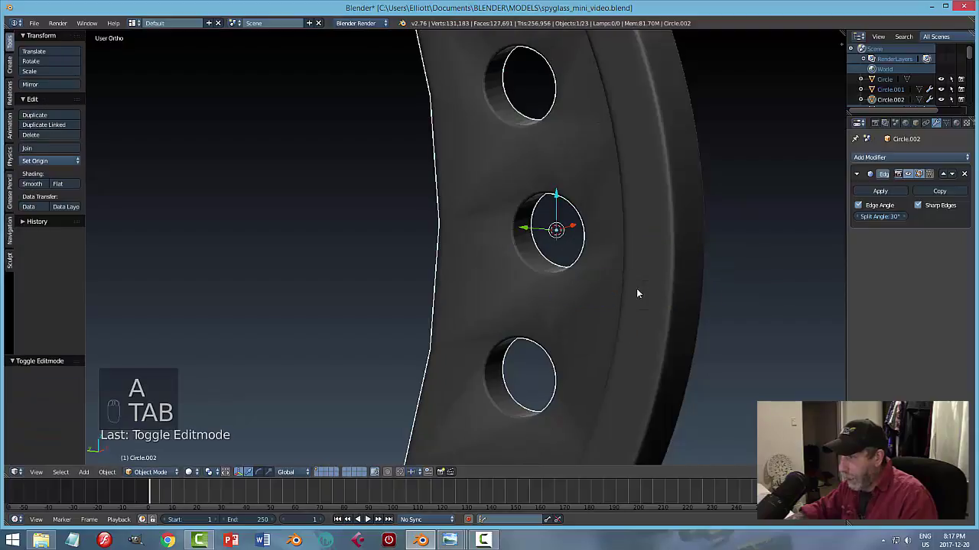
Set the holed ring's Auto Smooth Angle to 12°.
left_click_drag(620, 291, 792, 296)
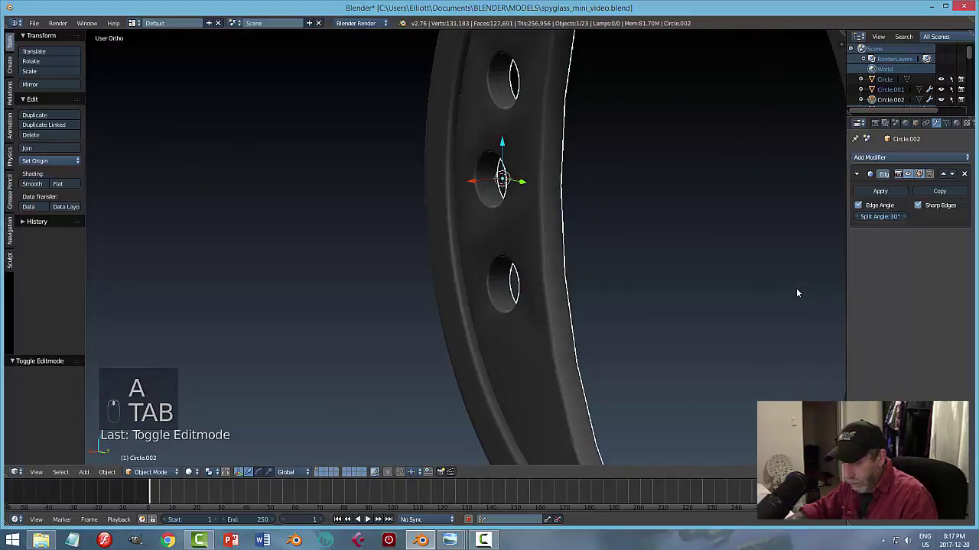
key("a")
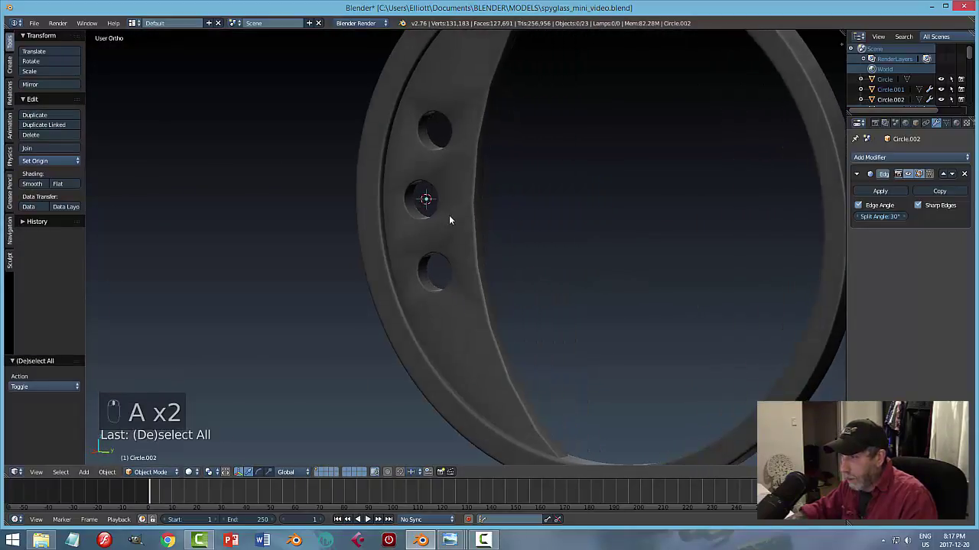
left_click(457, 218)
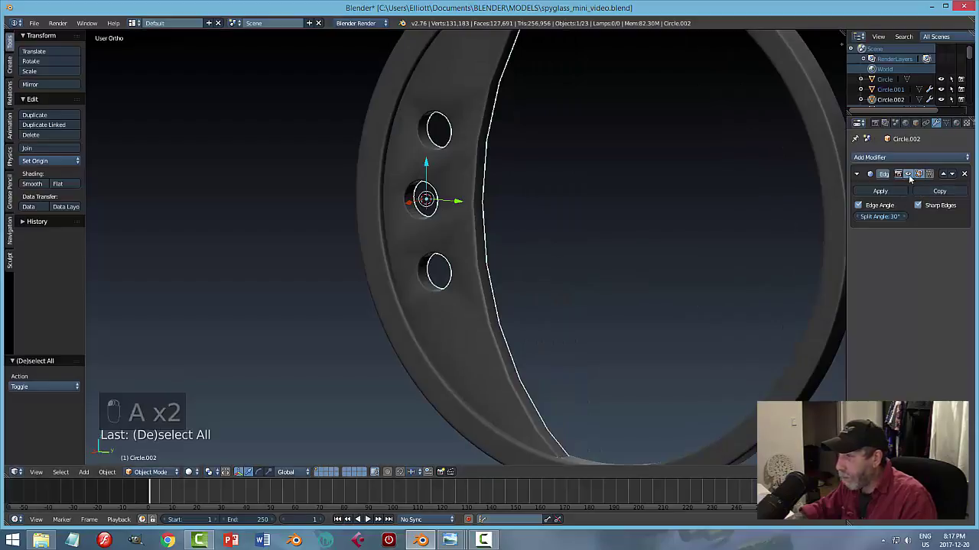
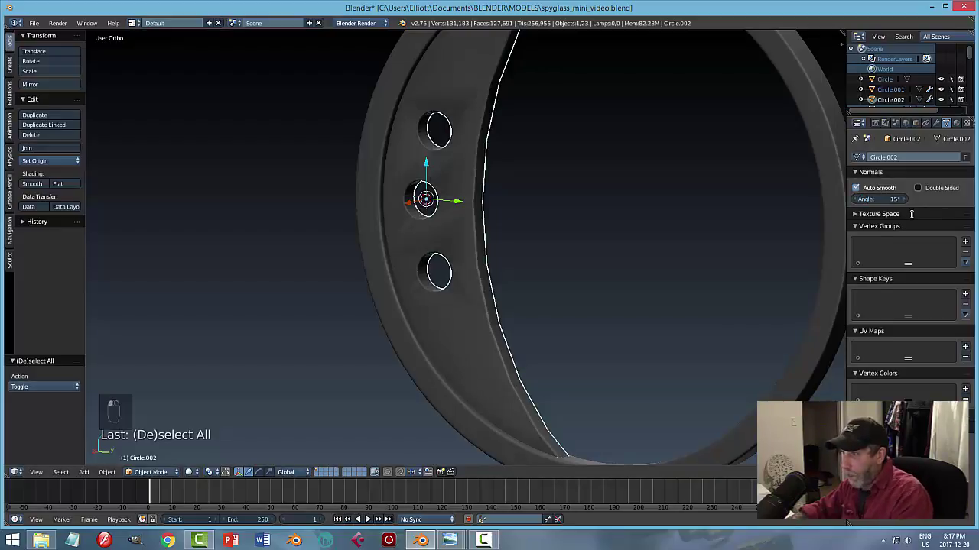
left_click(888, 200)
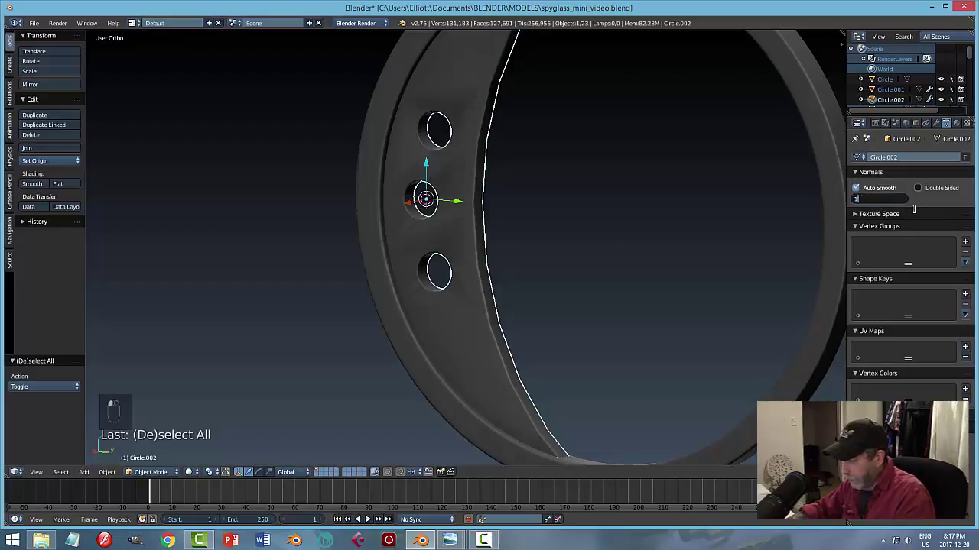
key("a")
Select the outer band Circle.001 and enter mesh editing on its 384-vertex wireframe.
key("ctrl+s")
left_click_drag(555, 235, 576, 259)
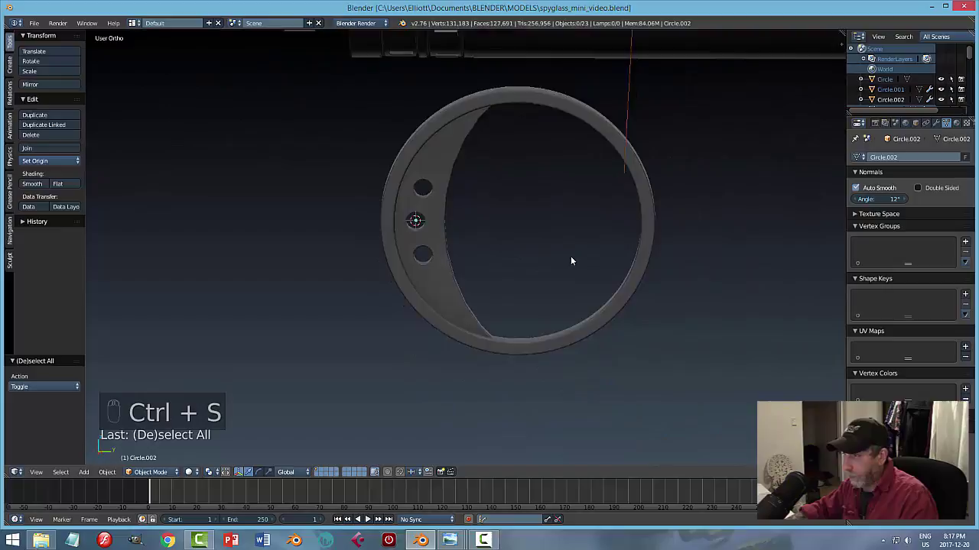
key("a")
key("a")
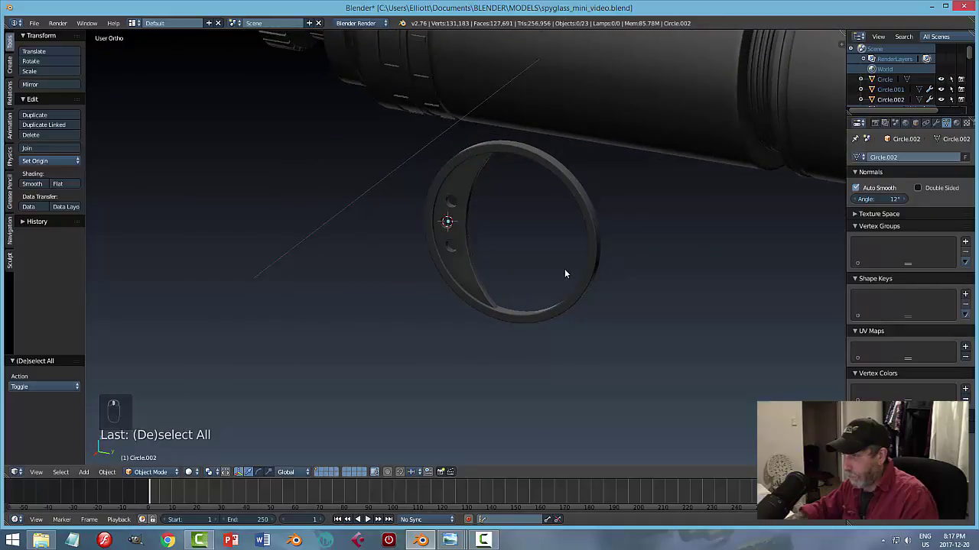
left_click(584, 228)
key("Tab")
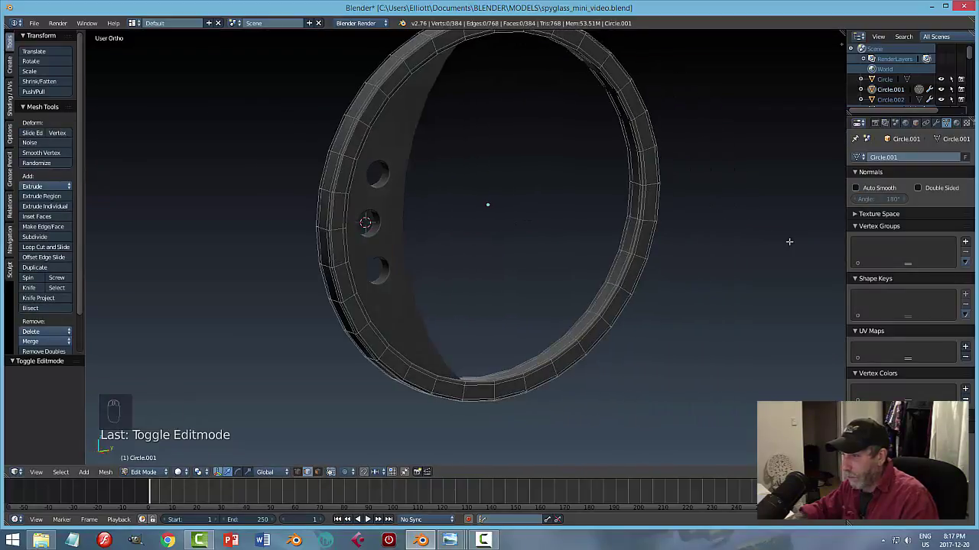
Apply the band's subdivision and join the holed ring into Circle.001 as one object.
key("Tab")
key("Tab")
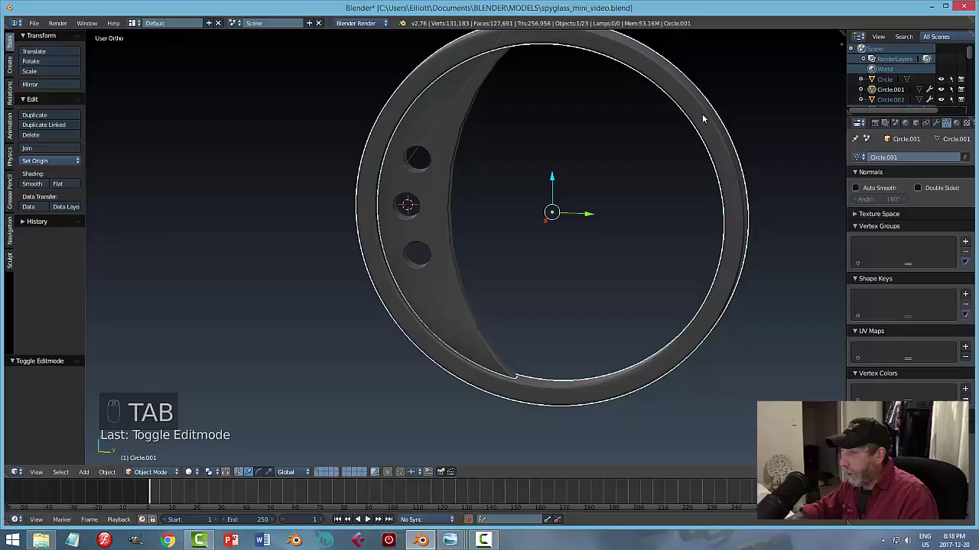
left_click_drag(720, 140, 702, 235)
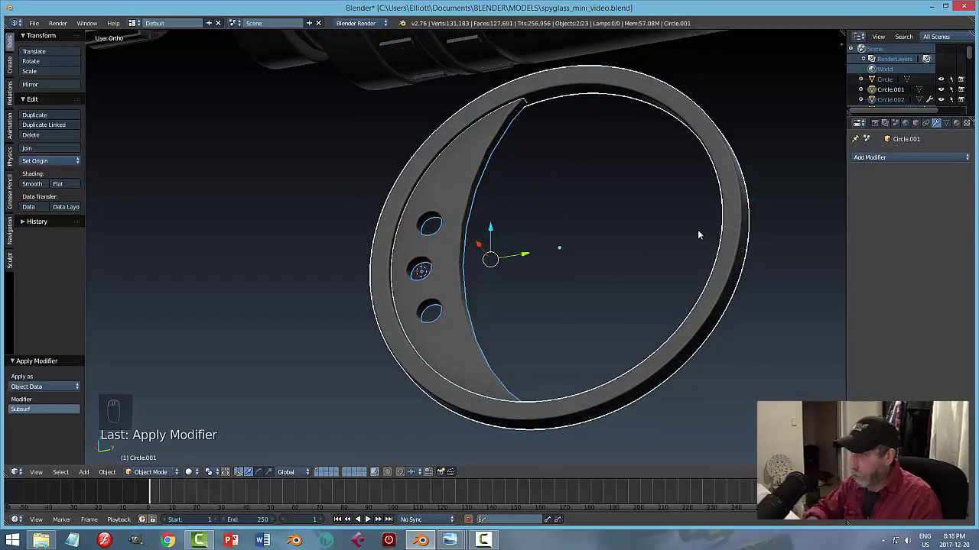
key("ctrl+j")
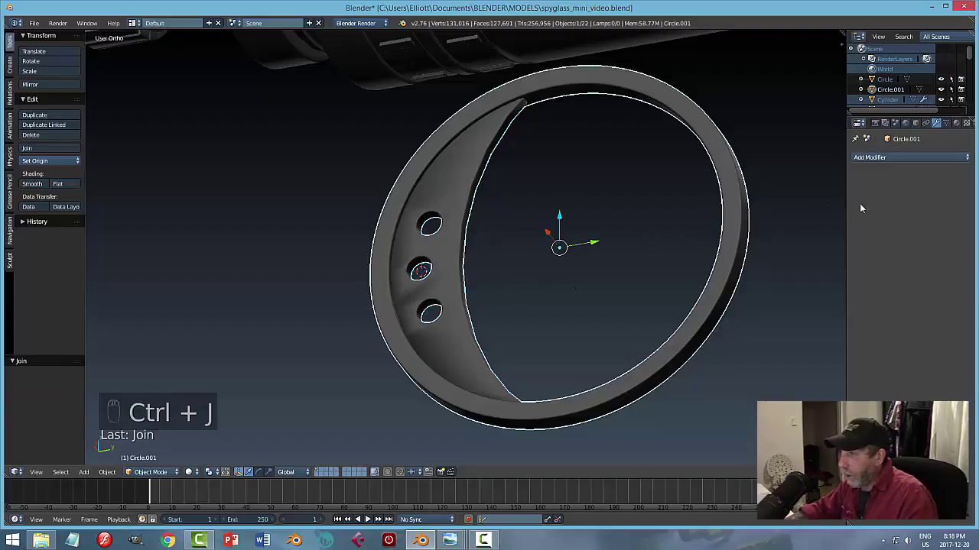
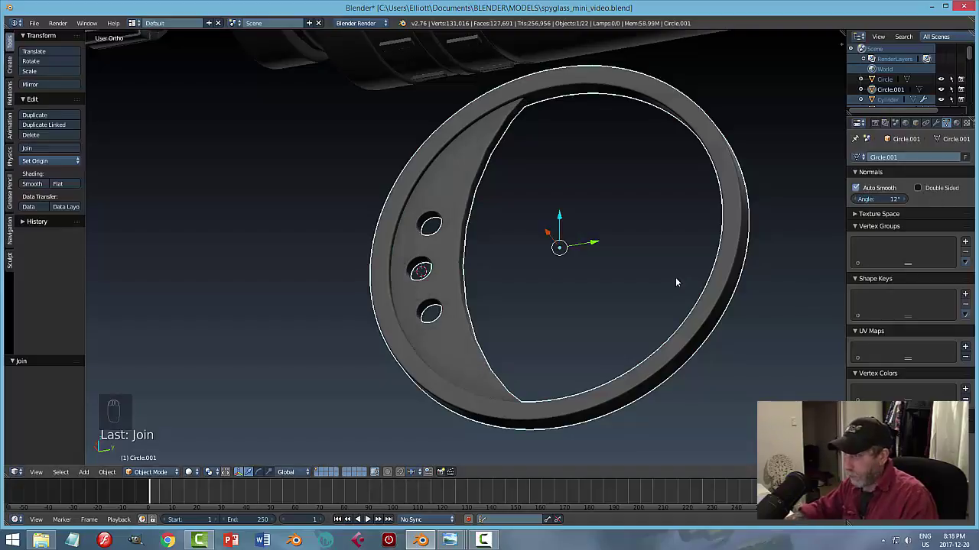
key("a")
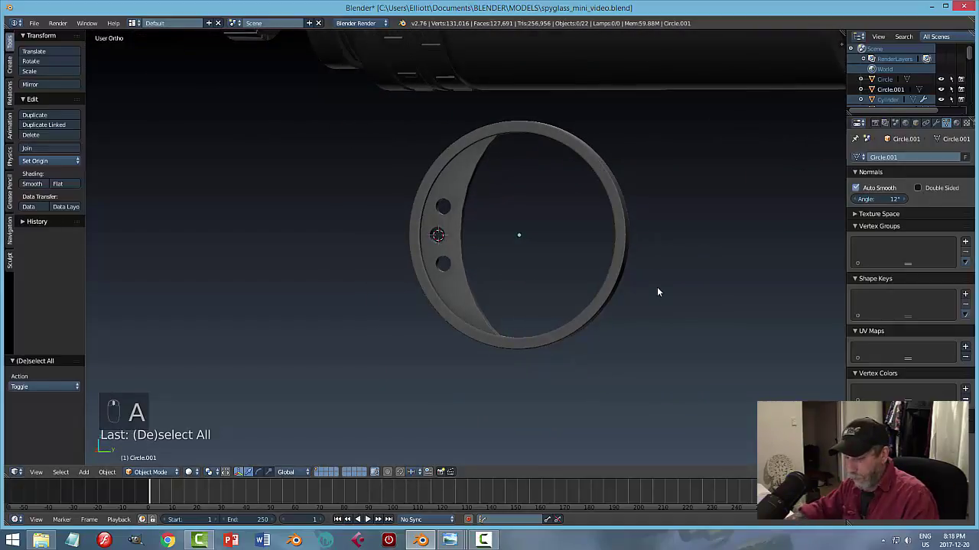
key("ctrl+s")
middle_click(654, 281)
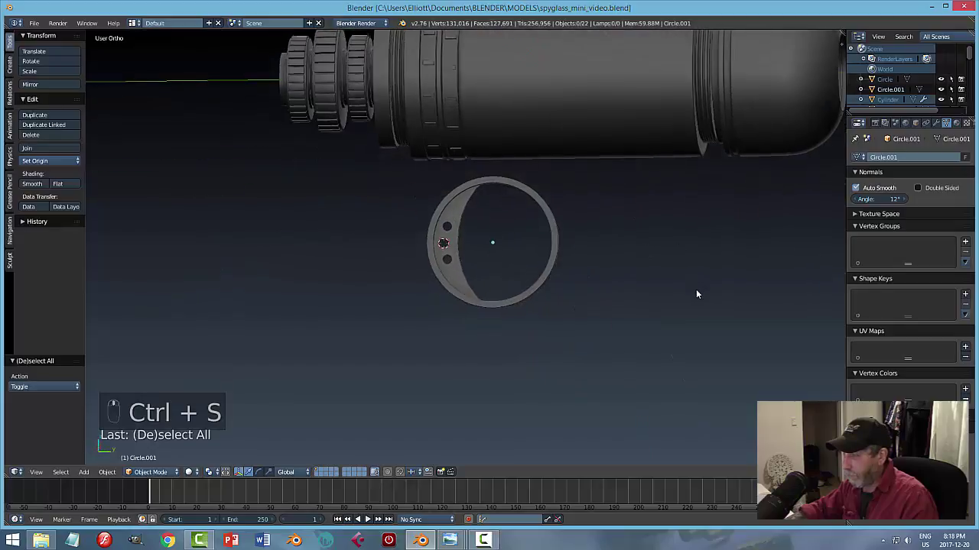
Line the model up in Right Ortho view against the side reference drawing.
key("KP_1")
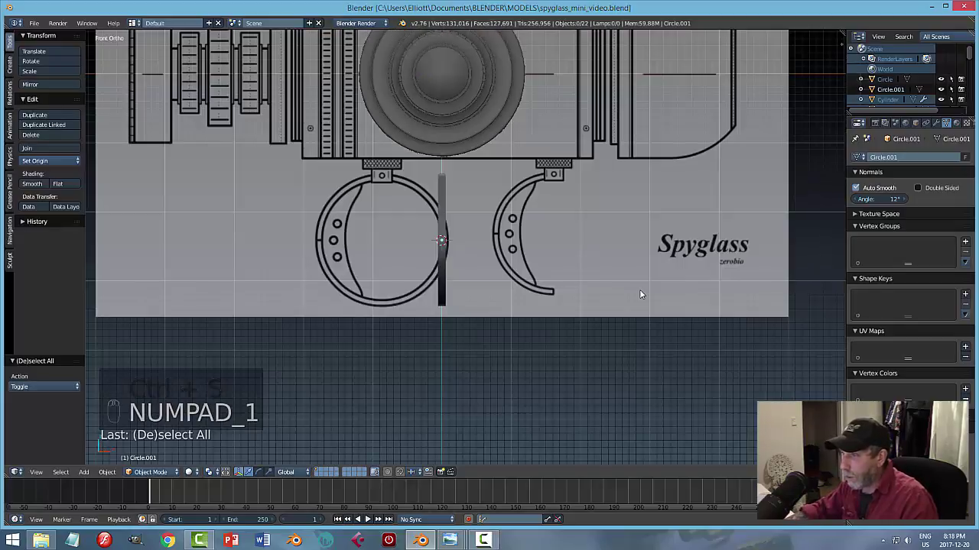
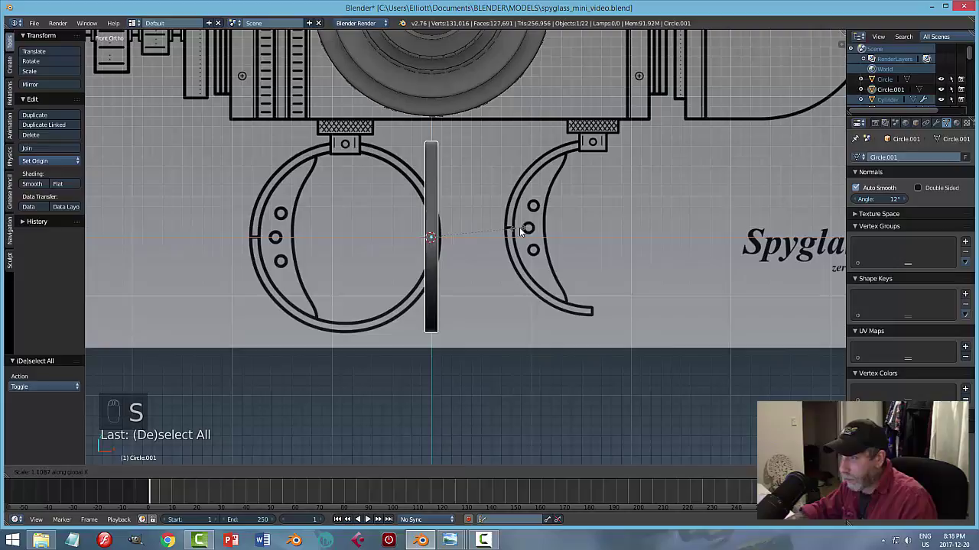
key("a")
middle_click(604, 256)
key("ctrl+s")
key("KP_3")
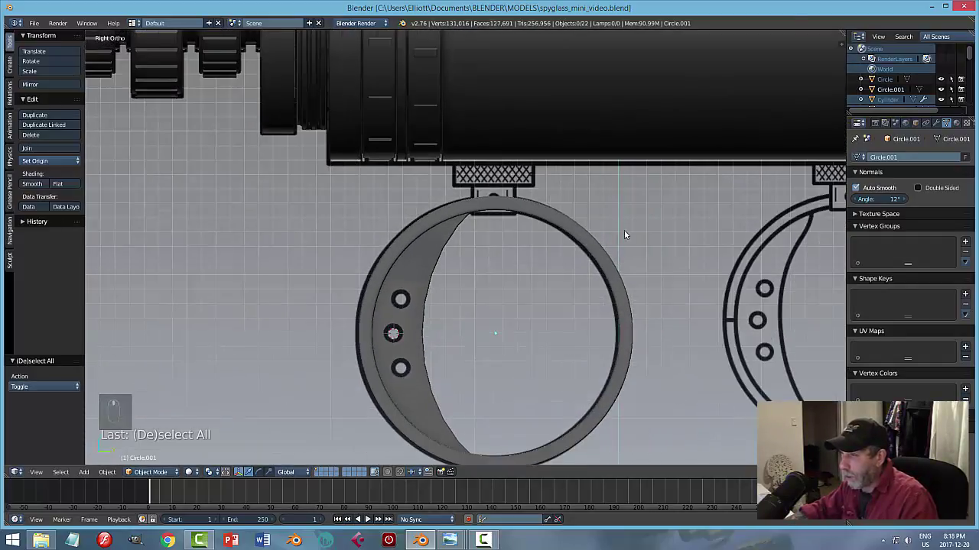
key("KP_3")
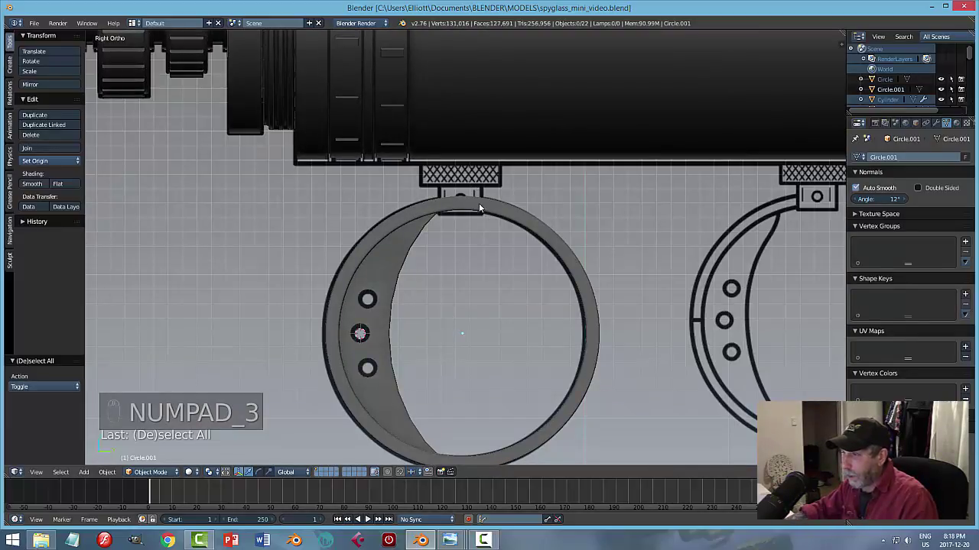
Snap the 3D cursor to the centre of the selected eyepiece ring.
left_click(616, 256)
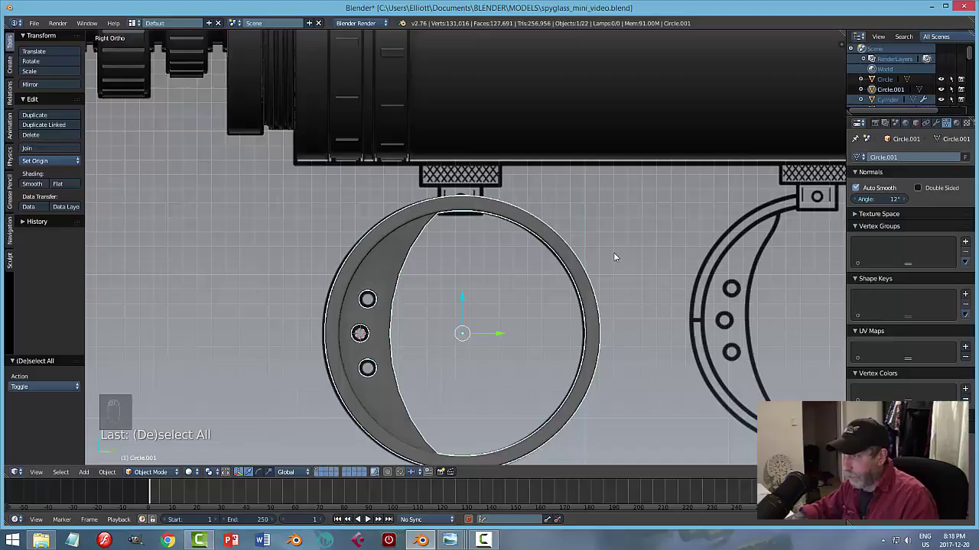
left_click_drag(617, 258, 618, 258)
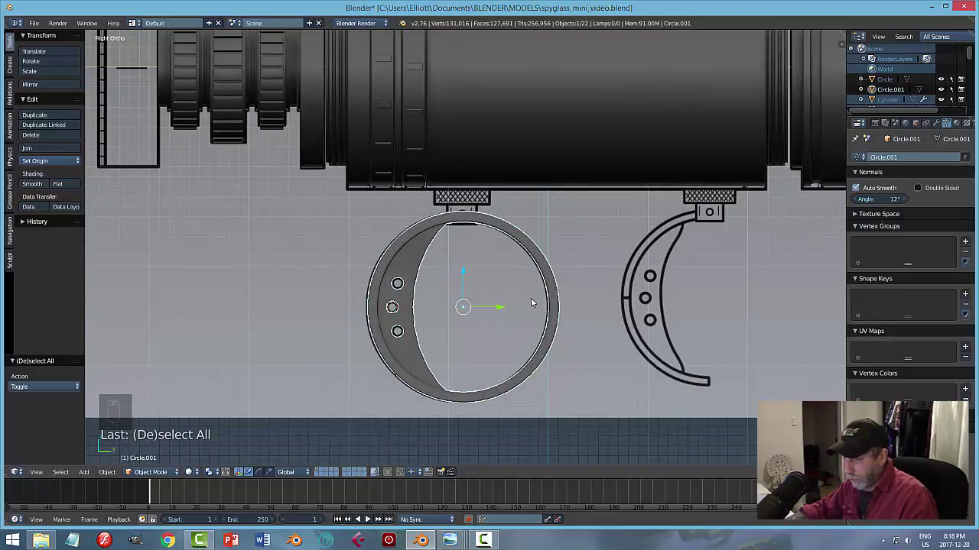
key("shift+s")
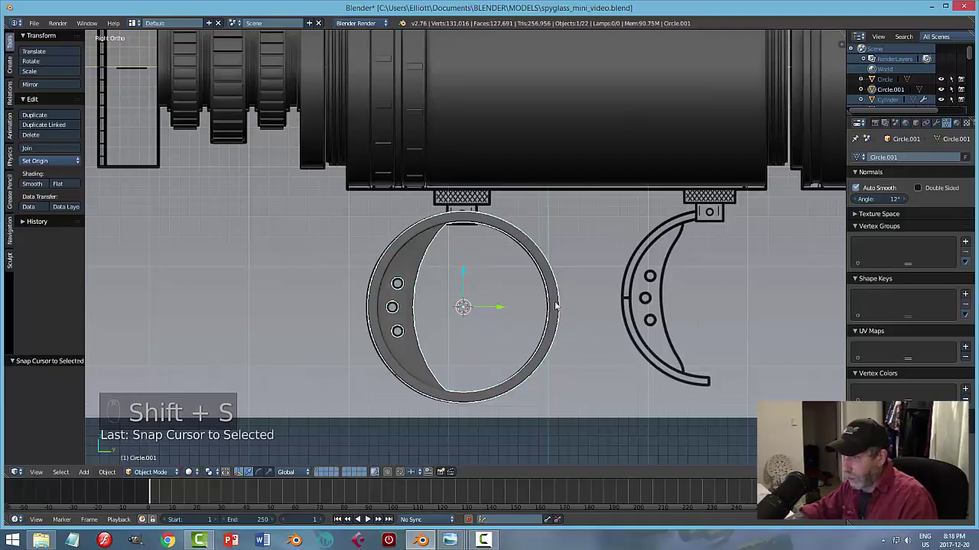
Add a cube, shrink it to a small block and raise it against the barrel's underside.
key("shift+a")
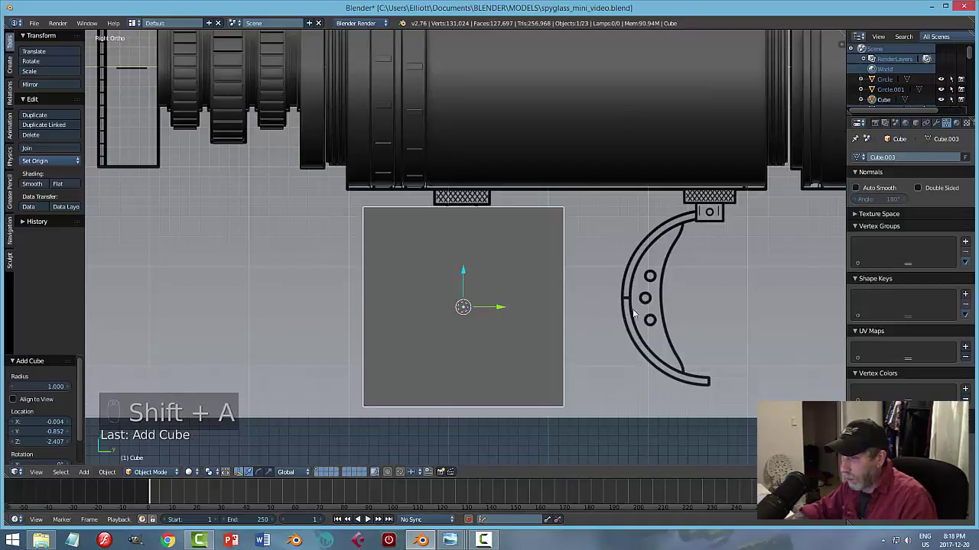
key("s")
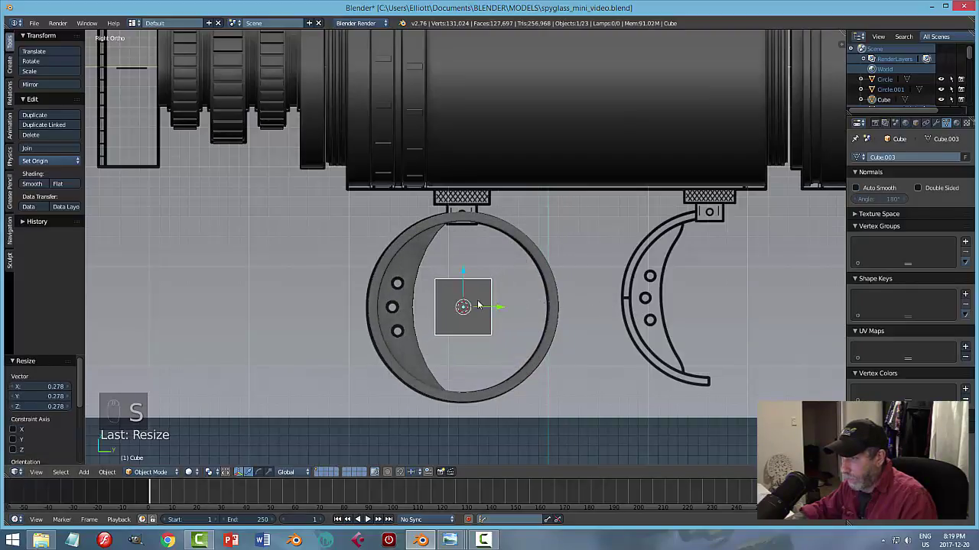
left_click(467, 276)
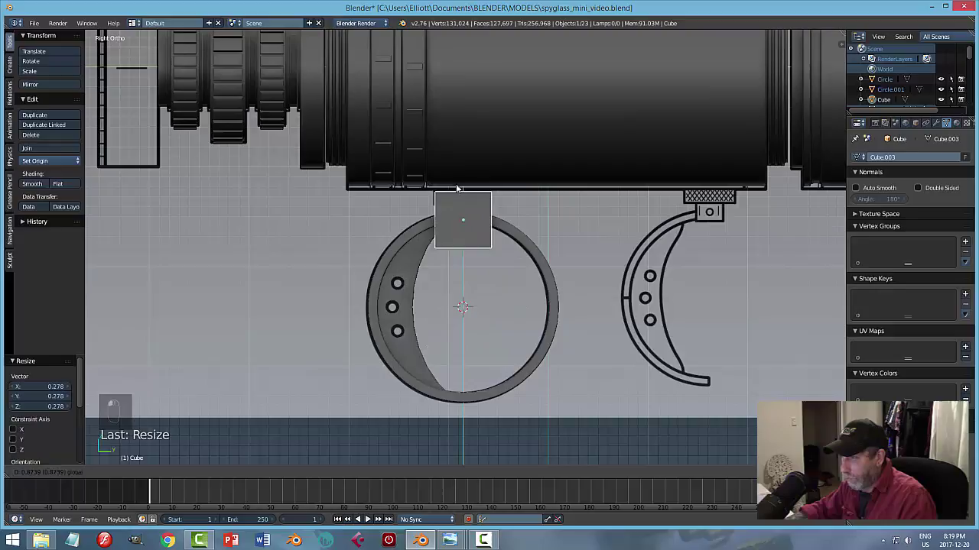
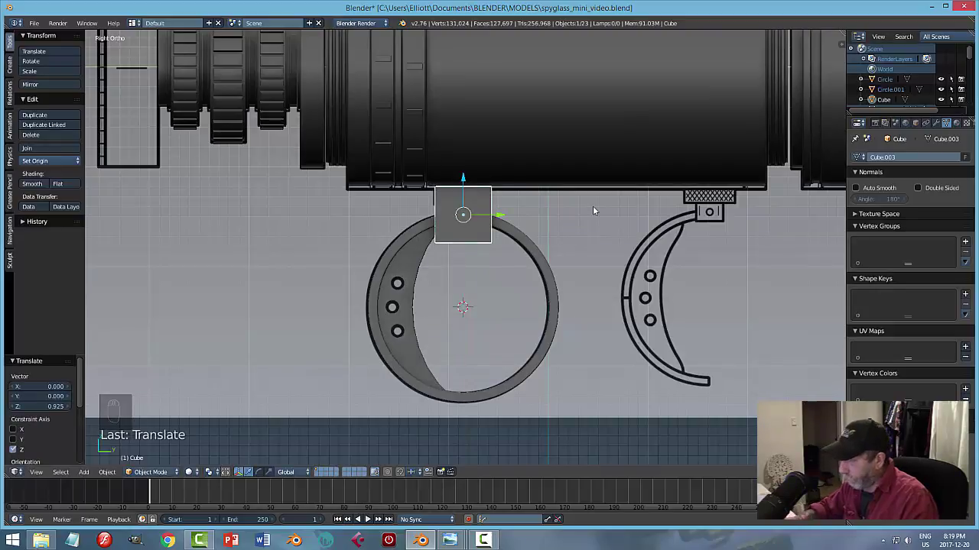
key("KP_1")
left_click_drag(598, 207, 435, 173)
left_click(434, 174)
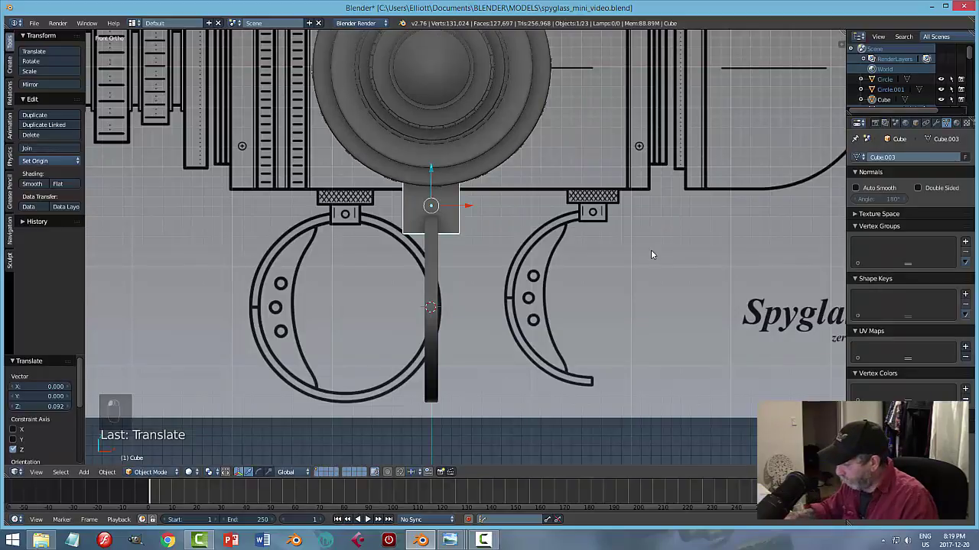
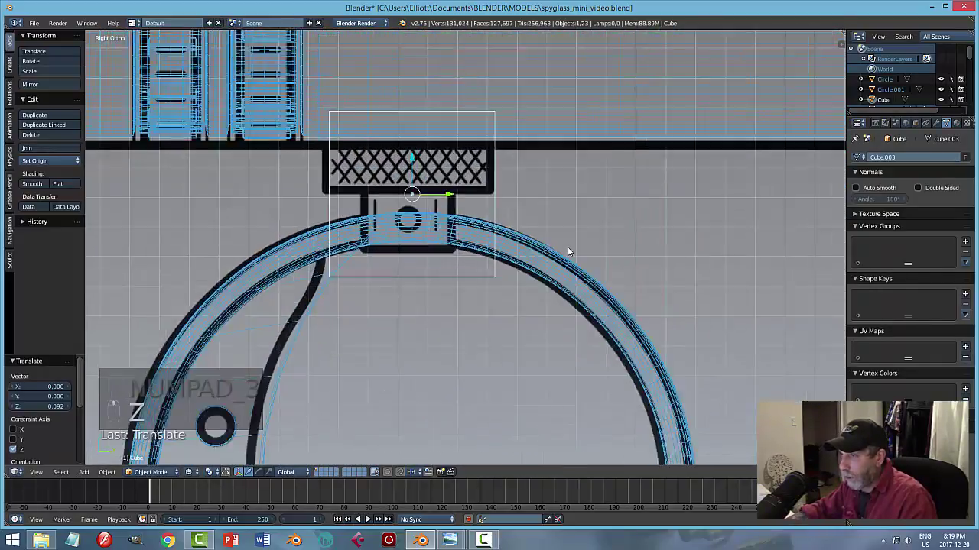
Raise the block's bottom vertices so it becomes a flat mount above the ring's top.
key("Tab")
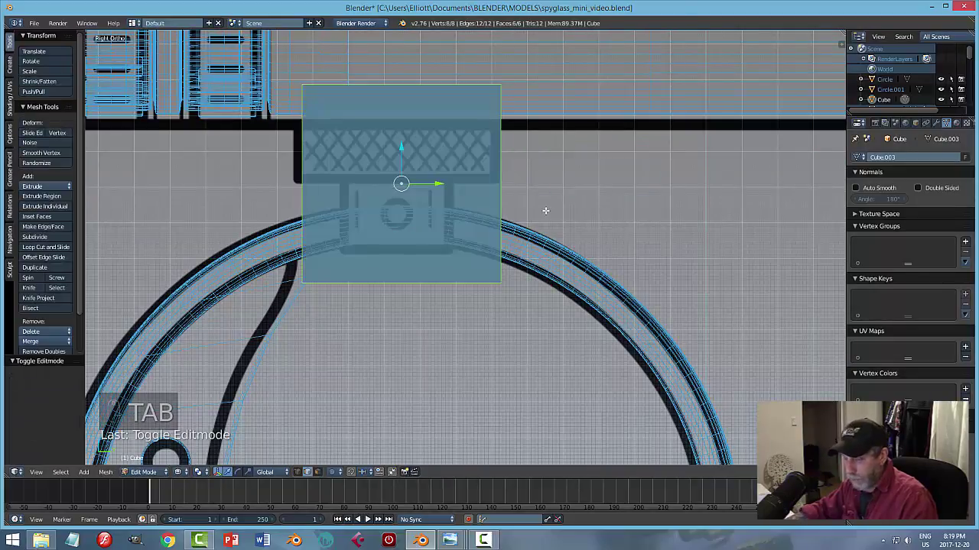
key("ctrl+Tab")
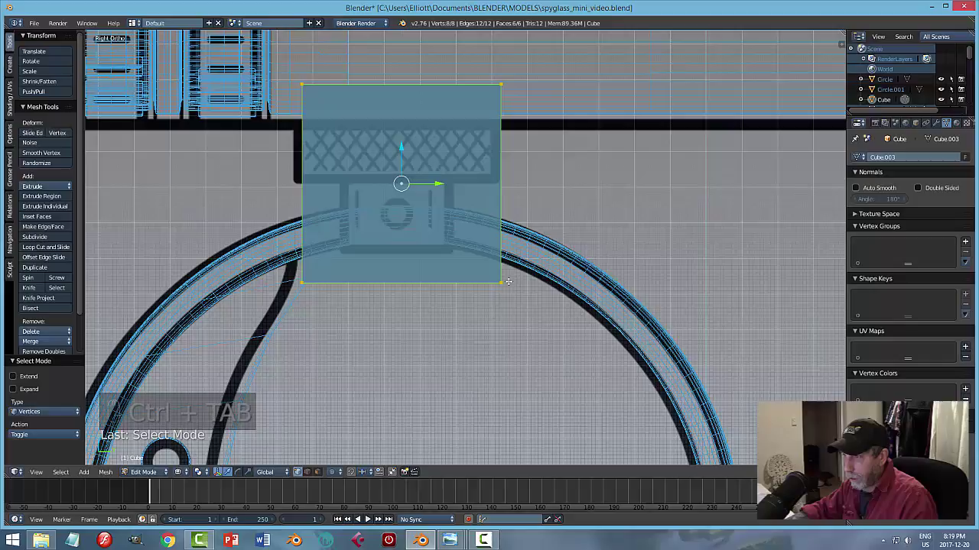
key("a")
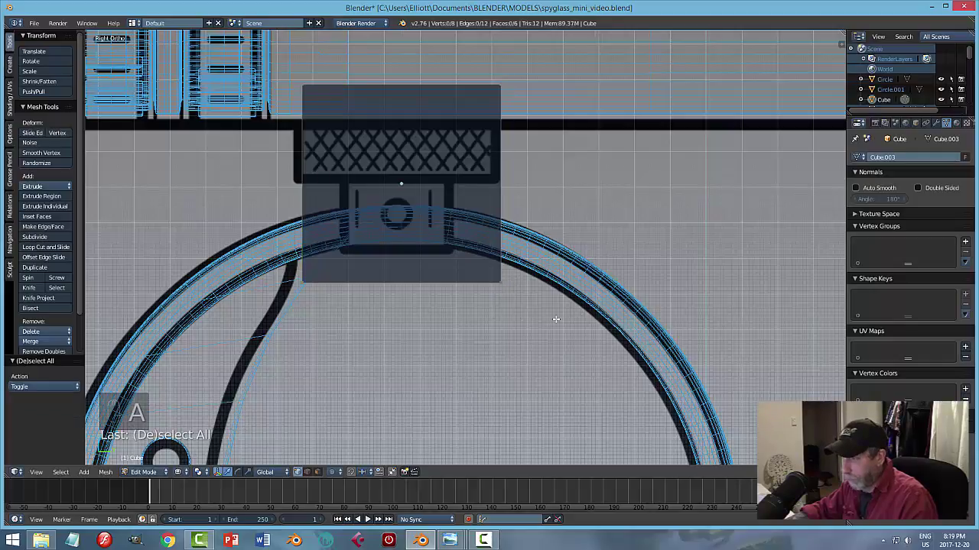
key("b")
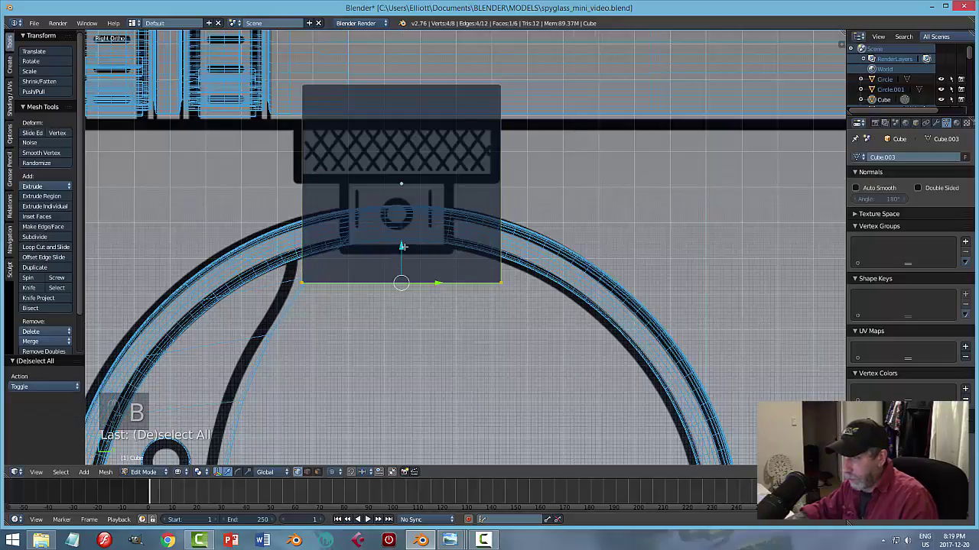
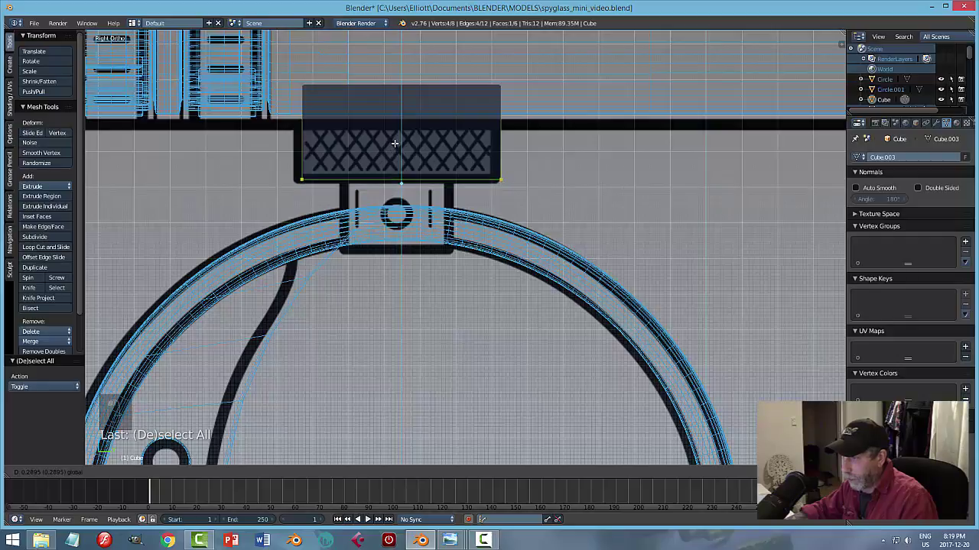
key("a")
key("z")
key("Tab")
Stretch the mounting block along its length with an axis-constrained scale.
key("a")
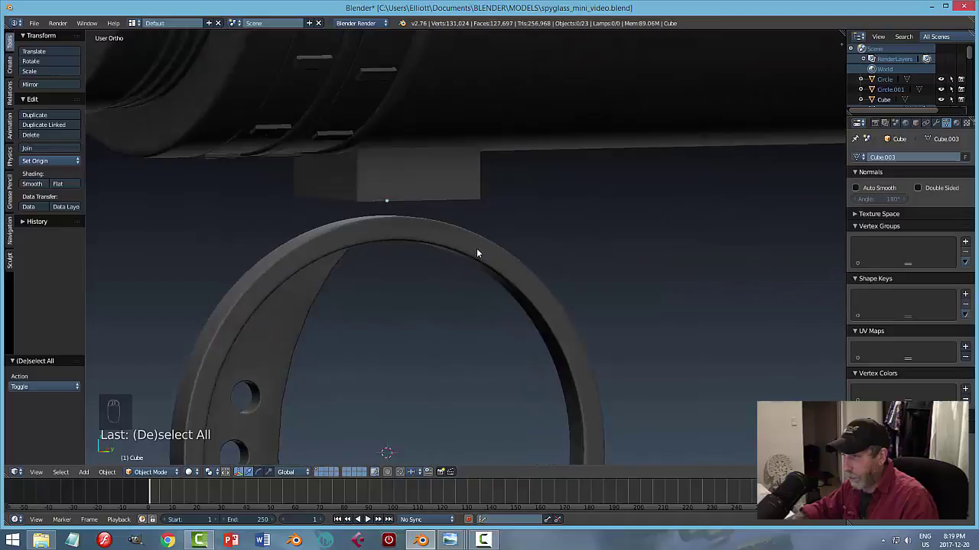
left_click_drag(412, 188, 588, 218)
key("ctrl+z")
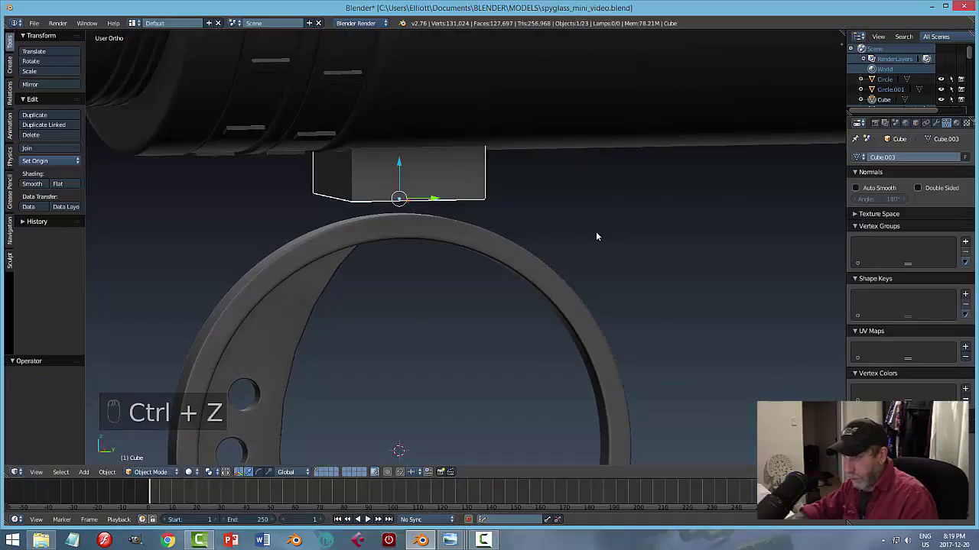
key("a")
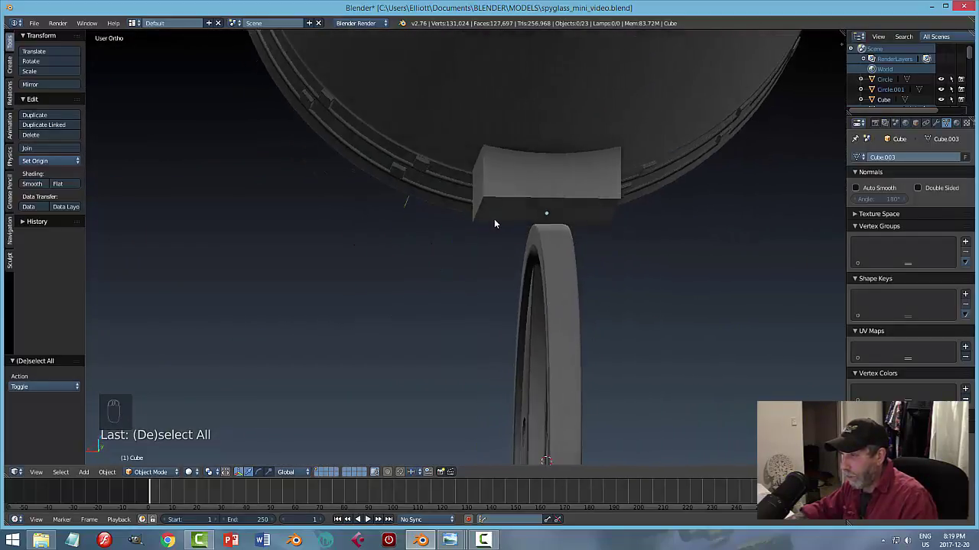
left_click(585, 196)
key("s")
middle_click(698, 228)
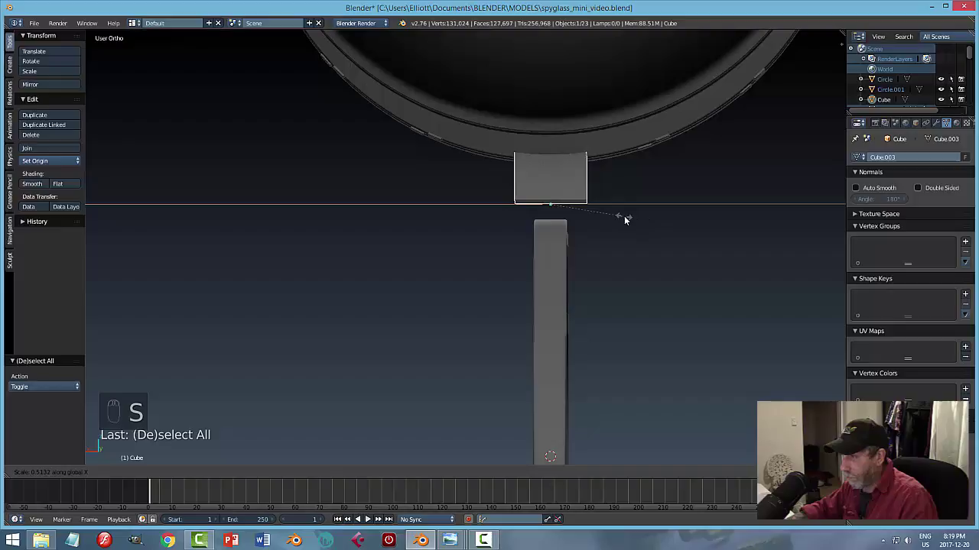
left_click_drag(633, 210, 780, 217)
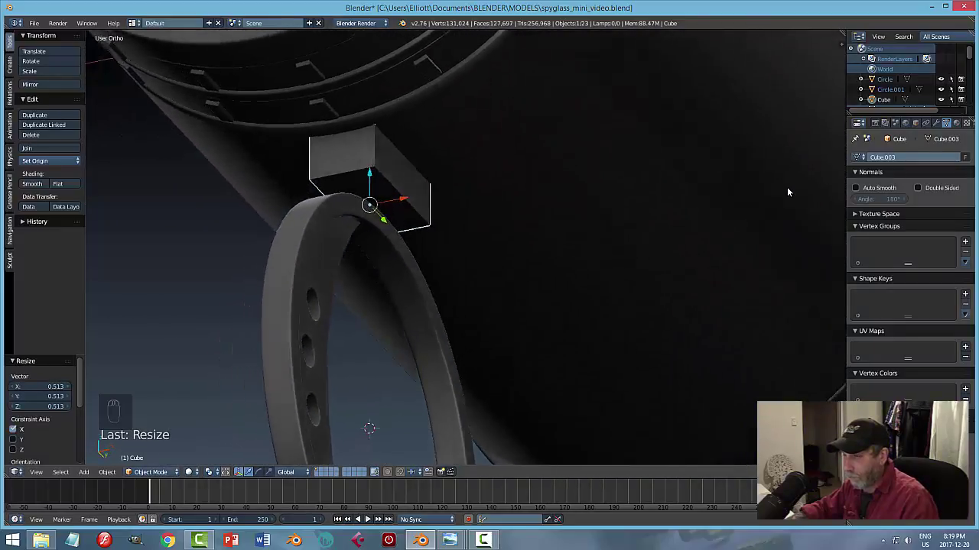
key("s")
left_click_drag(526, 238, 502, 228)
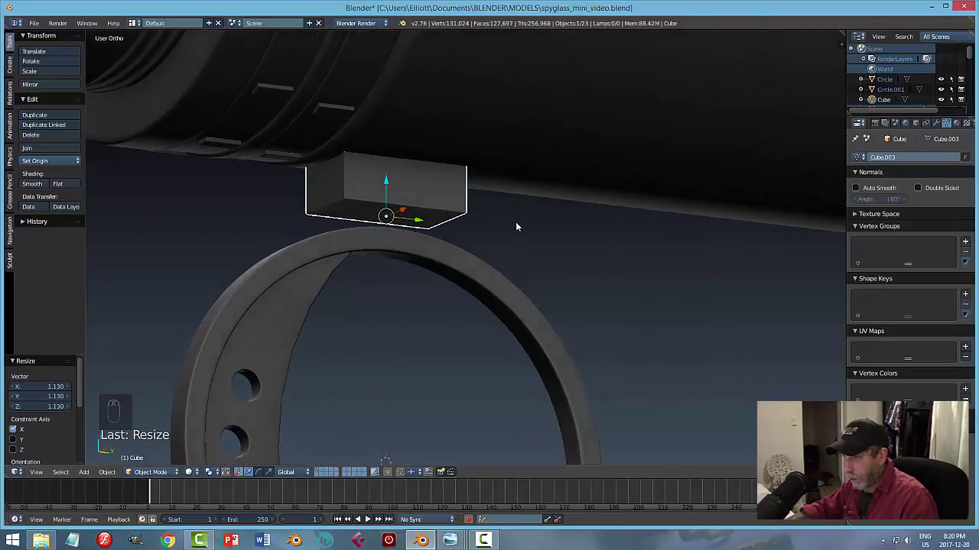
Duplicate the block as Cube.001 and drop the copy straight down inside the ring.
key("shift+d")
key("ctrl+z")
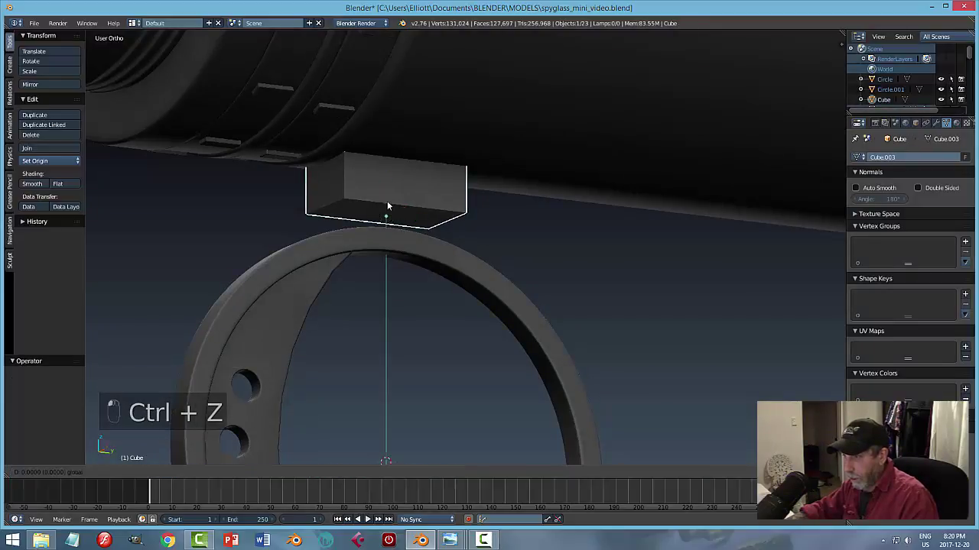
key("ctrl+z")
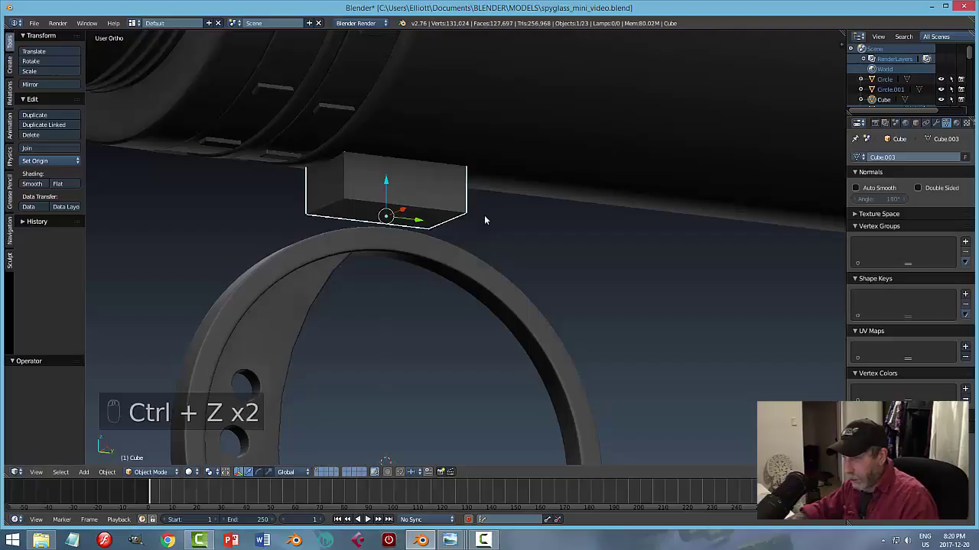
key("shift+d")
left_click(390, 183)
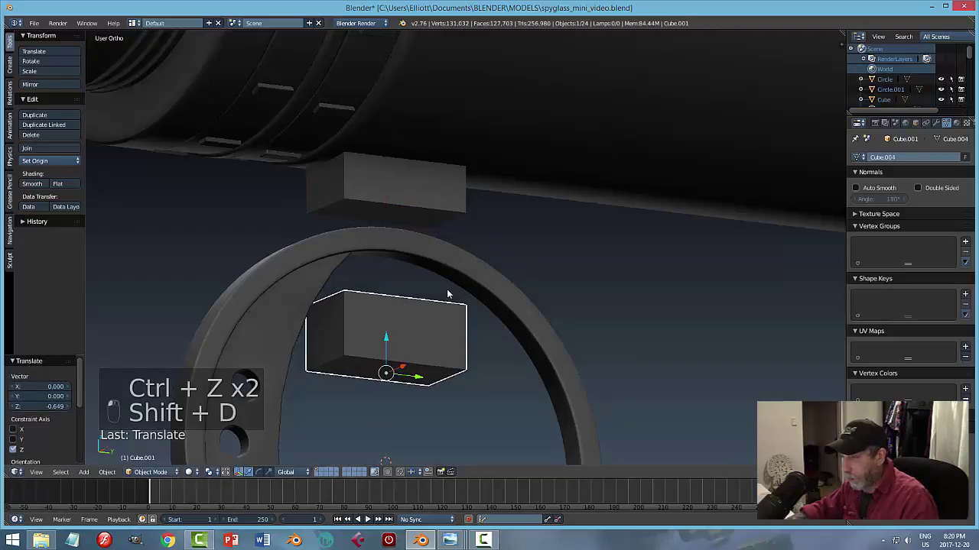
left_click(560, 264)
Enter the upper block's mesh in edge select mode.
left_click(403, 189)
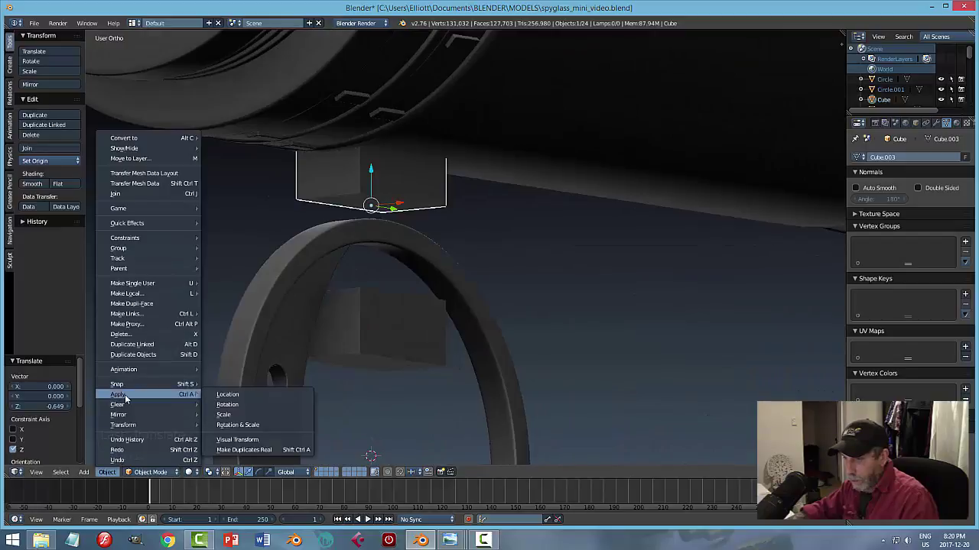
left_click(275, 395)
left_click_drag(478, 282, 461, 281)
key("Tab")
key("ctrl+Tab")
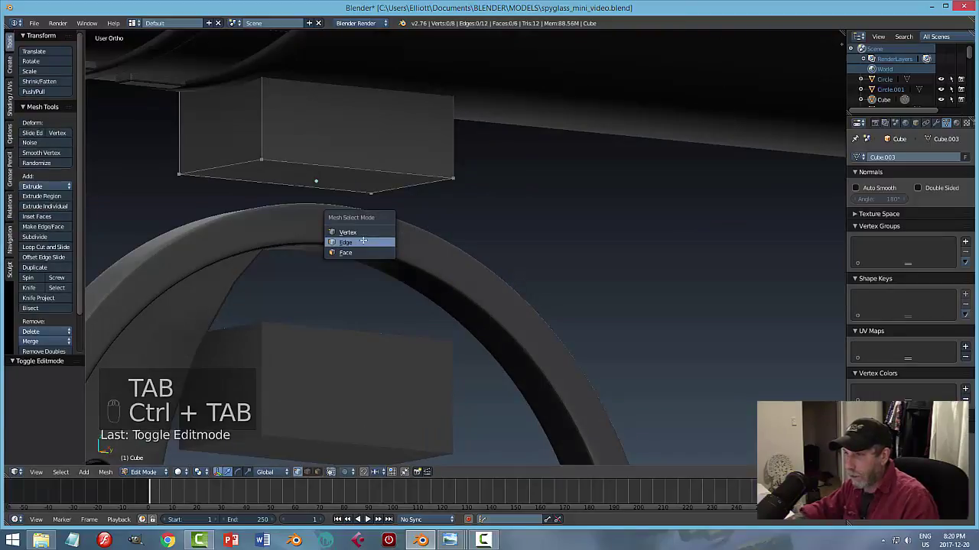
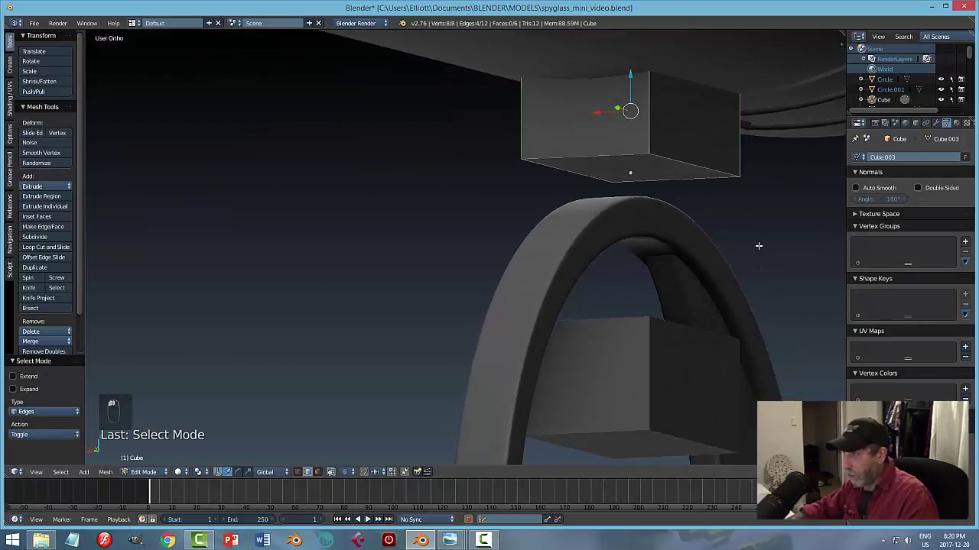
Add edge loops near the block's ends and along its bottom rim to soften its corners.
key("ctrl+b")
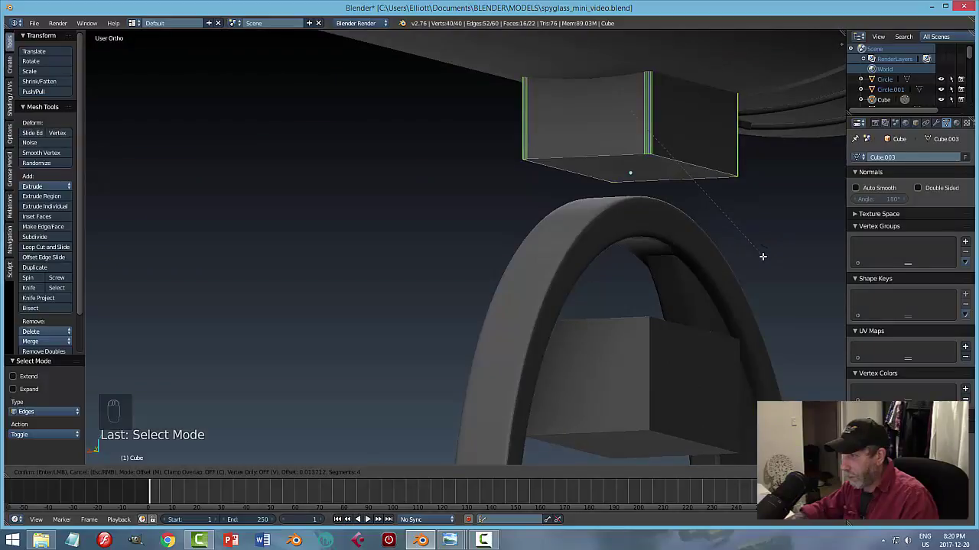
key("a")
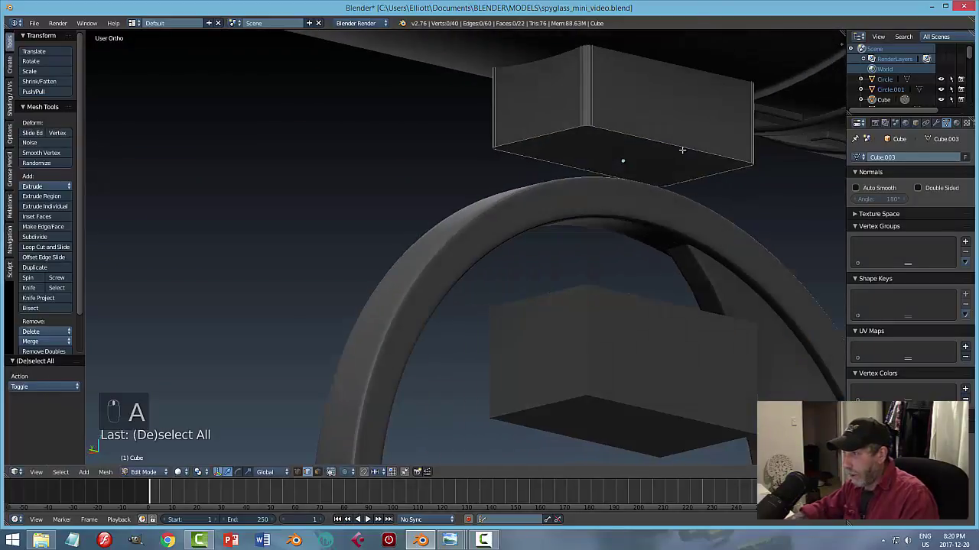
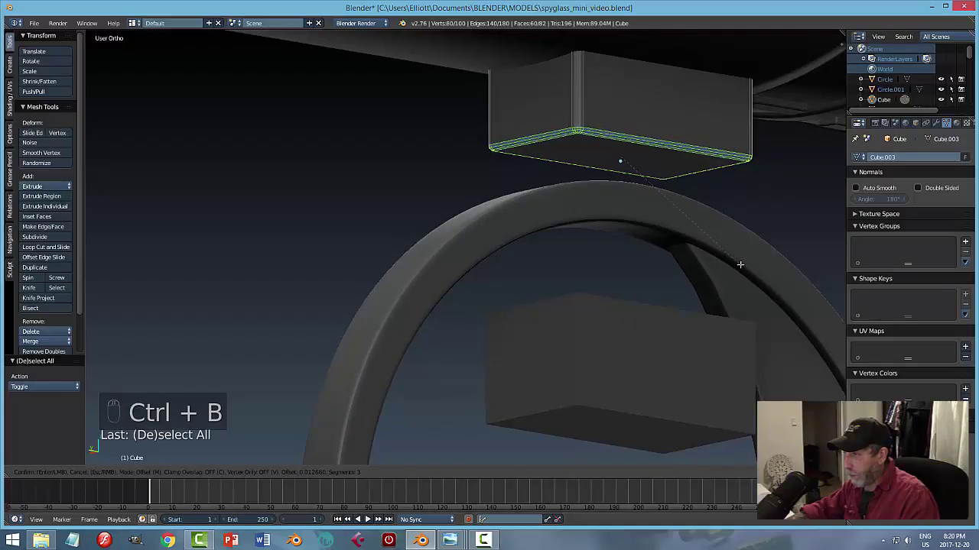
key("a")
key("Tab")
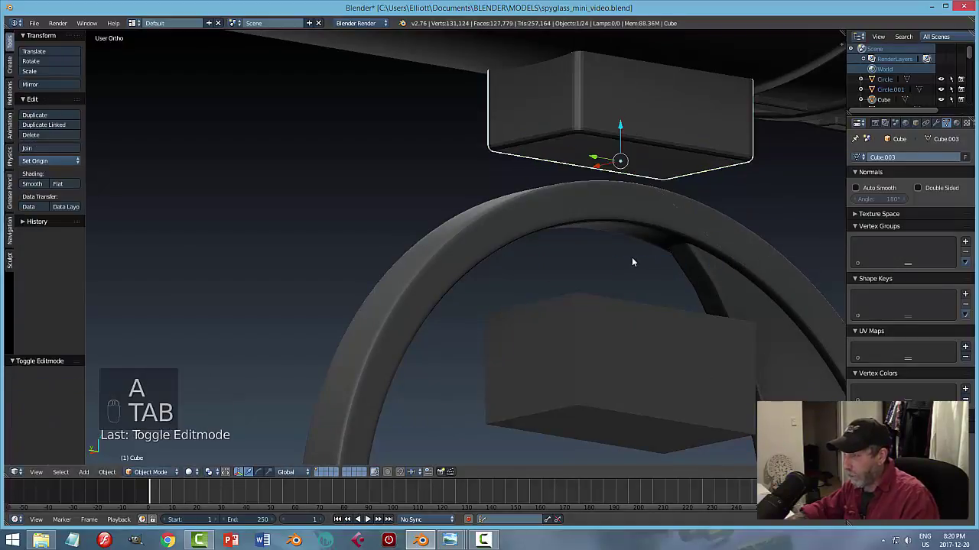
key("a")
left_click(664, 218)
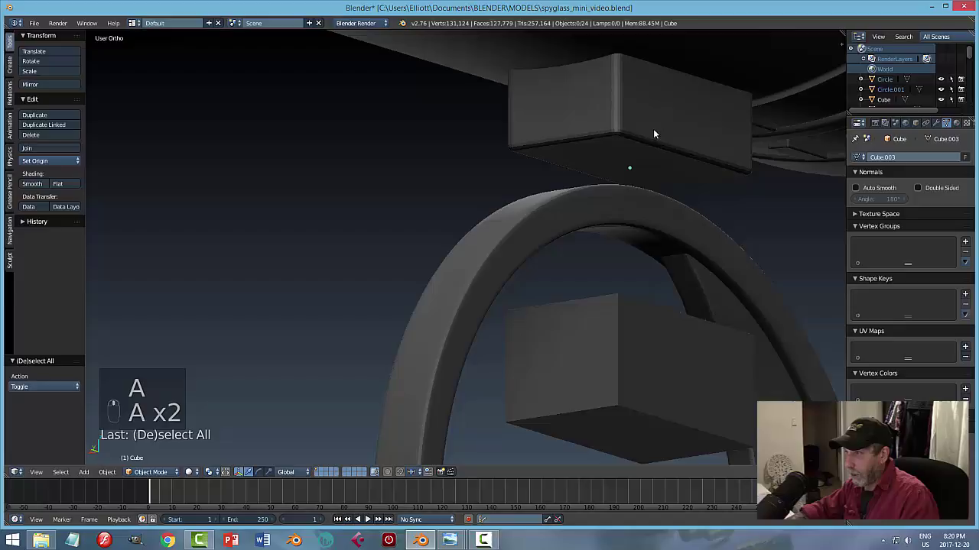
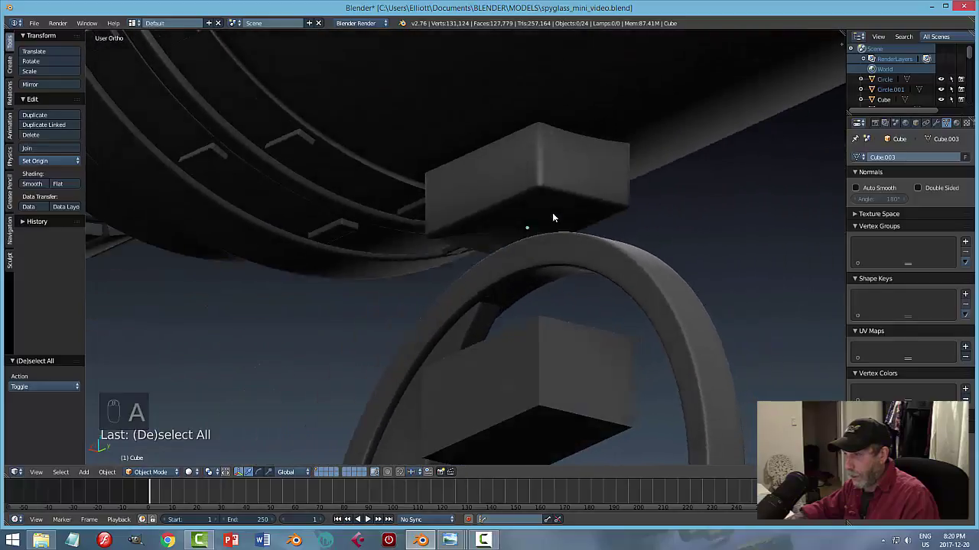
Try an Edge Split modifier on the upper block, then undo it and leave the block in object mode.
left_click(665, 204)
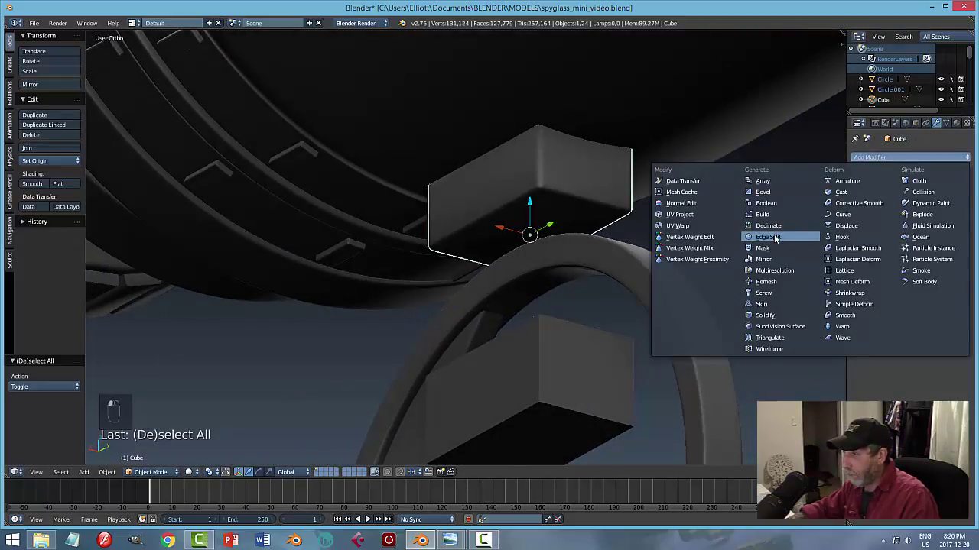
left_click_drag(680, 220, 643, 195)
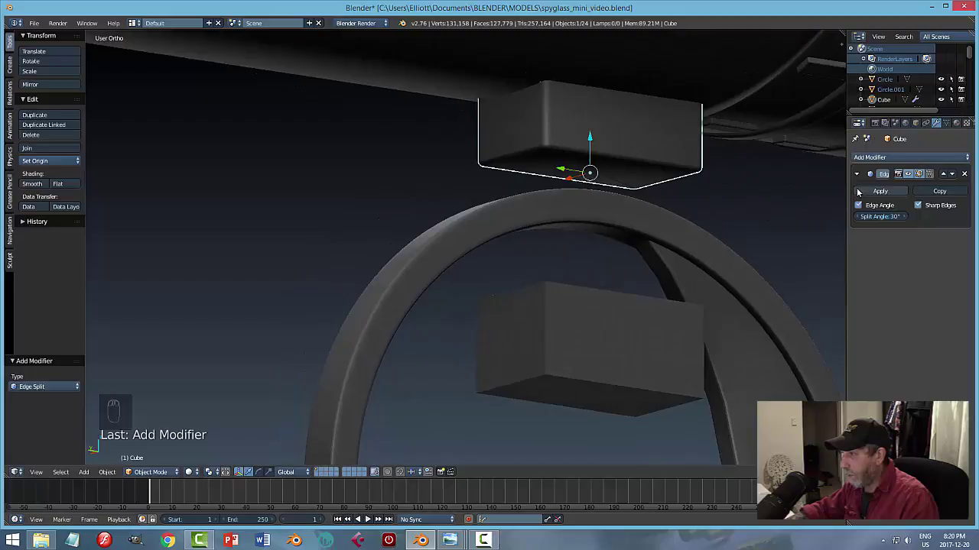
left_click(865, 191)
key("a")
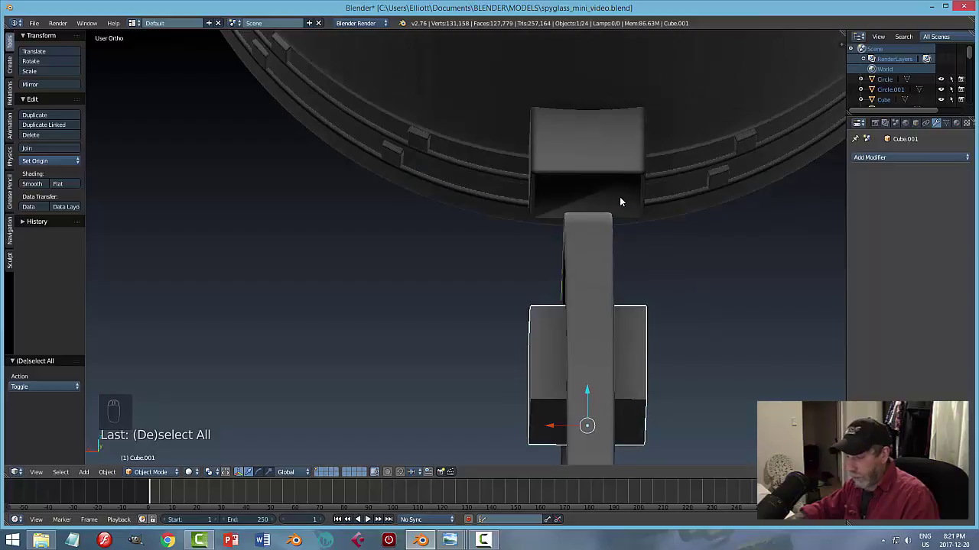
key("ctrl+z")
key("ctrl+z")
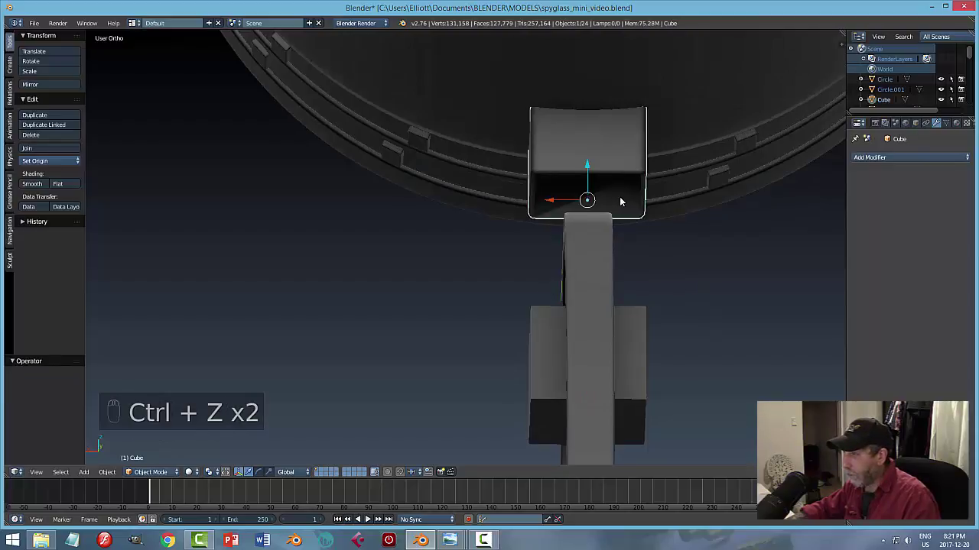
key("ctrl+z")
left_click(968, 175)
key("Tab")
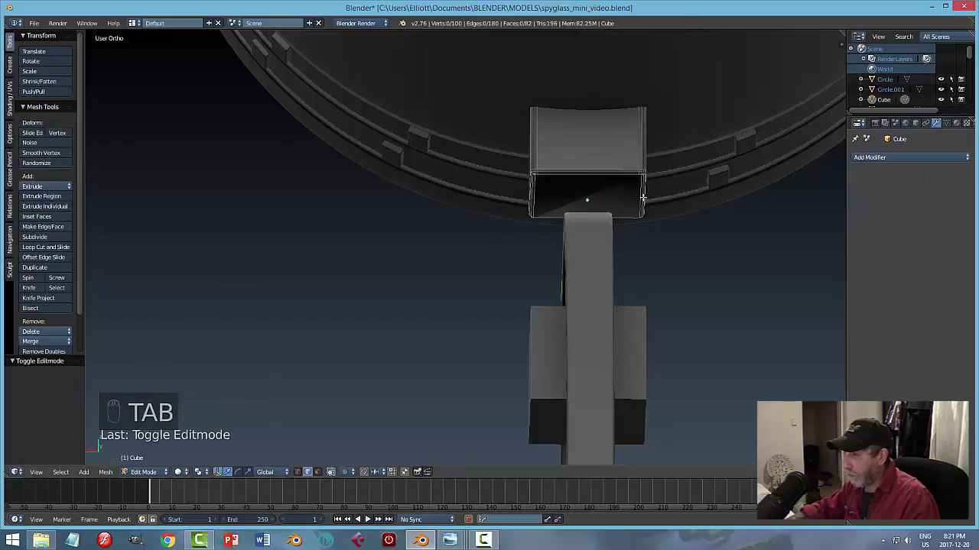
key("Tab")
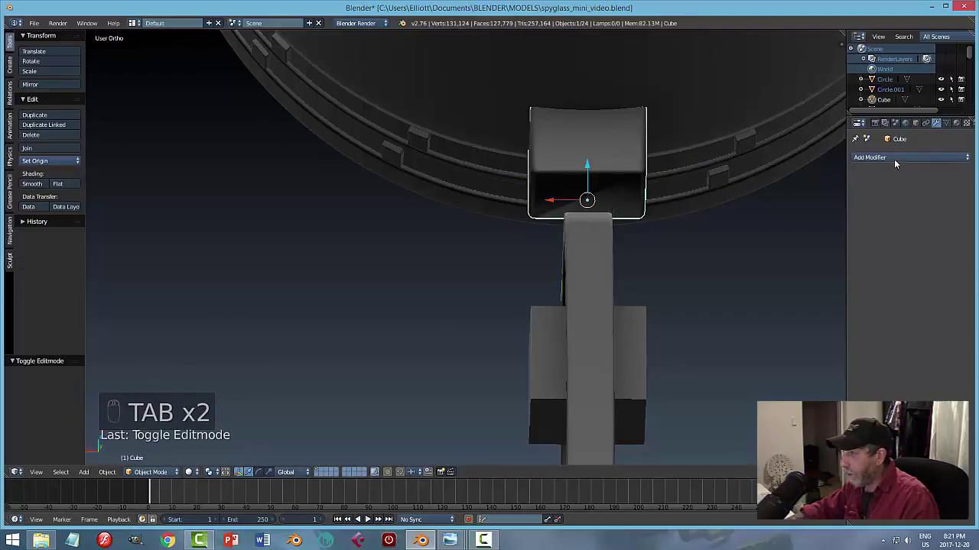
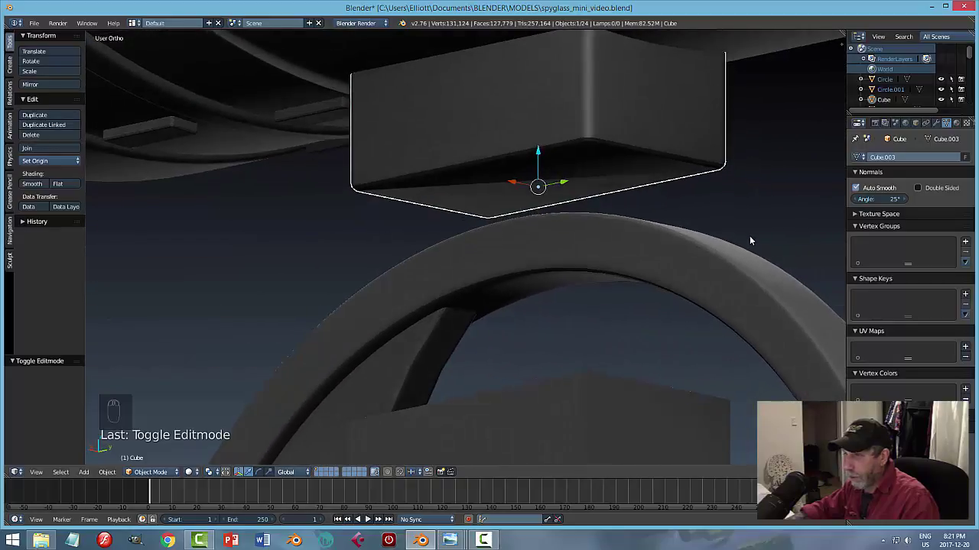
Lower the auto smooth angle and add a loop cut slid close to the block's rim to keep it crisp.
left_click(70, 186)
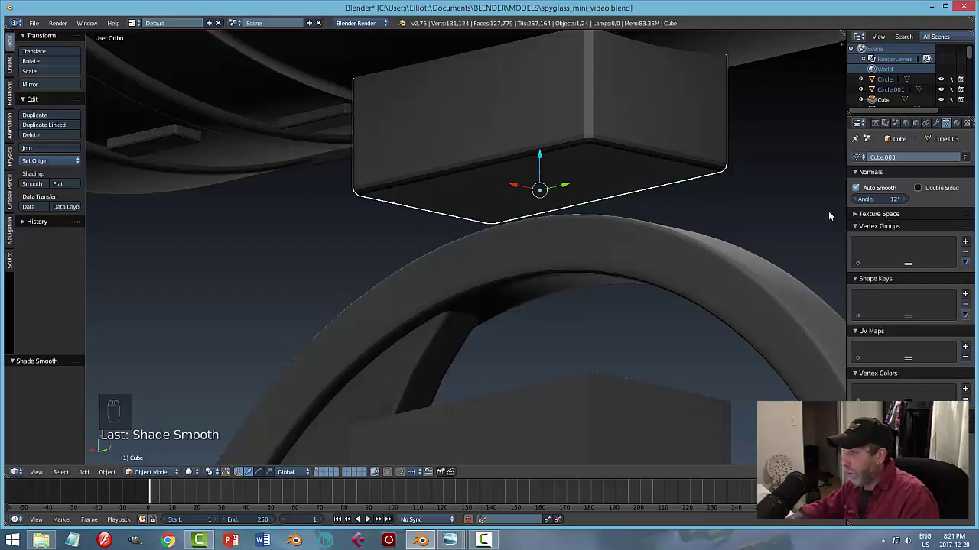
left_click_drag(940, 126, 725, 222)
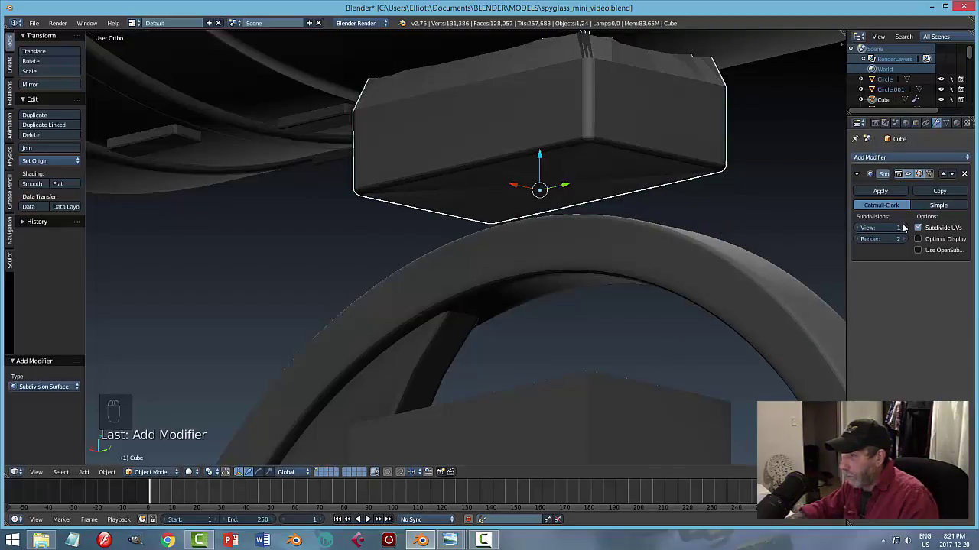
left_click_drag(774, 232, 723, 244)
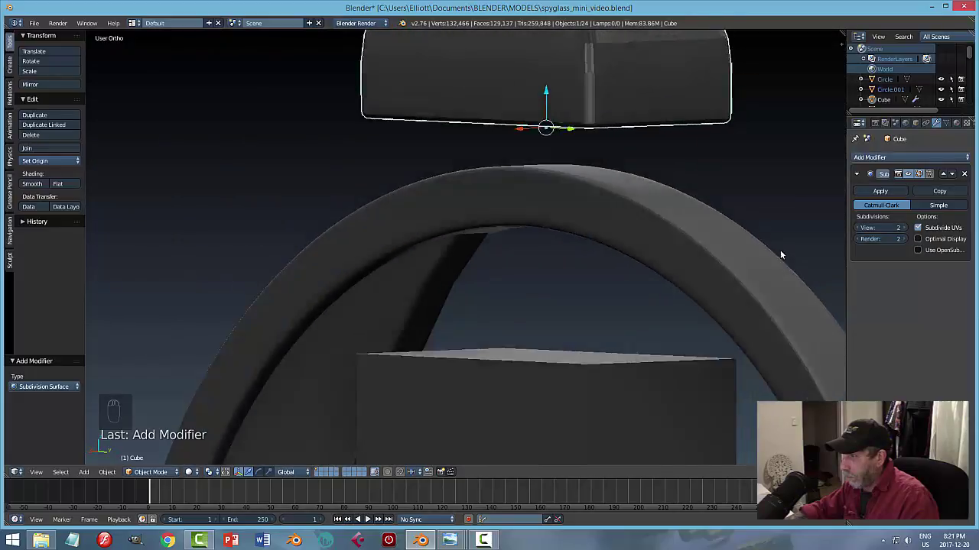
key("Tab")
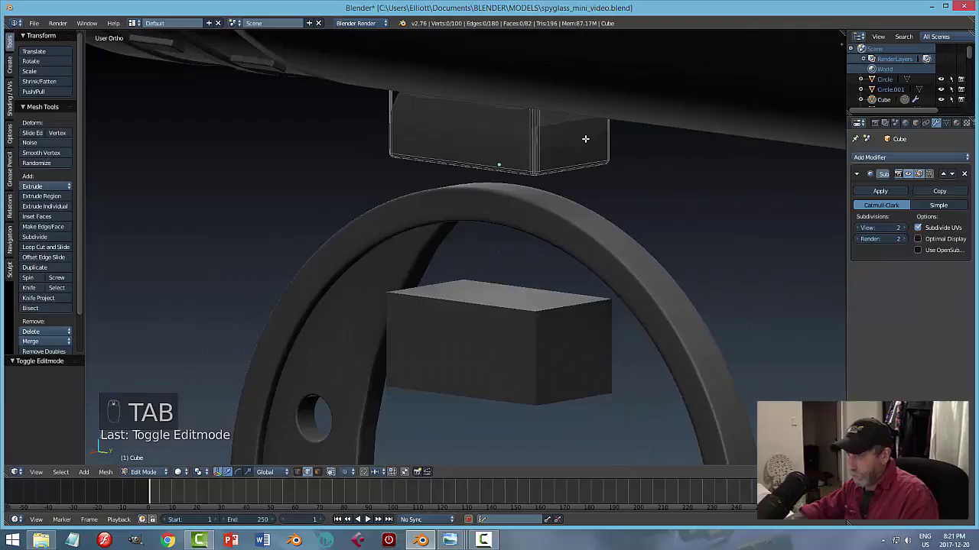
key("ctrl+r")
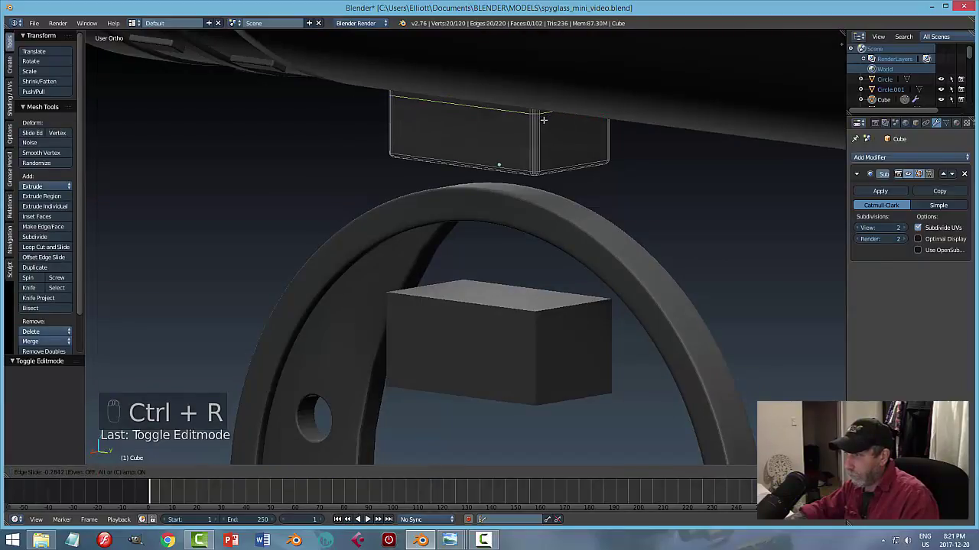
key("a")
key("Tab")
key("a")
left_click_drag(655, 205, 540, 189)
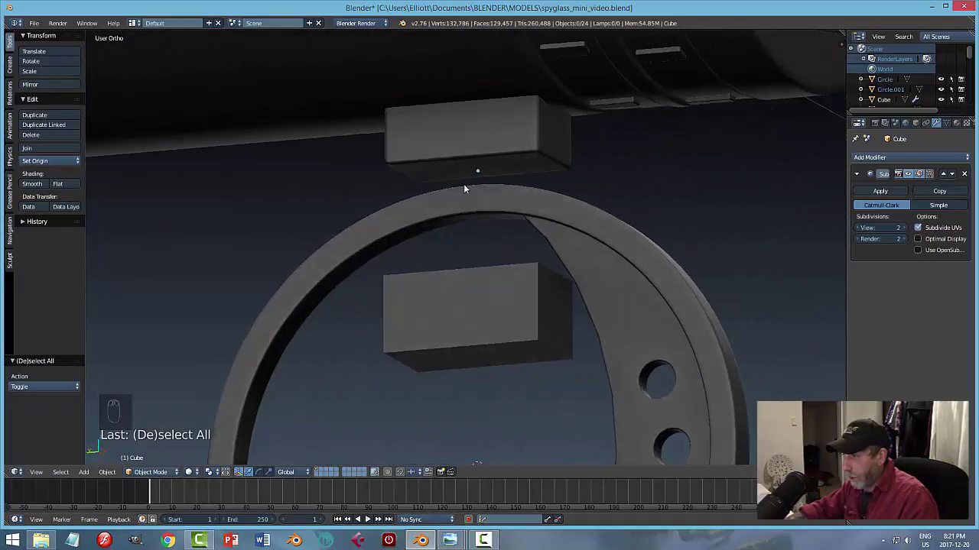
Adjust the upper mounting block's width slightly from a side view of the ring.
left_click_drag(519, 187, 581, 210)
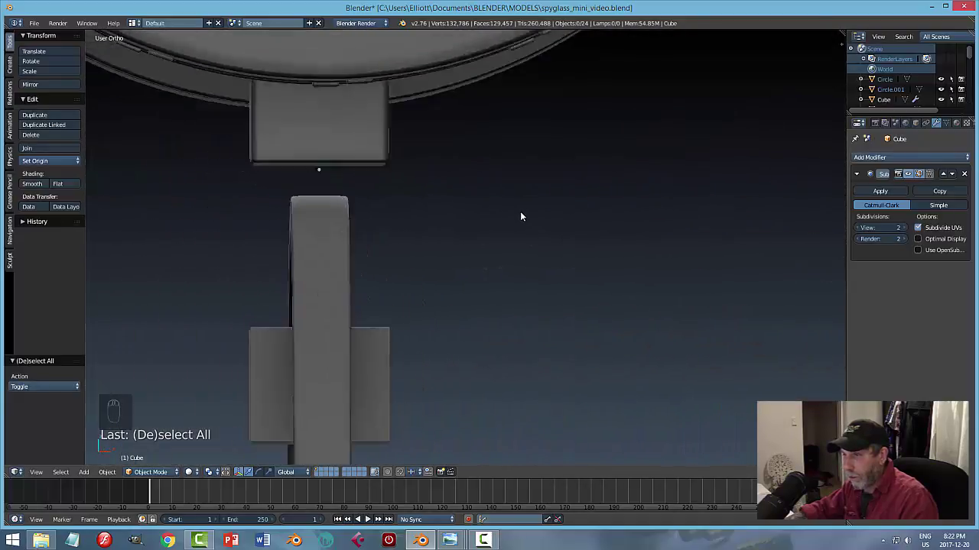
middle_click(589, 227)
key("a")
key("a")
key("ctrl+s")
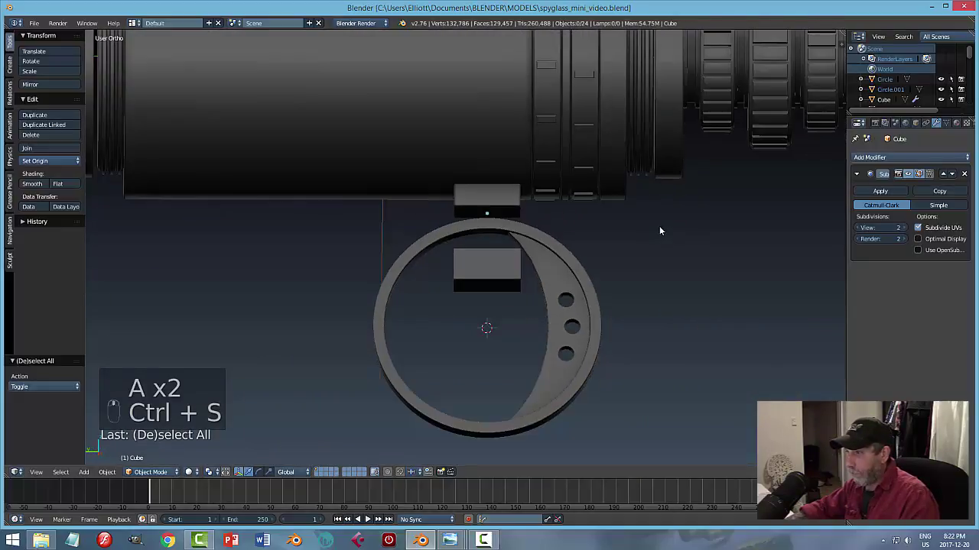
left_click(493, 281)
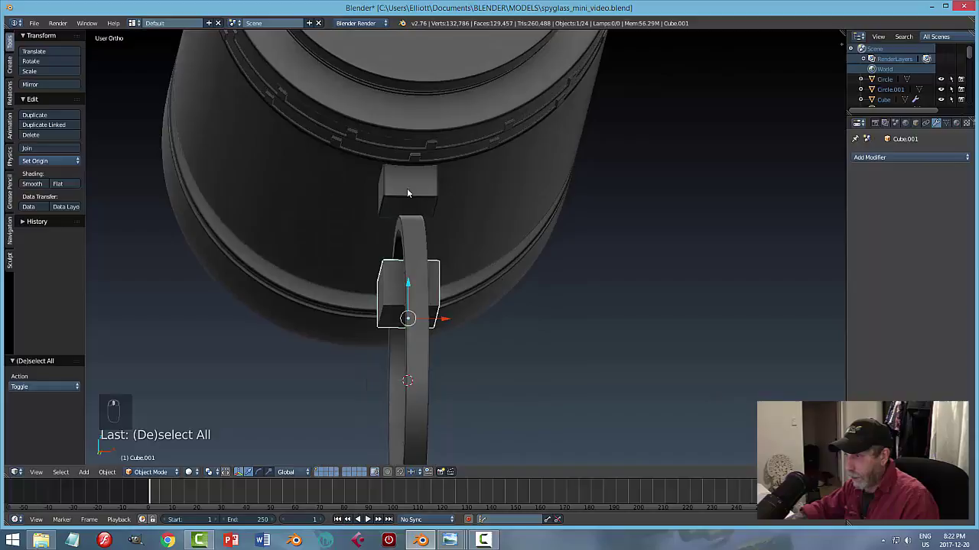
left_click(525, 224)
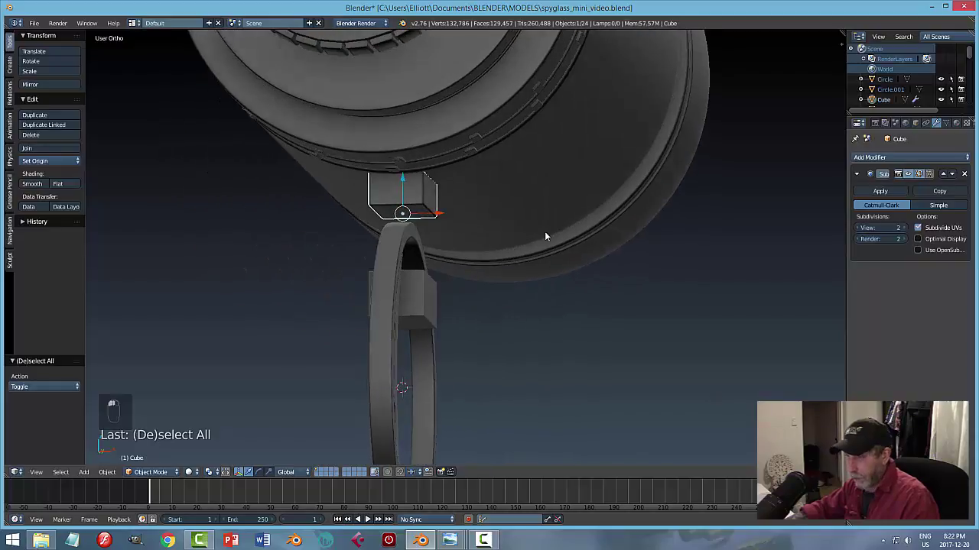
key("s")
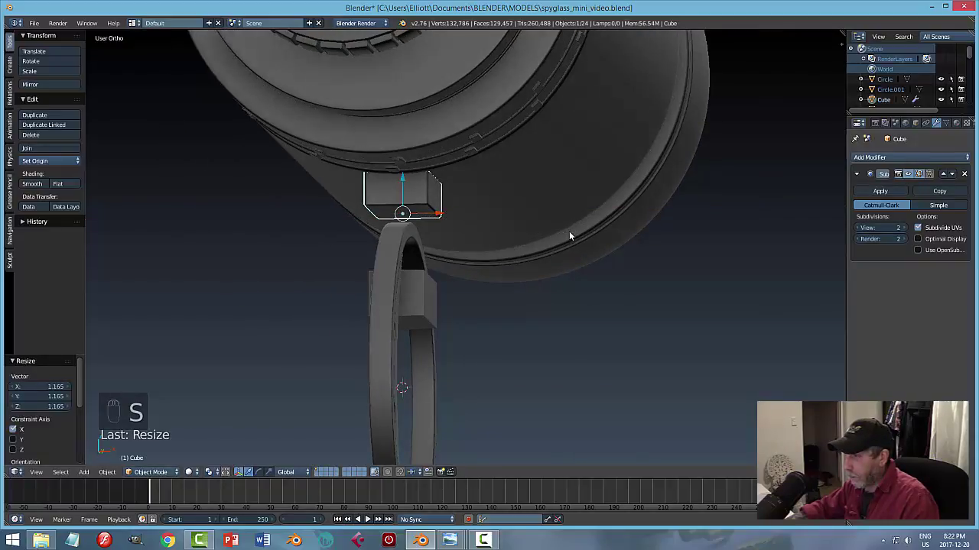
left_click_drag(608, 235, 516, 297)
left_click(516, 297)
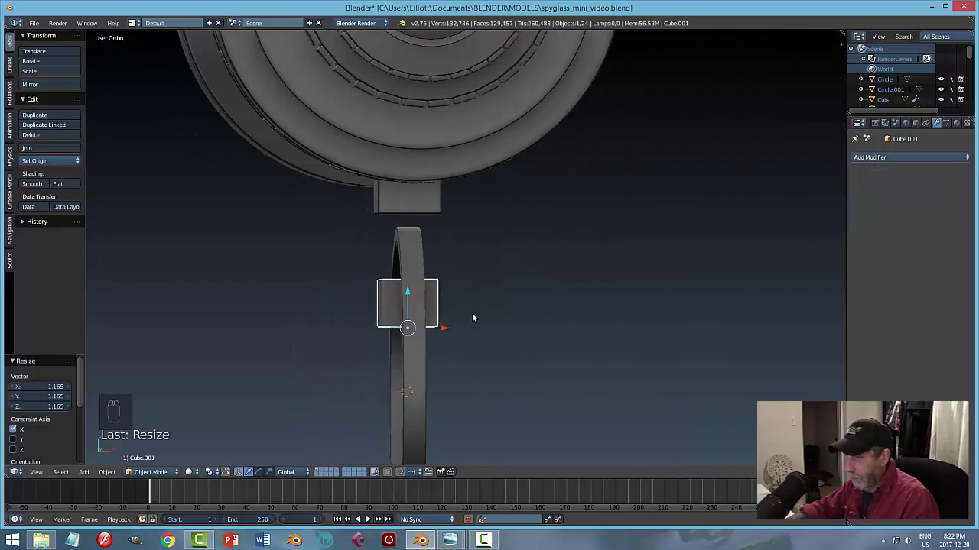
Raise the lower block onto the ring beneath the barrel and narrow the upper block to half width.
left_click_drag(513, 308, 419, 206)
left_click_drag(419, 205, 513, 271)
left_click(513, 271)
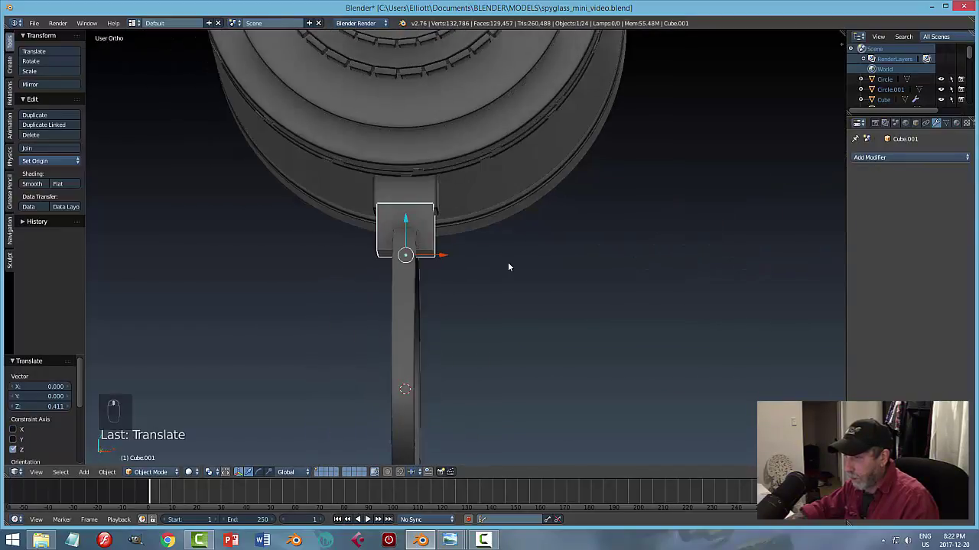
left_click(491, 222)
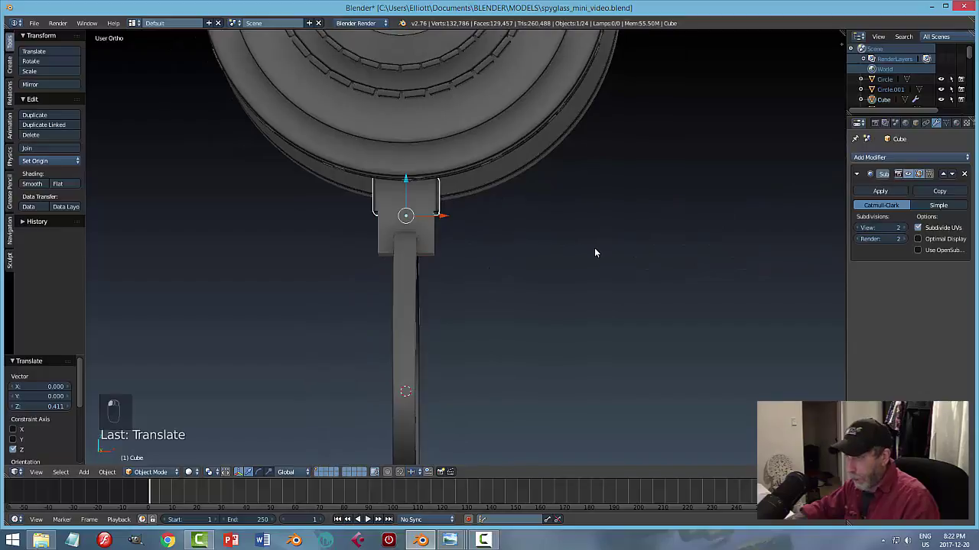
key("s")
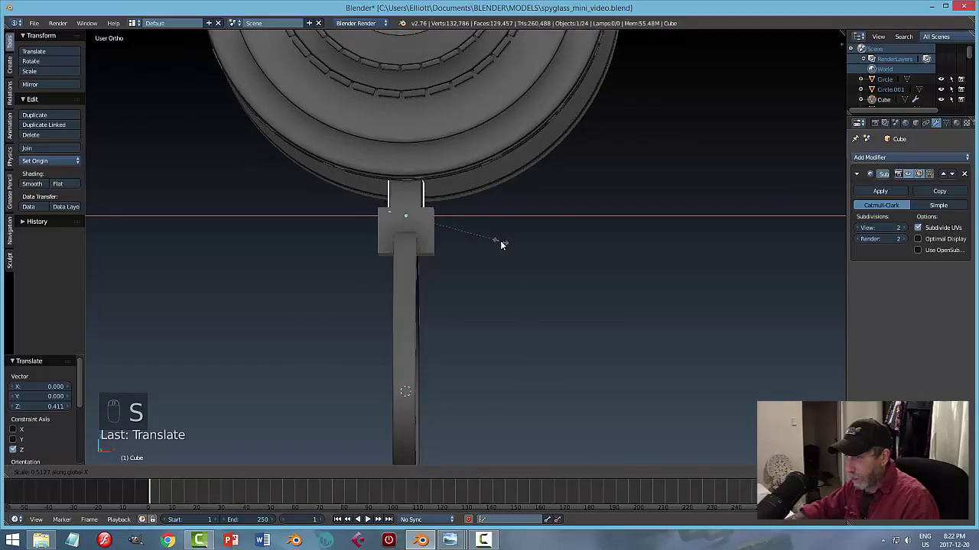
left_click_drag(506, 258, 615, 264)
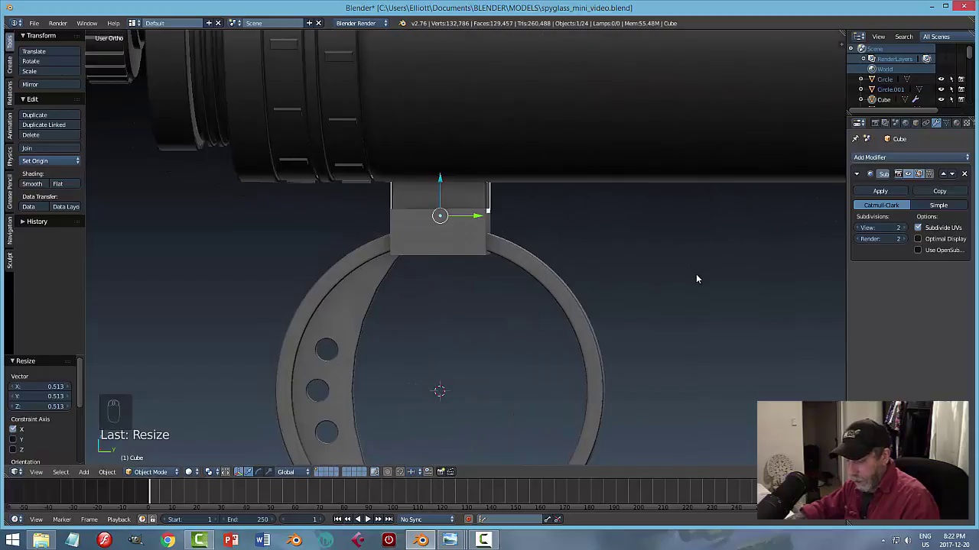
key("s")
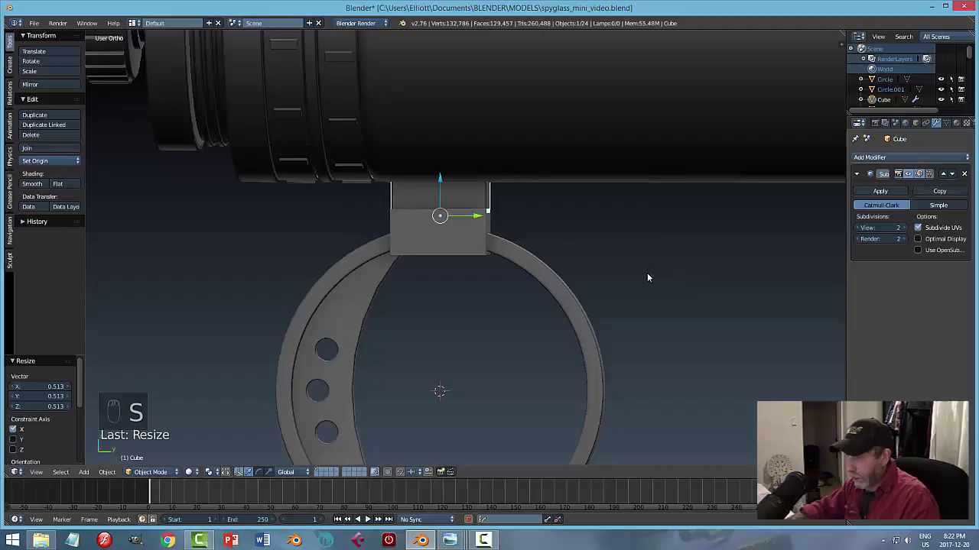
middle_click(623, 283)
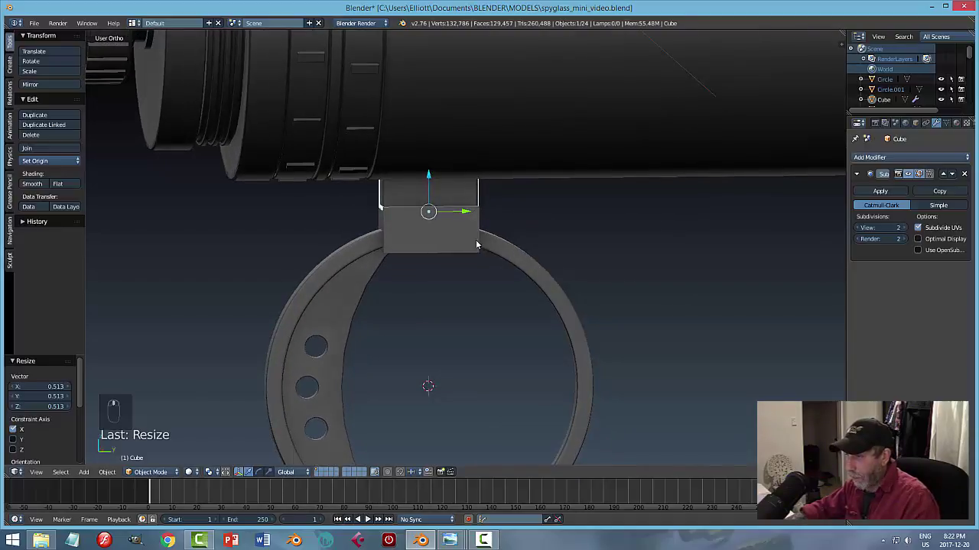
left_click(474, 239)
key("KP_3")
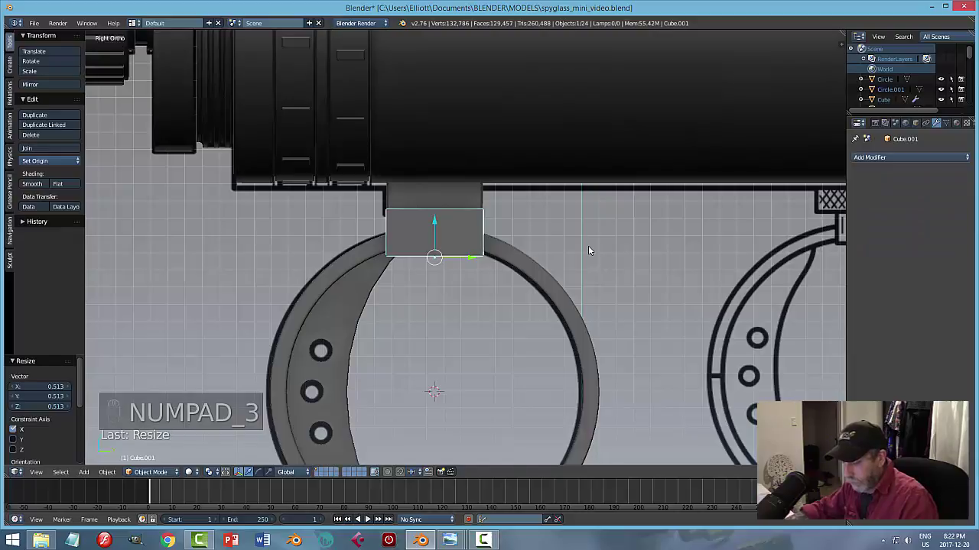
In wireframe, scale the lower block Cube.001 on Y and X to the blueprint outline, then return to Solid shading.
key("z")
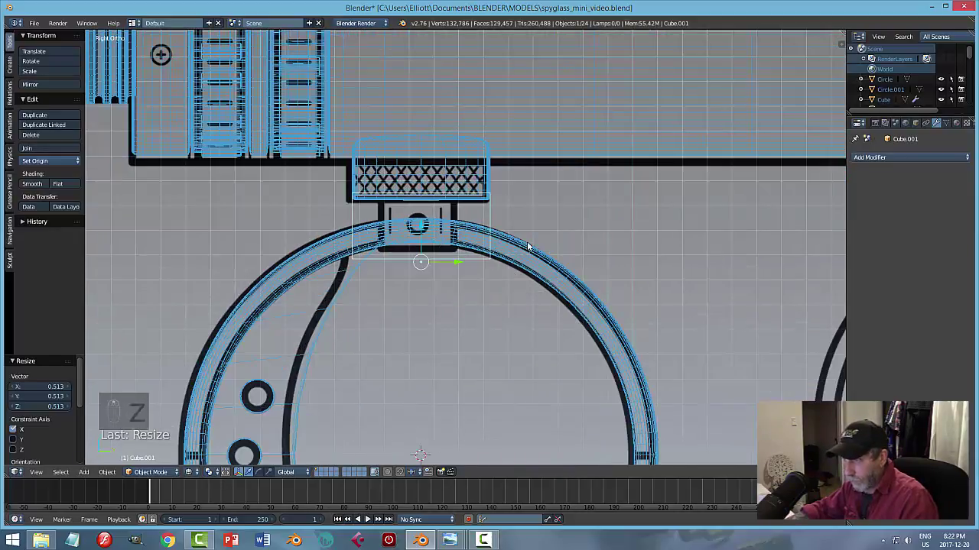
left_click_drag(494, 224, 566, 233)
key("s")
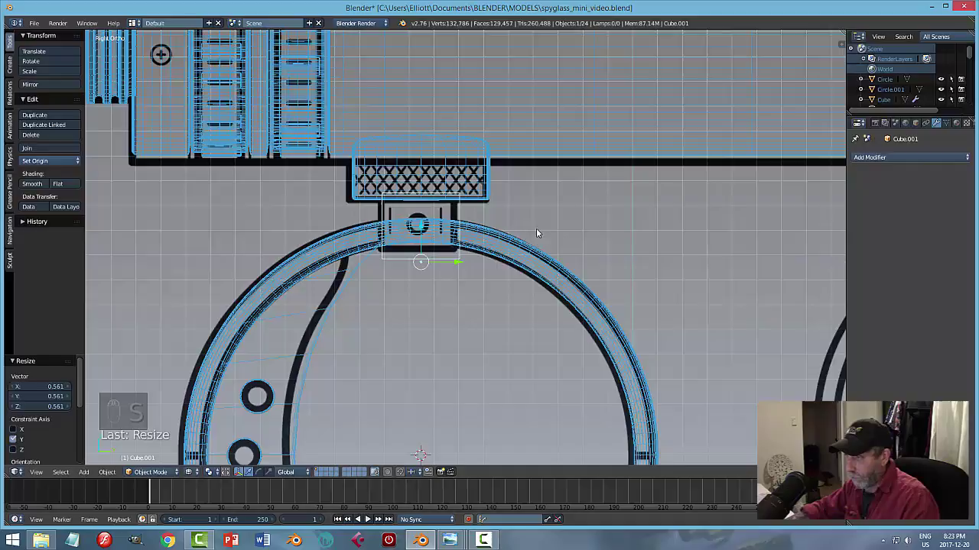
left_click_drag(569, 225, 664, 233)
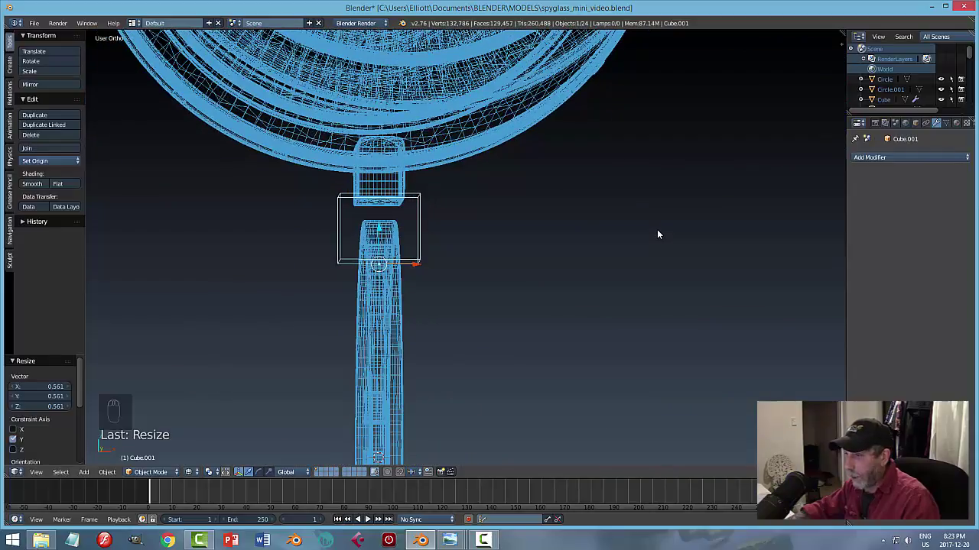
key("s")
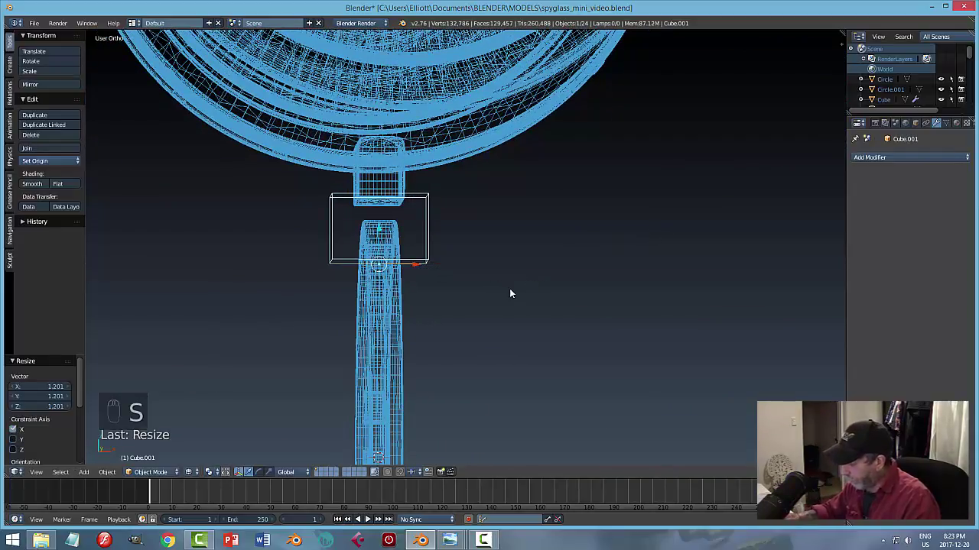
key("z")
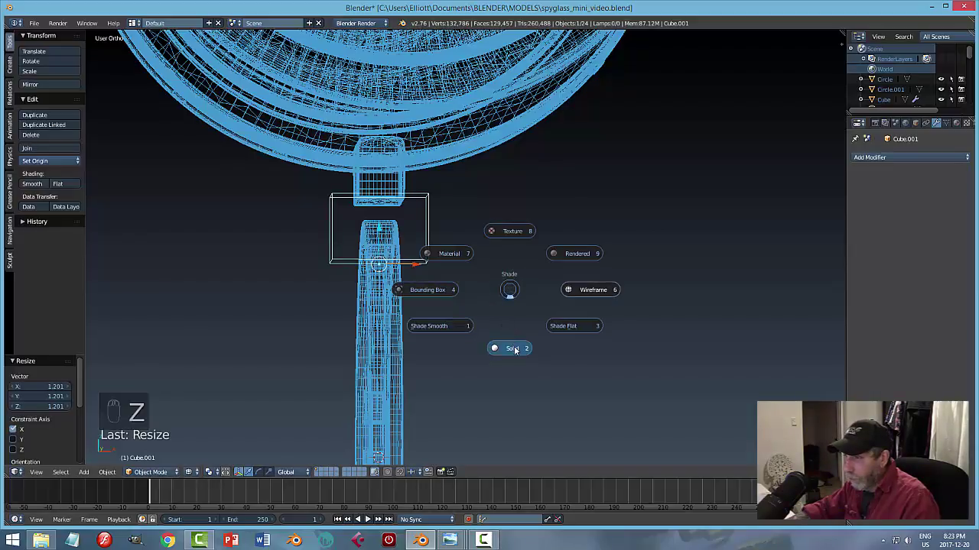
left_click_drag(496, 265, 465, 271)
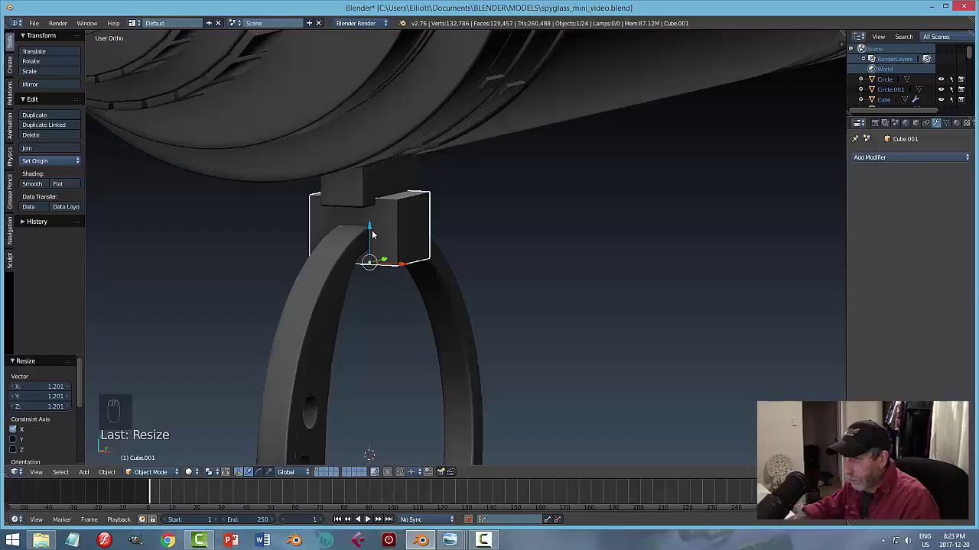
Add an edge loop around the lower block and hide the ring to work on the block alone.
left_click(375, 230)
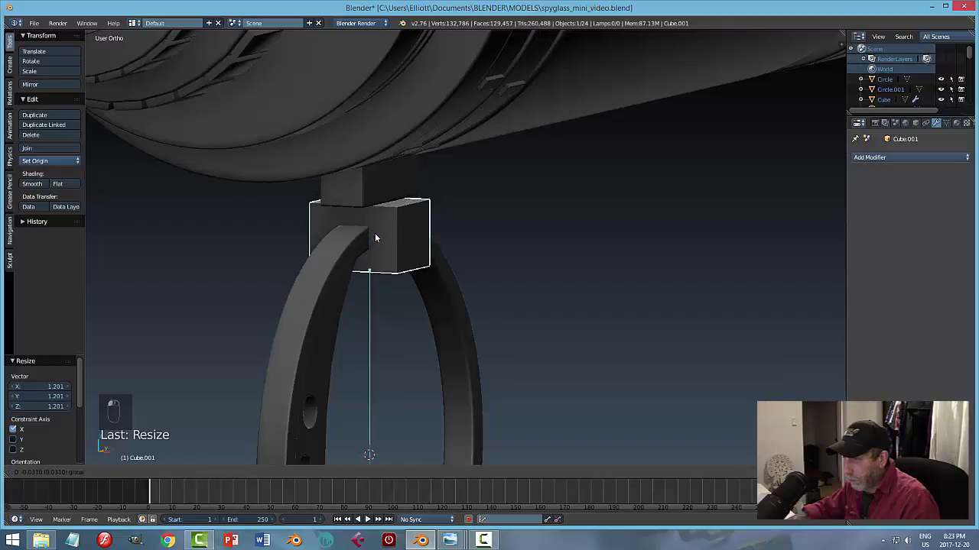
key("a")
middle_click(478, 258)
middle_click(395, 259)
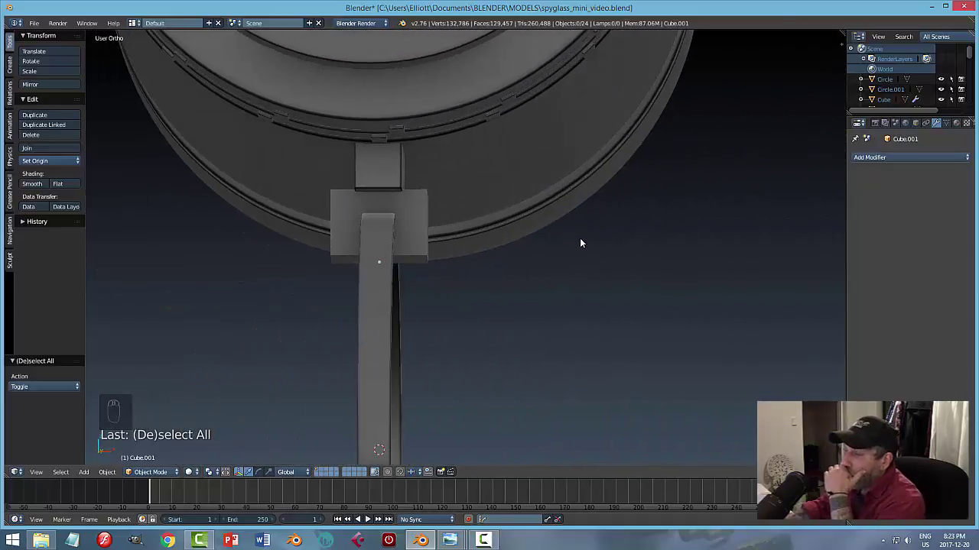
left_click_drag(518, 263, 476, 269)
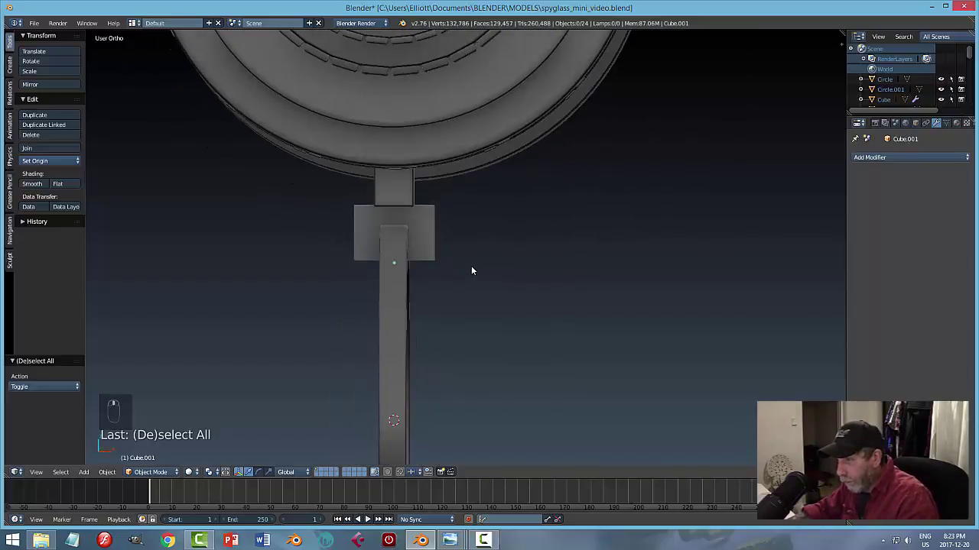
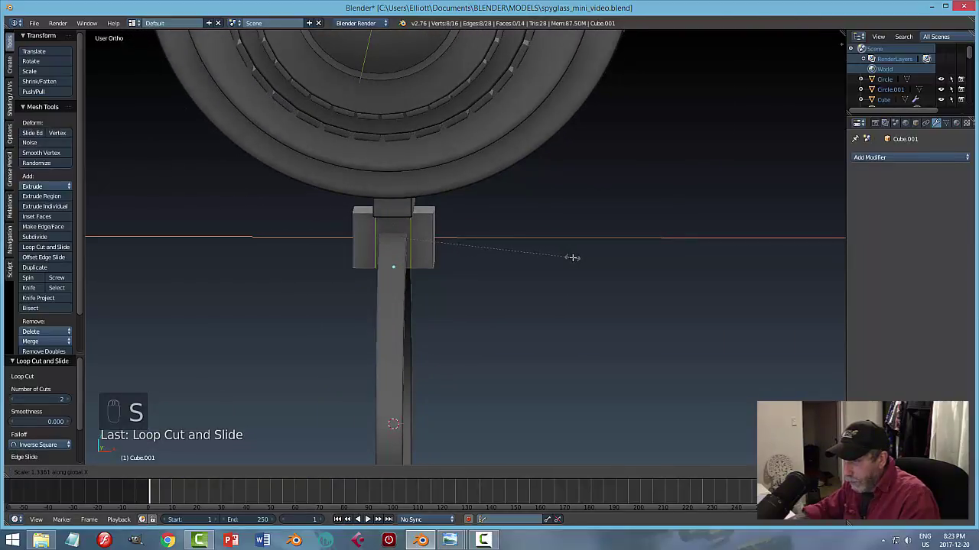
key("a")
key("Tab")
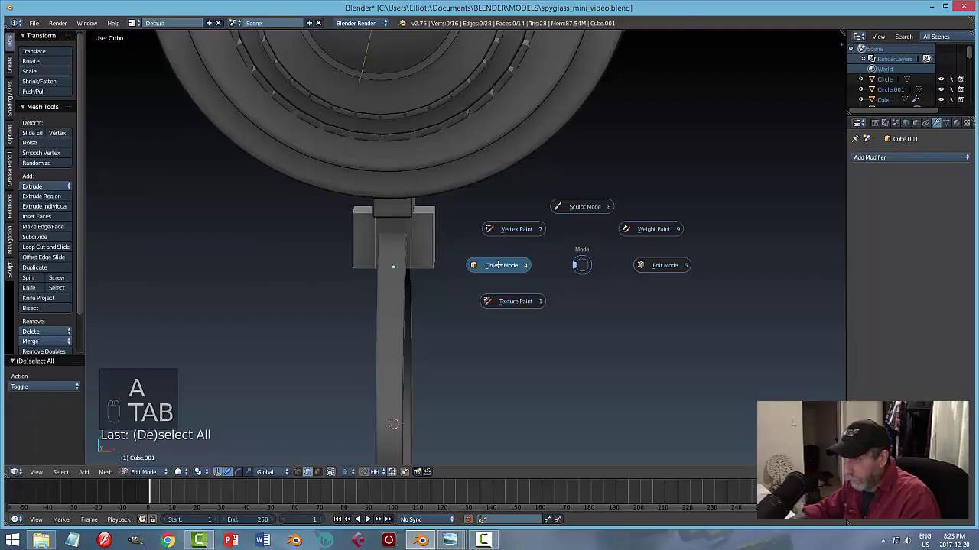
left_click(409, 295)
key("h")
Loop-cut and carve Cube.001 into a two-pronged U bracket, filling the gap with a new face.
key("Tab")
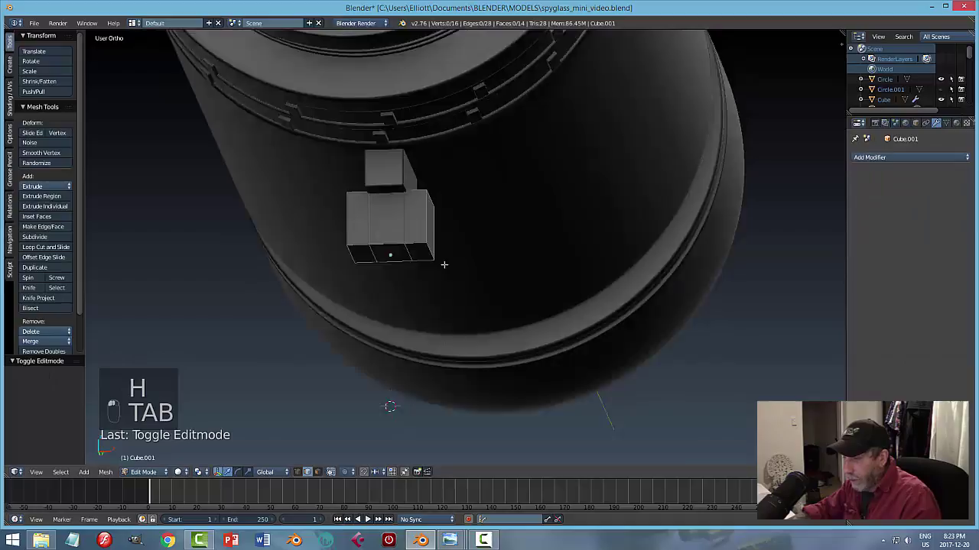
key("ctrl+Tab")
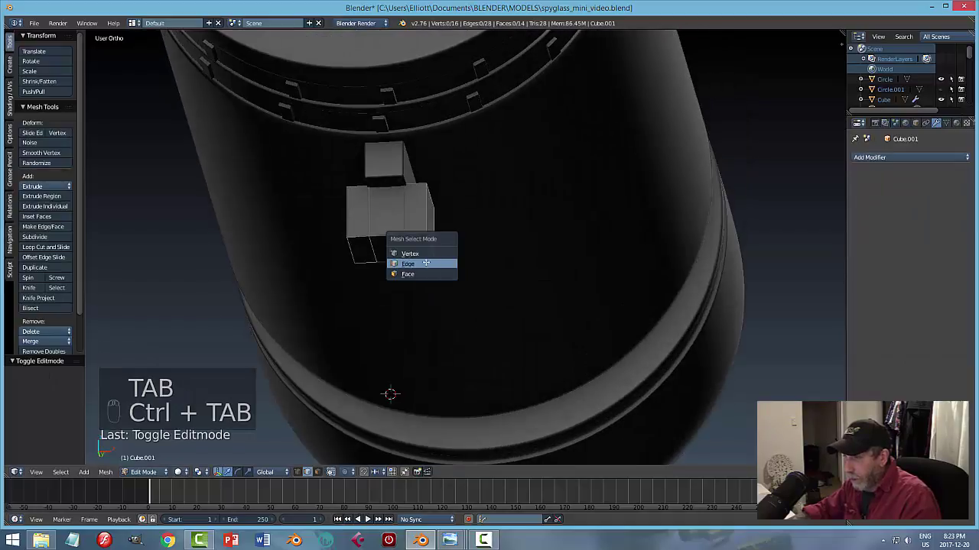
key("ctrl+r")
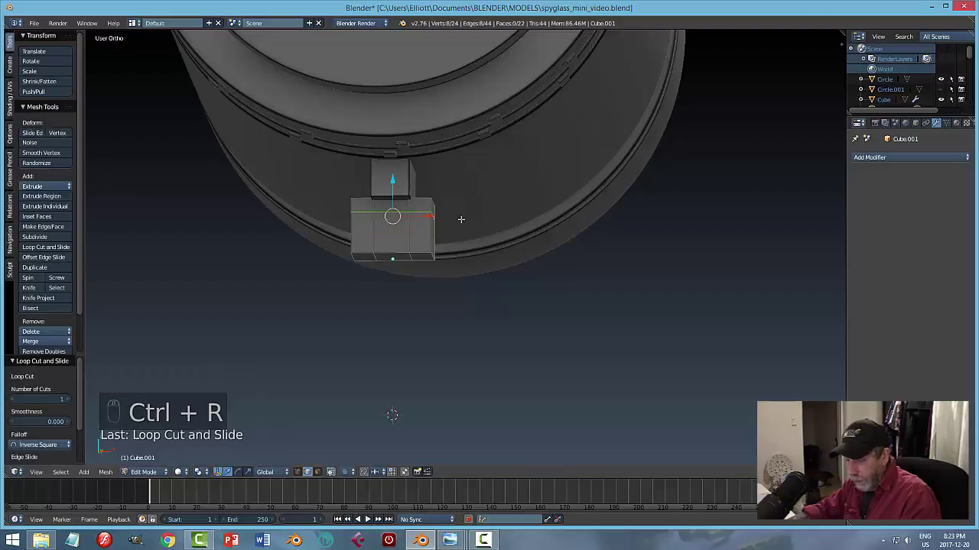
key("a")
key("ctrl+Tab")
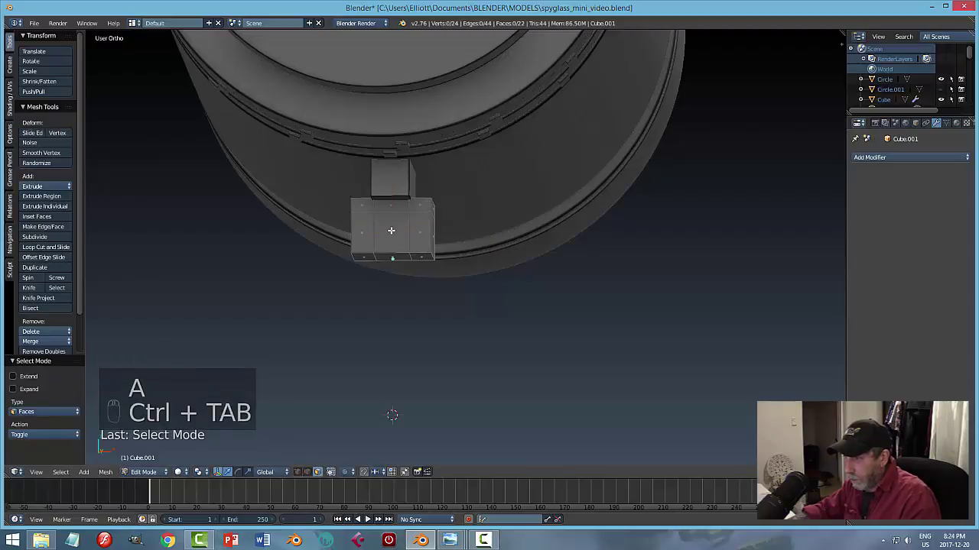
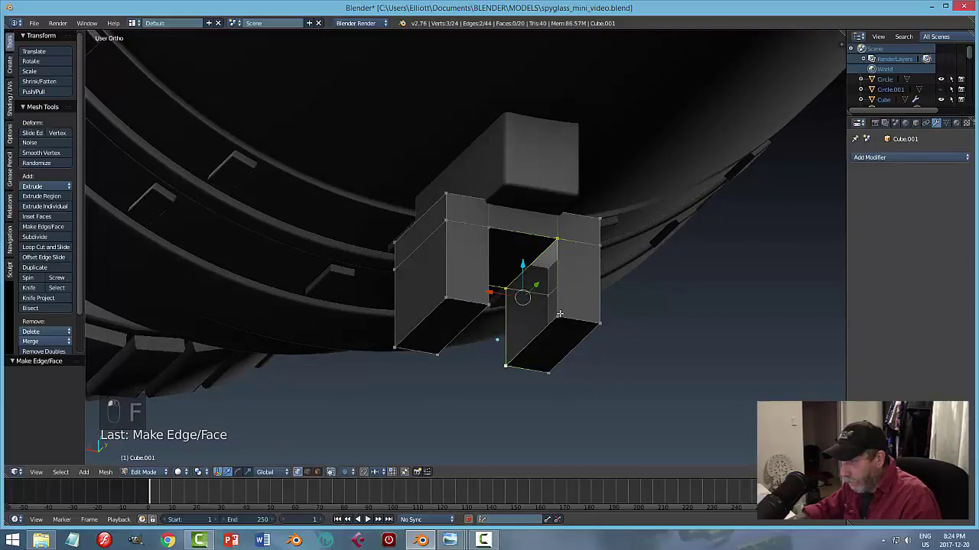
key("f")
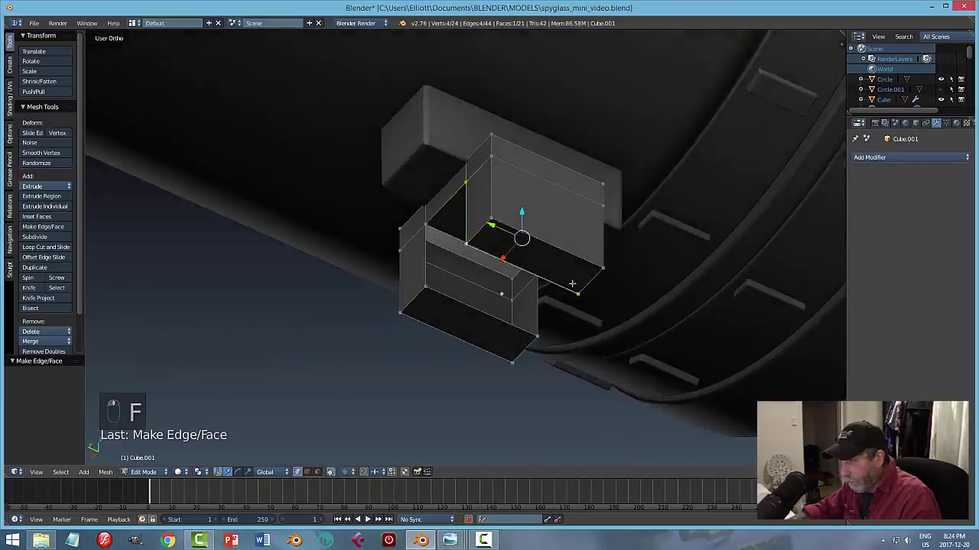
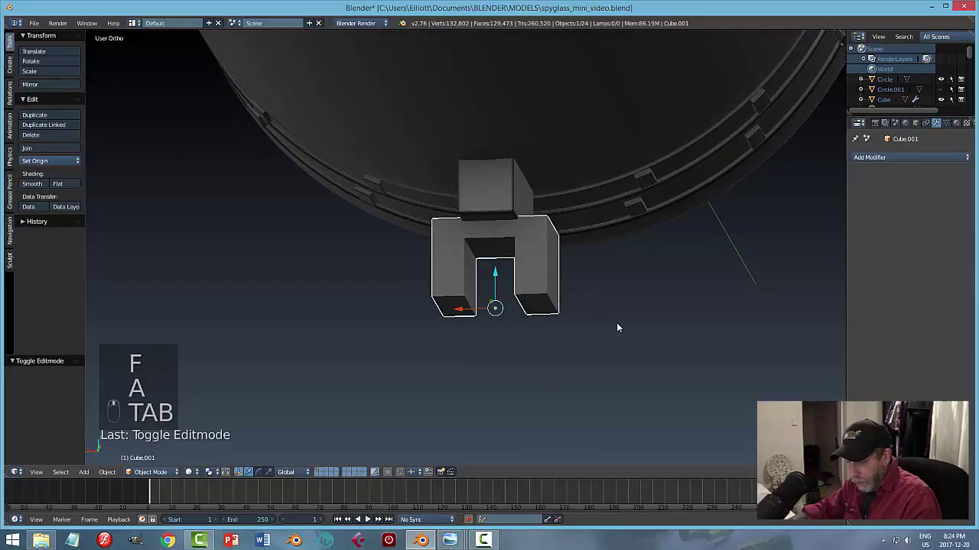
Unhide the ring and move the bracket so it straddles the top of the ring.
key("a")
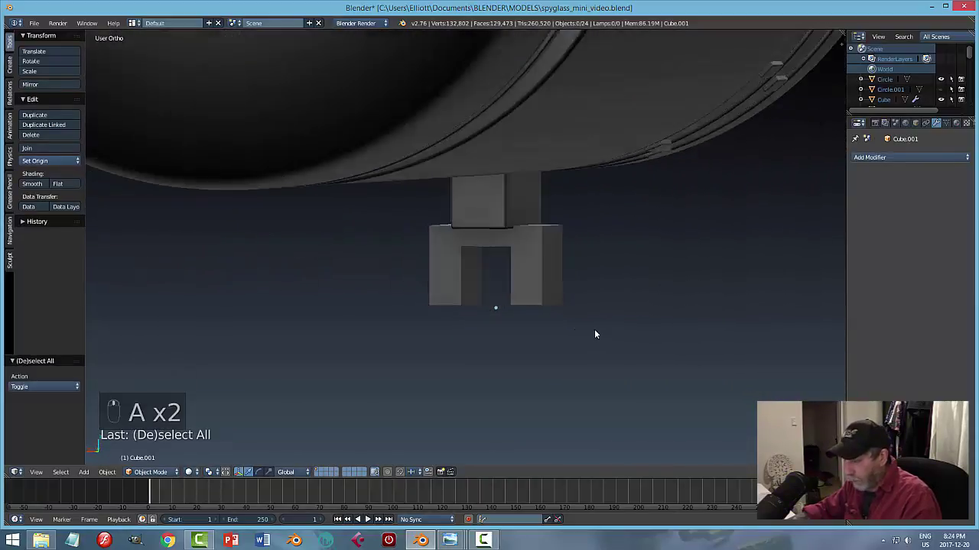
key("alt+h")
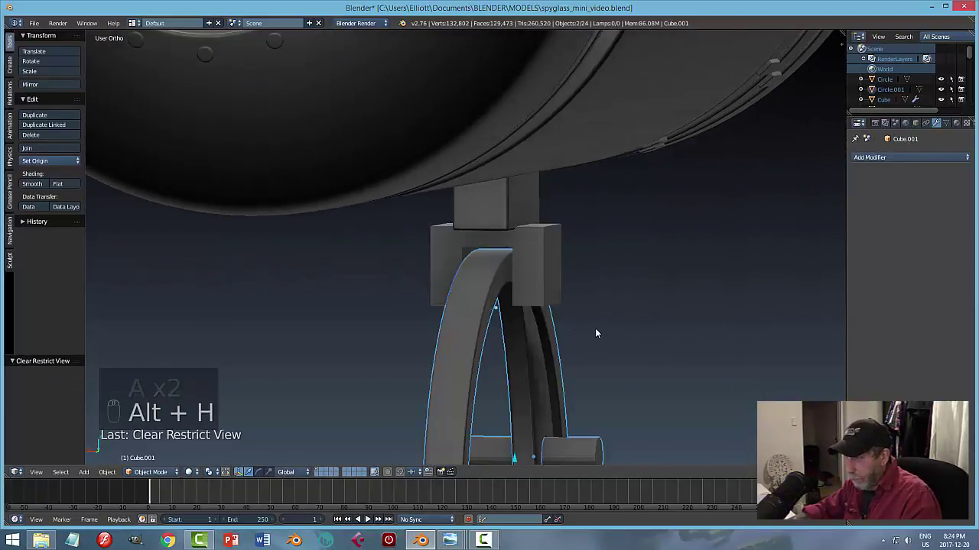
key("a")
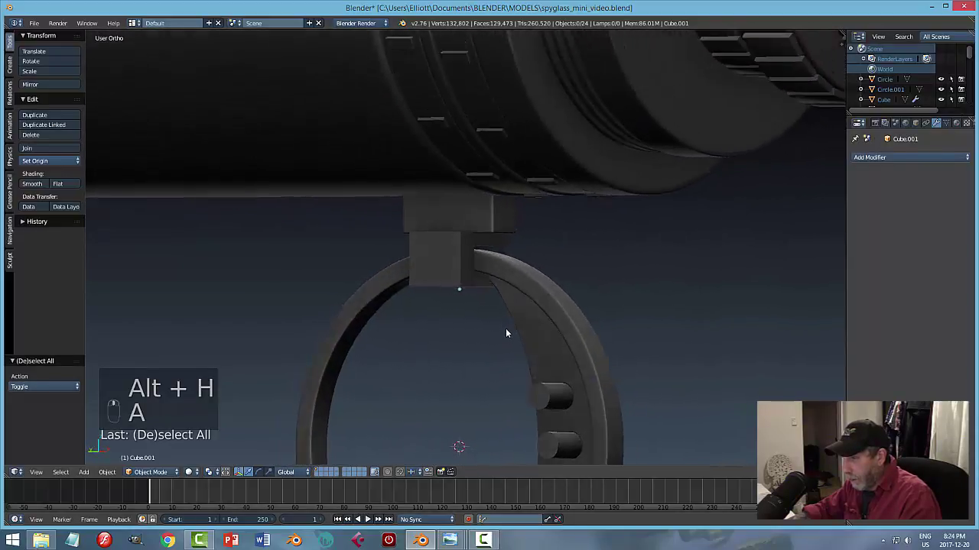
middle_click(569, 289)
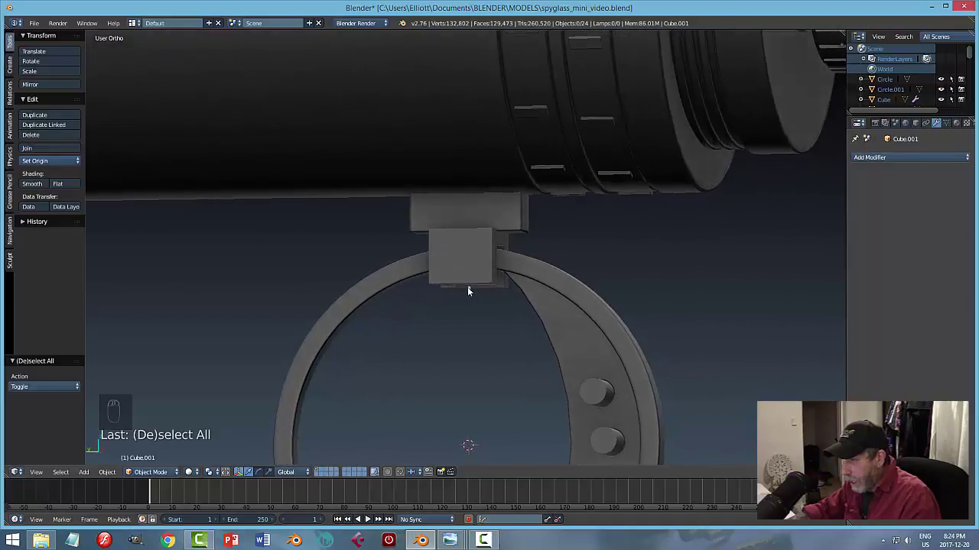
left_click(484, 253)
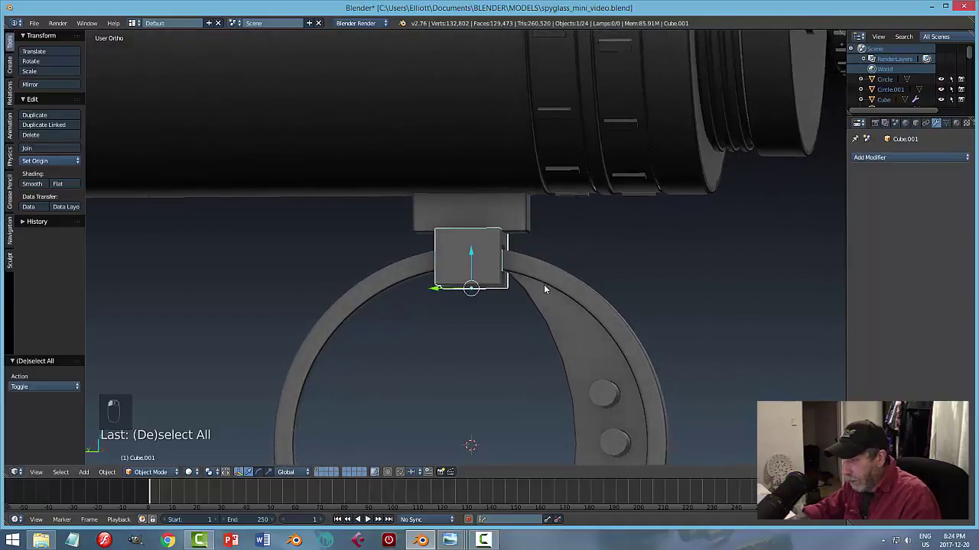
left_click_drag(600, 297, 420, 291)
Widen the upper mount block Cube along X, save, and reselect the bracket.
left_click(452, 218)
key("s")
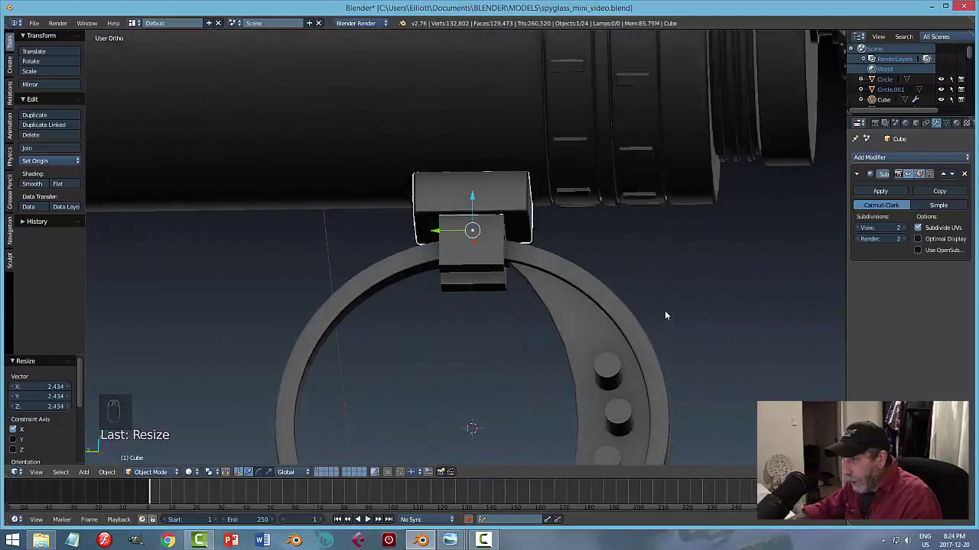
middle_click(612, 300)
key("s")
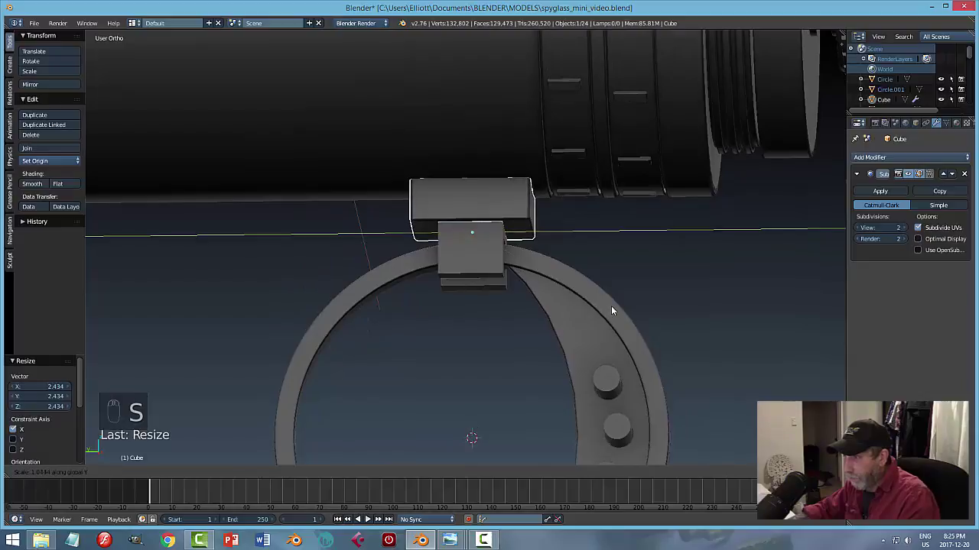
key("a")
middle_click(523, 275)
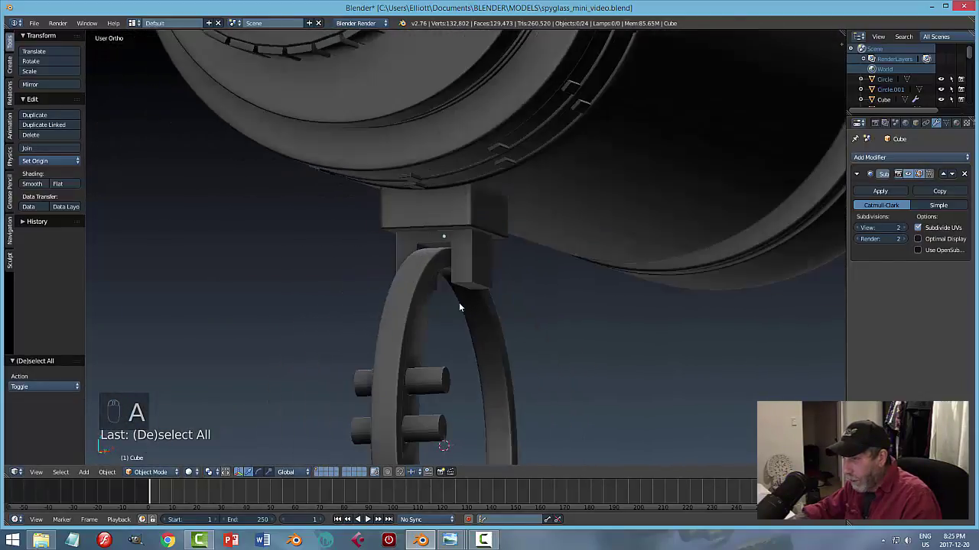
key("ctrl+s")
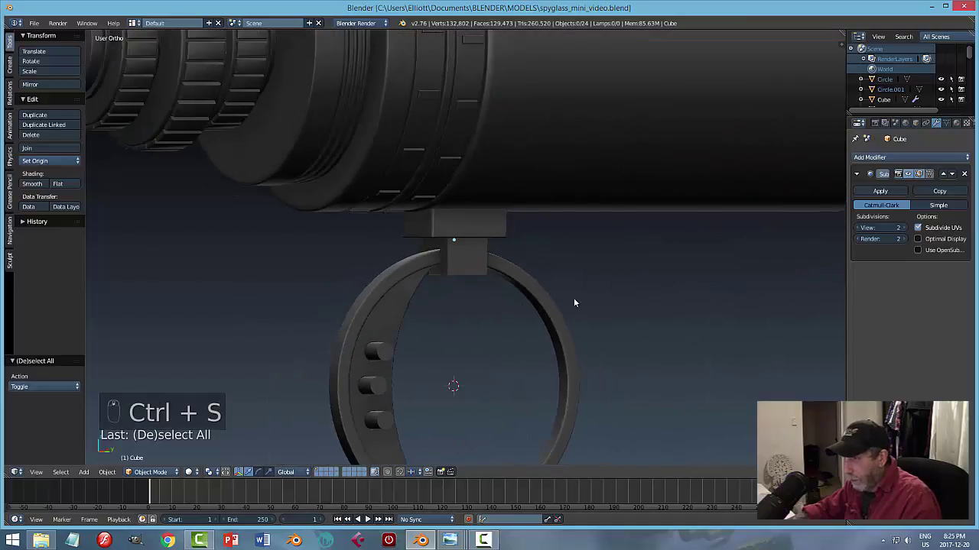
left_click_drag(573, 303, 452, 269)
left_click(452, 269)
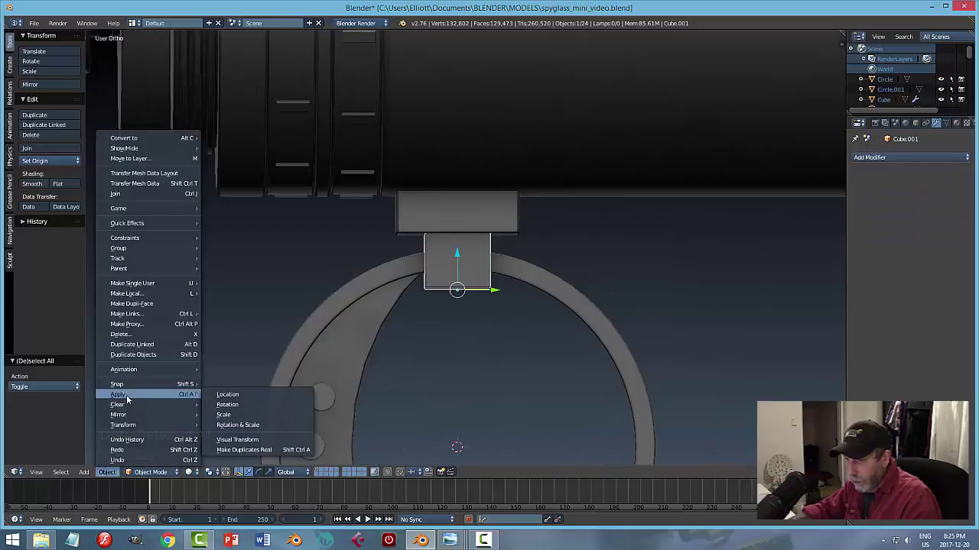
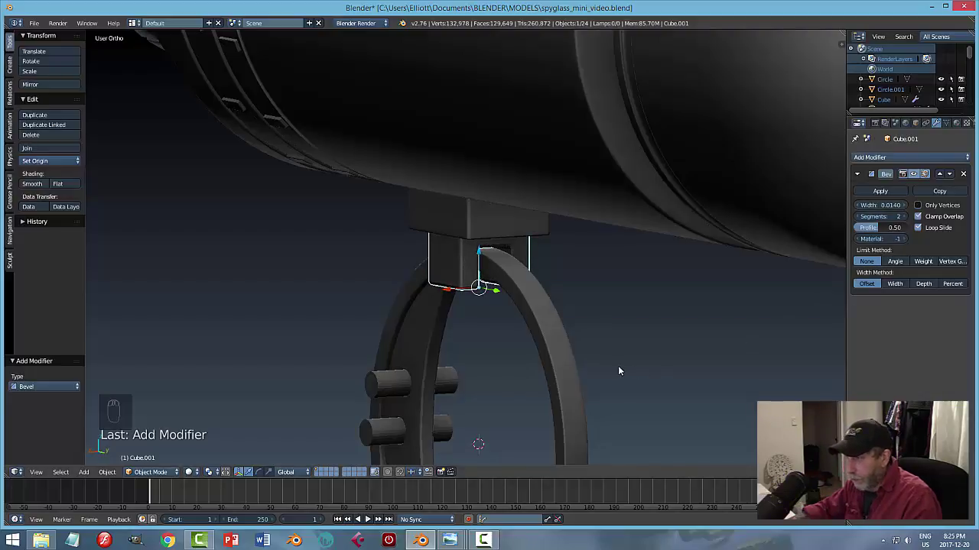
Give the bracket a Bevel modifier of width 0.014 with 2 segments and select a bolt cylinder on the ring.
key("a")
left_click_drag(600, 361, 464, 354)
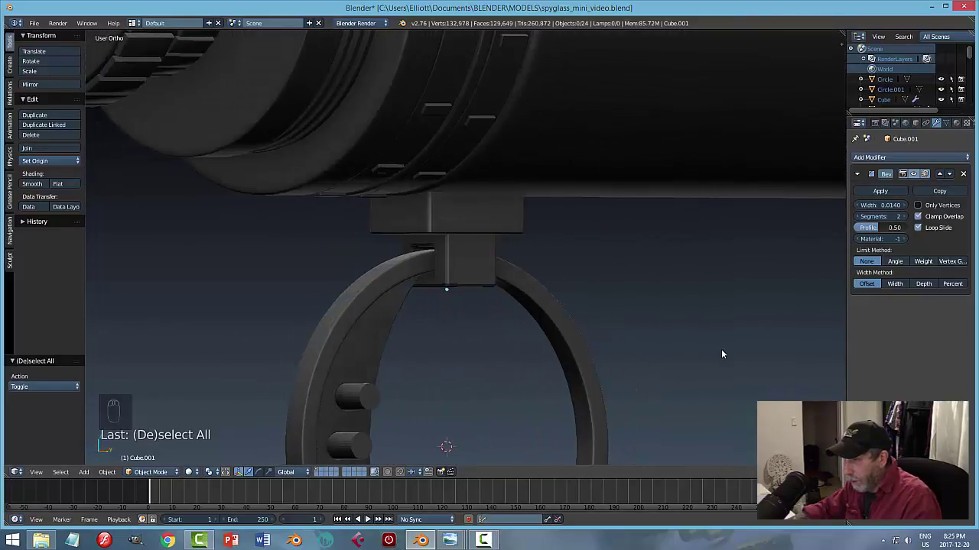
middle_click(661, 333)
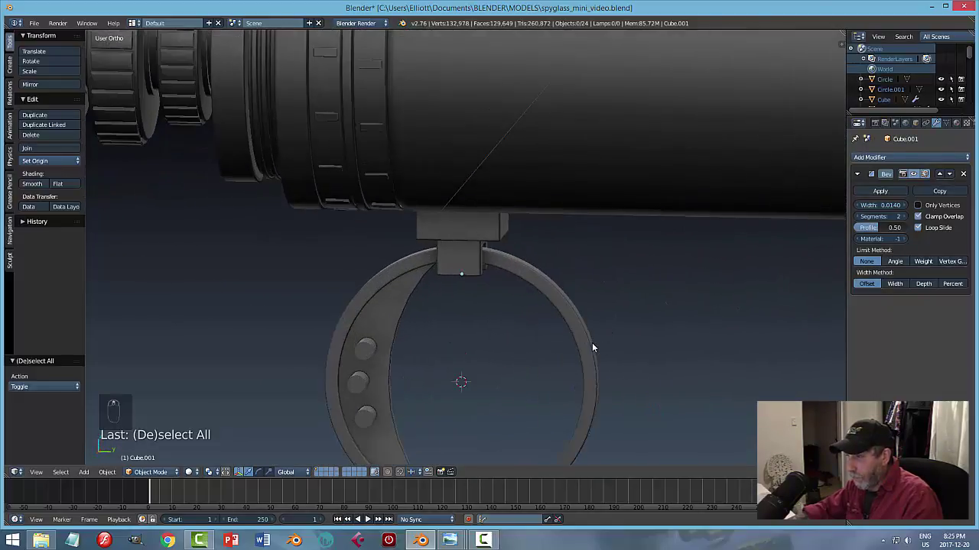
left_click_drag(566, 339, 401, 327)
left_click_drag(401, 326, 402, 327)
key("x")
left_click(401, 326)
left_click_drag(427, 368, 434, 363)
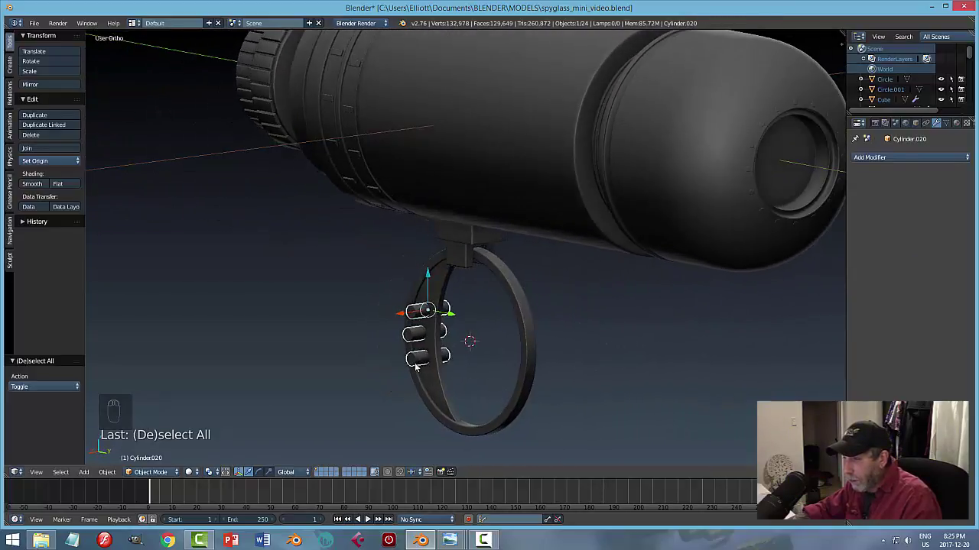
Separate one bolt head and move it in side view onto the side of the bracket block.
left_click_drag(452, 361, 453, 362)
key("Tab")
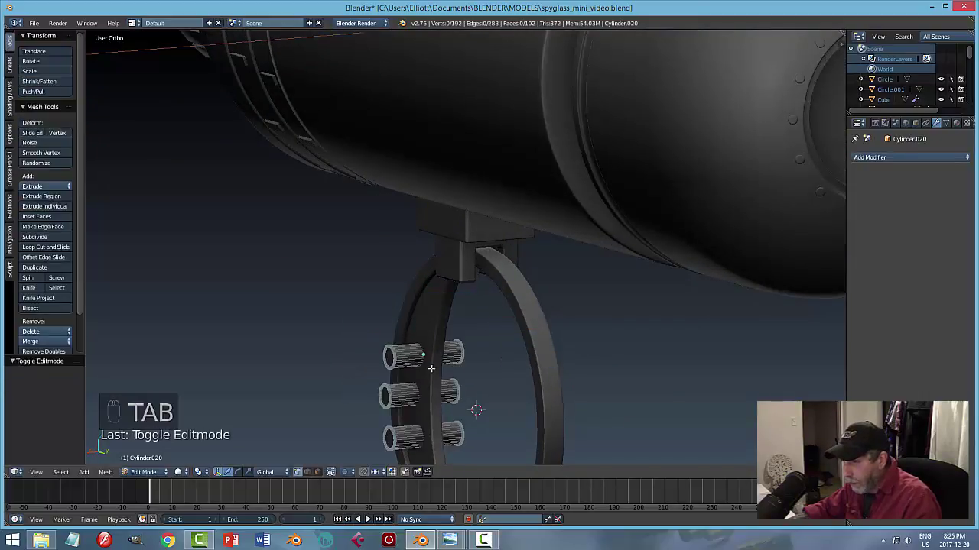
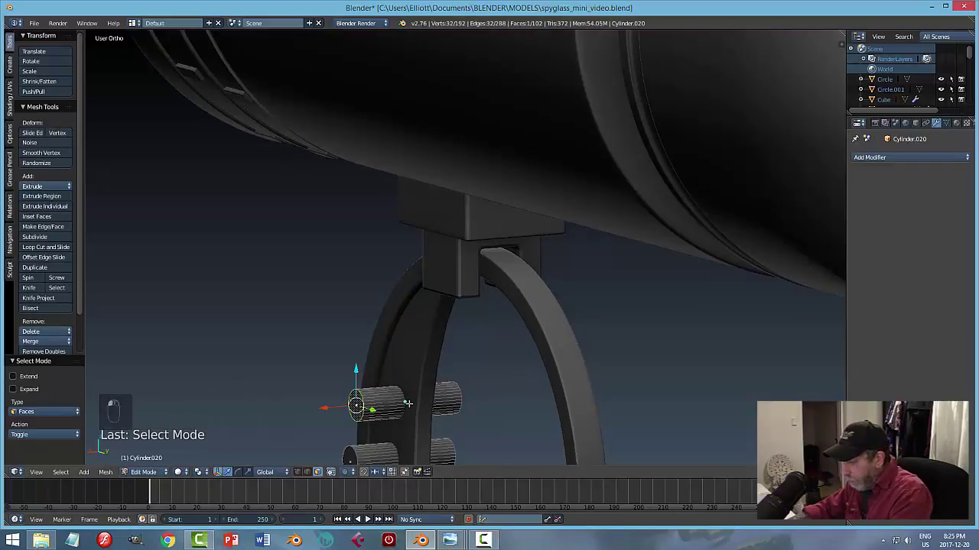
key("p")
key("Tab")
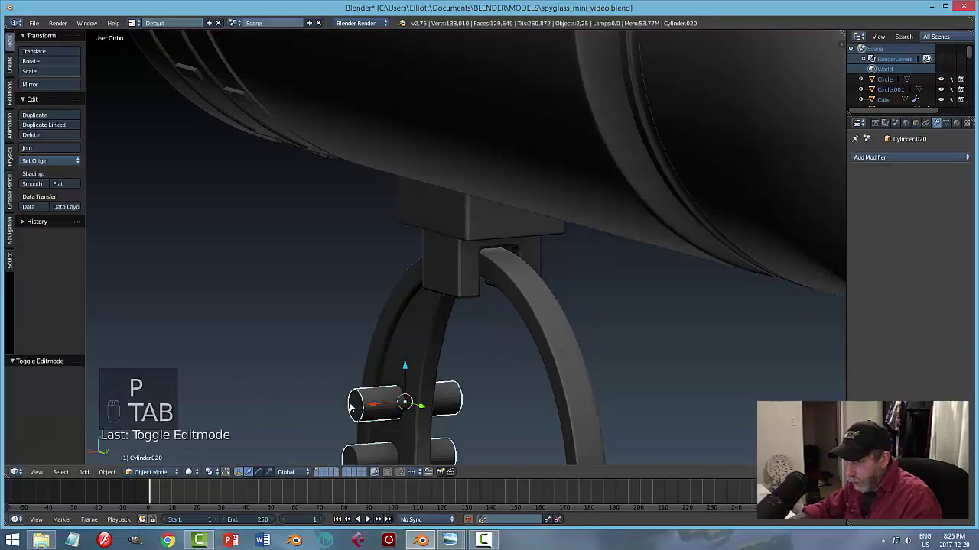
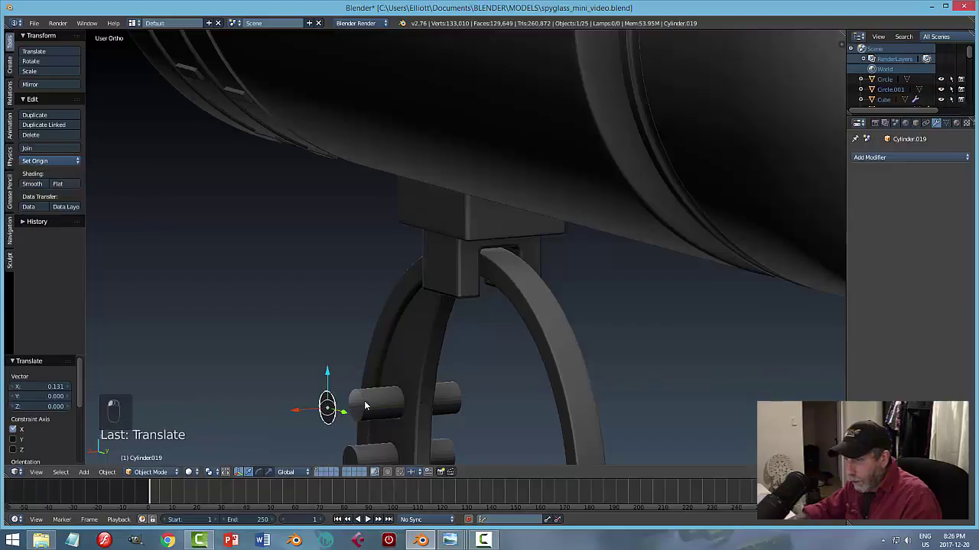
key("x")
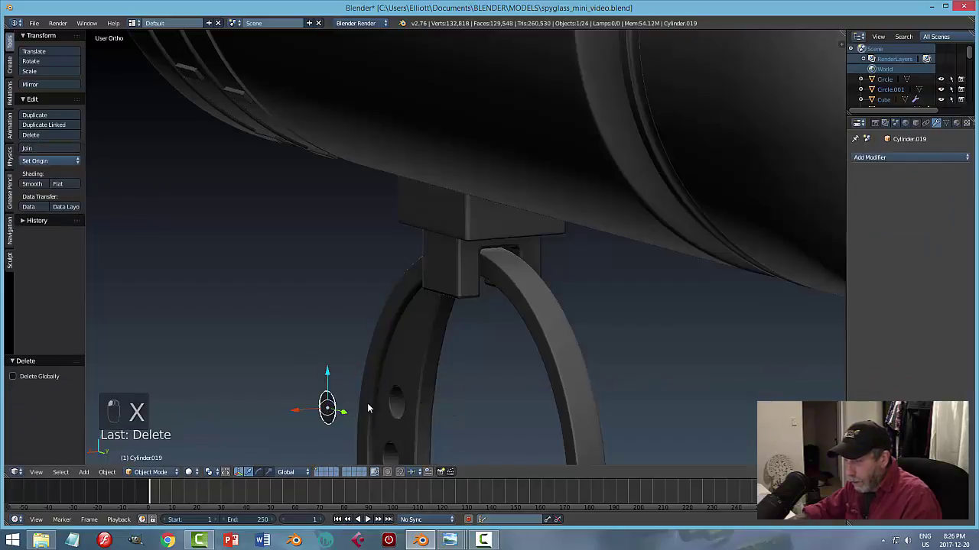
key("KP_3")
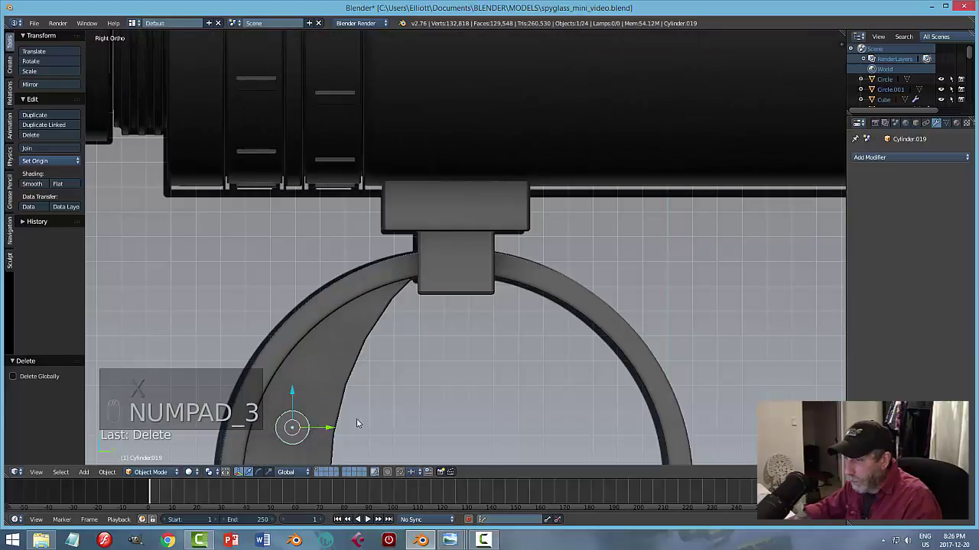
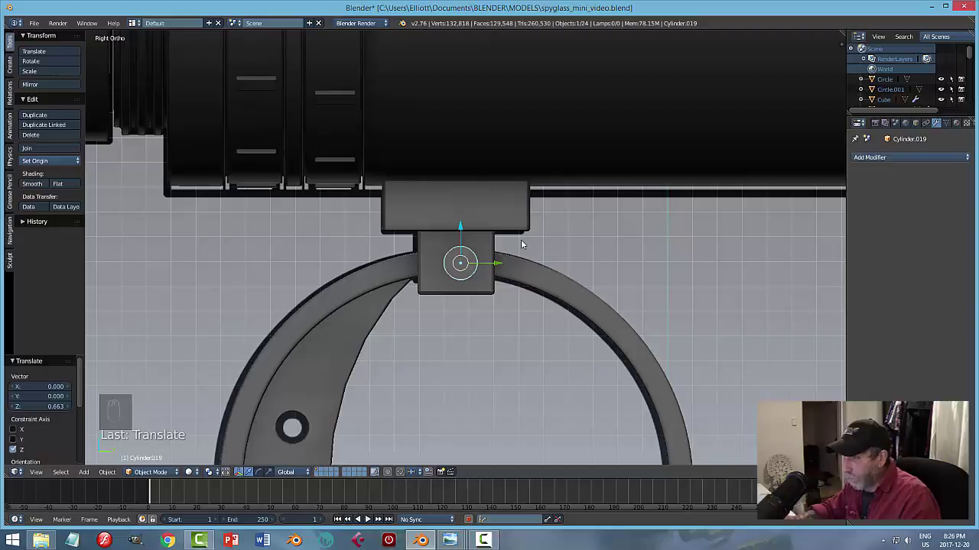
key("KP_3")
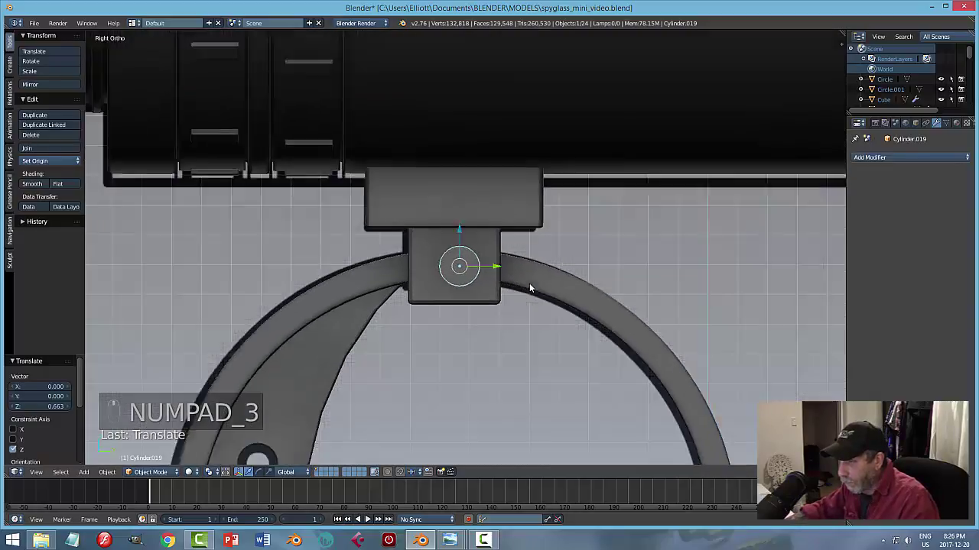
left_click(567, 264)
key("Tab")
key("a")
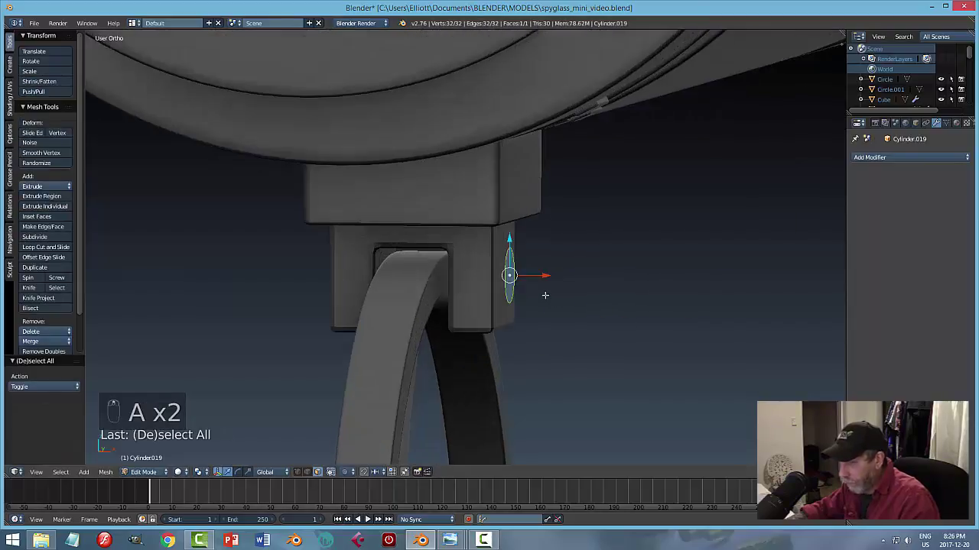
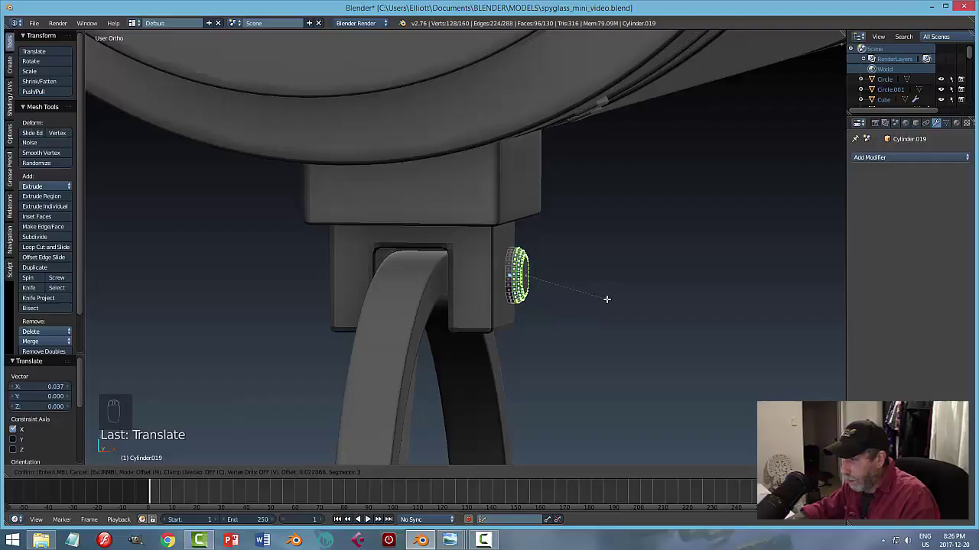
key("a")
Shrink the bolt against the bracket and mirror it across Cube.001 with Merge enabled.
key("Tab")
key("s")
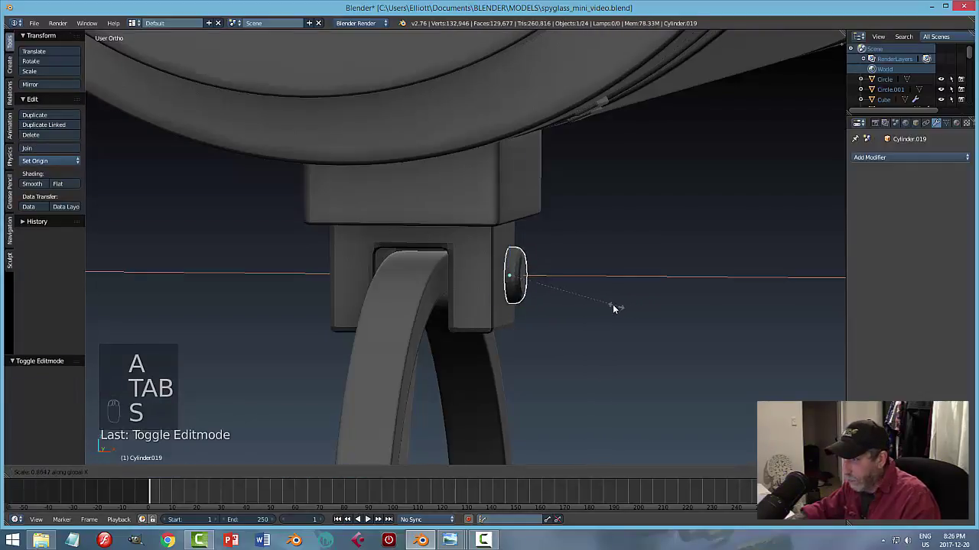
left_click_drag(42, 185, 626, 289)
key("a")
left_click_drag(544, 302, 565, 291)
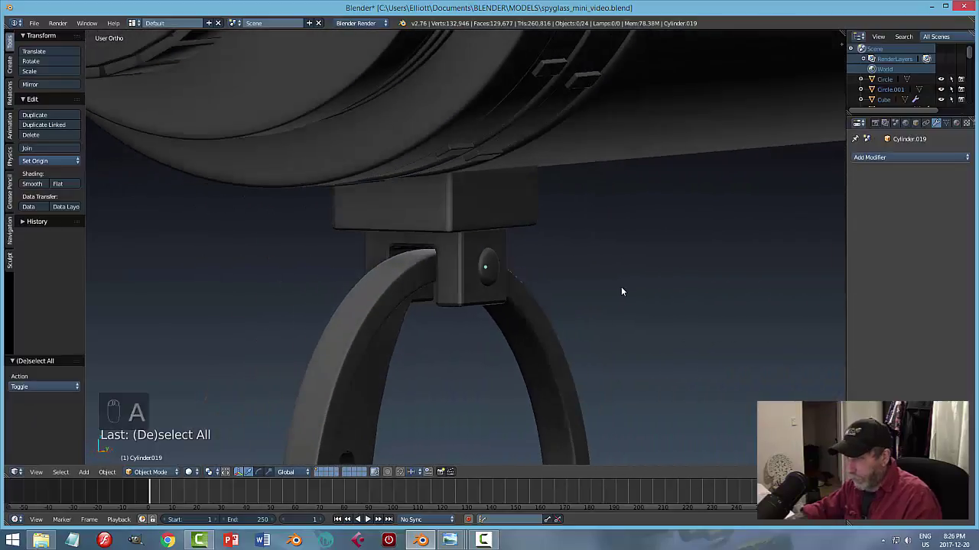
key("ctrl+s")
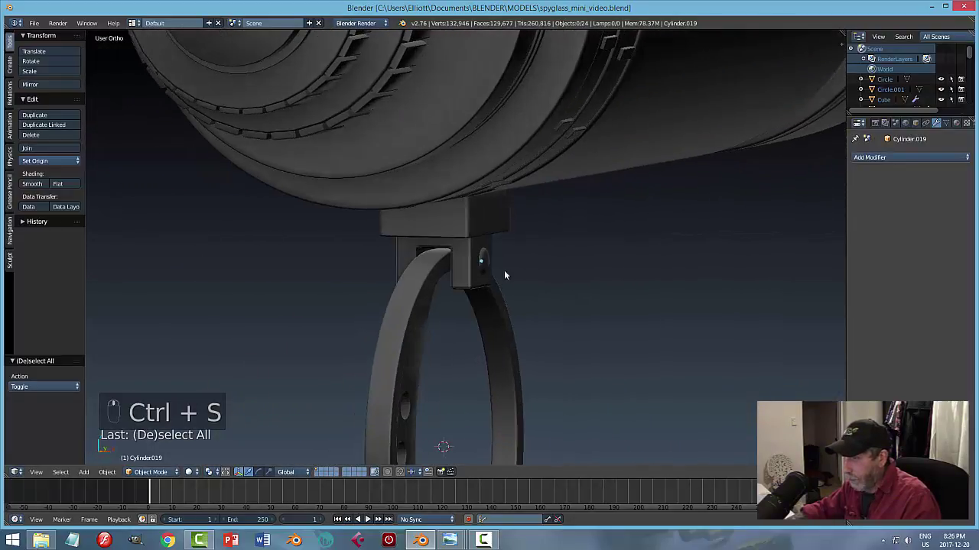
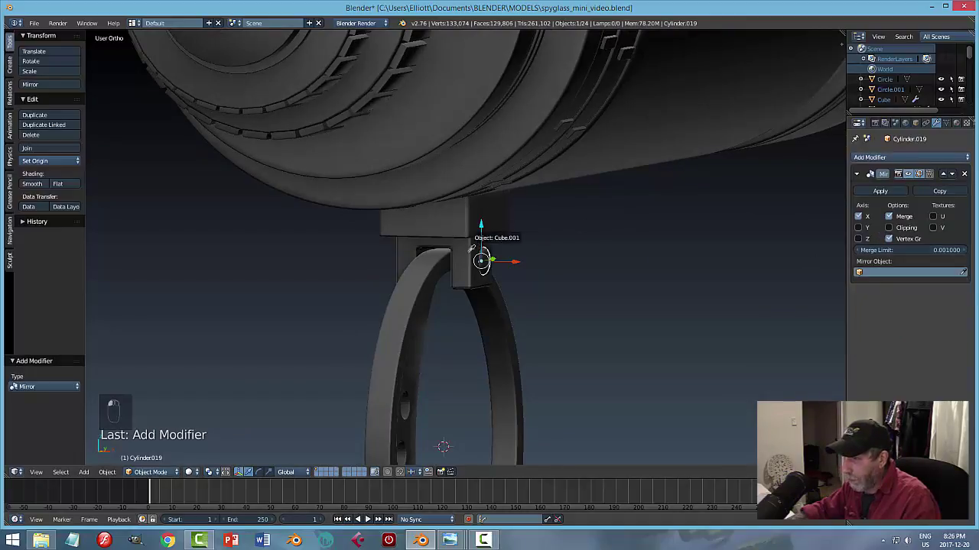
right_click(606, 274)
left_click_drag(605, 274, 640, 271)
key("a")
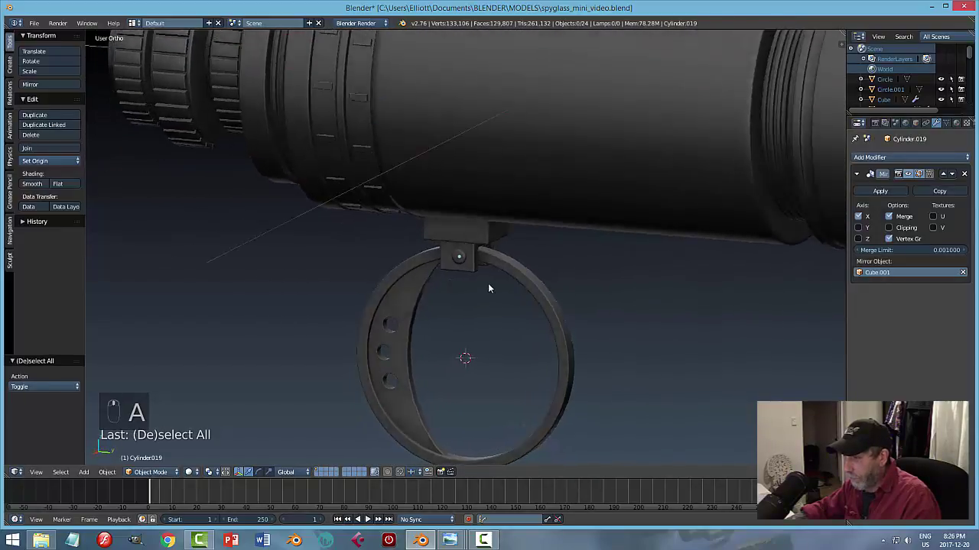
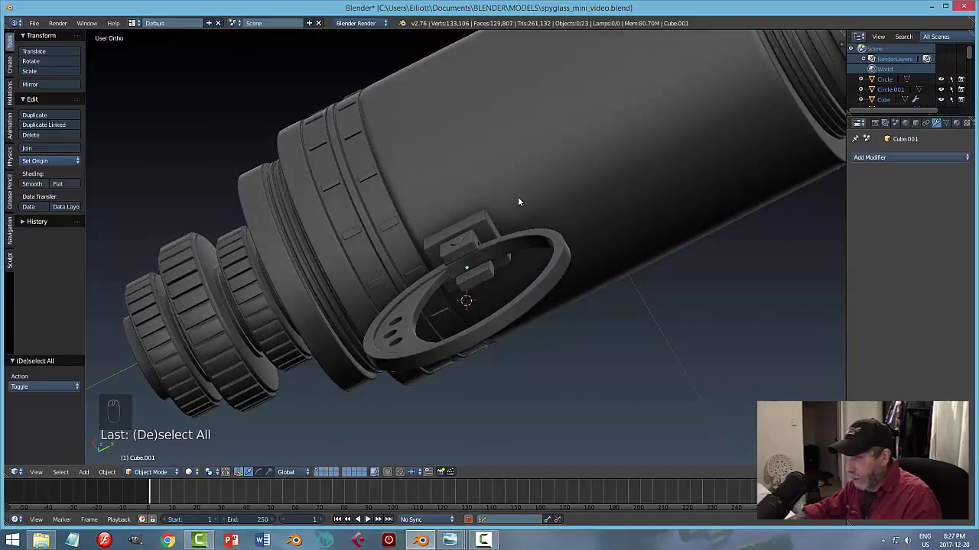
Remove Cube's Subdivision Surface modifier and join Cube.001 and Cube into one object with Ctrl+J.
left_click_drag(477, 227, 499, 232)
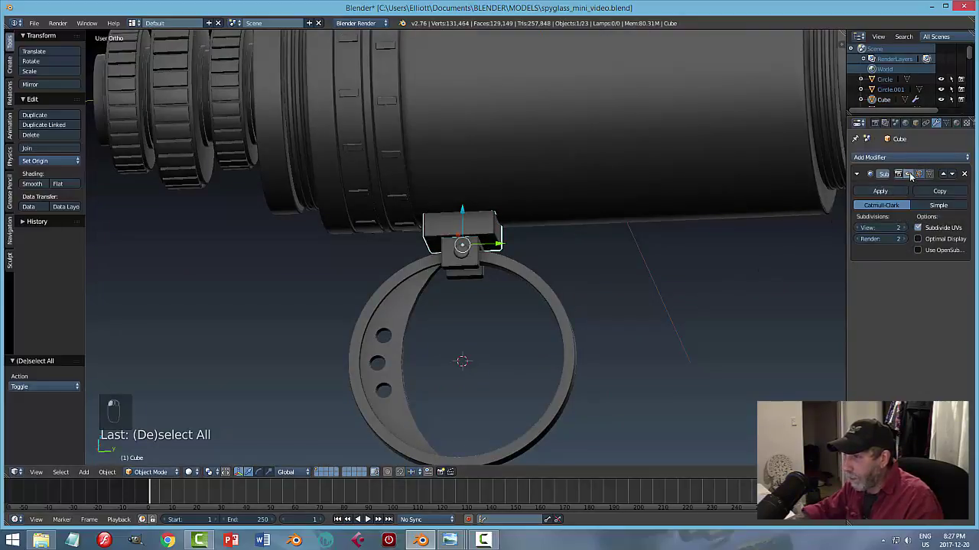
key("a")
left_click_drag(579, 279, 504, 242)
middle_click(523, 233)
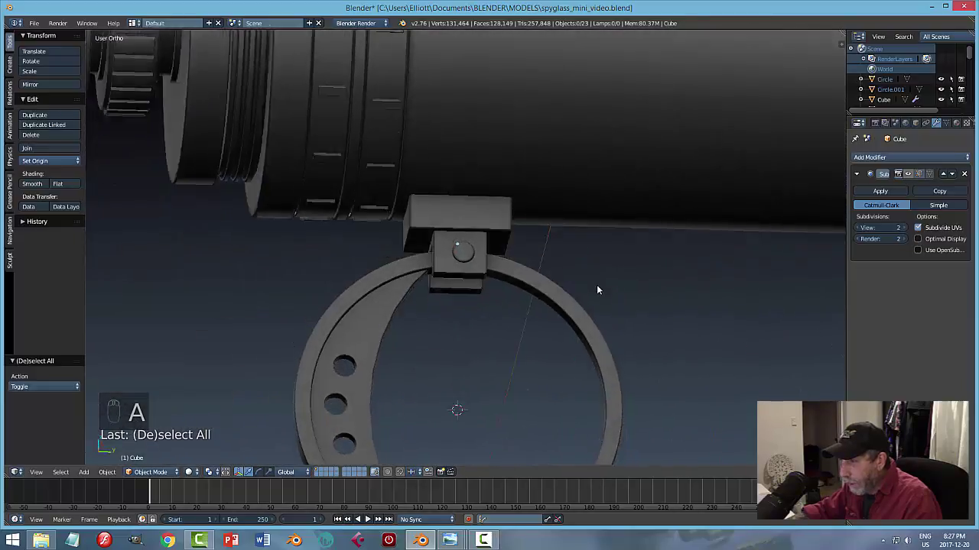
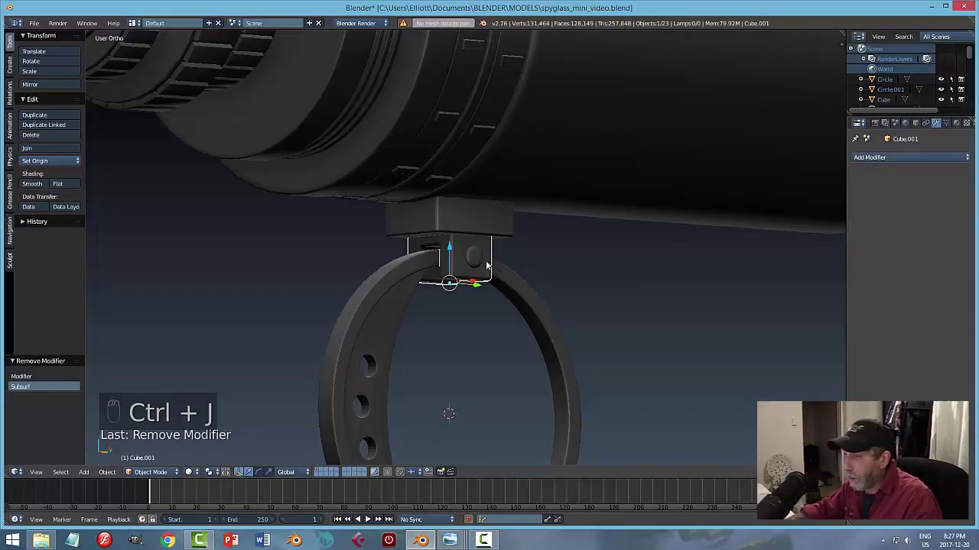
left_click(486, 254)
left_click(480, 252)
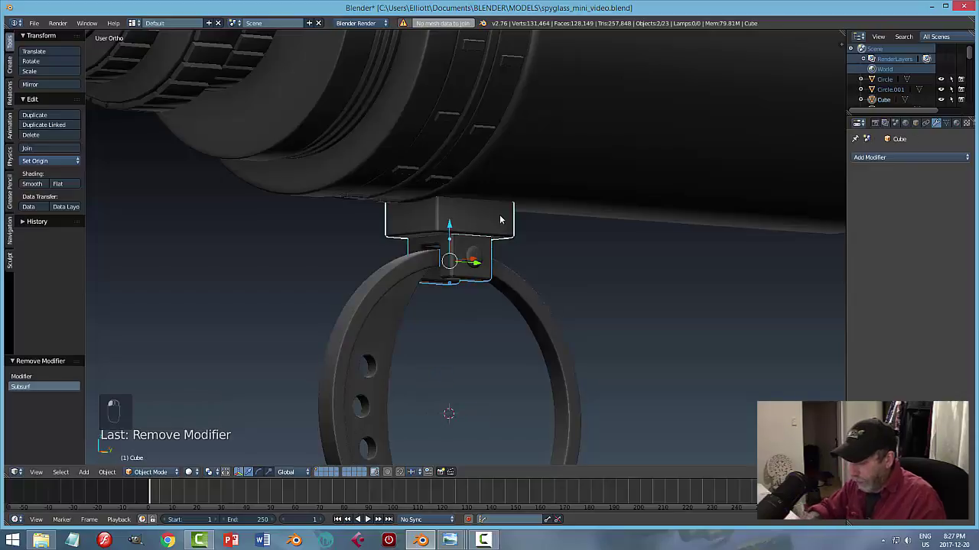
key("ctrl+j")
key("a")
key("ctrl+s")
key("KP_3")
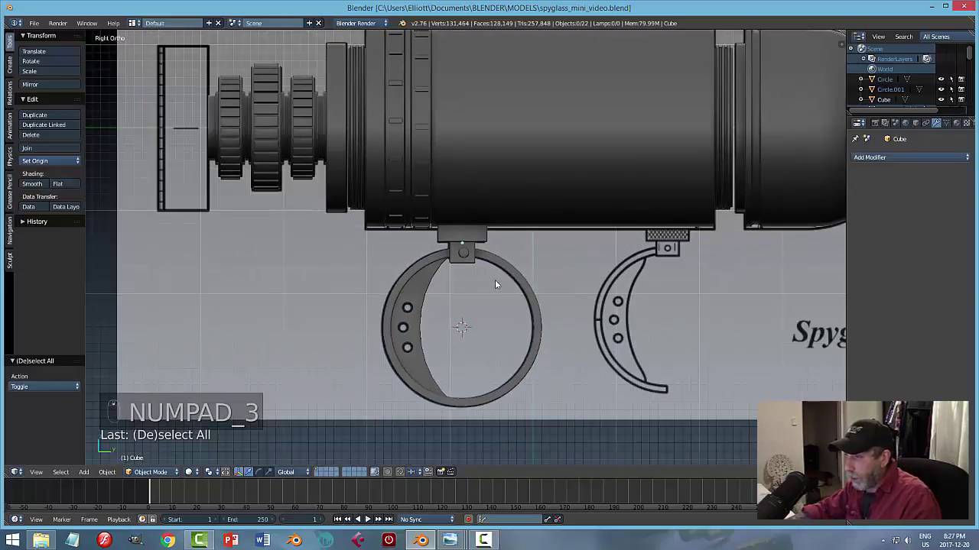
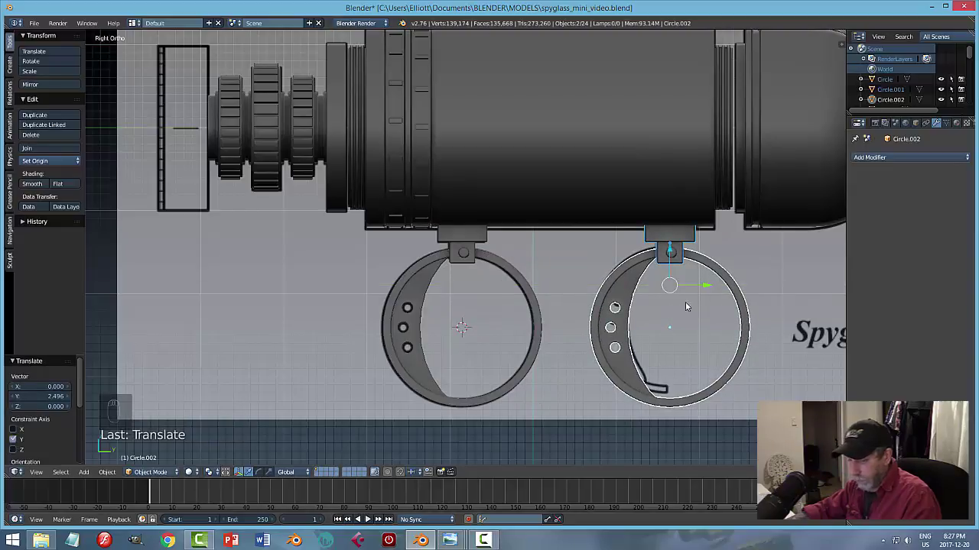
Duplicate the ring and bracket and move the copy along Y to the rear clamp in the blueprint, checking in wireframe.
key("a")
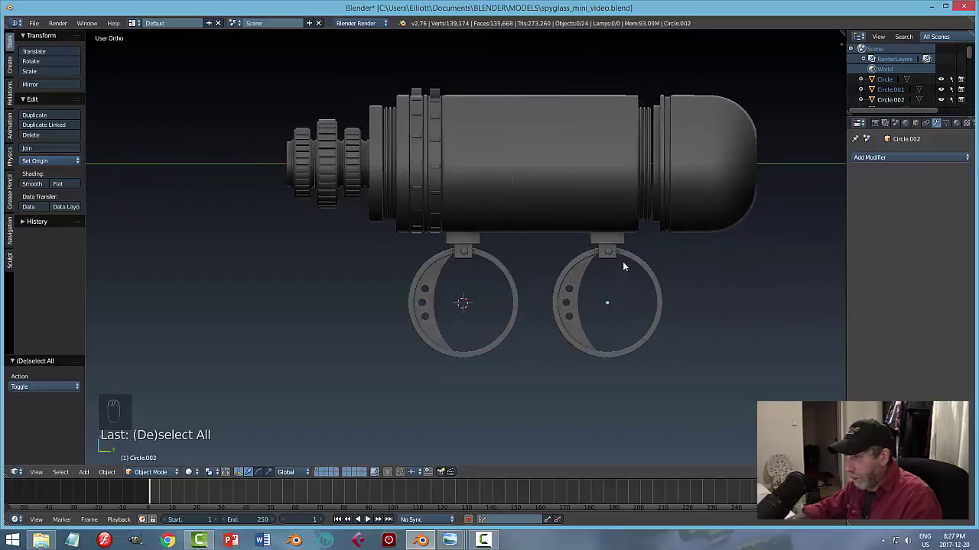
key("ctrl+s")
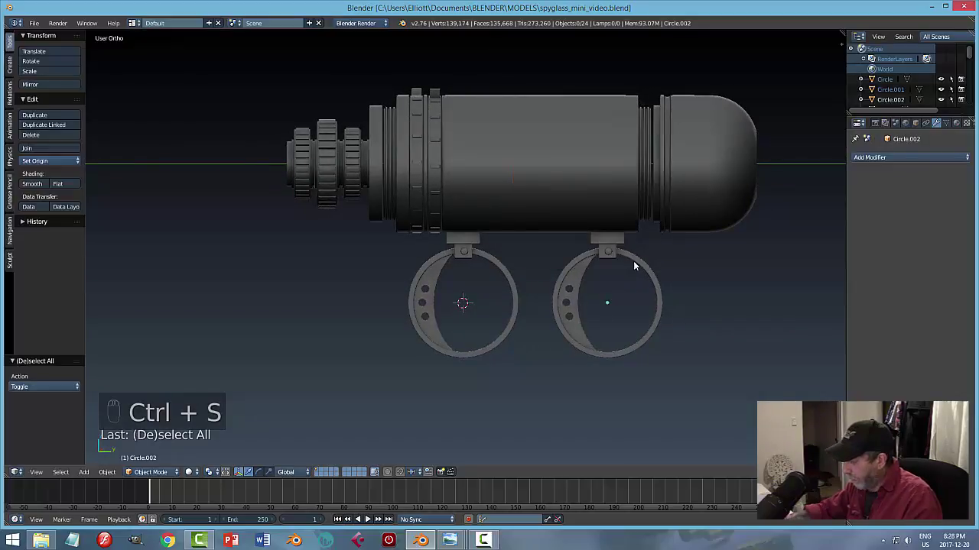
key("KP_3")
middle_click(653, 302)
middle_click(563, 242)
left_click(565, 241)
right_click(566, 242)
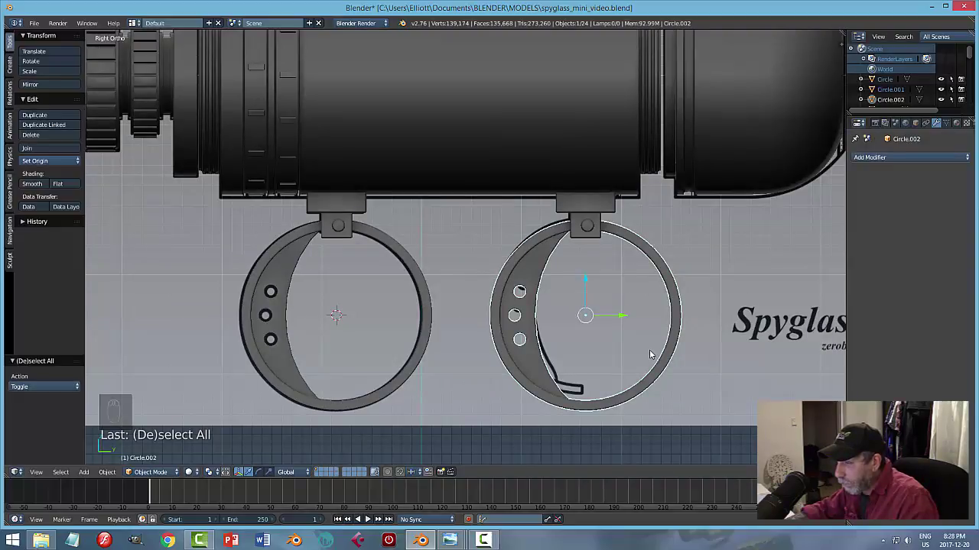
key("z")
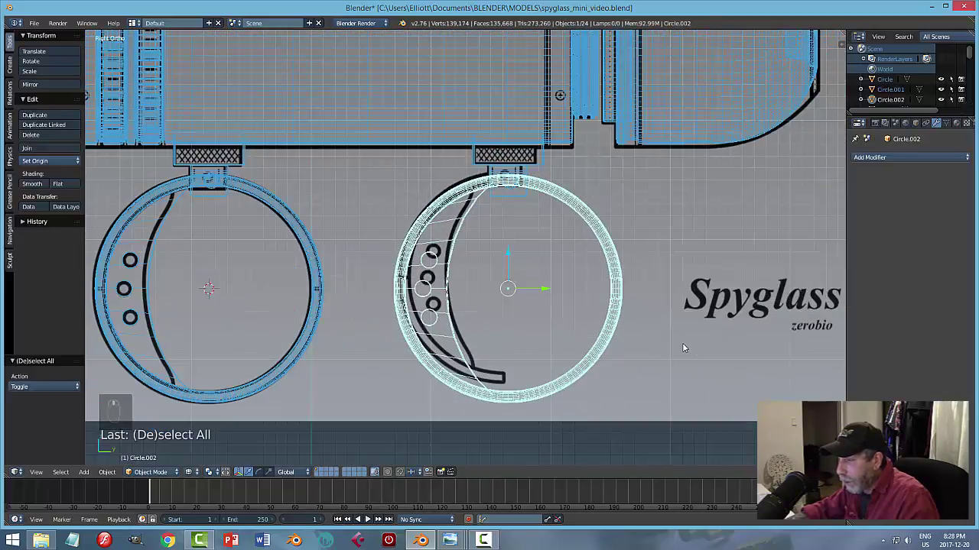
key("Tab")
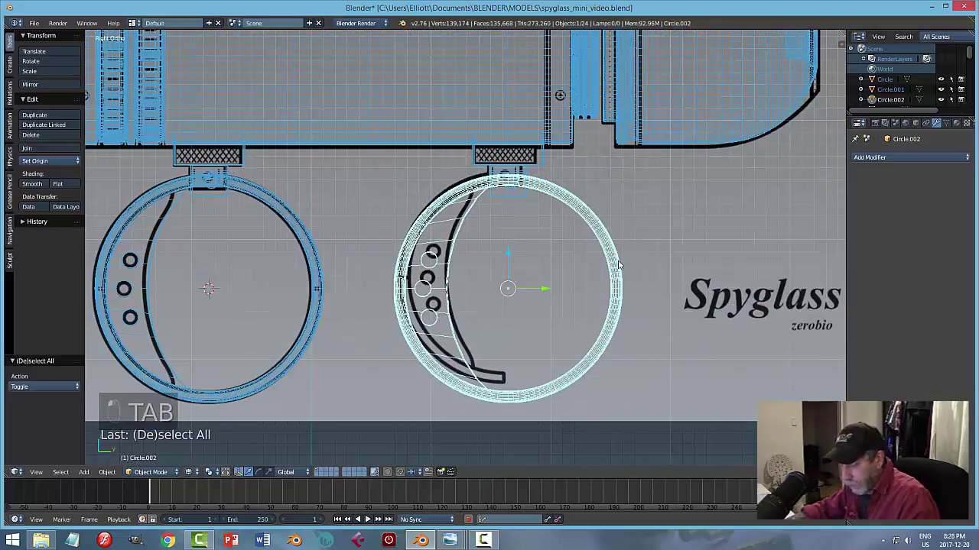
Delete the right half of Circle.002 and the faces overhanging the blueprint arm, leaving a curved arm.
key("z")
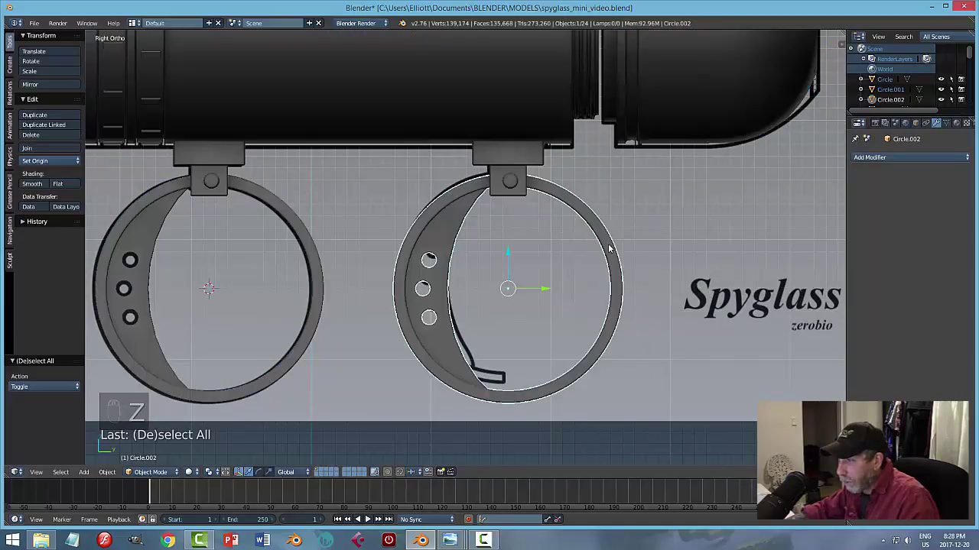
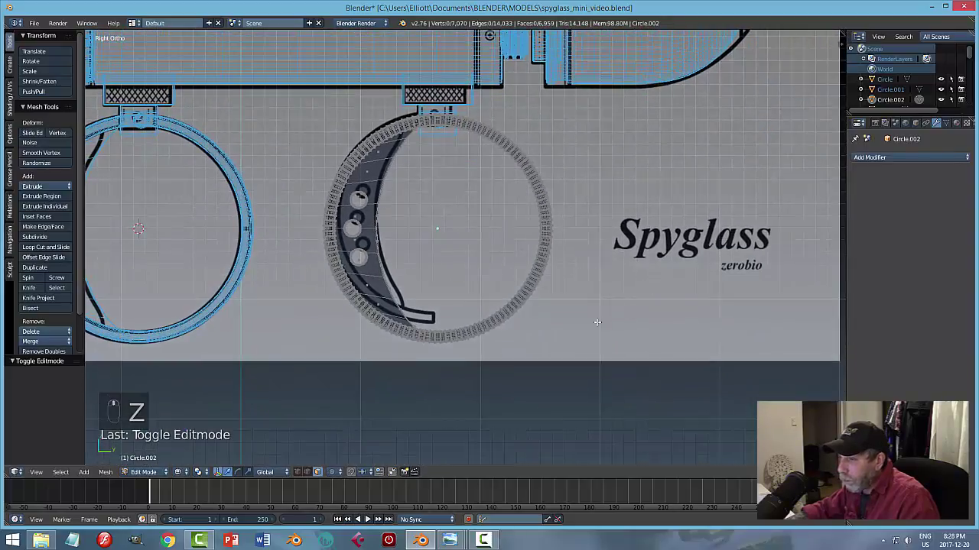
key("b")
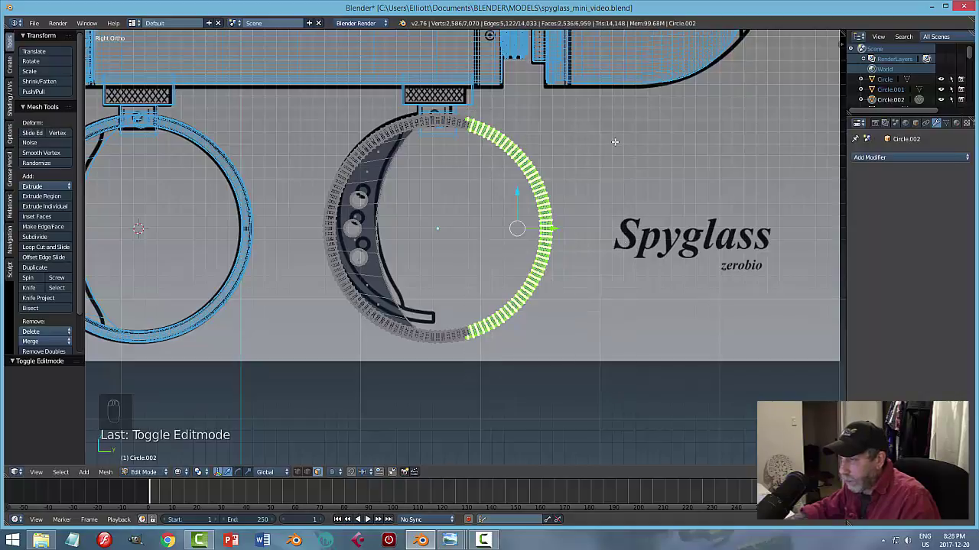
key("x")
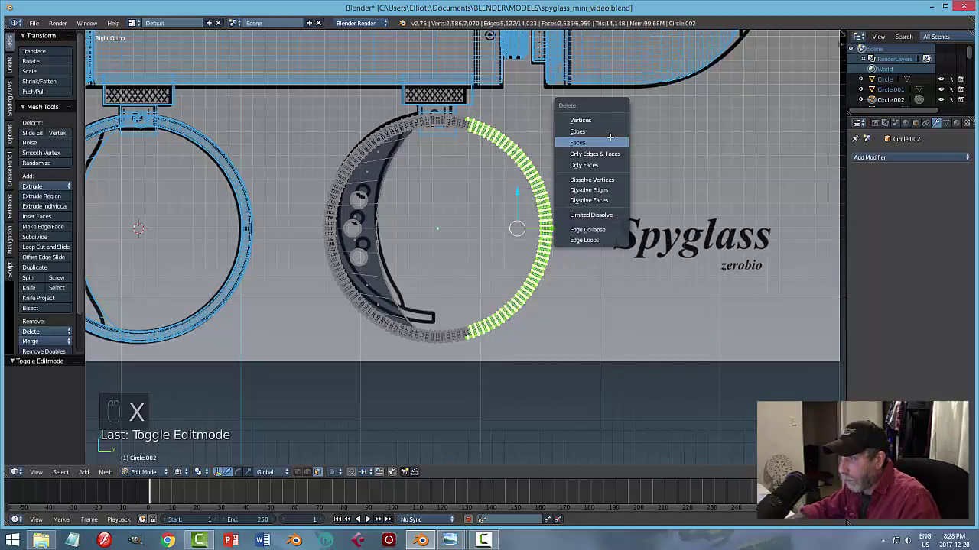
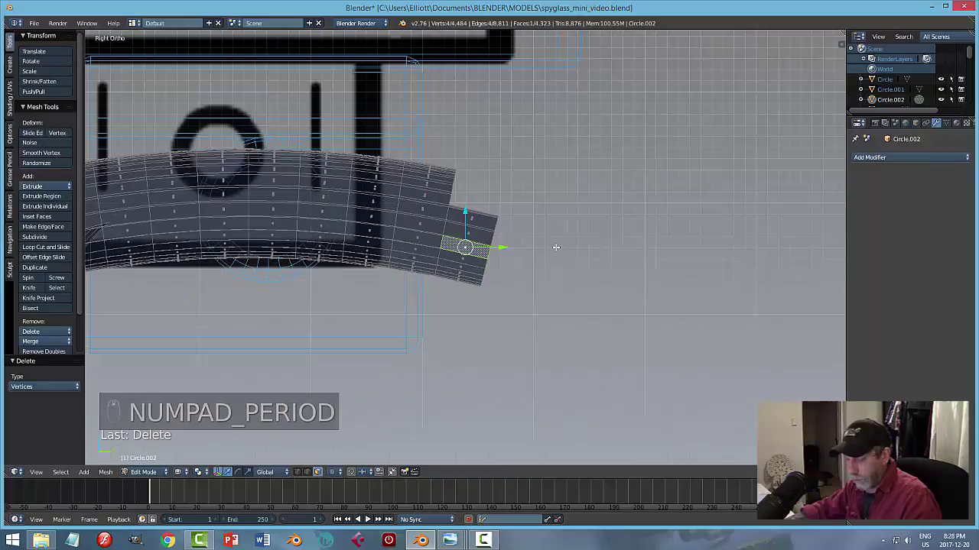
key("a")
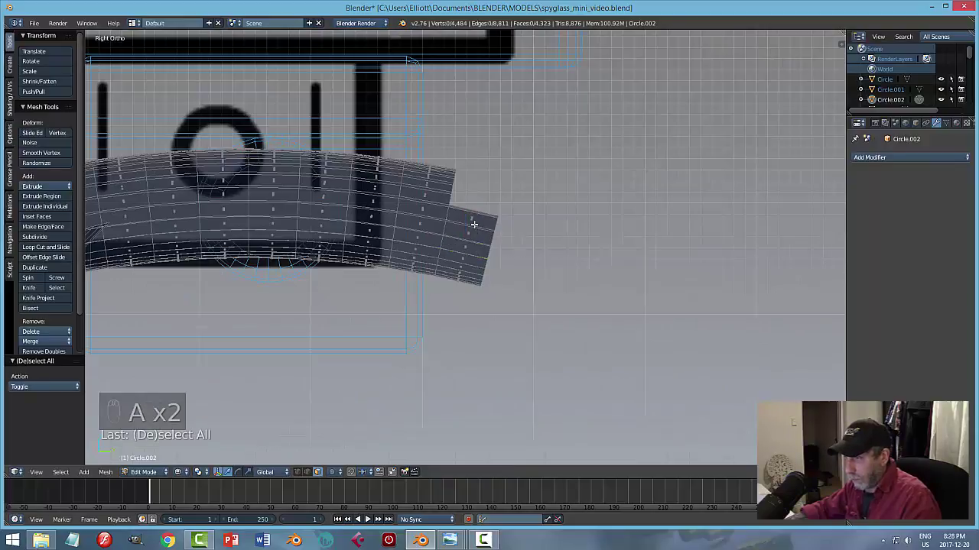
key("x")
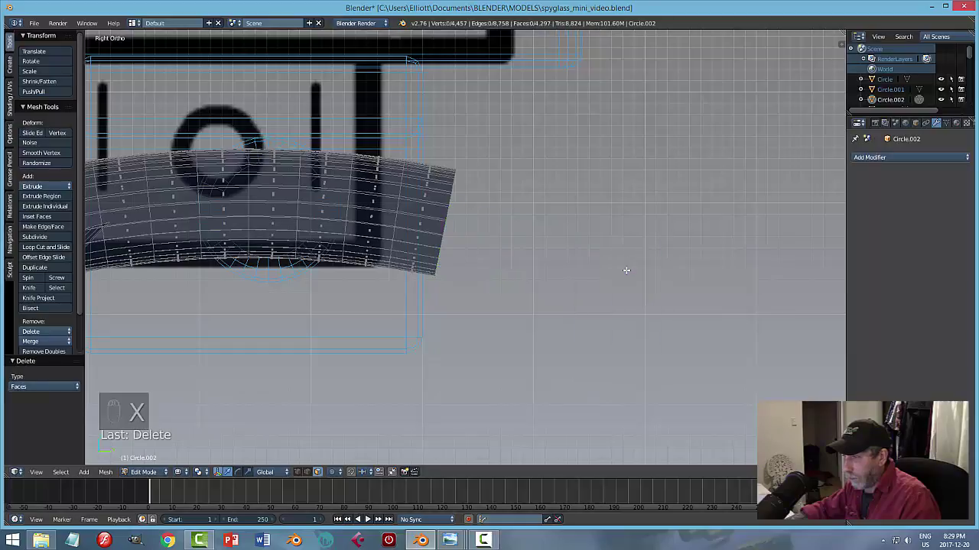
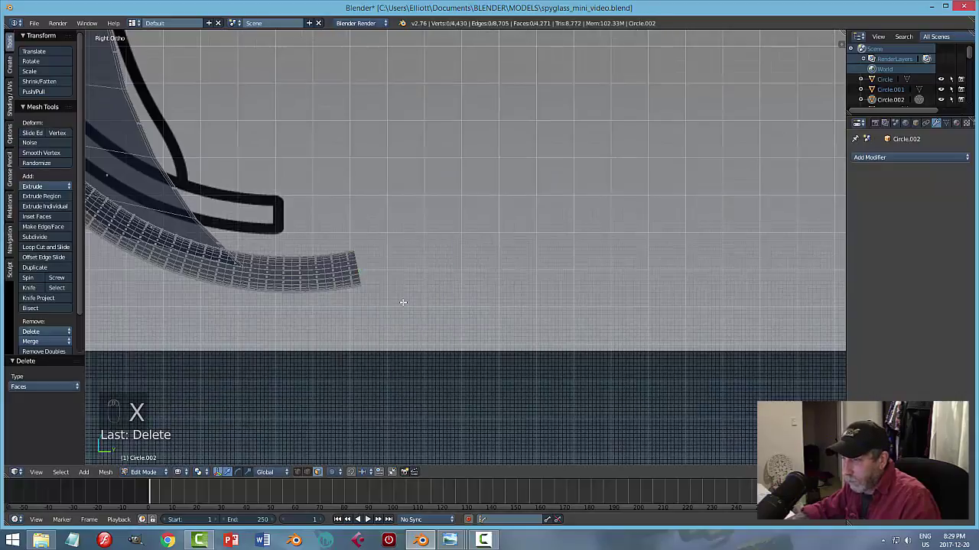
key("b")
key("x")
key("ctrl+Tab")
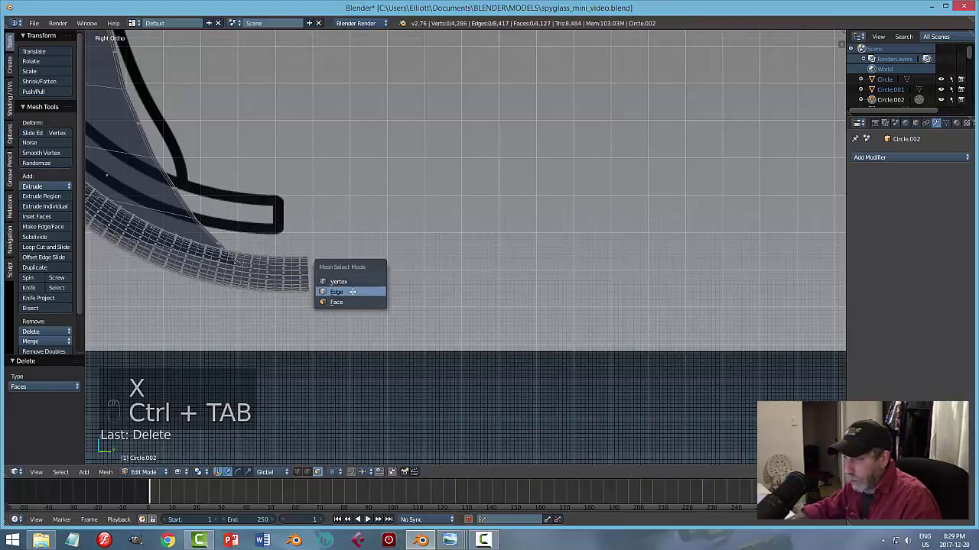
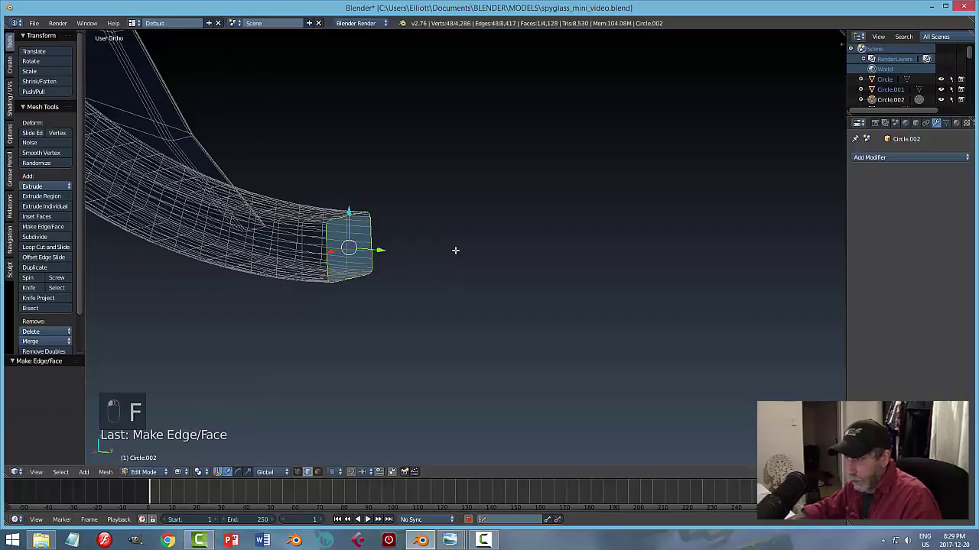
Cap both cut ends of the arm with faces, inset them, and return to Object Mode.
key("a")
key("z")
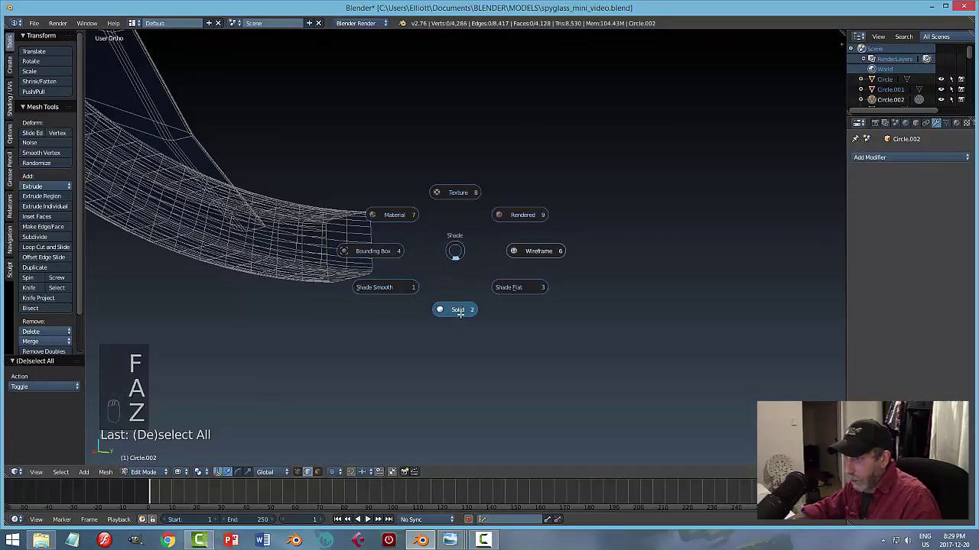
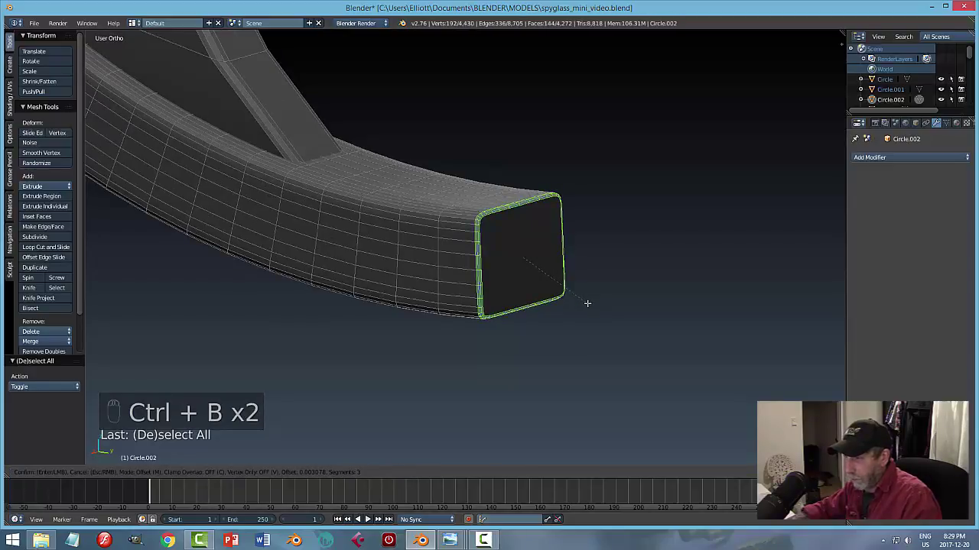
key("a")
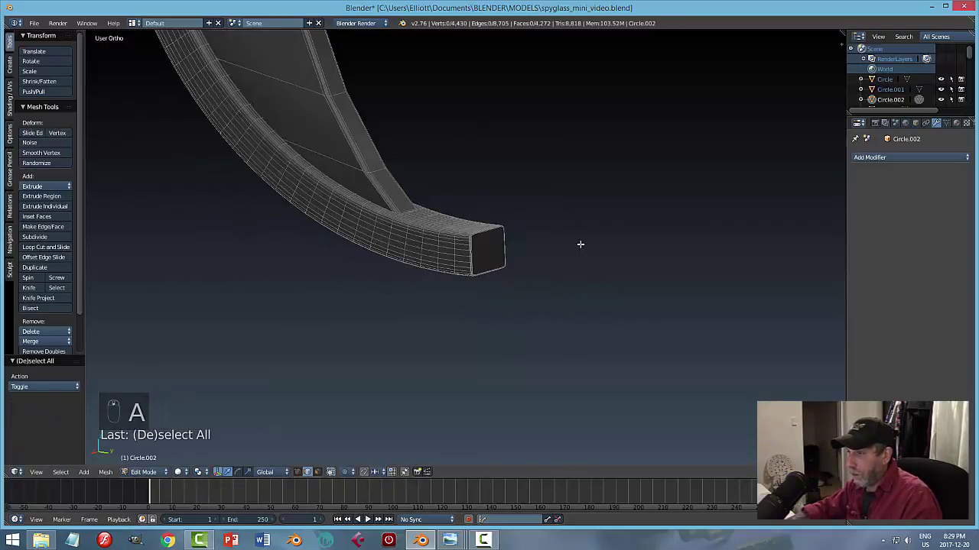
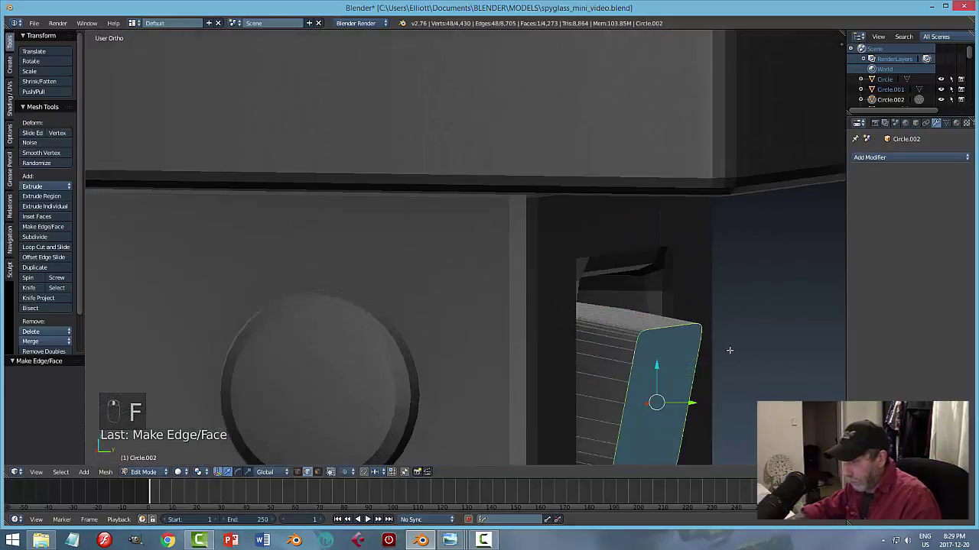
key("ctrl+b")
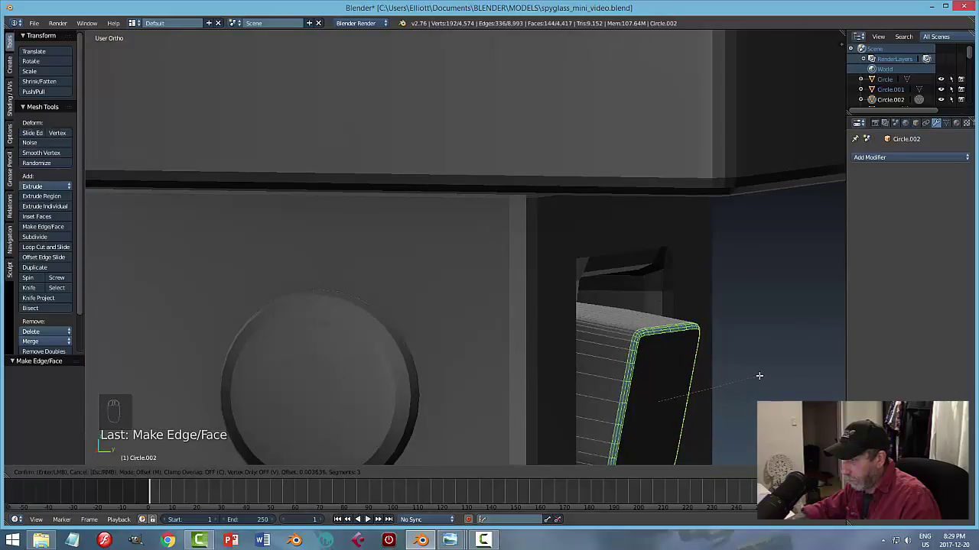
key("a")
key("Tab")
key("a")
left_click_drag(743, 386, 564, 374)
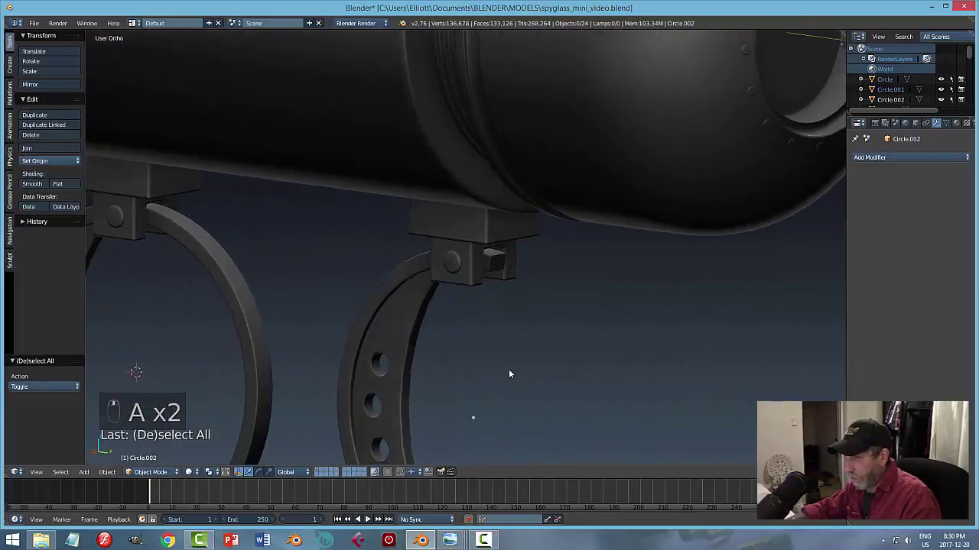
middle_click(628, 383)
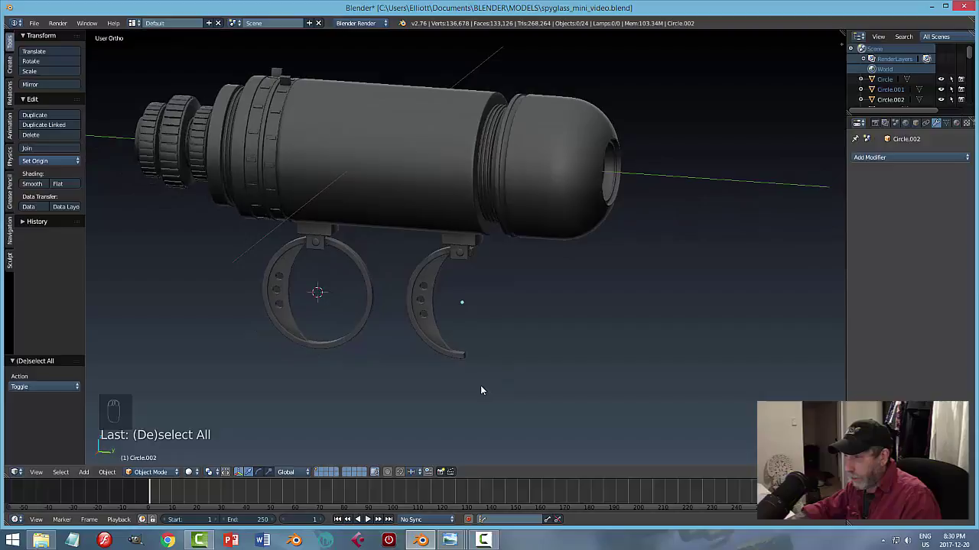
key("KP_3")
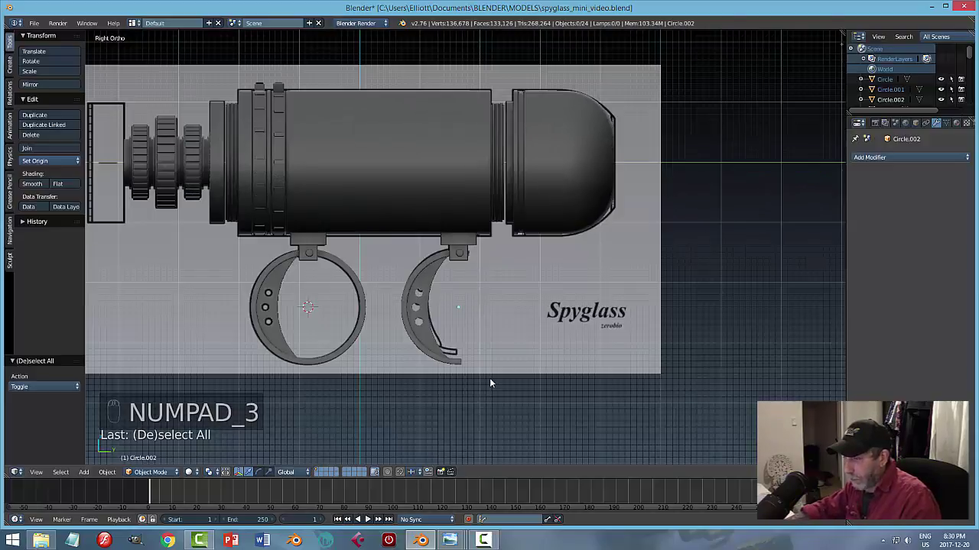
left_click_drag(493, 382, 488, 382)
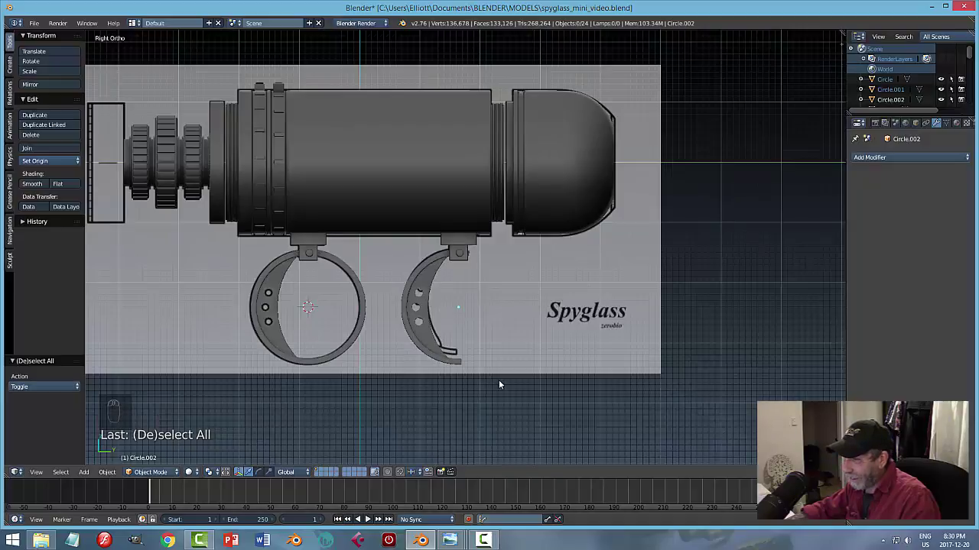
left_click(425, 333)
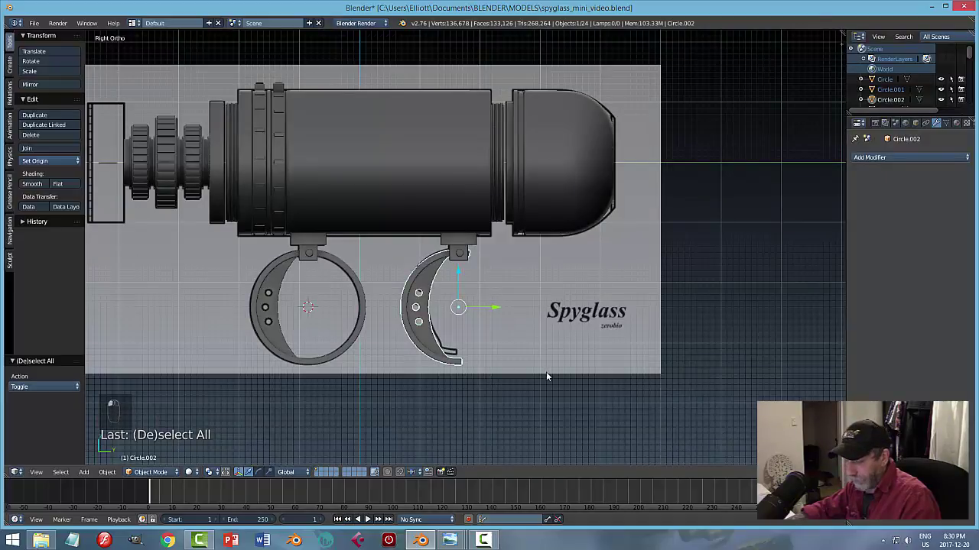
key("s")
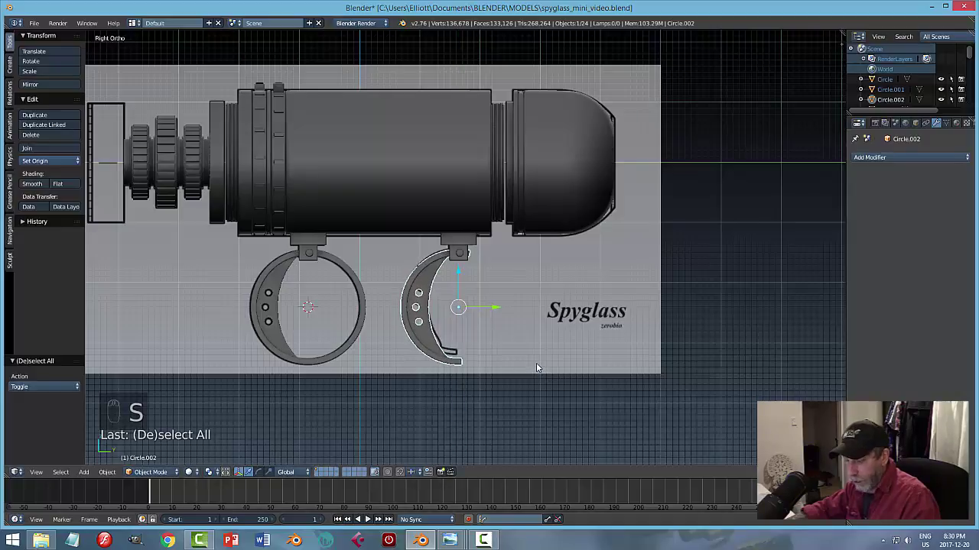
key("a")
middle_click(569, 346)
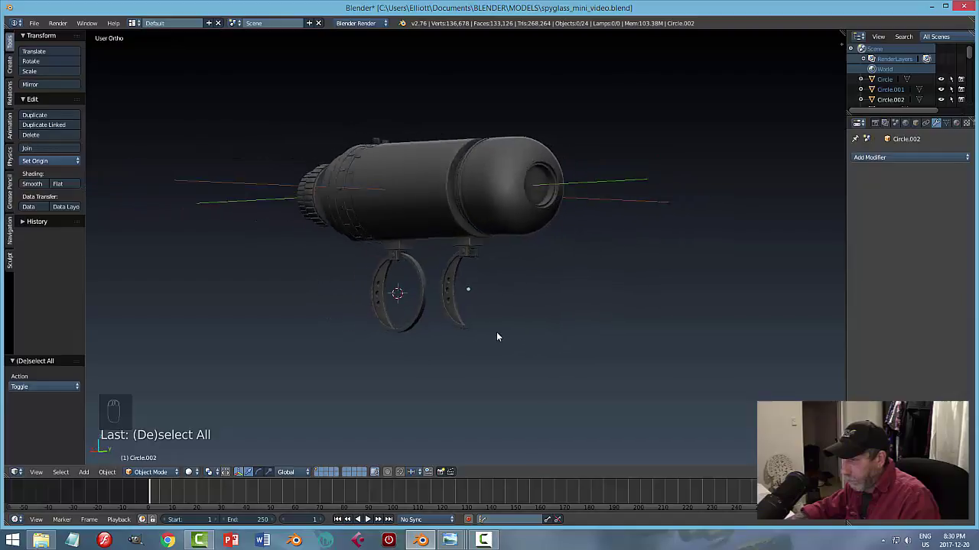
left_click_drag(465, 349, 644, 351)
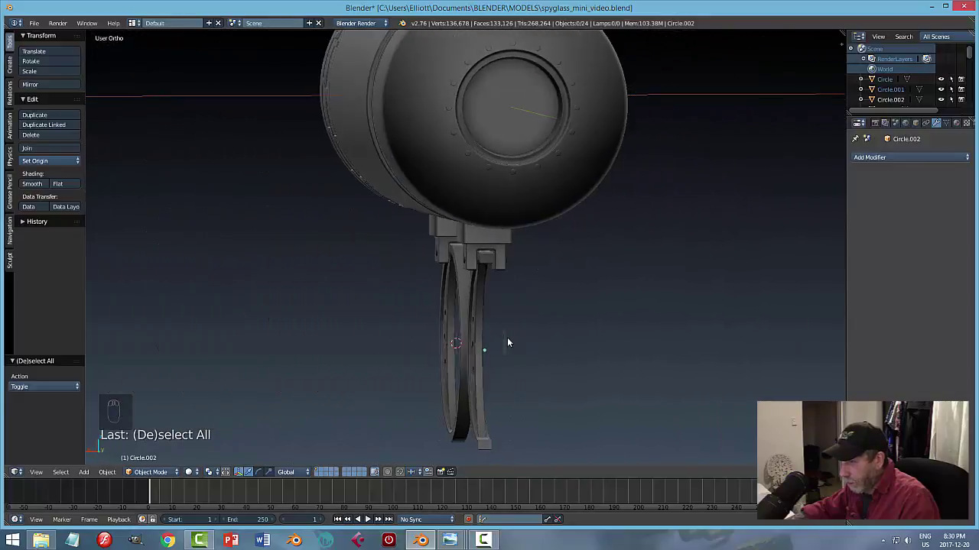
left_click_drag(507, 340, 504, 284)
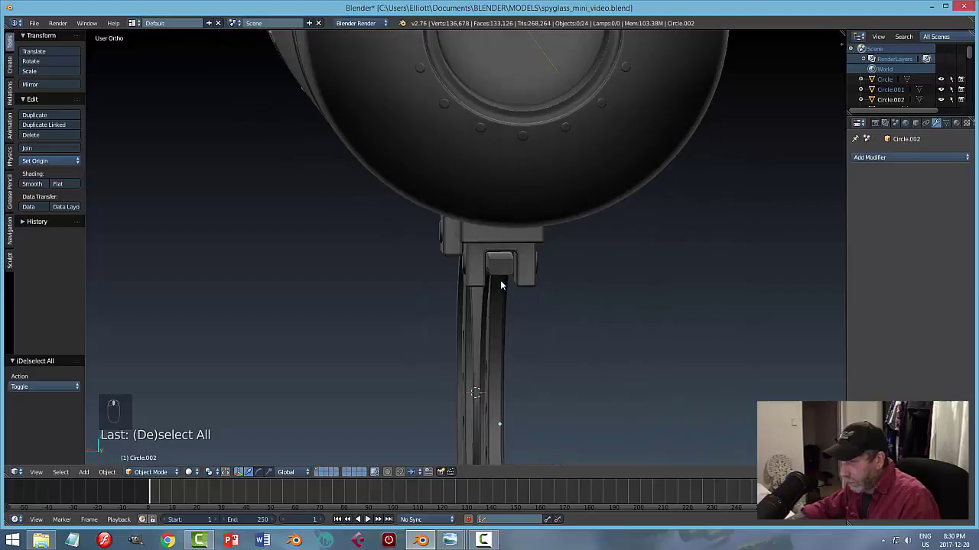
left_click(545, 267)
left_click_drag(545, 301, 546, 301)
Add a cylinder at the cursor on the mount, rotate it 90° sideways and shrink it to pin size in the slot.
key("shift+s")
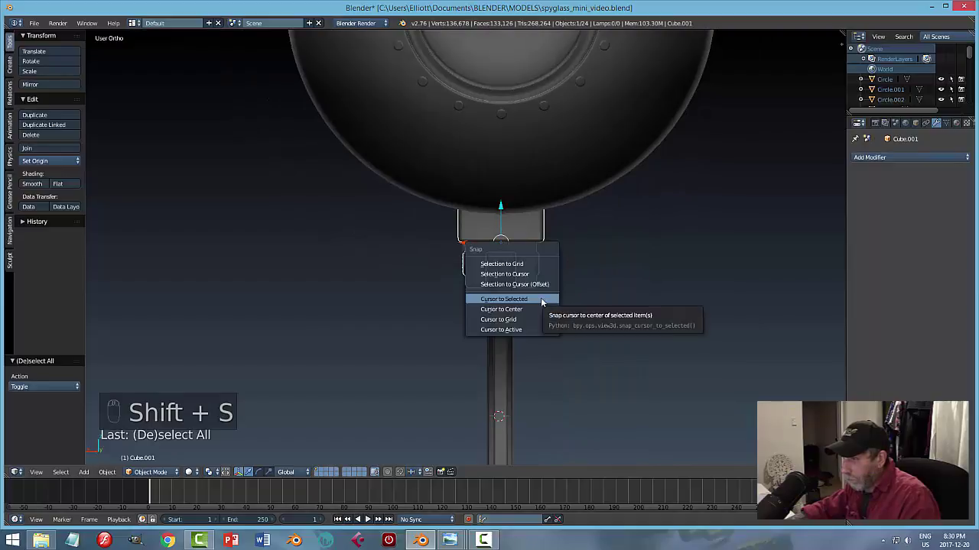
key("shift+a")
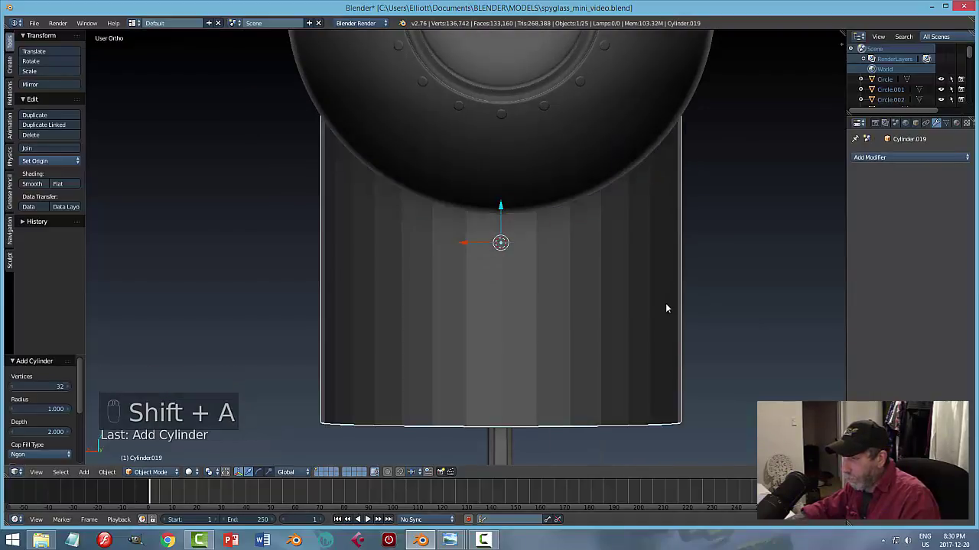
left_click_drag(652, 306, 585, 315)
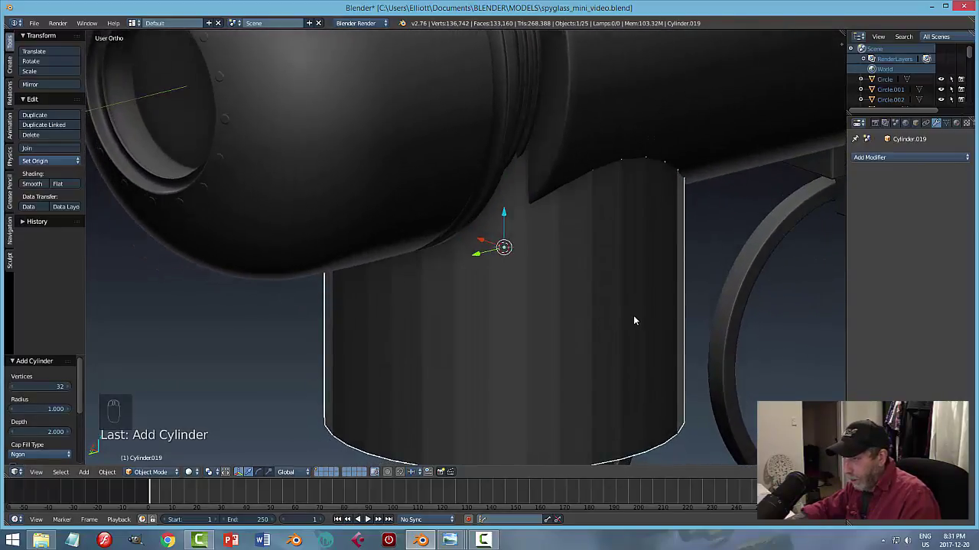
key("r")
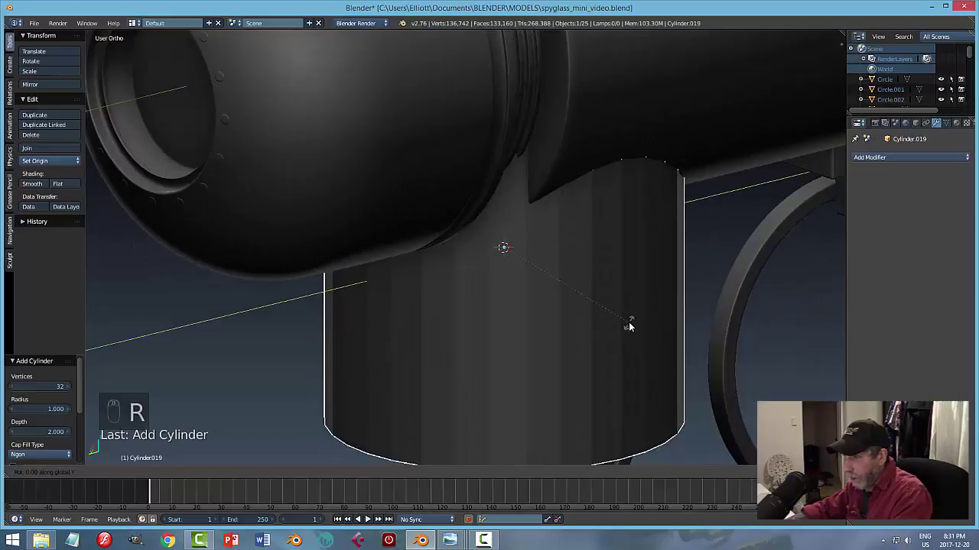
key("s")
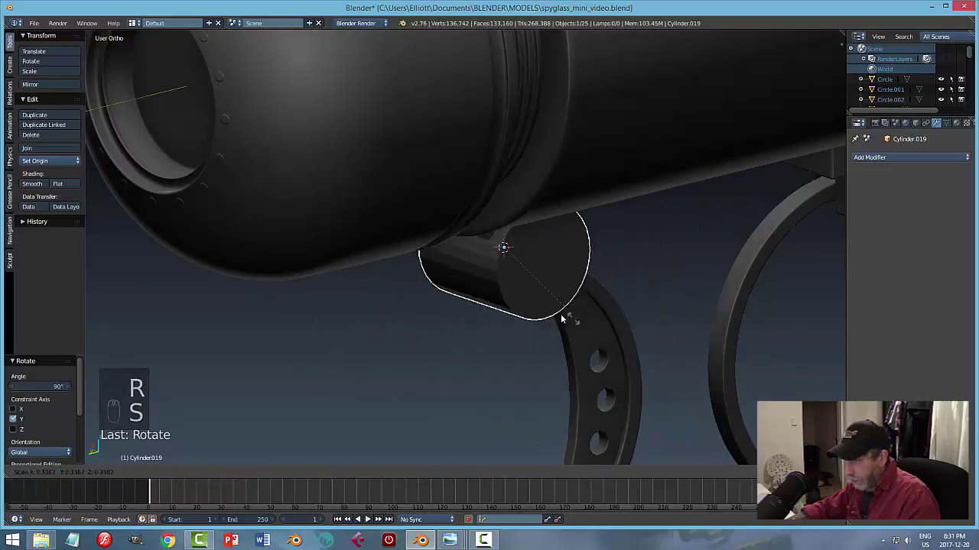
left_click_drag(539, 283, 507, 204)
left_click(507, 204)
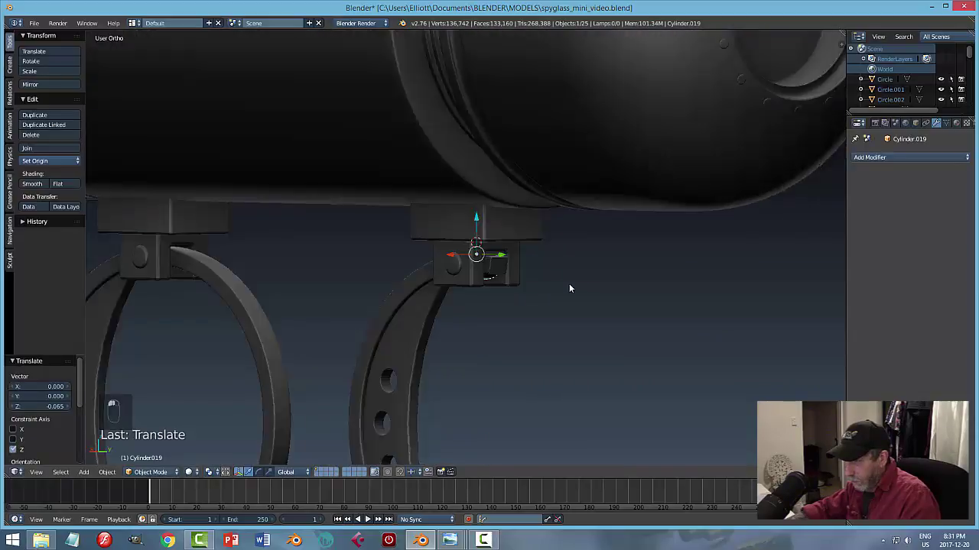
middle_click(576, 301)
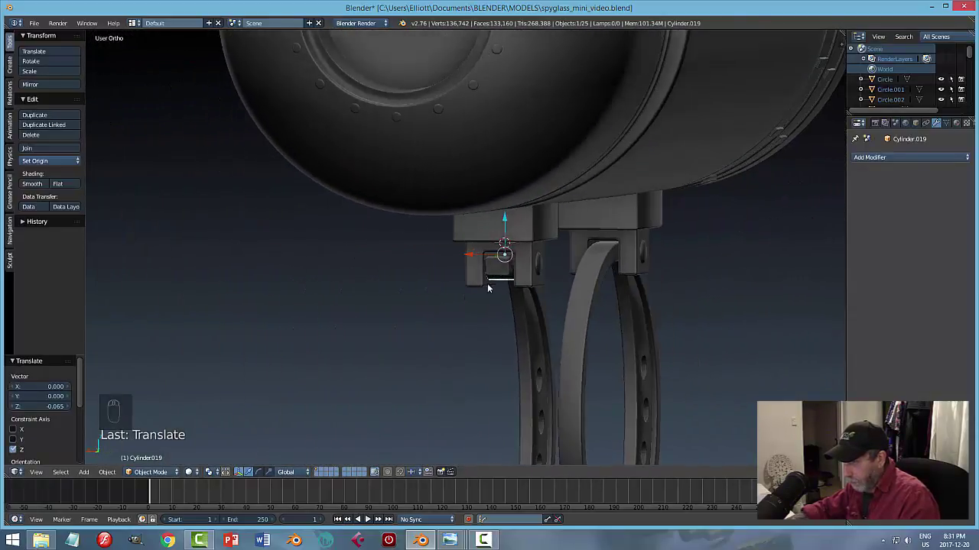
left_click(507, 221)
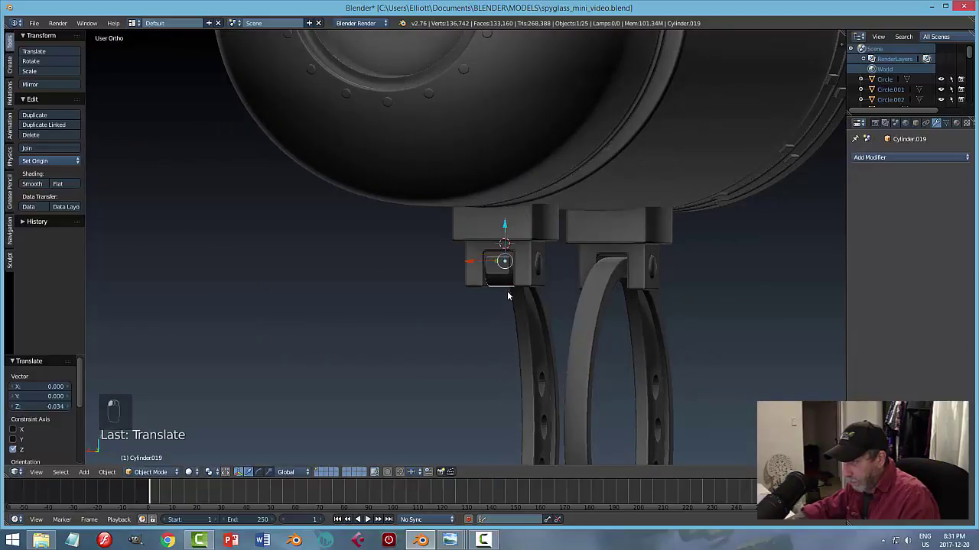
left_click_drag(505, 304, 460, 313)
left_click(475, 272)
Refine the pin's thickness and length to fill the slot and slide it along to sit centred in the bracket.
left_click_drag(479, 327, 601, 341)
key("s")
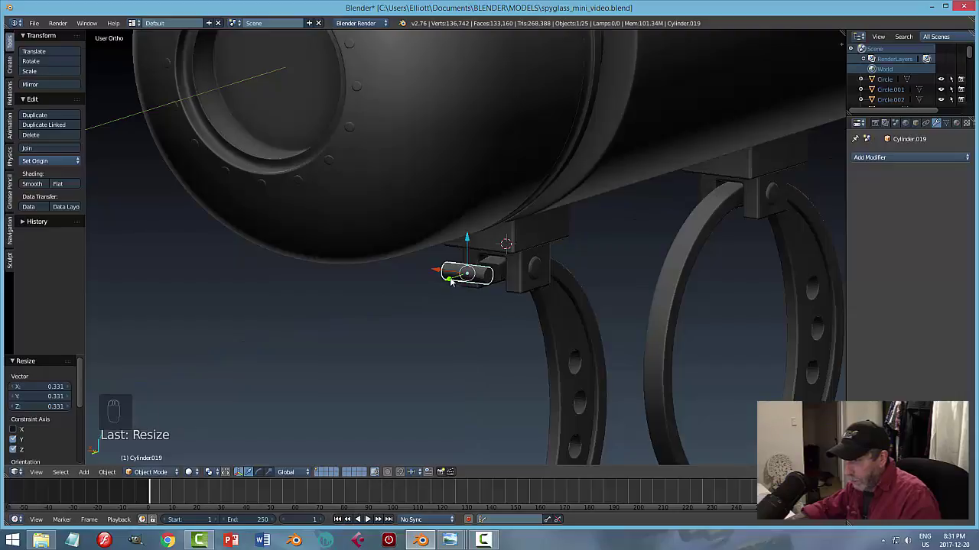
left_click(454, 282)
left_click_drag(510, 271, 503, 231)
left_click(506, 230)
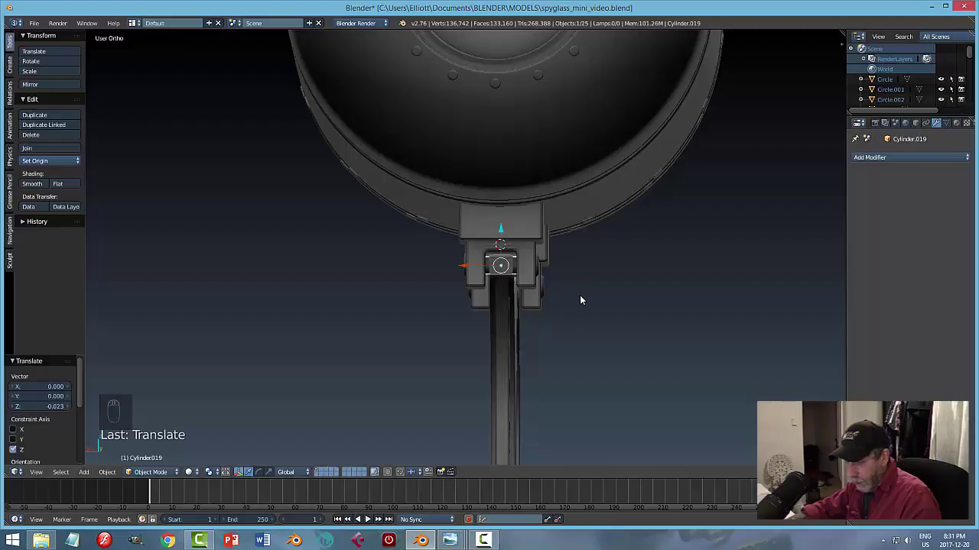
key("s")
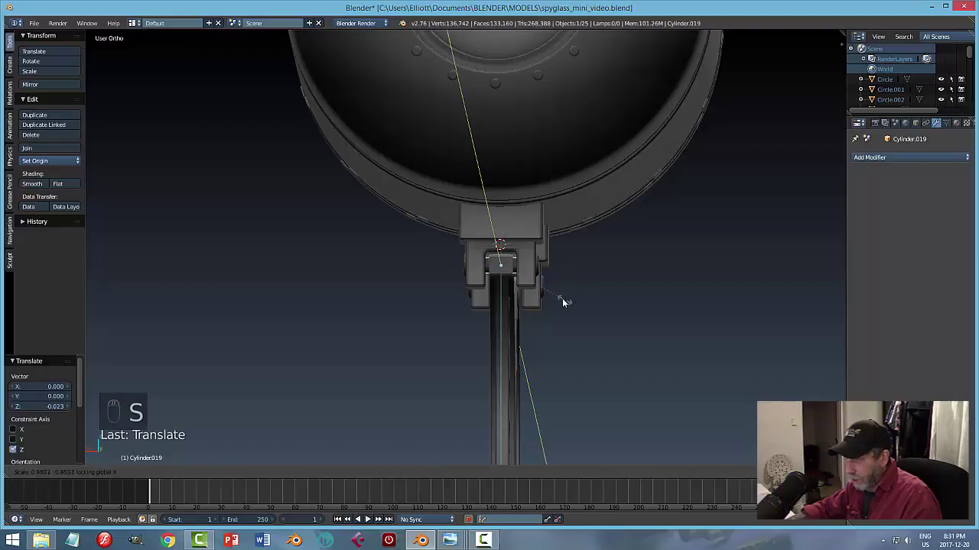
left_click_drag(596, 308, 501, 313)
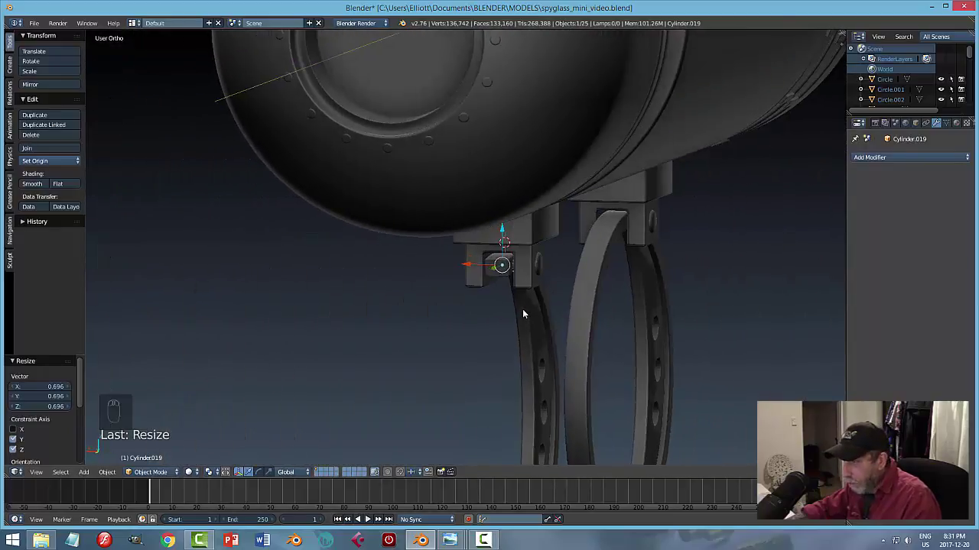
key("a")
left_click_drag(596, 329, 616, 242)
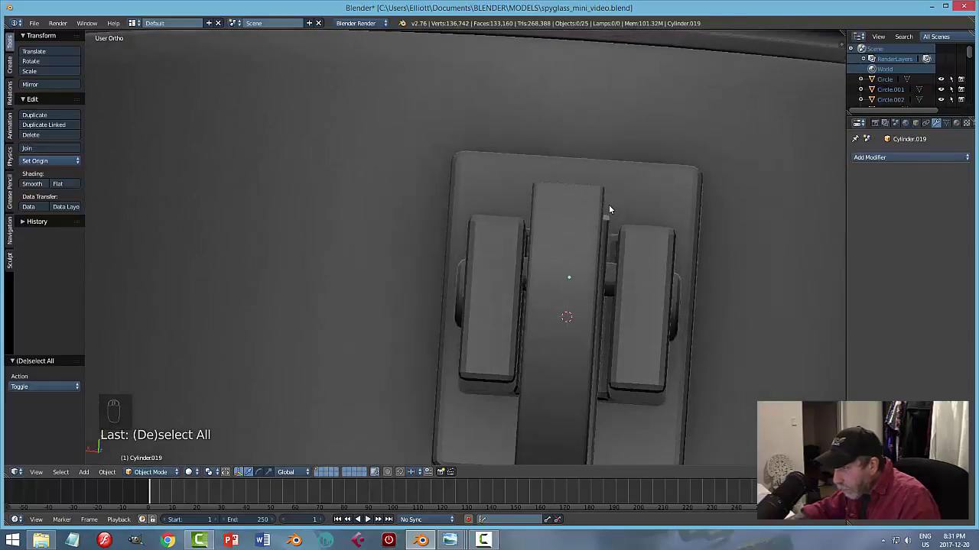
left_click_drag(613, 271, 572, 267)
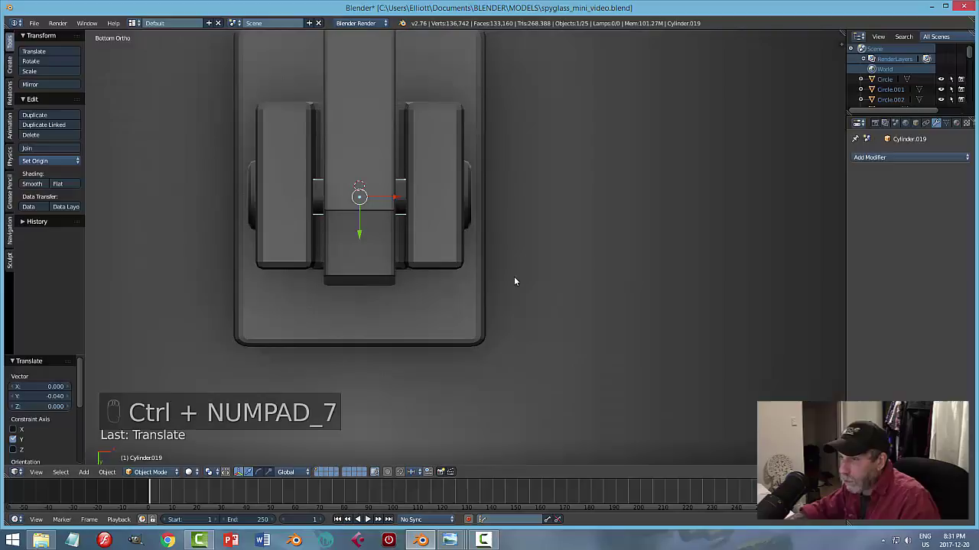
Widen the pin along X in wireframe so it spans both side lugs, then return to solid.
key("z")
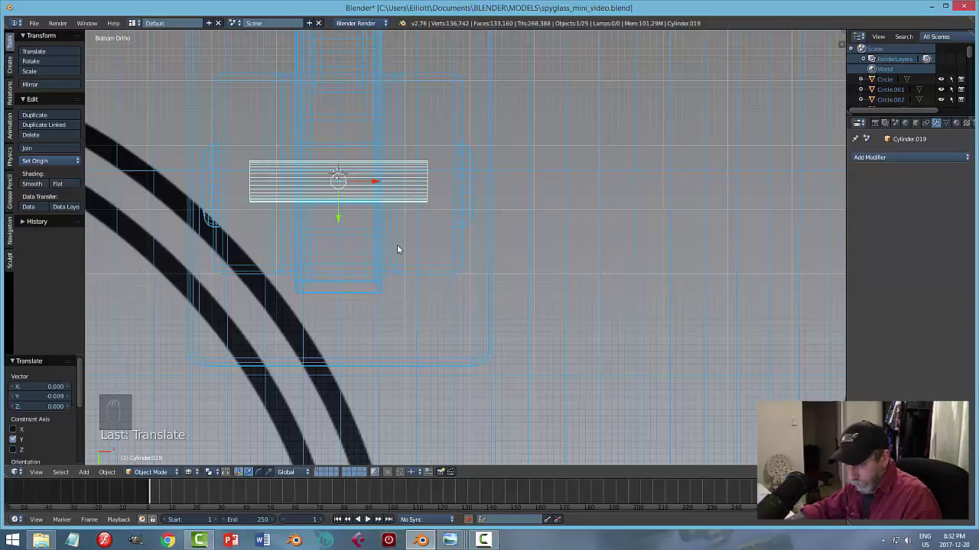
key("s")
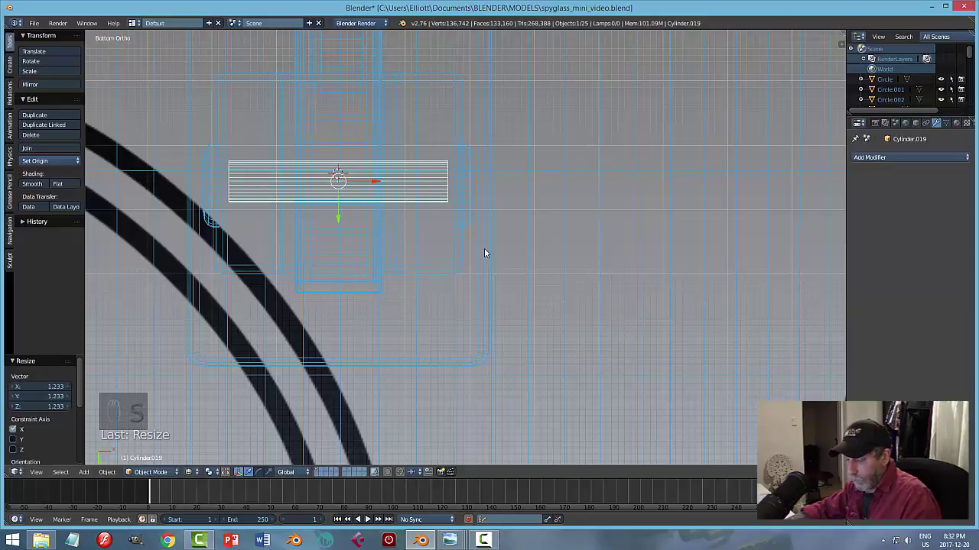
key("z")
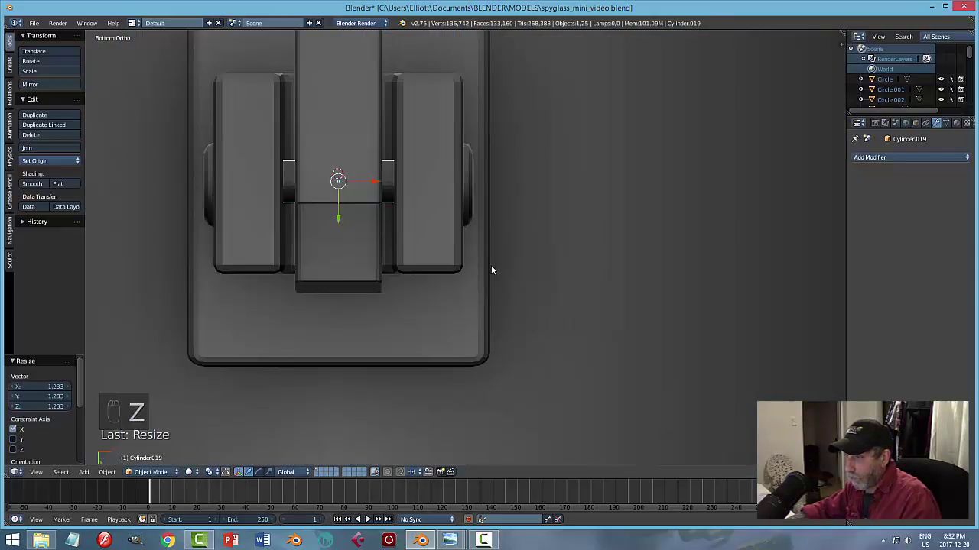
left_click(37, 184)
key("a")
Orbit and zoom around the mount to inspect the widened pin, then select it.
middle_click(437, 221)
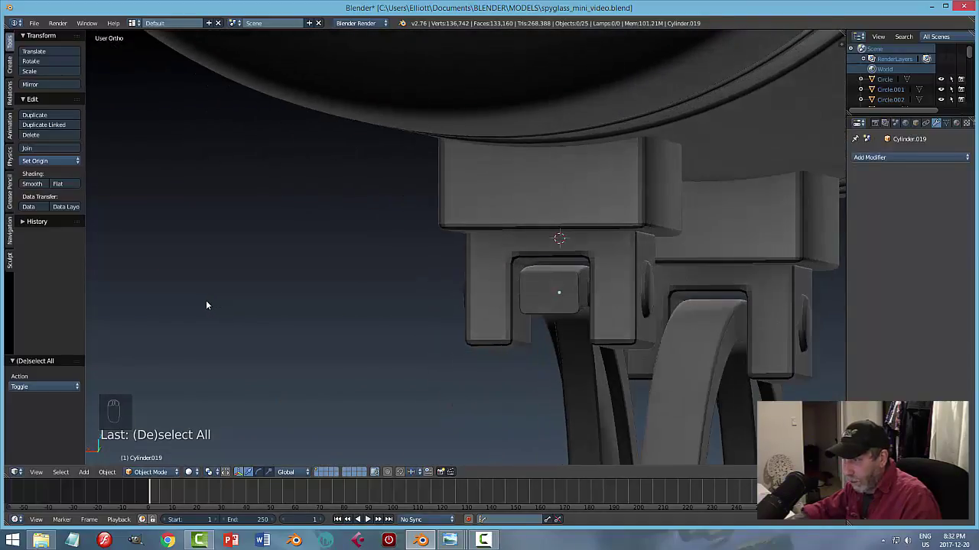
left_click_drag(292, 318, 512, 329)
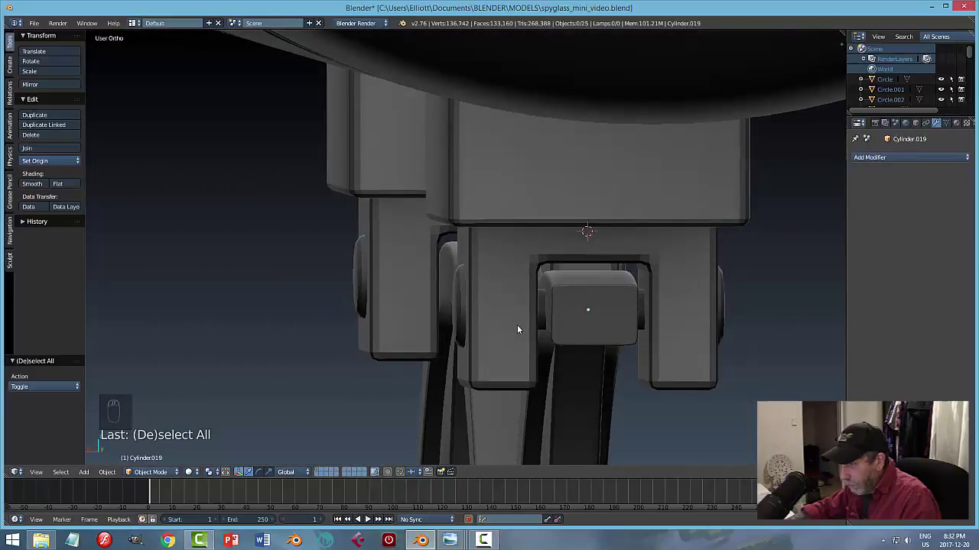
middle_click(520, 331)
left_click_drag(517, 318, 526, 334)
key("h")
middle_click(526, 335)
middle_click(540, 336)
middle_click(576, 334)
left_click(384, 347)
Add edge loops around the pin and bevel/extrude its end faces into a capped end.
middle_click(506, 351)
key("Tab")
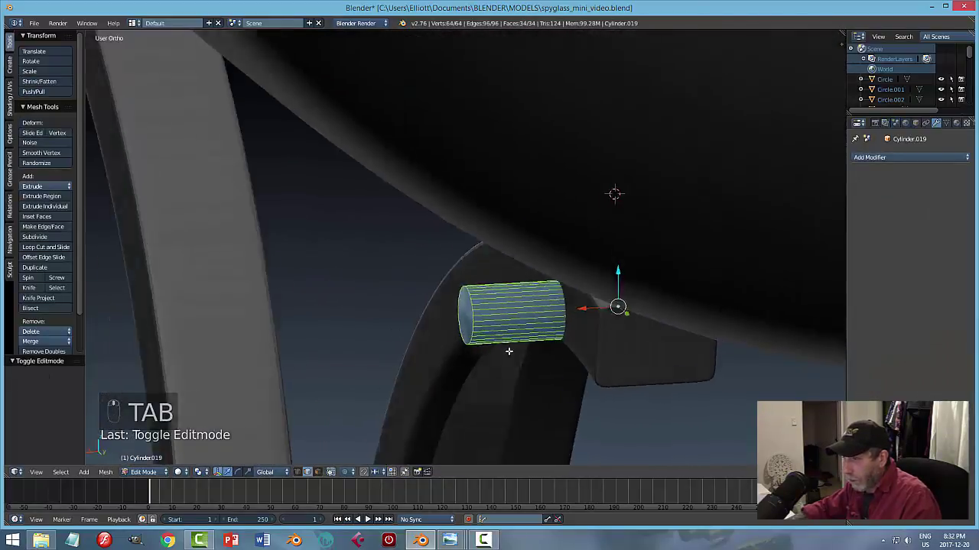
key("a")
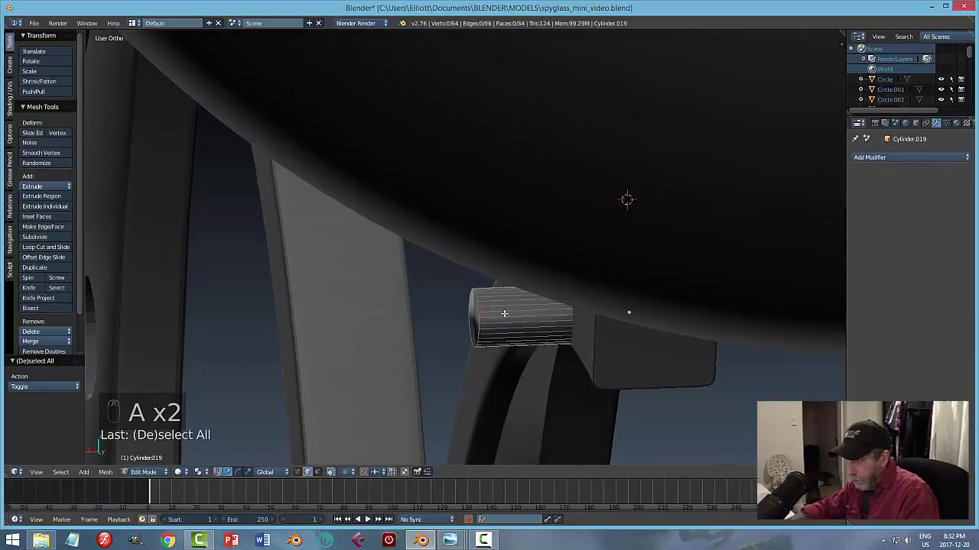
key("ctrl+r")
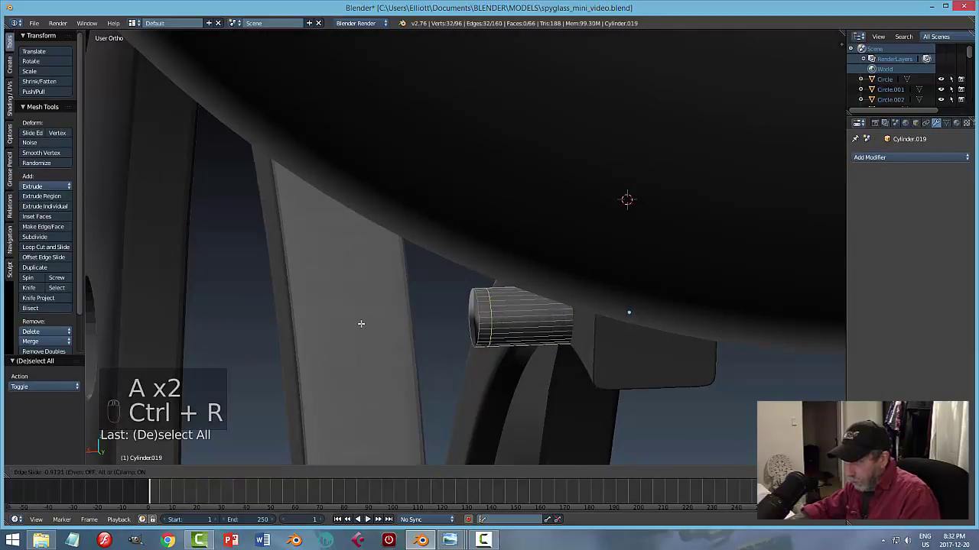
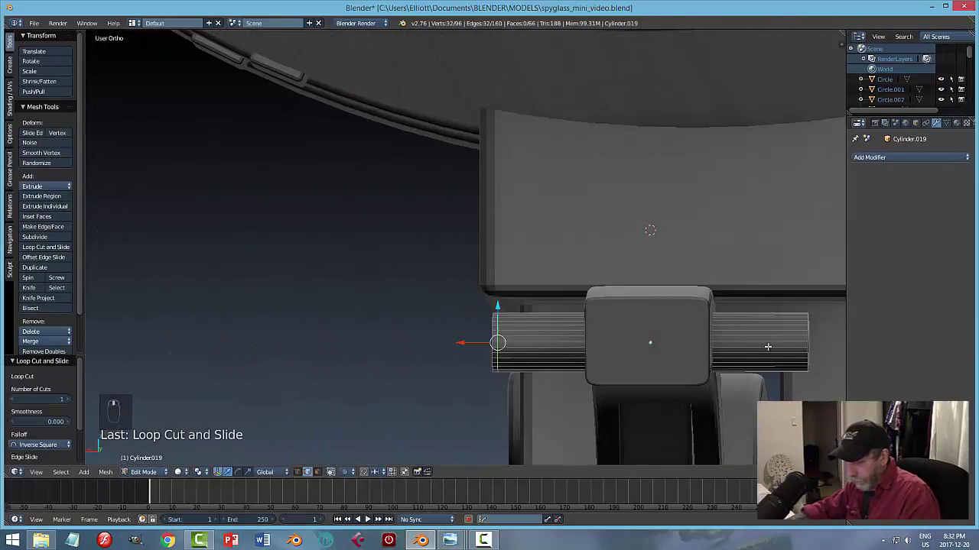
key("ctrl+r")
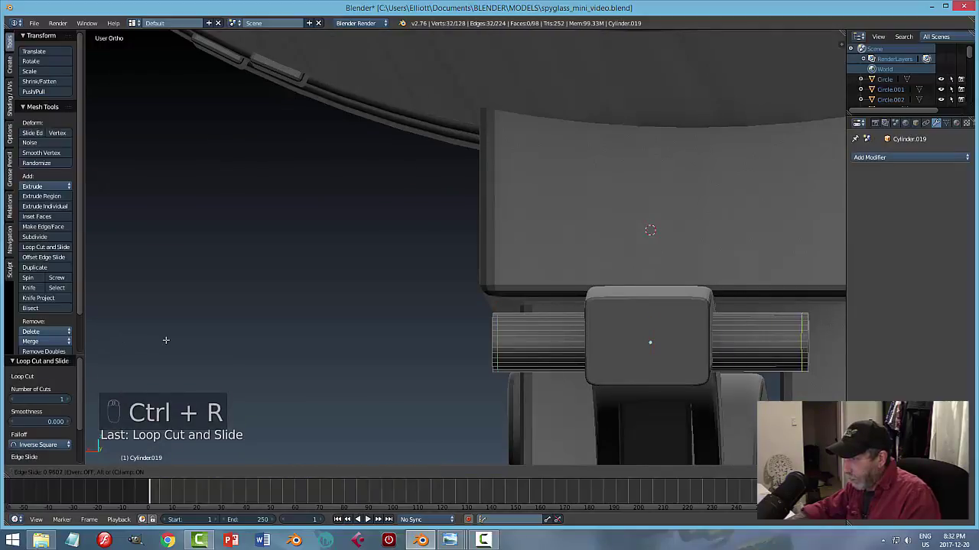
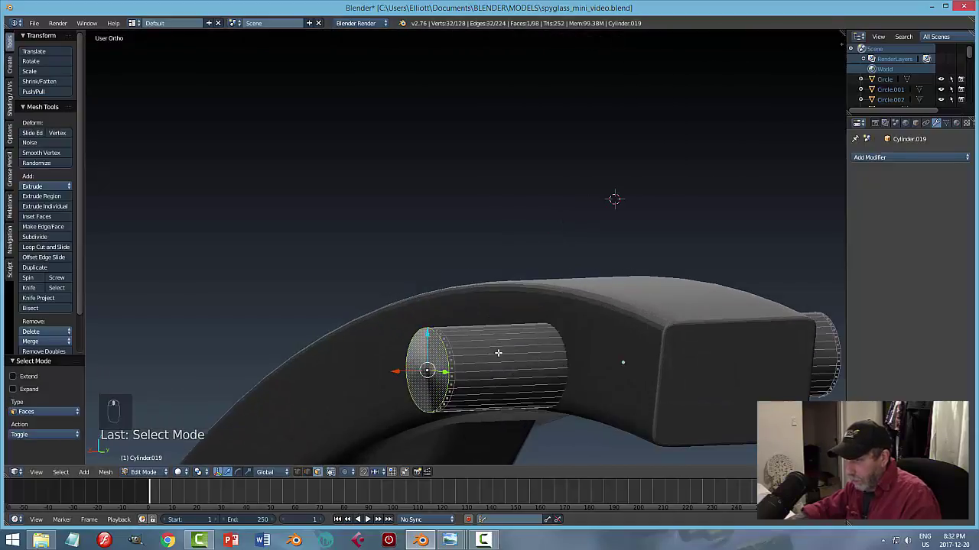
key("ctrl+b")
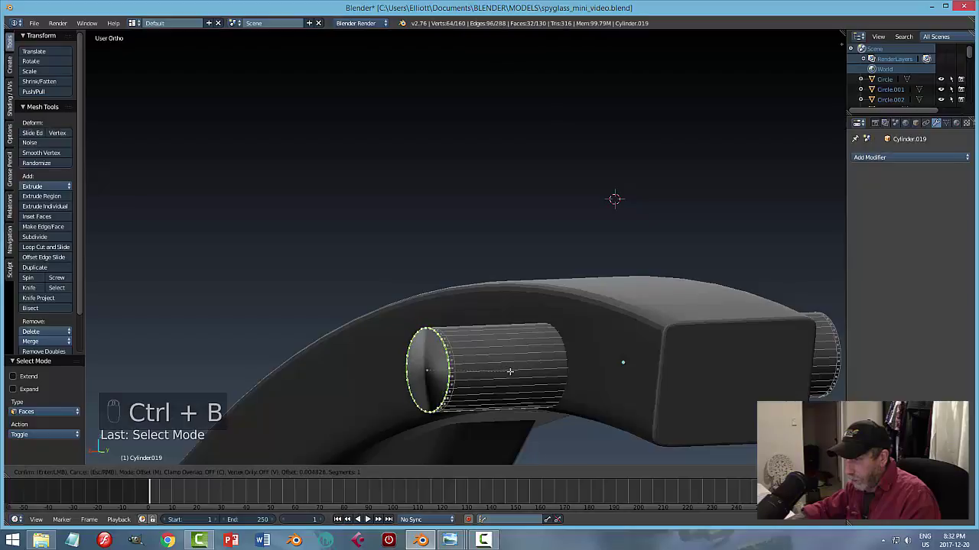
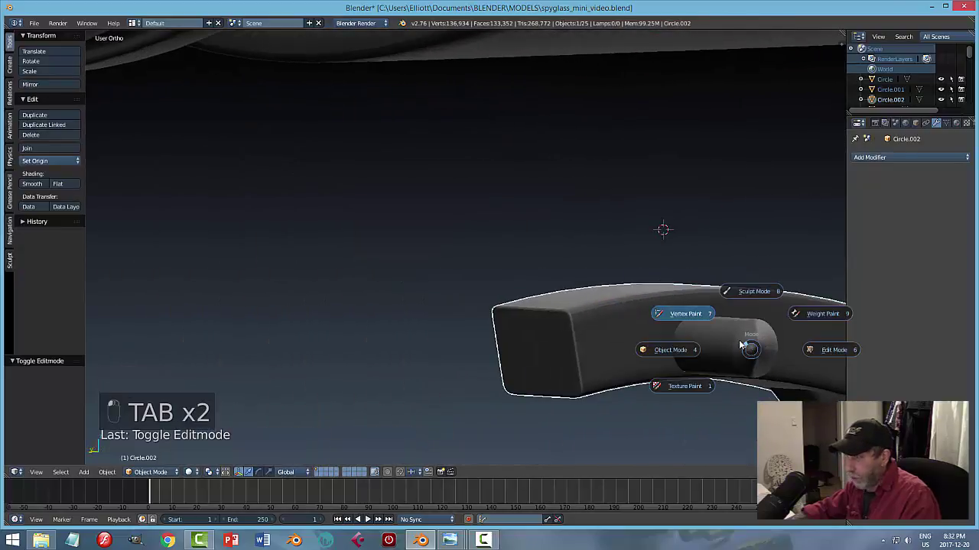
Reshape the pin's end edge loop into a smooth cap and return to Object Mode.
key("Tab")
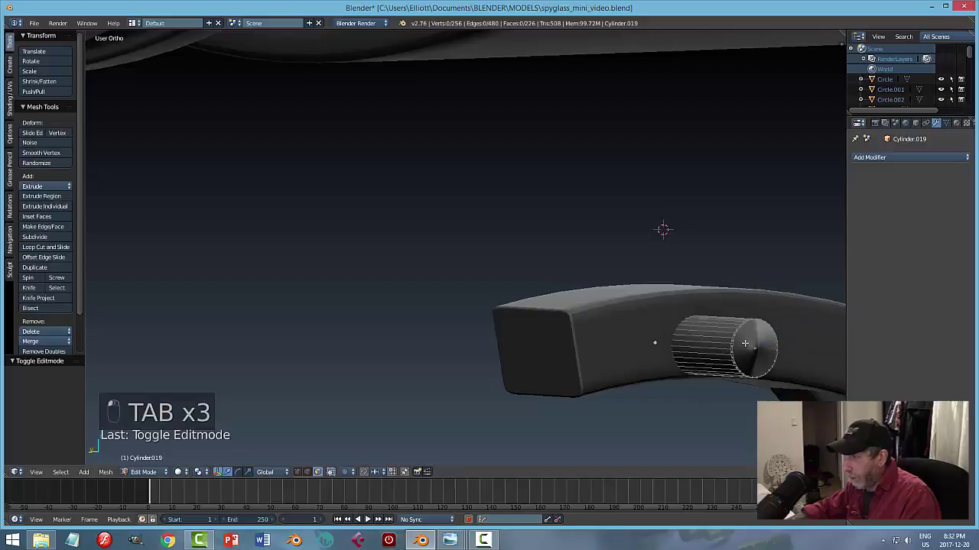
key("ctrl+b")
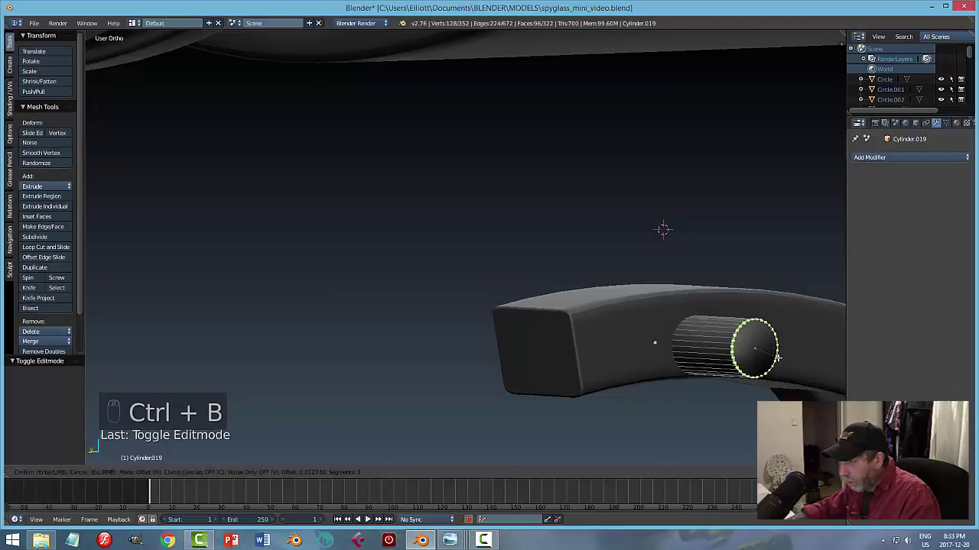
key("a")
key("Tab")
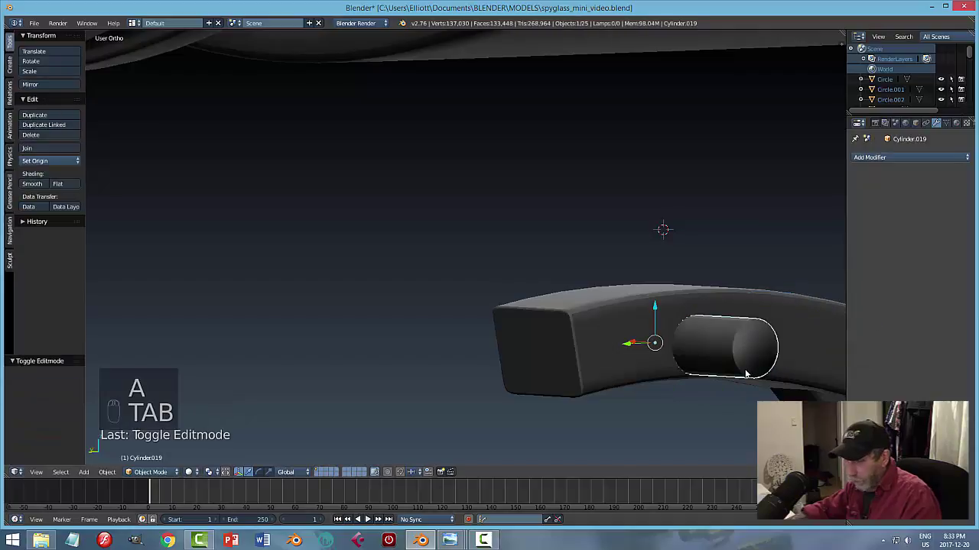
Shrink the pin cylinder's thickness and raise it up into the bracket block.
key("a")
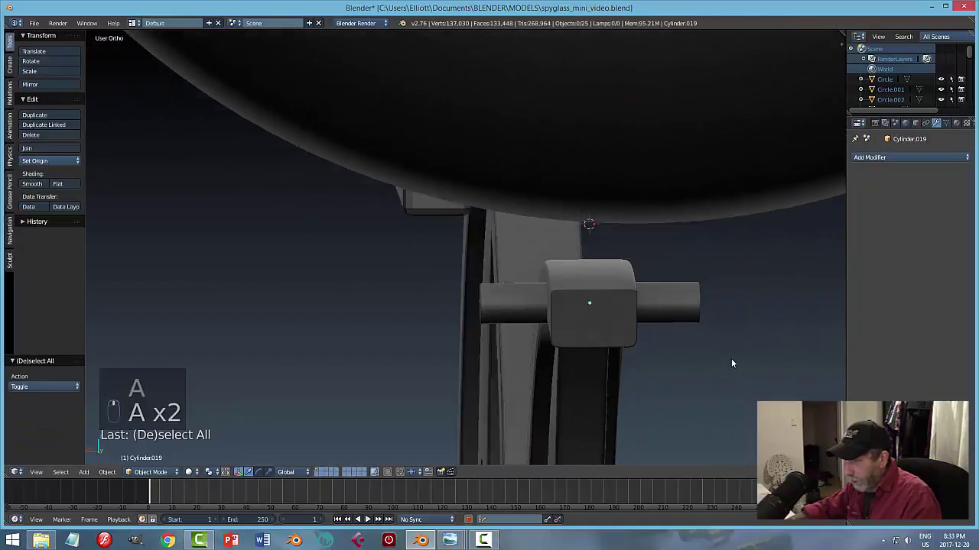
left_click(517, 313)
key("s")
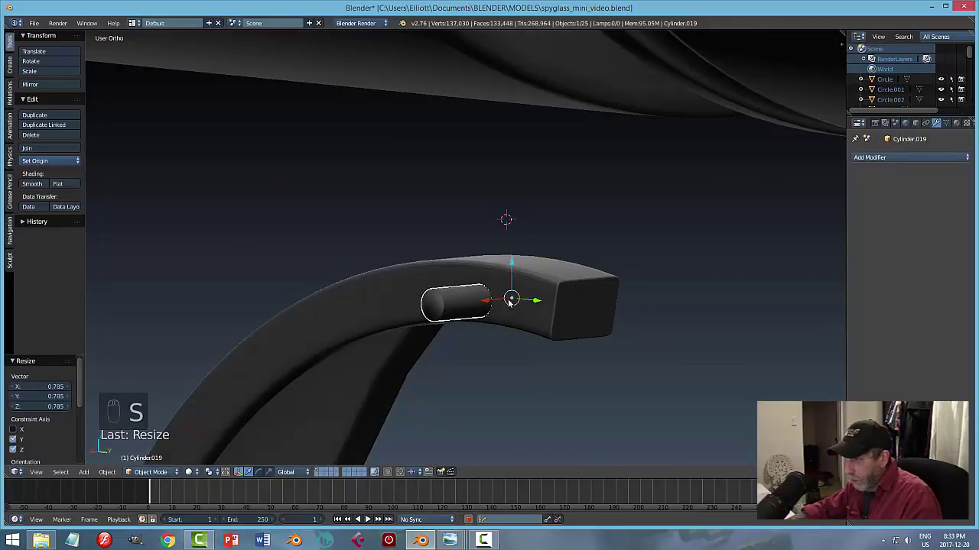
left_click(516, 264)
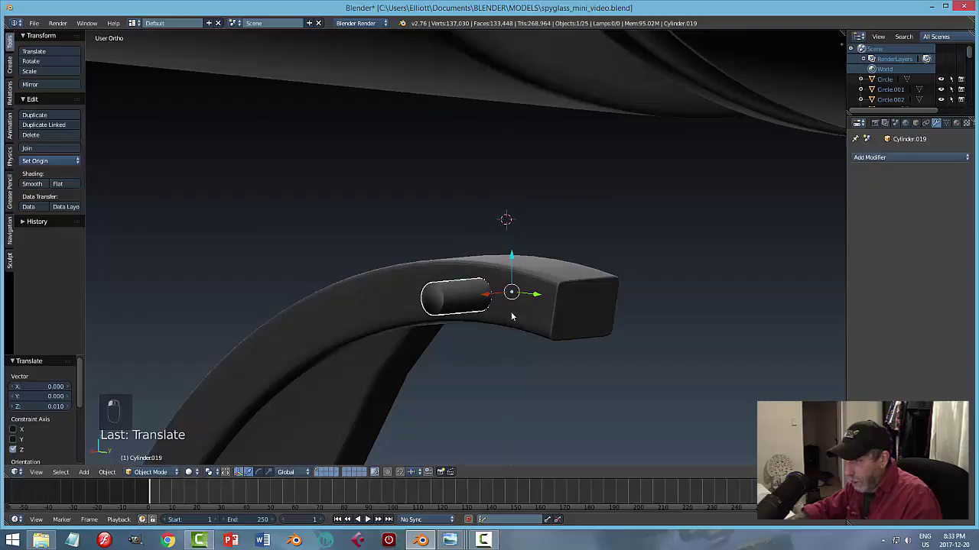
left_click_drag(530, 321, 555, 315)
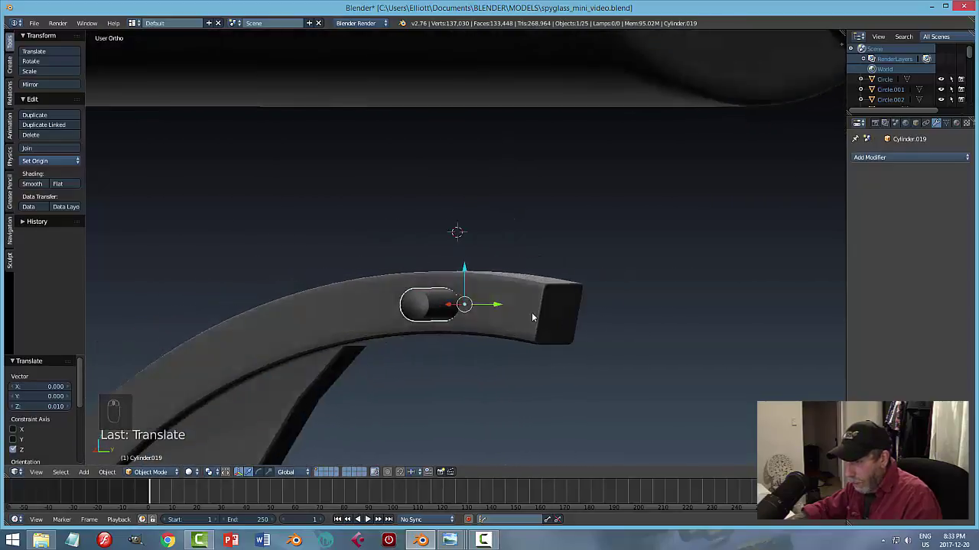
key("a")
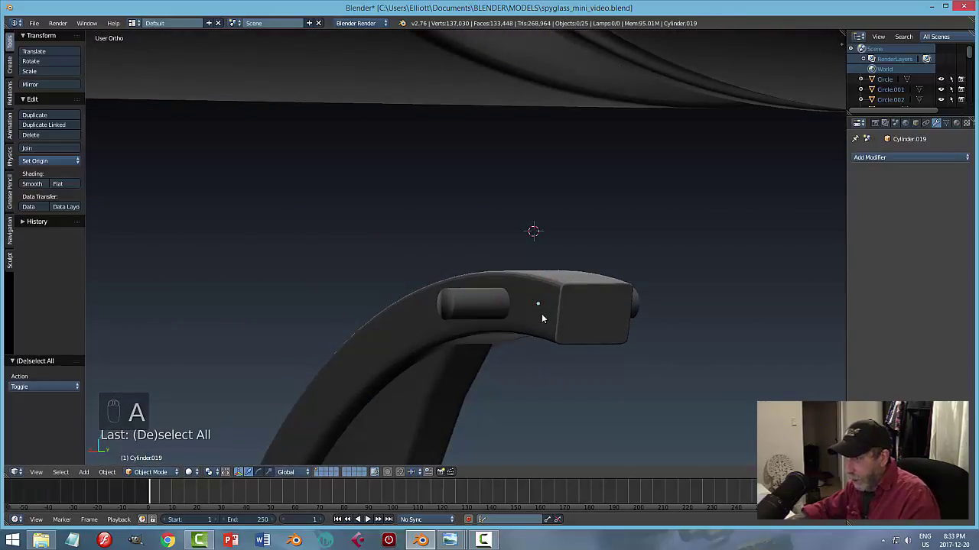
From the side view, slide the pin along Y to seat it inside the clamp's mount block.
key("alt+h")
key("a")
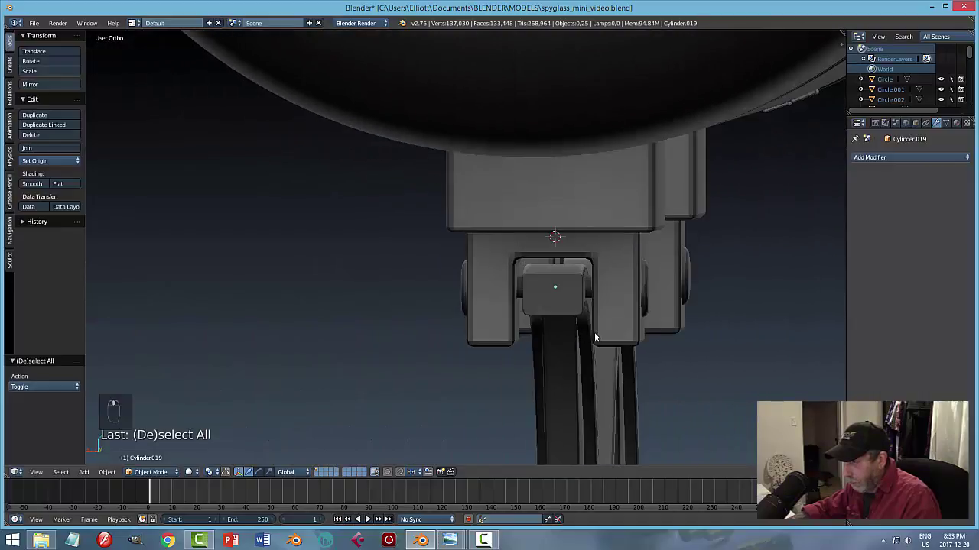
left_click_drag(726, 323, 699, 345)
left_click(700, 345)
key("KP_3")
middle_click(644, 366)
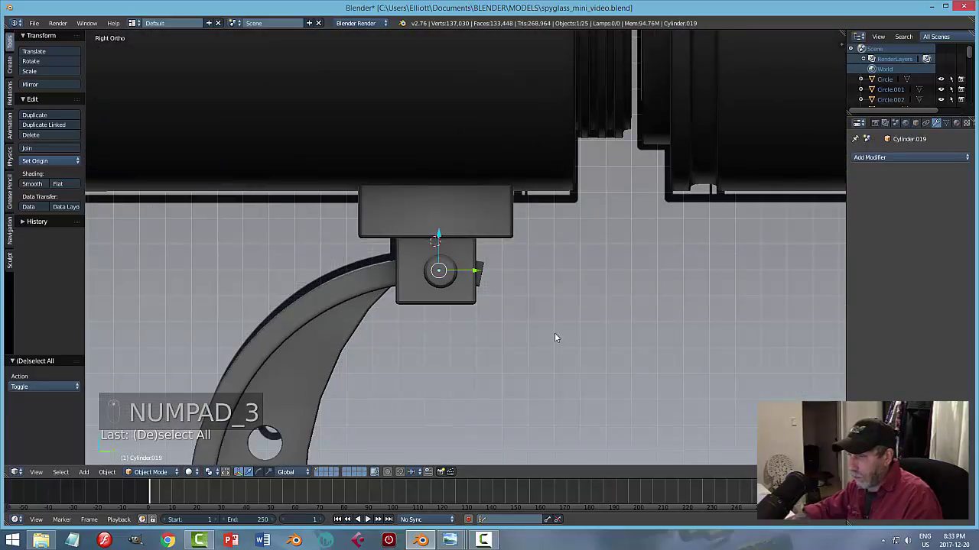
left_click(480, 273)
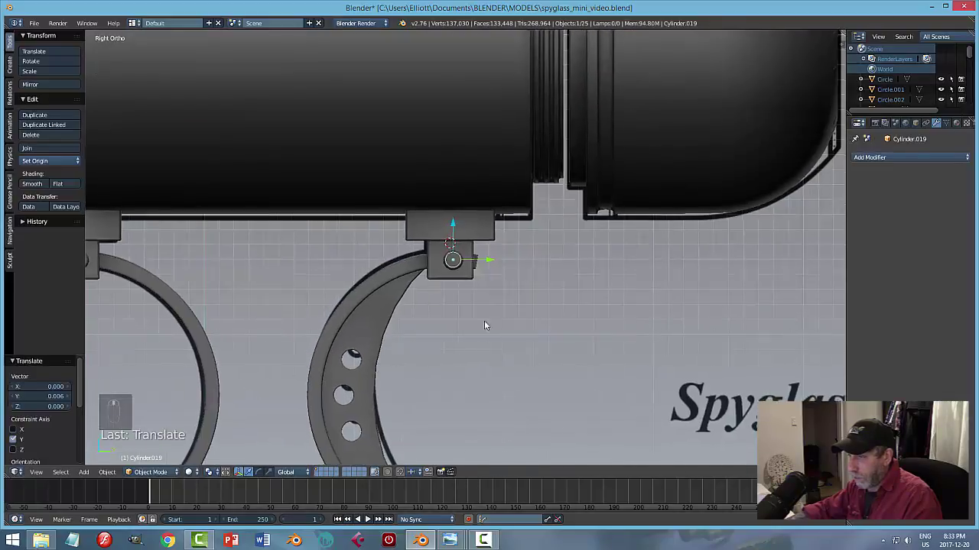
Duplicate the pin and place the copy in the second ring clamp's mount block.
key("shift+d")
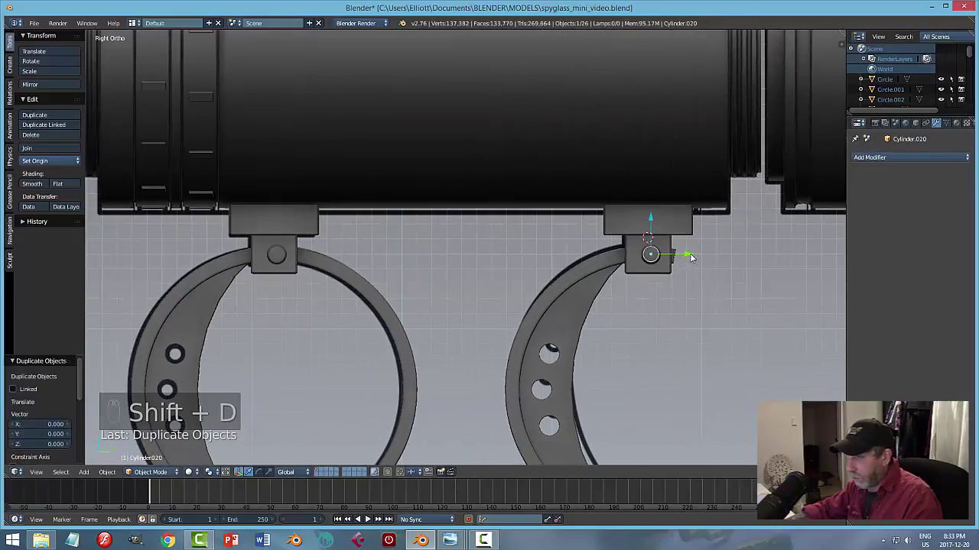
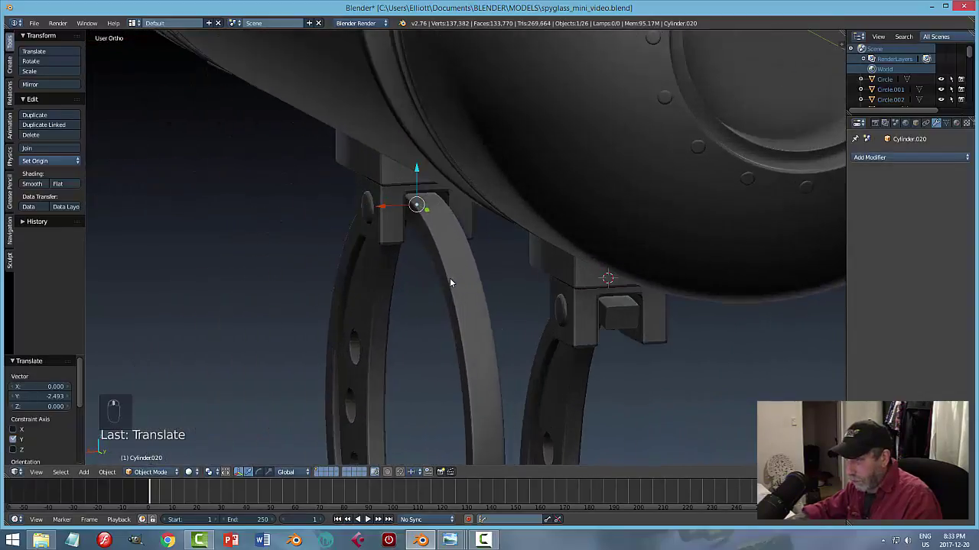
key("KP_Decimal")
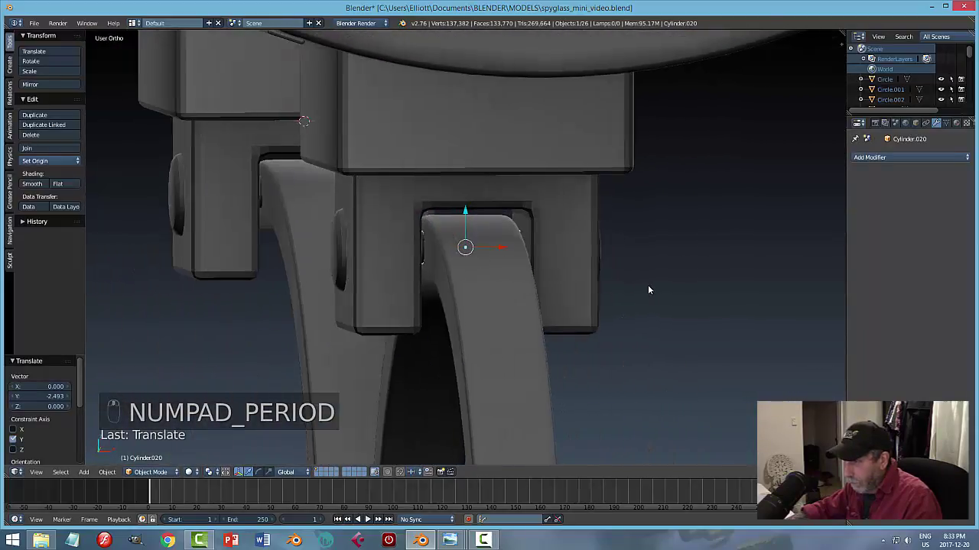
key("a")
left_click_drag(646, 286, 624, 290)
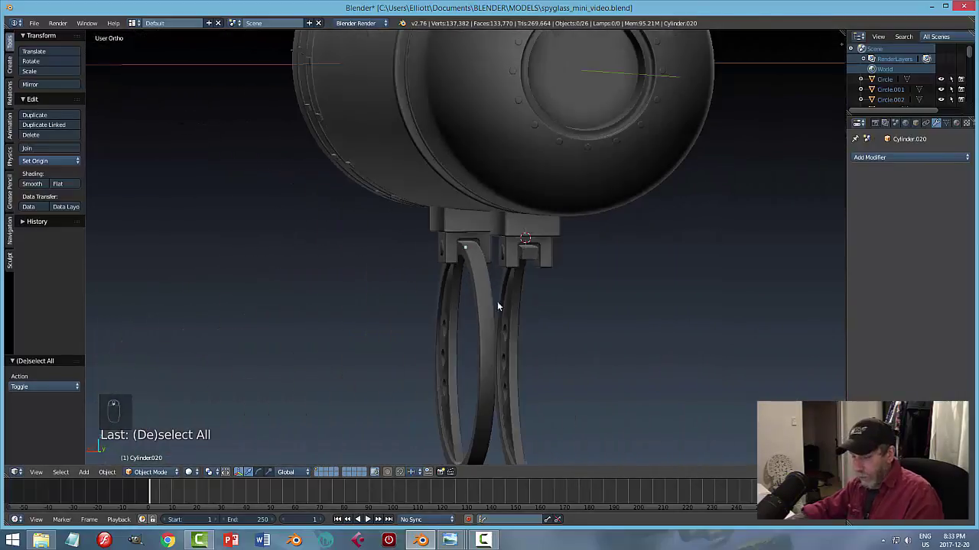
Check both pinned clamps from the side view and save the spyglass file.
key("ctrl+s")
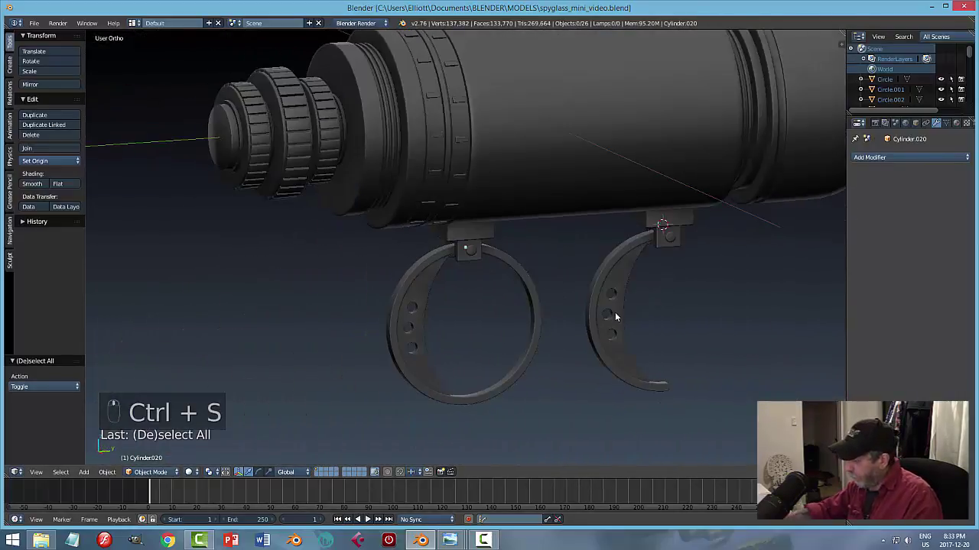
key("KP_3")
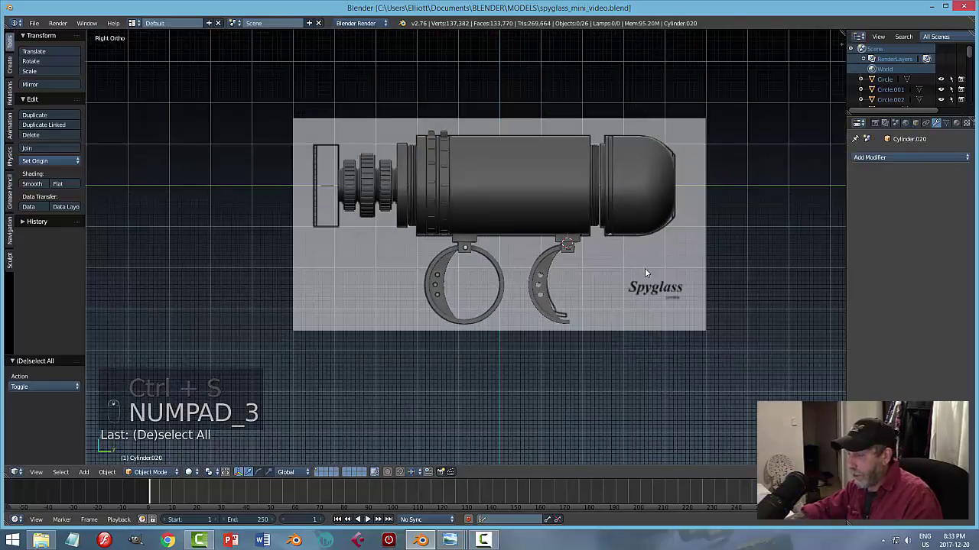
key("ctrl+s")
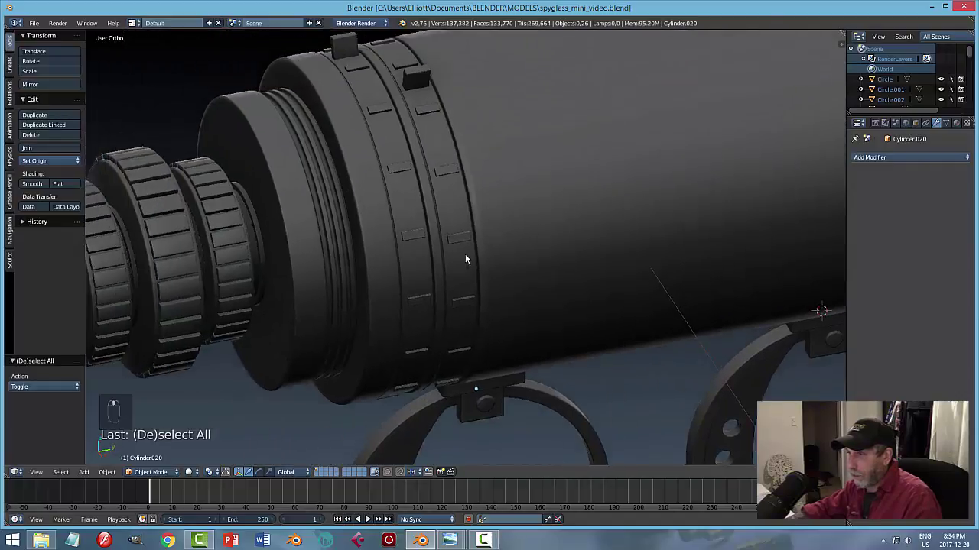
Inspect the notched ring band's mesh briefly, return to Object Mode and save.
left_click_drag(464, 229, 383, 199)
left_click(383, 198)
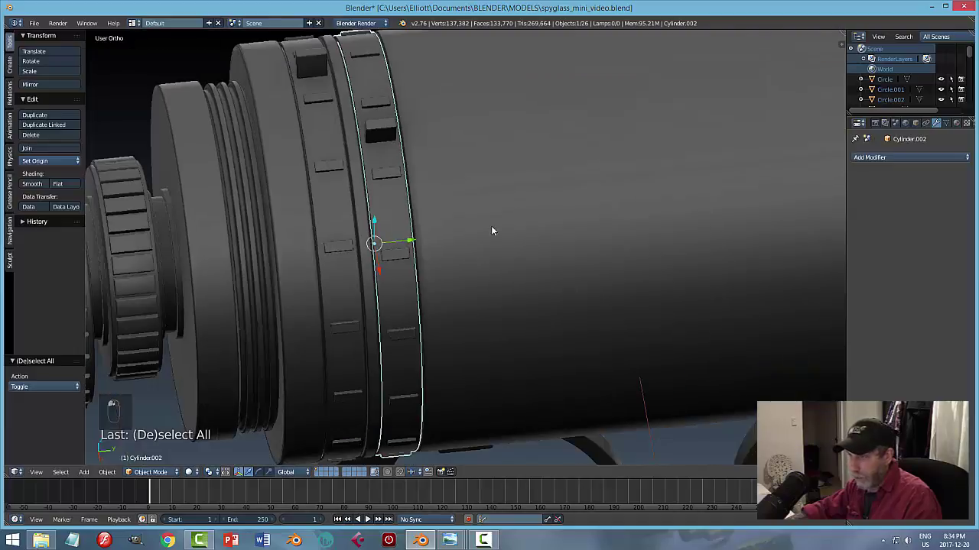
key("a")
left_click(419, 211)
key("Tab")
key("Tab")
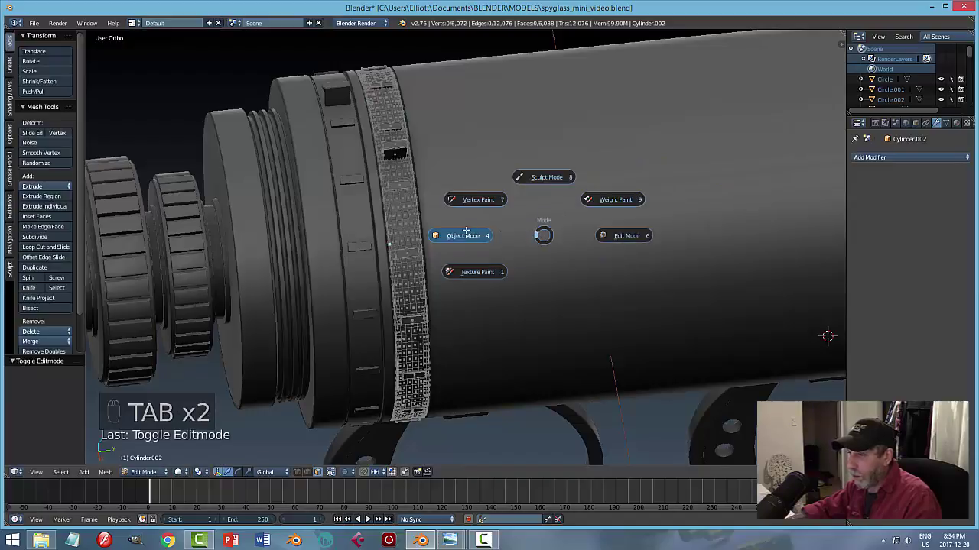
key("a")
key("ctrl+s")
Slide an edge loop along the main barrel tube beside the notched band and save again.
left_click_drag(523, 269, 451, 220)
left_click(453, 217)
key("Tab")
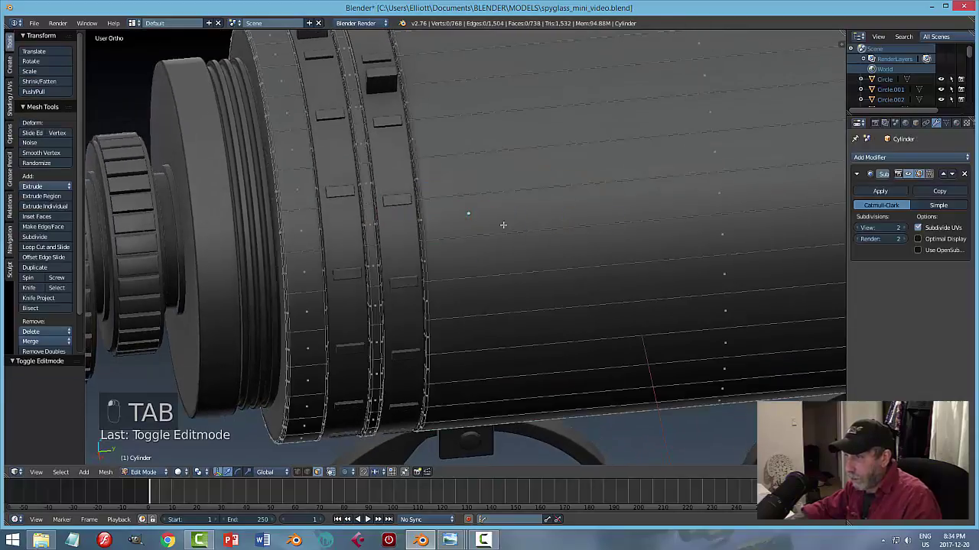
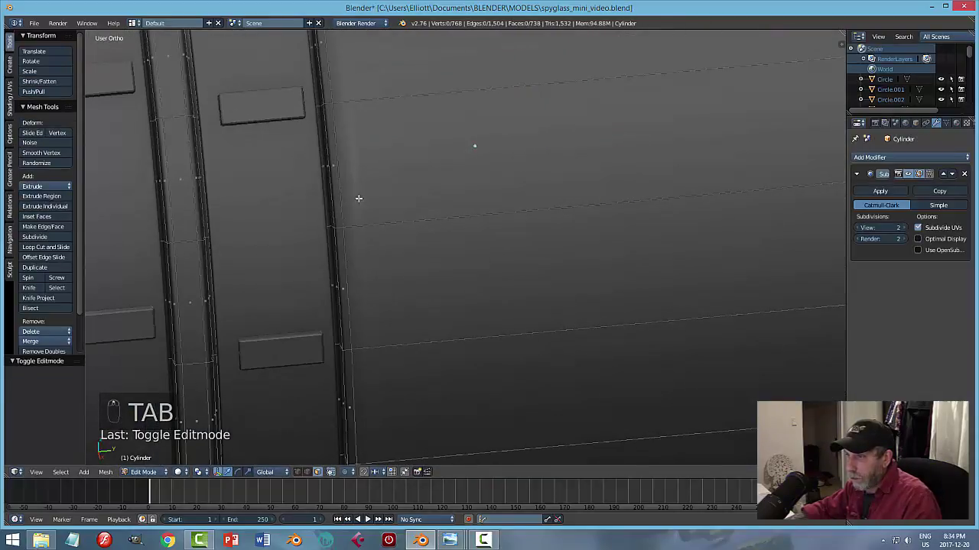
key("ctrl+Tab")
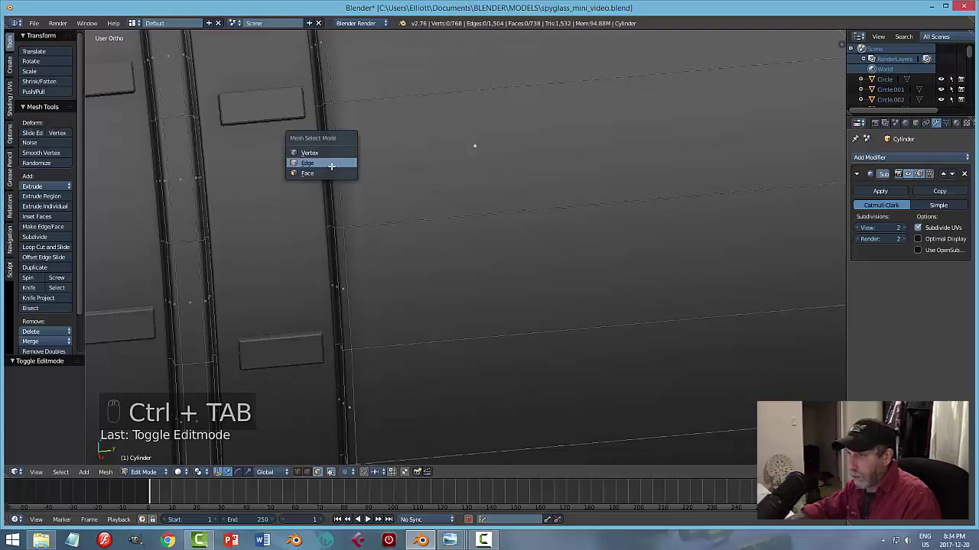
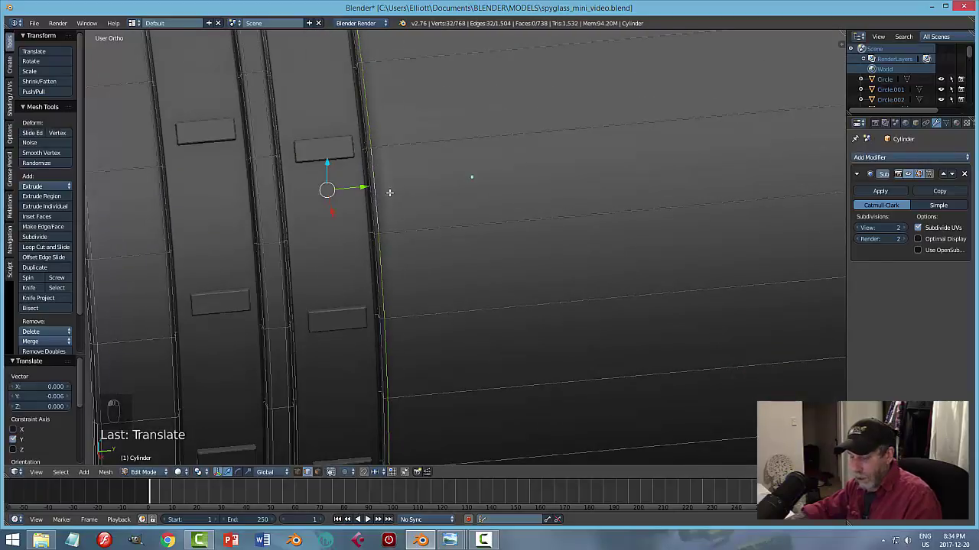
key("a")
key("Tab")
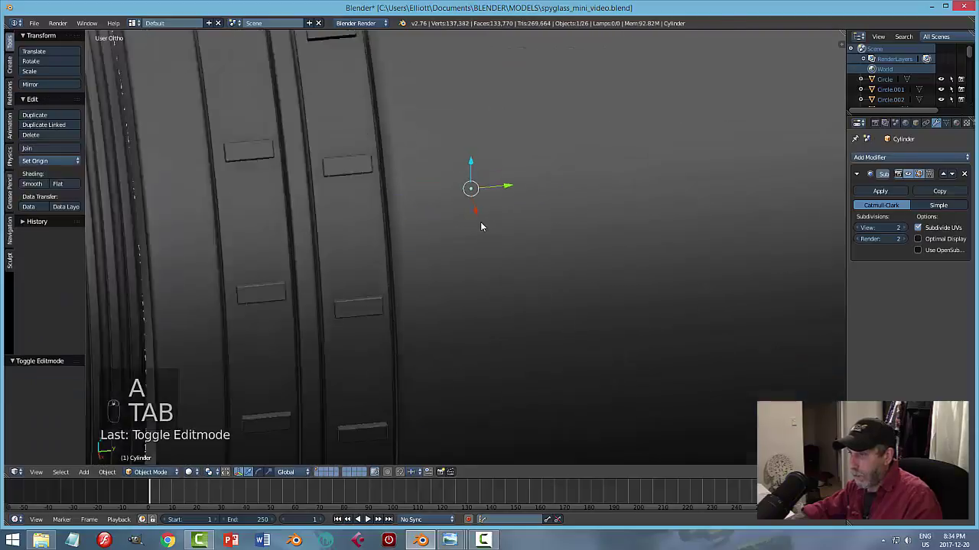
key("a")
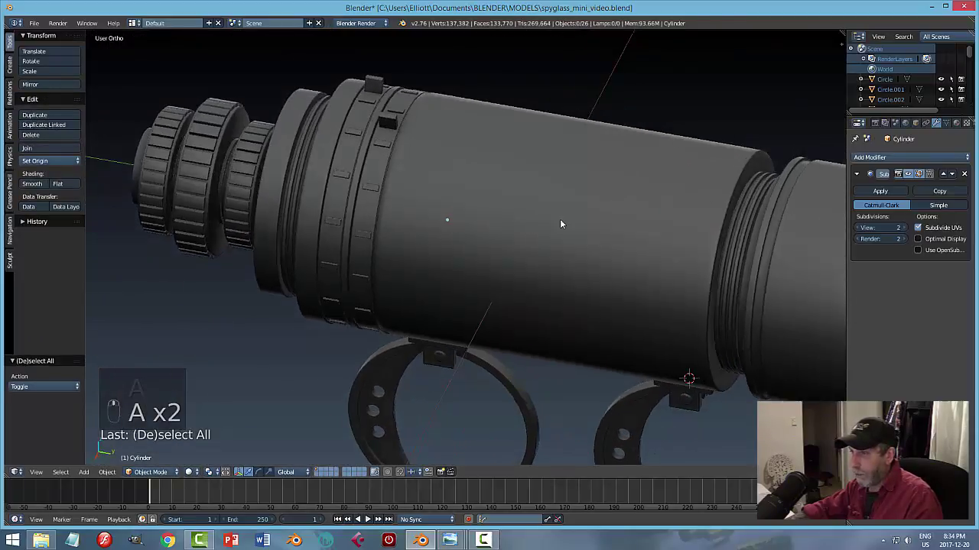
key("ctrl+s")
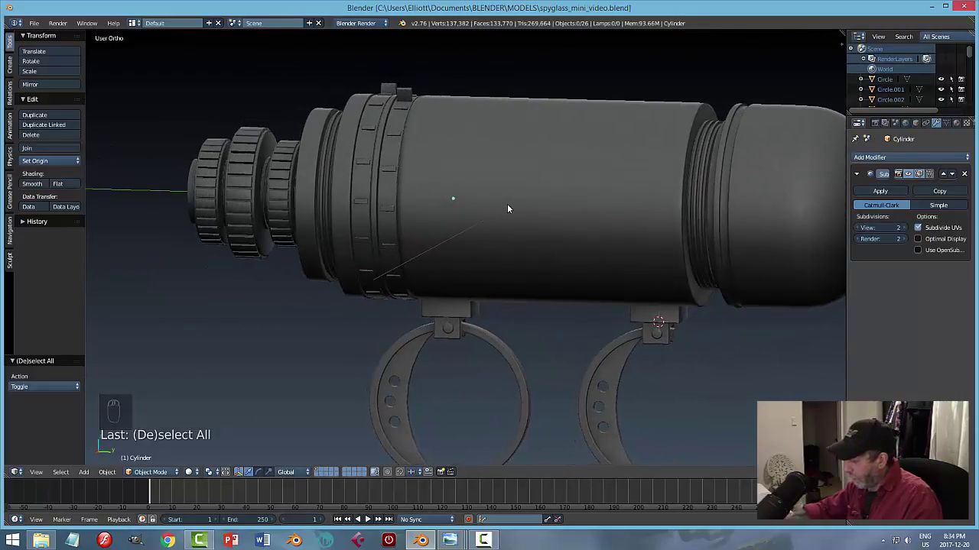
key("KP_1")
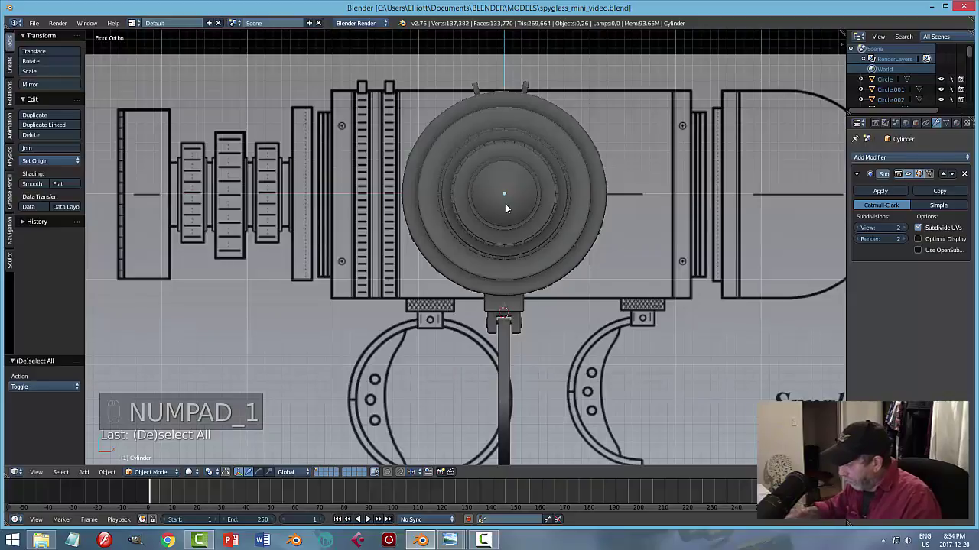
key("KP_3")
middle_click(468, 197)
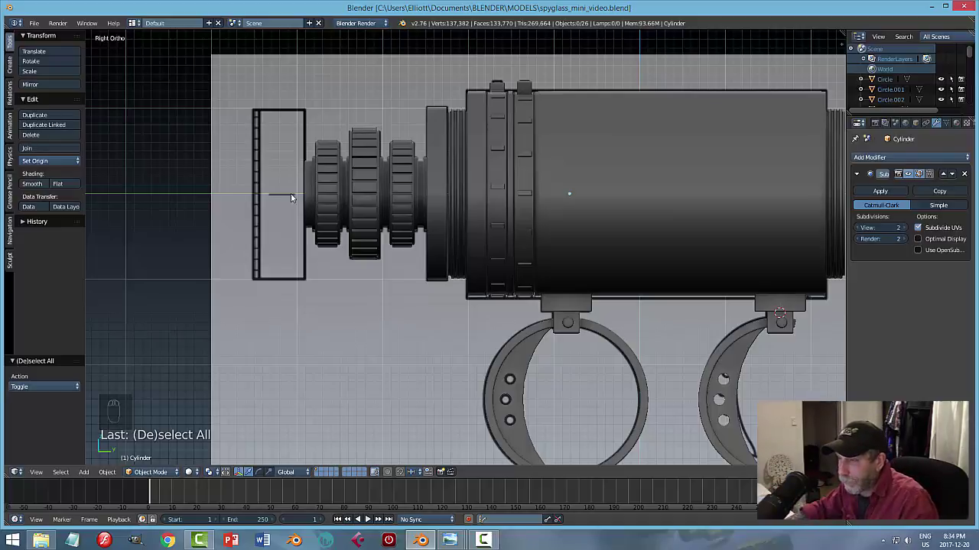
middle_click(312, 205)
middle_click(312, 205)
left_click_drag(238, 191, 310, 183)
right_click(261, 147)
Duplicate one circular edge ring from the knurled rings and separate it as its own object.
key("Tab")
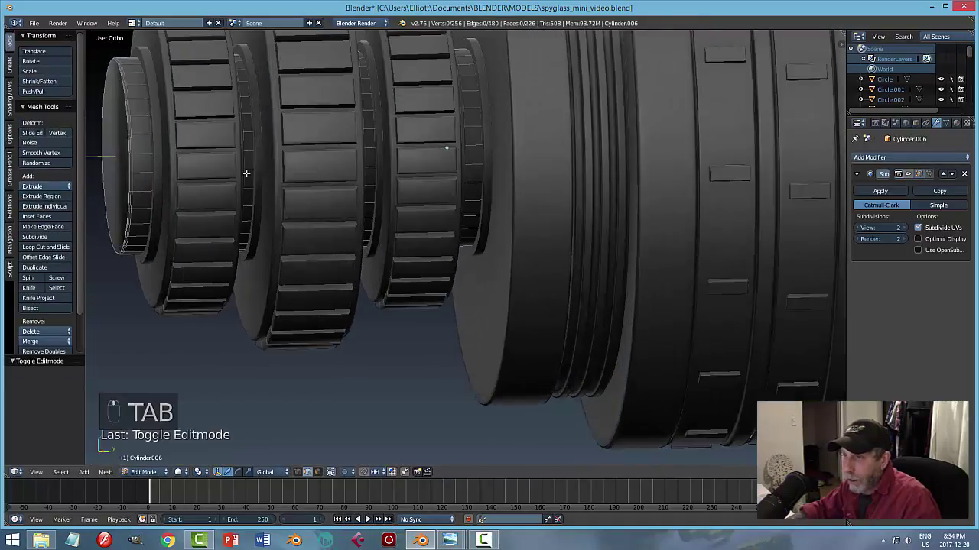
key("ctrl+Tab")
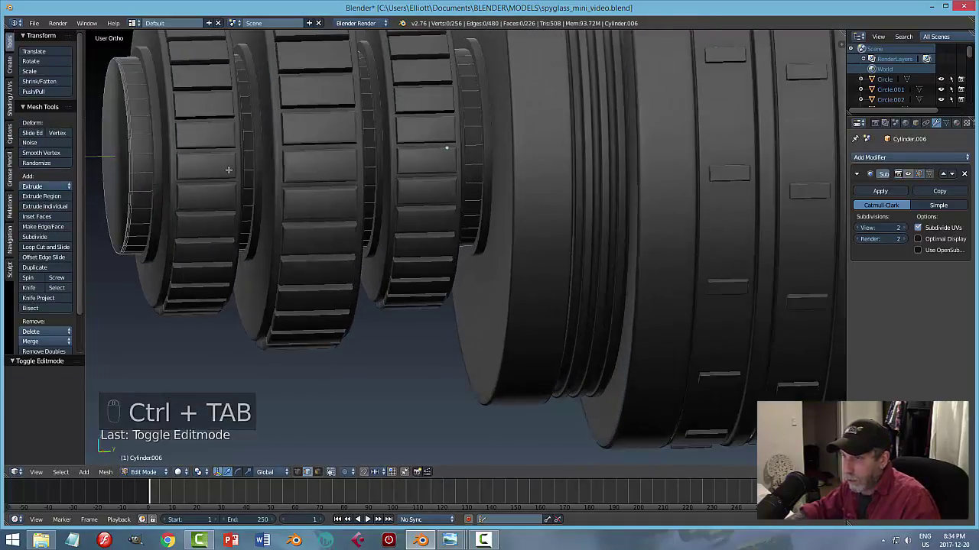
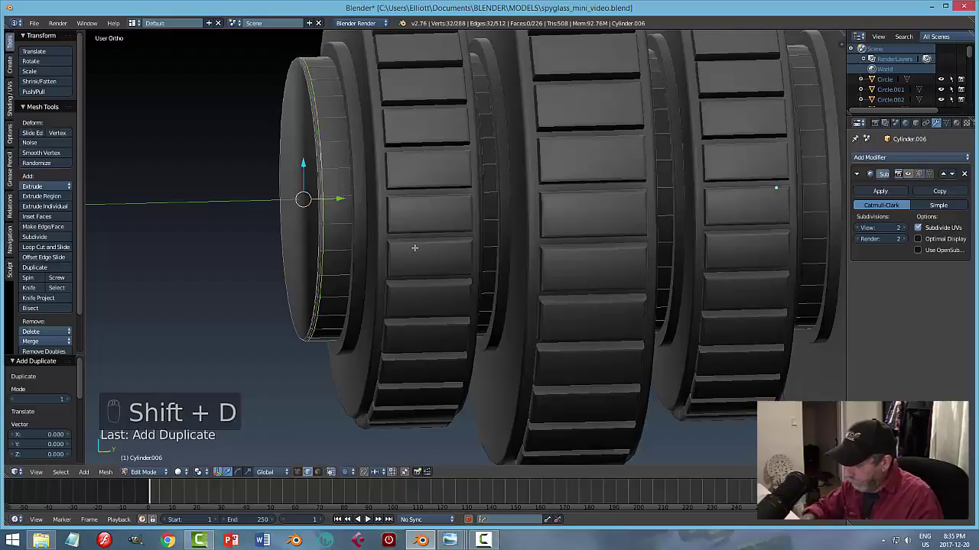
key("p")
key("Tab")
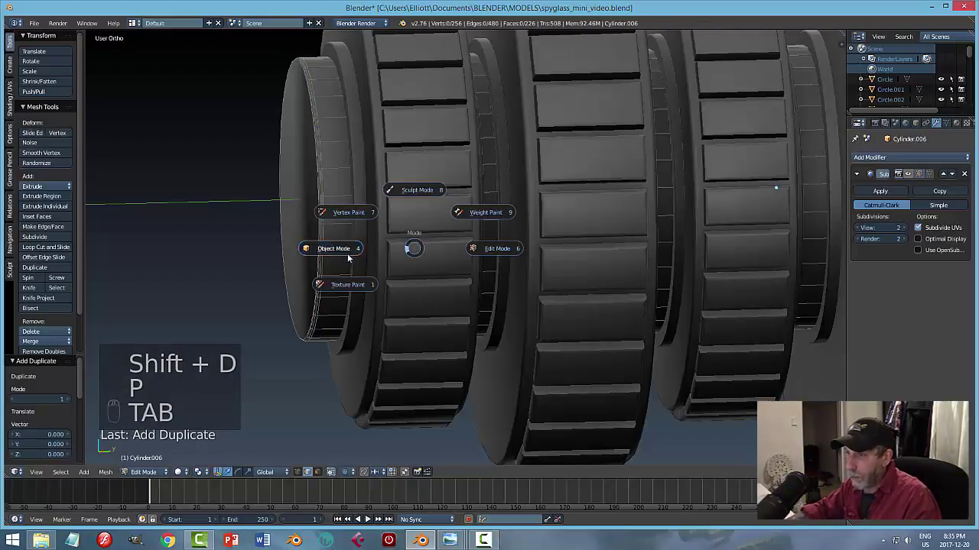
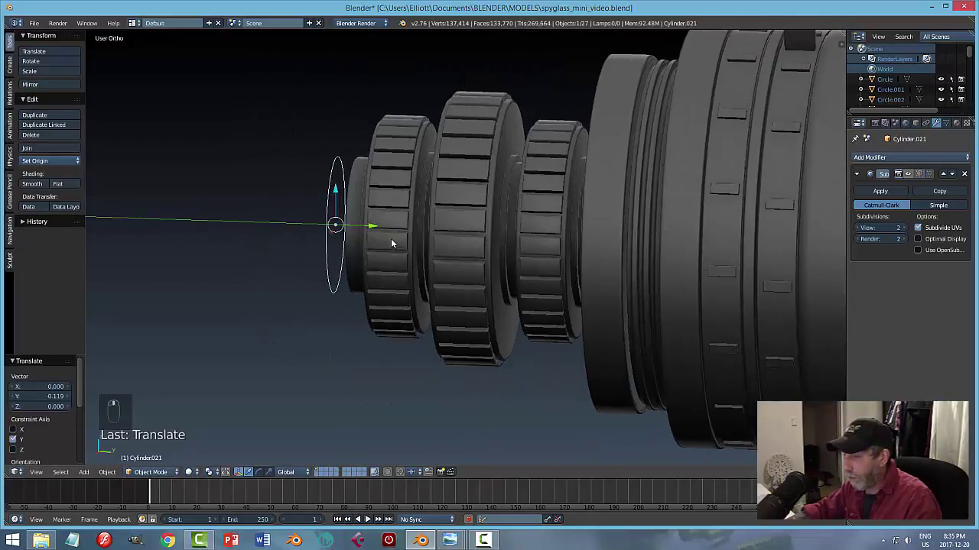
In side view, enlarge the new circle at the barrel's front end.
key("KP_3")
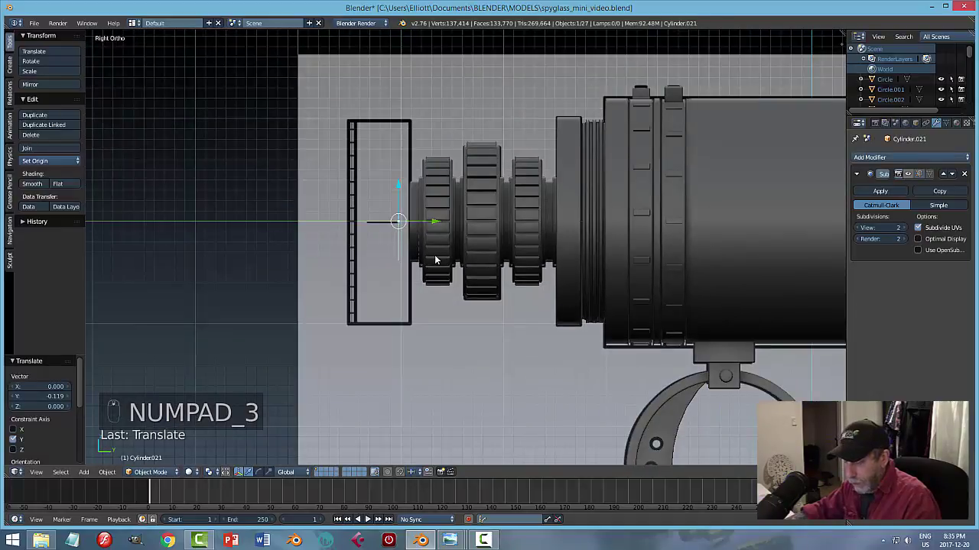
key("s")
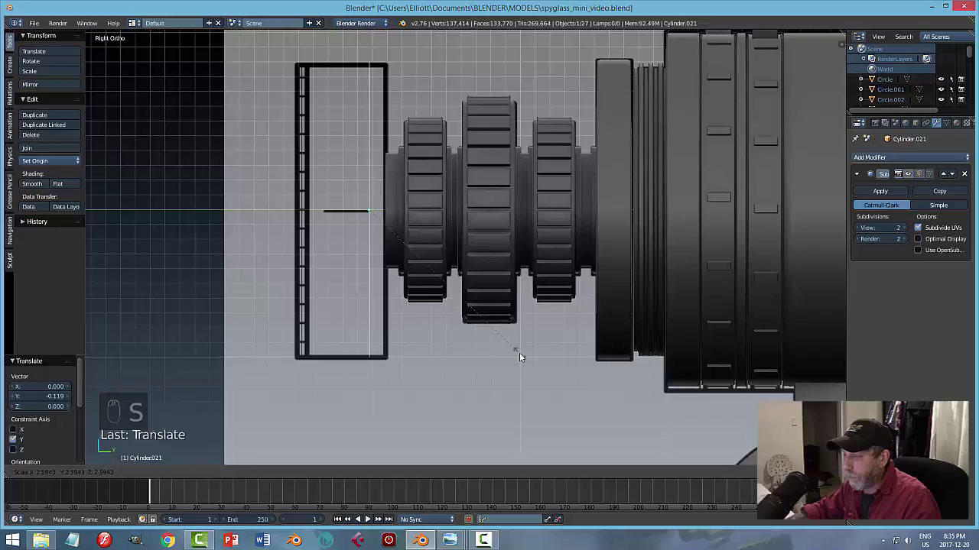
left_click(409, 212)
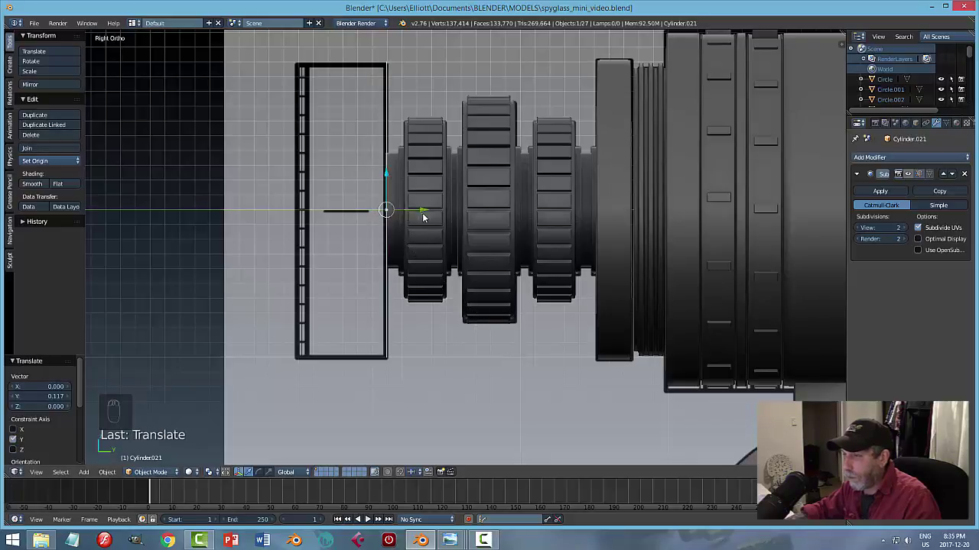
middle_click(444, 229)
Fill the circle and extrude it along Y into a wide cap cylinder, recalculating normals.
key("Tab")
key("a")
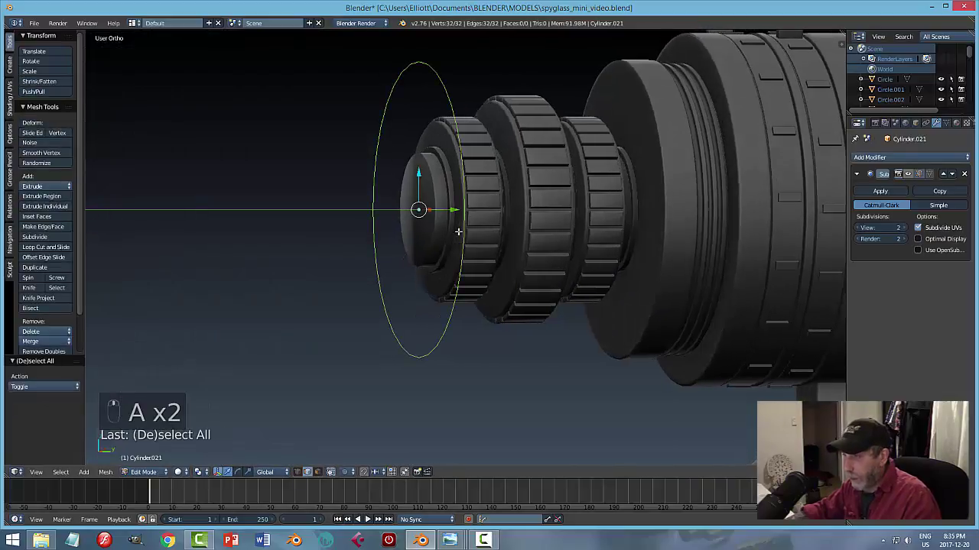
key("f")
key("KP_3")
key("e")
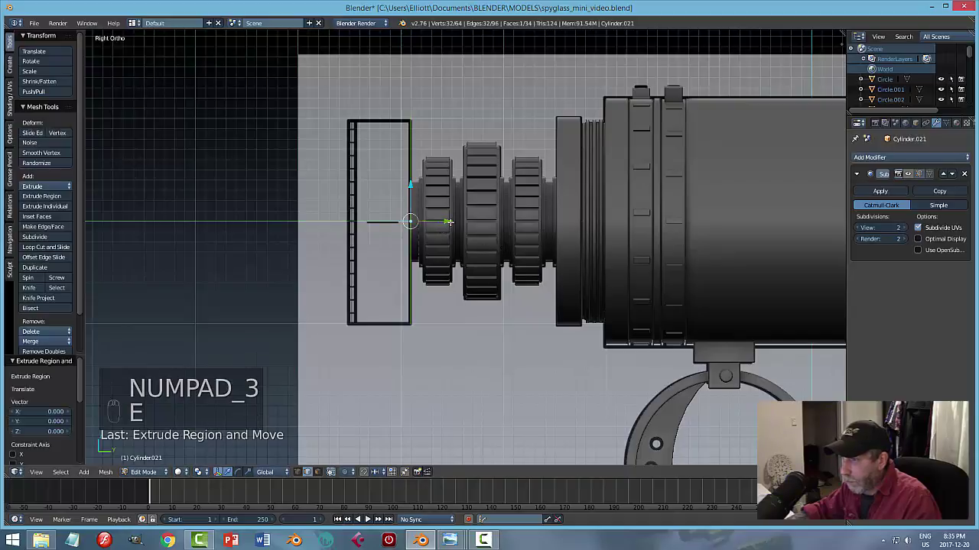
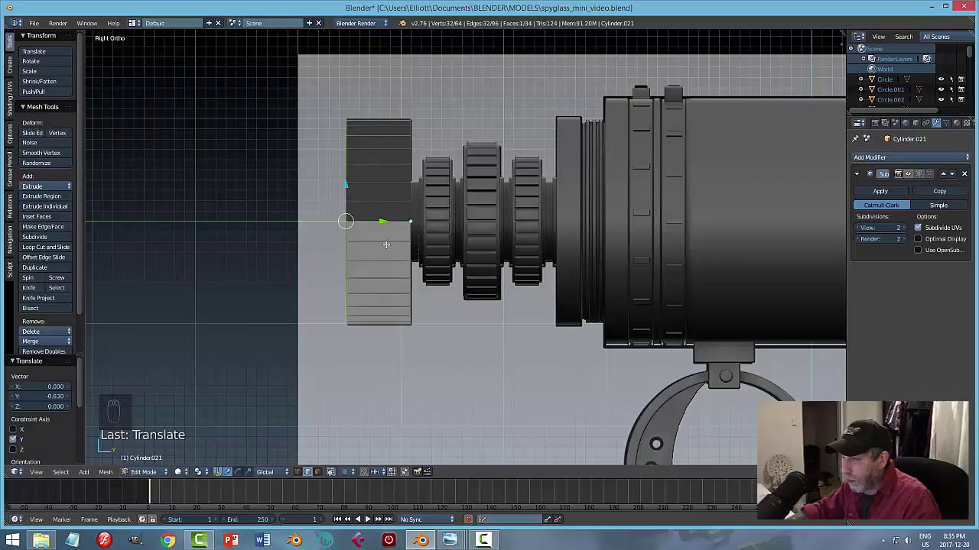
key("a")
key("a")
key("ctrl+n")
key("a")
key("Tab")
Inset the cap's end face into a recessed rim, return to Object Mode and apply its scale.
key("z")
key("z")
left_click_drag(472, 268, 398, 251)
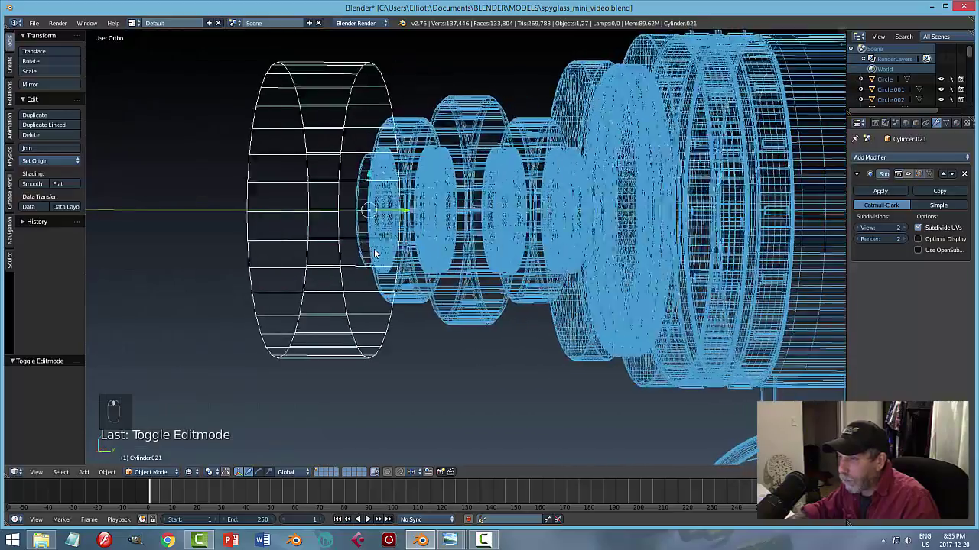
key("KP_3")
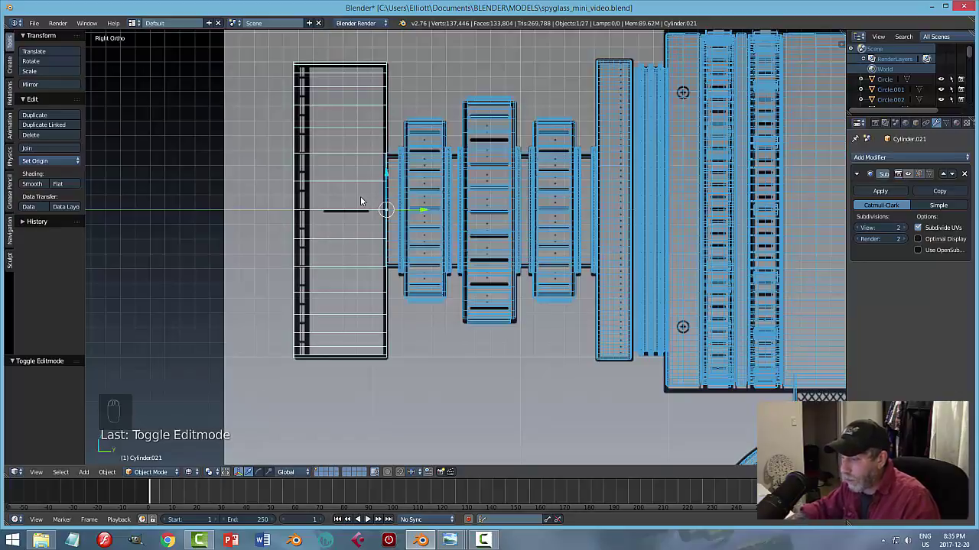
key("z")
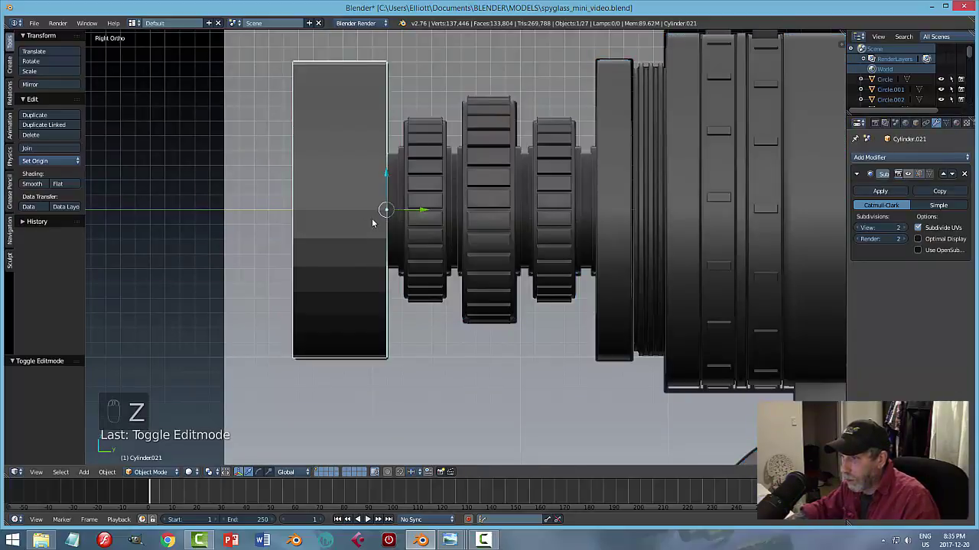
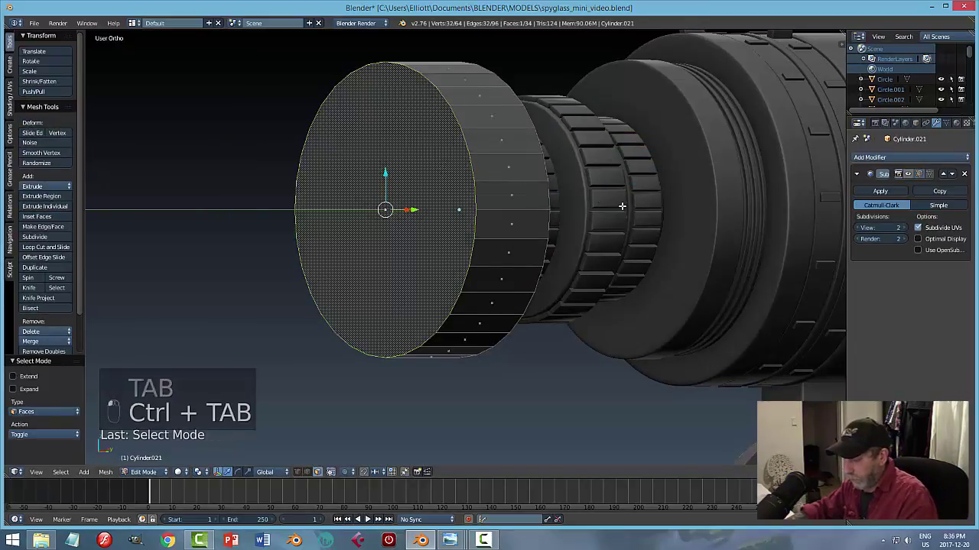
key("i")
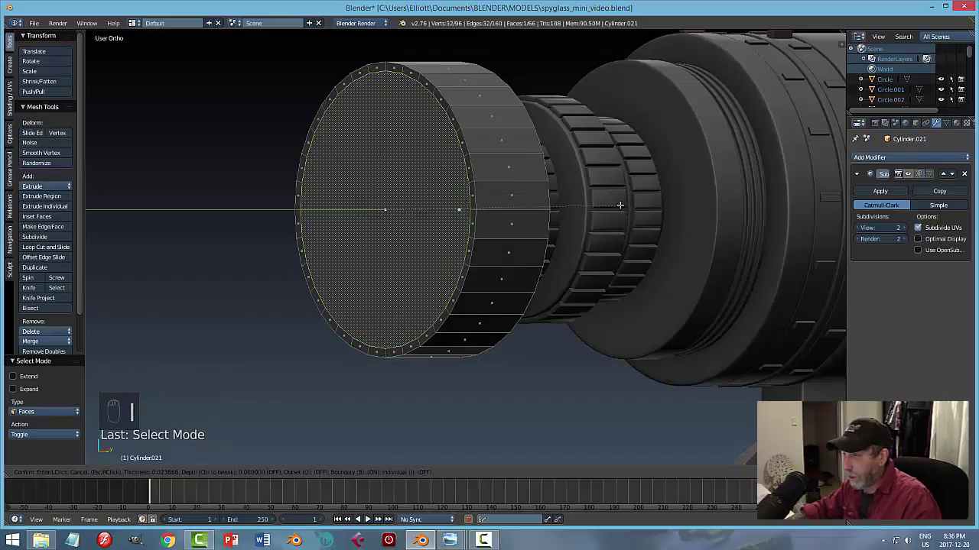
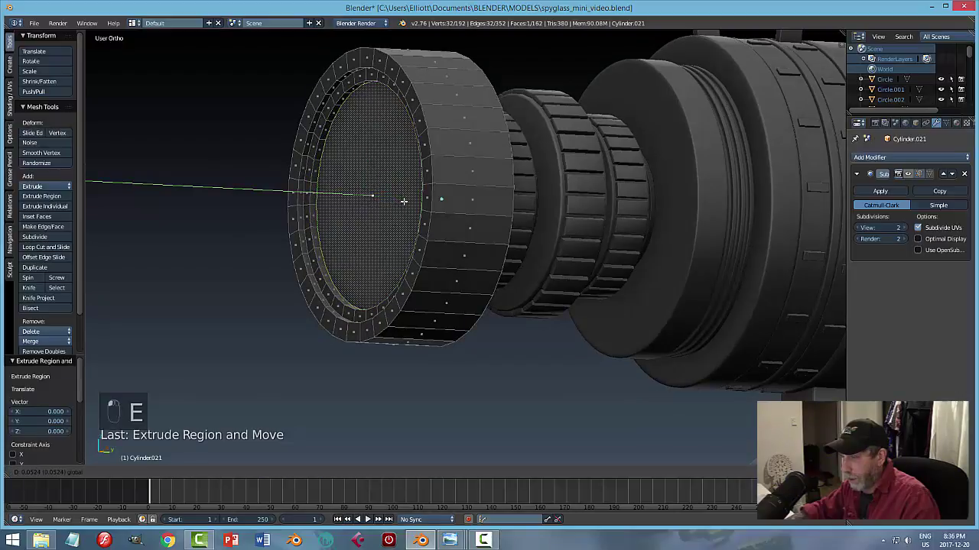
key("s")
key("a")
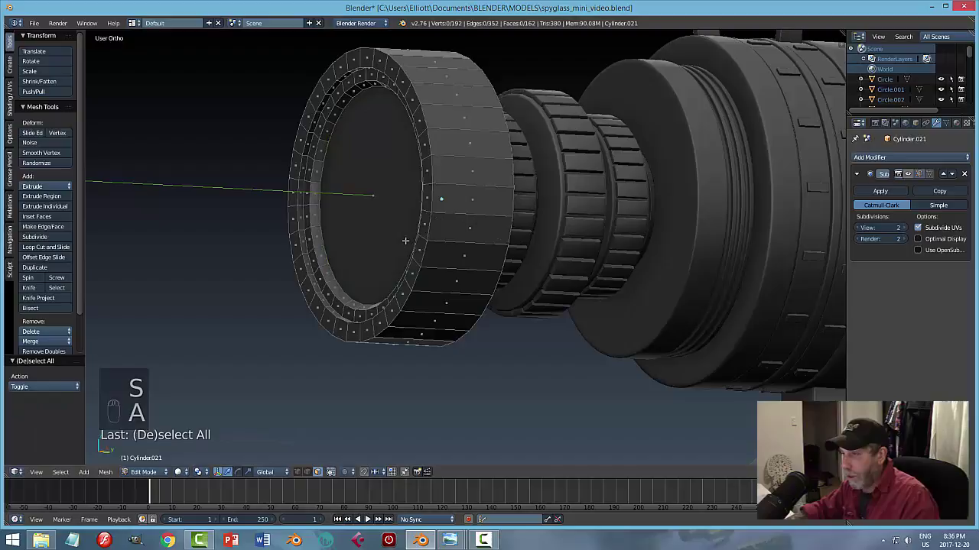
key("ctrl+Tab")
key("Tab")
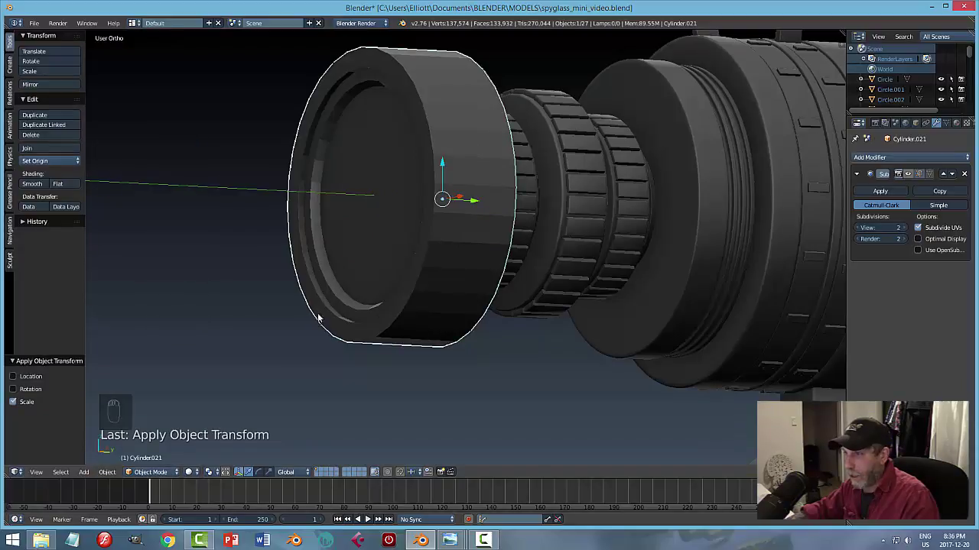
Add an inner step ring around the cap's recessed opening and give it level-2 Subdivision Surface.
key("Tab")
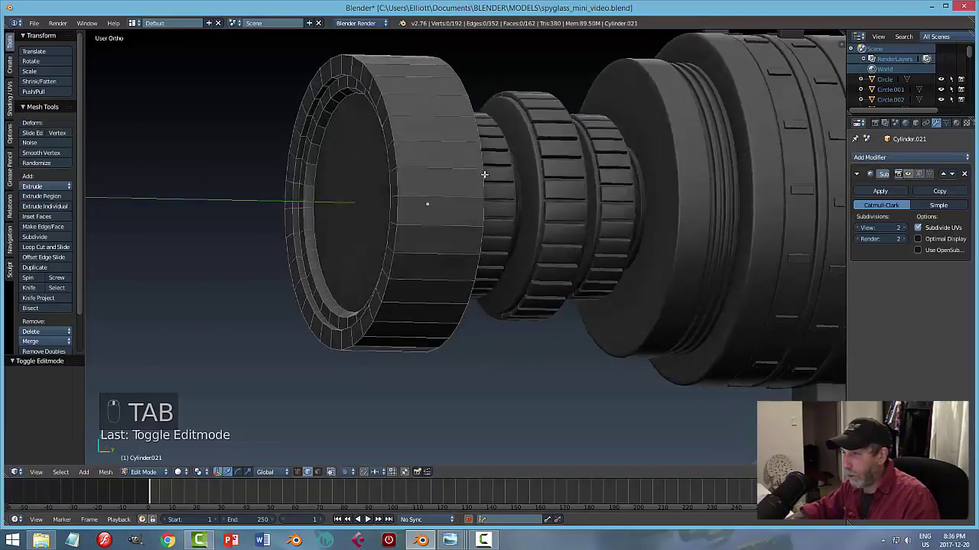
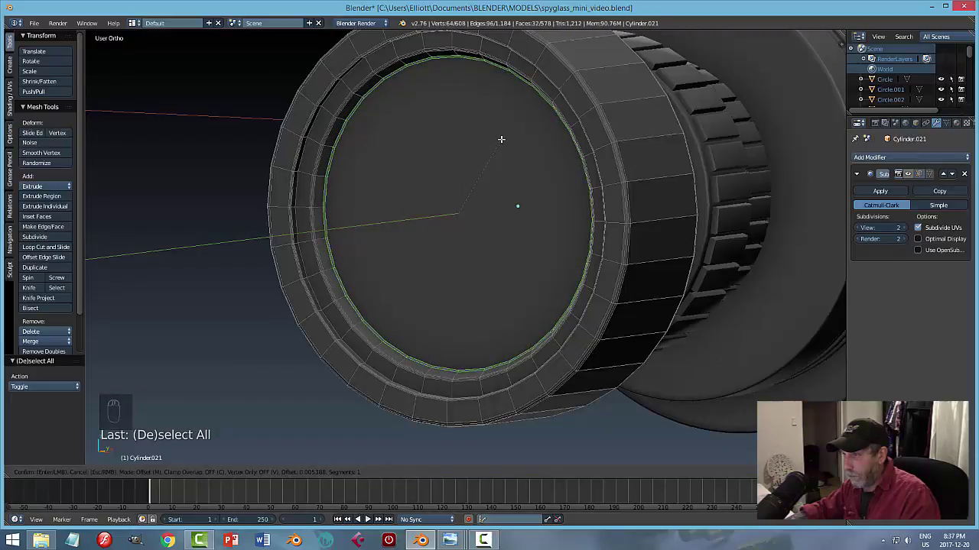
key("a")
key("Tab")
left_click_drag(590, 172, 914, 177)
left_click(914, 176)
key("a")
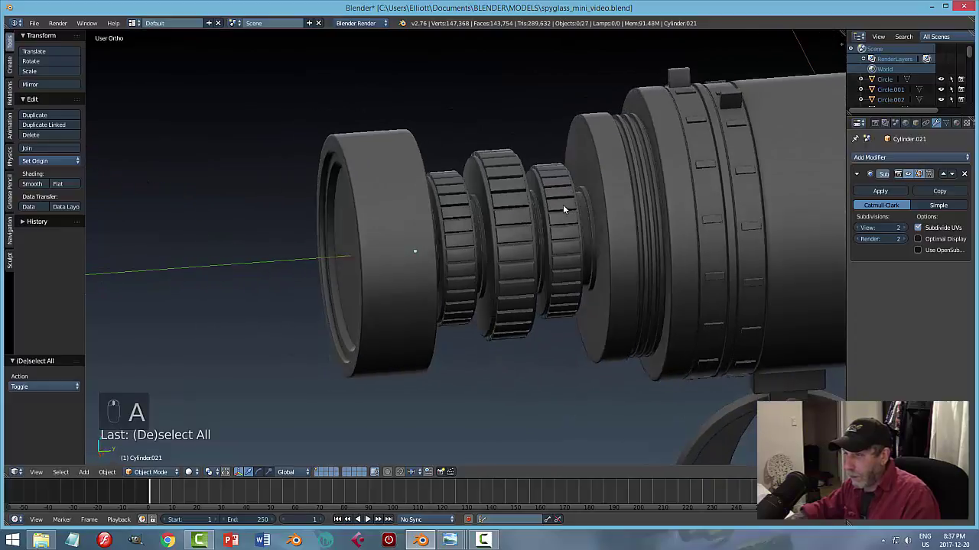
Orbit around the spyglass to inspect the rounded cap, then select it again.
left_click(411, 211)
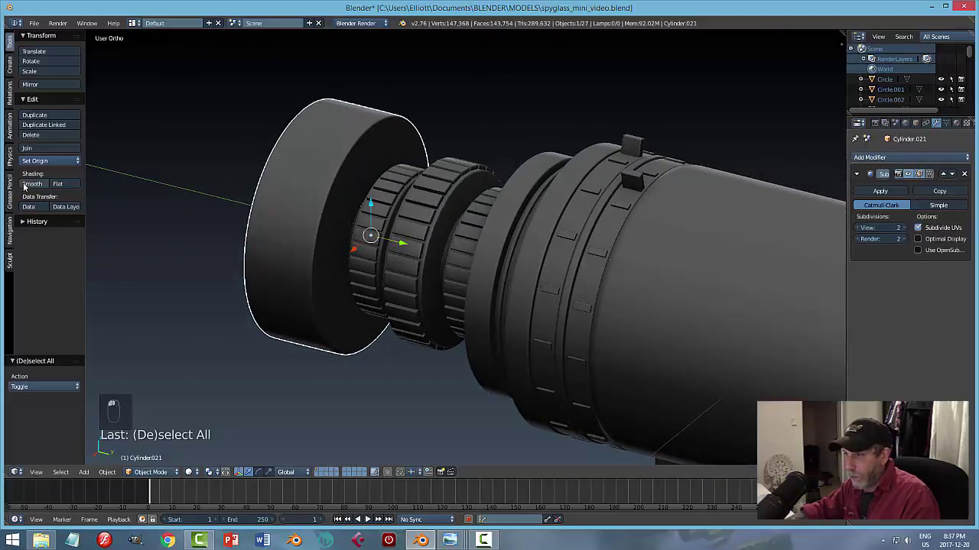
key("a")
middle_click(432, 189)
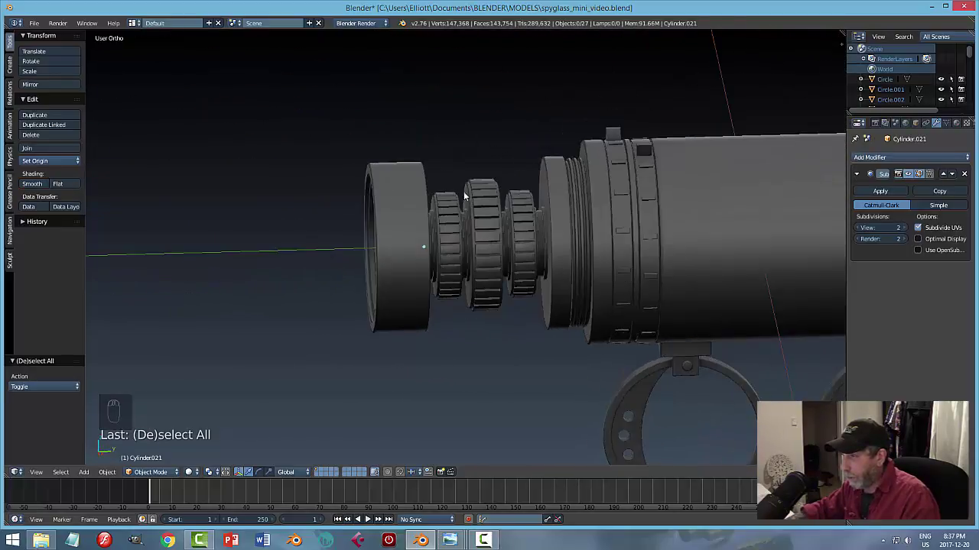
left_click_drag(611, 217, 456, 208)
middle_click(504, 236)
left_click(292, 237)
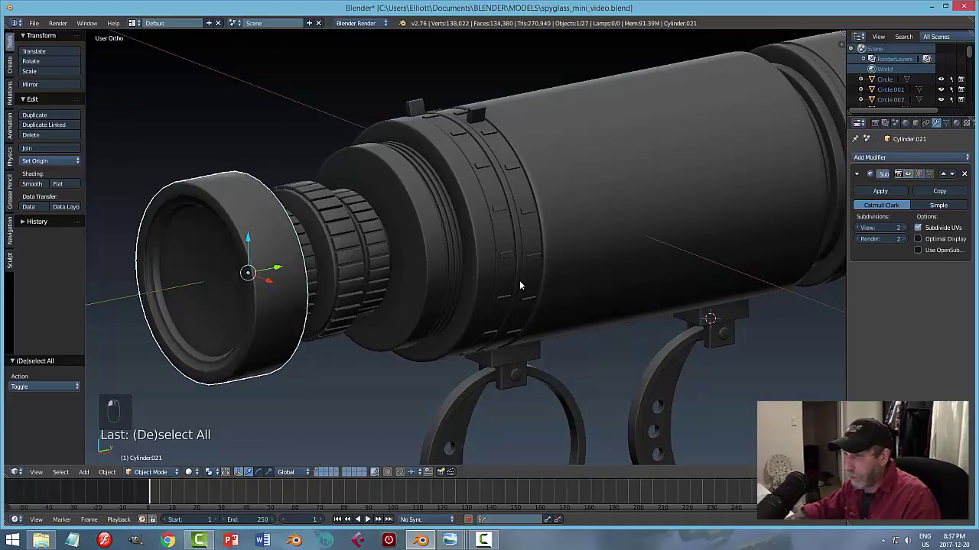
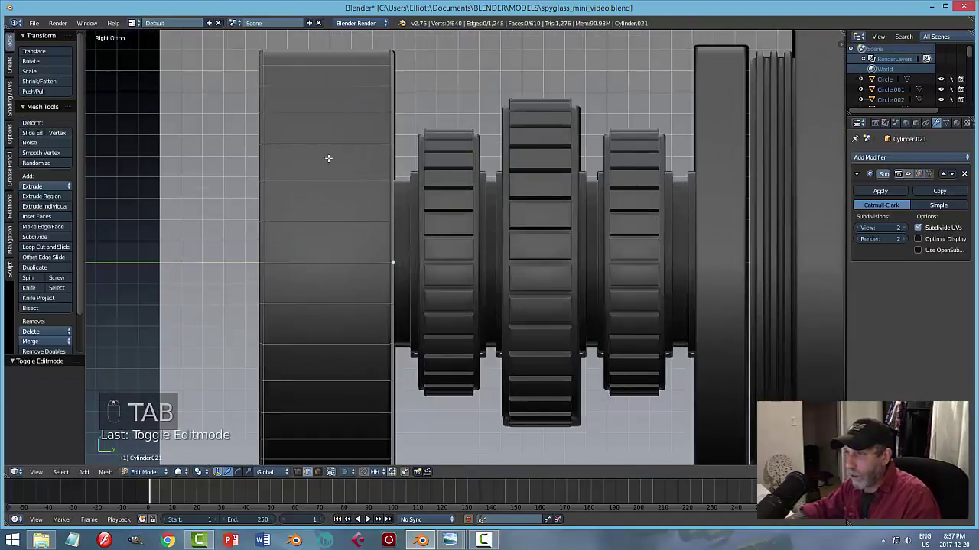
Add loop cuts near the cap's rims and extrude a band of faces to tighten its profile.
key("ctrl+r")
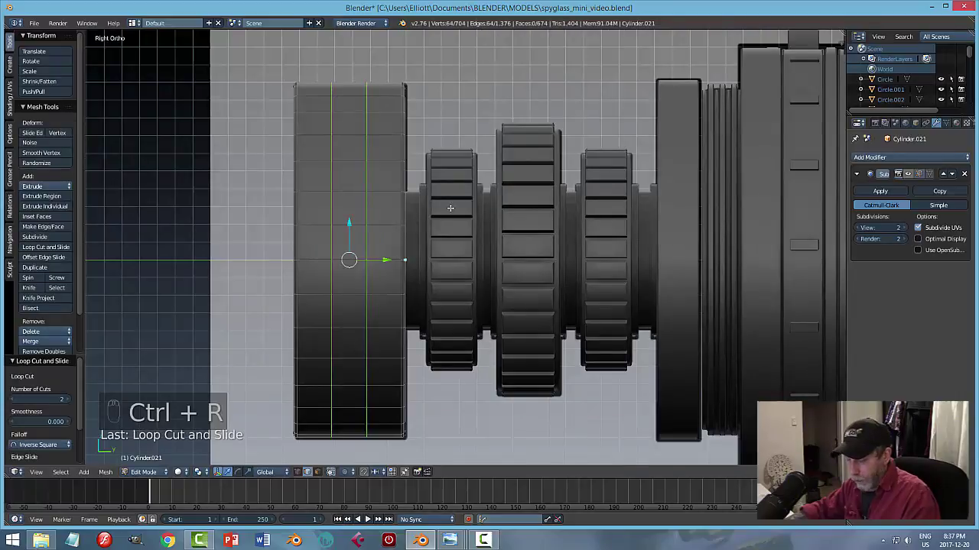
key("s")
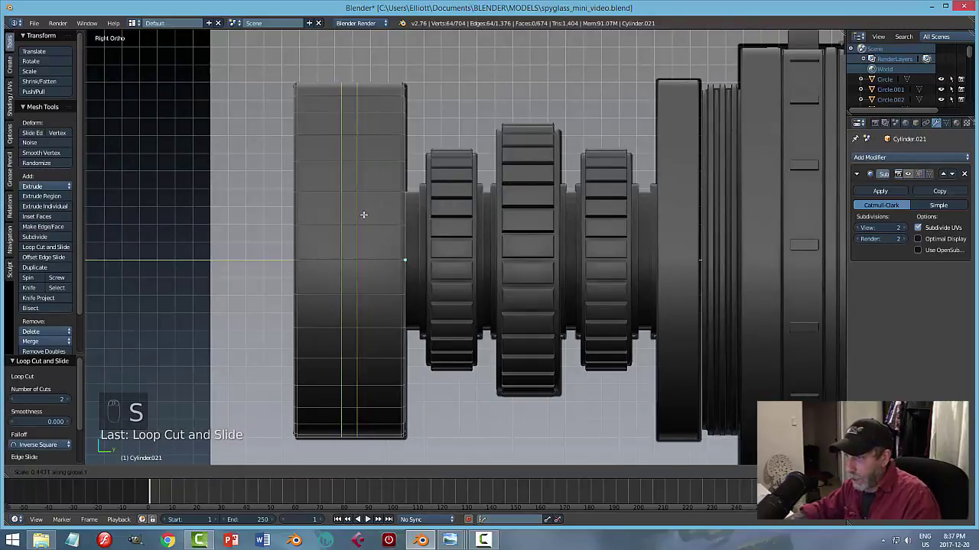
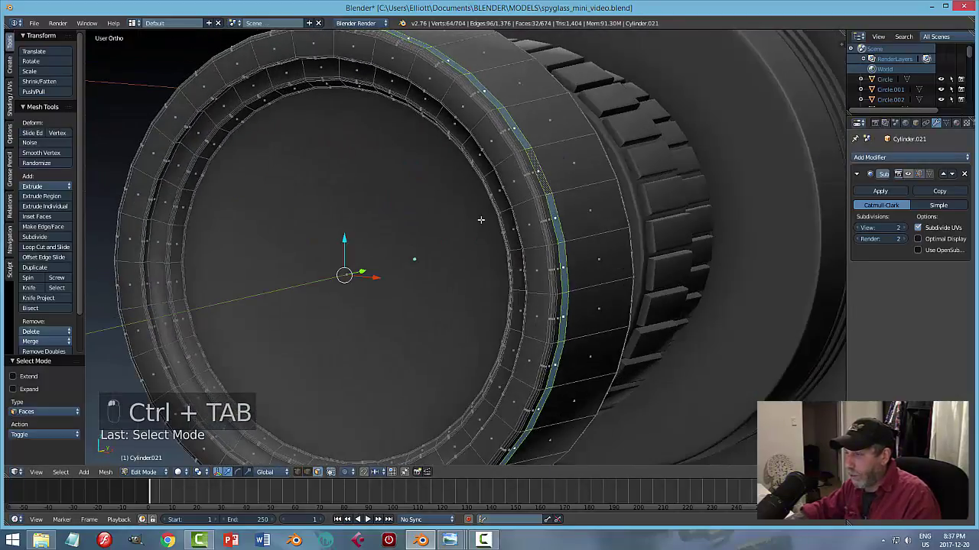
key("e")
key("s")
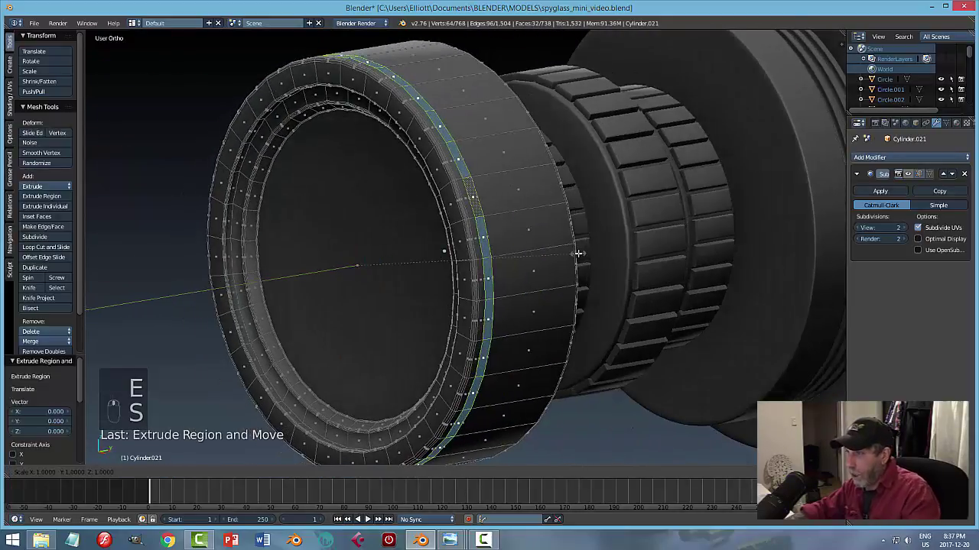
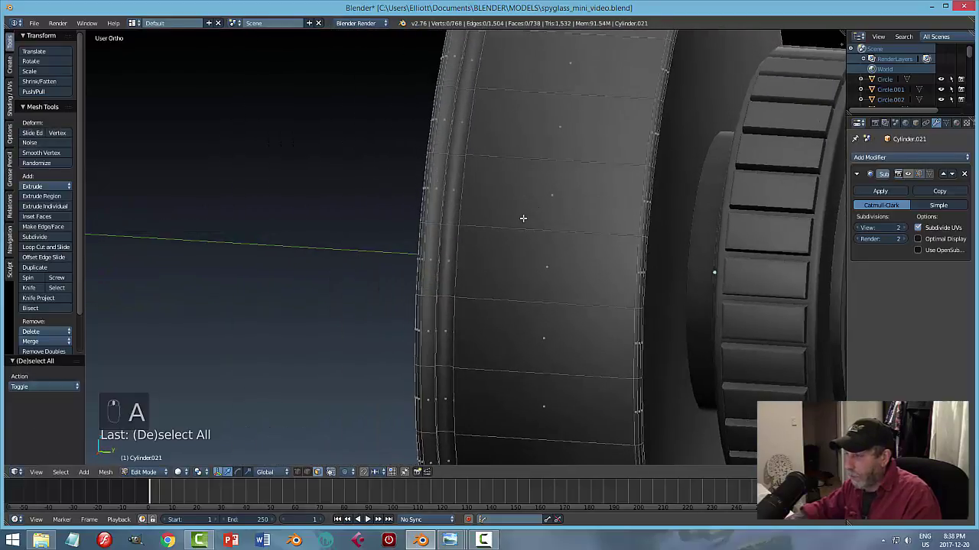
key("ctrl+r")
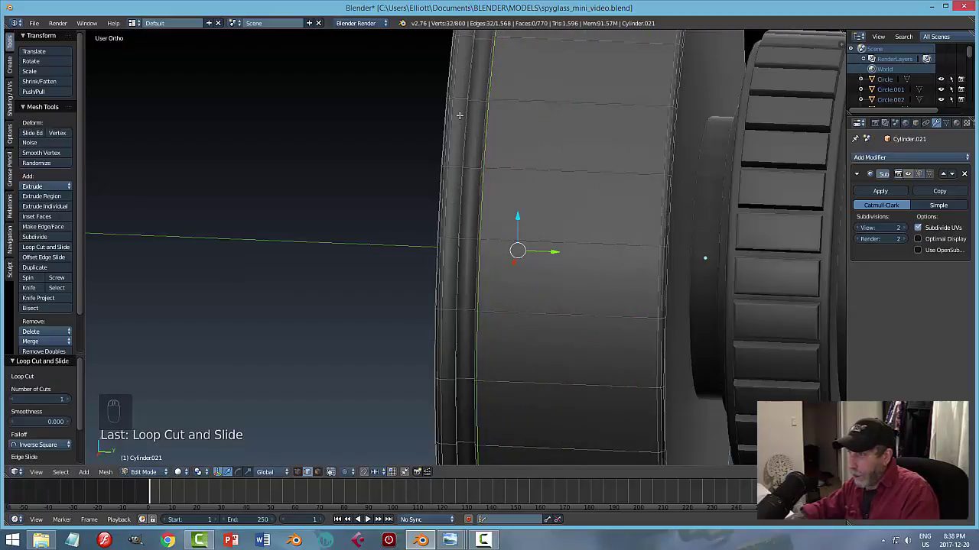
key("ctrl+r")
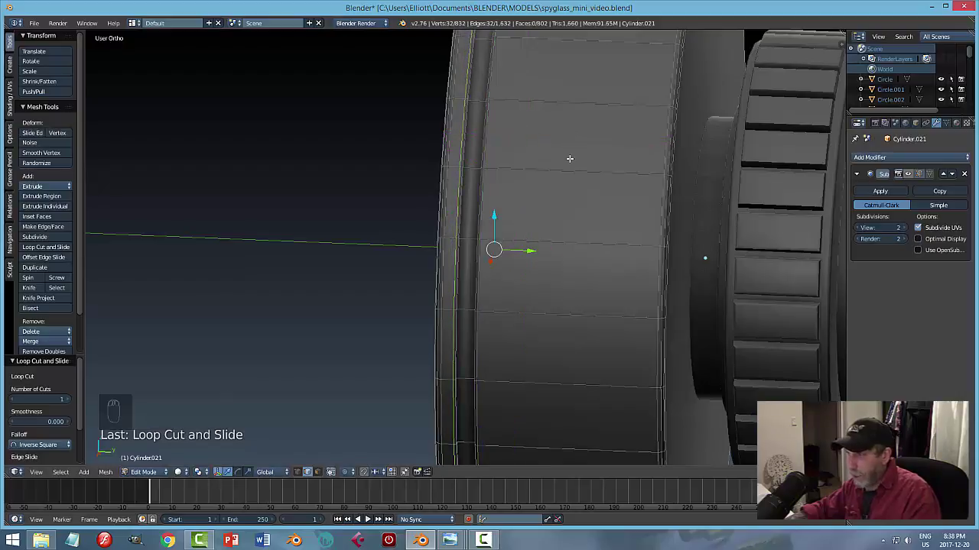
key("a")
key("Tab")
key("a")
Add edge loops near the wide eyepiece ring's rims and squeeze them along its axis for crisper edges.
middle_click(571, 223)
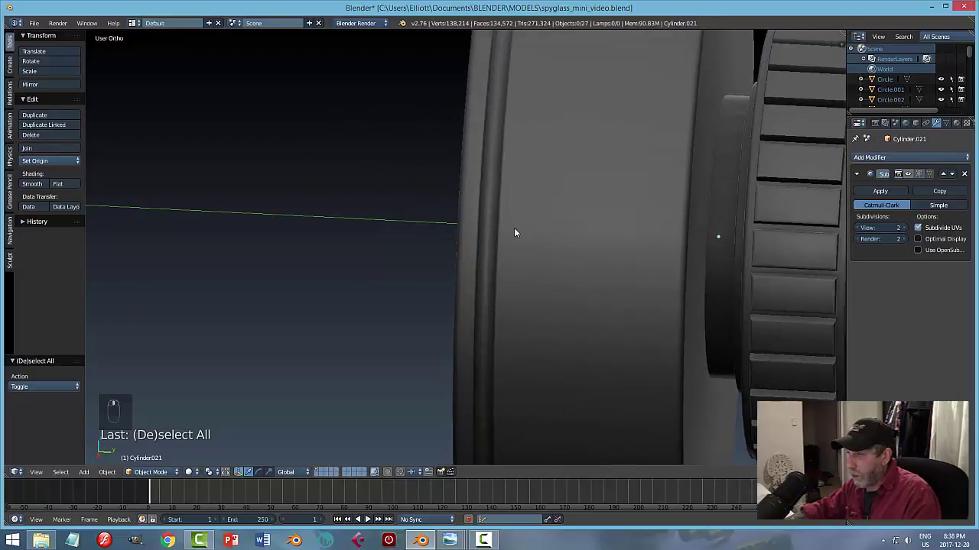
left_click(546, 202)
key("Tab")
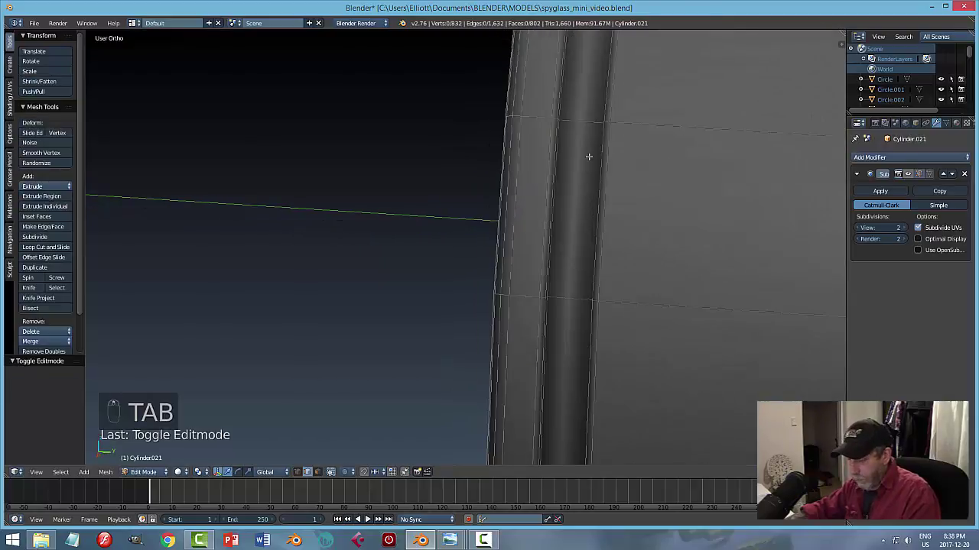
key("ctrl+r")
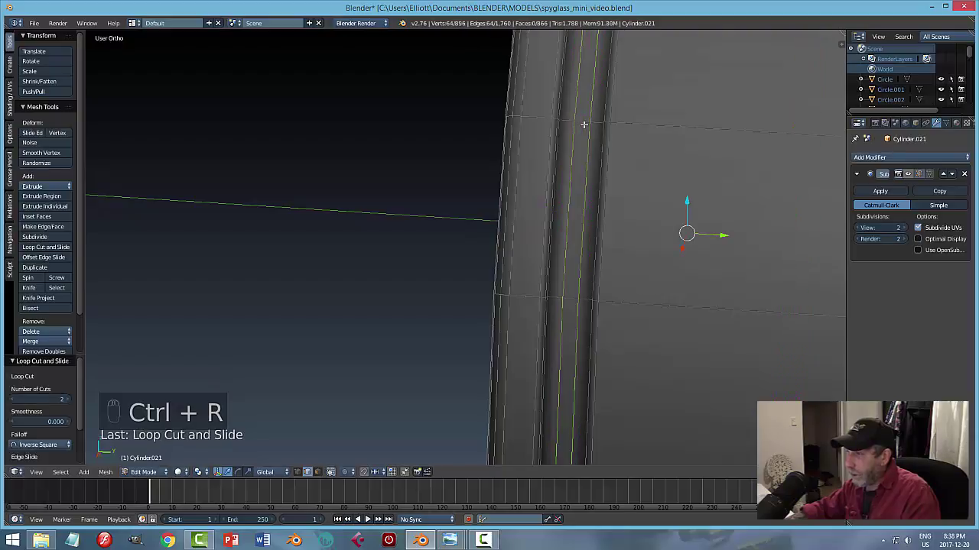
key("s")
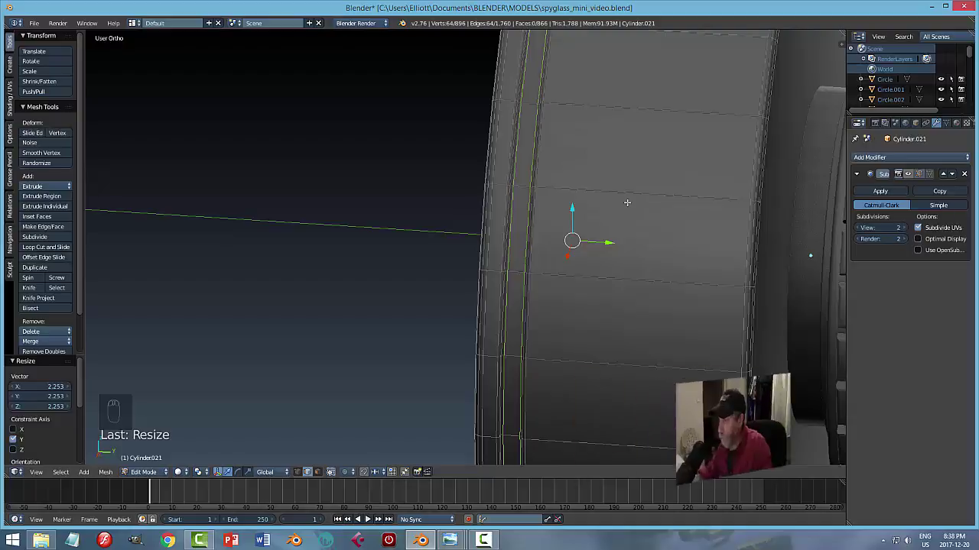
key("a")
key("Tab")
key("a")
left_click_drag(670, 231, 574, 209)
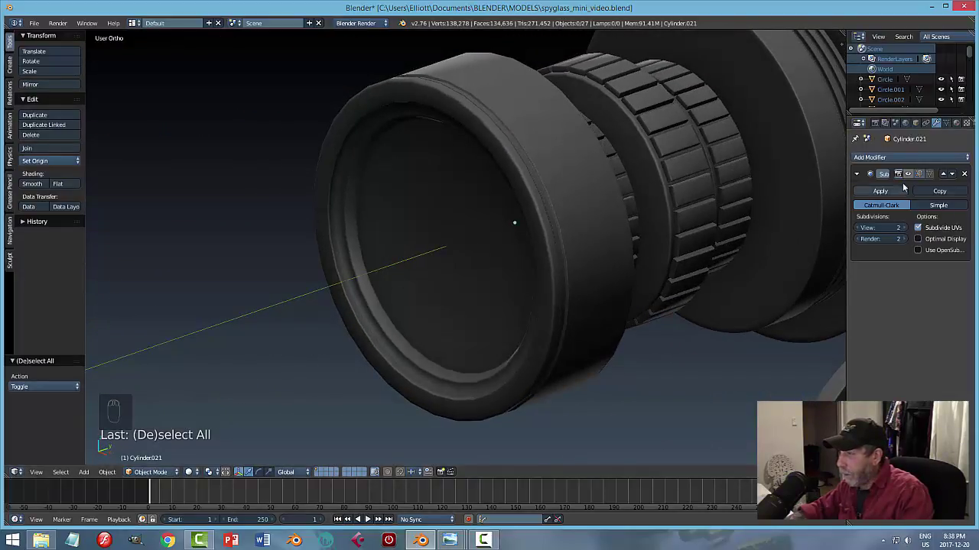
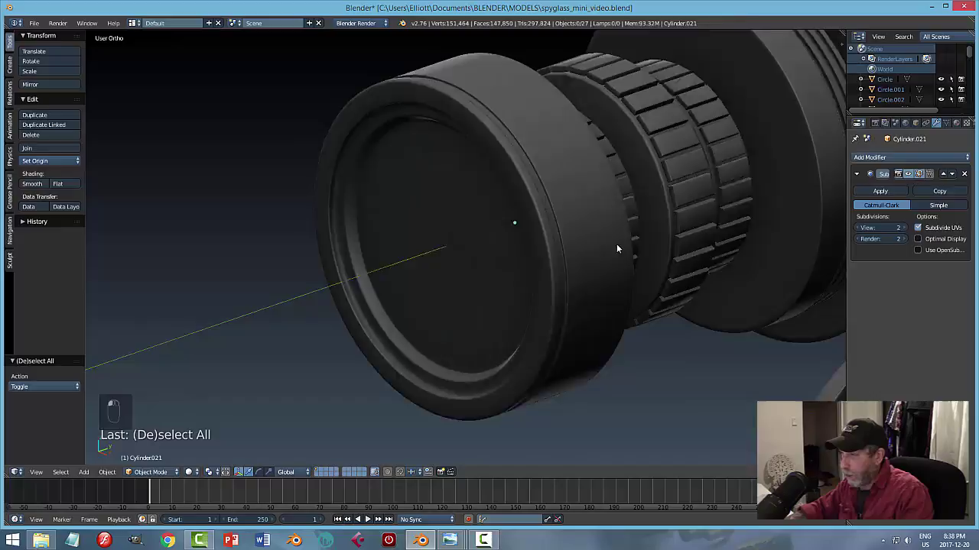
Save, then view the spyglass side-on in wireframe over the reference image.
left_click_drag(616, 245, 680, 230)
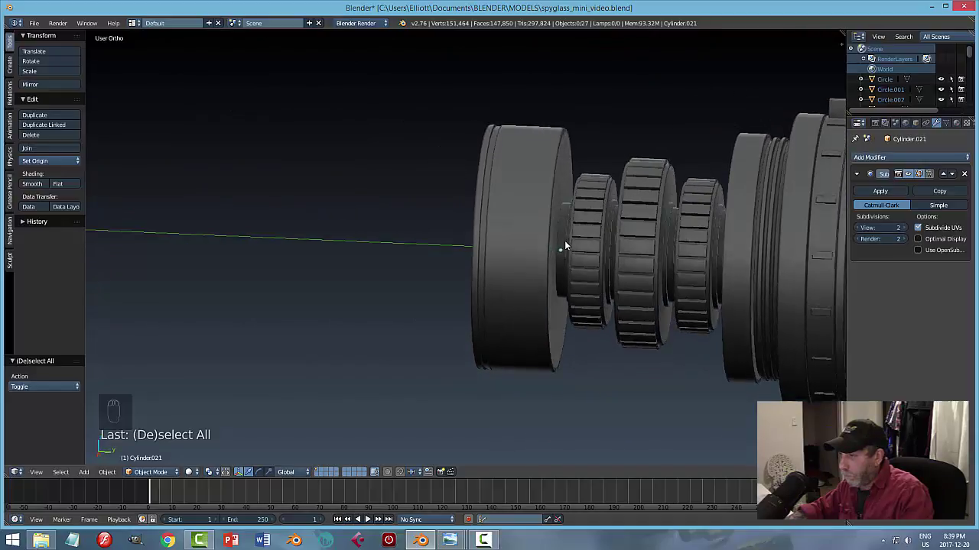
key("ctrl+s")
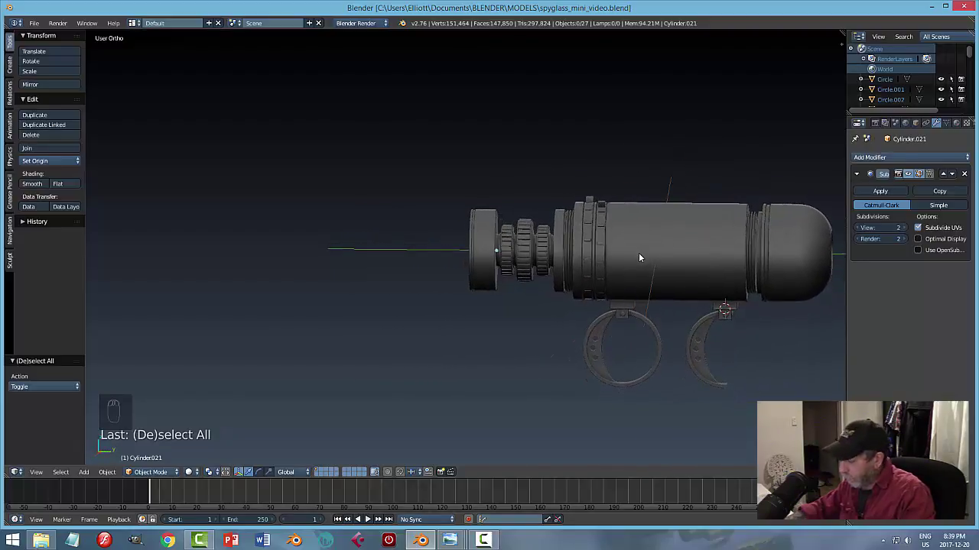
key("KP_3")
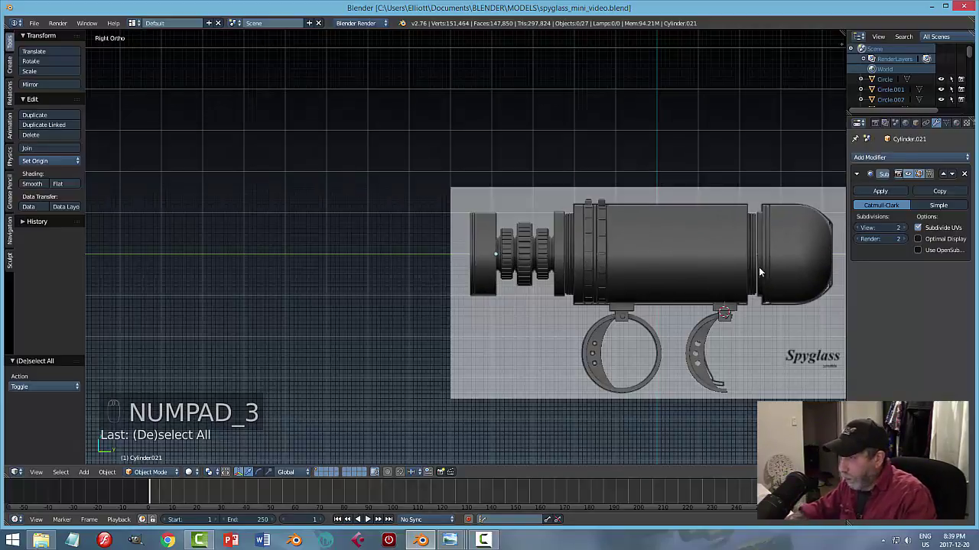
middle_click(633, 253)
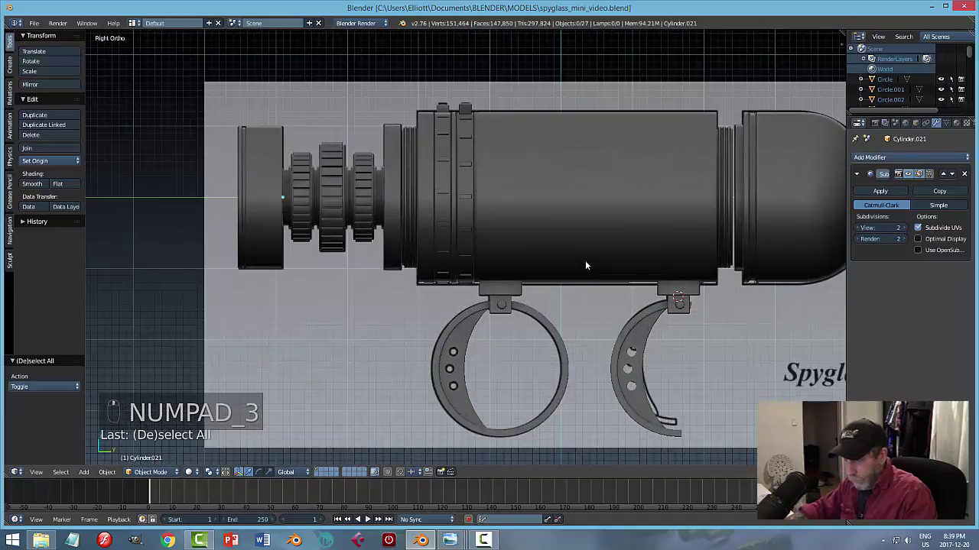
key("z")
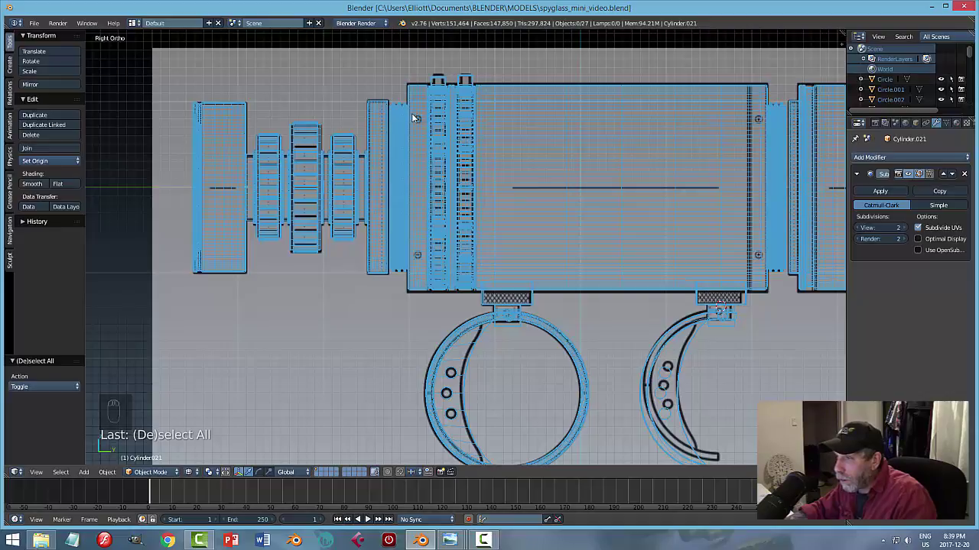
Snap the 3D cursor to the front barrel collar's centre and return to solid shading.
left_click(405, 127)
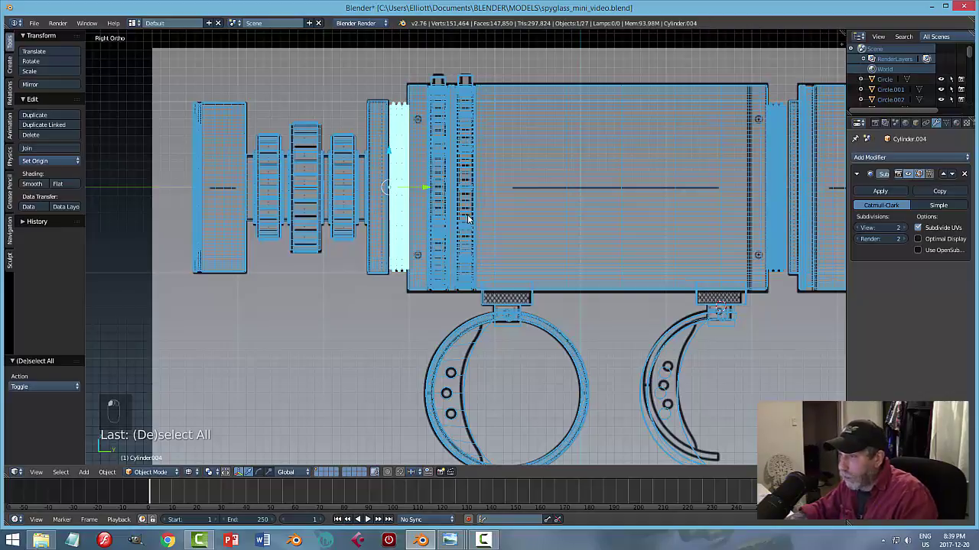
key("shift+s")
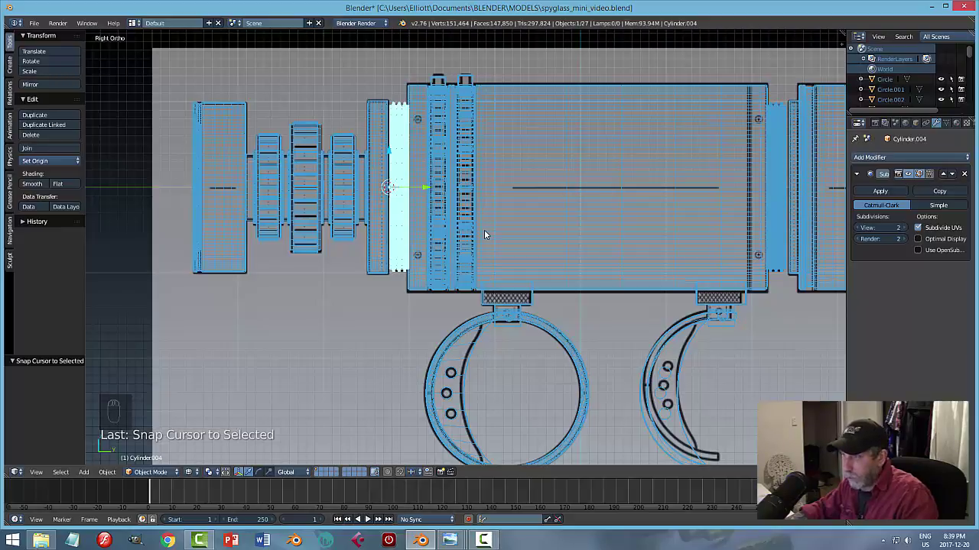
key("a")
key("z")
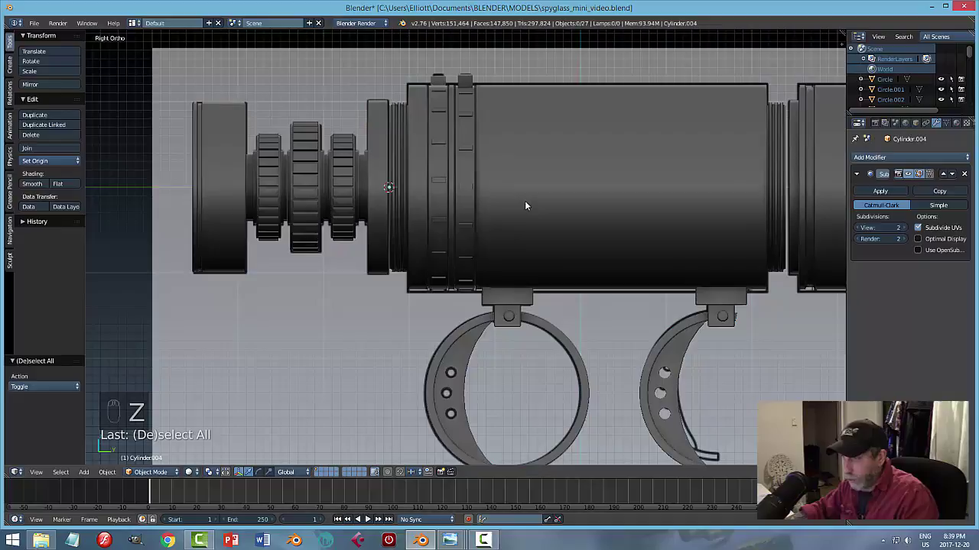
Add a new mesh circle, rotate it to face sideways and scale it down in wireframe side view.
key("shift+a")
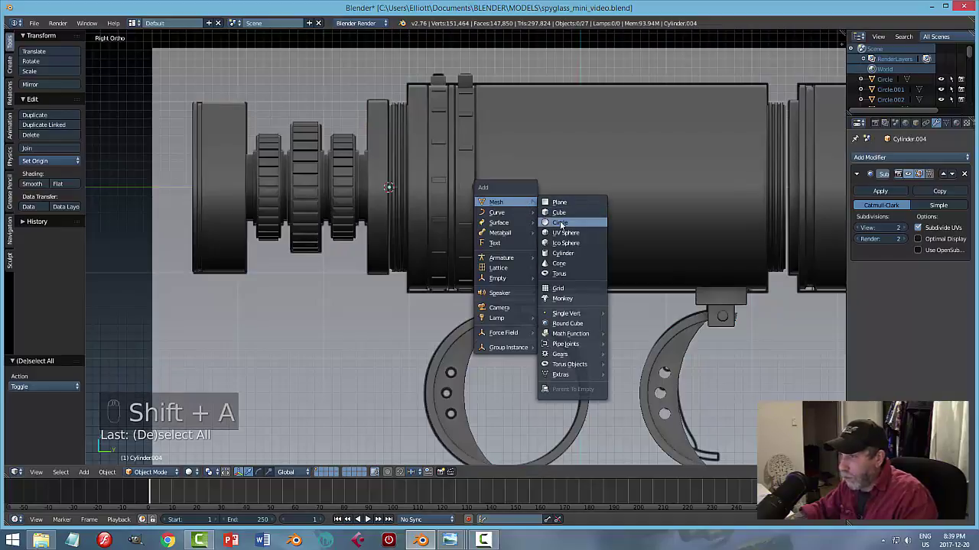
key("r")
middle_click(547, 225)
left_click(423, 174)
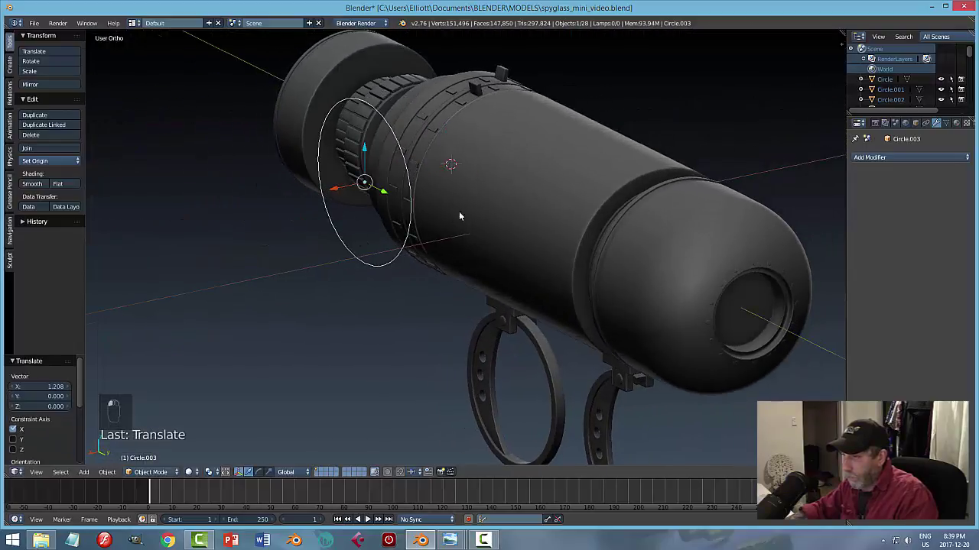
key("s")
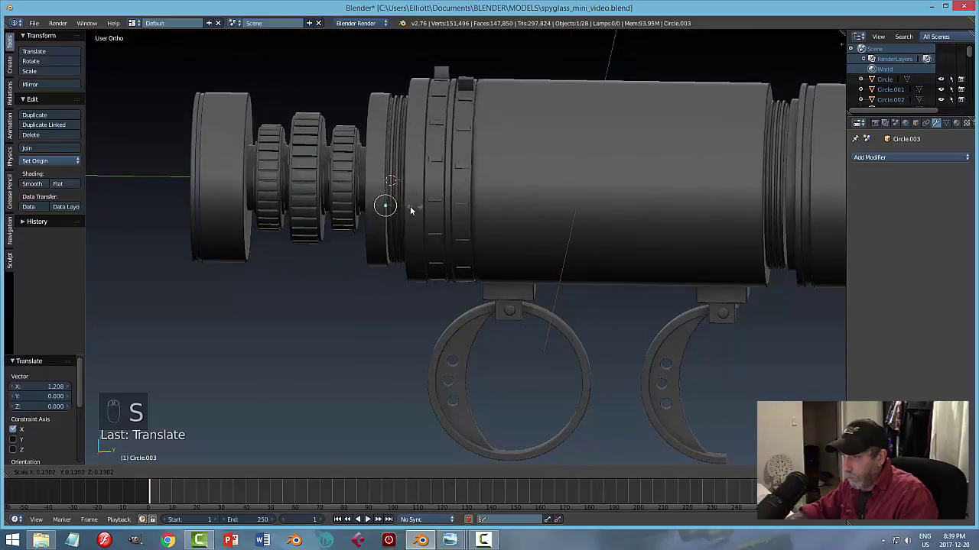
key("KP_3")
key("z")
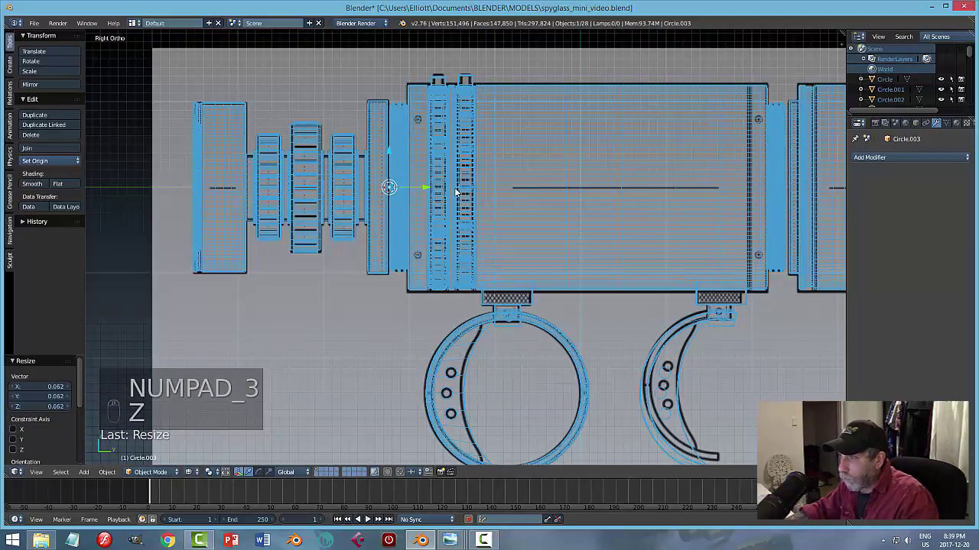
left_click(431, 189)
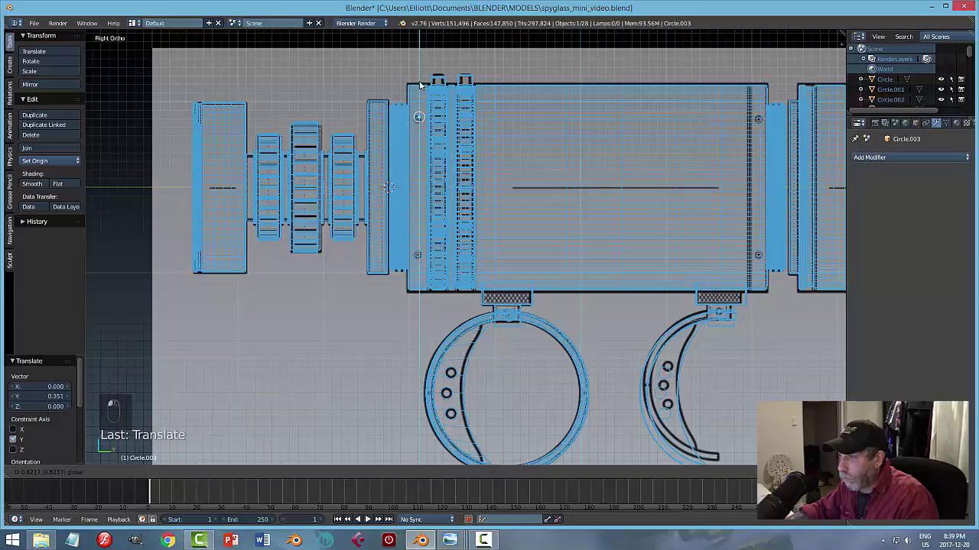
Move and shrink the circle so it sits over the reference screw on the barrel's front collar.
key("KP_Decimal")
left_click(423, 152)
left_click(502, 249)
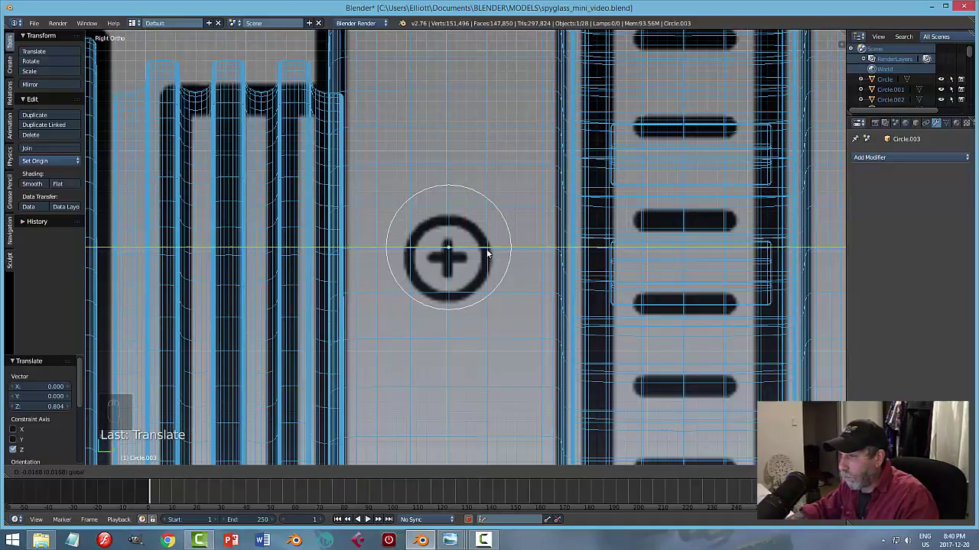
left_click(452, 214)
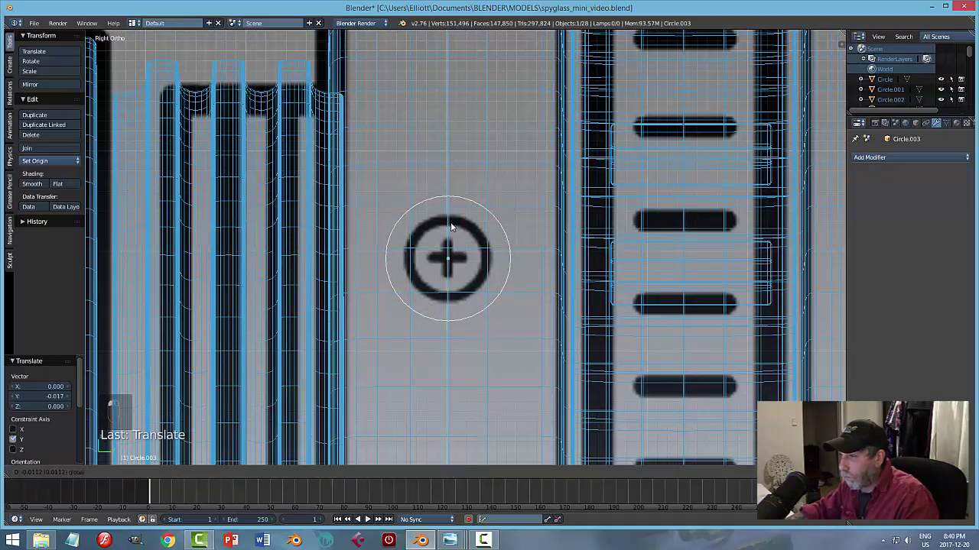
key("s")
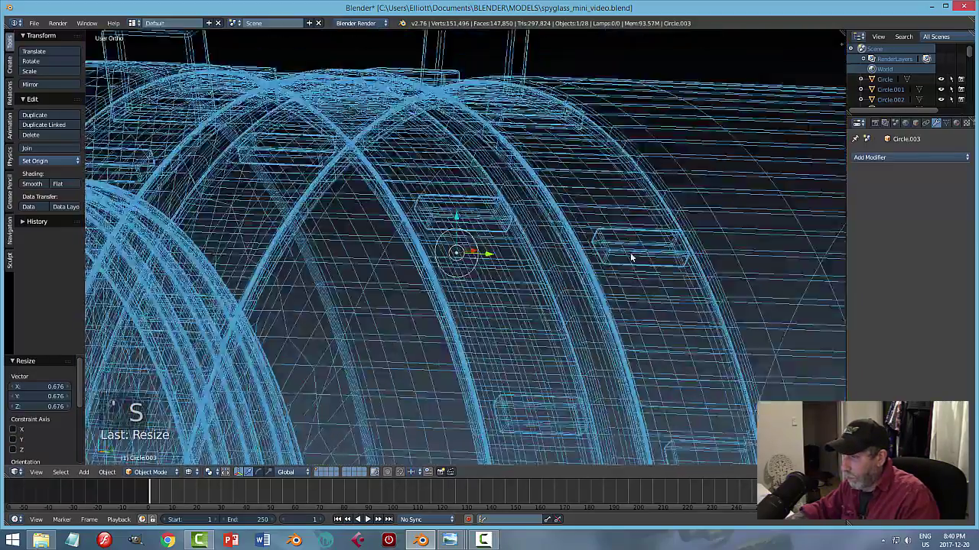
middle_click(647, 256)
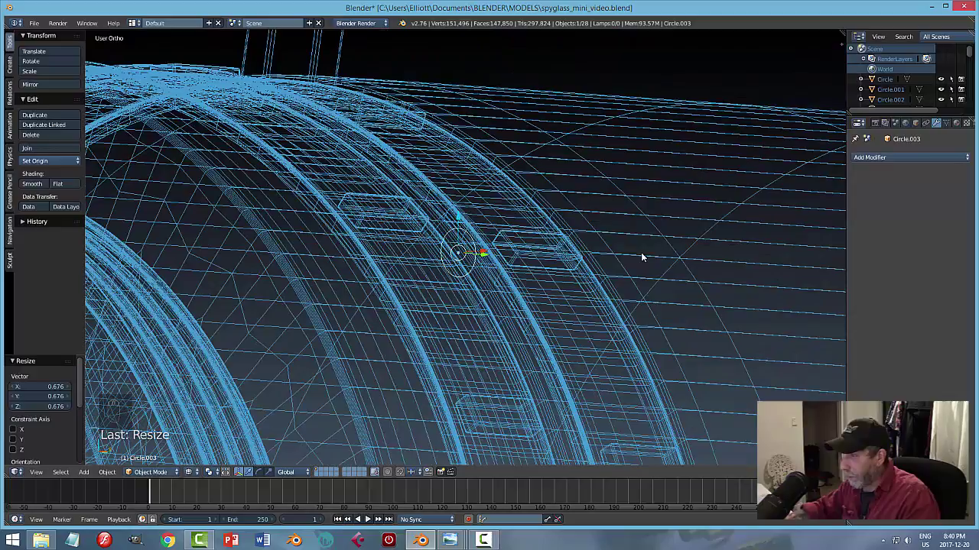
key("z")
middle_click(614, 278)
middle_click(673, 289)
key("Tab")
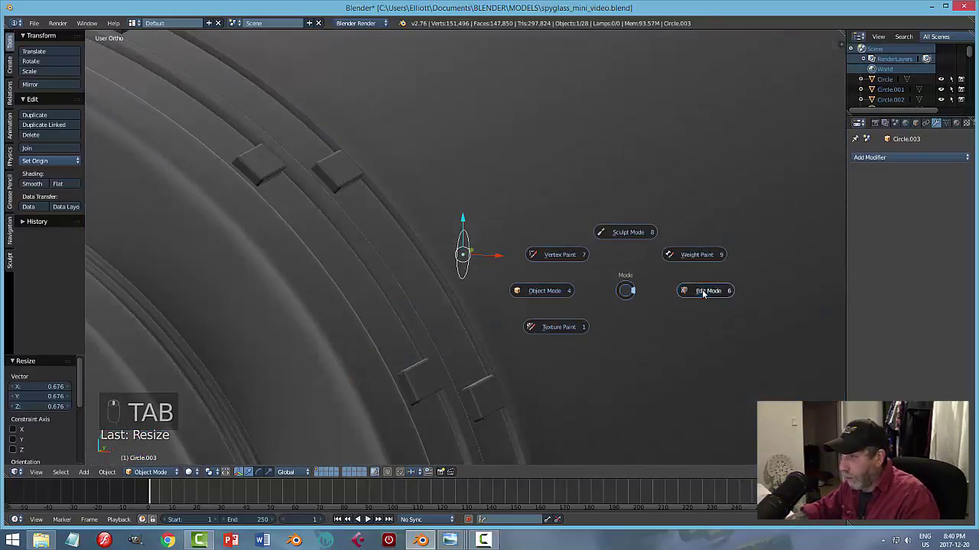
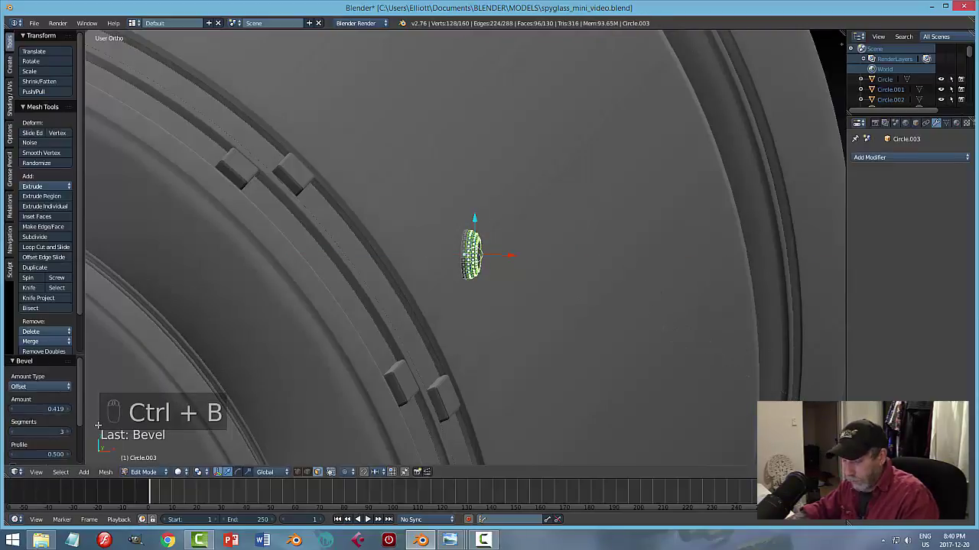
Fill, extrude and bevel the circle into a small domed screw head, then snap the cursor to its centre.
key("a")
key("Tab")
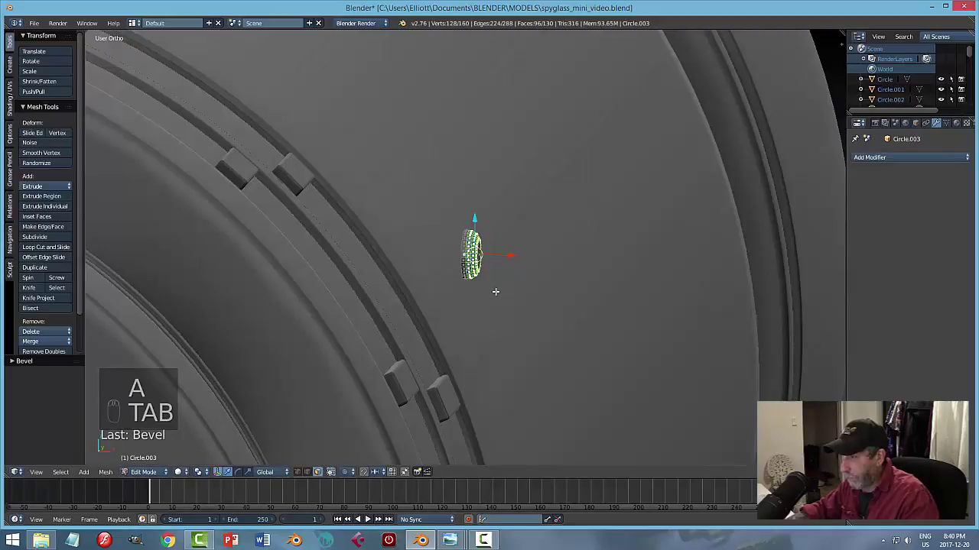
key("Tab")
key("a")
left_click_drag(544, 302, 520, 290)
left_click(470, 265)
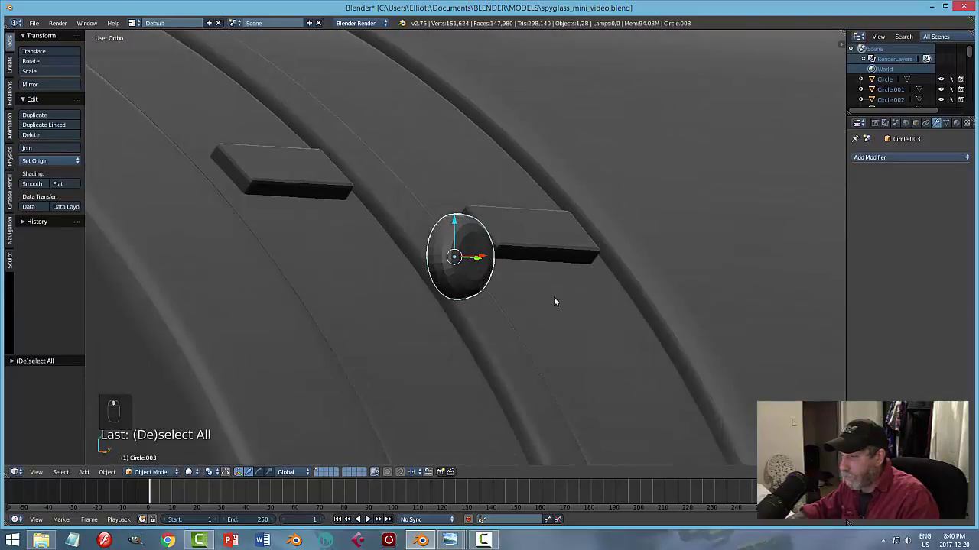
key("shift+s")
key("shift+a")
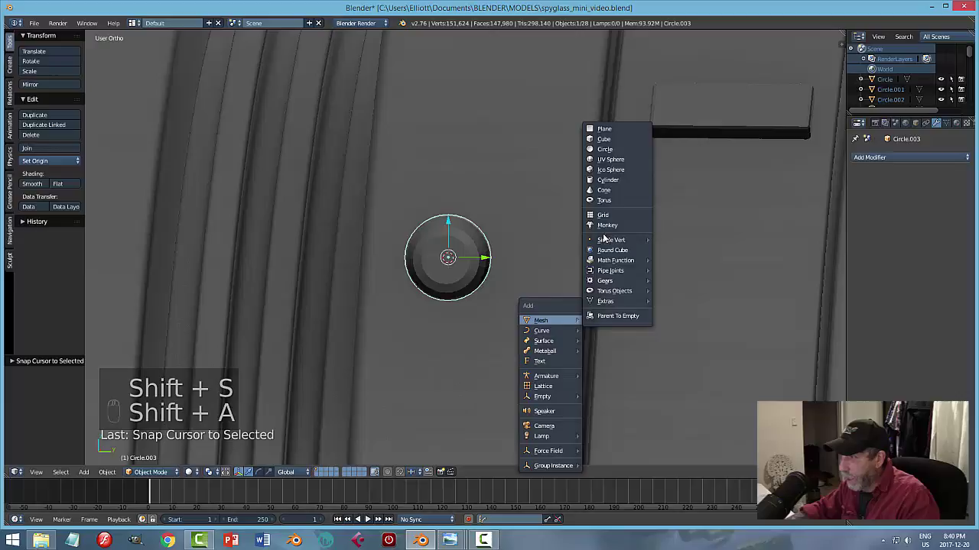
Add a cube at the screw head and scale it into a thin narrow bar.
key("s")
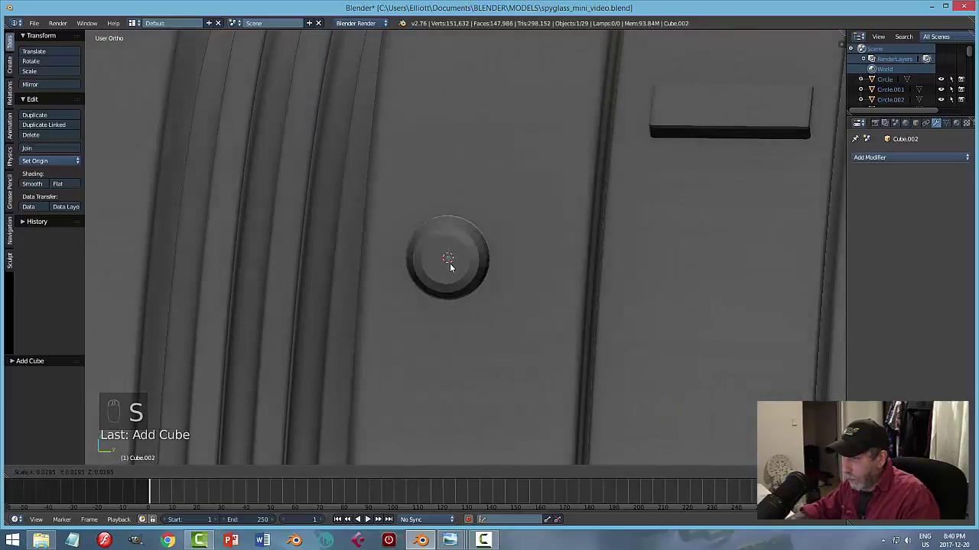
middle_click(505, 260)
key("s")
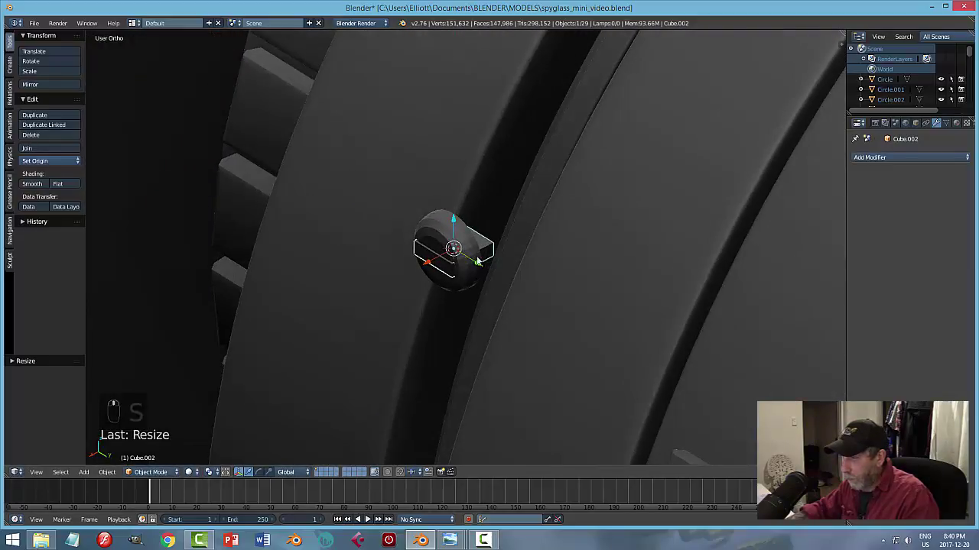
left_click(413, 273)
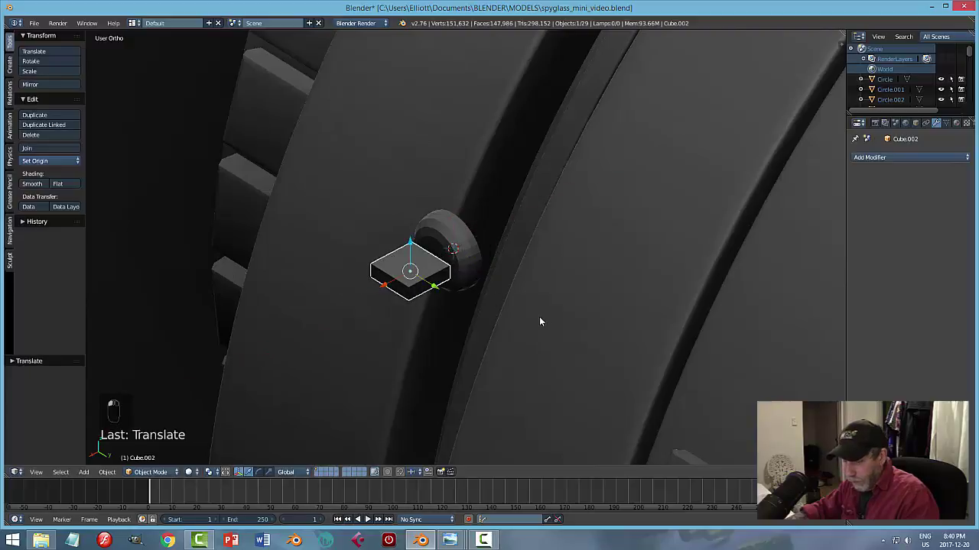
key("s")
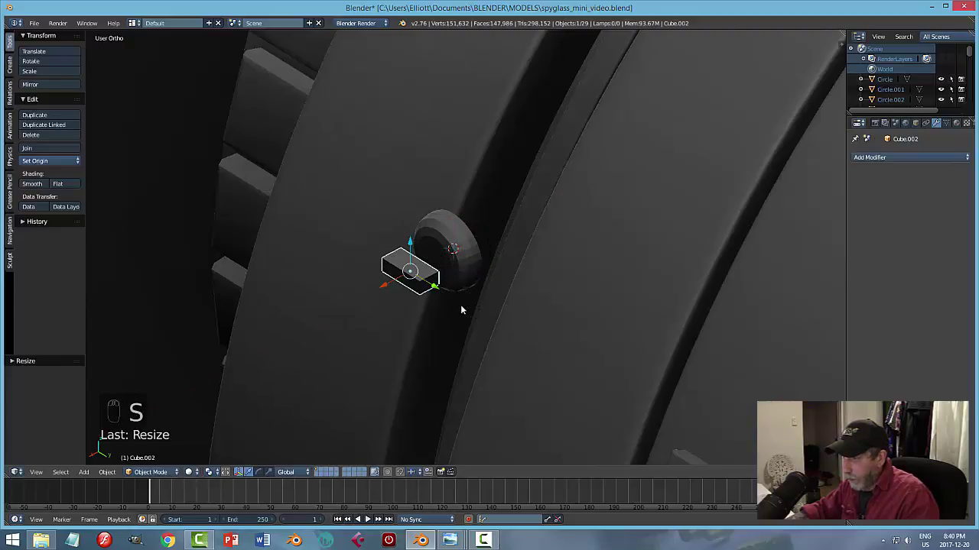
left_click(389, 288)
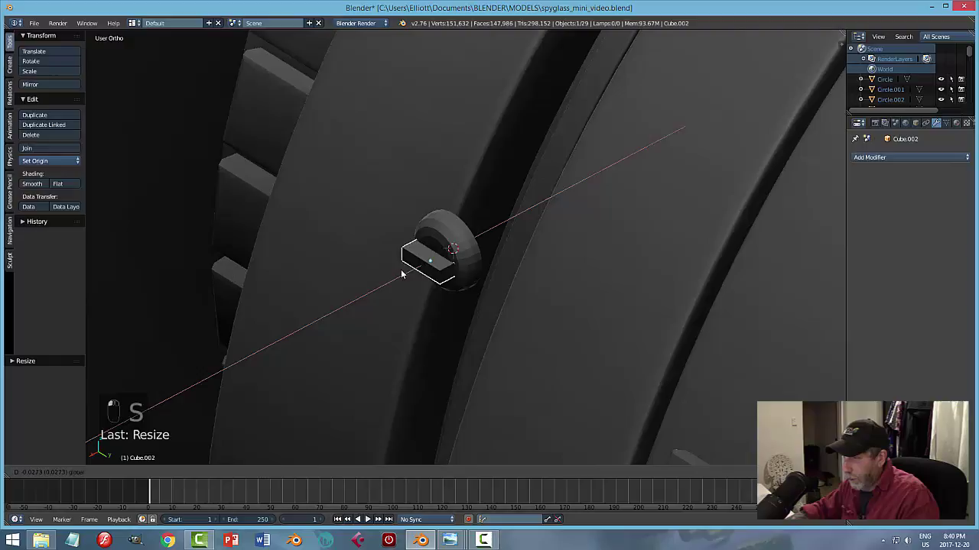
left_click_drag(475, 291, 558, 313)
key("s")
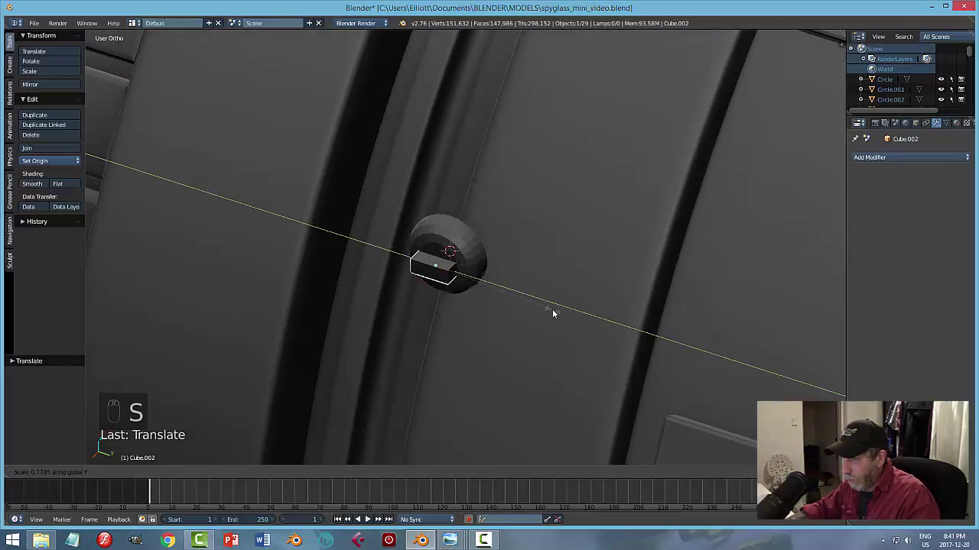
left_click_drag(588, 303, 600, 302)
key("s")
middle_click(546, 304)
key("s")
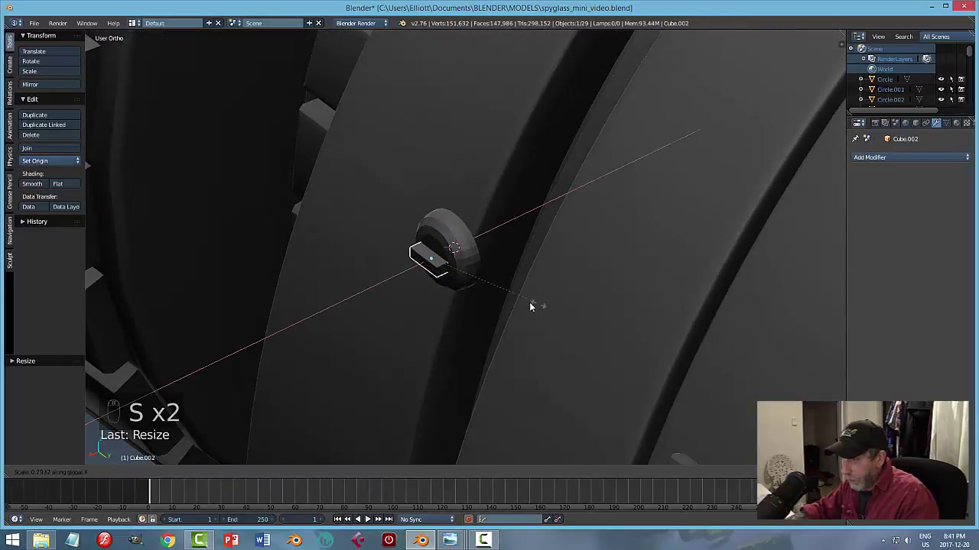
left_click(407, 275)
middle_click(504, 281)
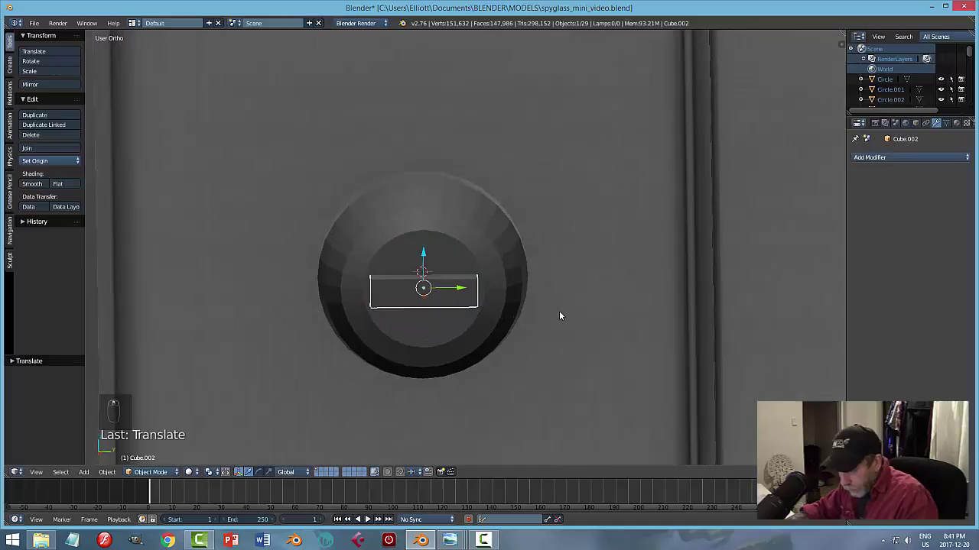
key("s")
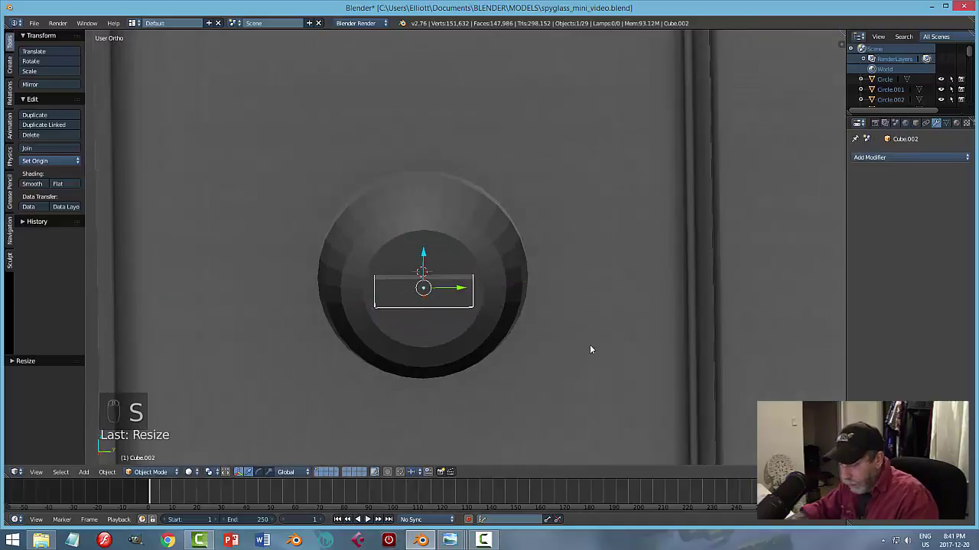
Duplicate the bar, rotate the copy 90 degrees and join both into one cross-shaped block.
key("shift+d")
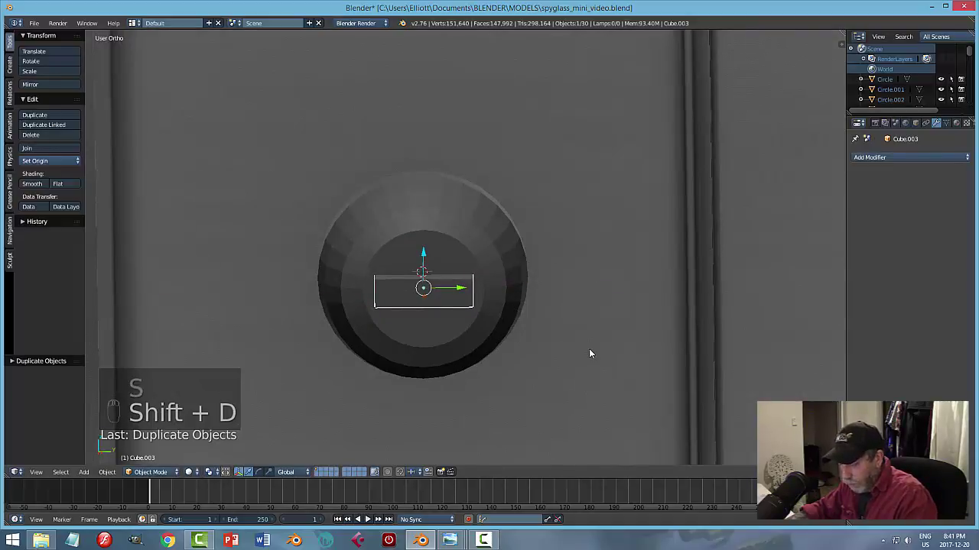
key("r")
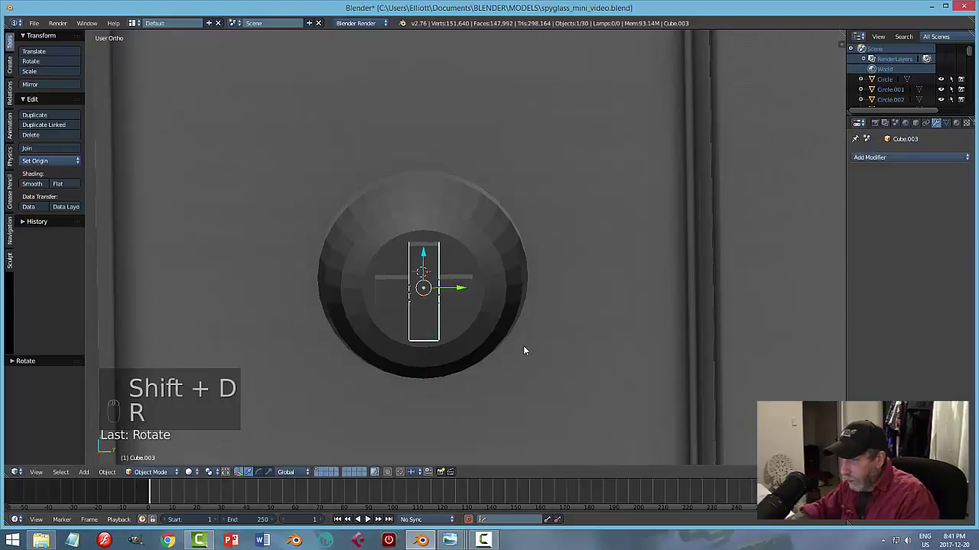
left_click_drag(473, 282, 559, 293)
key("ctrl+j")
middle_click(530, 320)
left_click(379, 270)
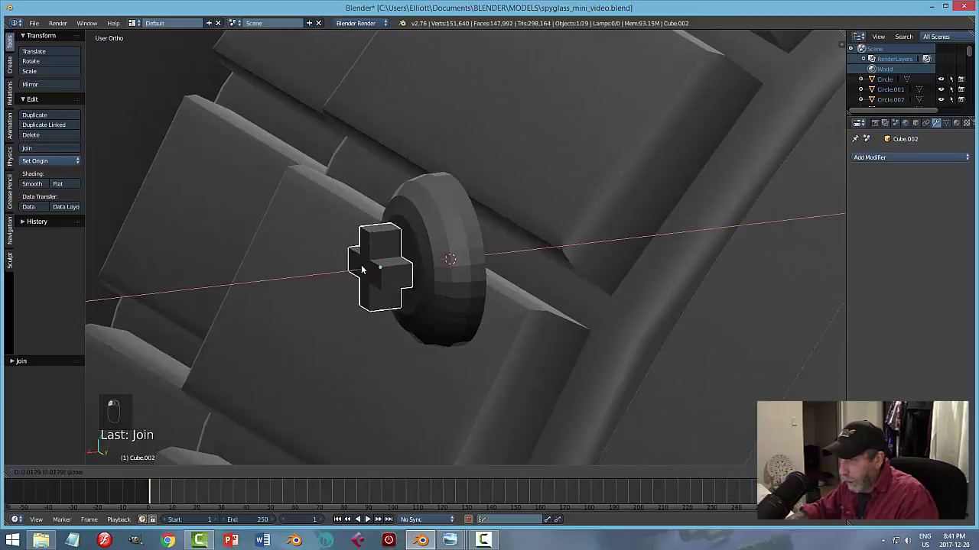
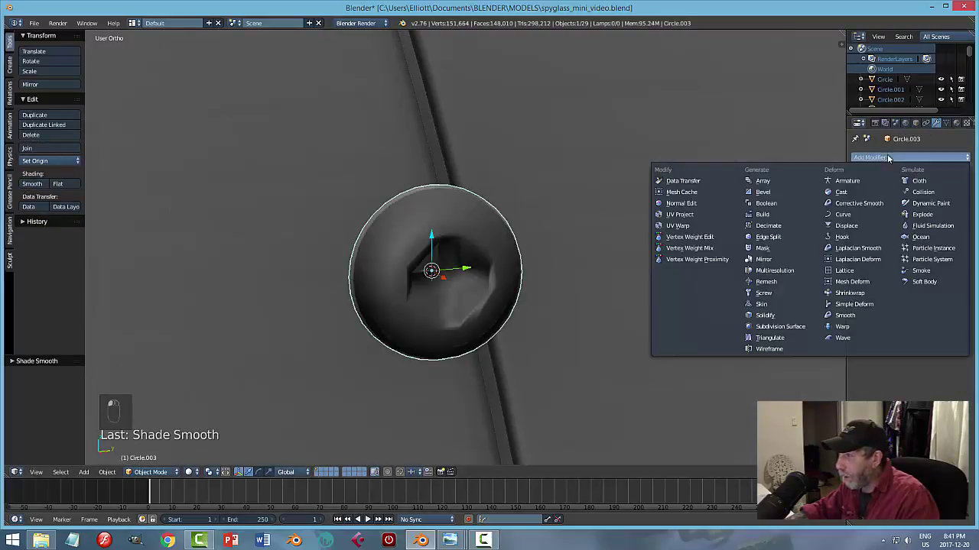
Inspect the cross-shaped recess cut into the screw head with Edge Split added, then start shrinking it.
left_click_drag(596, 279, 644, 285)
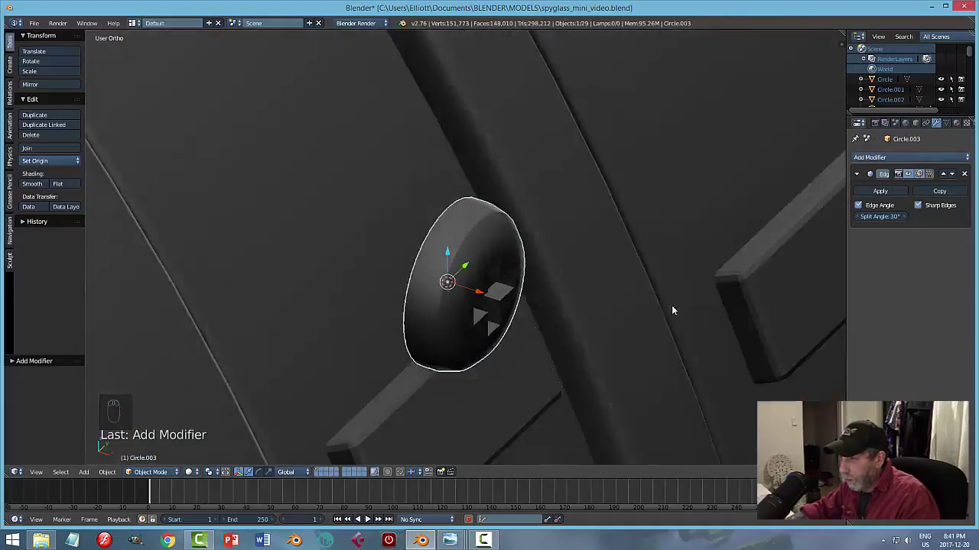
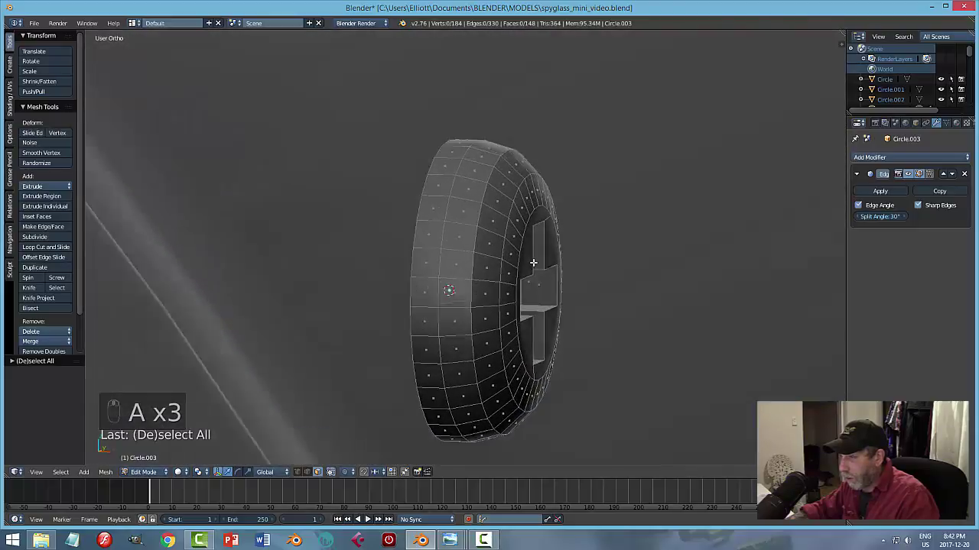
key("Tab")
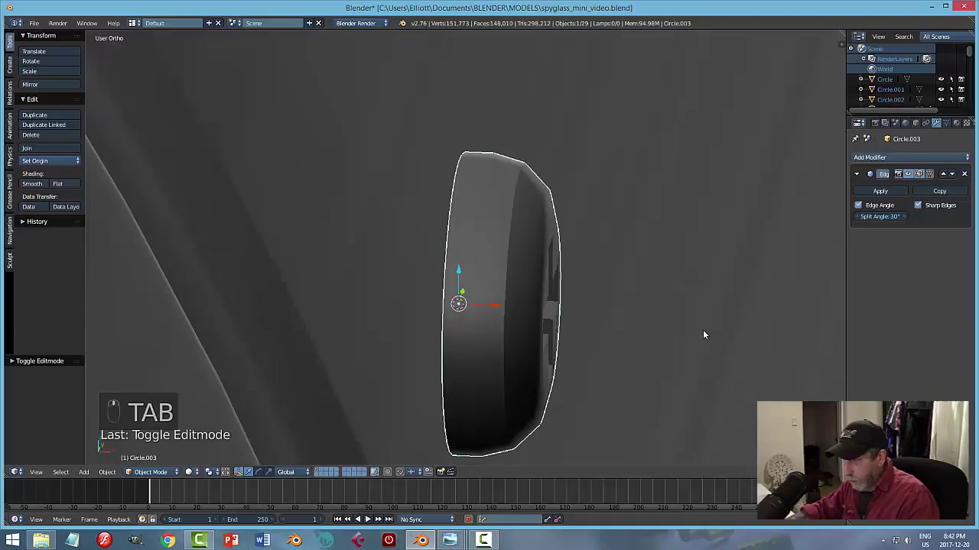
key("s")
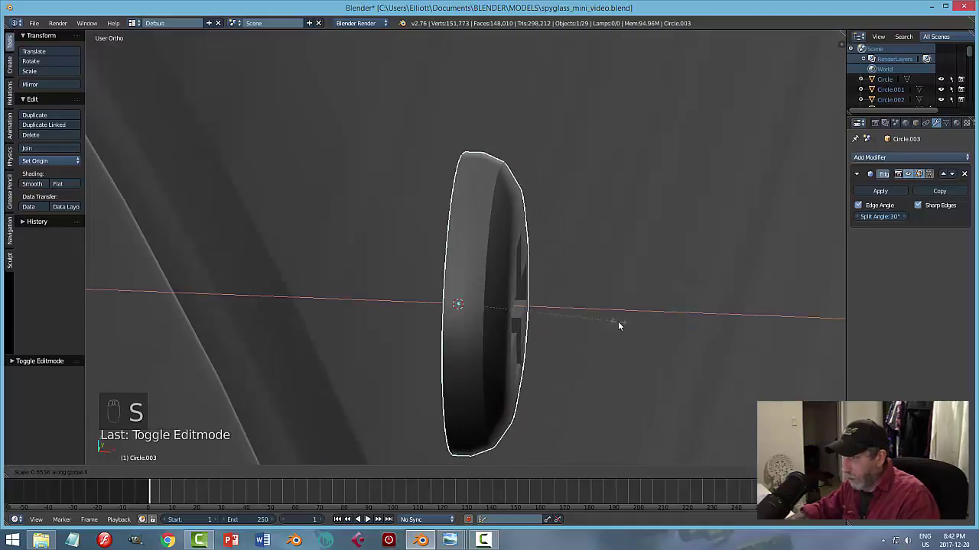
Shrink the screw and tilt it in front and side wireframe views to follow the barrel's curved surface.
middle_click(573, 320)
left_click_drag(560, 321, 489, 317)
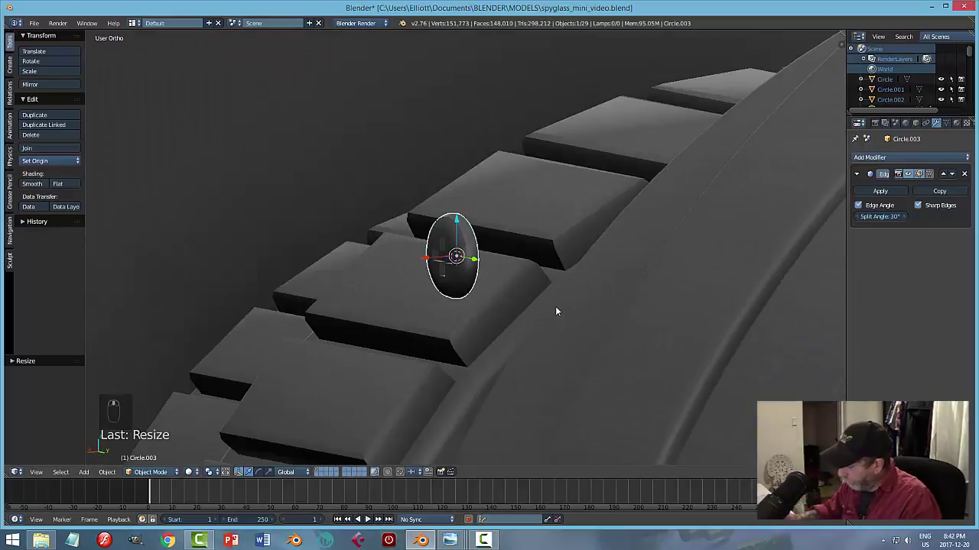
key("KP_3")
key("z")
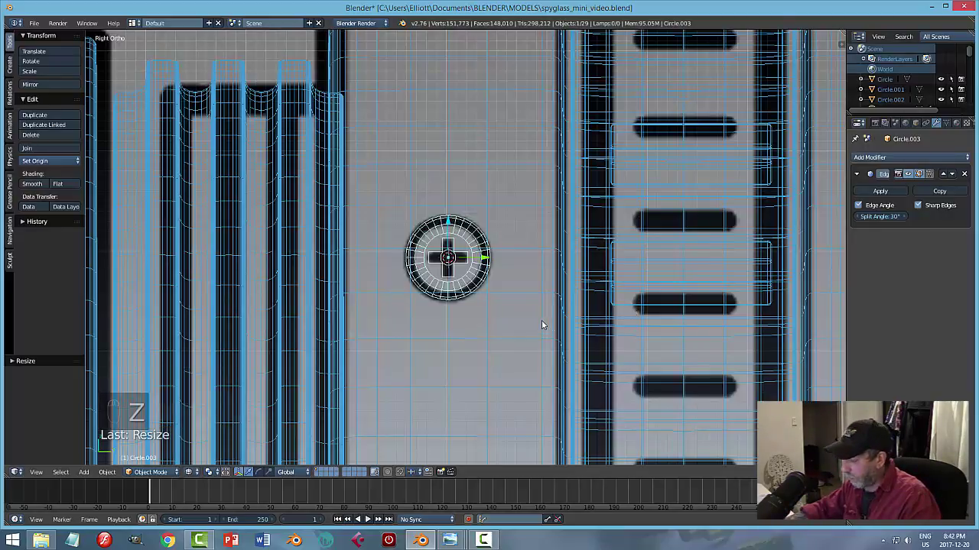
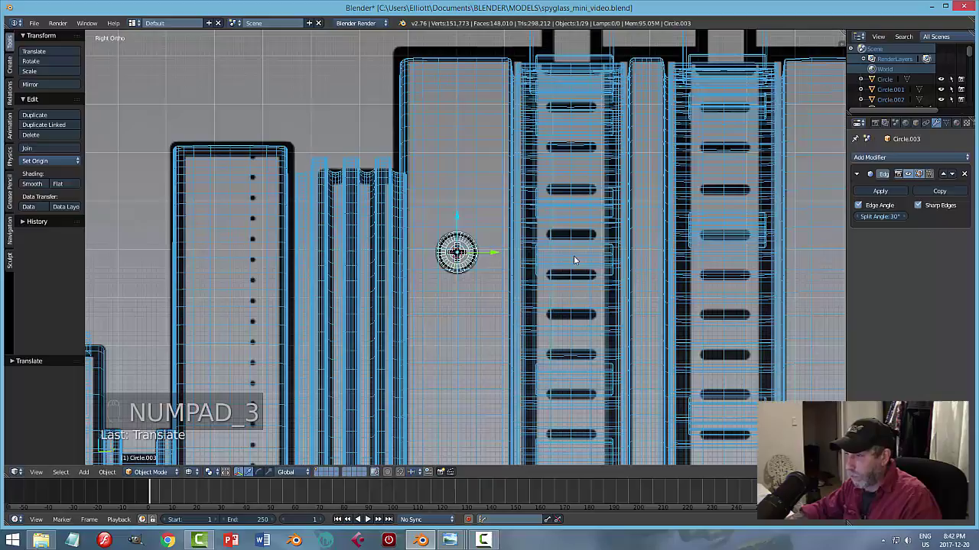
key("KP_1")
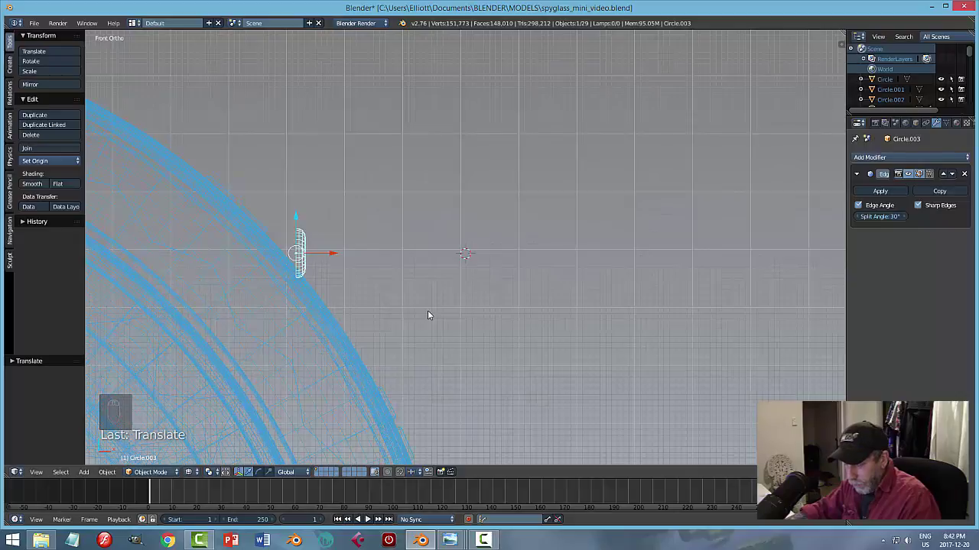
key("r")
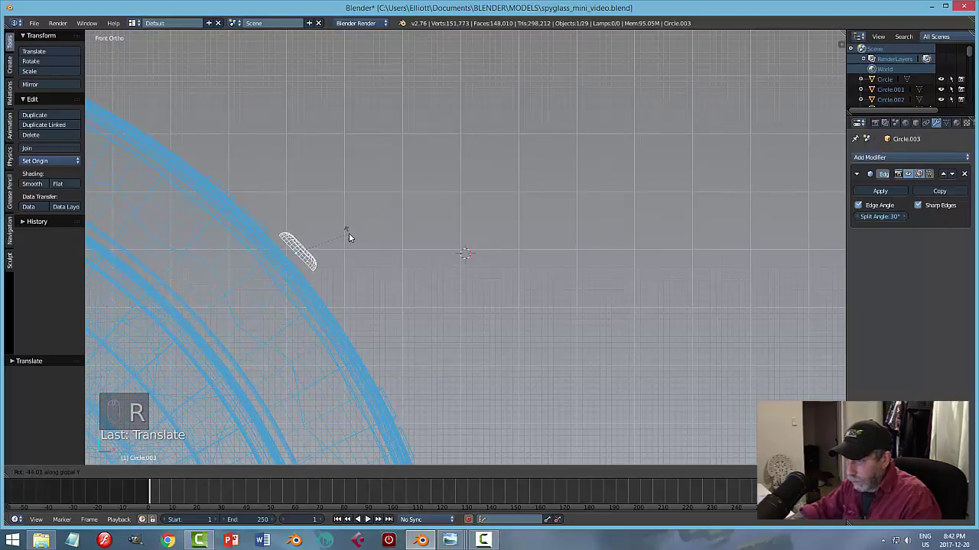
middle_click(460, 267)
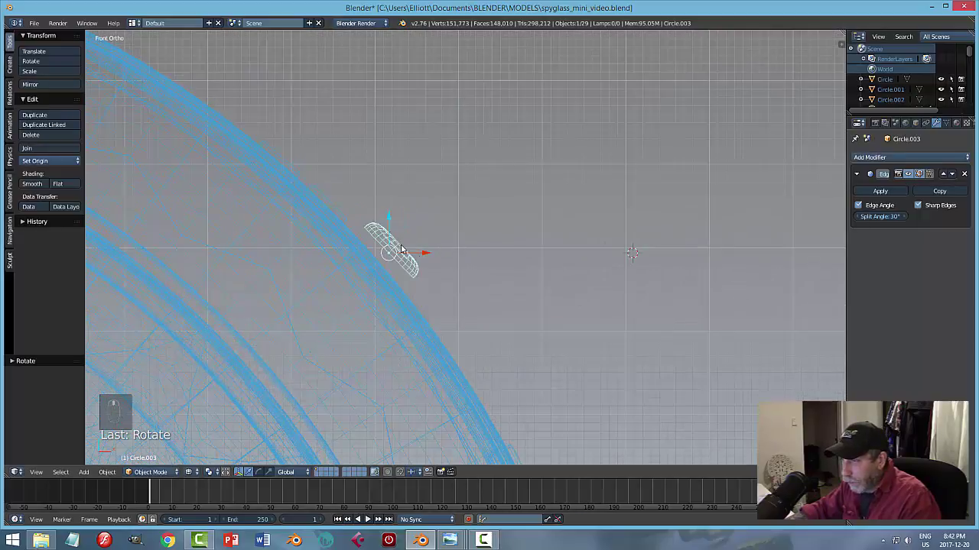
left_click_drag(388, 220, 418, 269)
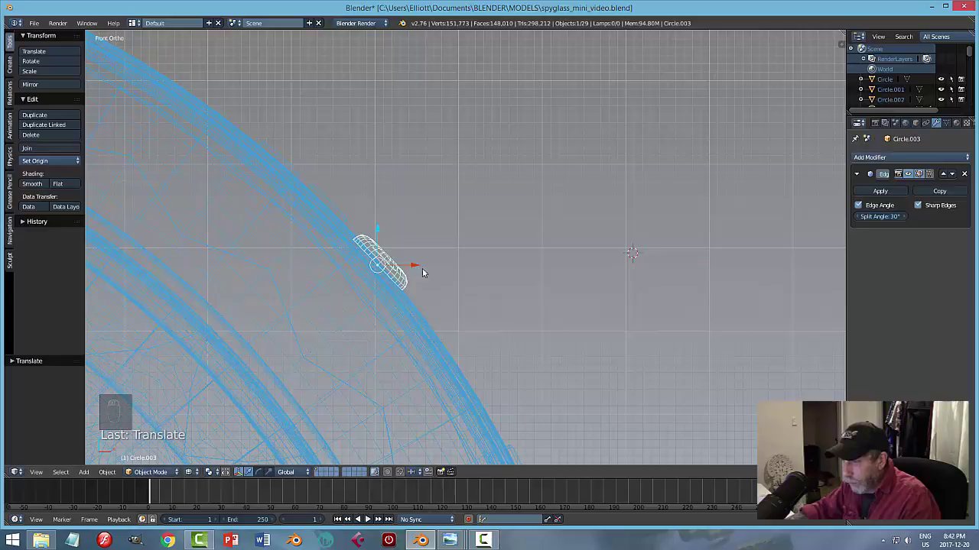
key("r")
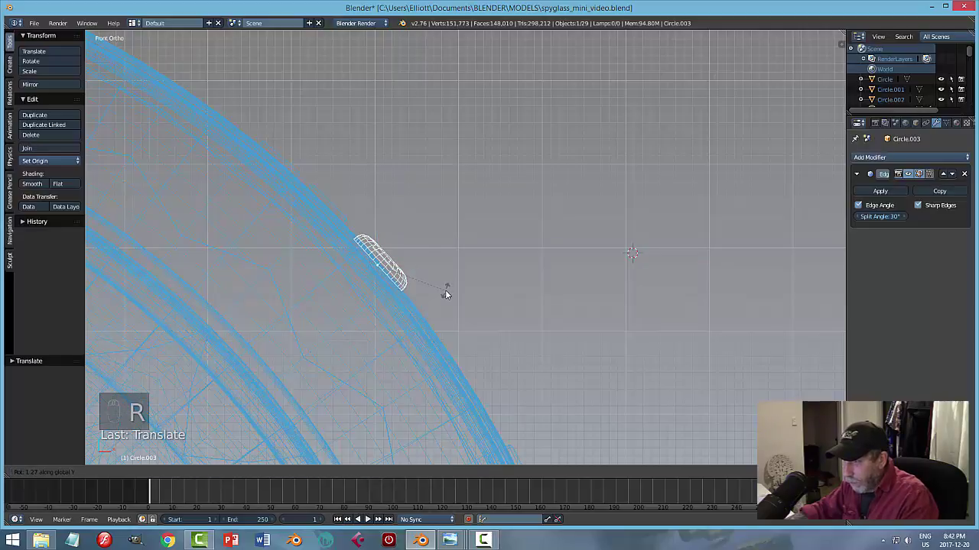
key("z")
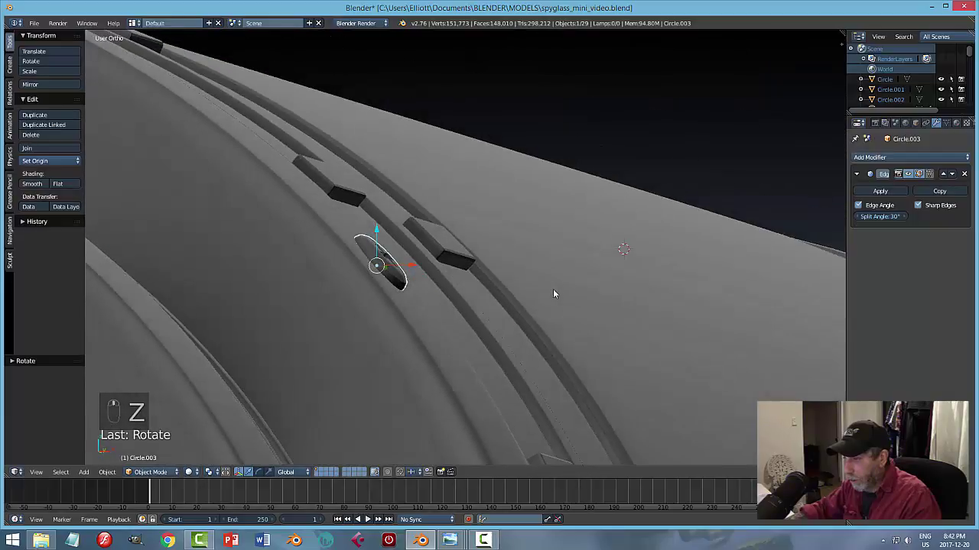
key("z")
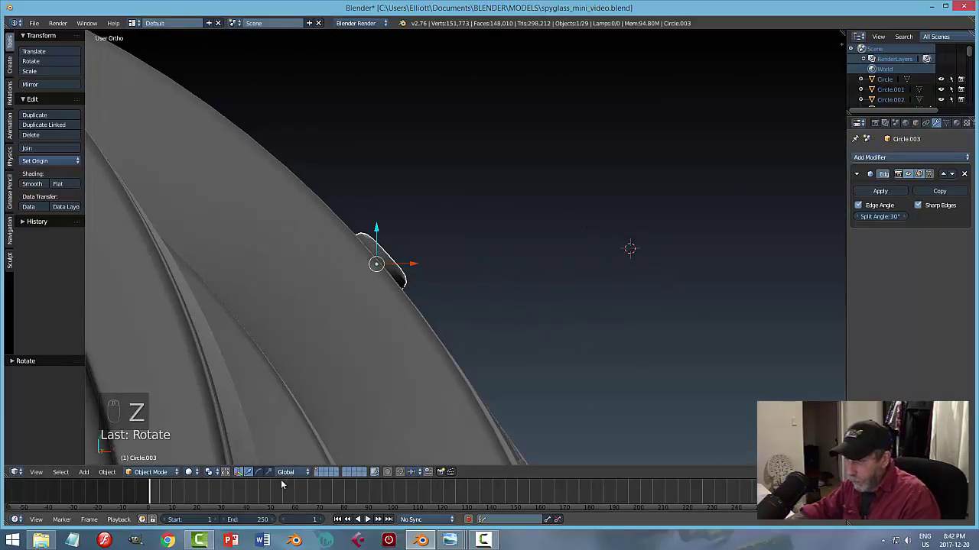
left_click(293, 477)
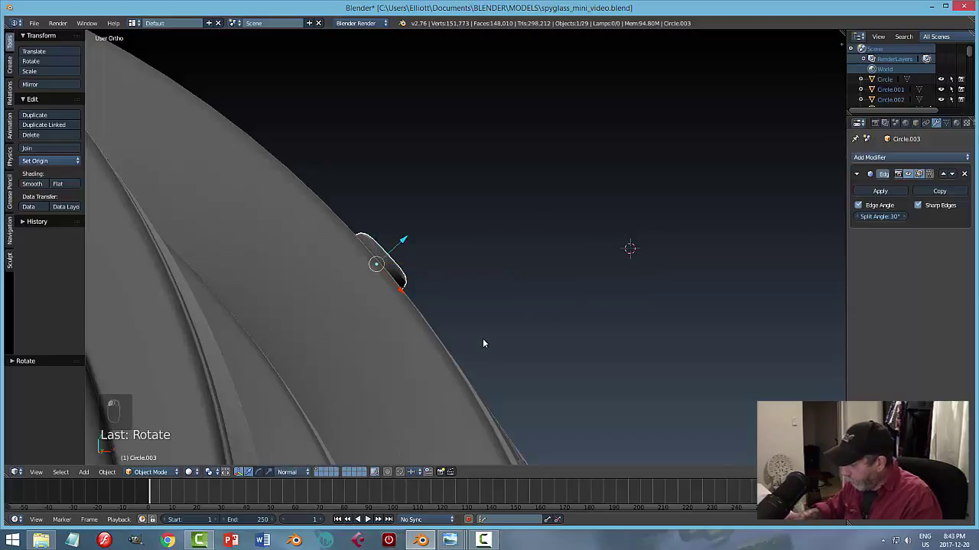
Seat the screw on the barrel's front collar band using the ortho views, then deselect everything.
key("KP_1")
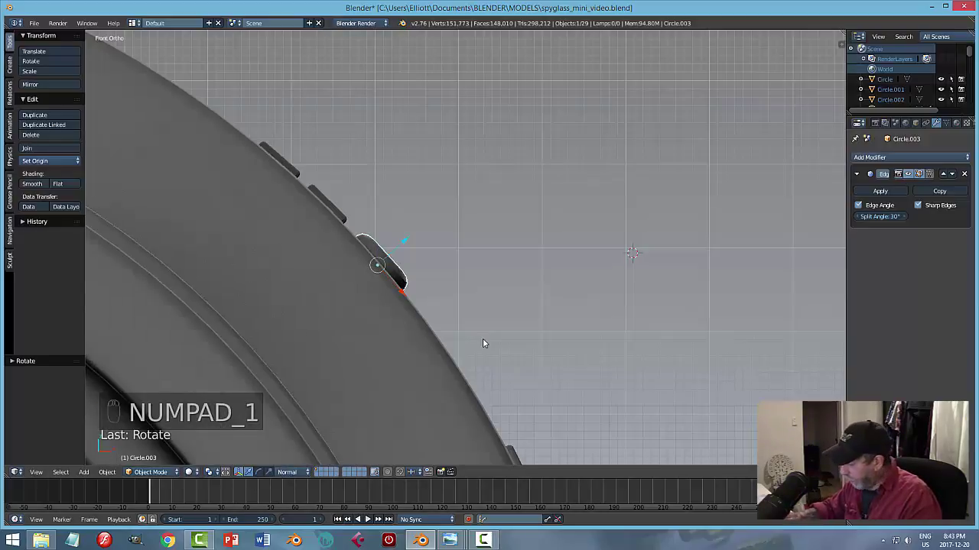
key("KP_3")
key("z")
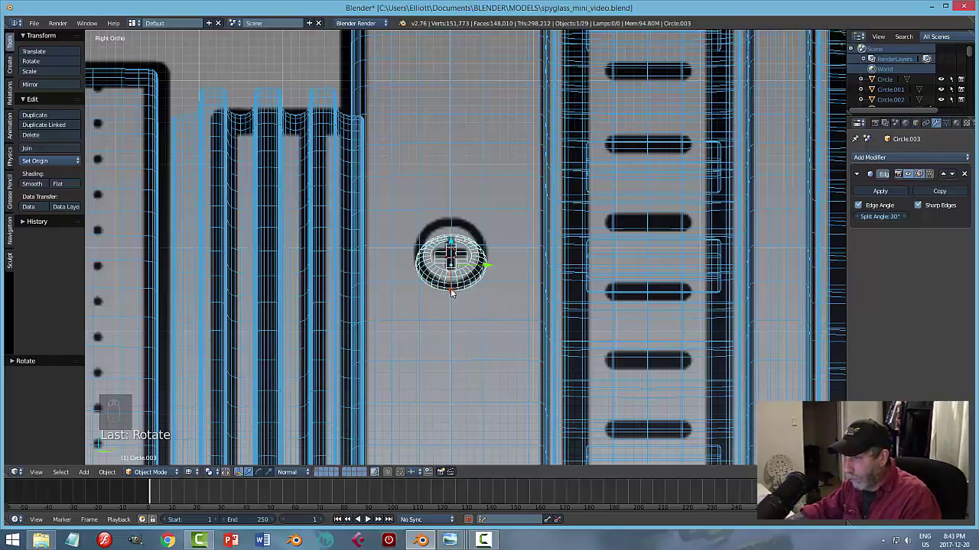
left_click(456, 291)
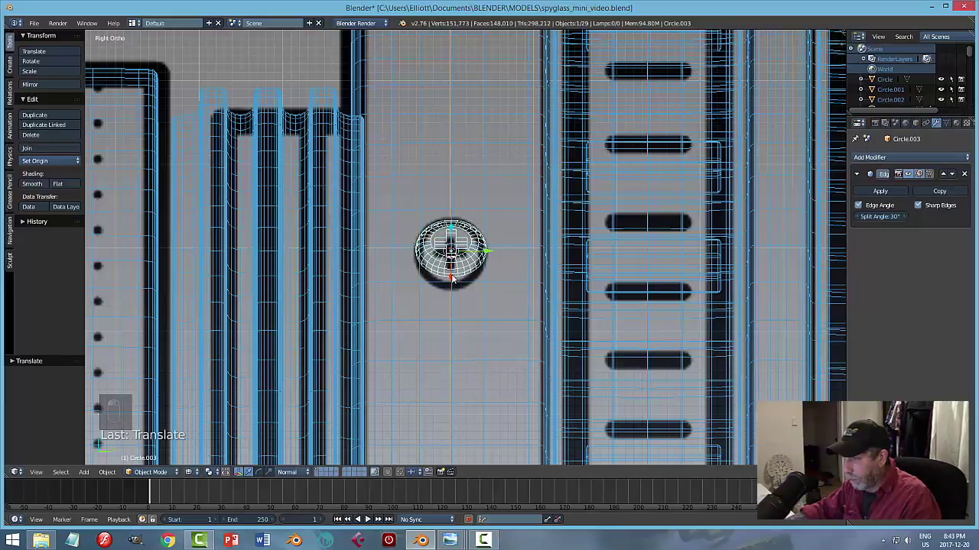
key("KP_1")
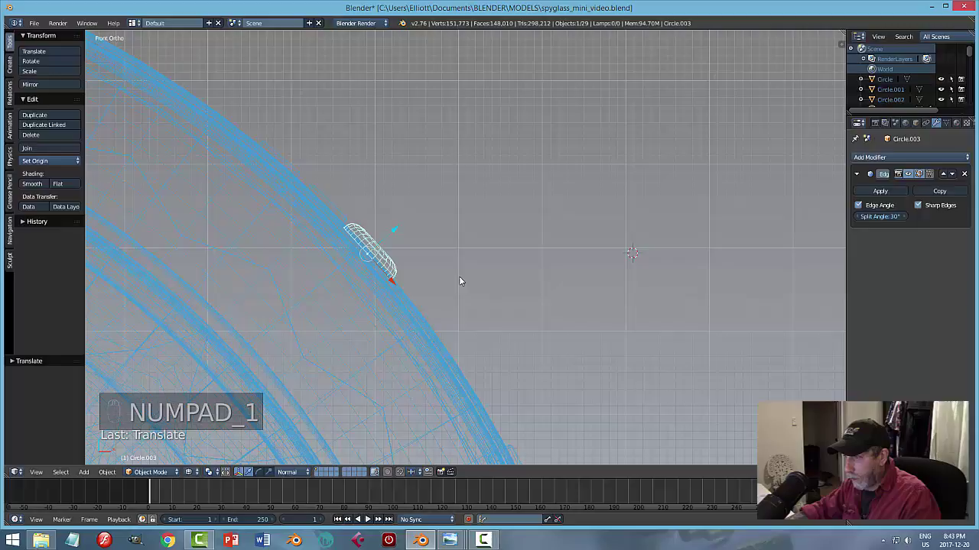
key("z")
middle_click(560, 305)
key("a")
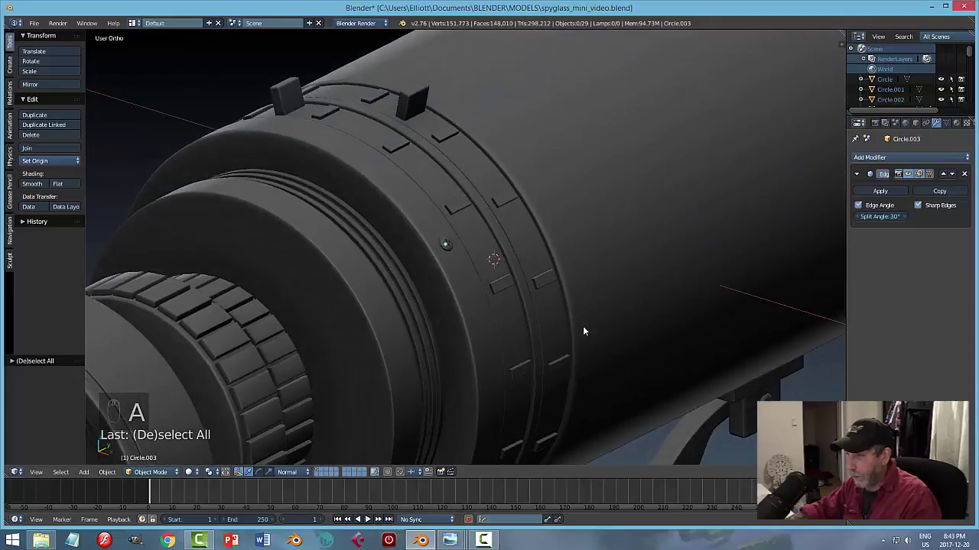
Save, then duplicate the screw and drop the copy lower on the barrel-end ring.
left_click_drag(623, 319, 581, 322)
key("ctrl+s")
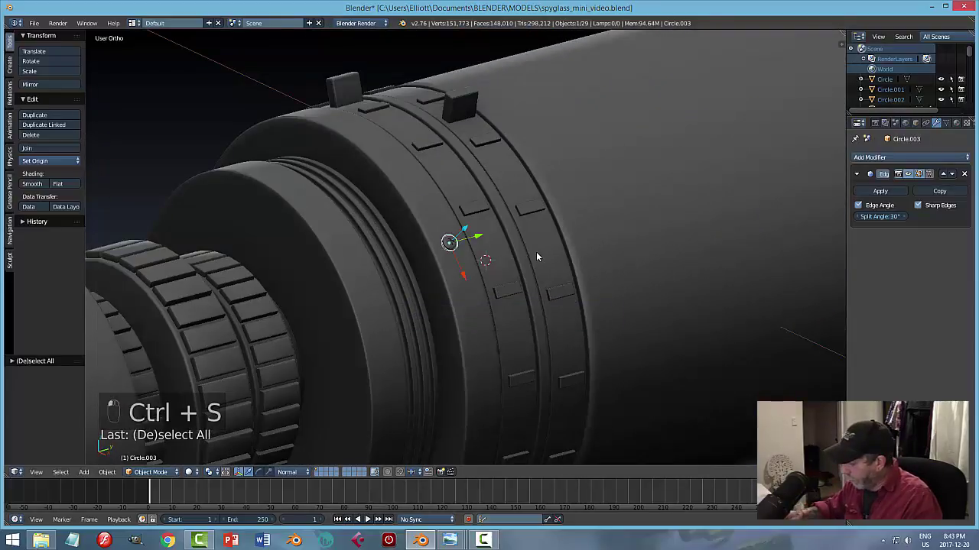
key("KP_3")
key("z")
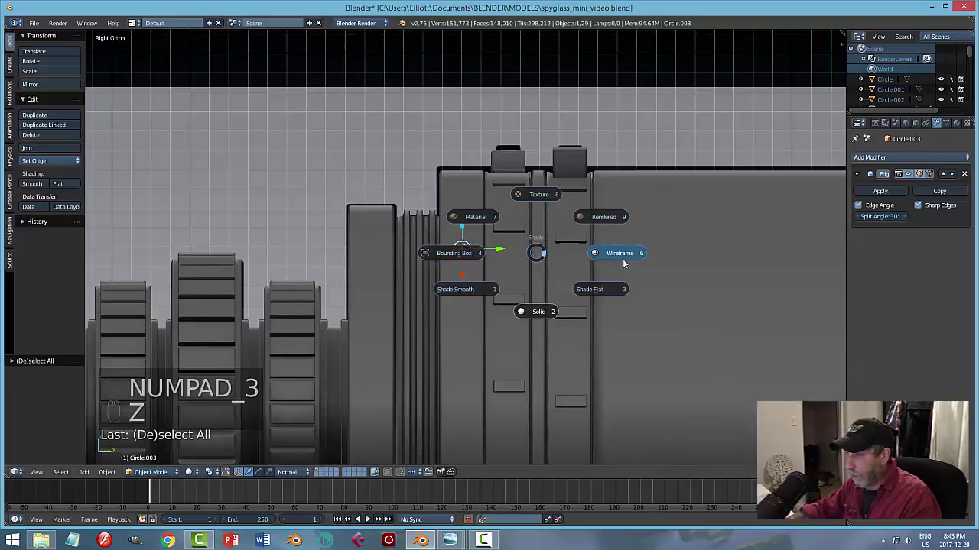
middle_click(578, 321)
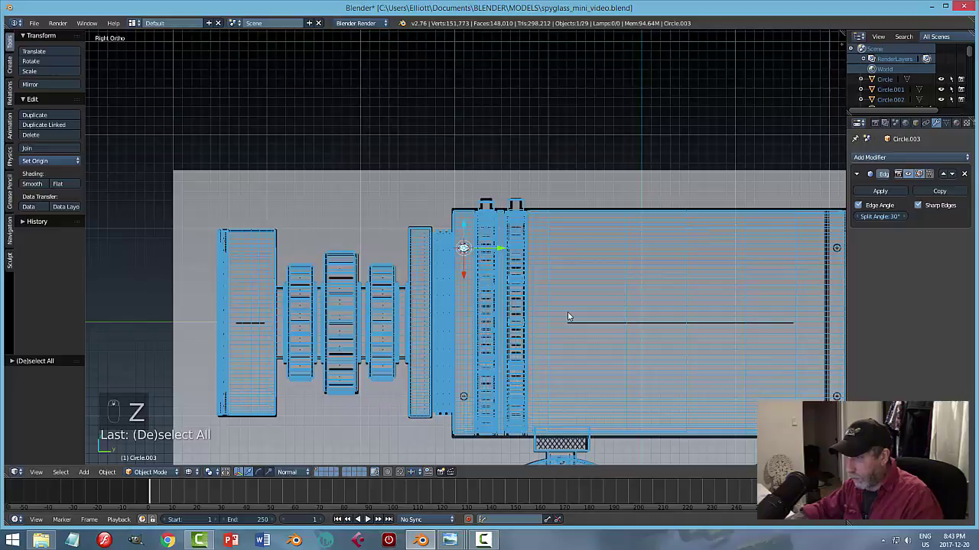
key("shift+d")
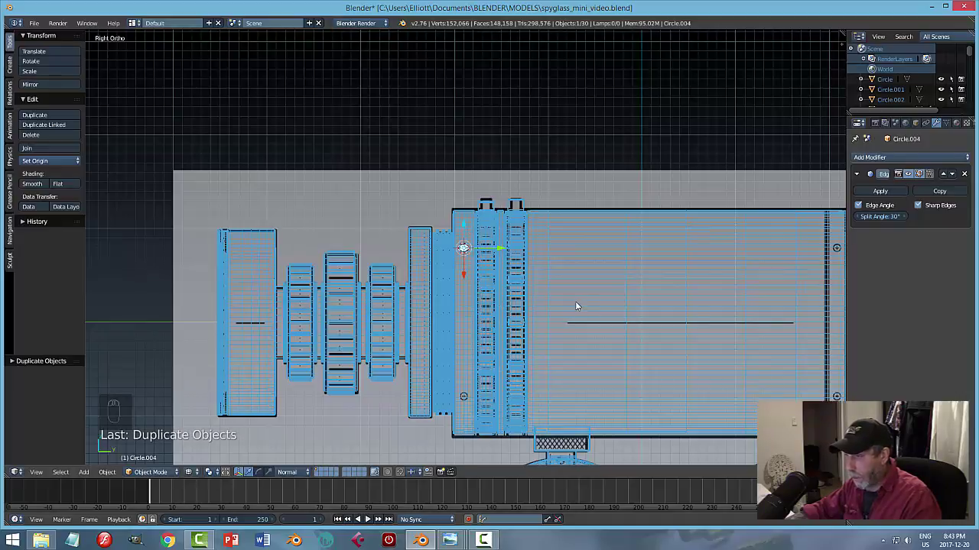
left_click_drag(564, 295, 458, 280)
left_click(458, 279)
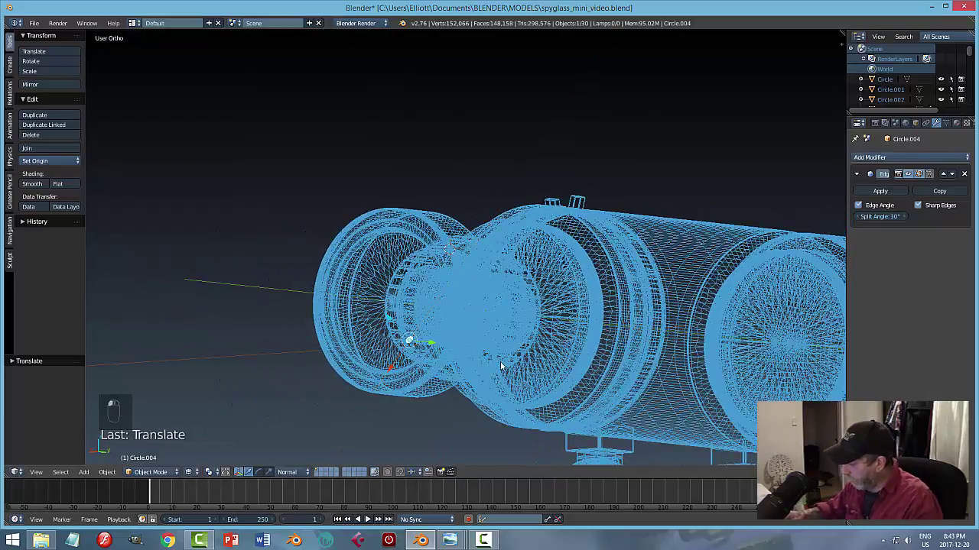
key("KP_3")
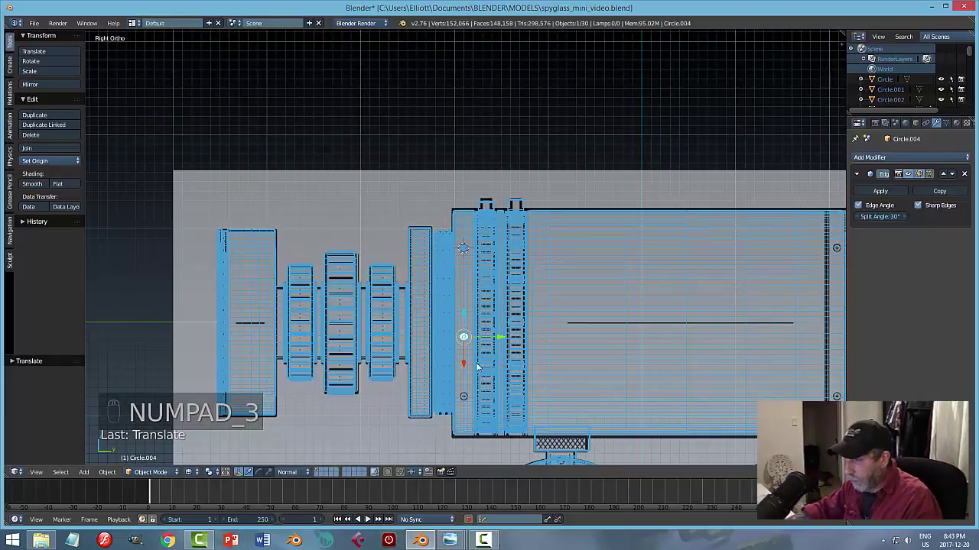
left_click(467, 366)
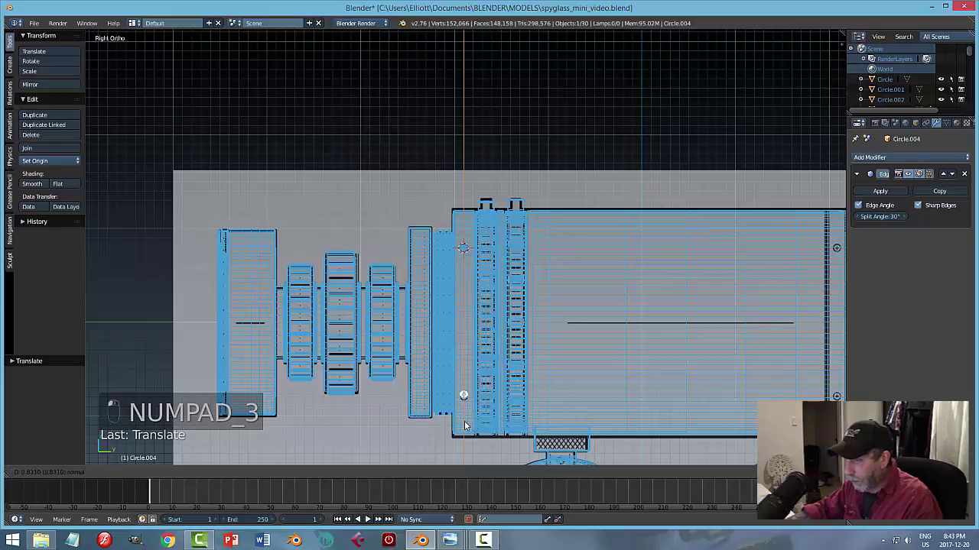
Rotate the copied screw to follow the ring, checking it end-on and from the side.
key("KP_1")
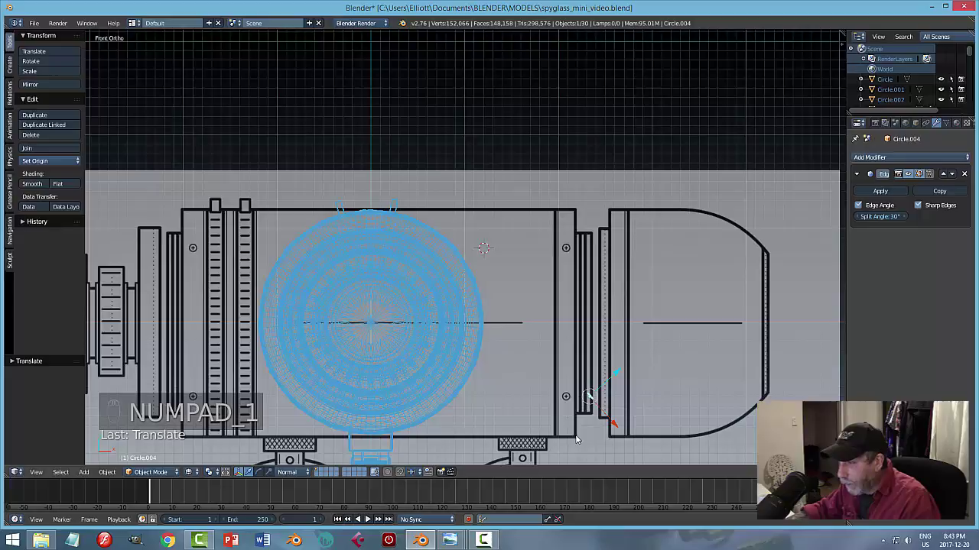
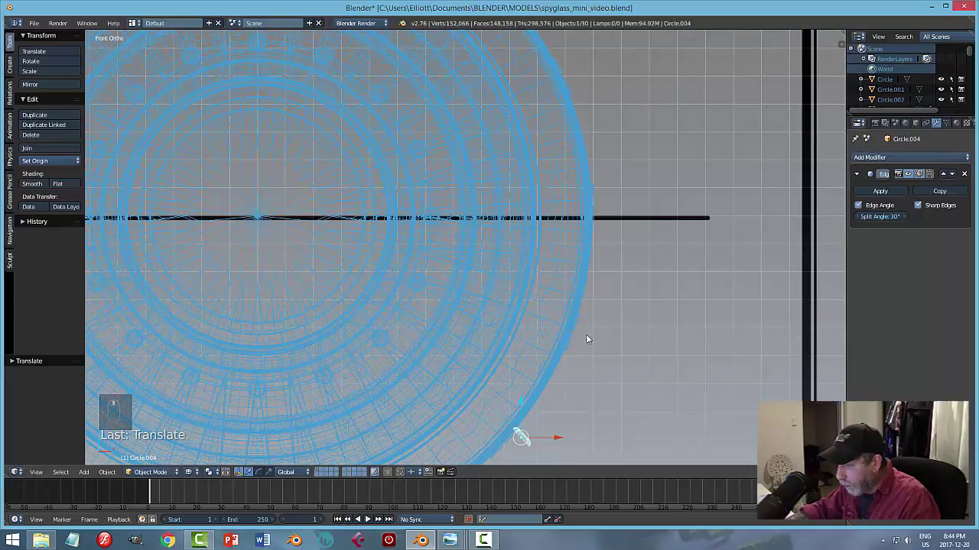
key("KP_3")
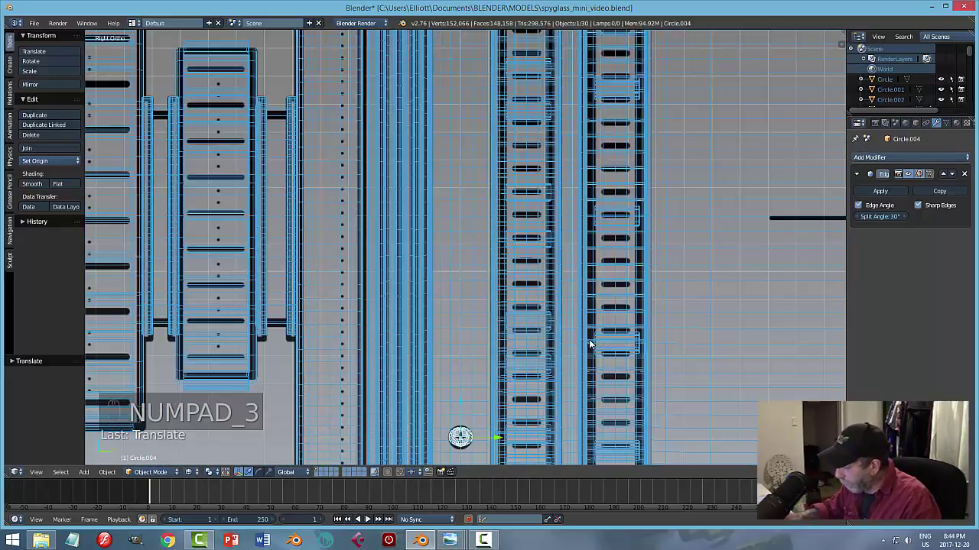
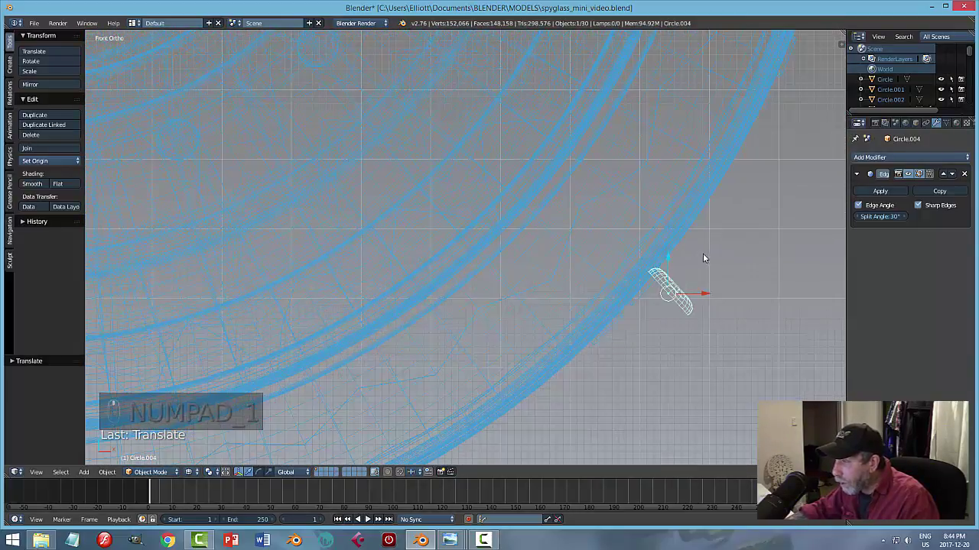
key("r")
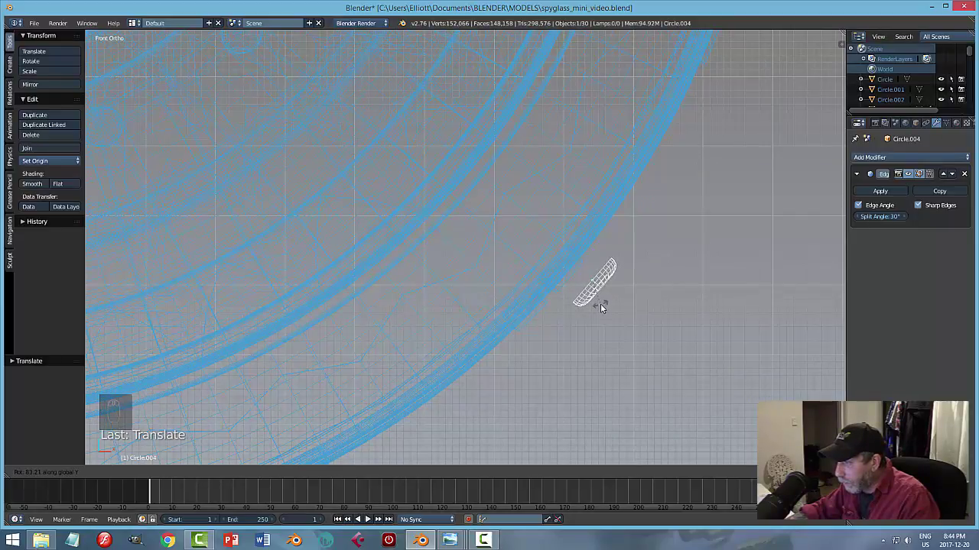
key("KP_3")
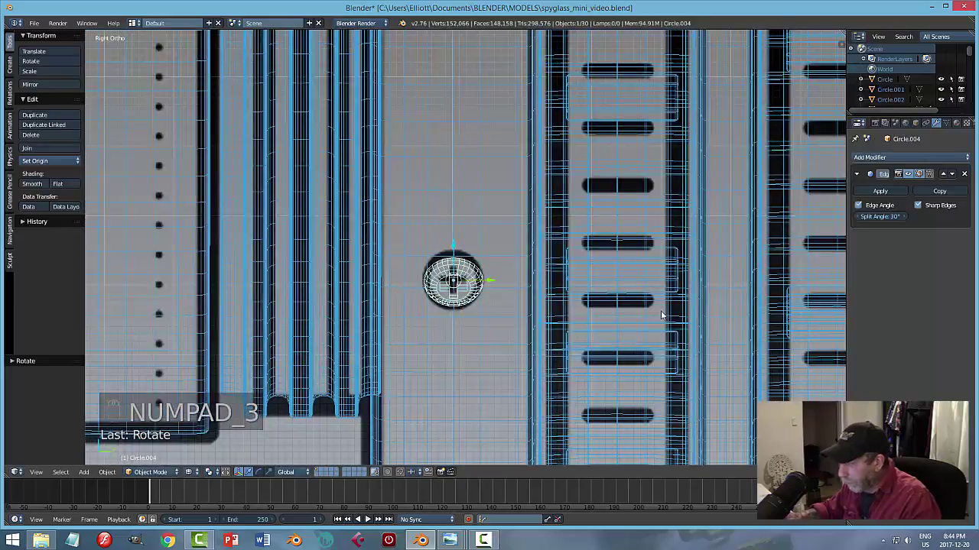
key("KP_1")
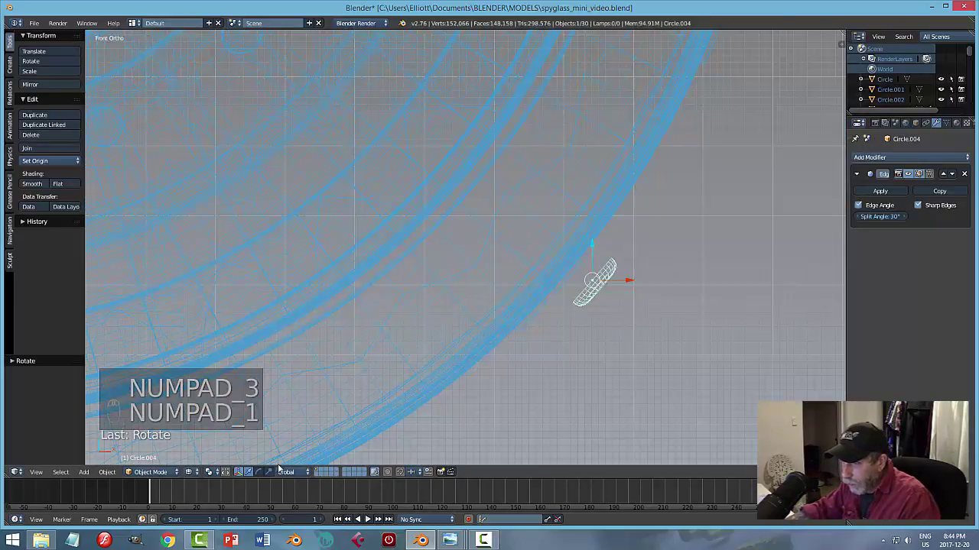
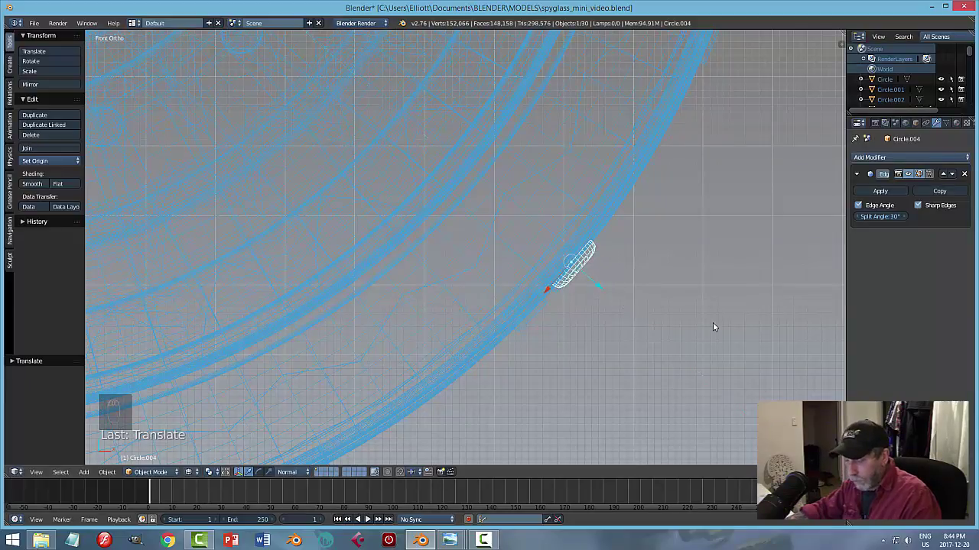
key("z")
left_click_drag(736, 364, 640, 364)
key("a")
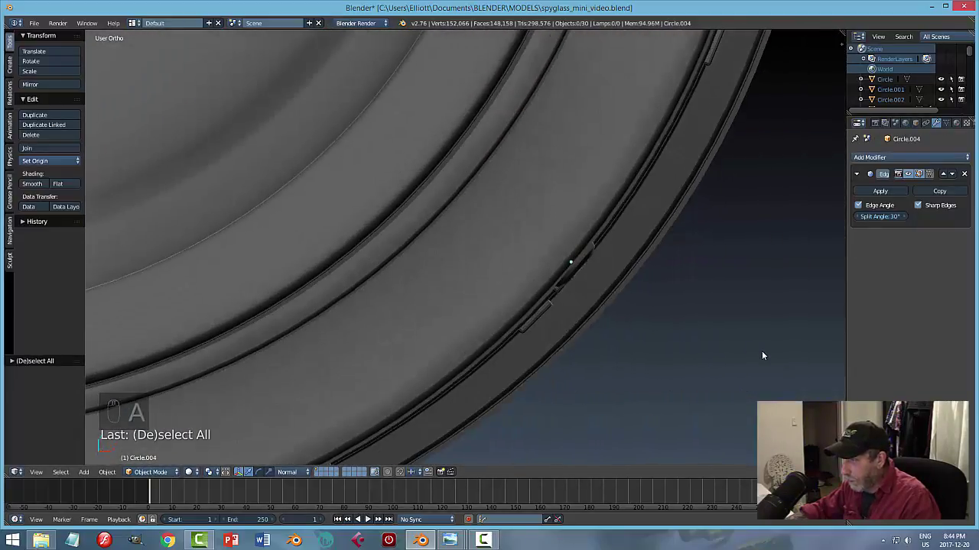
left_click_drag(701, 326, 589, 324)
Save, join both screws into one object and reset its origin between them.
key("ctrl+s")
key("KP_3")
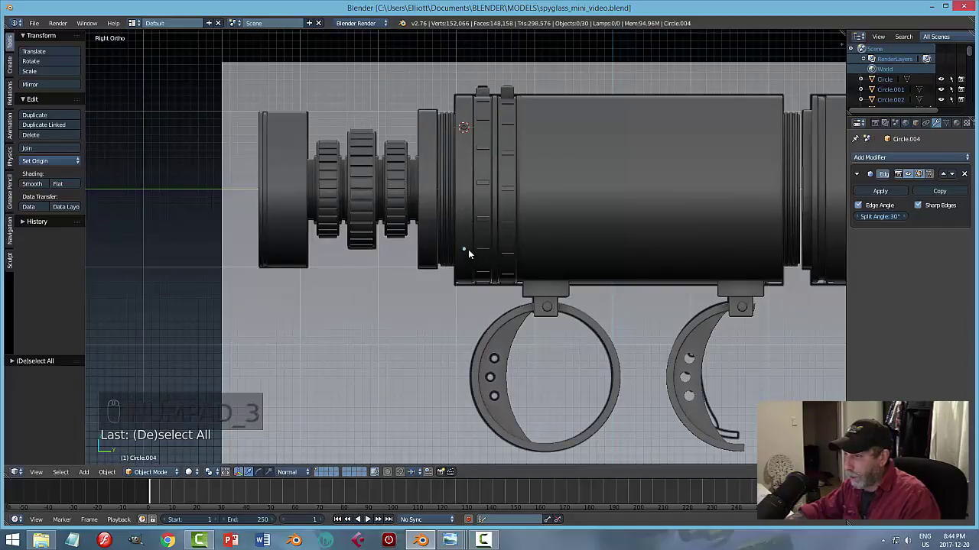
left_click_drag(470, 253, 548, 246)
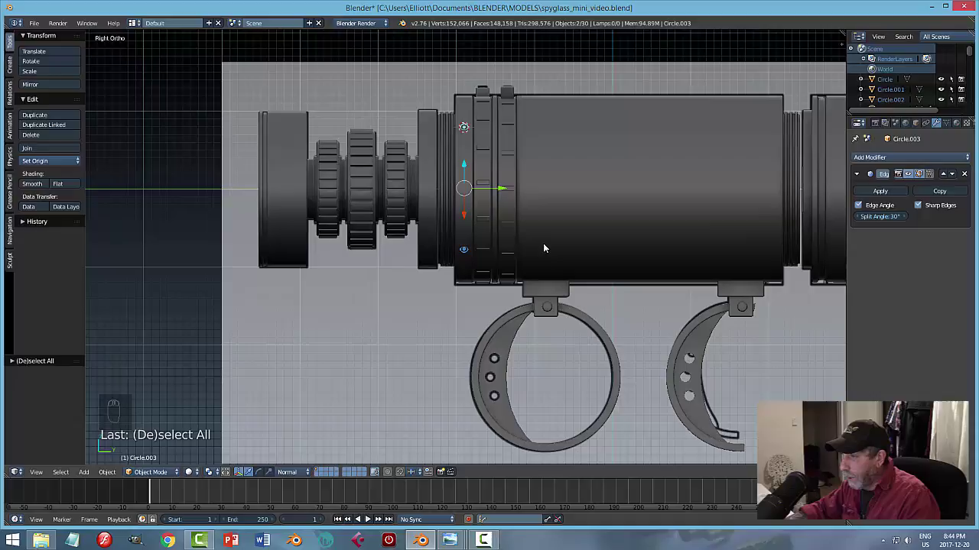
key("ctrl+j")
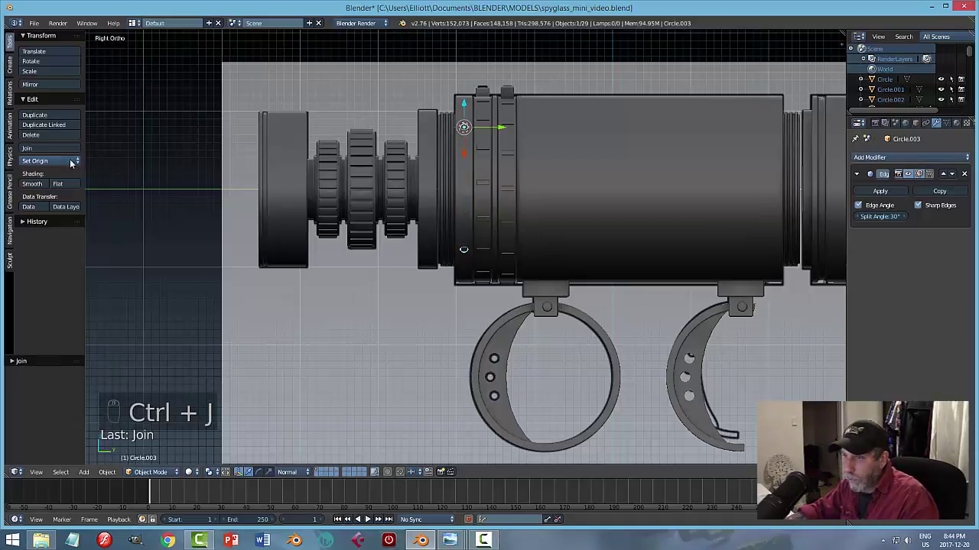
left_click(64, 165)
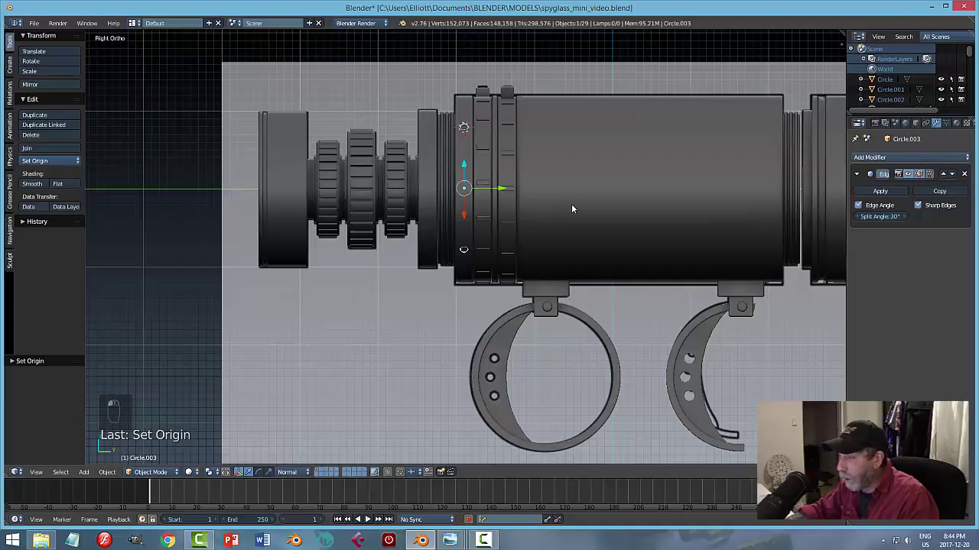
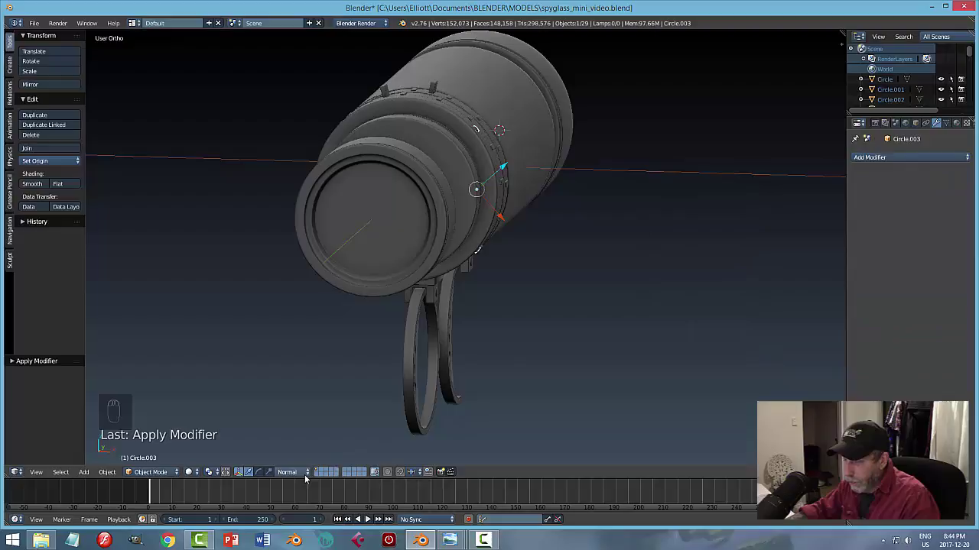
Snap the cursor to the barrel Cylinder and add a Mirror modifier to Circle.003 with Cylinder as mirror object.
left_click(301, 476)
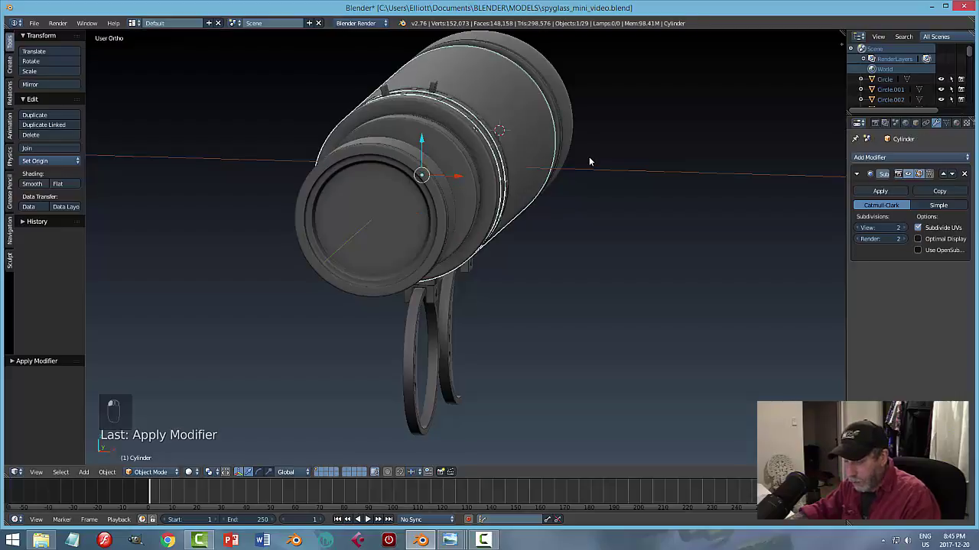
key("shift+s")
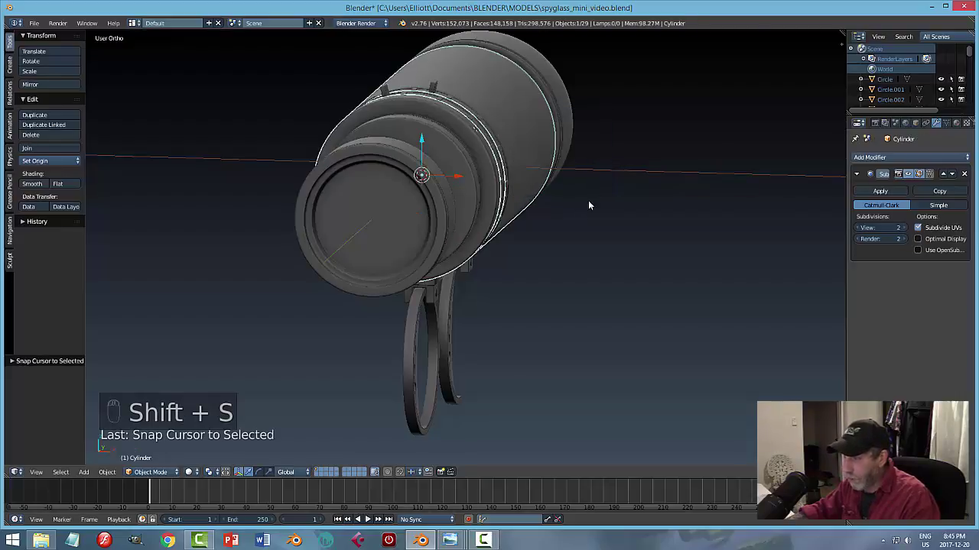
key("KP_1")
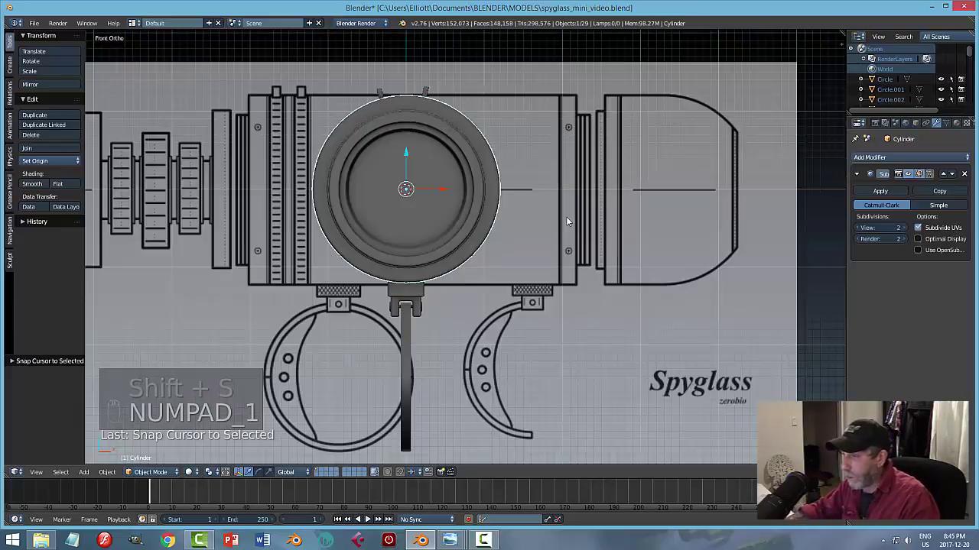
left_click(481, 140)
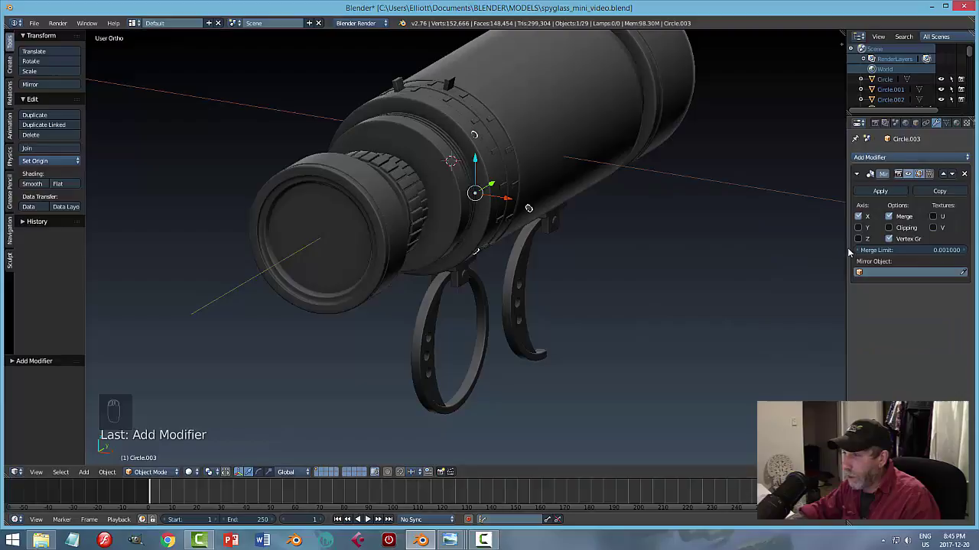
left_click(966, 274)
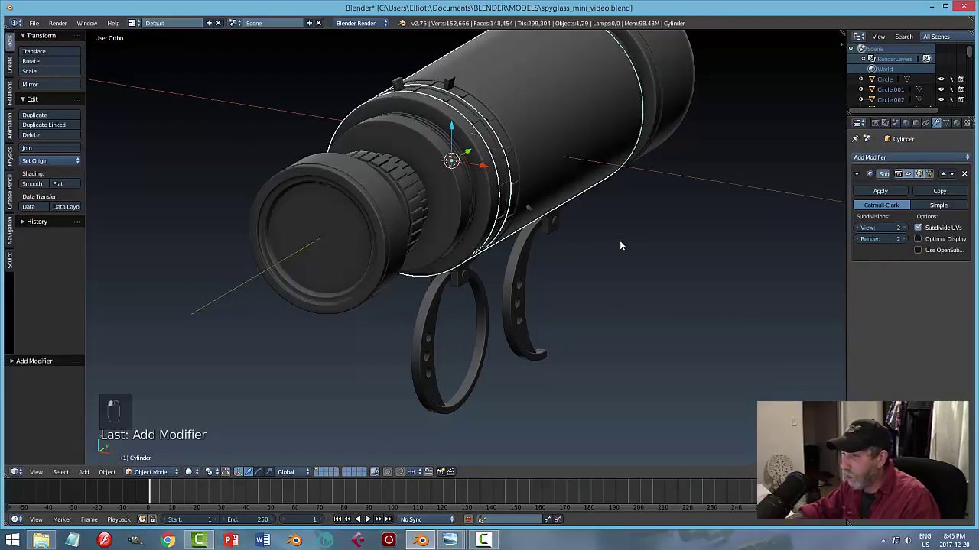
right_click(638, 240)
left_click_drag(713, 236, 477, 137)
left_click(478, 137)
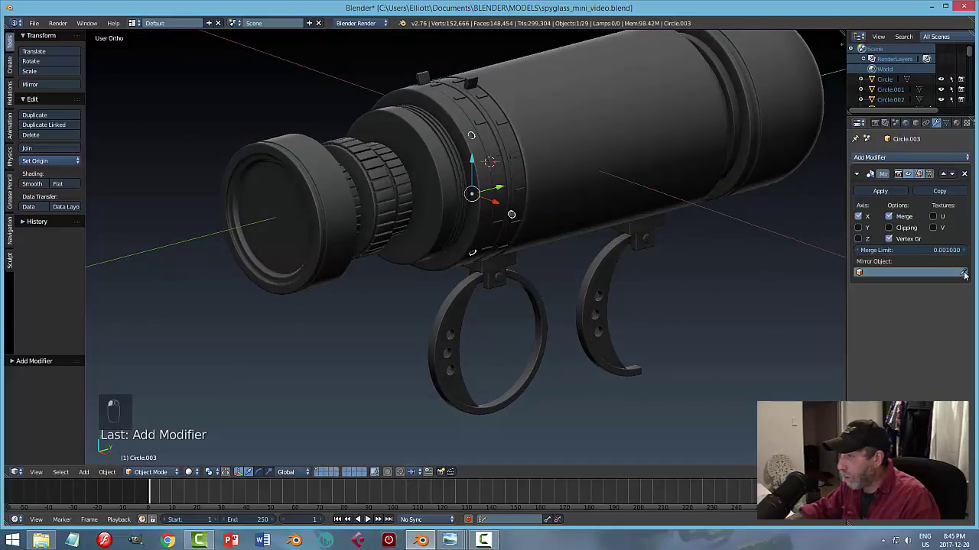
right_click(534, 217)
Check the mirrored screws from both sides, save, and apply the Mirror modifier permanently.
middle_click(638, 210)
key("a")
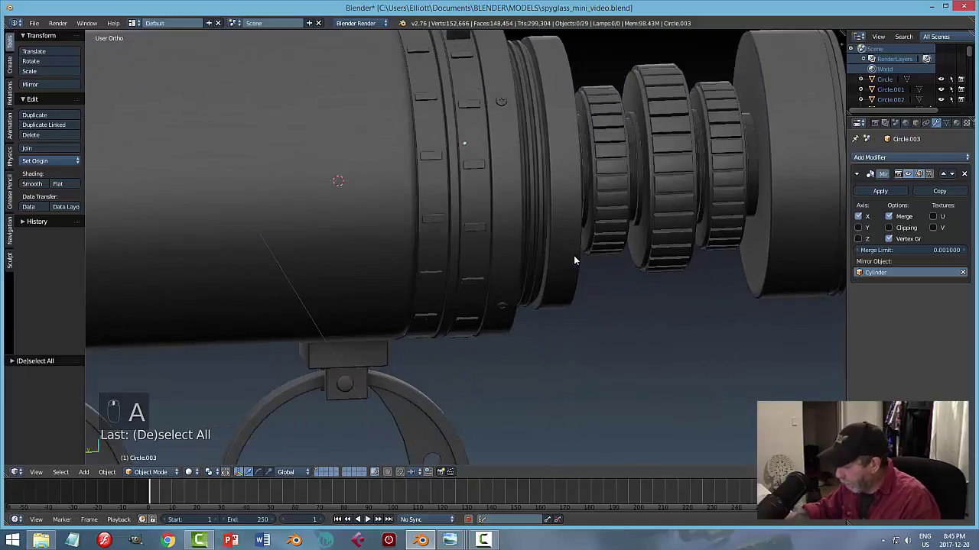
key("KP_3")
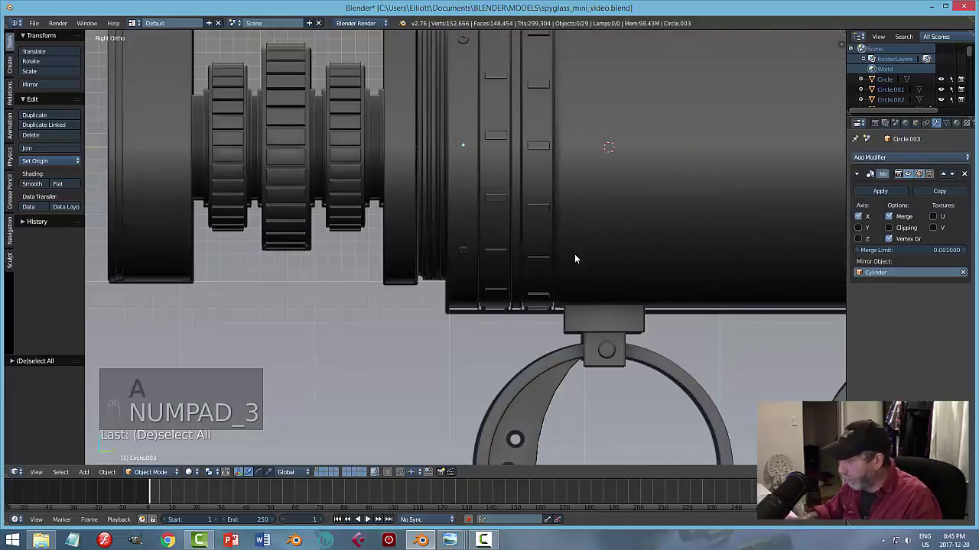
key("ctrl+KP_3")
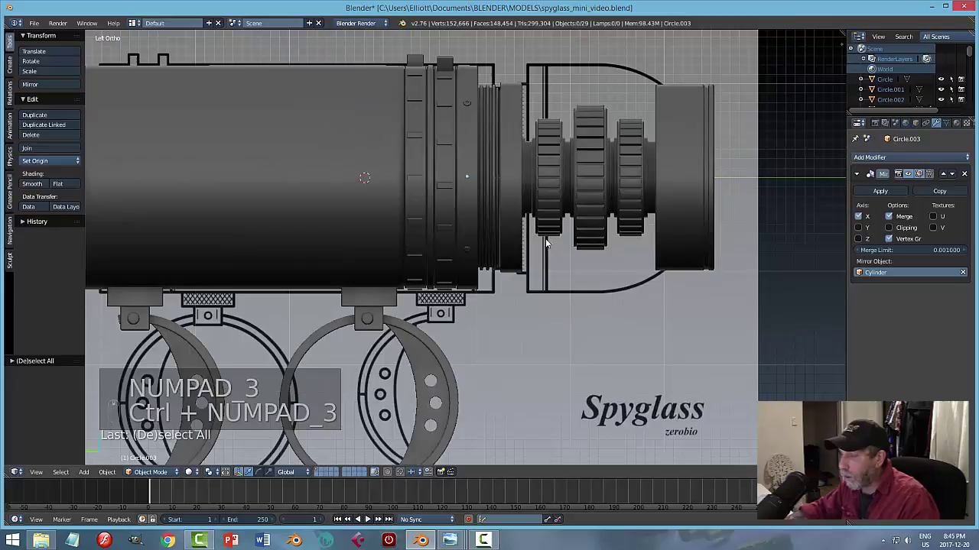
key("ctrl+s")
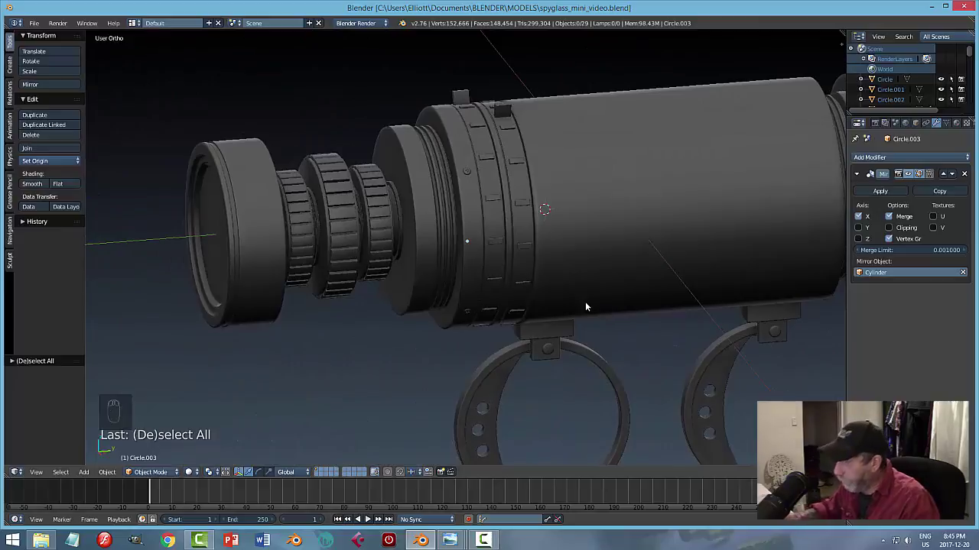
key("KP_3")
middle_click(639, 287)
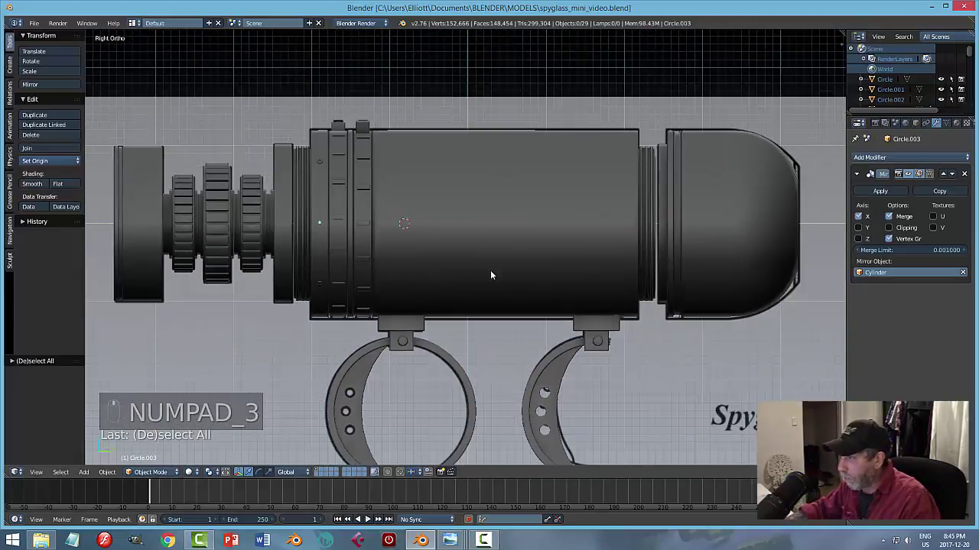
left_click(880, 191)
Deselect all, orbit to the eyepiece end and select the screw rings at both barrel ends.
key("z")
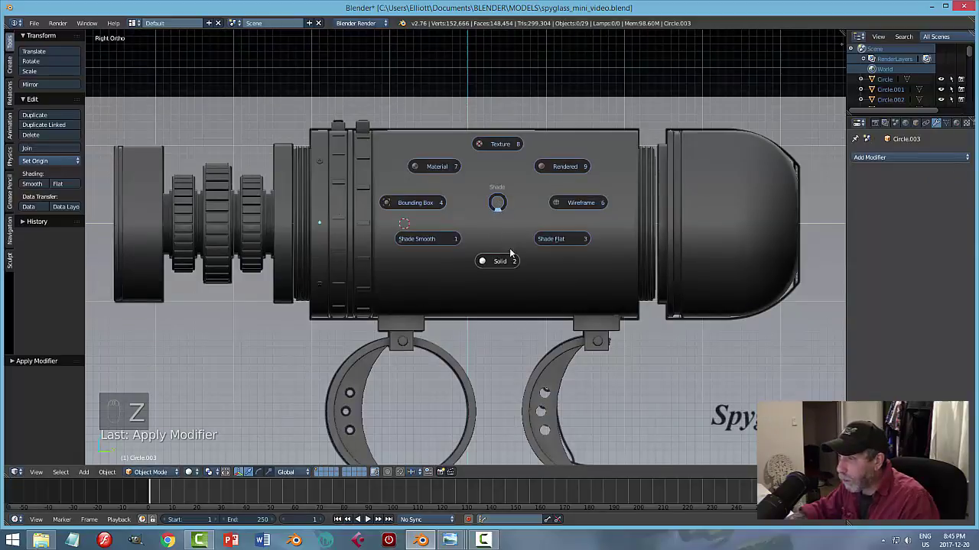
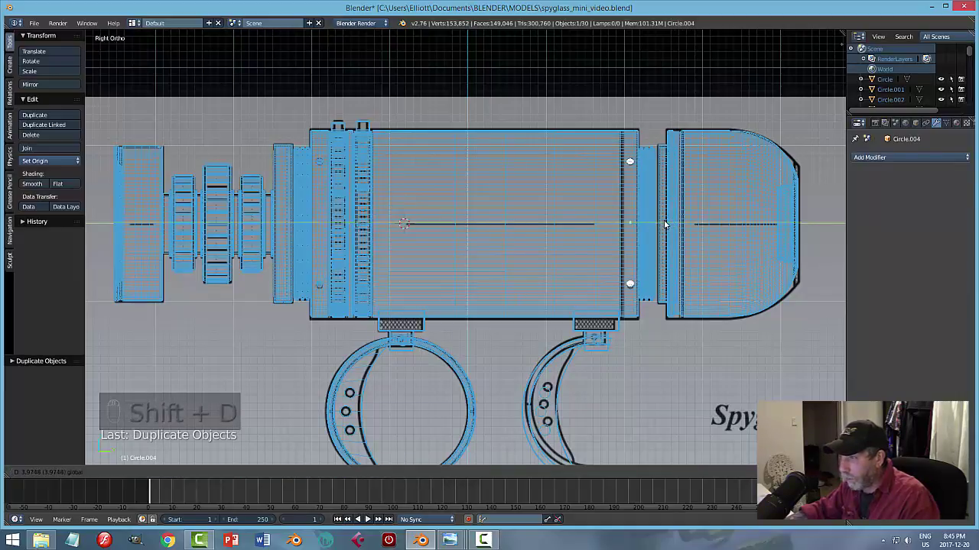
key("z")
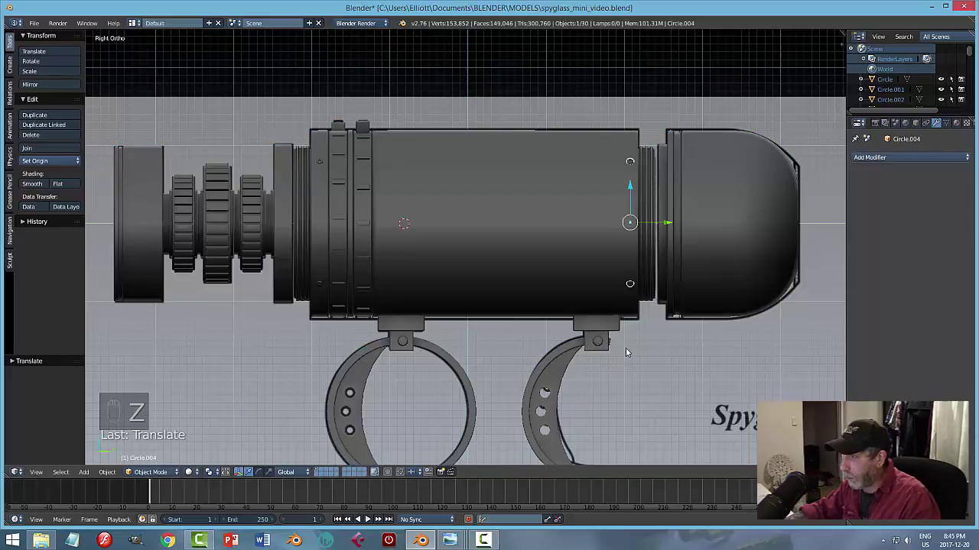
key("a")
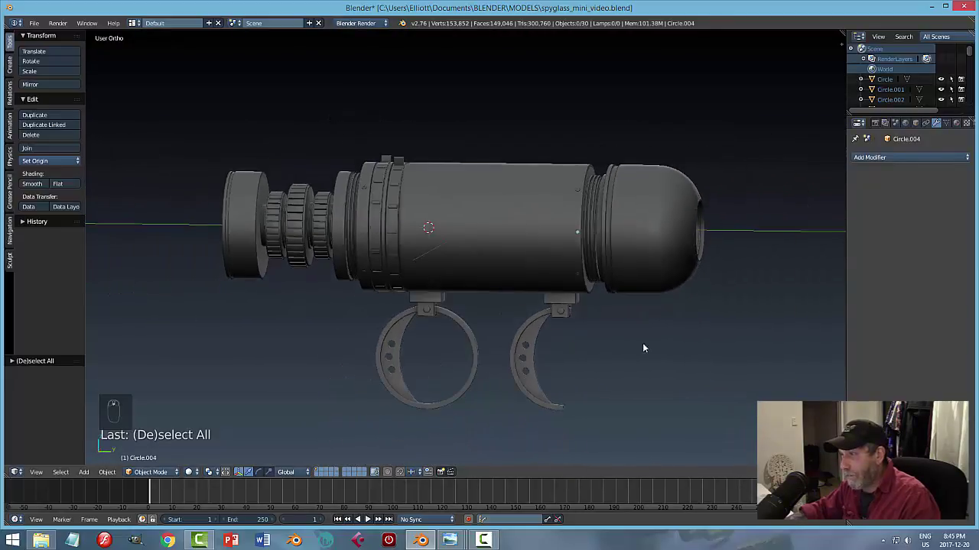
left_click_drag(615, 347, 663, 333)
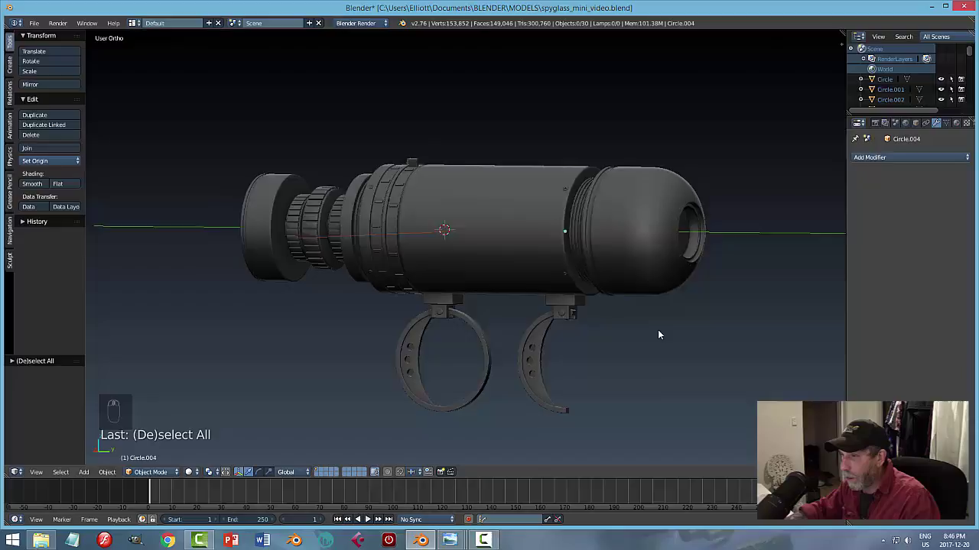
left_click_drag(672, 323, 630, 334)
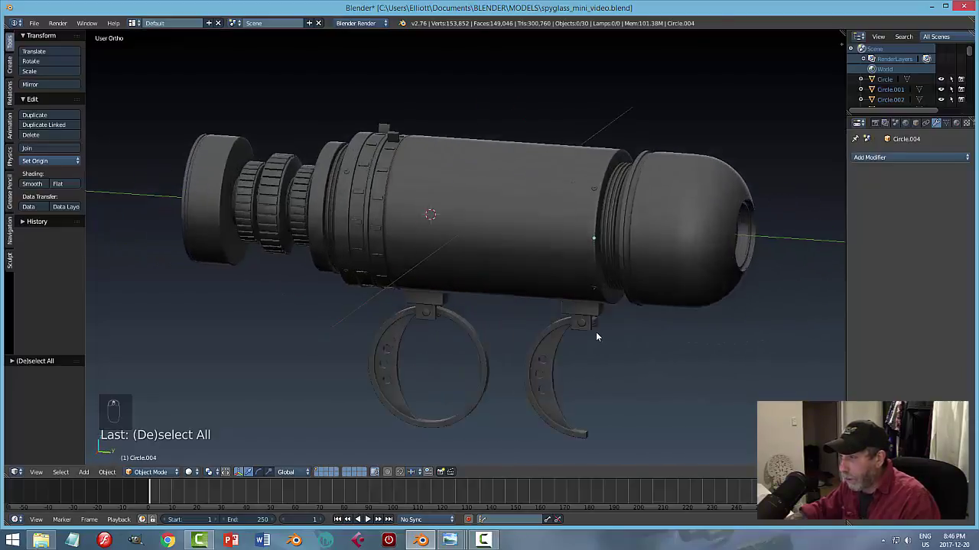
middle_click(624, 180)
left_click(624, 180)
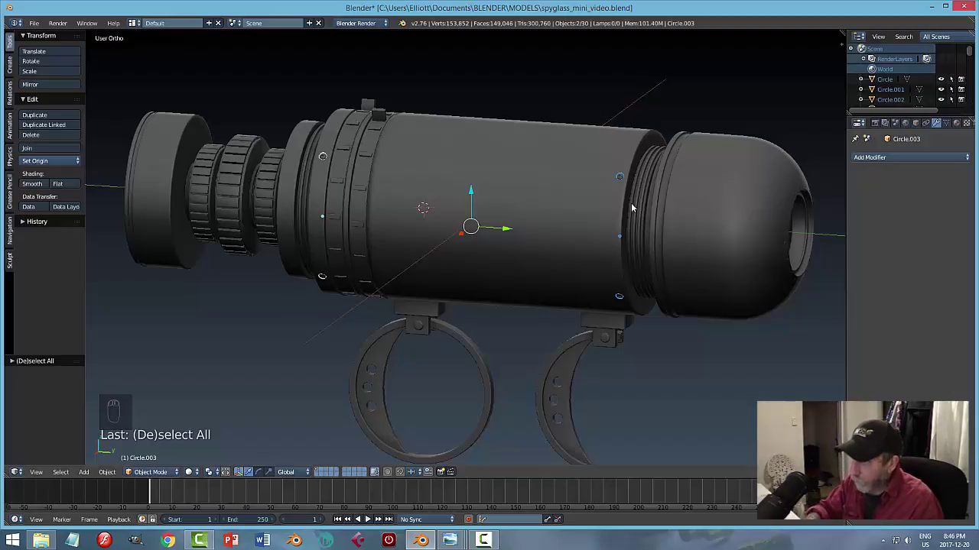
Join the two screw rings into Circle.003 and save the file.
key("ctrl+j")
key("a")
key("Tab")
key("ctrl+s")
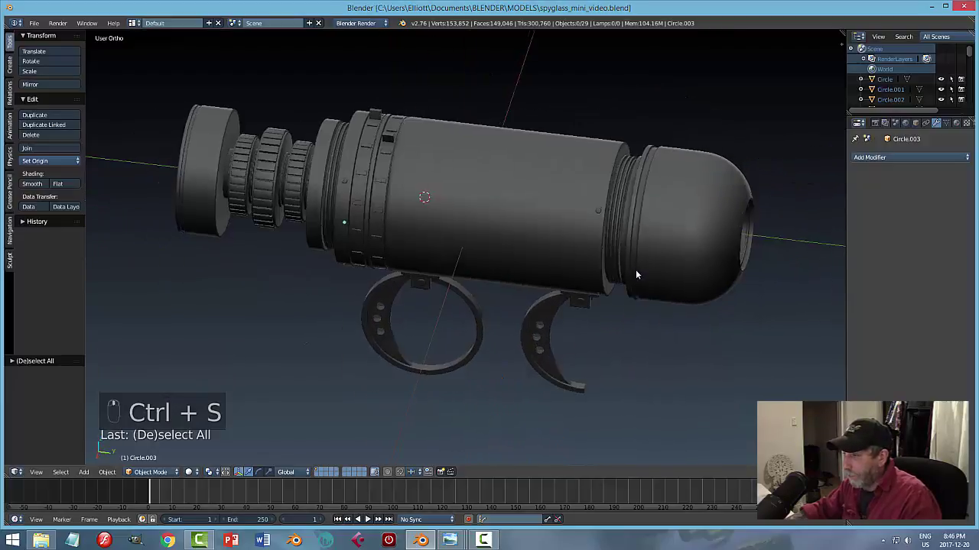
middle_click(658, 270)
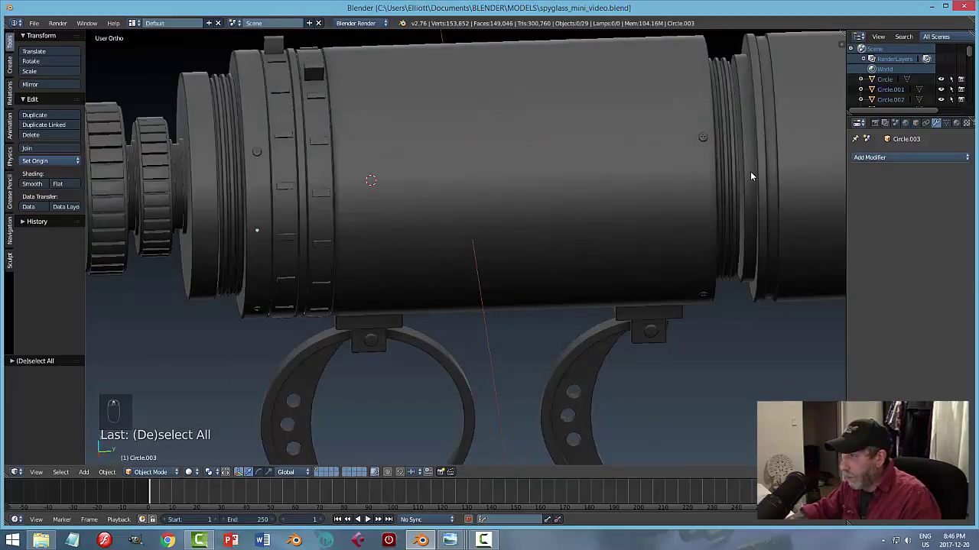
Frame the whole spyglass and orbit toward the lens end of the barrel.
left_click(754, 174)
left_click_drag(809, 248, 623, 220)
left_click(670, 183)
left_click_drag(625, 221, 622, 220)
left_click(632, 218)
key("a")
left_click_drag(650, 265, 541, 278)
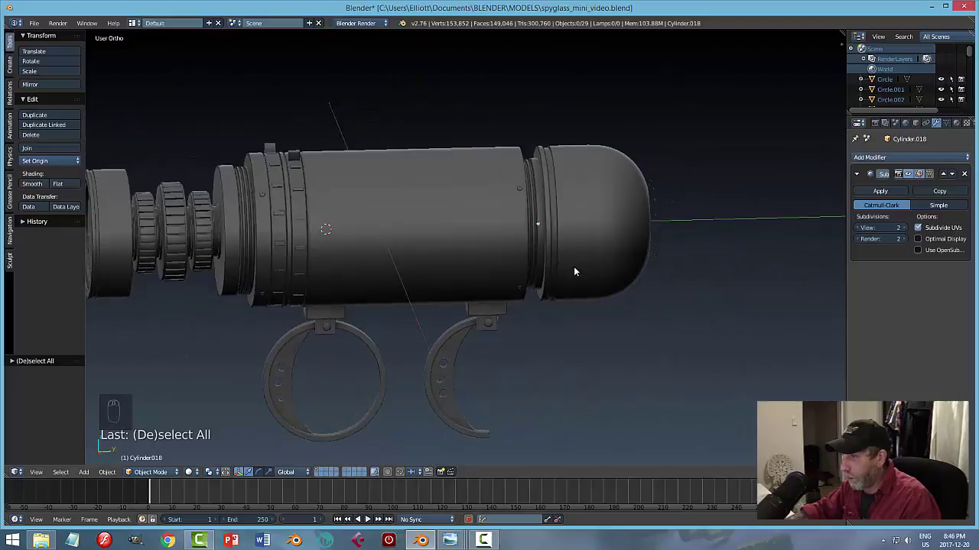
left_click_drag(384, 258, 337, 116)
Box-select the lens and focus-ring parts and slide them along the axis closer to the barrel.
key("b")
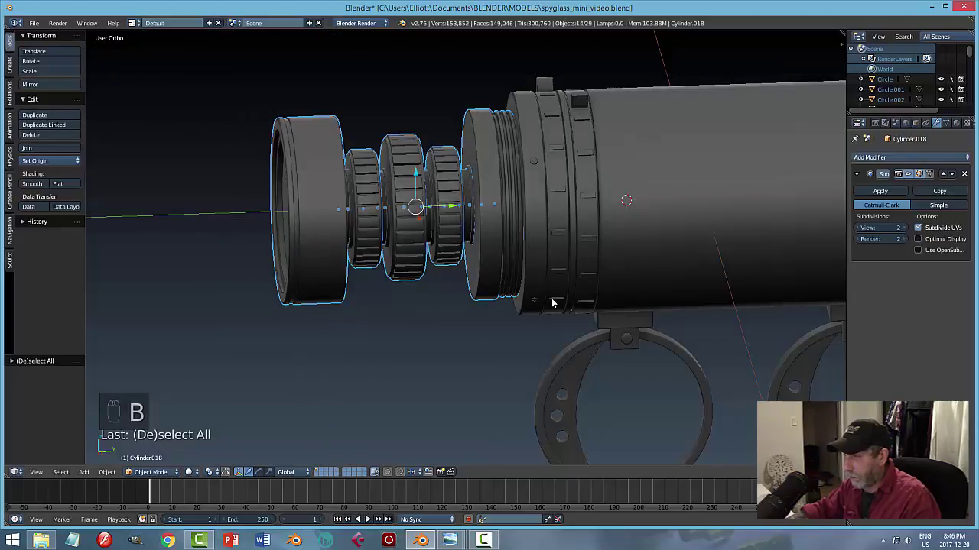
left_click_drag(557, 301, 528, 135)
left_click(528, 135)
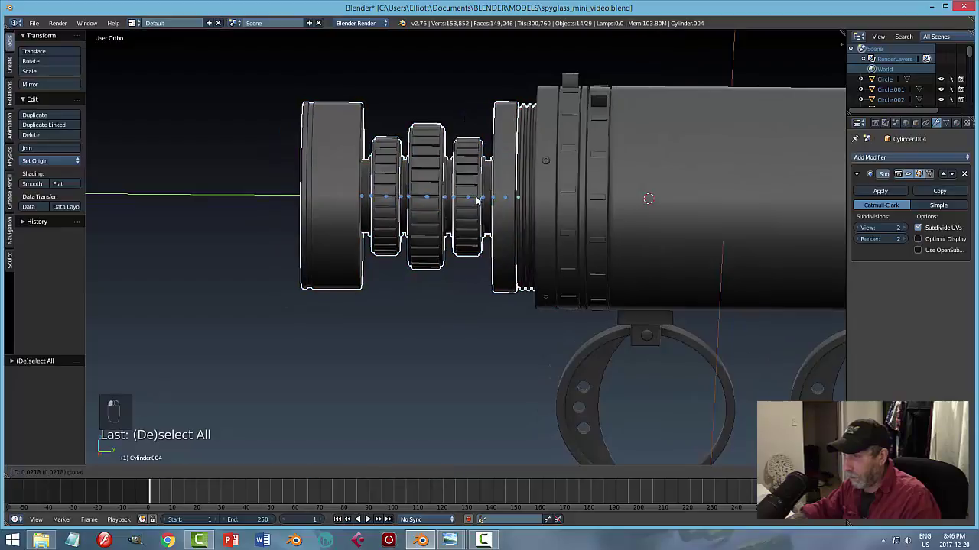
key("ctrl+z")
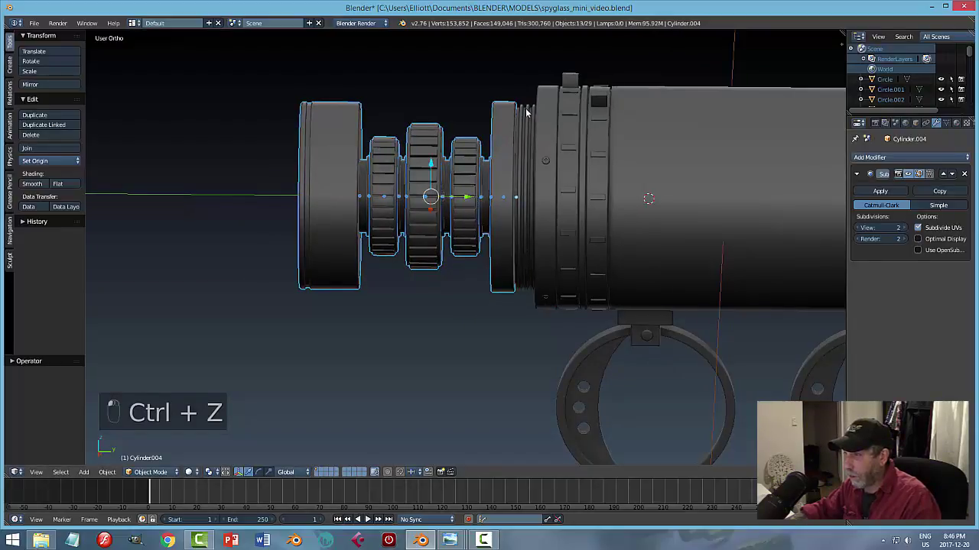
left_click(471, 198)
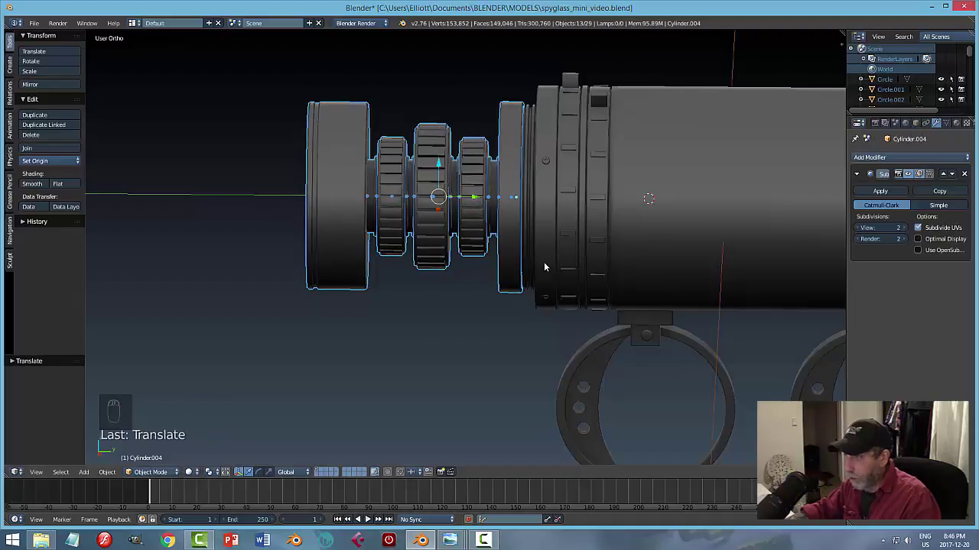
key("a")
left_click_drag(542, 260, 453, 263)
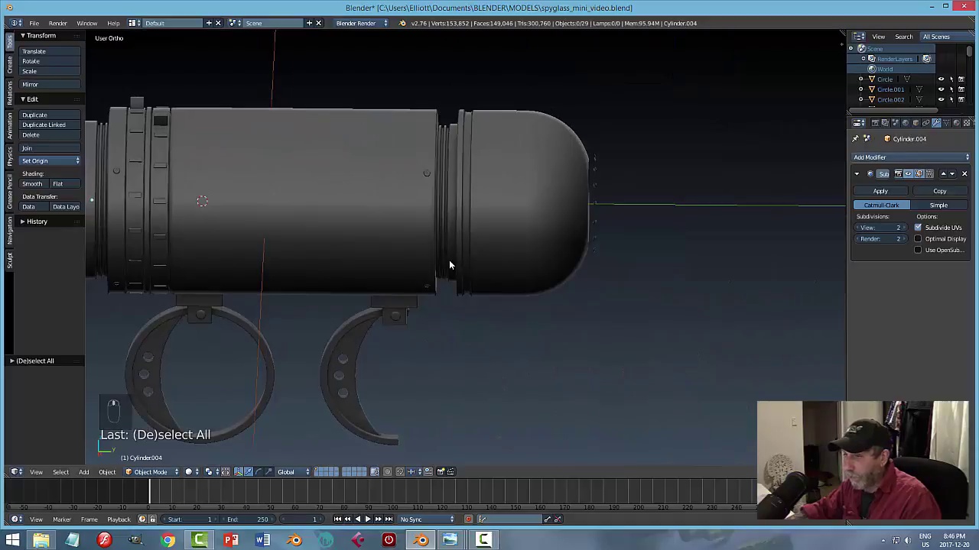
Save the spyglass file and orbit back to the front of the barrel.
key("ctrl+s")
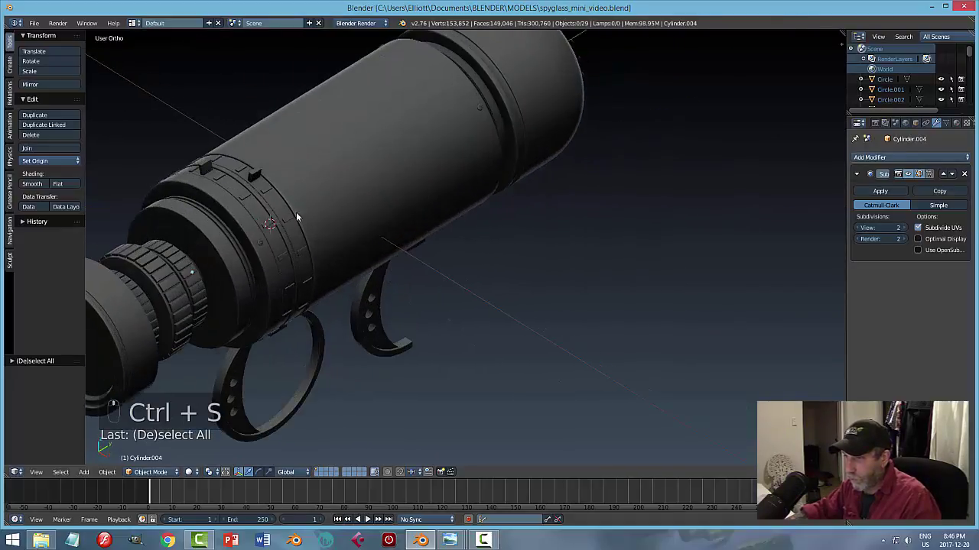
middle_click(368, 232)
left_click_drag(417, 232, 863, 198)
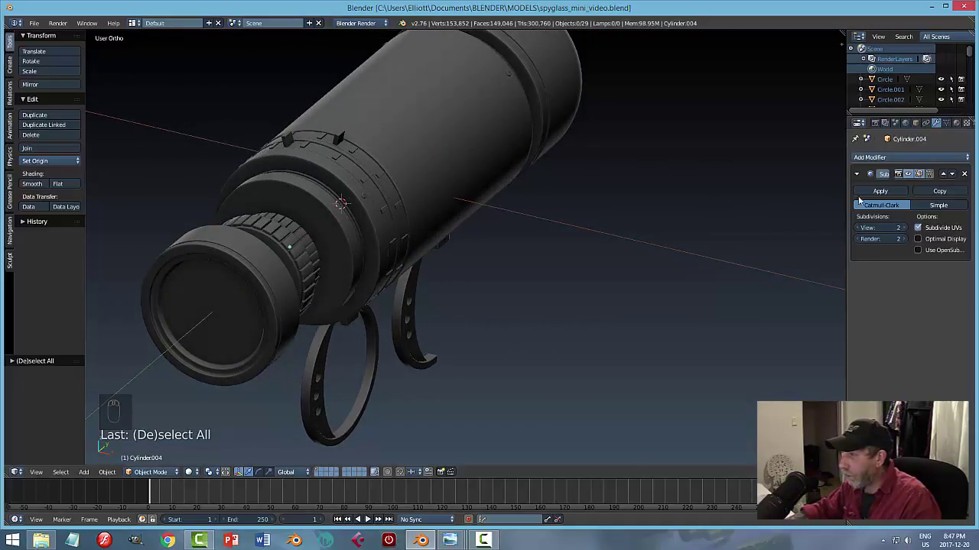
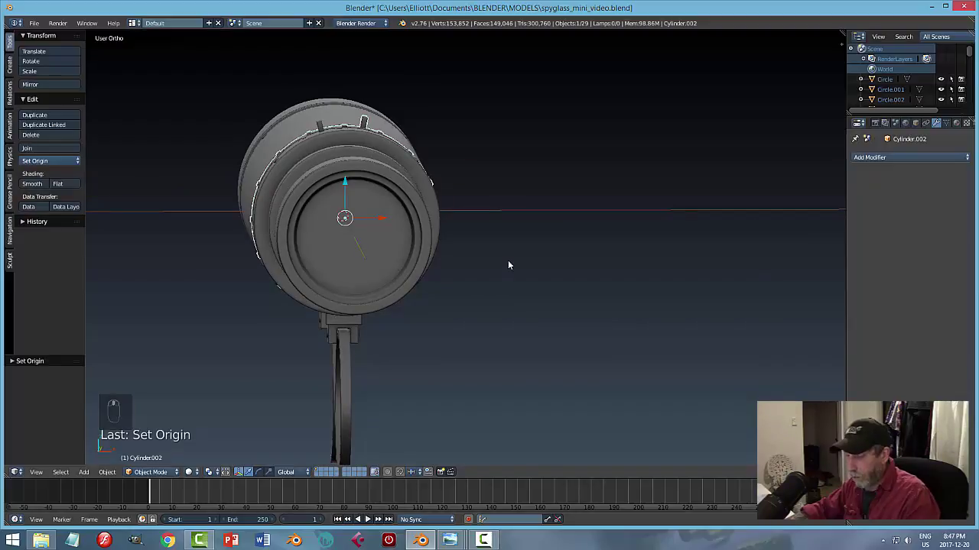
Rotate the front collar ring around the barrel and save the file.
key("r")
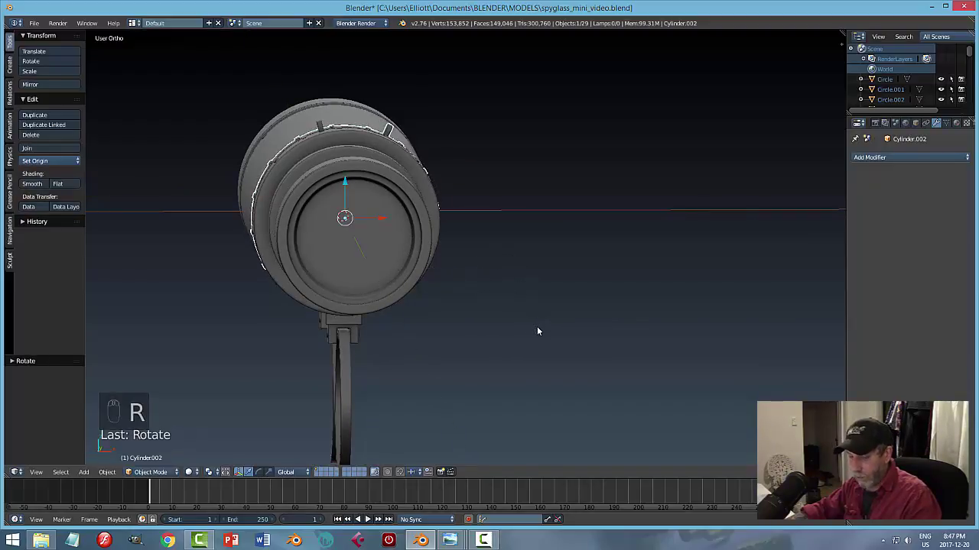
key("a")
middle_click(554, 304)
key("ctrl+s")
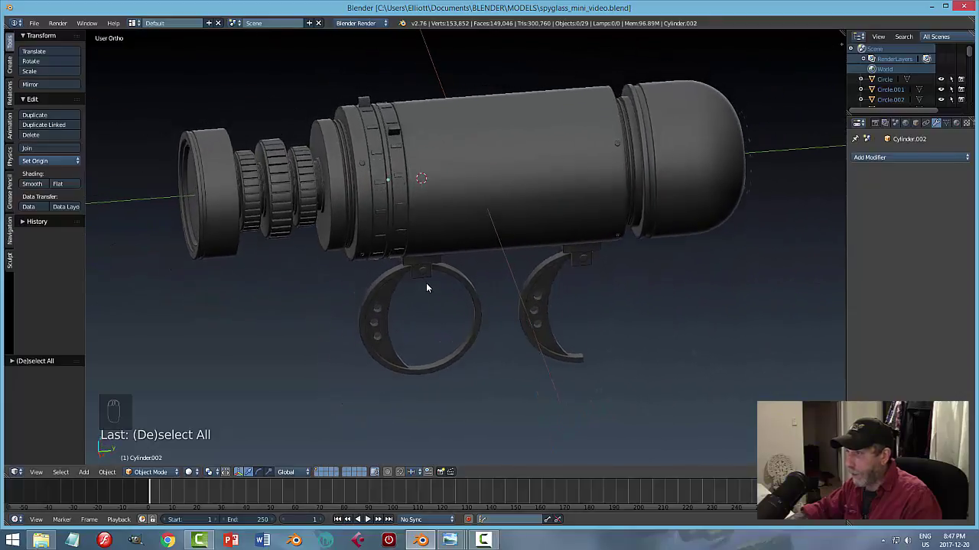
middle_click(700, 289)
middle_click(555, 256)
left_click_drag(555, 256, 545, 192)
left_click_drag(545, 191, 634, 233)
Move the ring of bolts onto the rim of the eyepiece dome opening.
left_click(634, 234)
left_click_drag(636, 233, 691, 171)
left_click(692, 171)
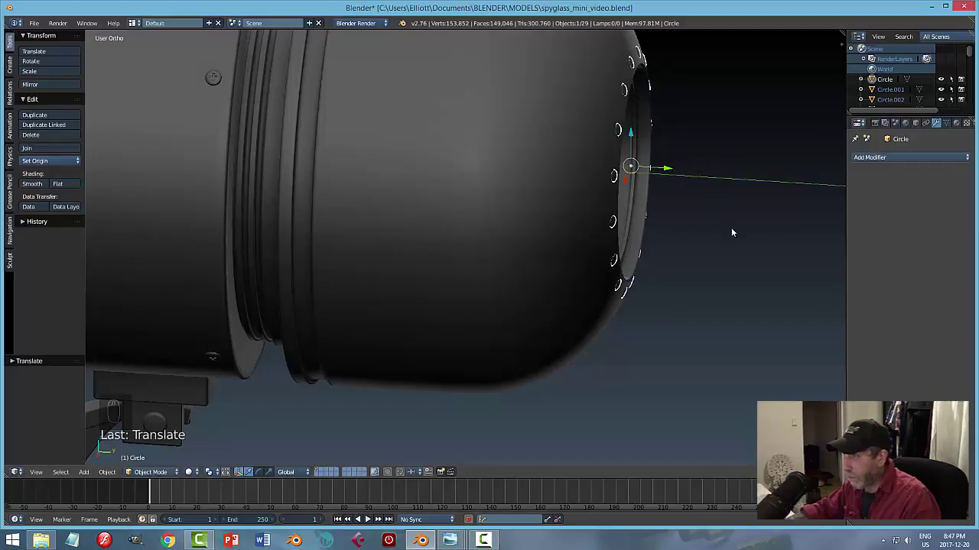
key("a")
middle_click(752, 233)
middle_click(667, 240)
Join the bolt ring into the dome object Cylinder.018 with Ctrl+J and save the file.
left_click(493, 169)
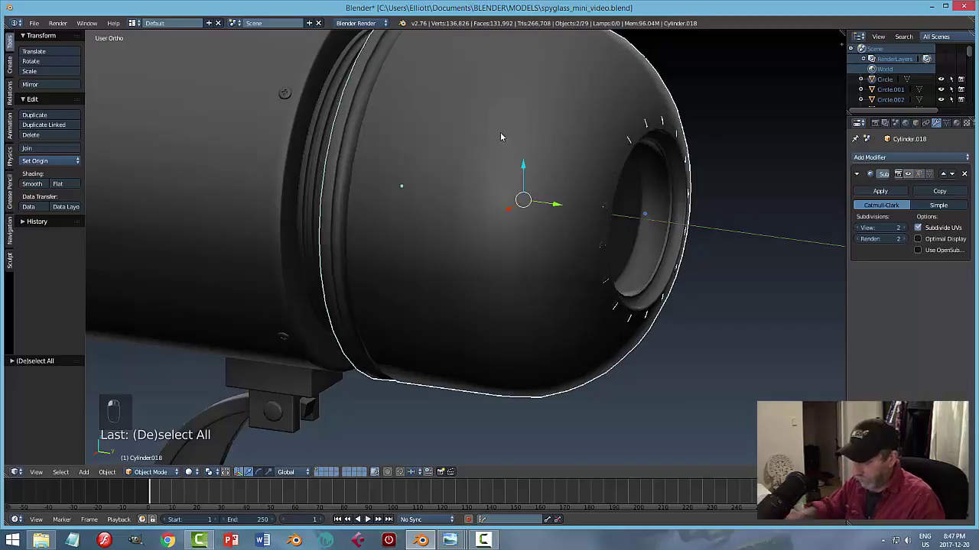
key("ctrl+j")
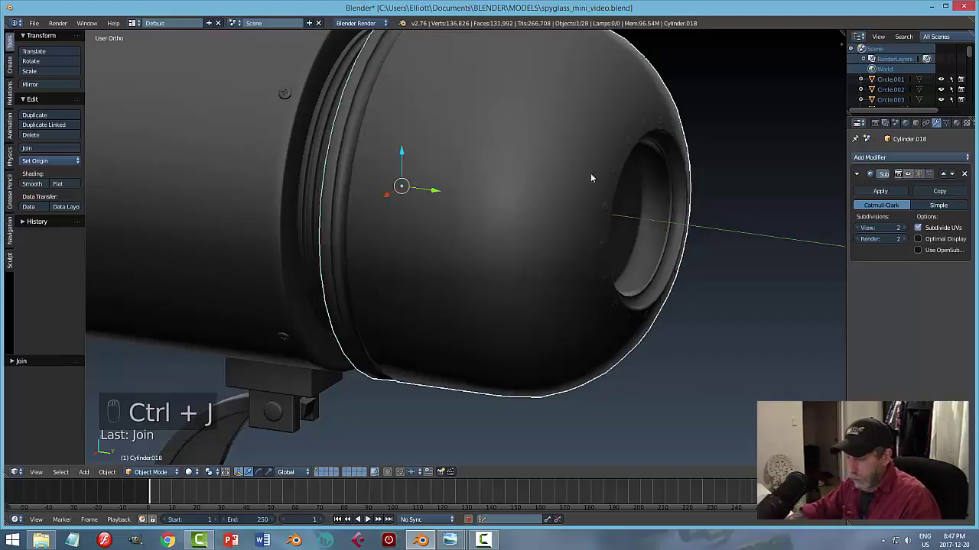
key("a")
left_click_drag(553, 227, 491, 217)
key("ctrl+s")
middle_click(472, 215)
left_click_drag(505, 208, 476, 229)
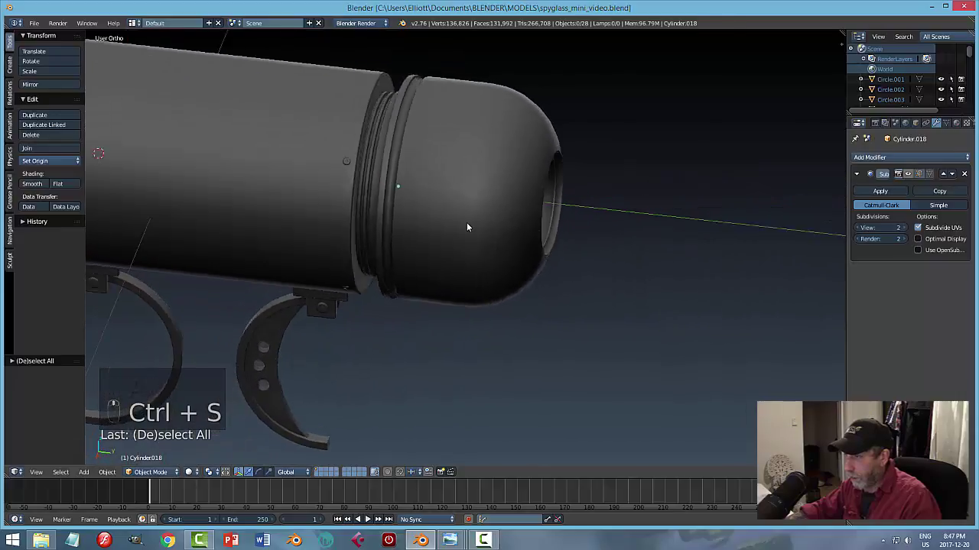
Apply the dome's Subdivision Surface modifier and orbit to inspect the smoothed bolts around the opening.
left_click_drag(449, 233, 474, 176)
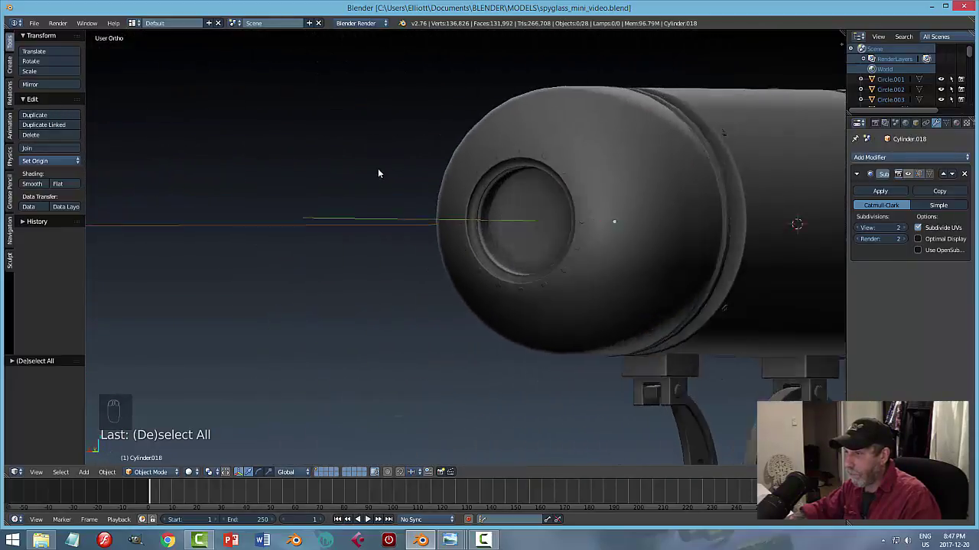
left_click_drag(425, 198, 405, 187)
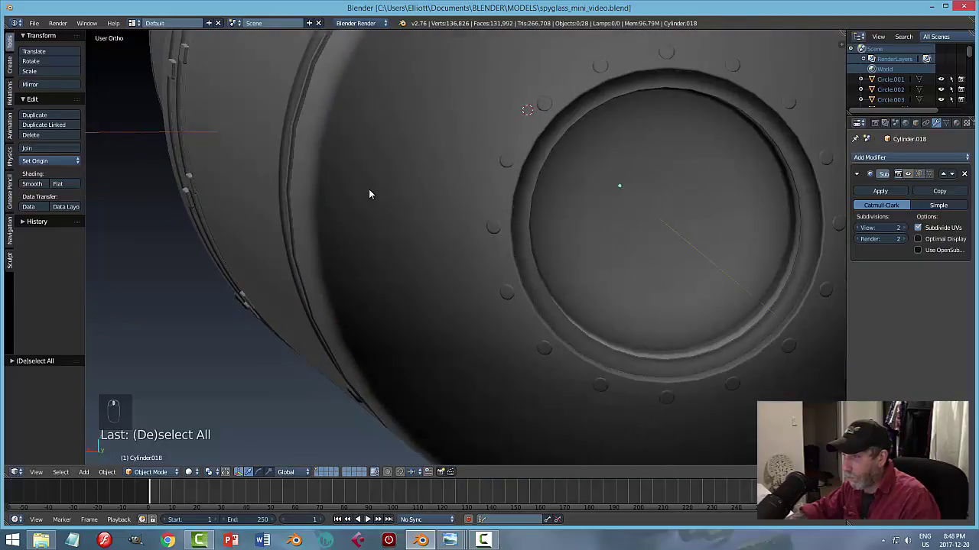
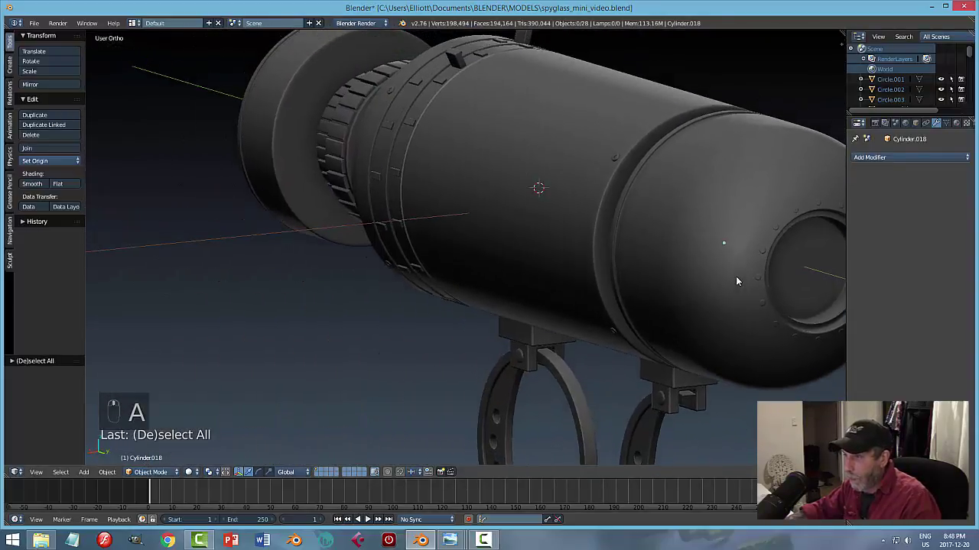
left_click_drag(585, 278, 530, 241)
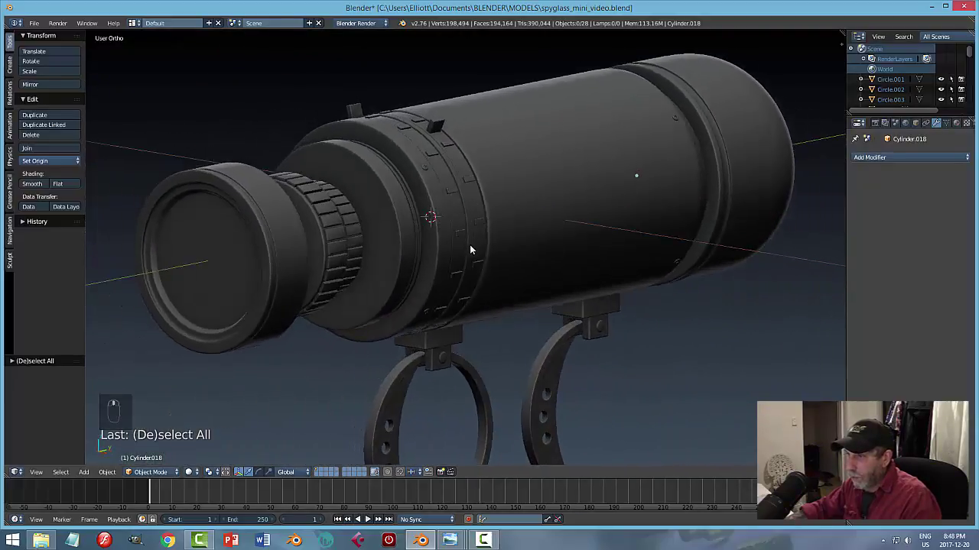
middle_click(452, 271)
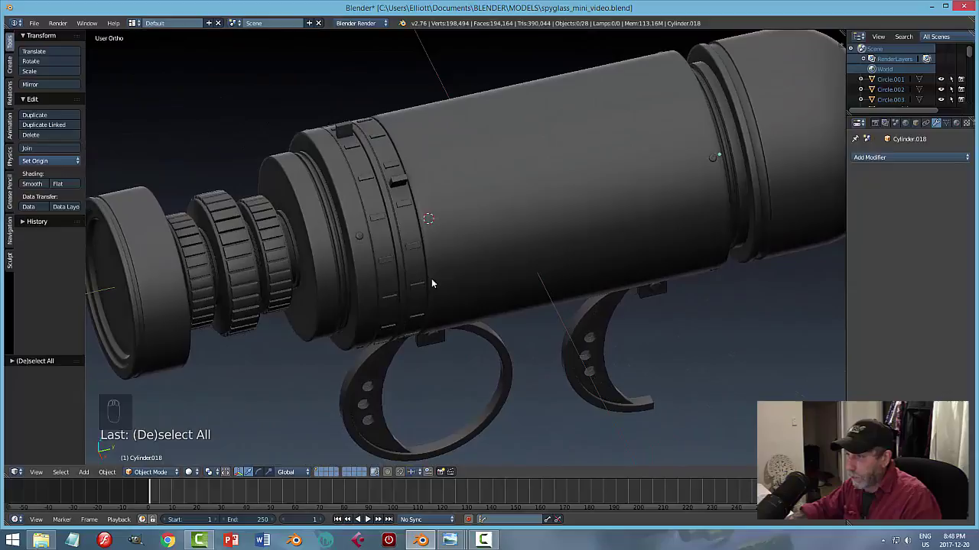